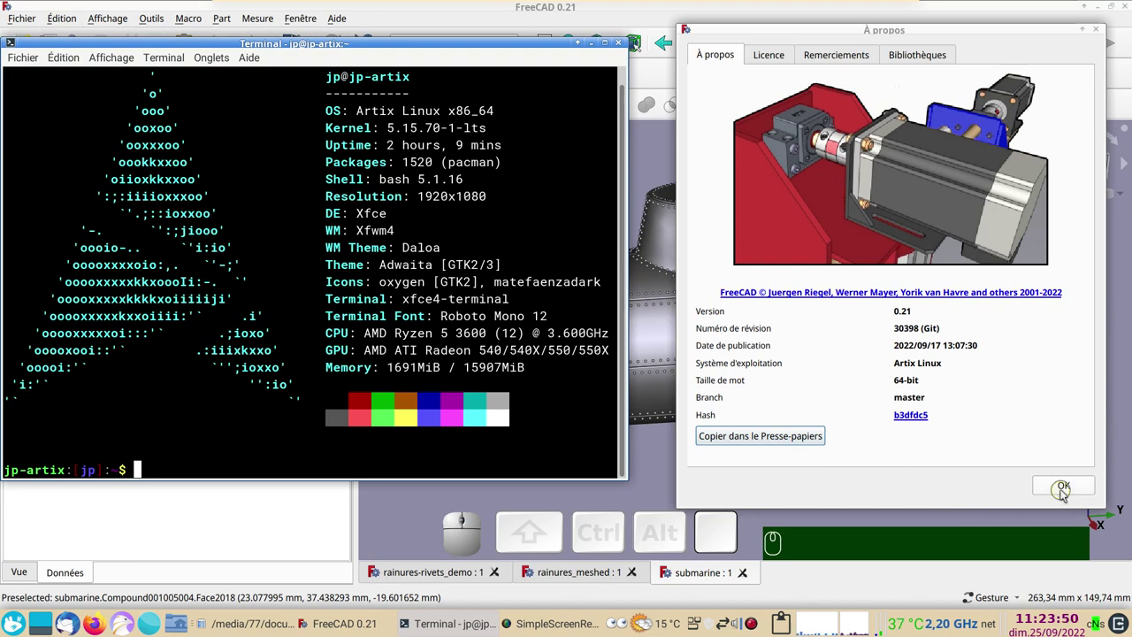
Dismiss the About window and the terminal so the riveted submarine model fills the view
{"action": "left_click", "coordinate": [1063, 491]}
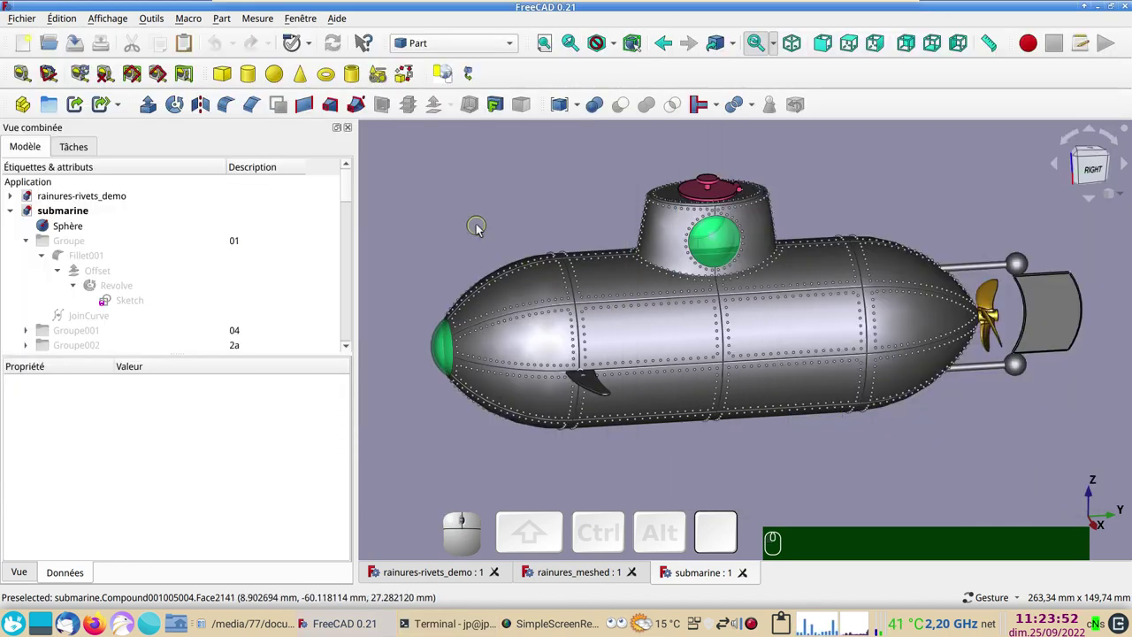
{"action": "left_click", "coordinate": [481, 228]}
{"action": "key", "text": "F11"}
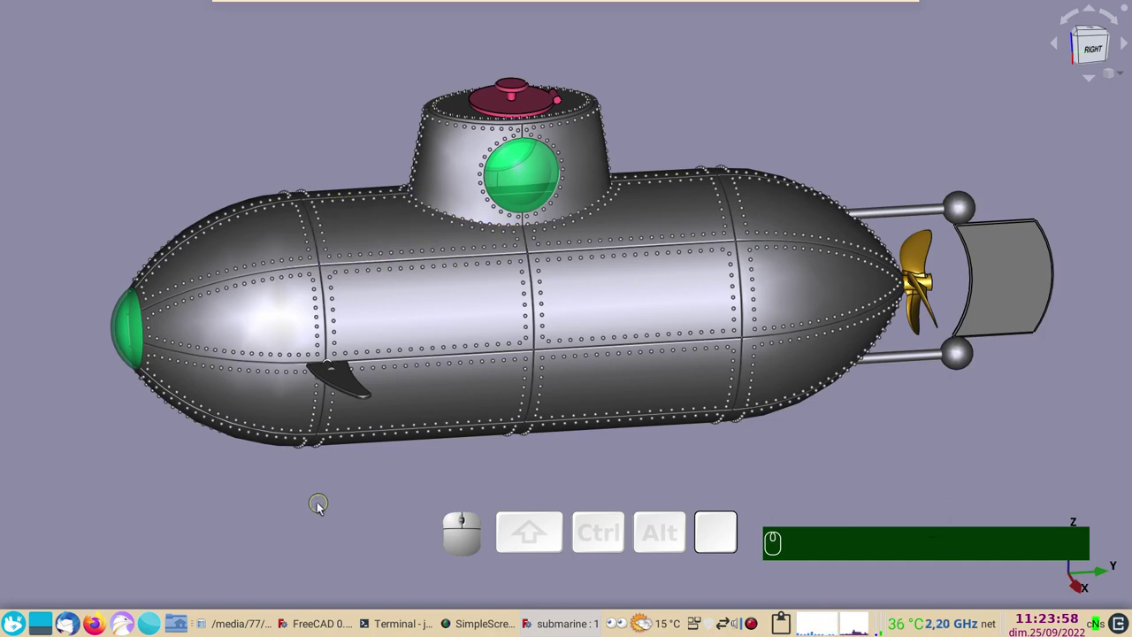
{"action": "left_click_drag", "start_coordinate": [253, 124], "coordinate": [281, 223]}
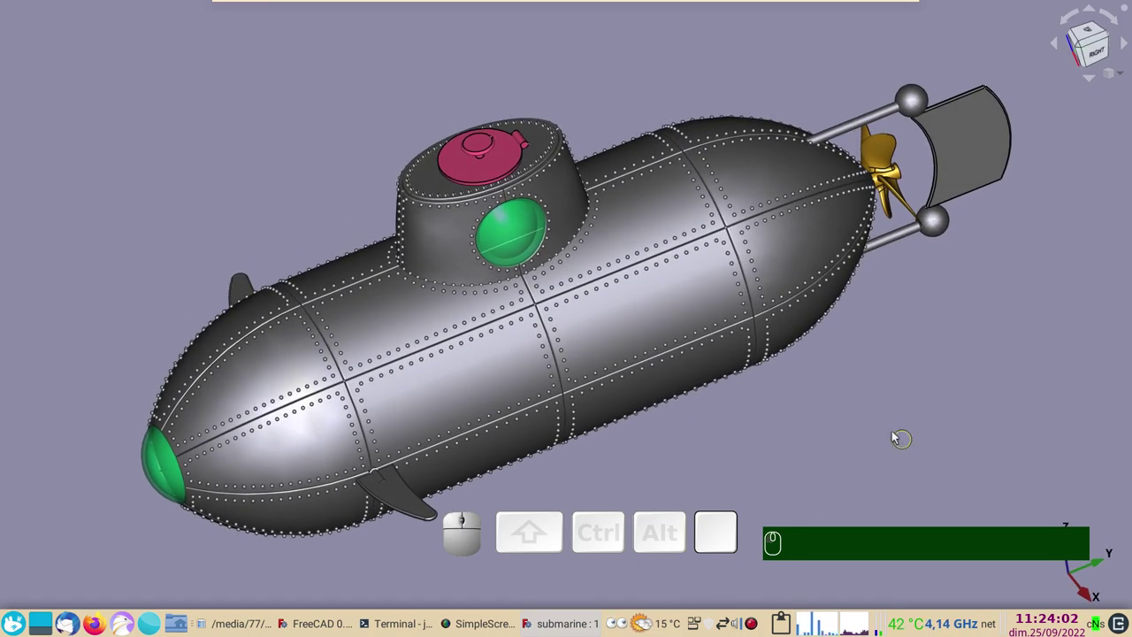
{"action": "scroll", "scroll_direction": "up", "scroll_amount": 3}
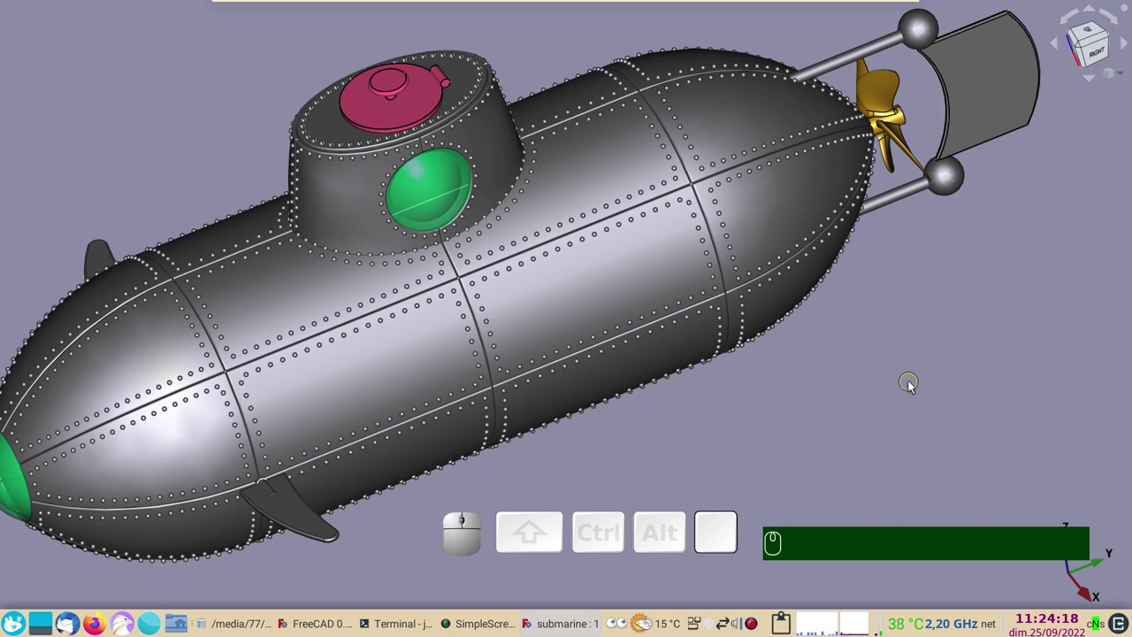
{"action": "scroll", "scroll_direction": "up", "scroll_amount": 3}
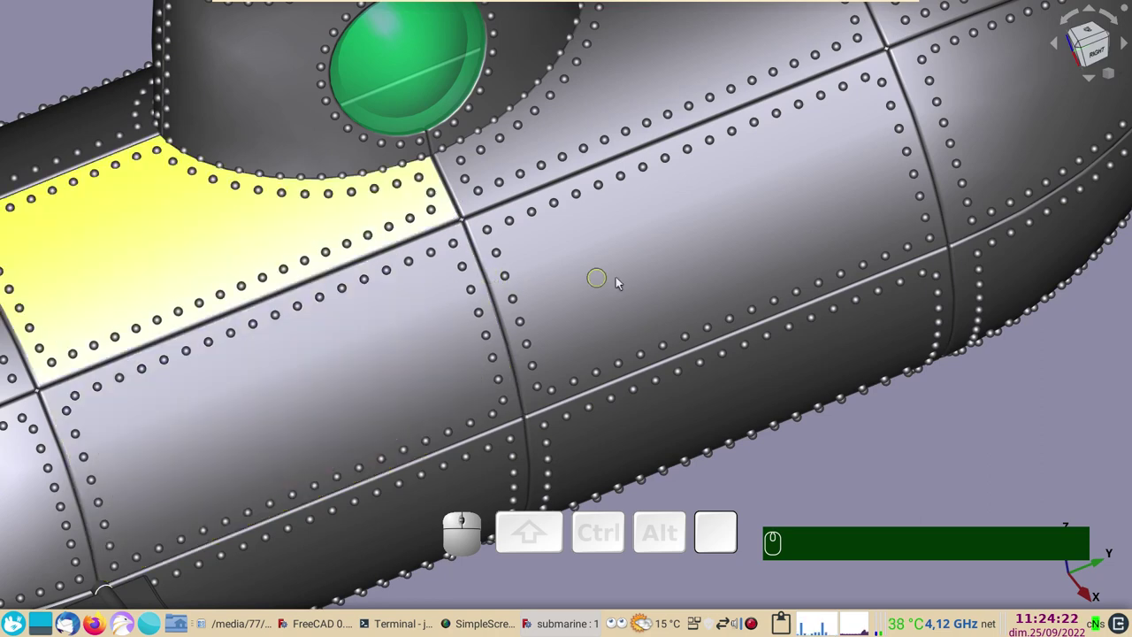
{"action": "scroll", "scroll_direction": "down", "scroll_amount": 3}
{"action": "scroll", "scroll_direction": "down", "scroll_amount": 3}
{"action": "left_click_drag", "start_coordinate": [910, 465], "coordinate": [775, 456]}
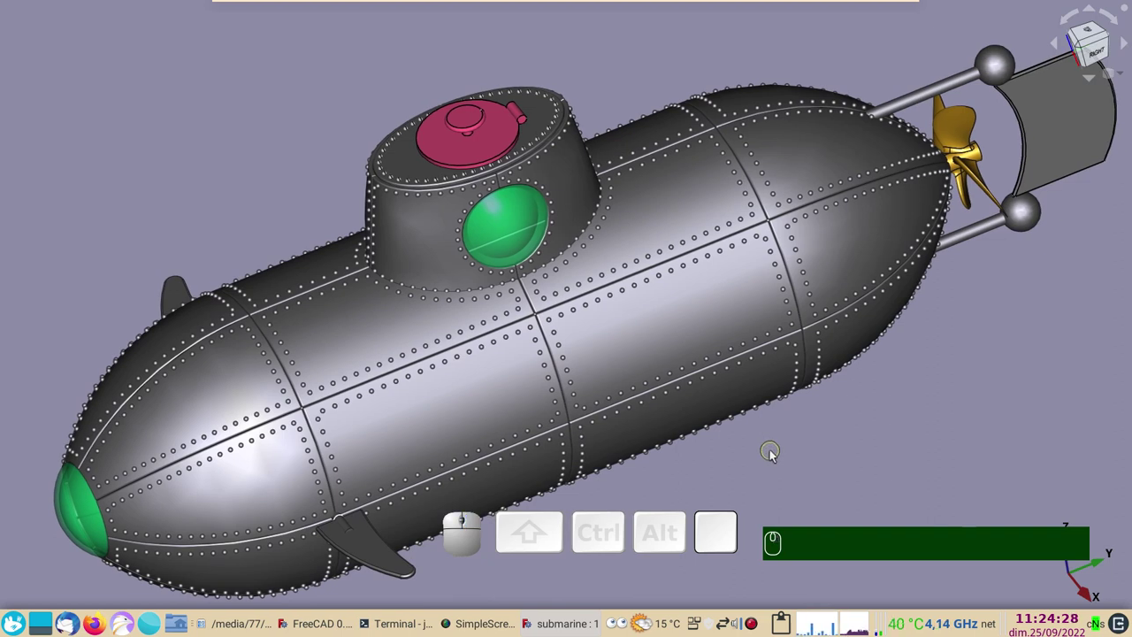
{"action": "left_click_drag", "start_coordinate": [775, 479], "coordinate": [757, 446]}
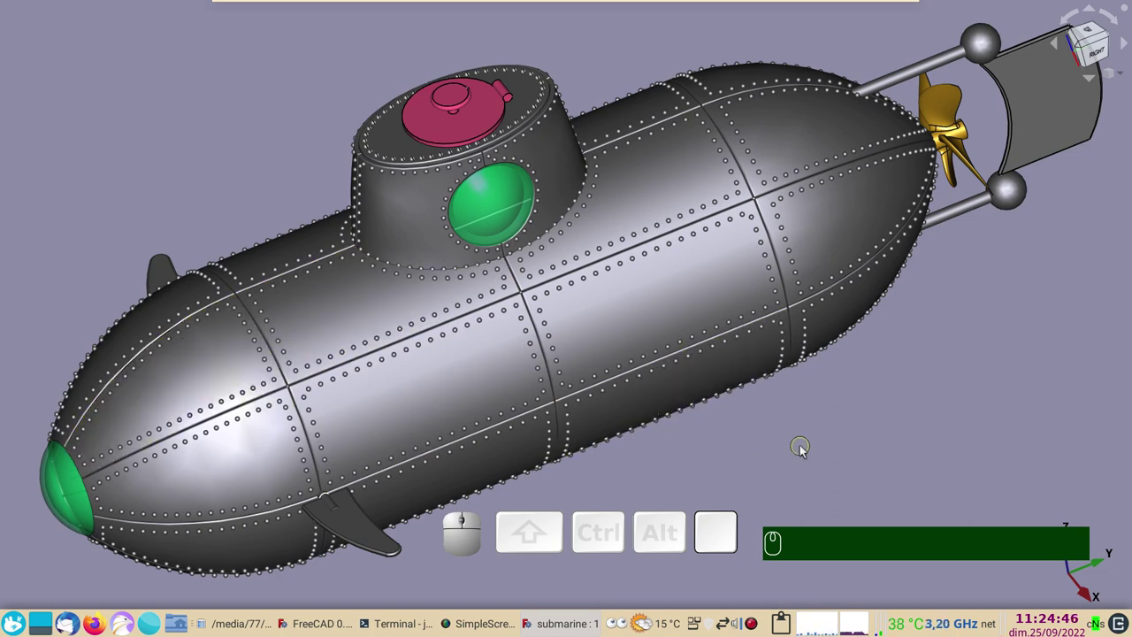
Leave full-screen and flip between the rainures_meshed, submarine and rainures-rivets_demo documents
{"action": "key", "text": "F11"}
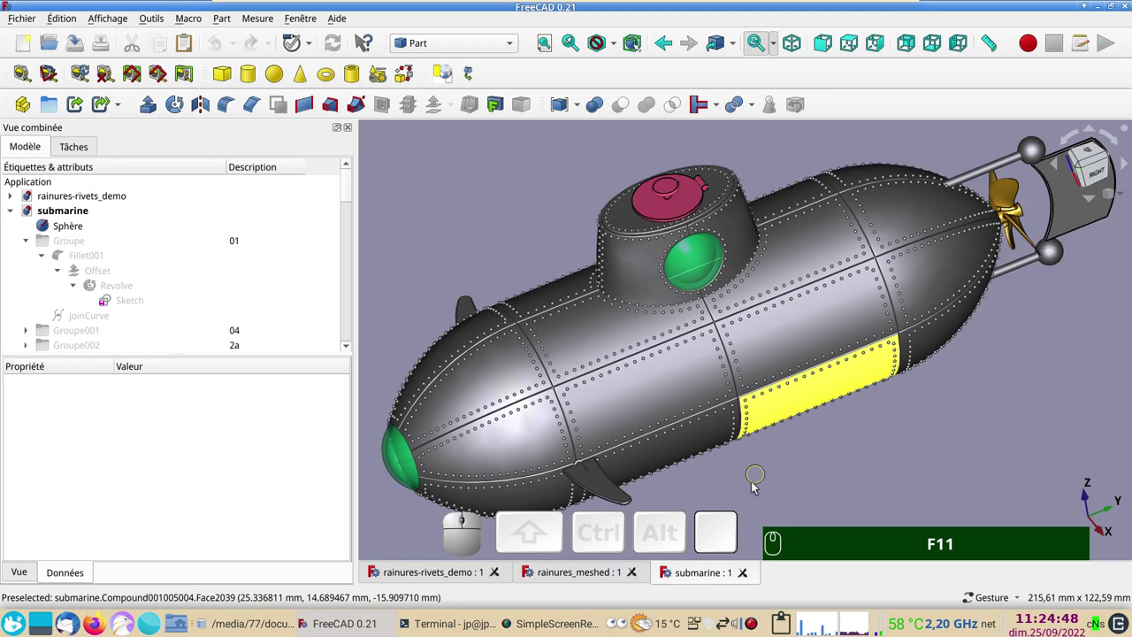
{"action": "left_click", "coordinate": [564, 577]}
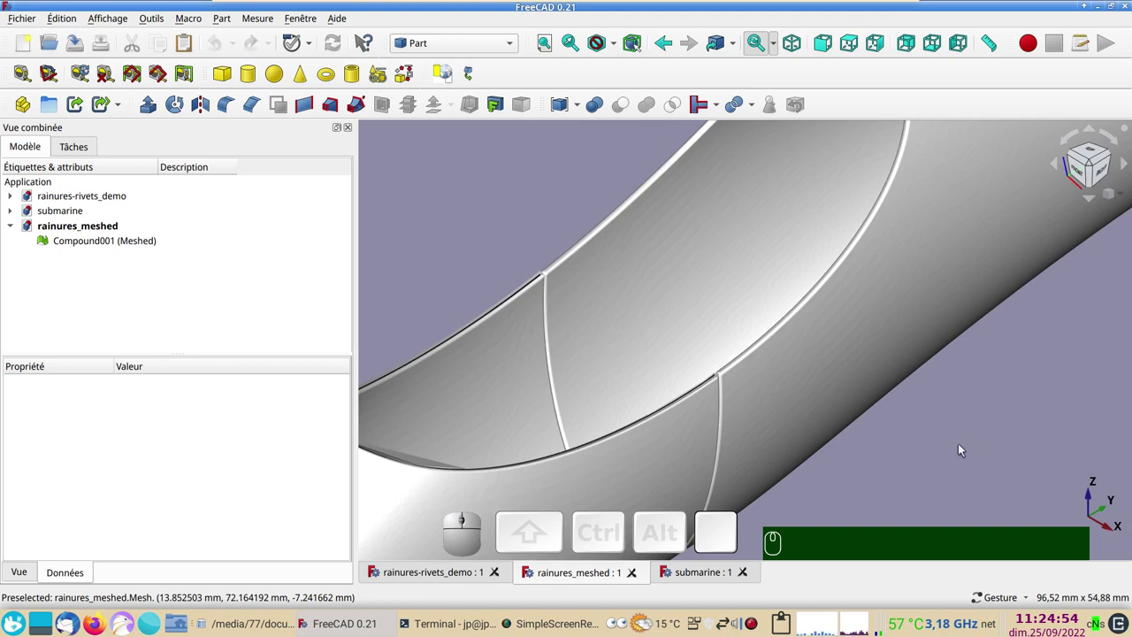
{"action": "left_click", "coordinate": [700, 577]}
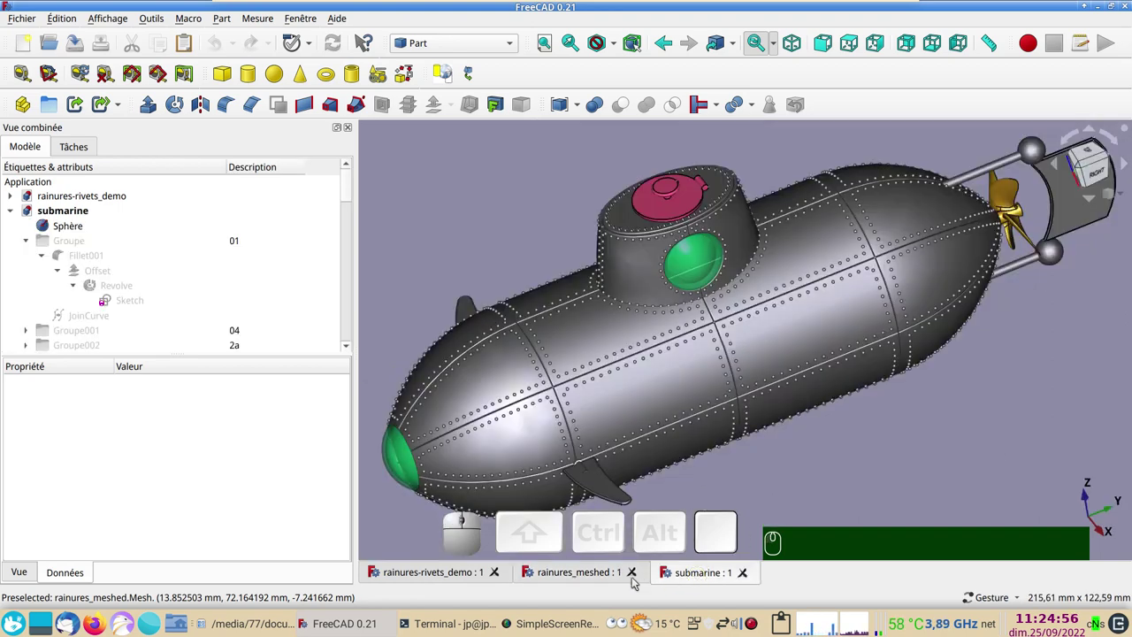
{"action": "left_click", "coordinate": [441, 576]}
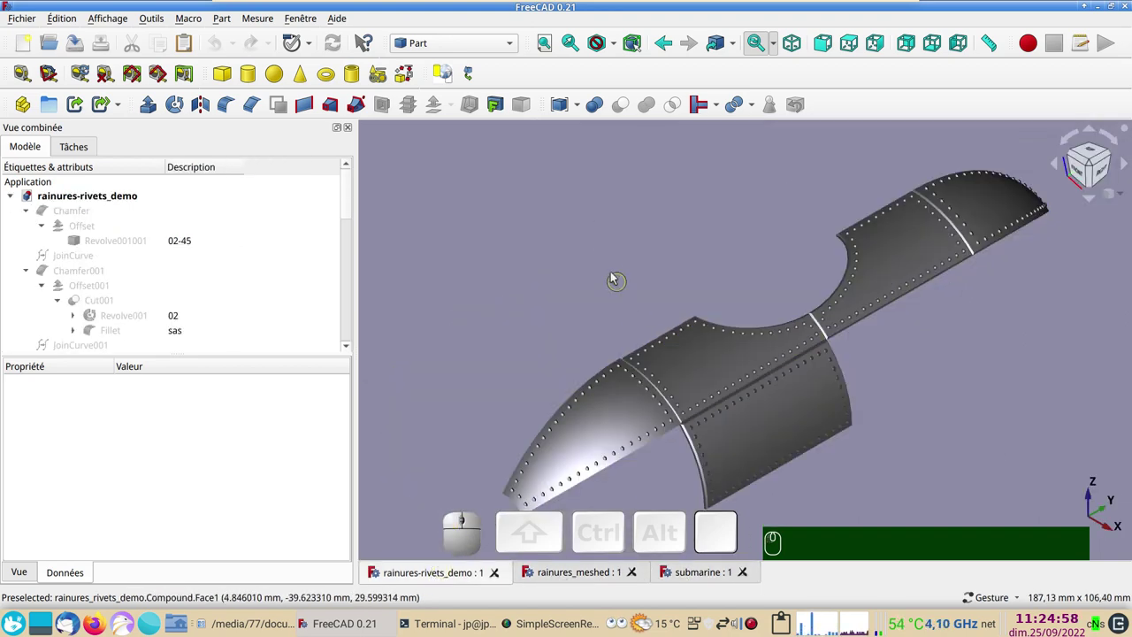
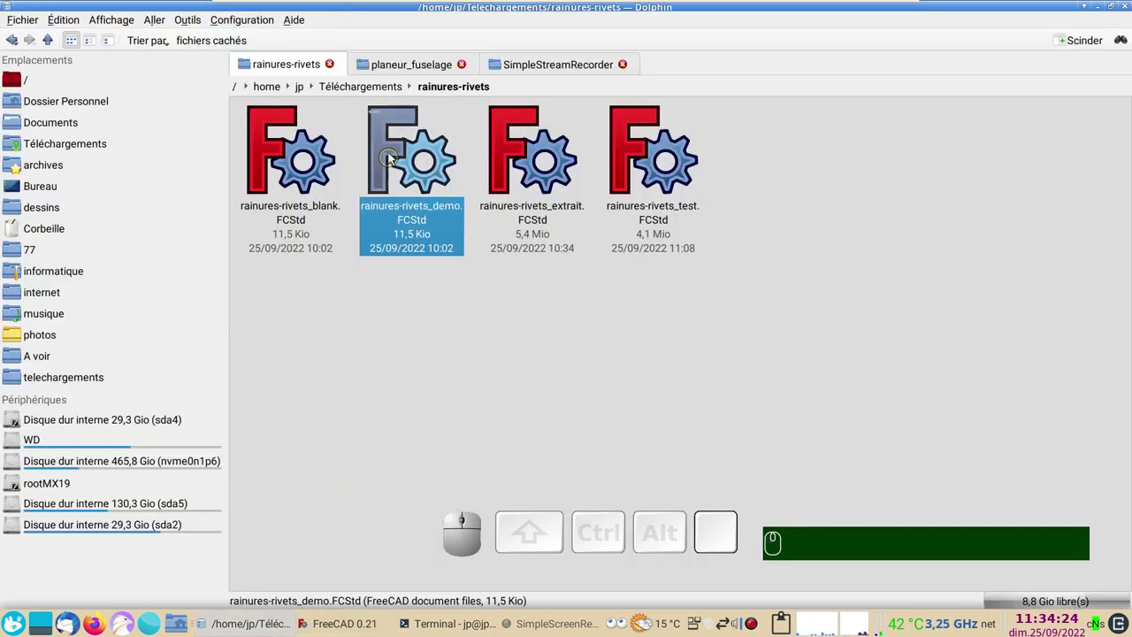
Drag rainures-rivets_demo.FCStd from Dolphin into FreeCAD to load its five sketches
{"action": "left_click_drag", "start_coordinate": [394, 157], "coordinate": [497, 429]}
{"action": "left_click", "coordinate": [534, 322]}
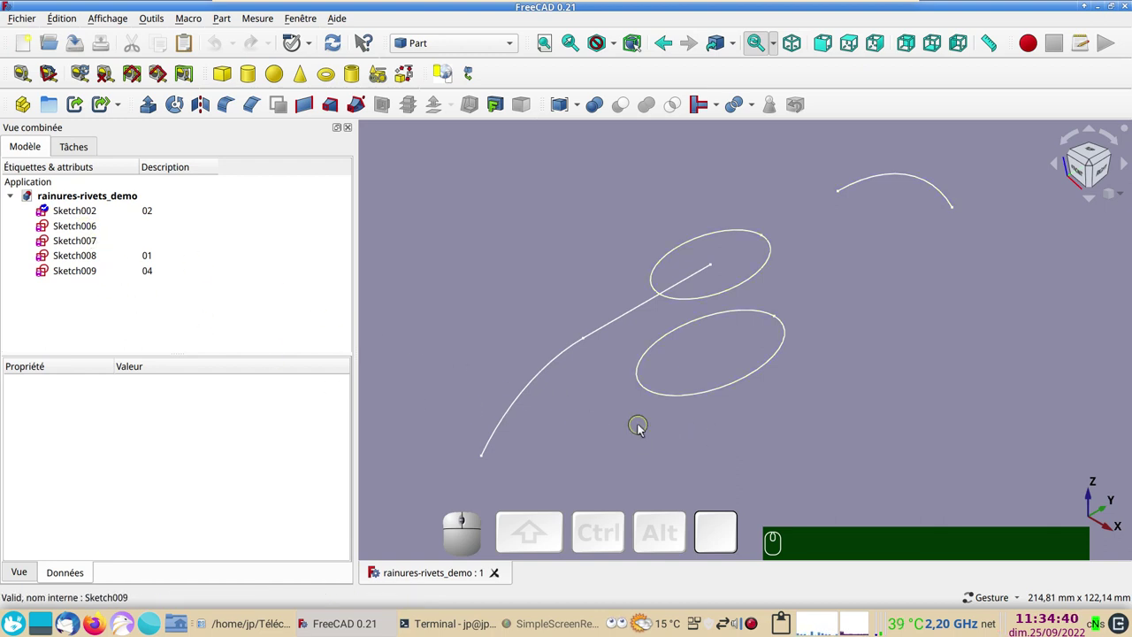
Start a Part Loft from the Sketch006 and Sketch007 ellipses, with Sketch006 as the first profile
{"action": "left_click", "coordinate": [91, 231]}
{"action": "left_click", "coordinate": [92, 247]}
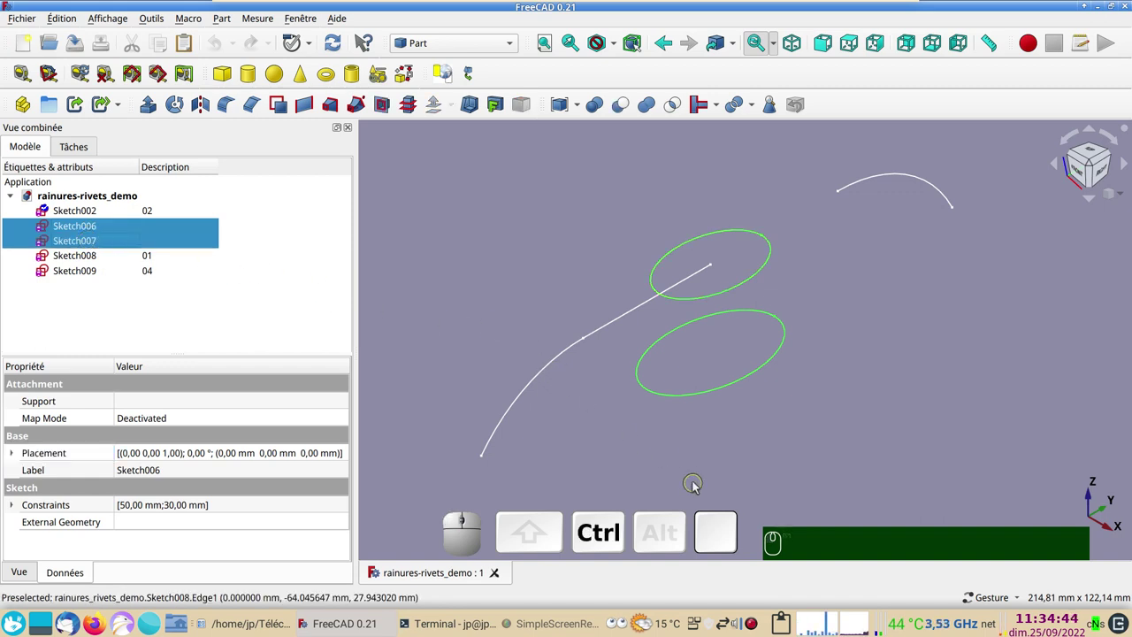
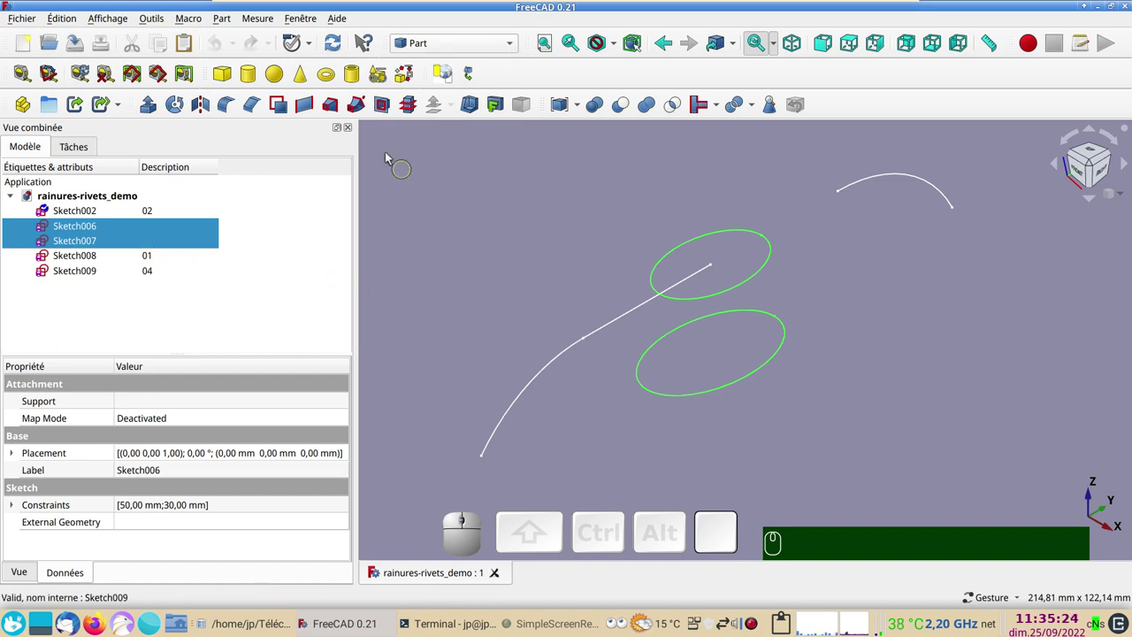
{"action": "left_click", "coordinate": [333, 106]}
{"action": "left_click", "coordinate": [92, 285]}
{"action": "left_click", "coordinate": [178, 301]}
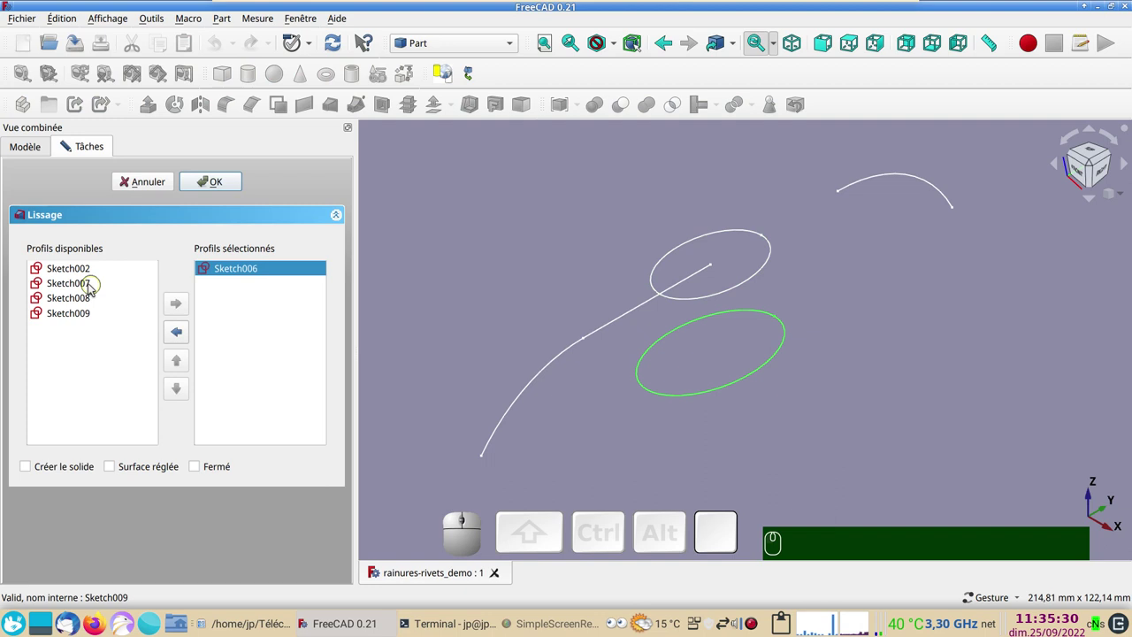
Add Sketch007 as the second profile and create the loft as a closed solid, then pick the Loft
{"action": "left_click", "coordinate": [86, 286]}
{"action": "left_click", "coordinate": [180, 300]}
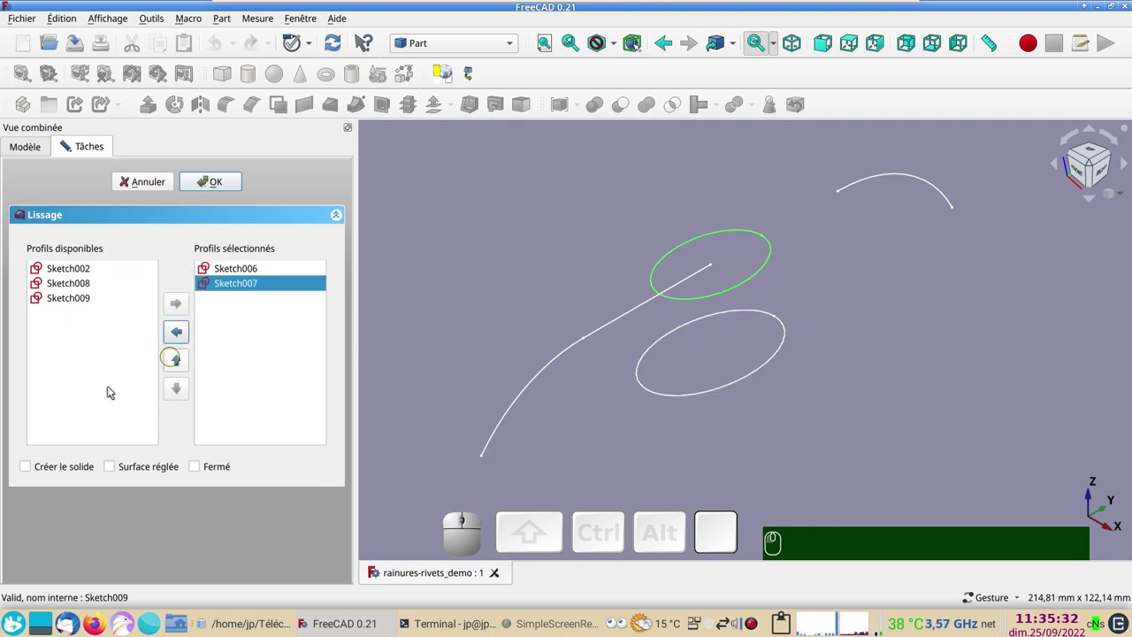
{"action": "left_click", "coordinate": [60, 475]}
{"action": "left_click", "coordinate": [210, 175]}
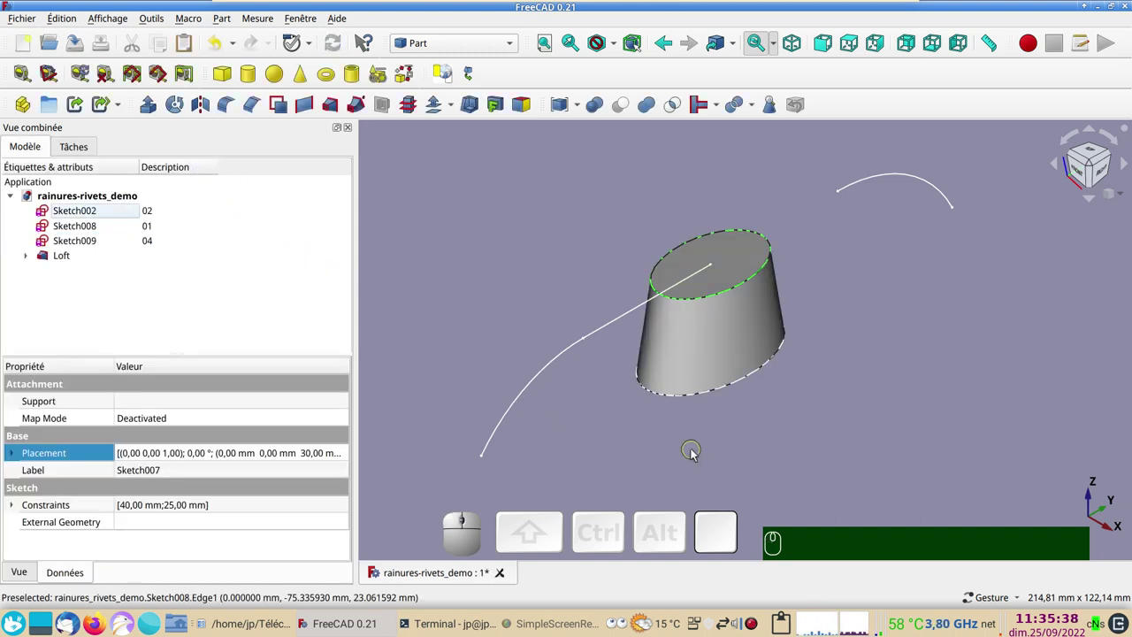
{"action": "left_click", "coordinate": [693, 455]}
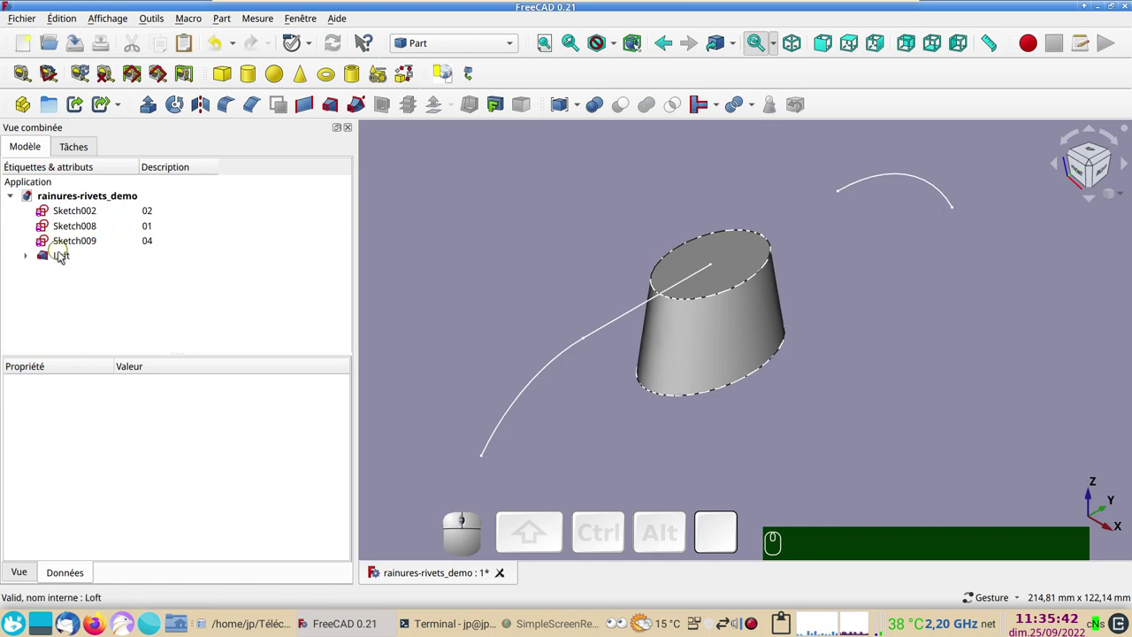
{"action": "left_click", "coordinate": [63, 255]}
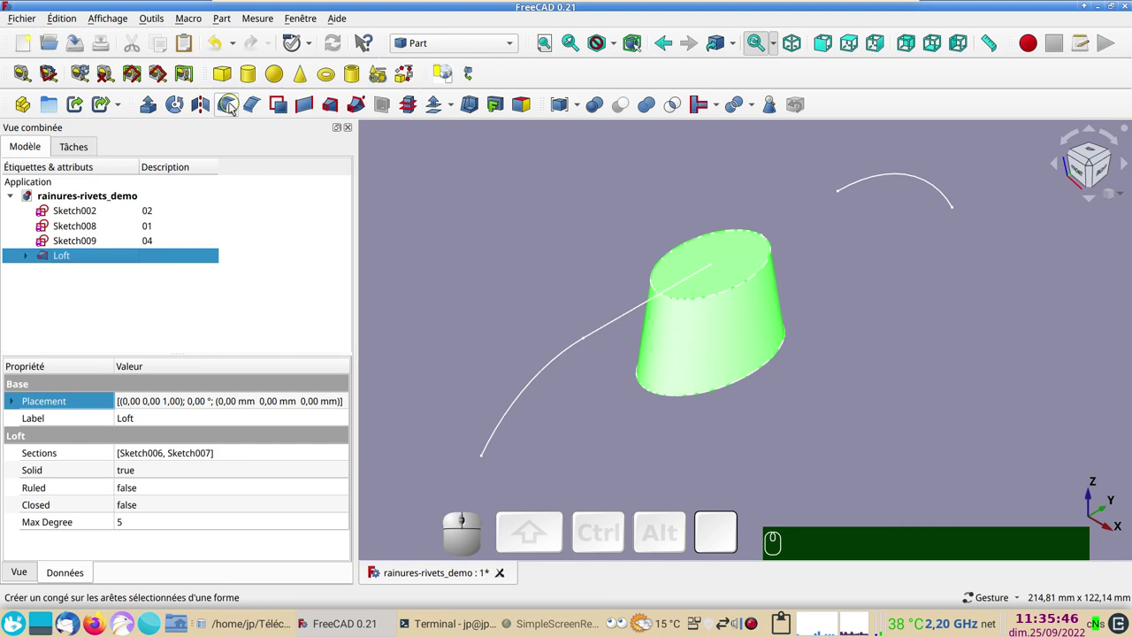
Fillet the Loft's top elliptical face edge (Arête3) with a 1 mm radius
{"action": "left_click", "coordinate": [233, 104]}
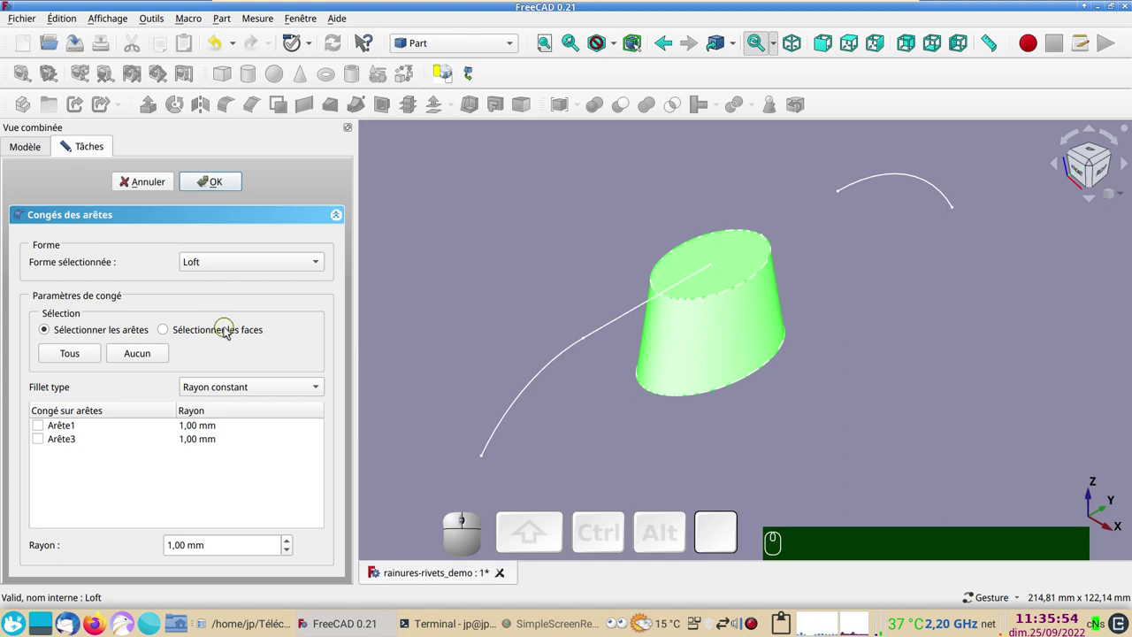
{"action": "left_click", "coordinate": [221, 330]}
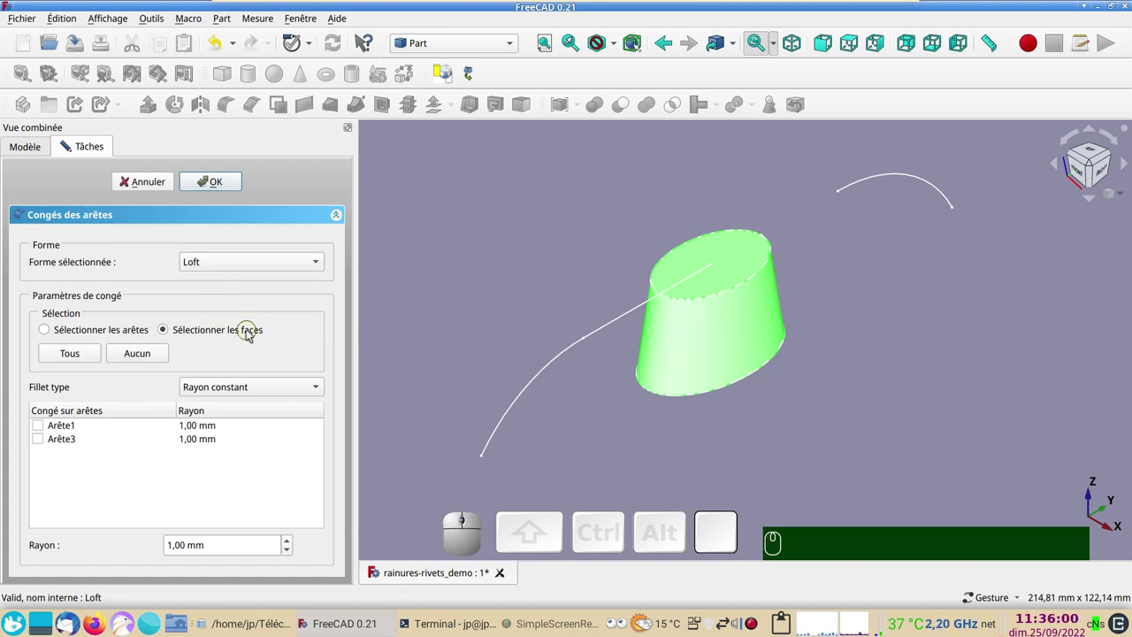
{"action": "left_click", "coordinate": [605, 435]}
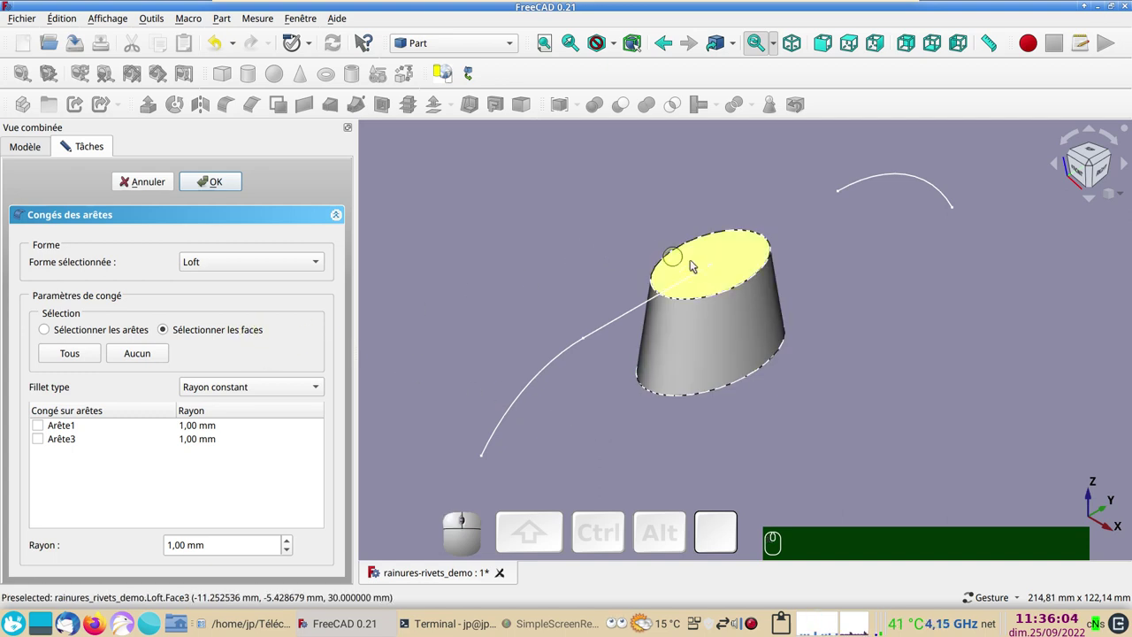
{"action": "left_click", "coordinate": [733, 254]}
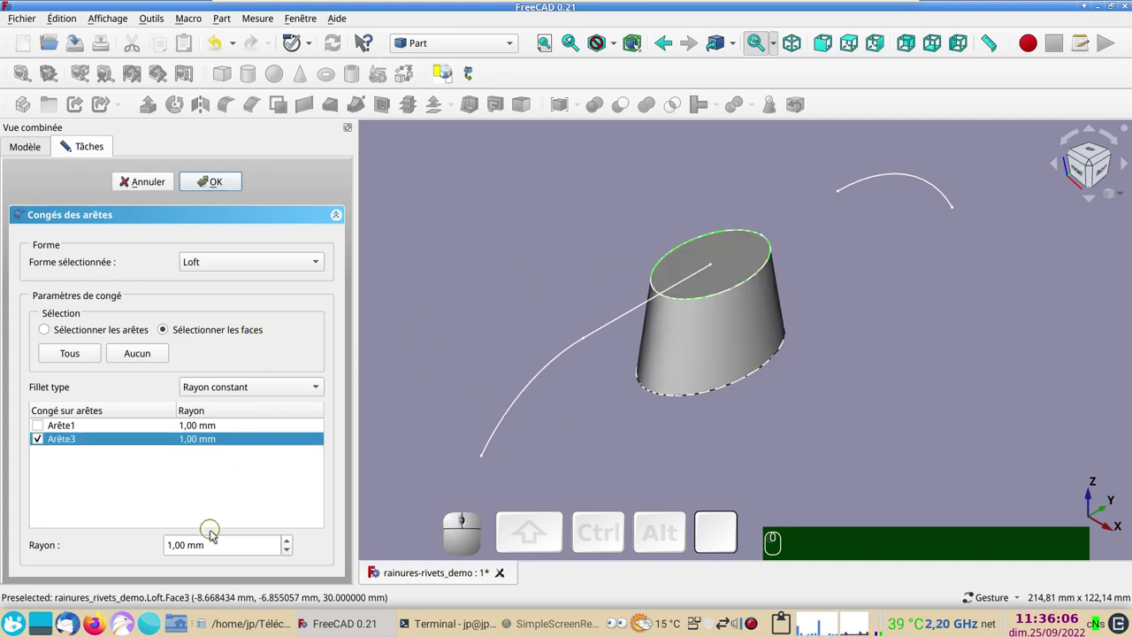
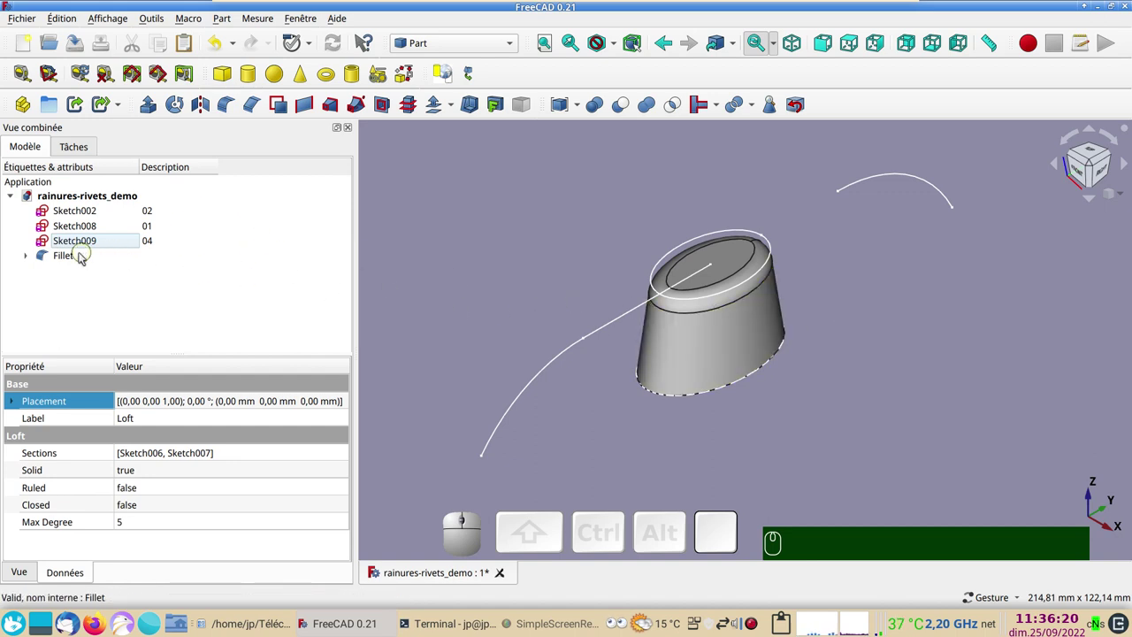
Give the Fillet object the description 'sas' and view the model from the right side
{"action": "left_click", "coordinate": [81, 257]}
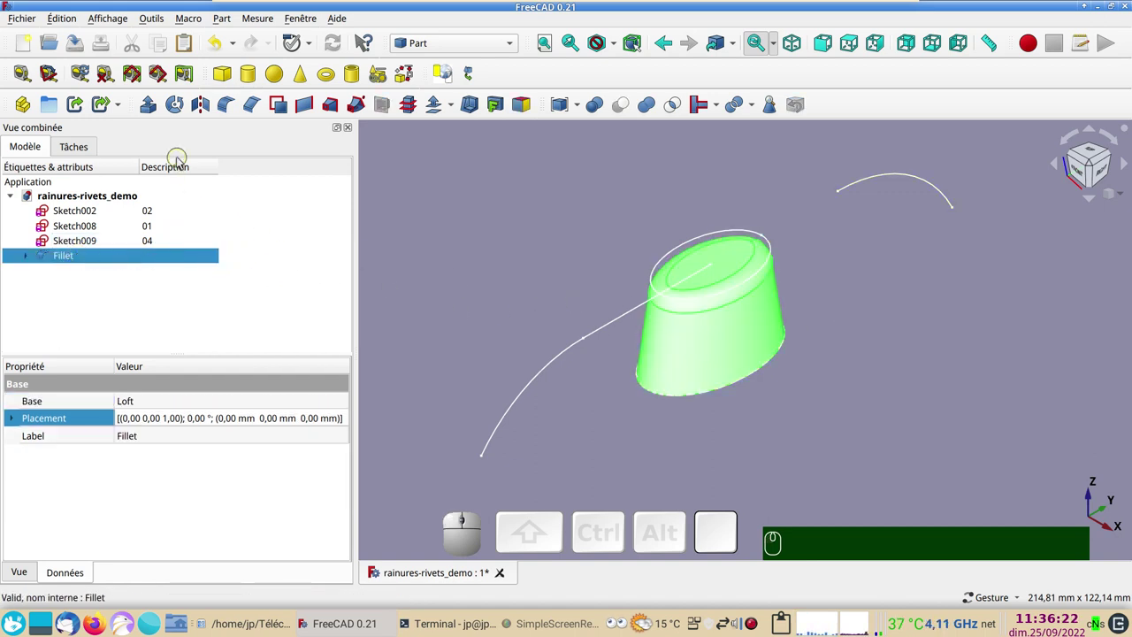
{"action": "left_click", "coordinate": [168, 255]}
{"action": "key", "text": "F2"}
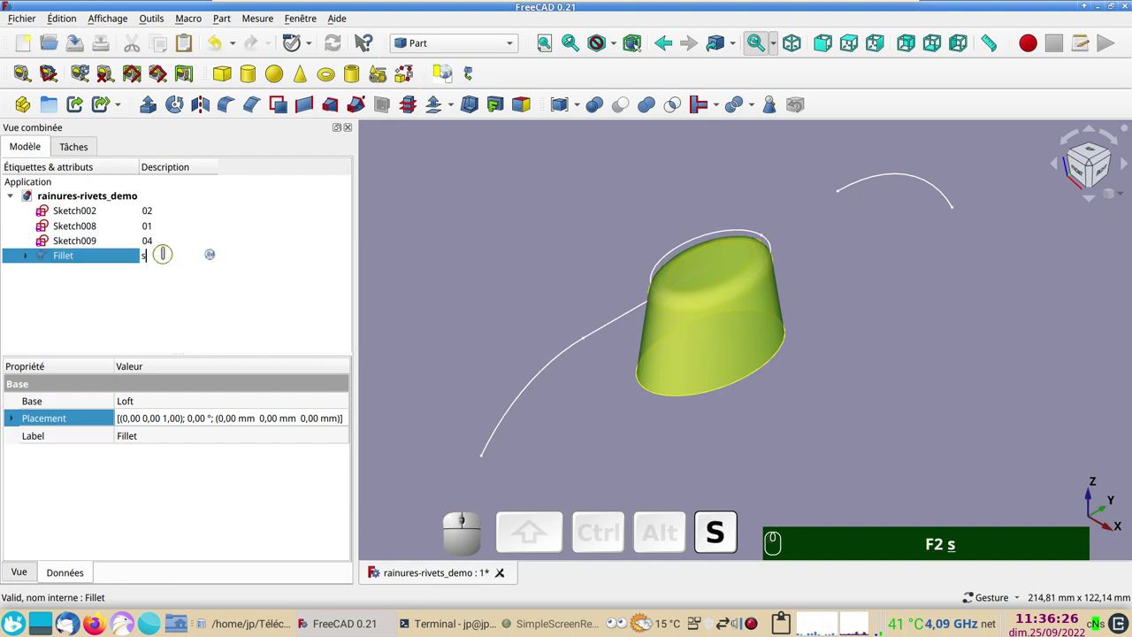
{"action": "type", "text": "F2 sas"}
{"action": "key", "text": "Return"}
{"action": "key", "text": "Return"}
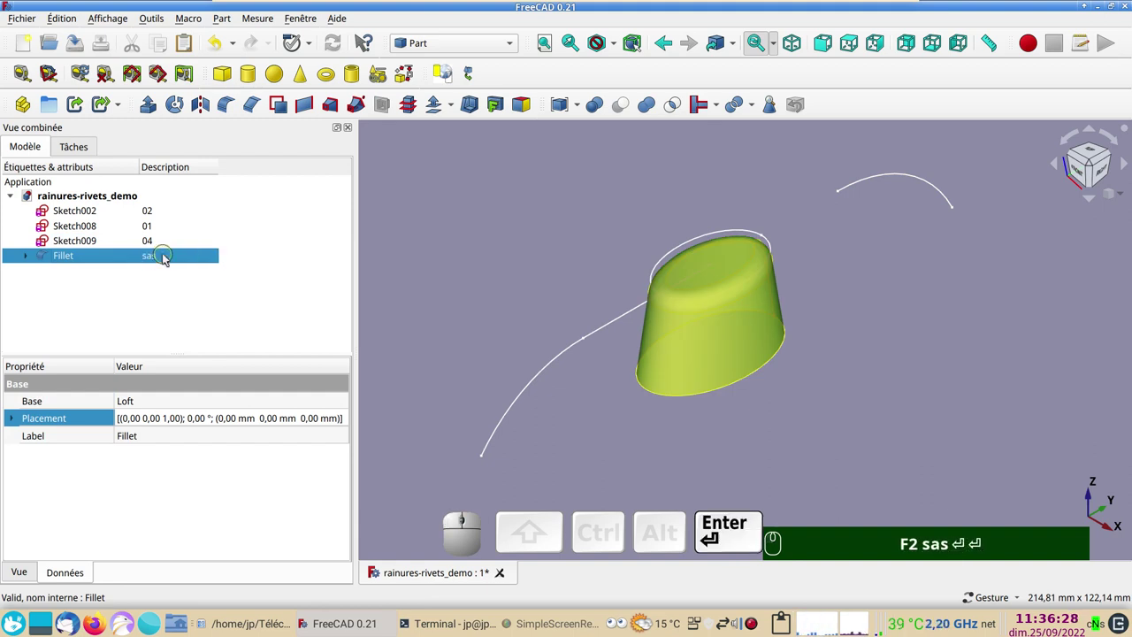
{"action": "key", "text": "KP_3"}
{"action": "left_click_drag", "start_coordinate": [852, 396], "coordinate": [881, 397]}
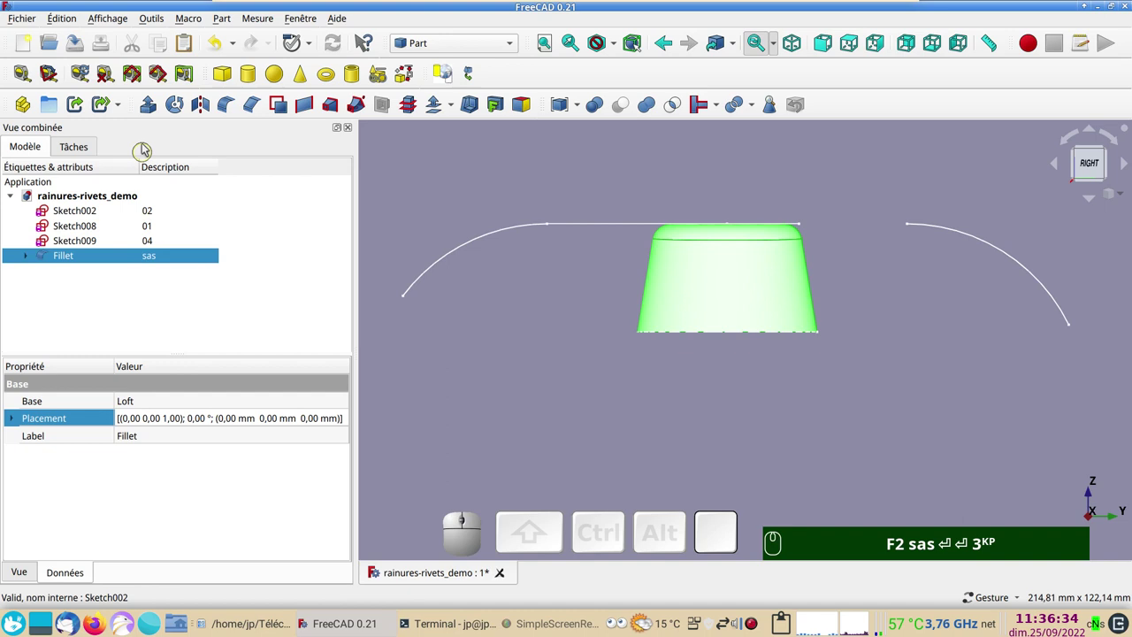
Edit the Fillet's placement to raise it 25 mm along Z and view it in isometric
{"action": "left_click", "coordinate": [84, 259]}
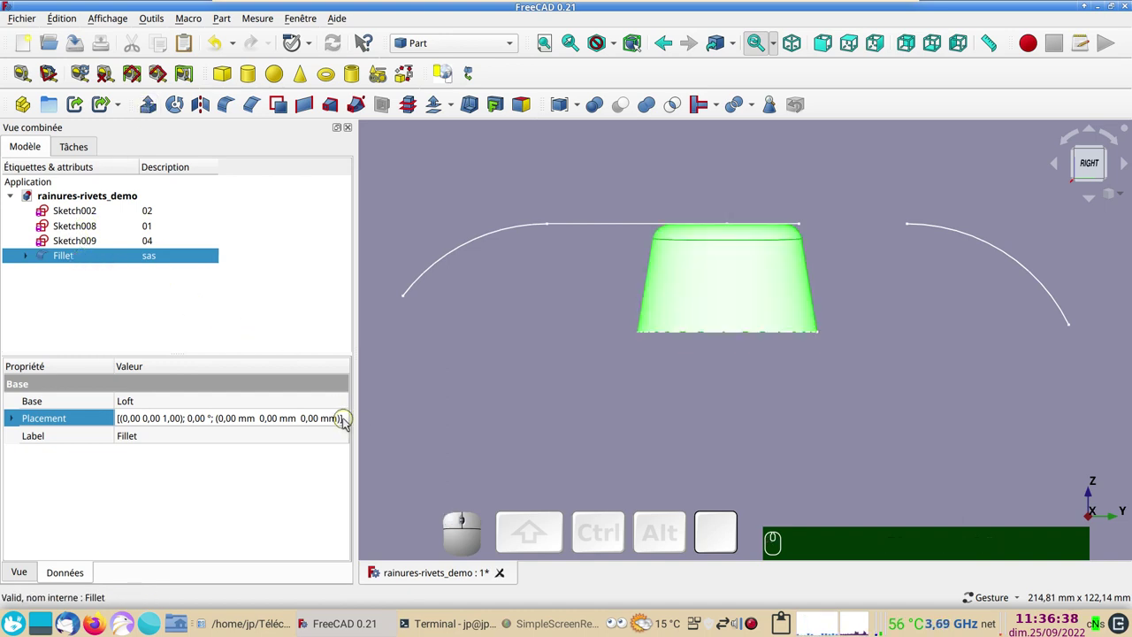
{"action": "left_click", "coordinate": [347, 419]}
{"action": "left_click", "coordinate": [347, 419]}
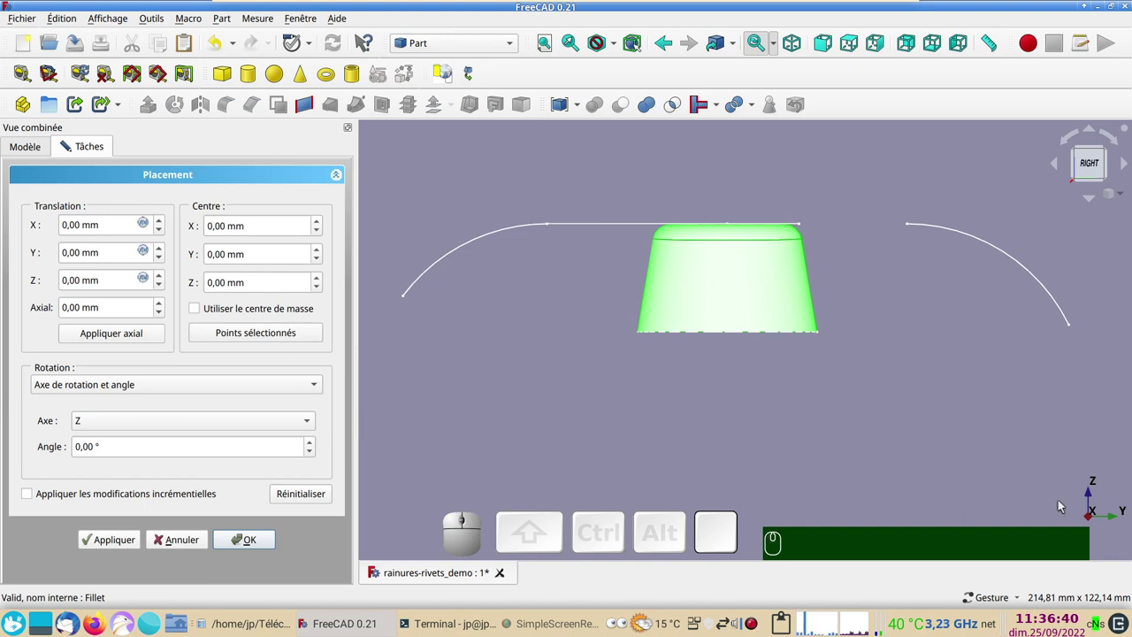
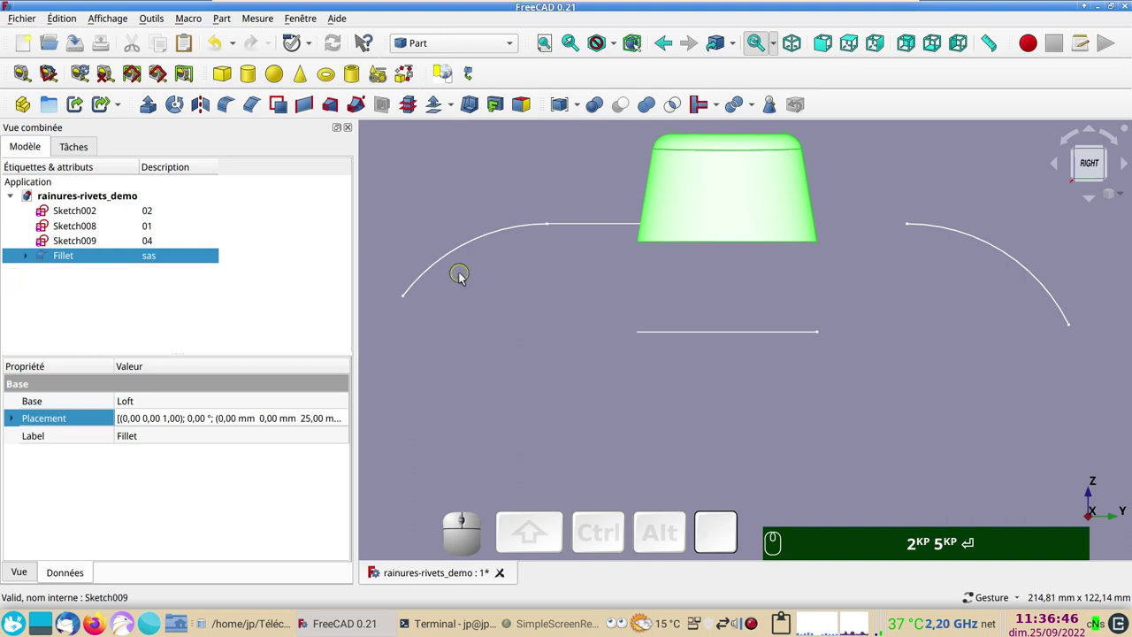
{"action": "key", "text": "KP_0"}
{"action": "left_click_drag", "start_coordinate": [958, 333], "coordinate": [929, 356]}
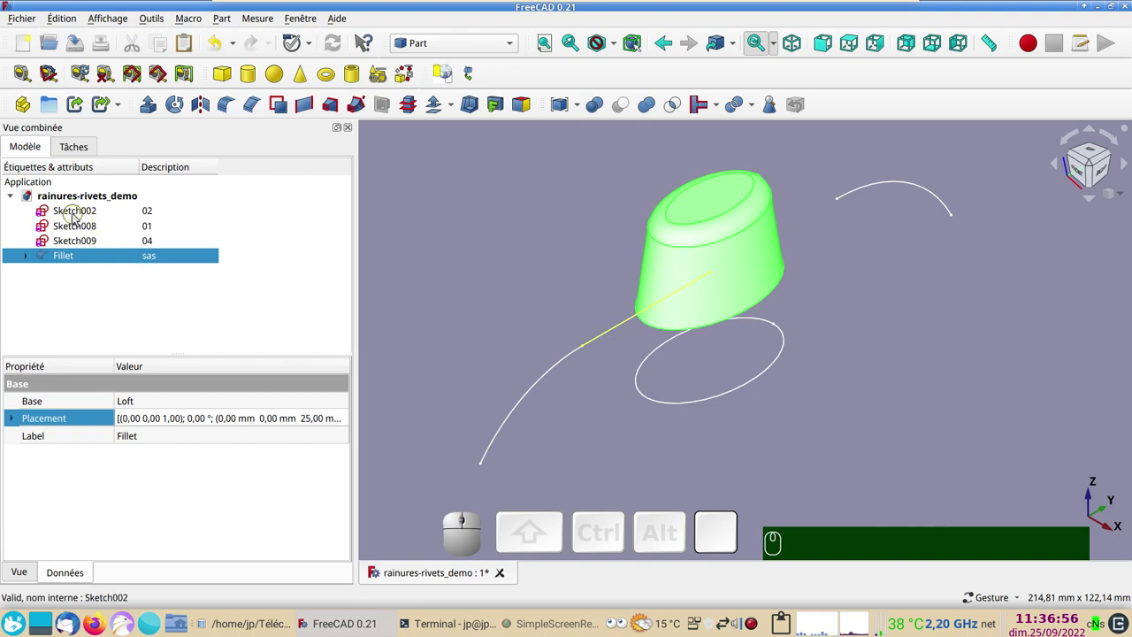
Close the Sketch002 and Sketch008 editors, then pick Sketch002, Sketch008 and Sketch009 together
{"action": "left_click", "coordinate": [77, 216]}
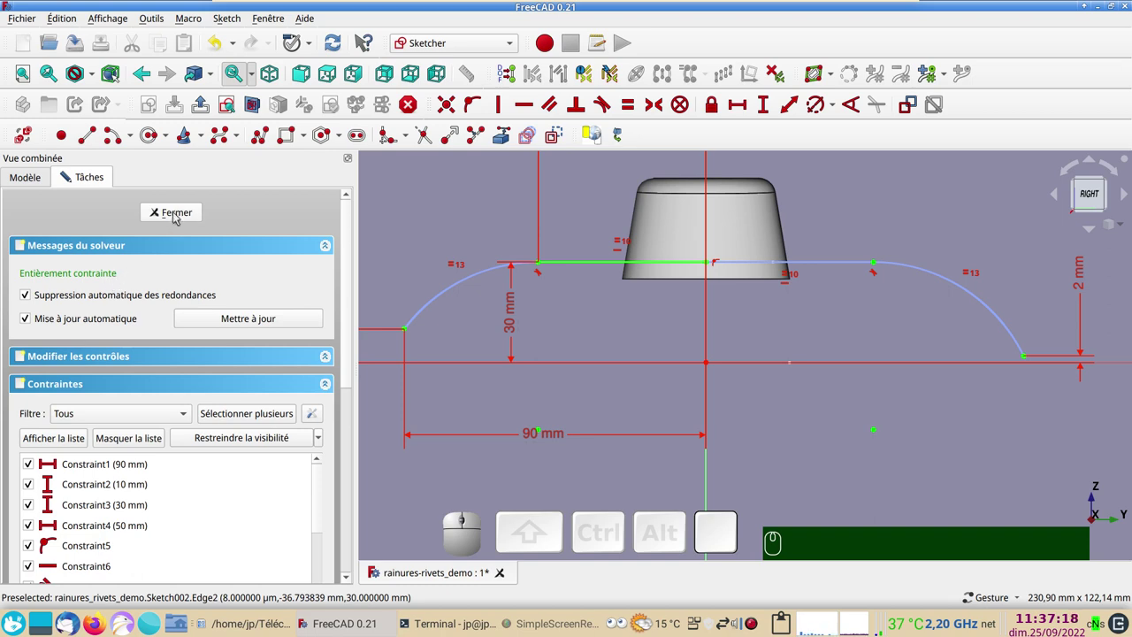
{"action": "left_click", "coordinate": [176, 218]}
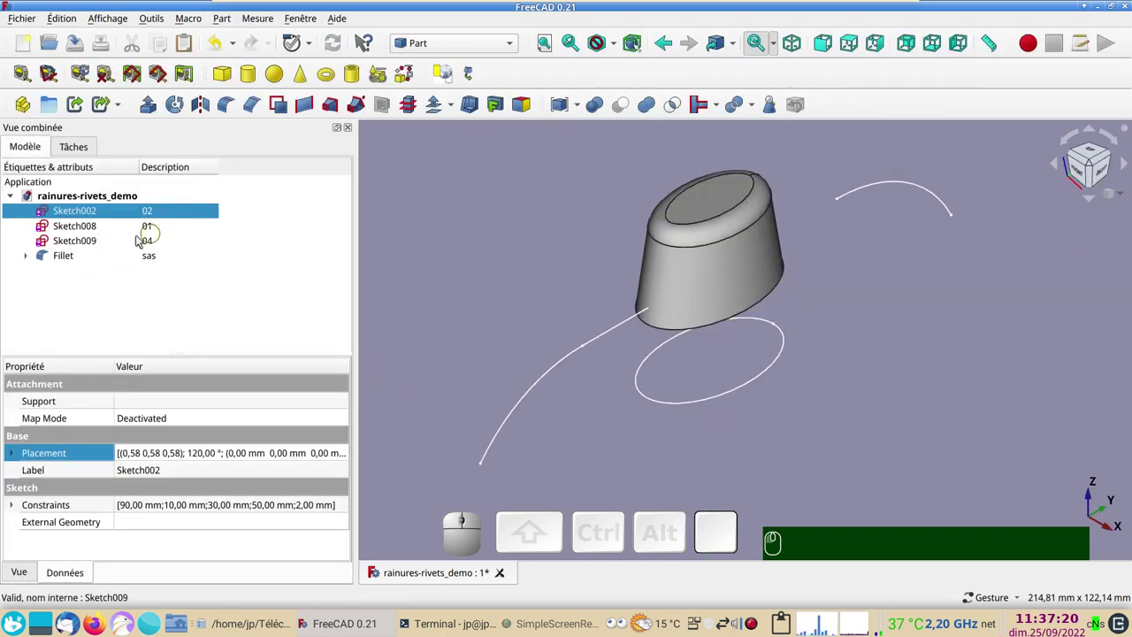
{"action": "left_click", "coordinate": [111, 227]}
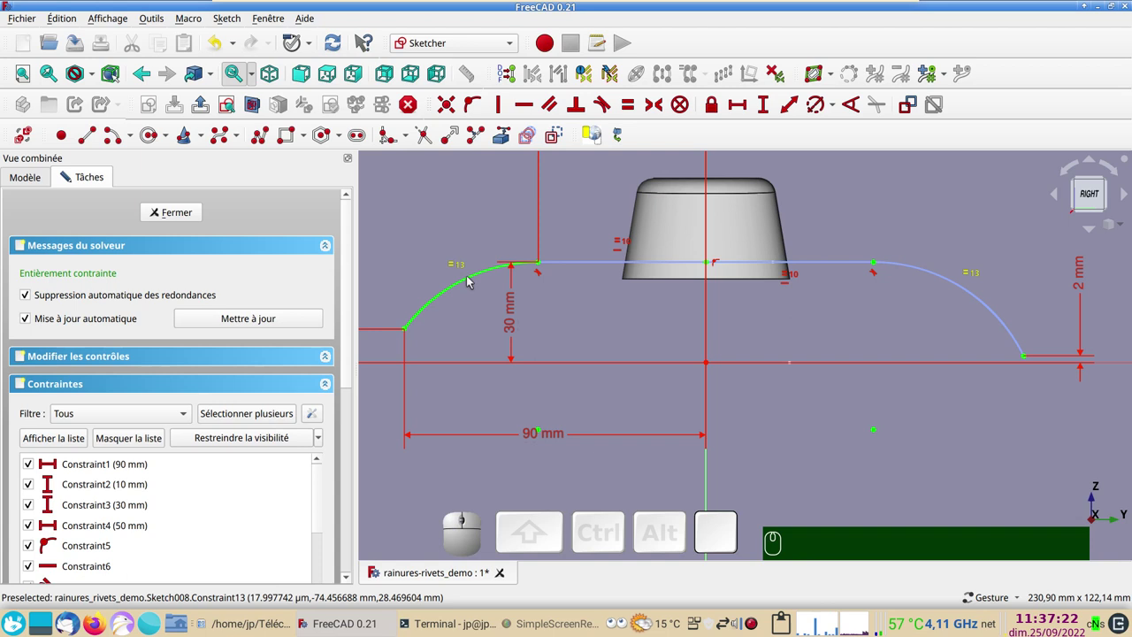
{"action": "left_click", "coordinate": [195, 211]}
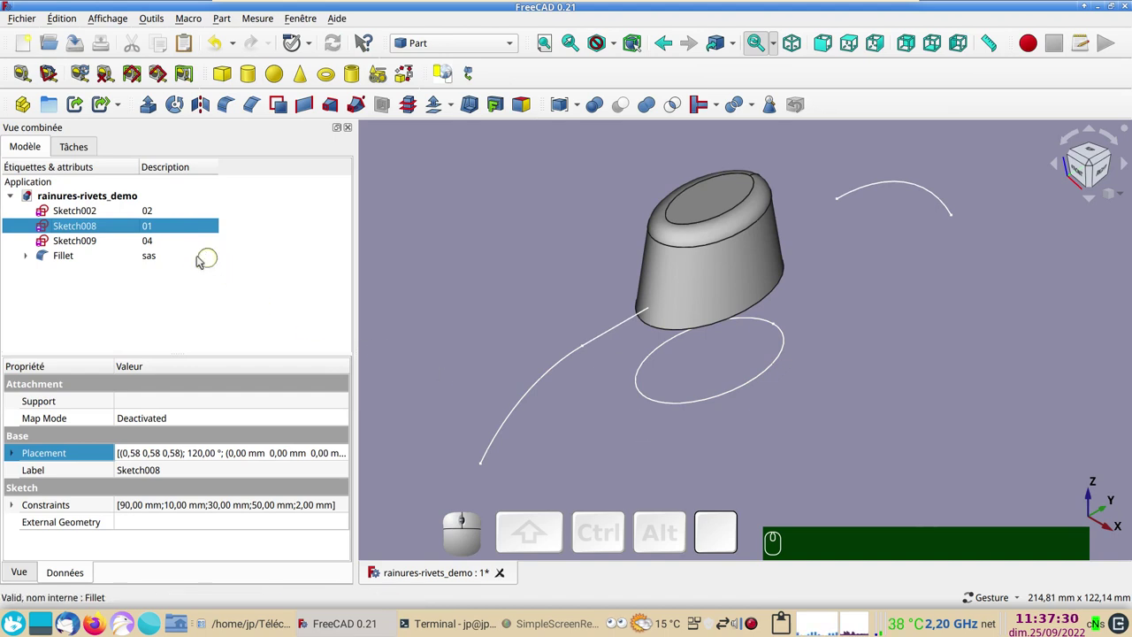
{"action": "left_click", "coordinate": [83, 215]}
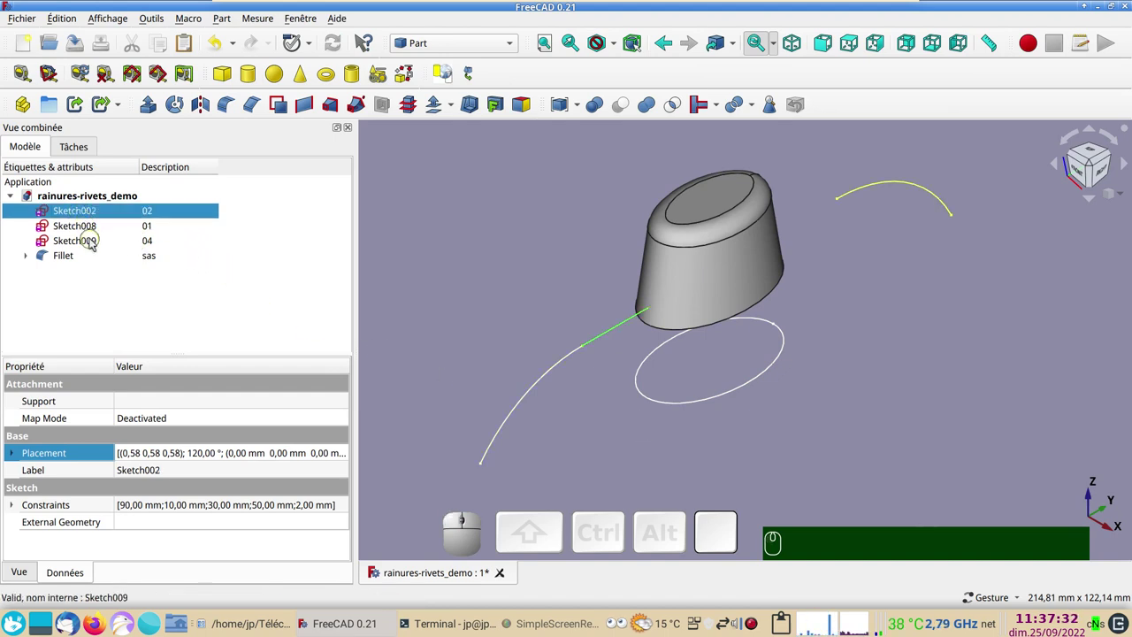
{"action": "left_click", "coordinate": [94, 229]}
Revolve the three profiles into hull panels Revolve, Revolve001 and Revolve002, then expand and toggle the Fillet's source
{"action": "left_click", "coordinate": [94, 243]}
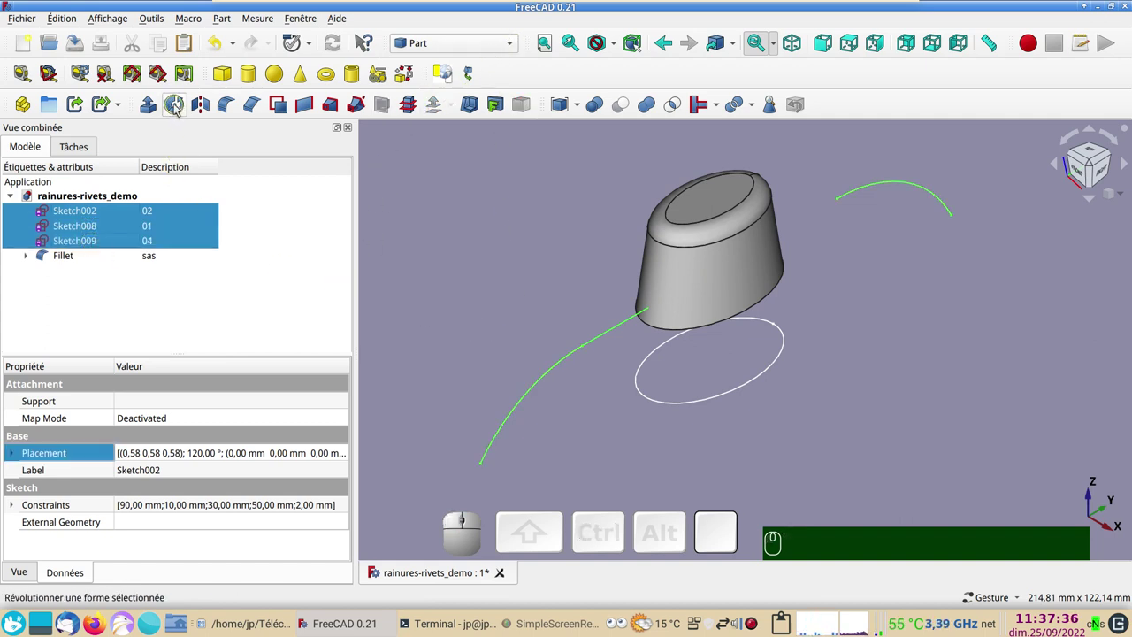
{"action": "left_click", "coordinate": [178, 105]}
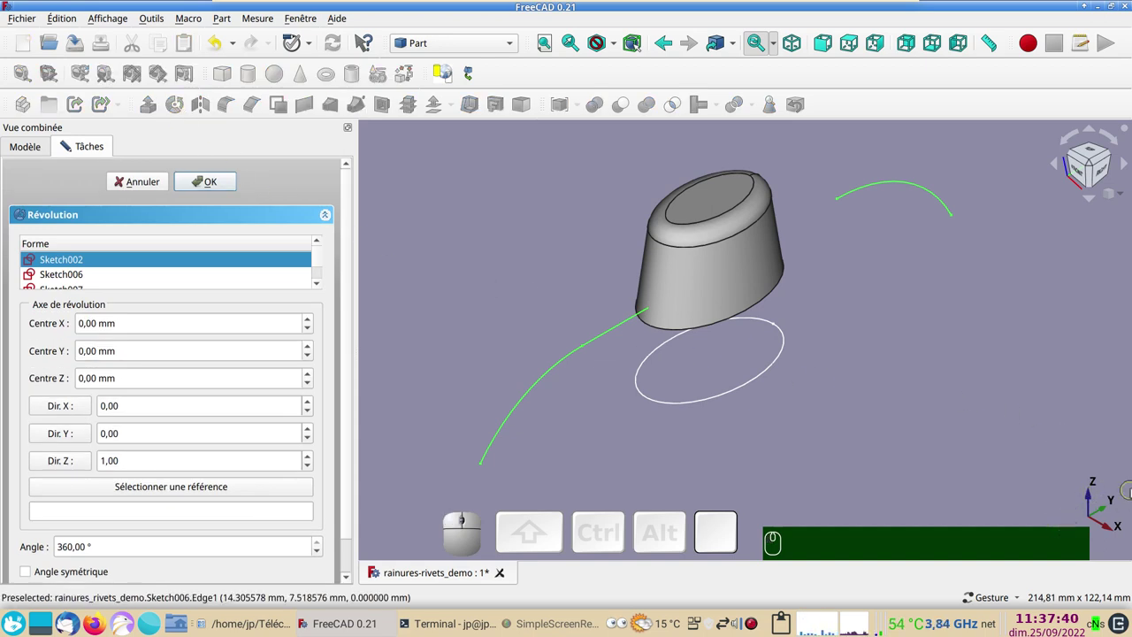
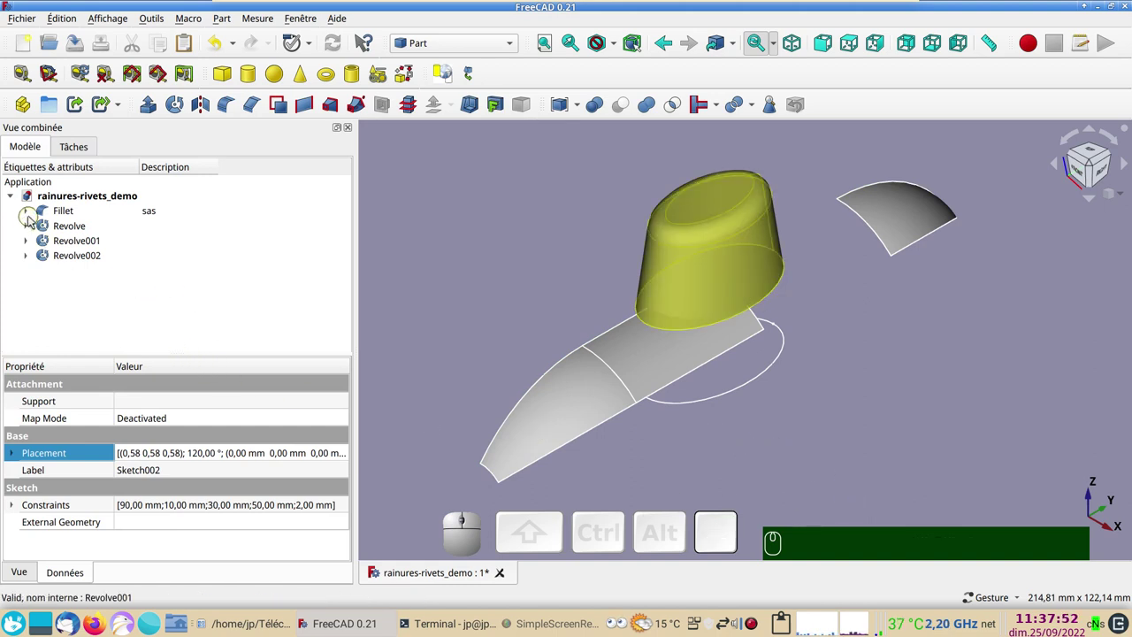
{"action": "left_click", "coordinate": [30, 215]}
{"action": "left_click", "coordinate": [44, 223]}
{"action": "left_click", "coordinate": [78, 237]}
{"action": "key", "text": "space"}
Make a simple copy of the Revolve skin panel, producing Revolve003
{"action": "left_click", "coordinate": [108, 259]}
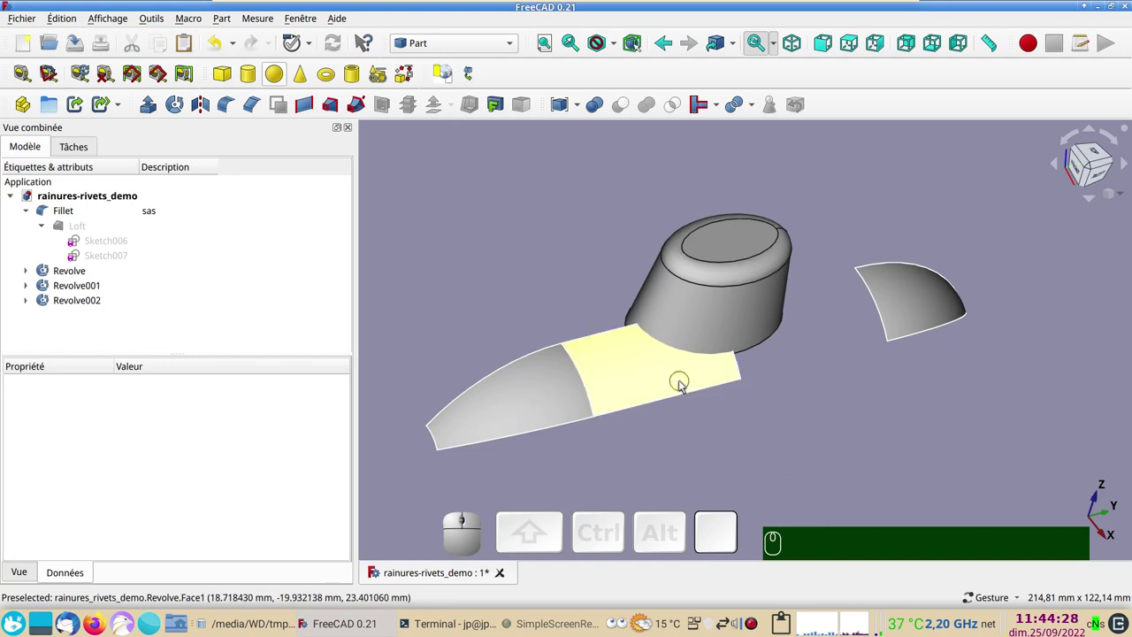
{"action": "left_click", "coordinate": [682, 386]}
{"action": "left_click", "coordinate": [694, 432]}
{"action": "left_click", "coordinate": [720, 313]}
{"action": "key", "text": "space"}
{"action": "key", "text": "space"}
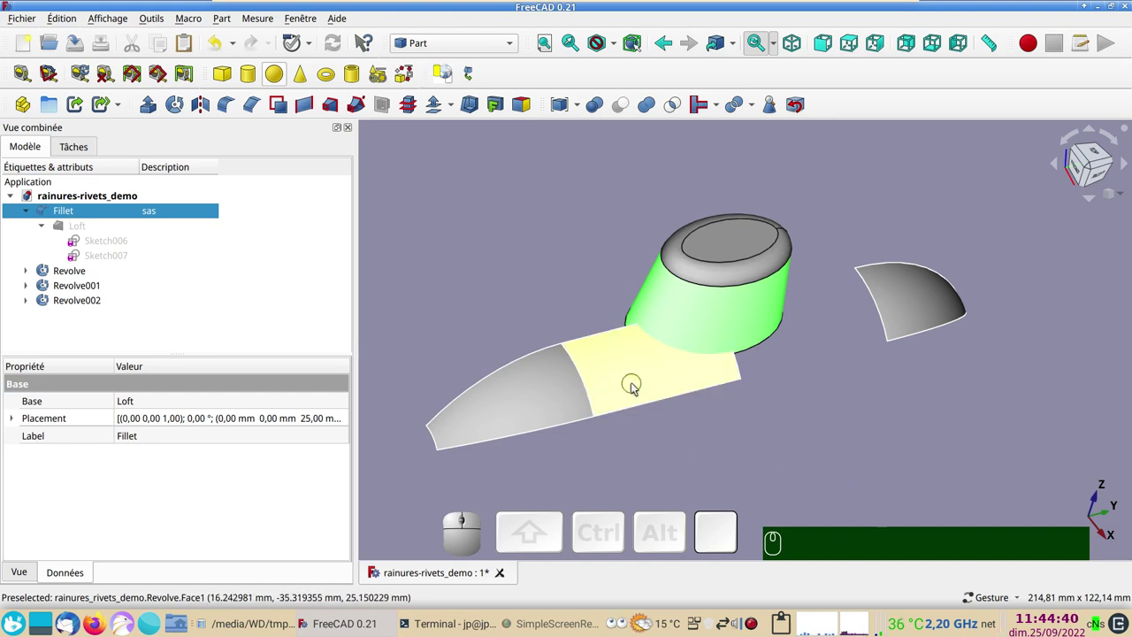
{"action": "left_click", "coordinate": [635, 384]}
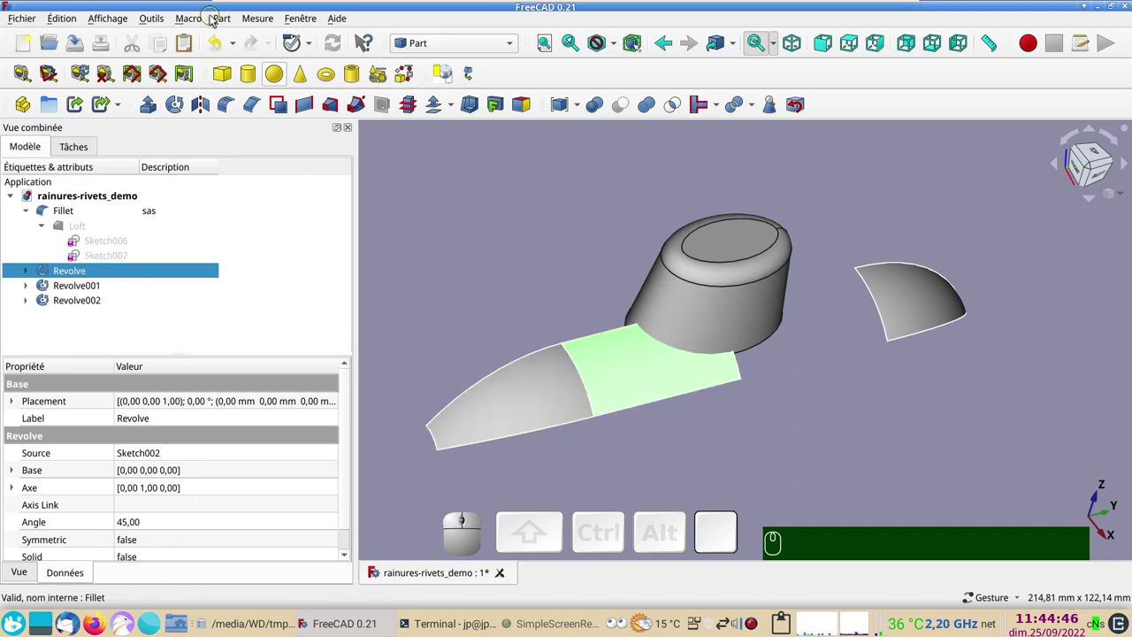
{"action": "left_click_drag", "start_coordinate": [245, 61], "coordinate": [492, 217]}
{"action": "left_click", "coordinate": [489, 215]}
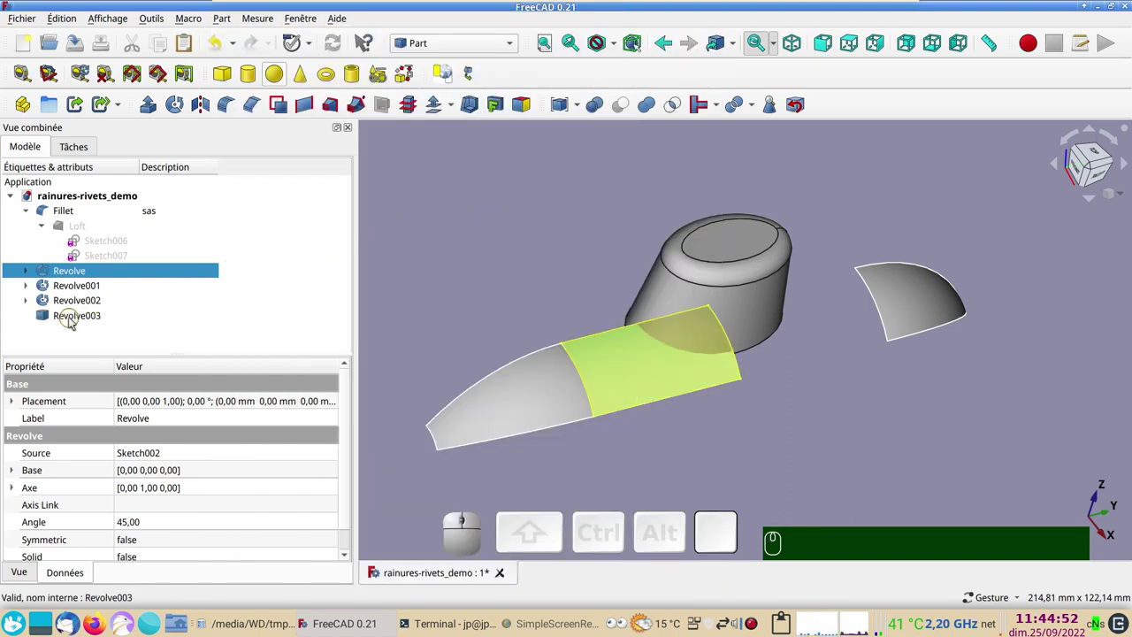
Rotate Revolve003 by 45° about the Y axis through its Placement and confirm
{"action": "left_click", "coordinate": [72, 319]}
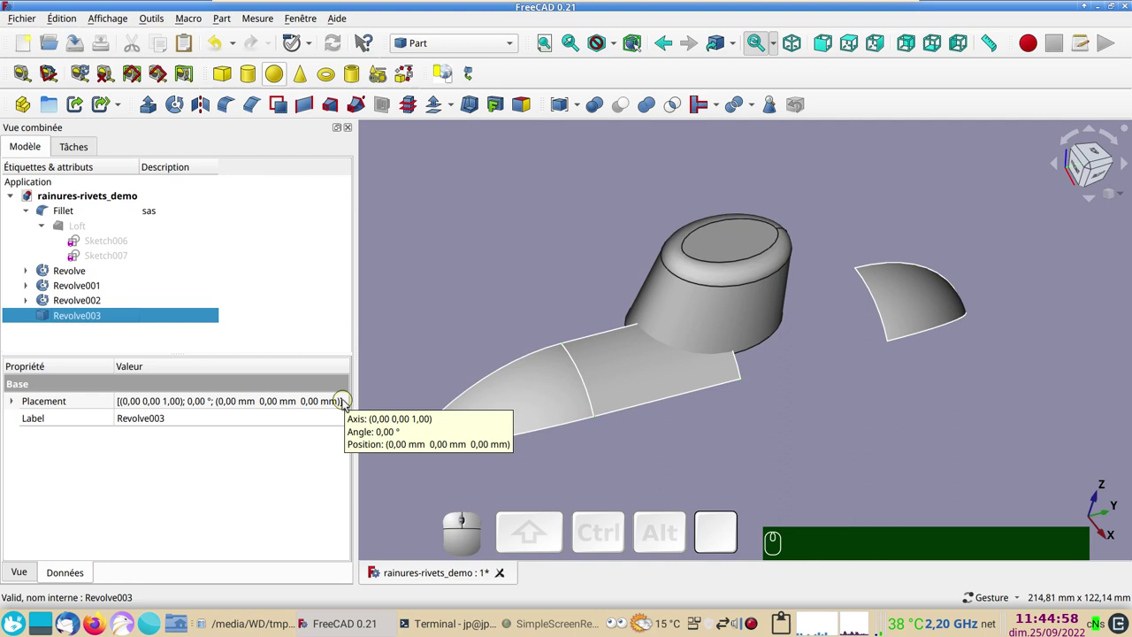
{"action": "left_click", "coordinate": [346, 403]}
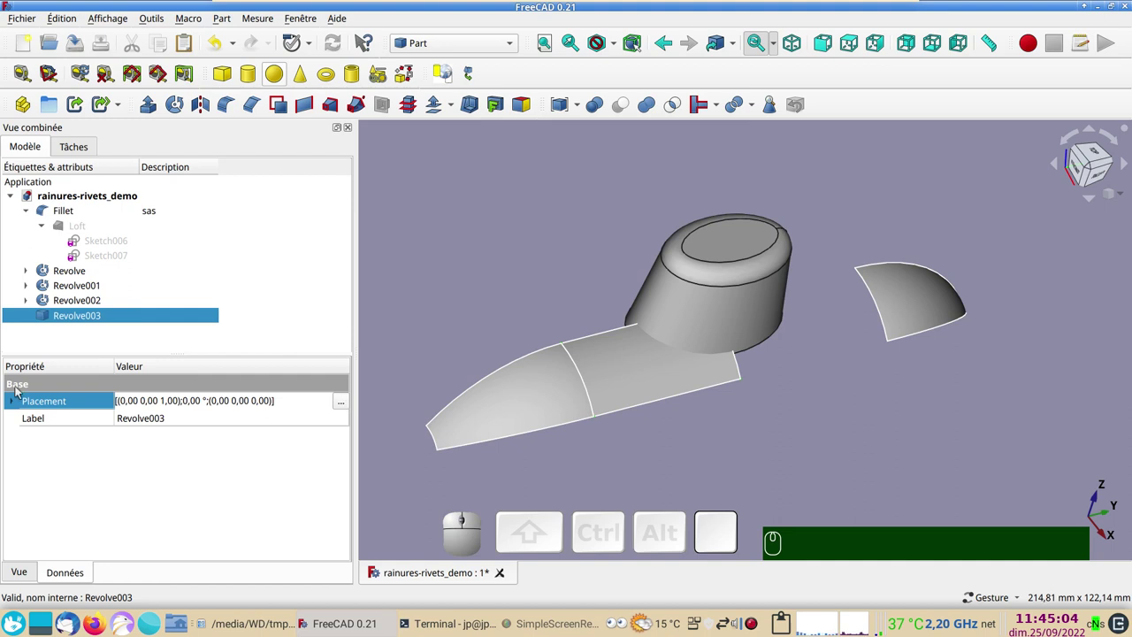
{"action": "left_click", "coordinate": [345, 404]}
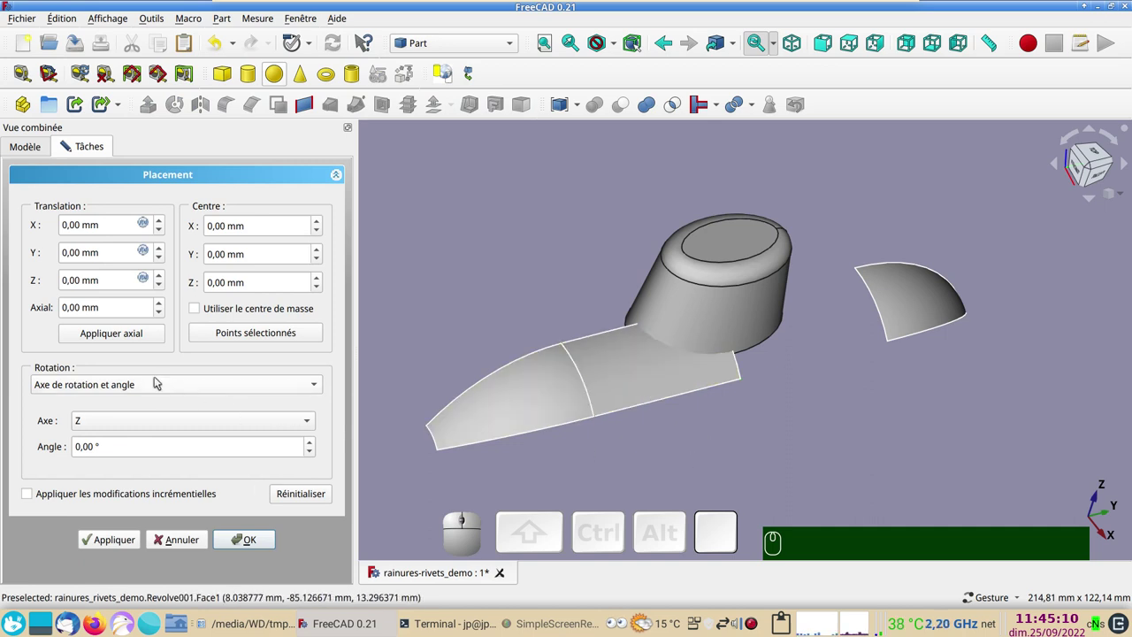
{"action": "left_click", "coordinate": [109, 423]}
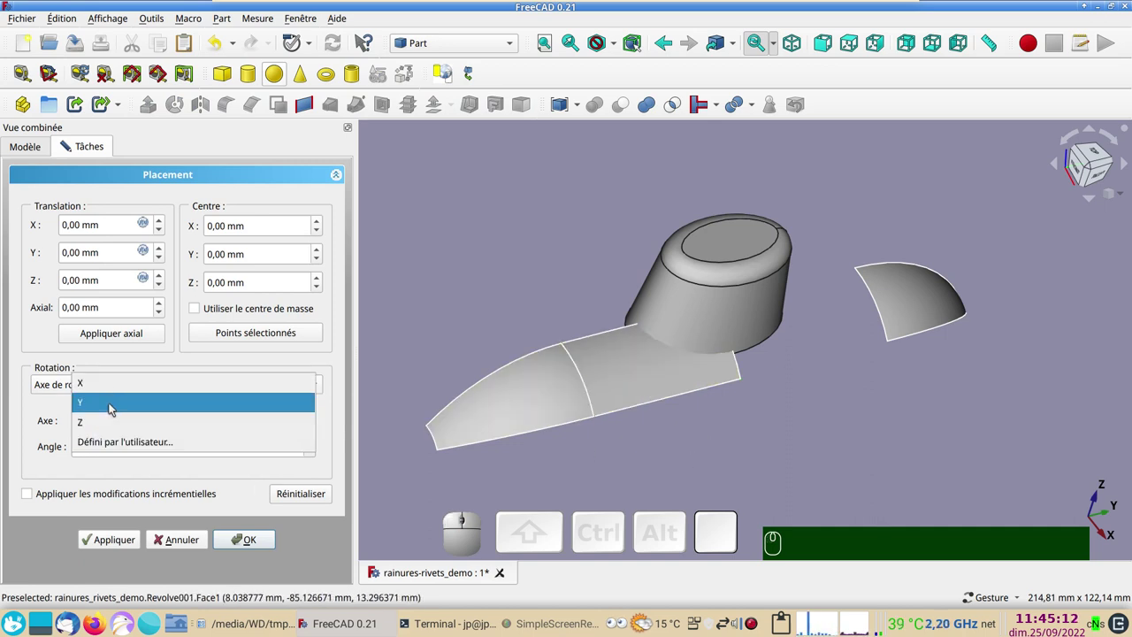
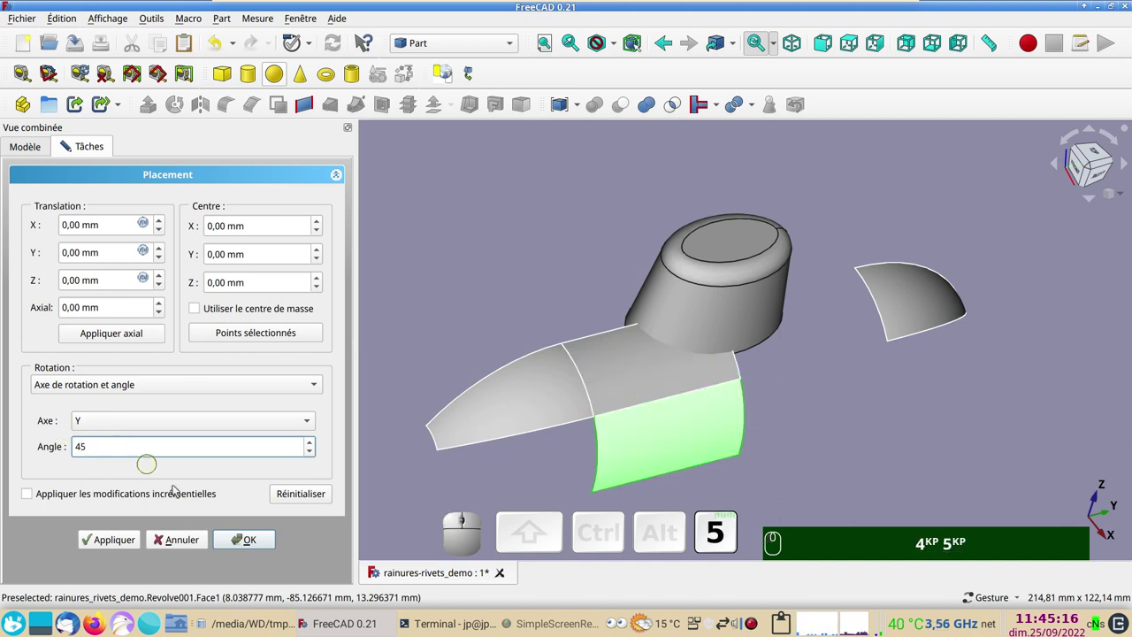
{"action": "left_click", "coordinate": [254, 535]}
{"action": "left_click", "coordinate": [828, 484]}
{"action": "left_click", "coordinate": [98, 320]}
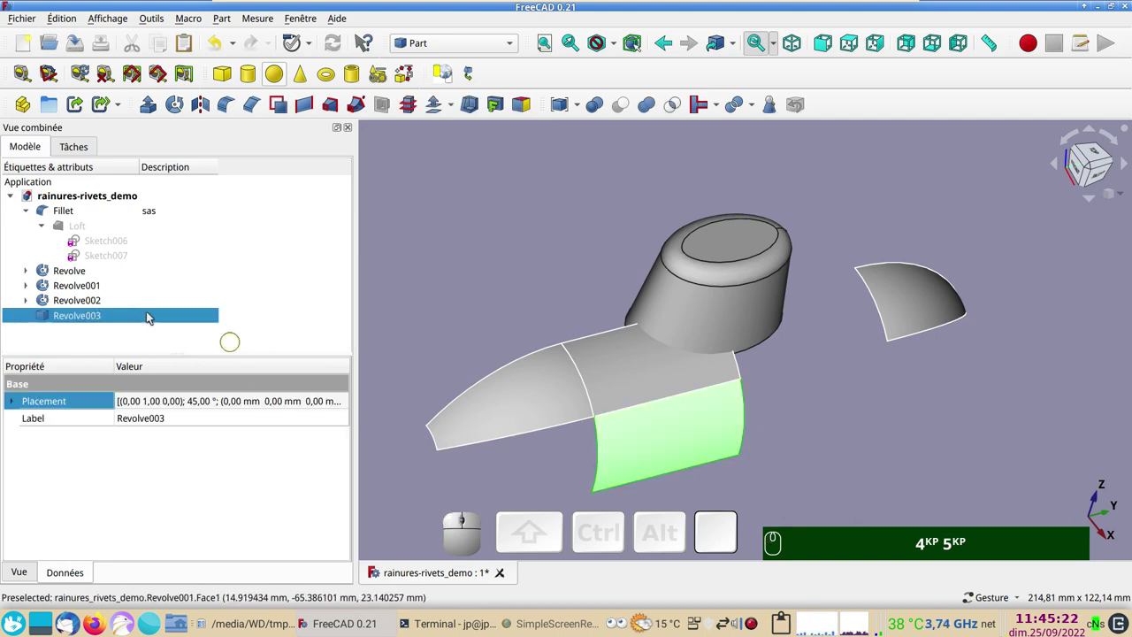
Create a new group Groupe and move Revolve003 into it, then expand the group
{"action": "scroll", "scroll_direction": "up", "scroll_amount": 3}
{"action": "scroll", "scroll_direction": "down", "scroll_amount": 3}
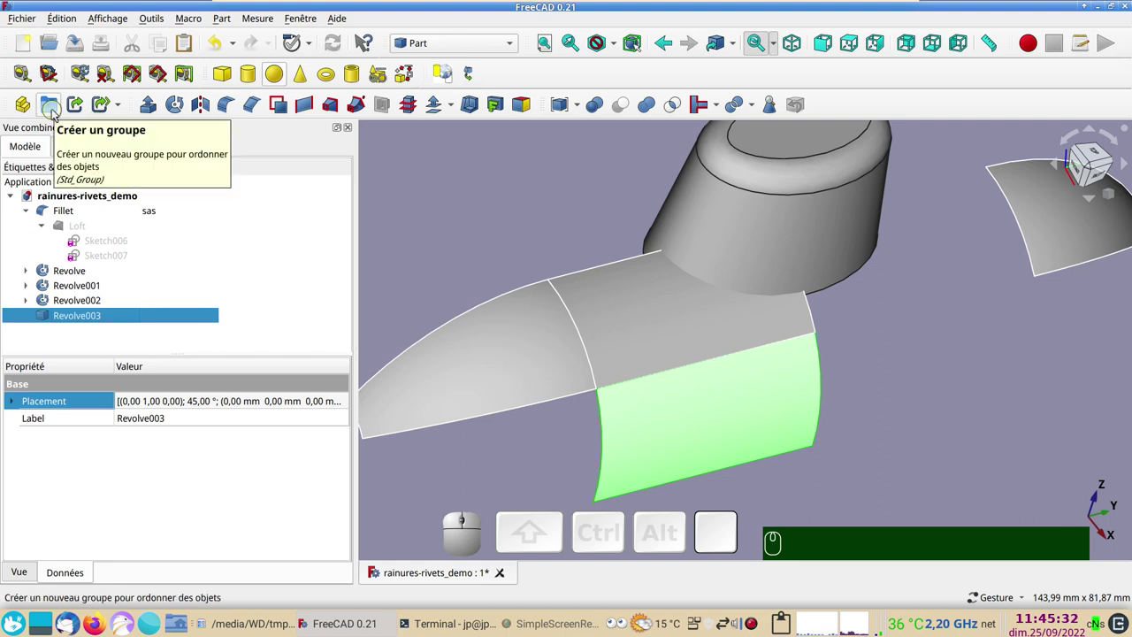
{"action": "left_click", "coordinate": [55, 110]}
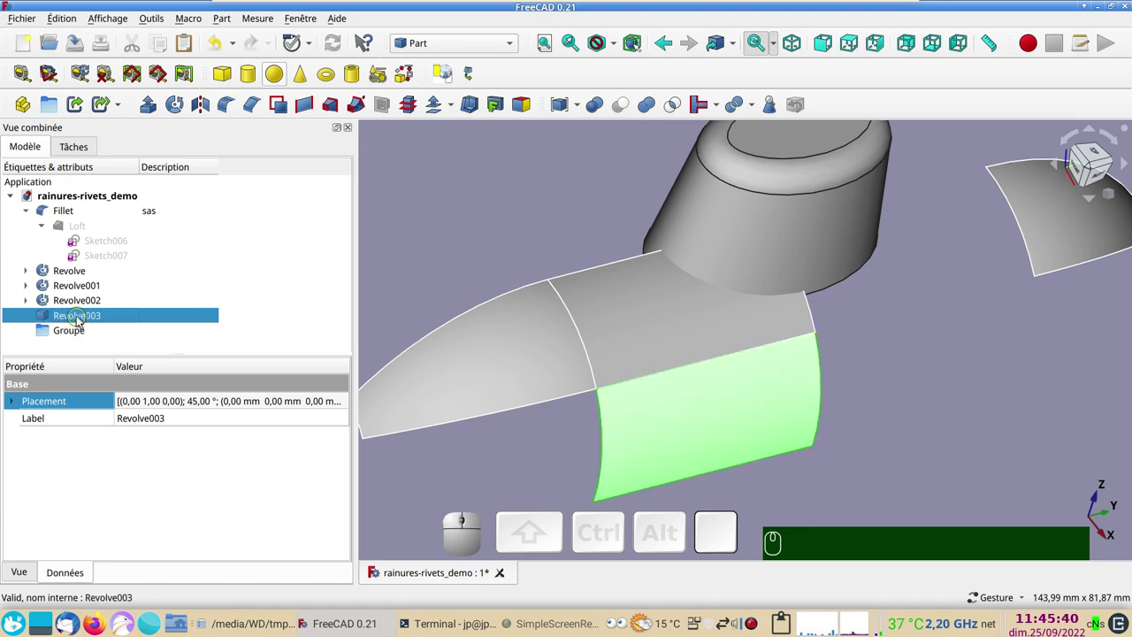
{"action": "left_click_drag", "start_coordinate": [82, 319], "coordinate": [90, 332]}
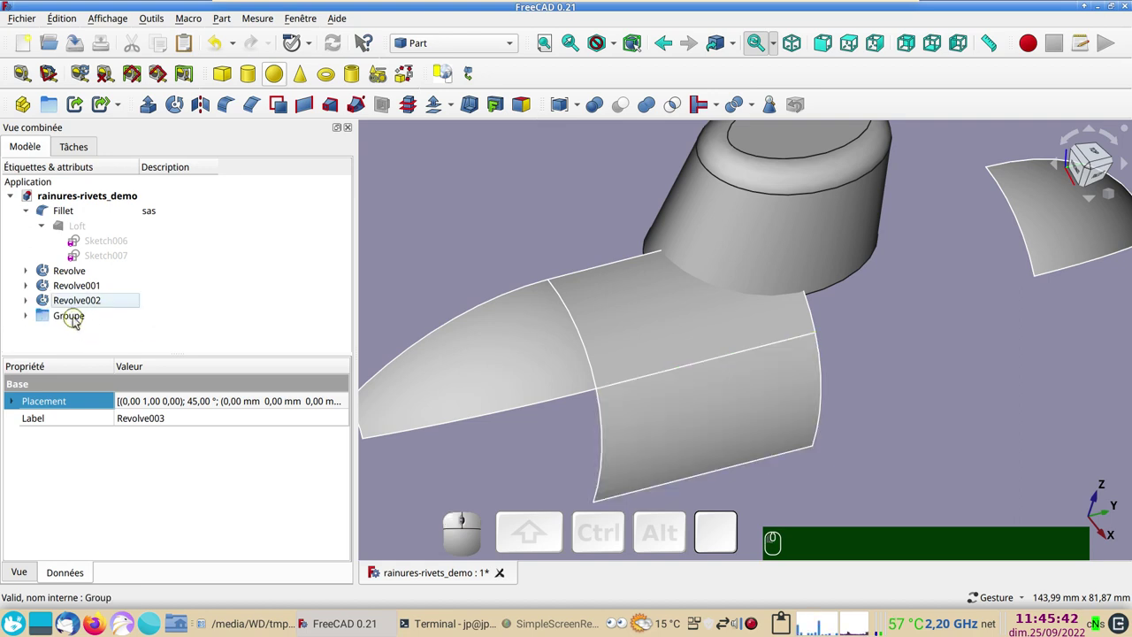
{"action": "left_click", "coordinate": [27, 319]}
{"action": "left_click", "coordinate": [89, 336]}
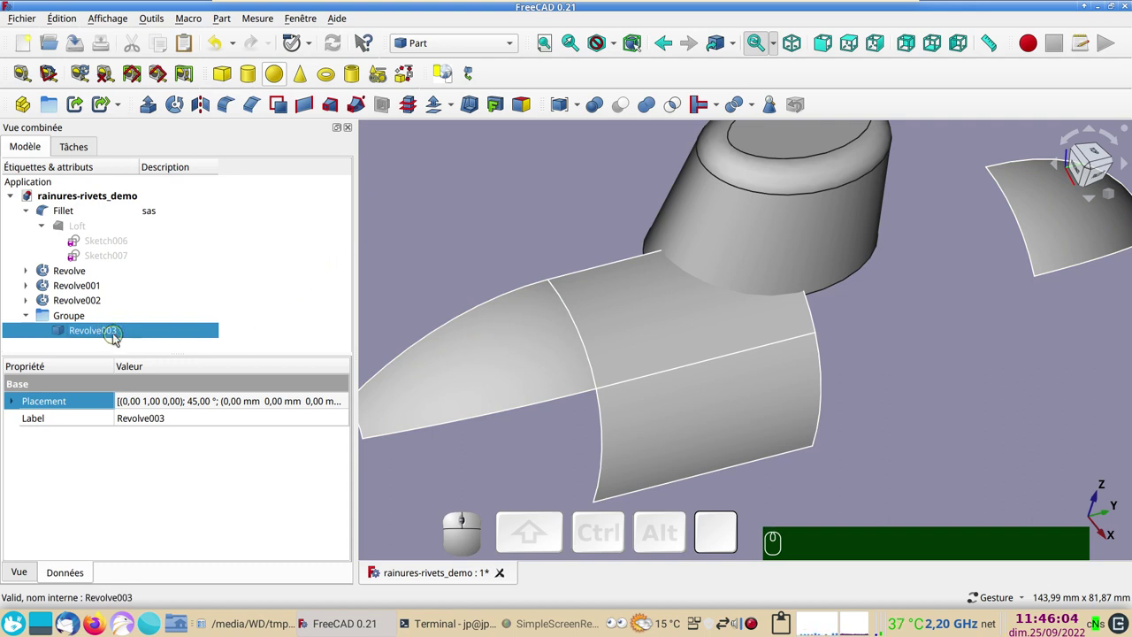
{"action": "left_click", "coordinate": [458, 109]}
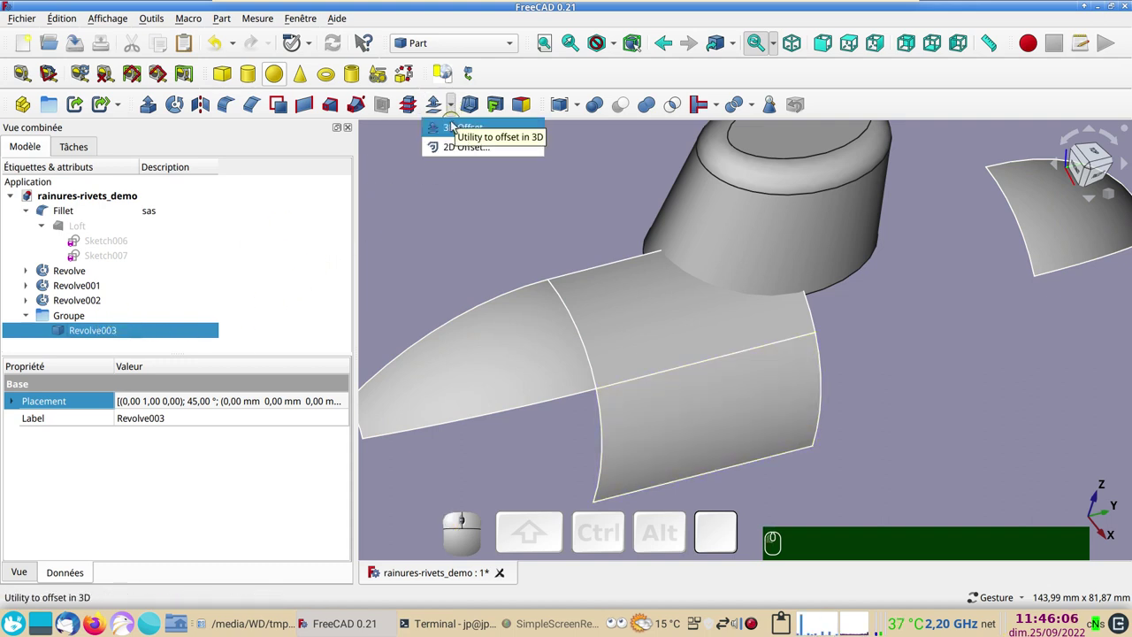
{"action": "left_click", "coordinate": [454, 127]}
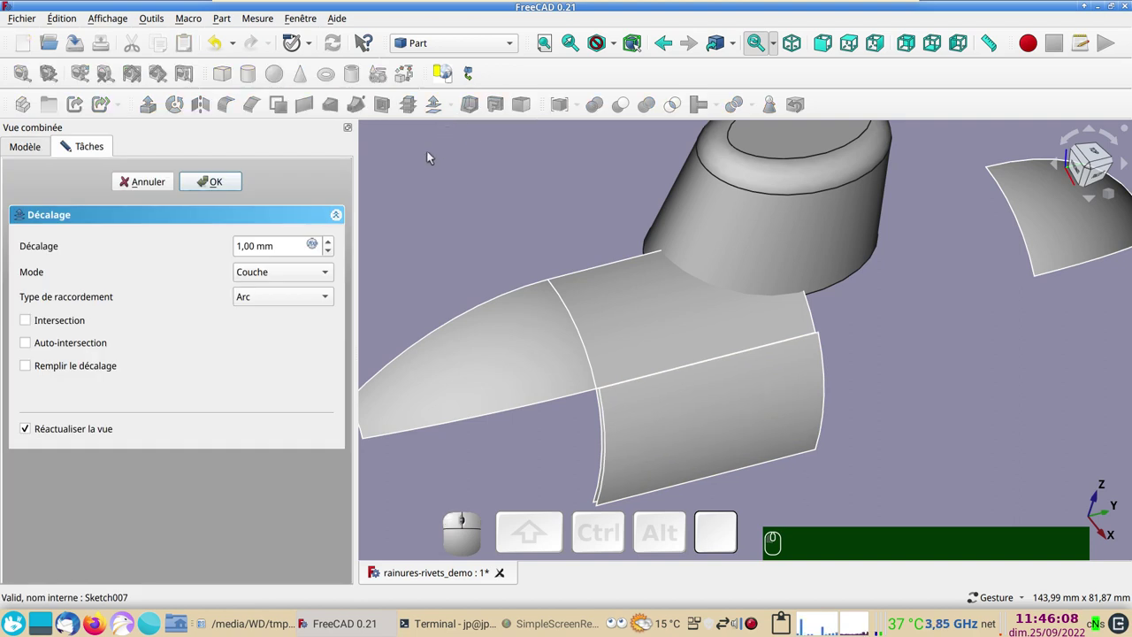
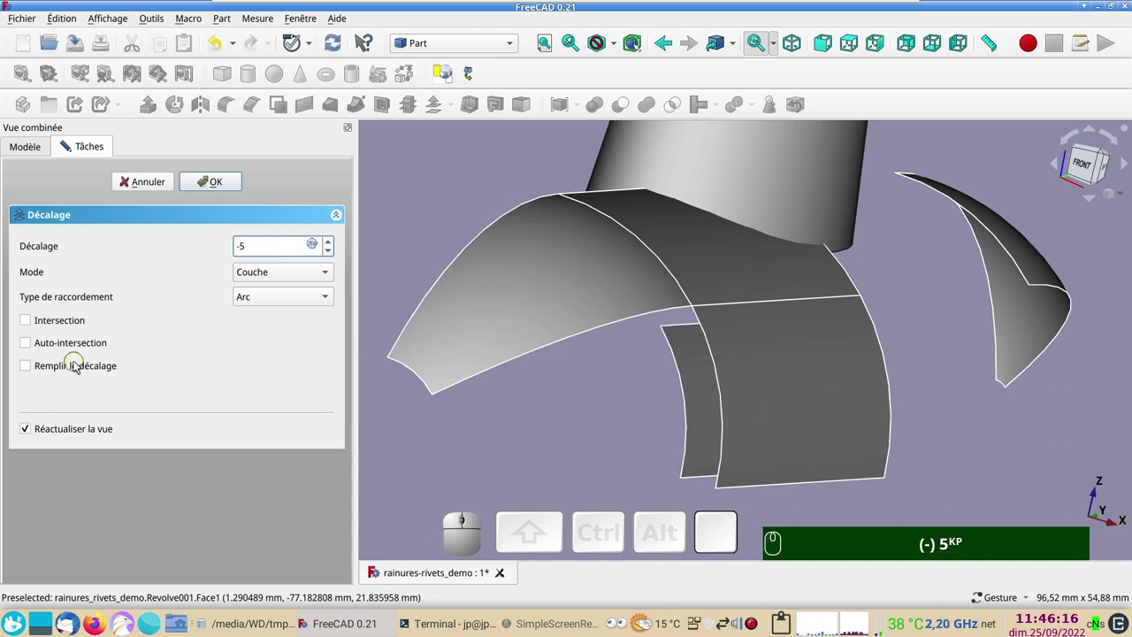
{"action": "left_click", "coordinate": [73, 367]}
{"action": "left_click", "coordinate": [206, 182]}
{"action": "scroll", "scroll_direction": "down", "scroll_amount": 3}
{"action": "left_click", "coordinate": [77, 346]}
{"action": "scroll", "scroll_direction": "down", "scroll_amount": 3}
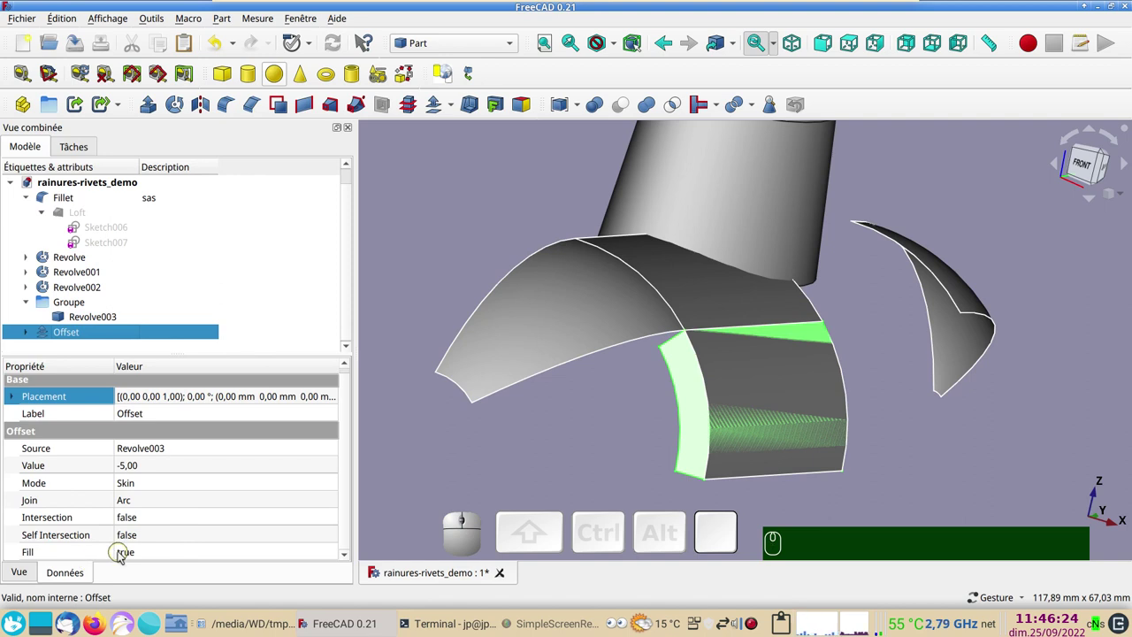
{"action": "left_click", "coordinate": [500, 504]}
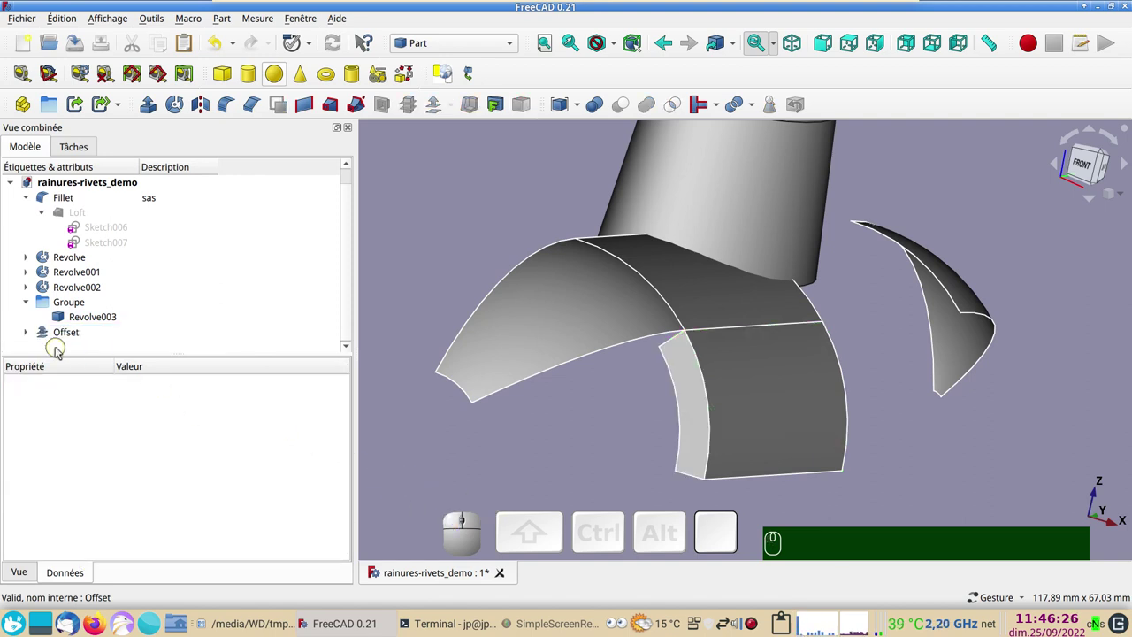
{"action": "left_click_drag", "start_coordinate": [50, 335], "coordinate": [75, 312]}
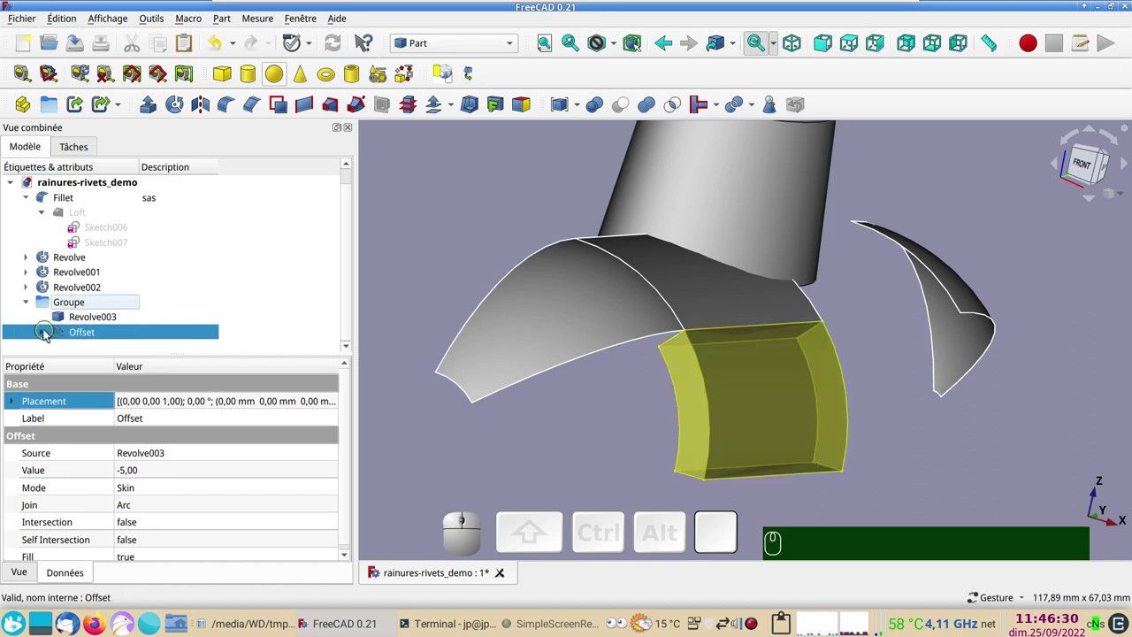
{"action": "left_click", "coordinate": [46, 334]}
{"action": "scroll", "scroll_direction": "down", "scroll_amount": 3}
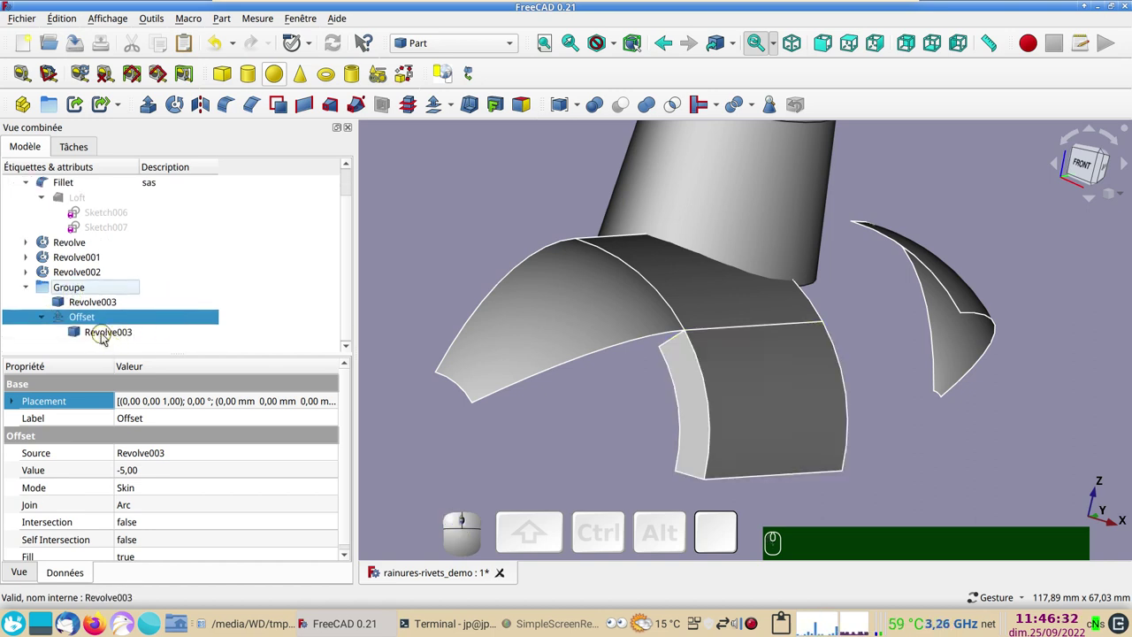
{"action": "left_click", "coordinate": [104, 334]}
{"action": "key", "text": "space"}
{"action": "left_click", "coordinate": [750, 406]}
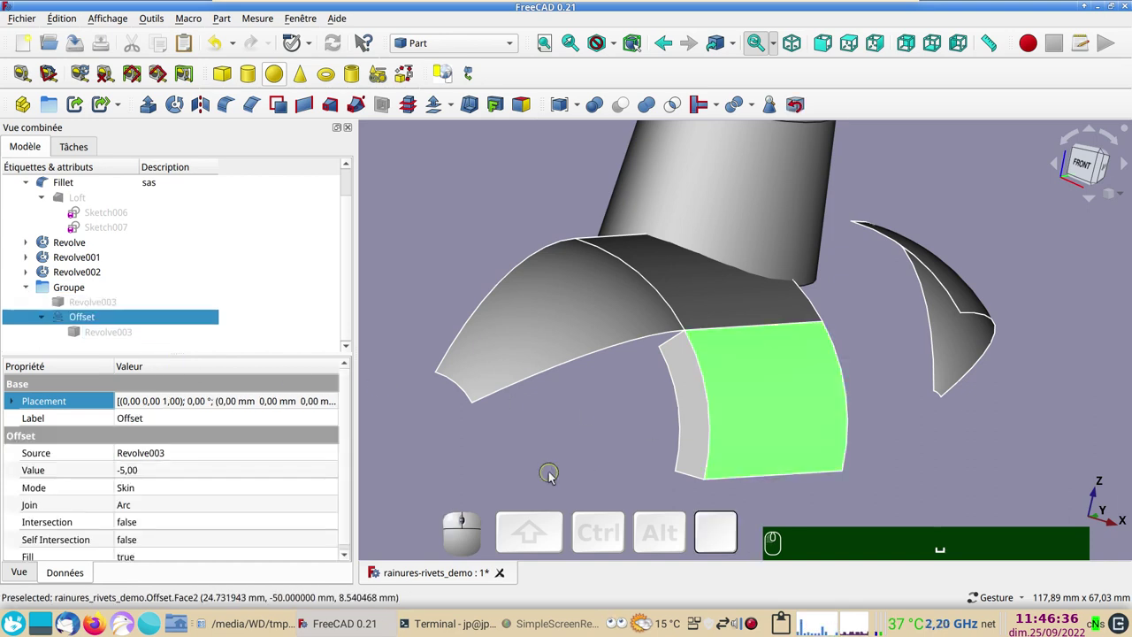
{"action": "key", "text": "space"}
{"action": "key", "text": "space"}
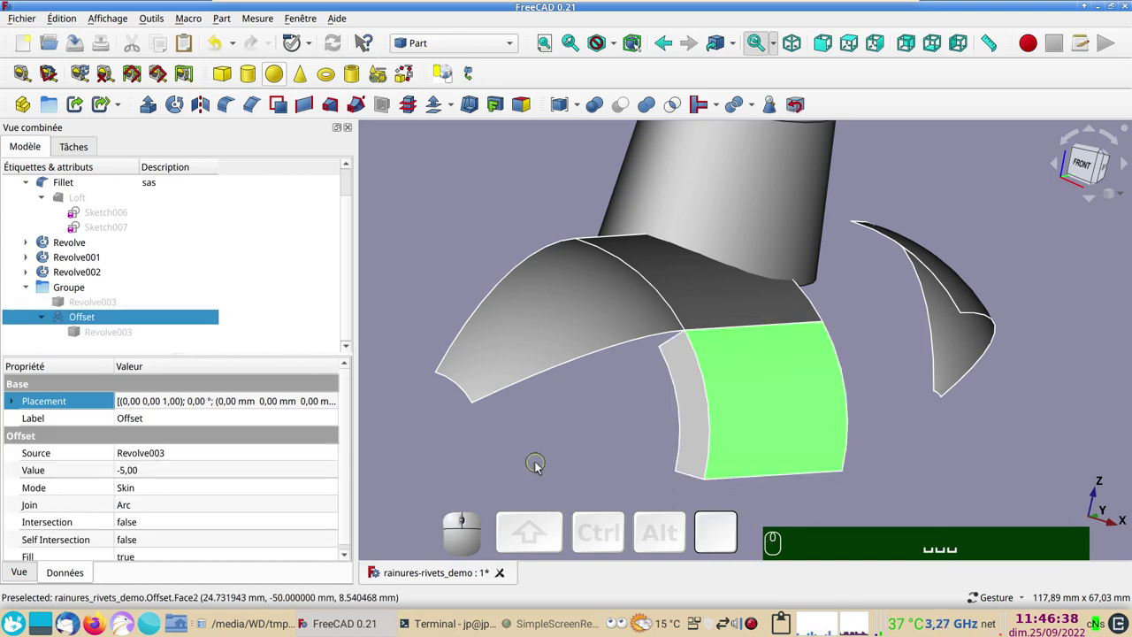
{"action": "left_click_drag", "start_coordinate": [599, 427], "coordinate": [558, 385]}
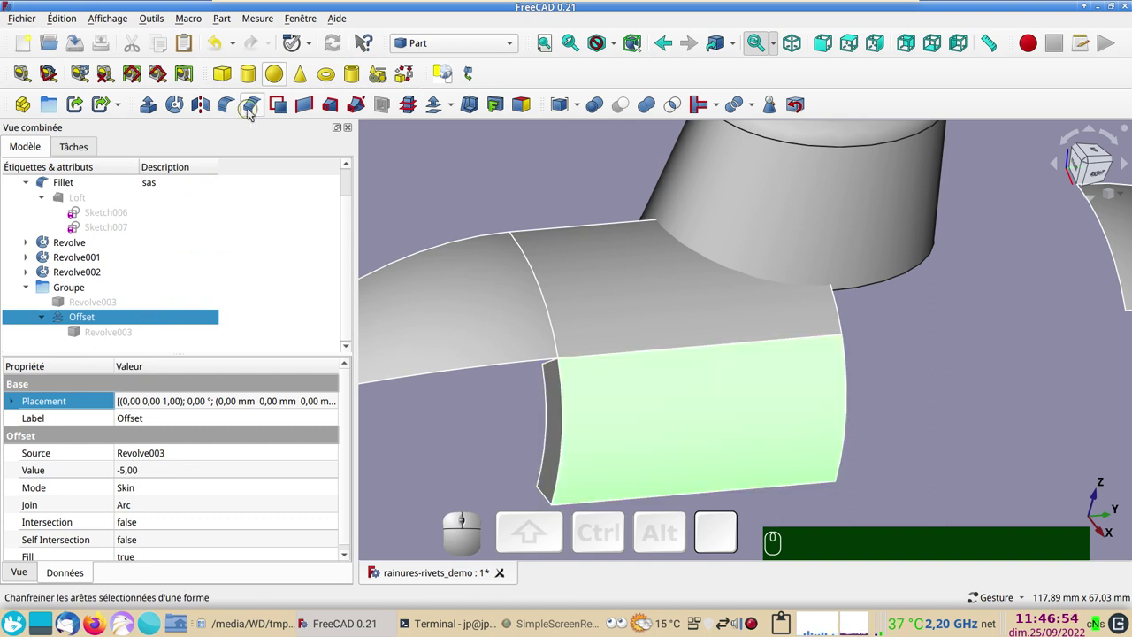
Start a Chamfer on the Offset panel, picking the whole panel face with a 1 mm length
{"action": "left_click", "coordinate": [252, 110]}
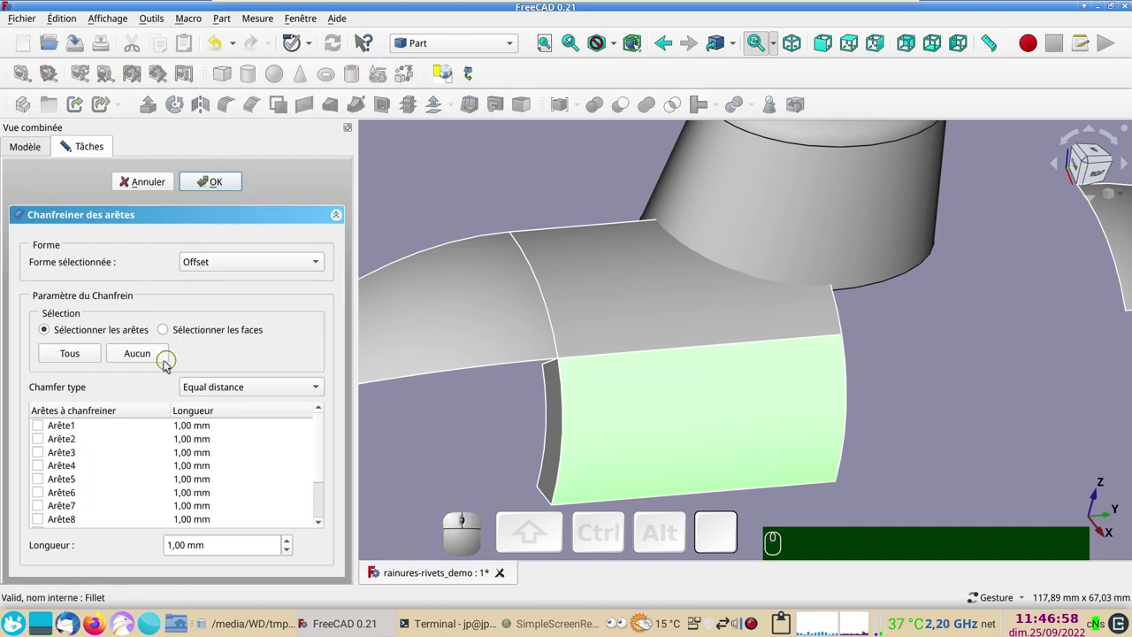
{"action": "left_click", "coordinate": [421, 199]}
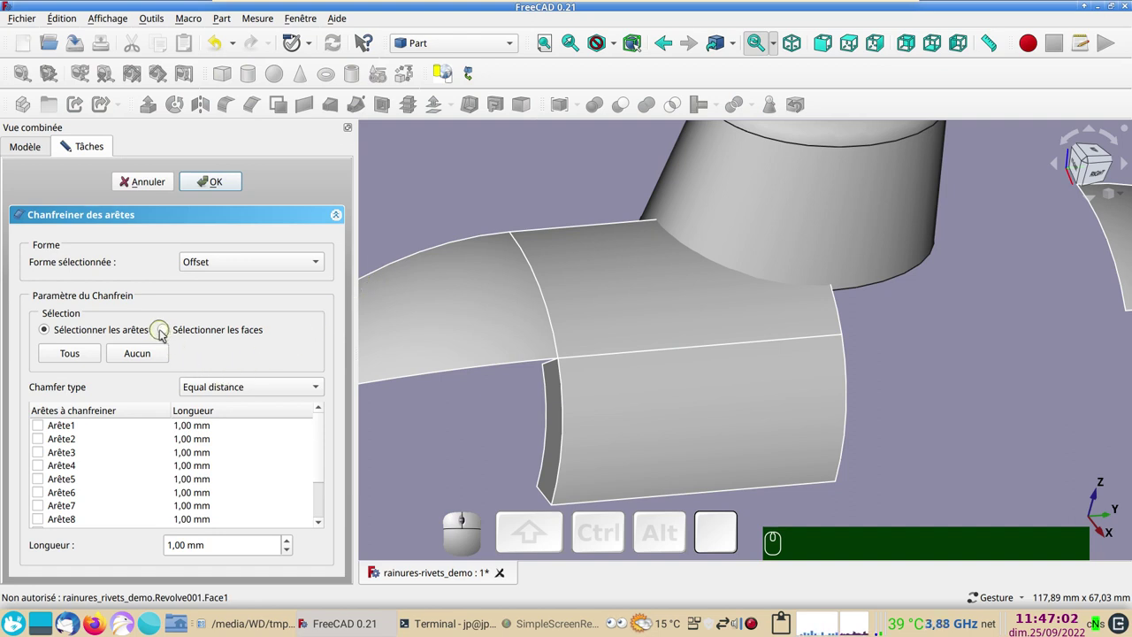
{"action": "left_click", "coordinate": [166, 332]}
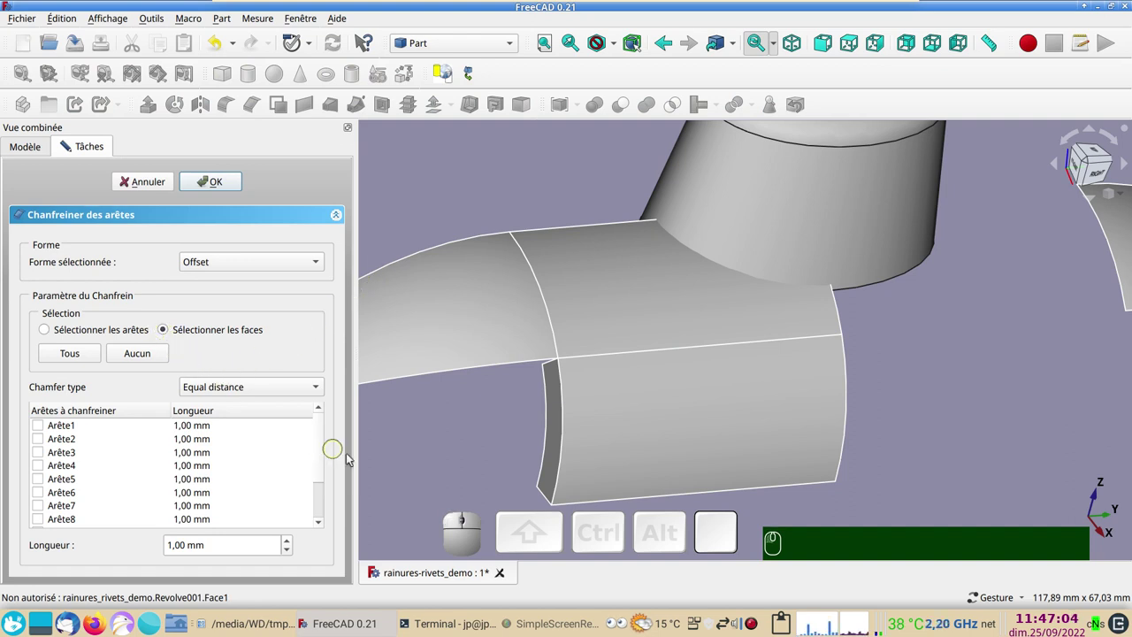
{"action": "left_click", "coordinate": [718, 409]}
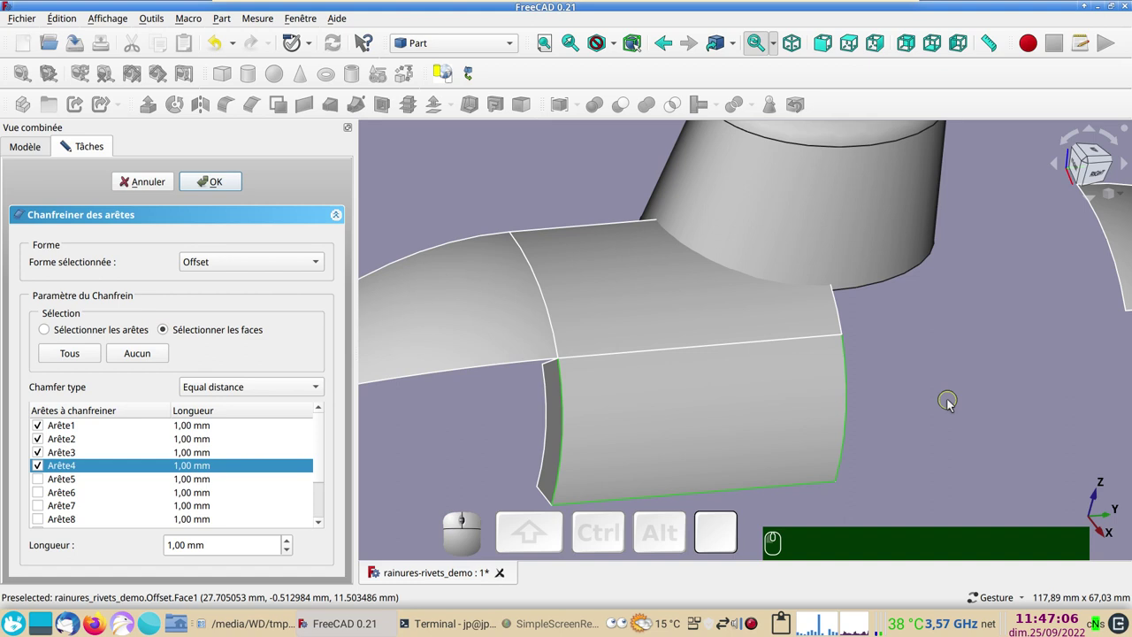
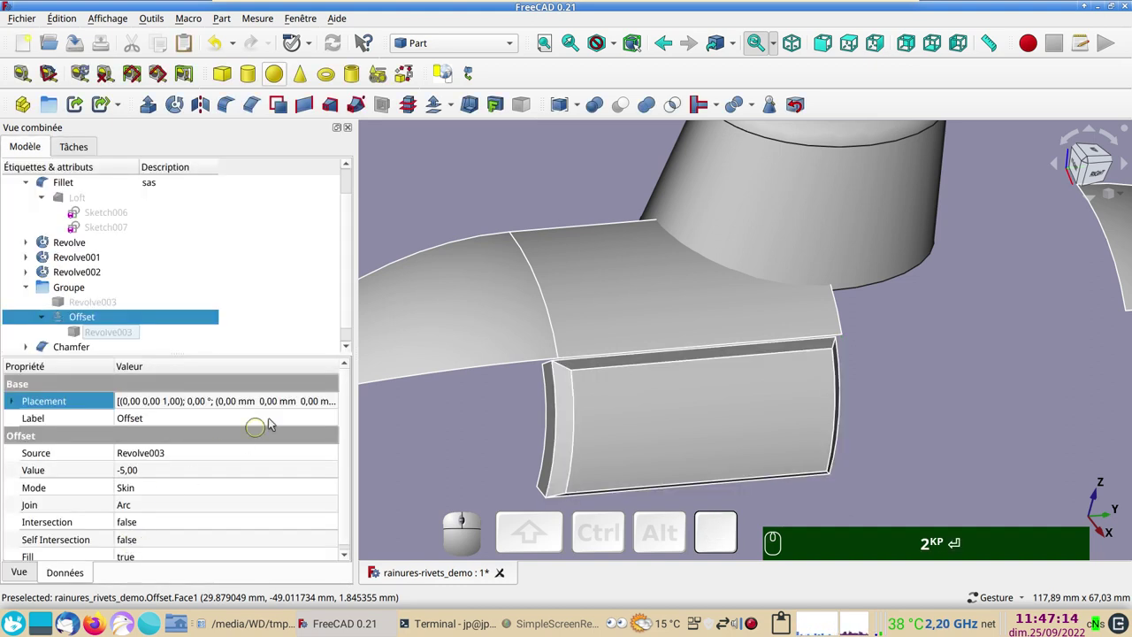
Inspect the chamfered panel and select its face edges
{"action": "left_click_drag", "start_coordinate": [952, 462], "coordinate": [871, 425]}
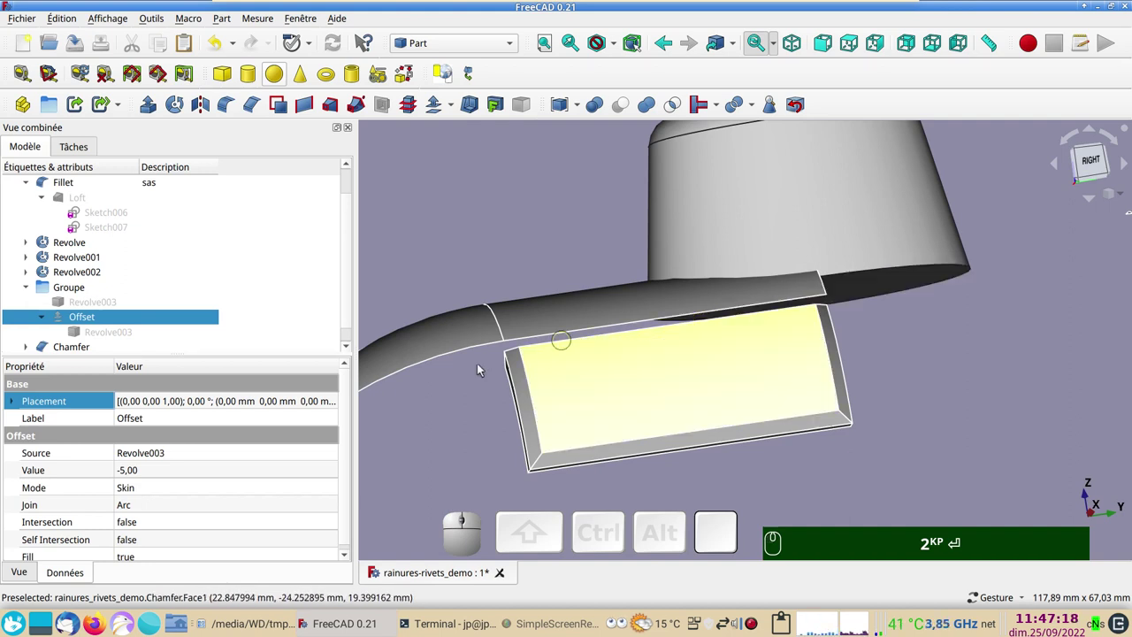
{"action": "scroll", "scroll_direction": "up", "scroll_amount": 3}
{"action": "left_click_drag", "start_coordinate": [462, 425], "coordinate": [397, 379]}
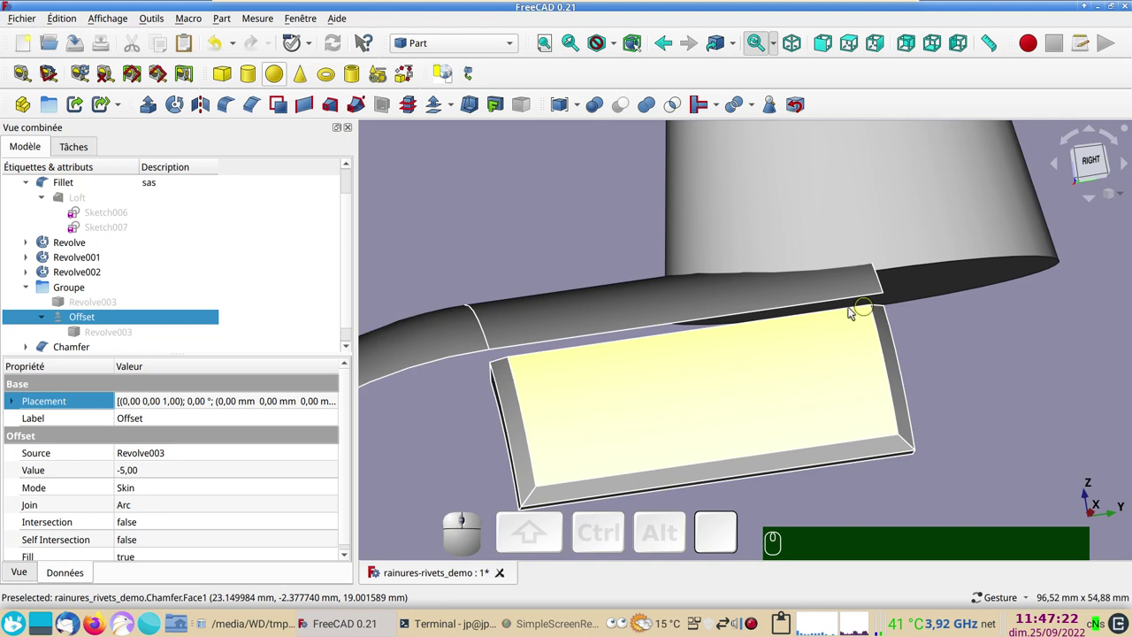
{"action": "left_click", "coordinate": [563, 486]}
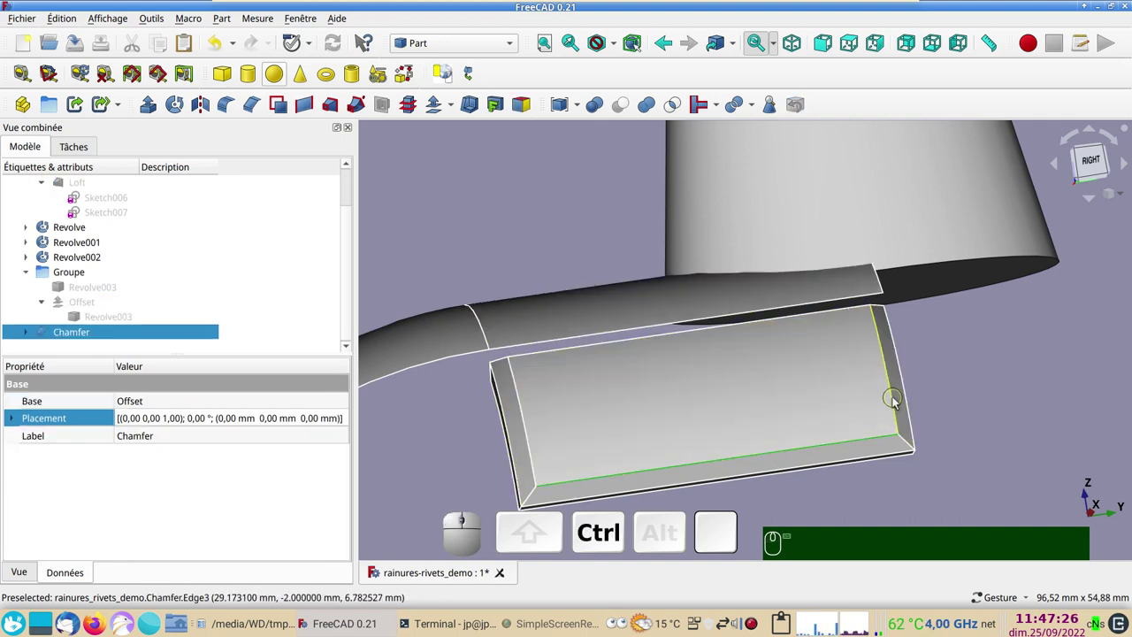
{"action": "left_click", "coordinate": [899, 399]}
In the Curves workbench, join the chamfer edges into a JoinCurve outline and hide the Chamfer solid
{"action": "left_click", "coordinate": [747, 325]}
{"action": "left_click", "coordinate": [529, 421]}
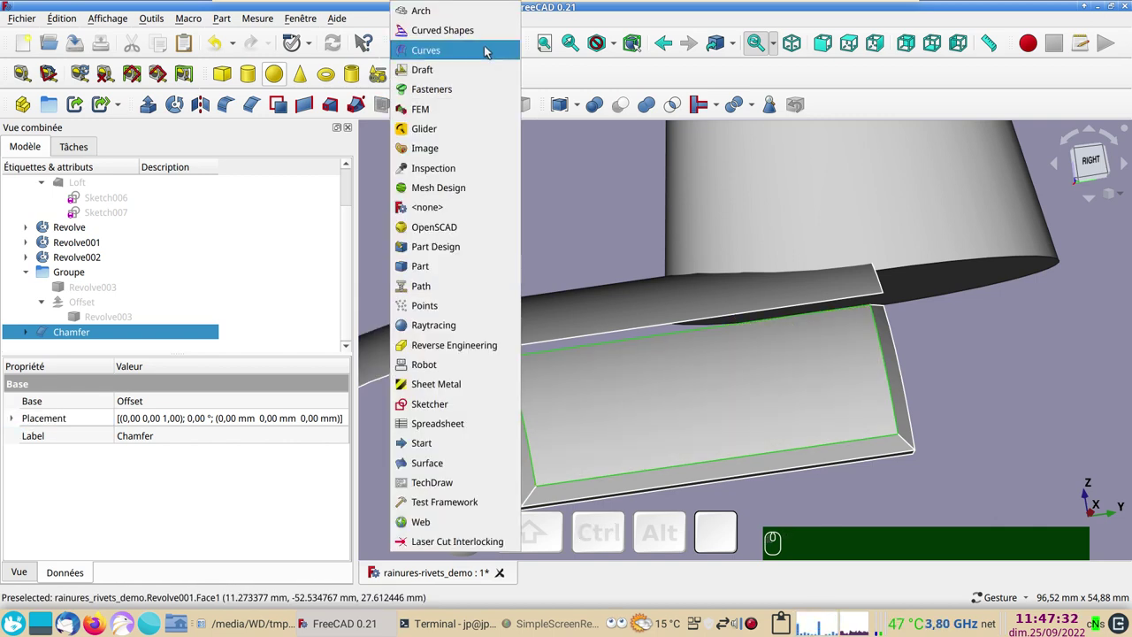
{"action": "left_click", "coordinate": [483, 49]}
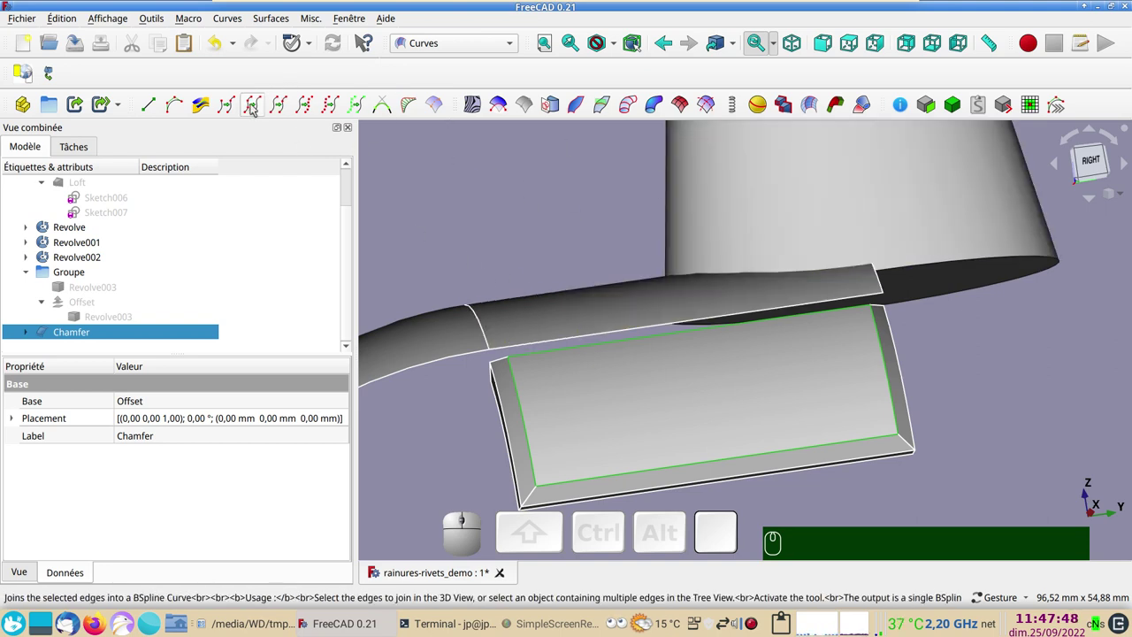
{"action": "left_click", "coordinate": [257, 106]}
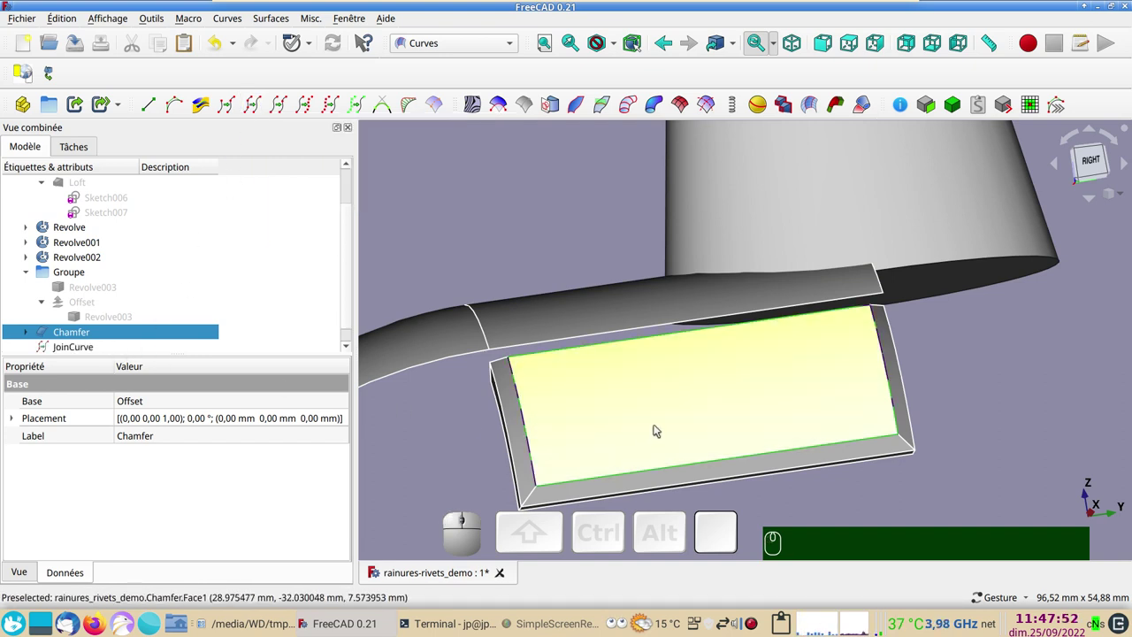
{"action": "left_click", "coordinate": [652, 417]}
{"action": "key", "text": "space"}
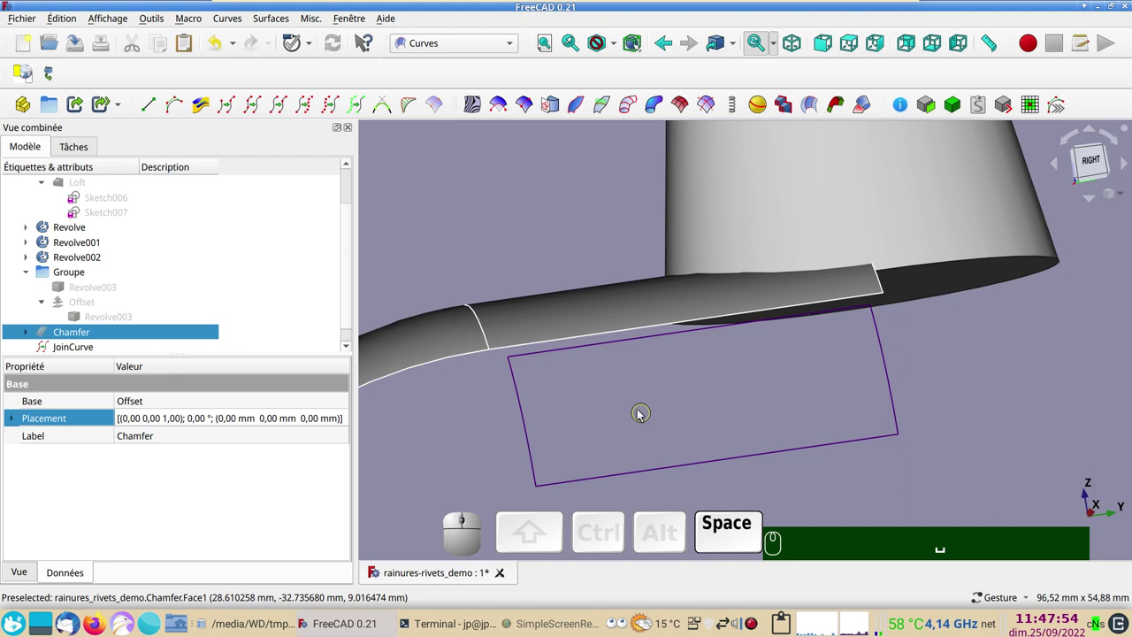
Check the JoinCurve's source edges and set the Groupe description to 02
{"action": "scroll", "scroll_direction": "down", "scroll_amount": 3}
{"action": "left_click_drag", "start_coordinate": [85, 318], "coordinate": [101, 300]}
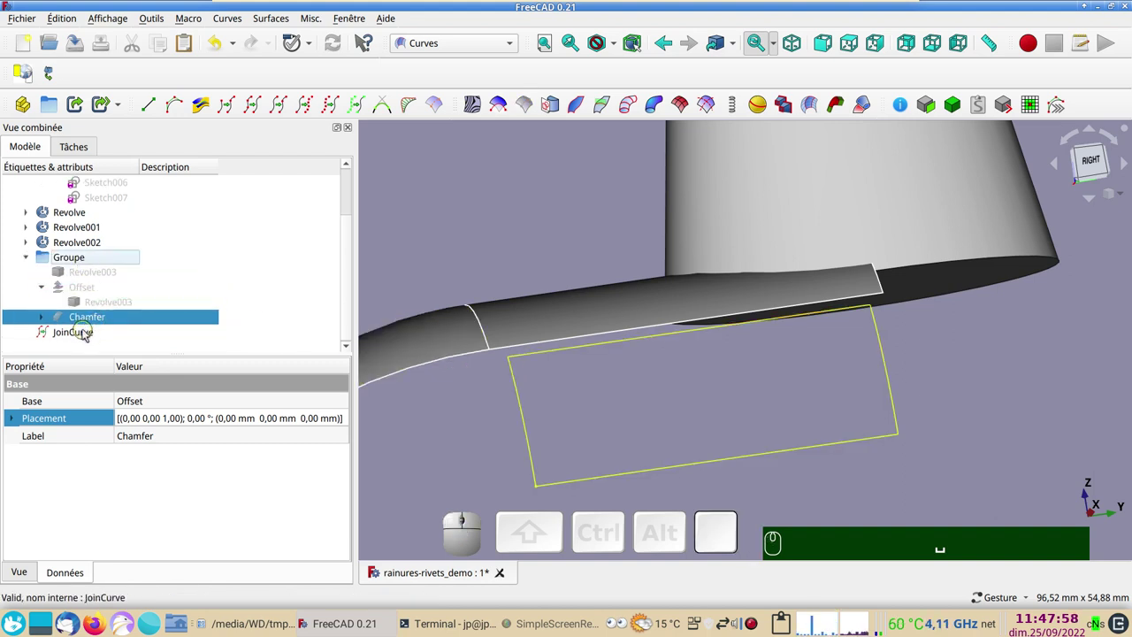
{"action": "left_click", "coordinate": [85, 331]}
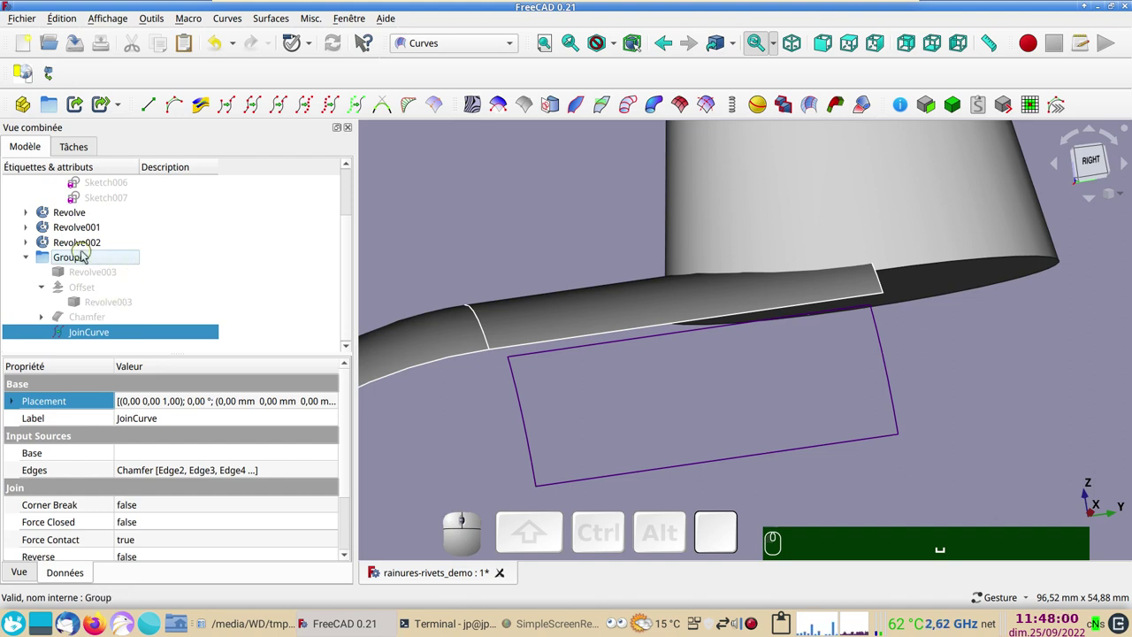
{"action": "left_click", "coordinate": [169, 259]}
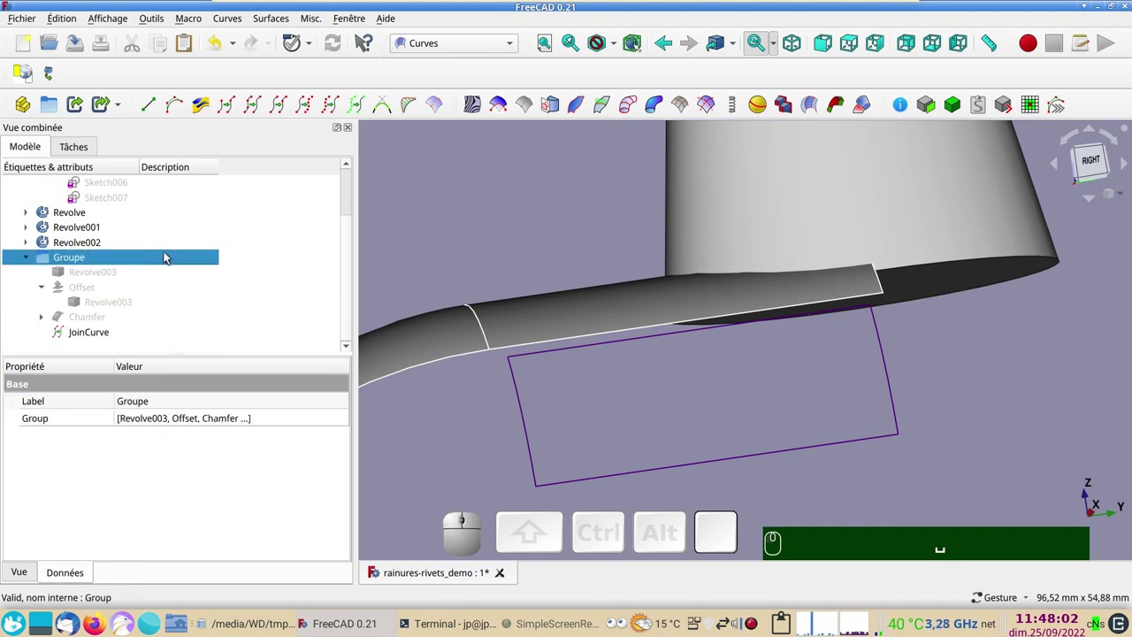
{"action": "key", "text": "F2"}
{"action": "key", "text": "KP_0"}
{"action": "key", "text": "KP_2"}
{"action": "key", "text": "Return"}
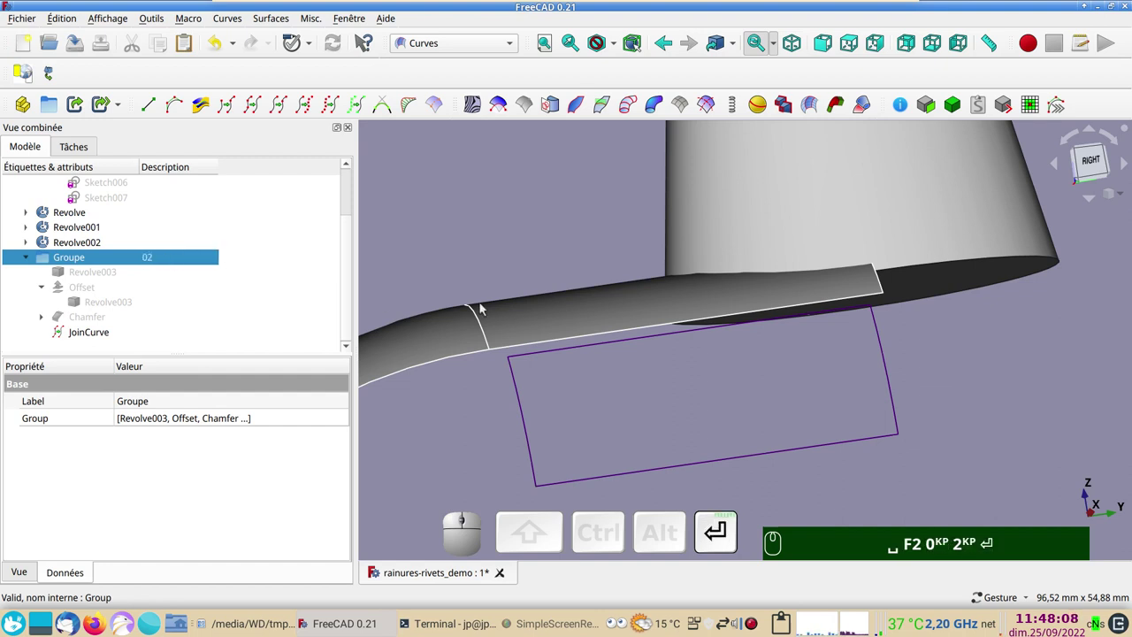
{"action": "scroll", "scroll_direction": "down", "scroll_amount": 3}
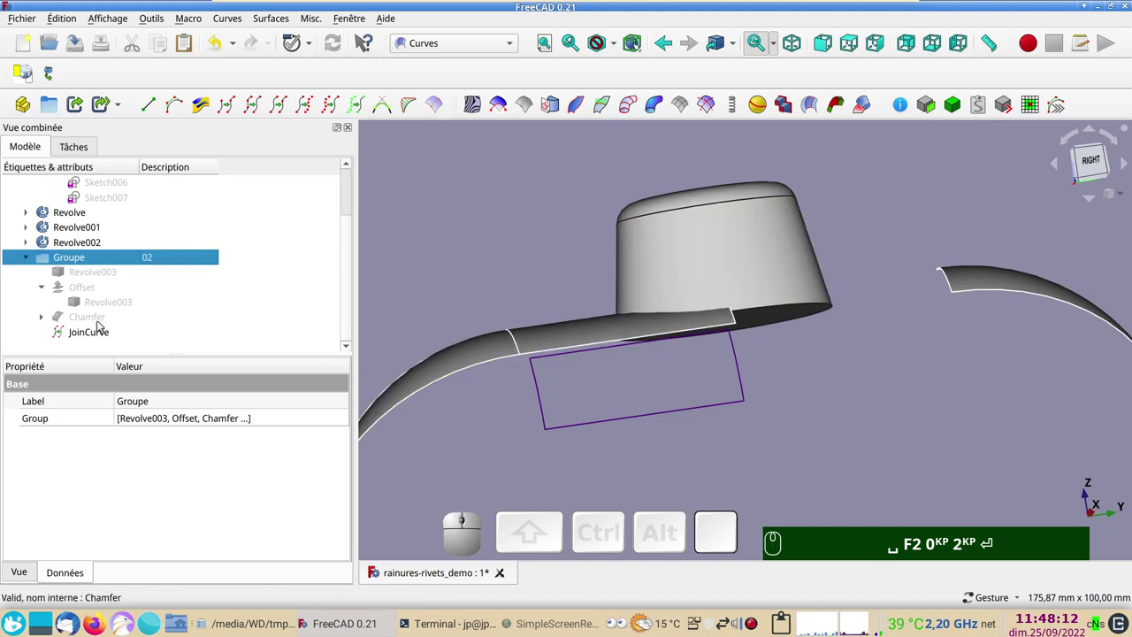
{"action": "left_click", "coordinate": [94, 338]}
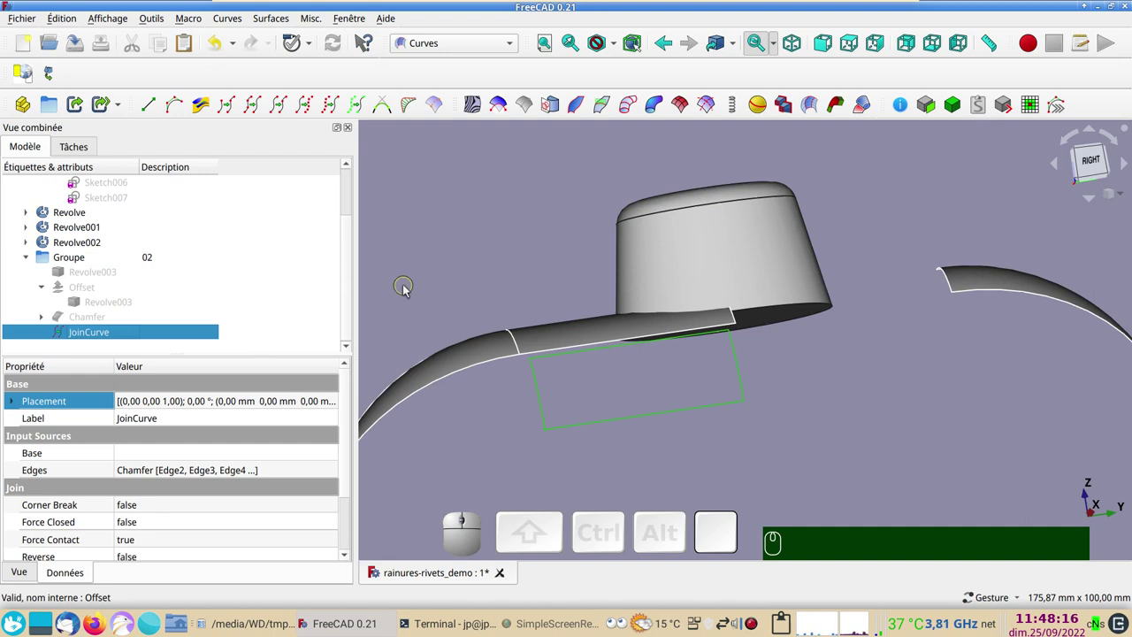
{"action": "left_click_drag", "start_coordinate": [500, 448], "coordinate": [571, 434]}
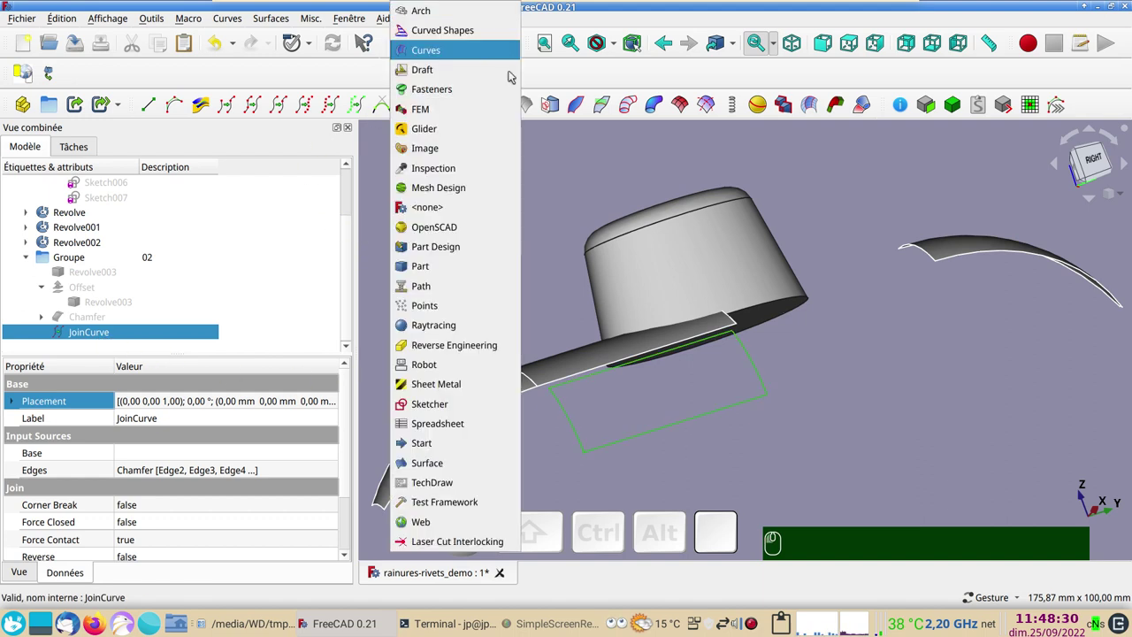
In the Part workbench, add a Sphère primitive and set its radius to 0.5 mm
{"action": "left_click", "coordinate": [441, 273]}
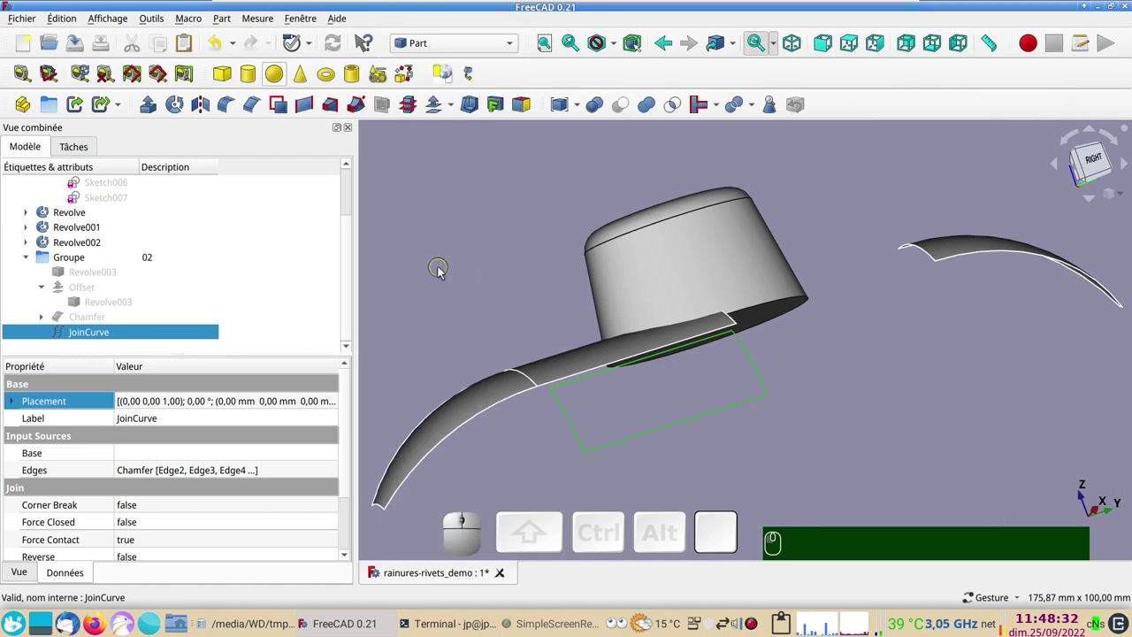
{"action": "left_click", "coordinate": [284, 78]}
{"action": "left_click", "coordinate": [69, 350]}
{"action": "left_click", "coordinate": [209, 507]}
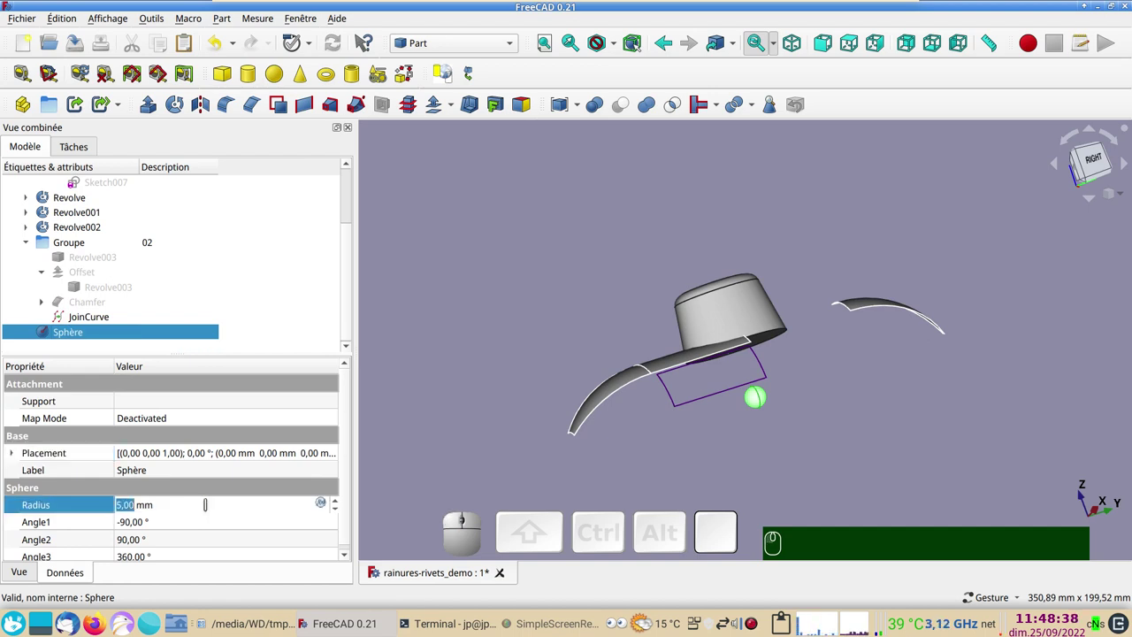
{"action": "key", "text": ","}
{"action": "key", "text": "KP_5"}
{"action": "key", "text": "Return"}
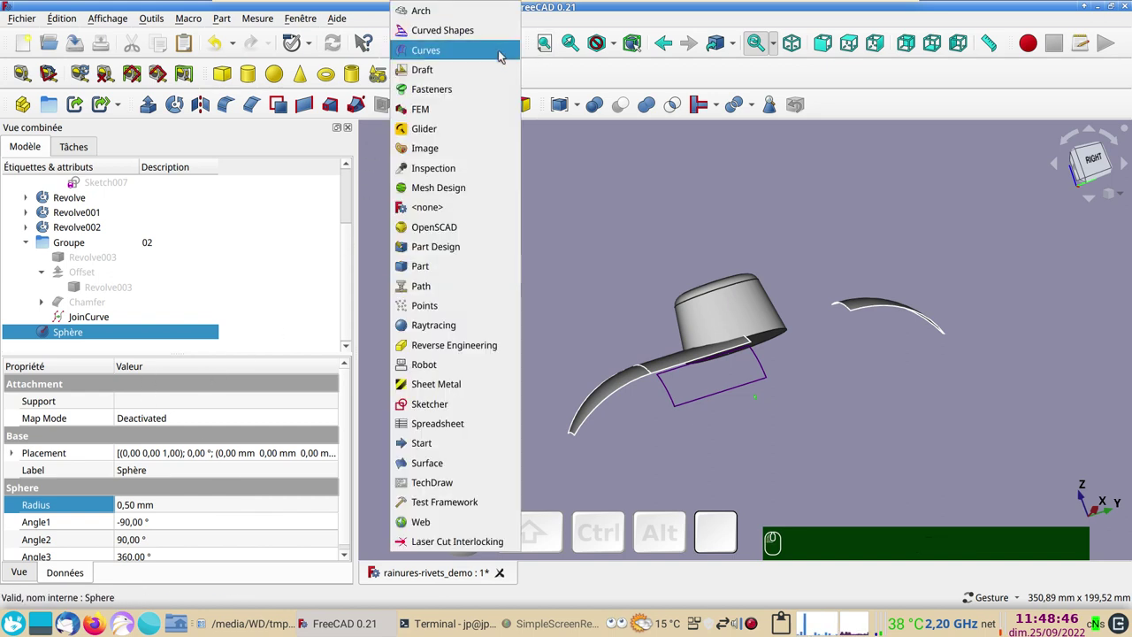
In the Draft workbench, create a PathArray of the sphere along the JoinCurve
{"action": "left_click", "coordinate": [491, 64]}
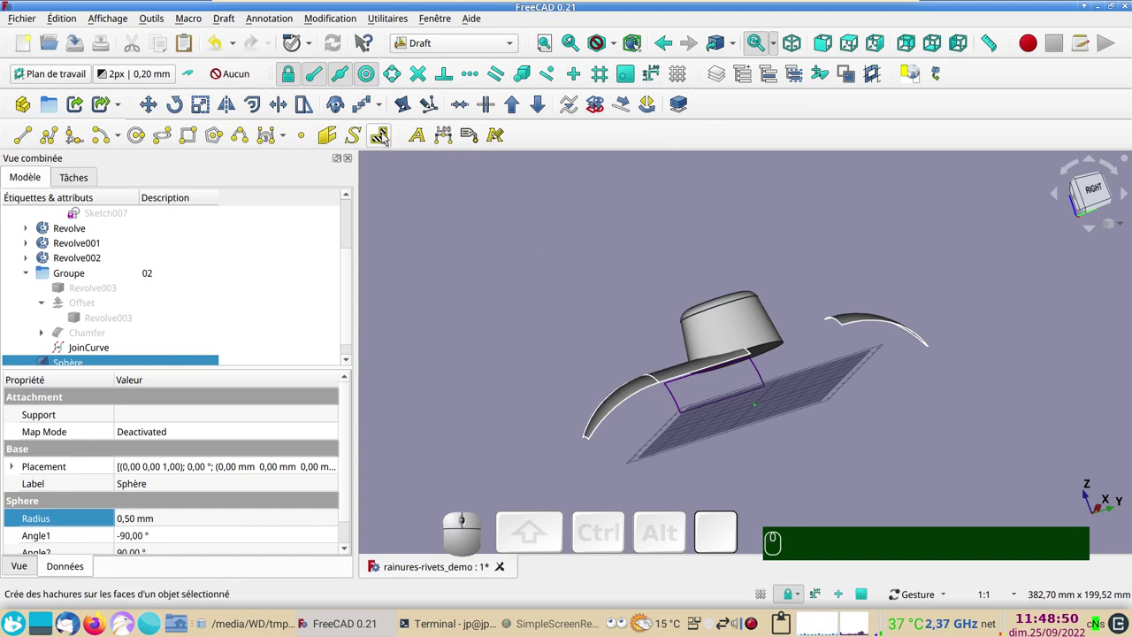
{"action": "left_click", "coordinate": [382, 103]}
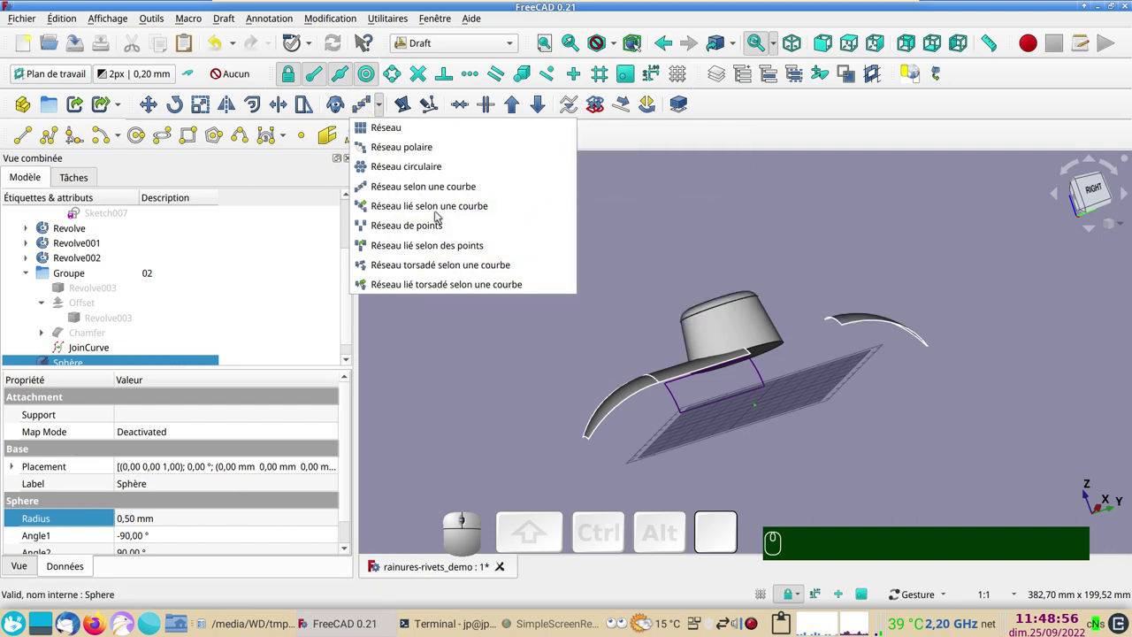
{"action": "left_click", "coordinate": [493, 338]}
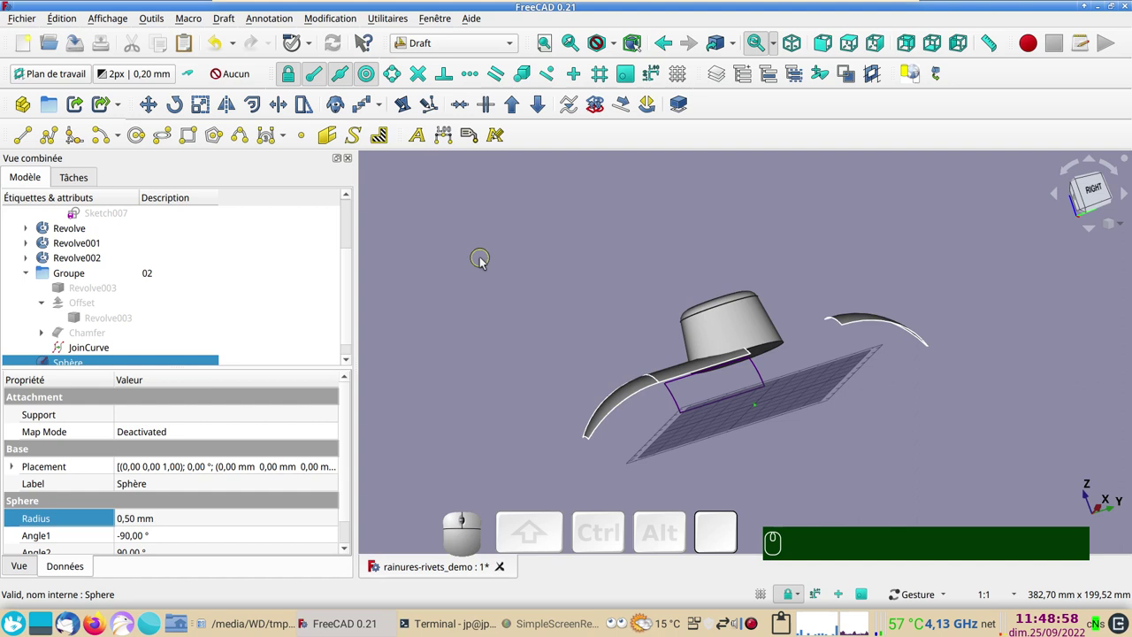
{"action": "left_click_drag", "start_coordinate": [790, 245], "coordinate": [724, 314]}
{"action": "left_click", "coordinate": [764, 595]}
{"action": "left_click", "coordinate": [765, 595]}
{"action": "type", "text": "gr"}
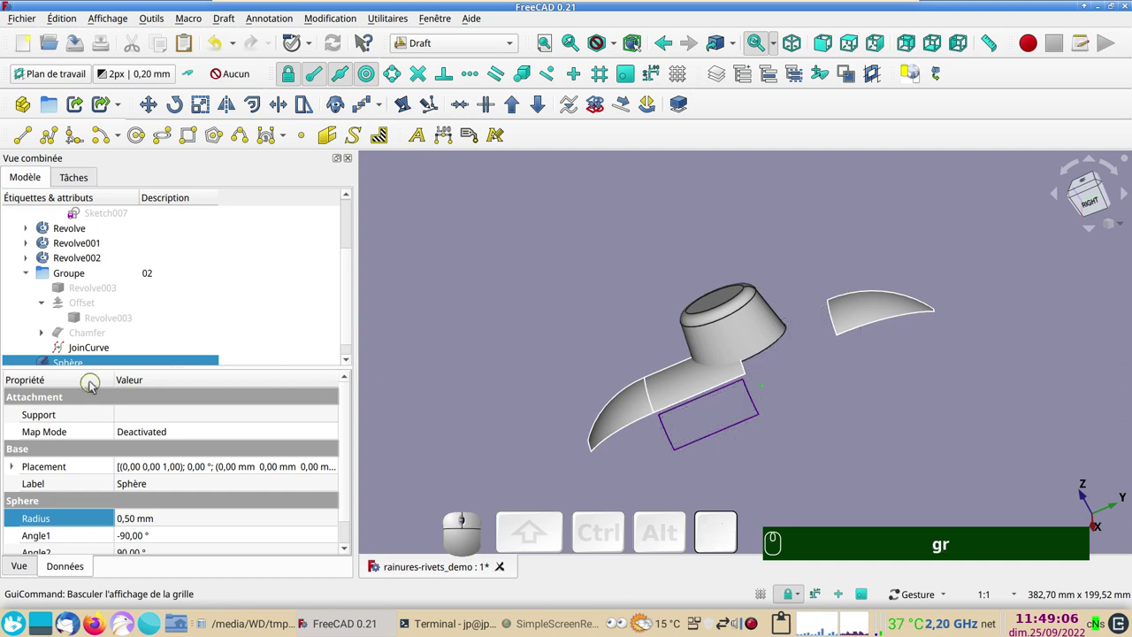
{"action": "left_click_drag", "start_coordinate": [349, 339], "coordinate": [237, 336]}
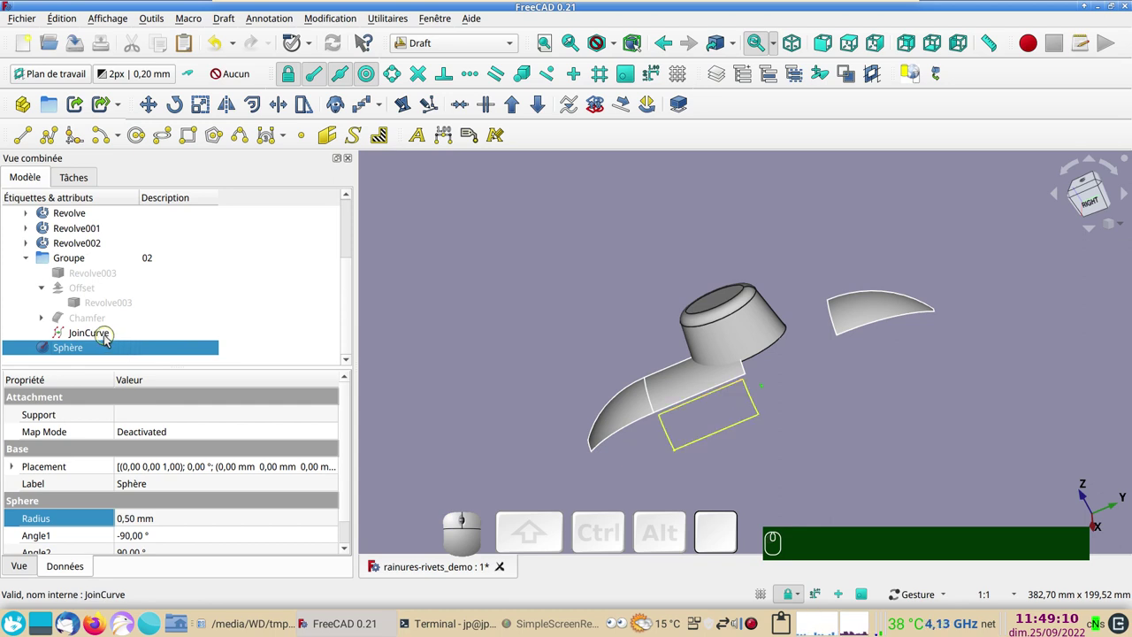
{"action": "left_click", "coordinate": [96, 336]}
{"action": "left_click", "coordinate": [365, 104]}
Set the PathArray rivet count to 50, then raise it to 55
{"action": "scroll", "scroll_direction": "up", "scroll_amount": 3}
{"action": "right_click", "coordinate": [612, 369]}
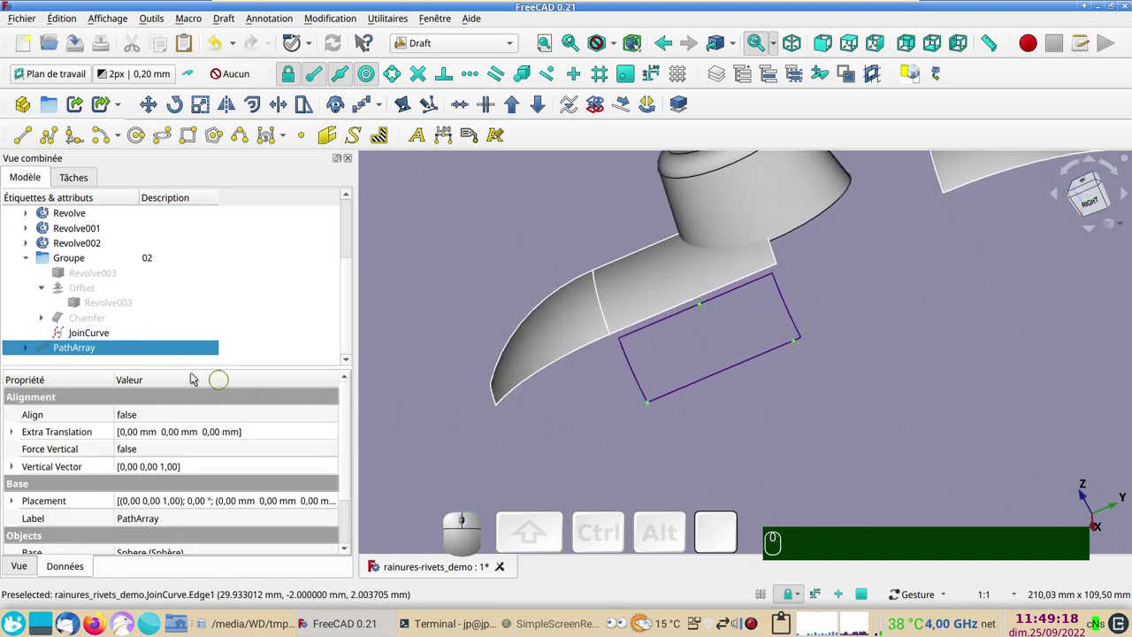
{"action": "left_click", "coordinate": [161, 349]}
{"action": "left_click_drag", "start_coordinate": [349, 433], "coordinate": [207, 492]}
{"action": "left_click", "coordinate": [157, 511]}
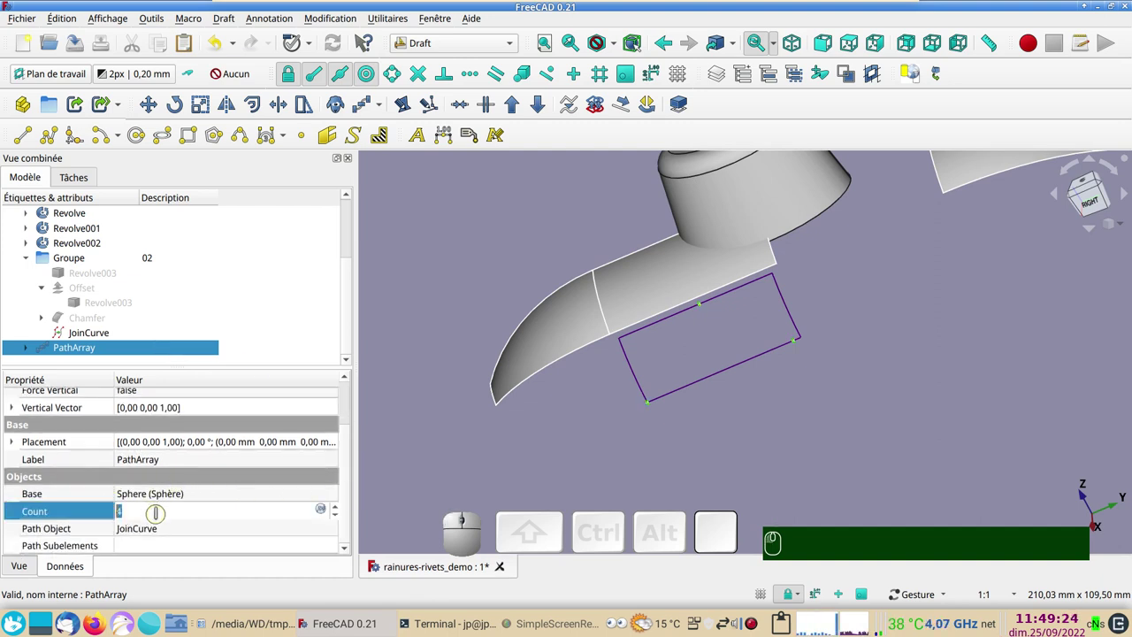
{"action": "key", "text": "KP_5"}
{"action": "key", "text": "KP_0"}
{"action": "key", "text": "Return"}
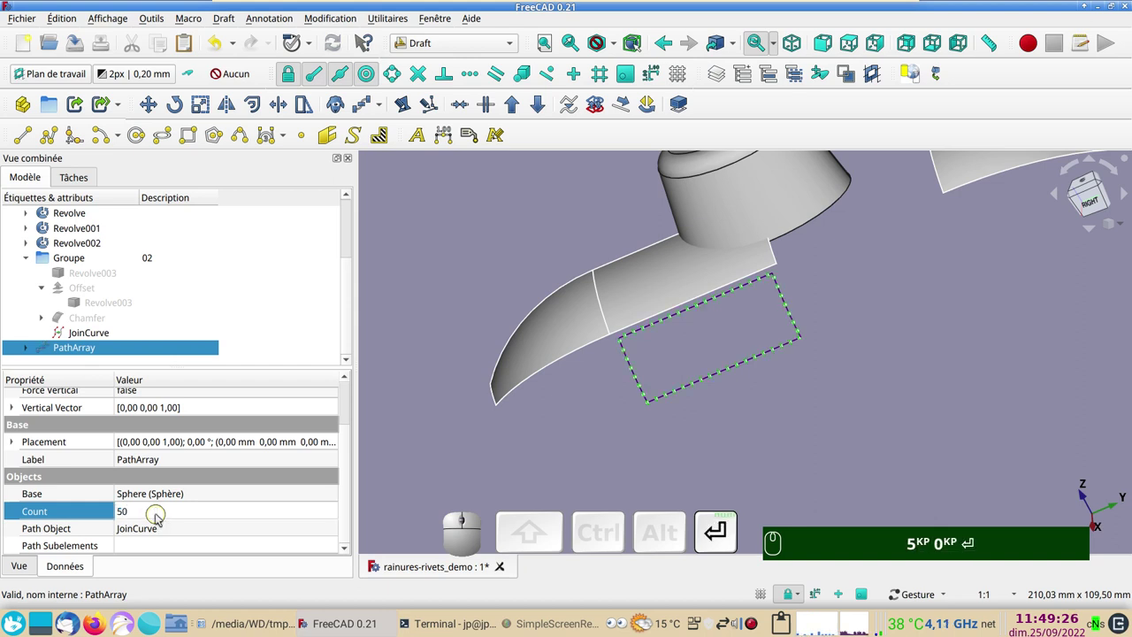
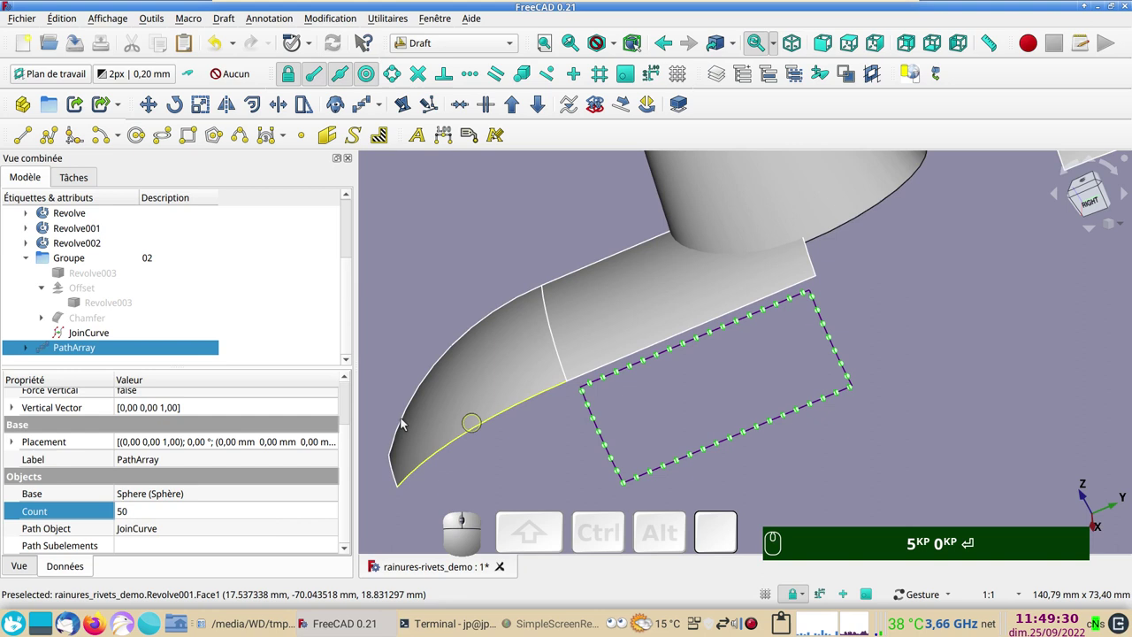
{"action": "left_click", "coordinate": [129, 519]}
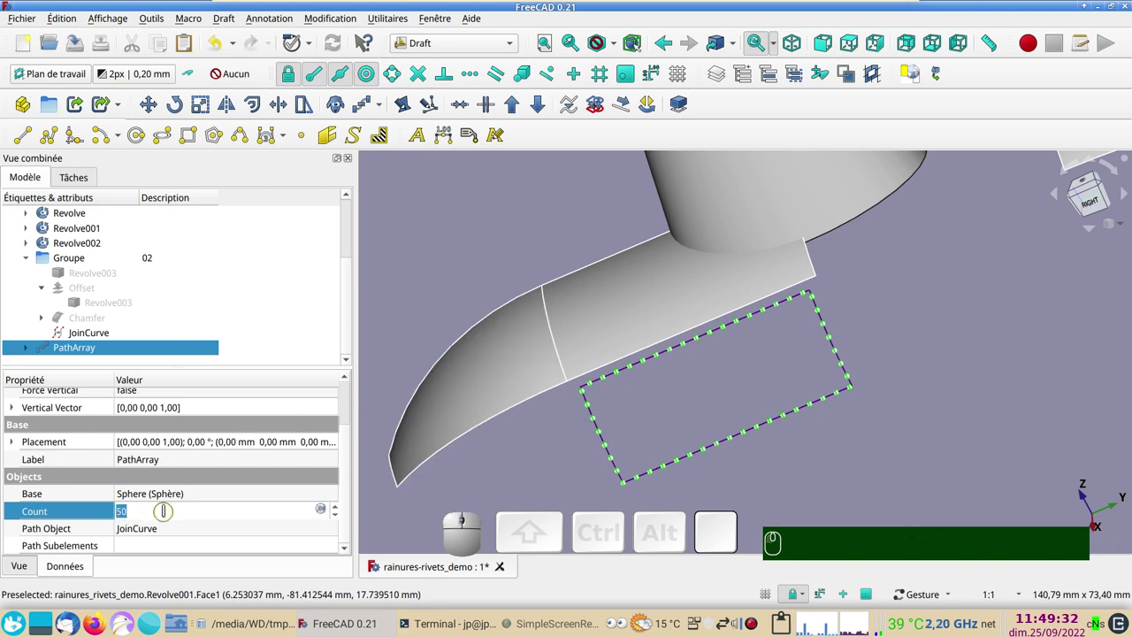
{"action": "key", "text": "KP_5"}
{"action": "key", "text": "KP_5"}
{"action": "key", "text": "KP_Enter"}
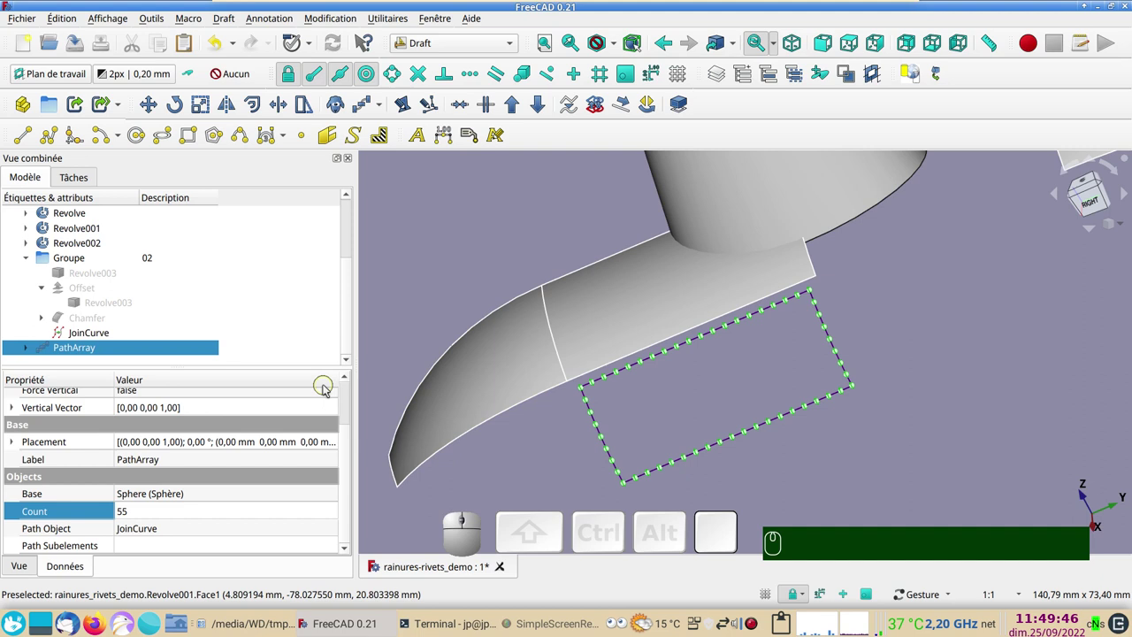
Hide the JoinCurve outline and show the panel Revolve003 again beneath the rivets
{"action": "left_click", "coordinate": [97, 334]}
{"action": "key", "text": "space"}
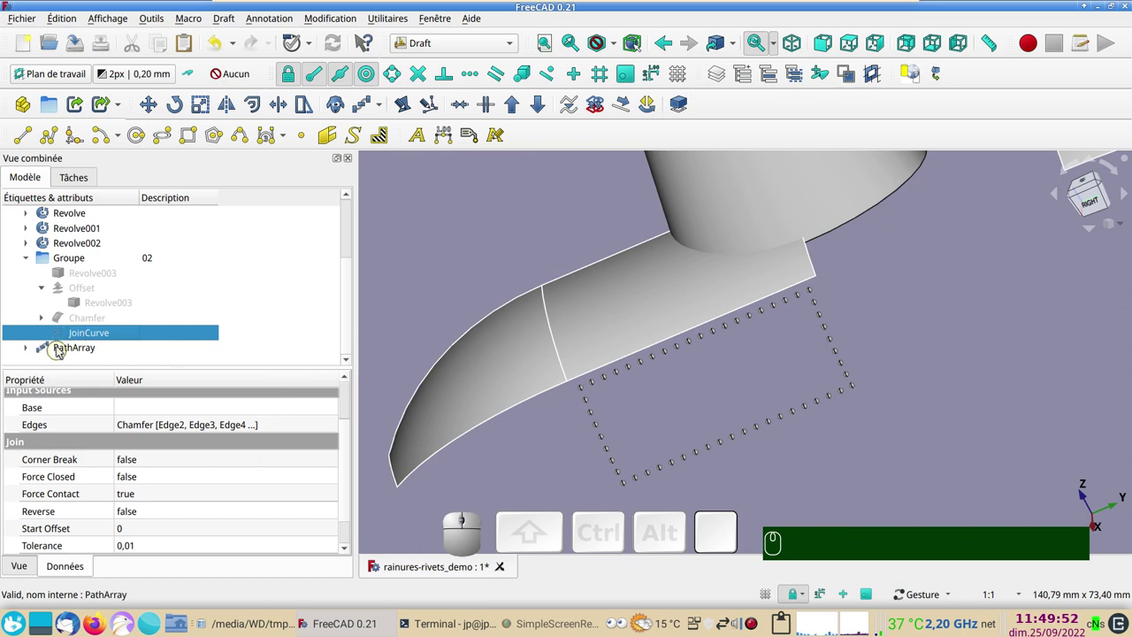
{"action": "left_click", "coordinate": [30, 262]}
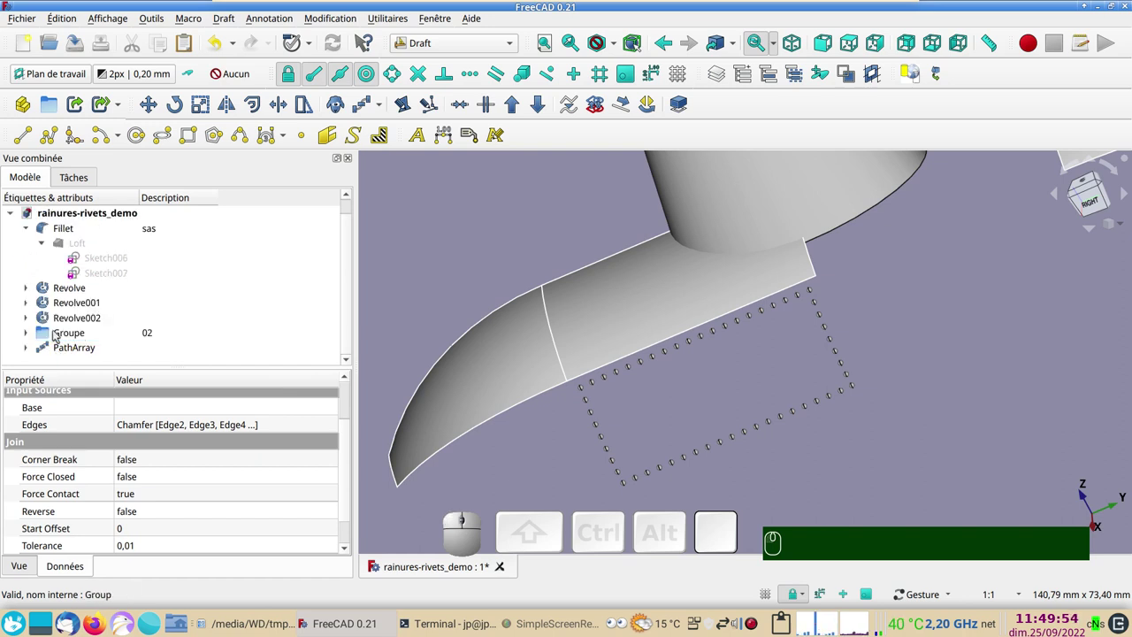
{"action": "left_click_drag", "start_coordinate": [56, 346], "coordinate": [77, 341]}
{"action": "left_click", "coordinate": [32, 344]}
{"action": "scroll", "scroll_direction": "down", "scroll_amount": 3}
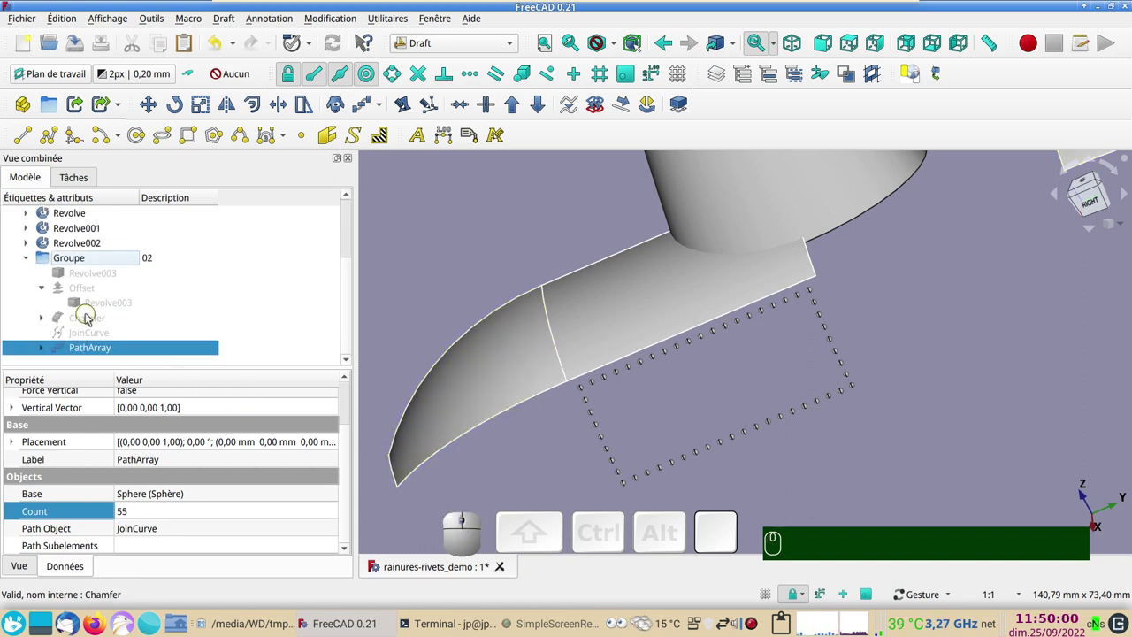
{"action": "left_click", "coordinate": [110, 305]}
{"action": "key", "text": "space"}
{"action": "left_click_drag", "start_coordinate": [777, 479], "coordinate": [902, 405]}
{"action": "left_click", "coordinate": [940, 369]}
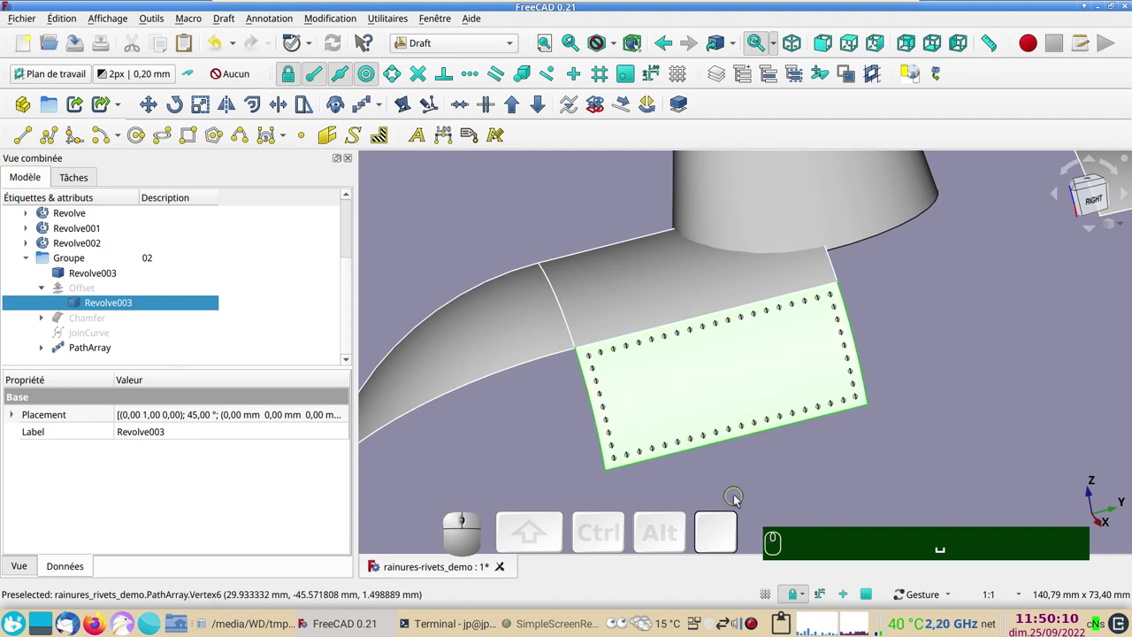
In the Part workbench, subtract the PathArray from Revolve003 with a Boolean Cut
{"action": "left_click", "coordinate": [740, 495]}
{"action": "left_click", "coordinate": [690, 375]}
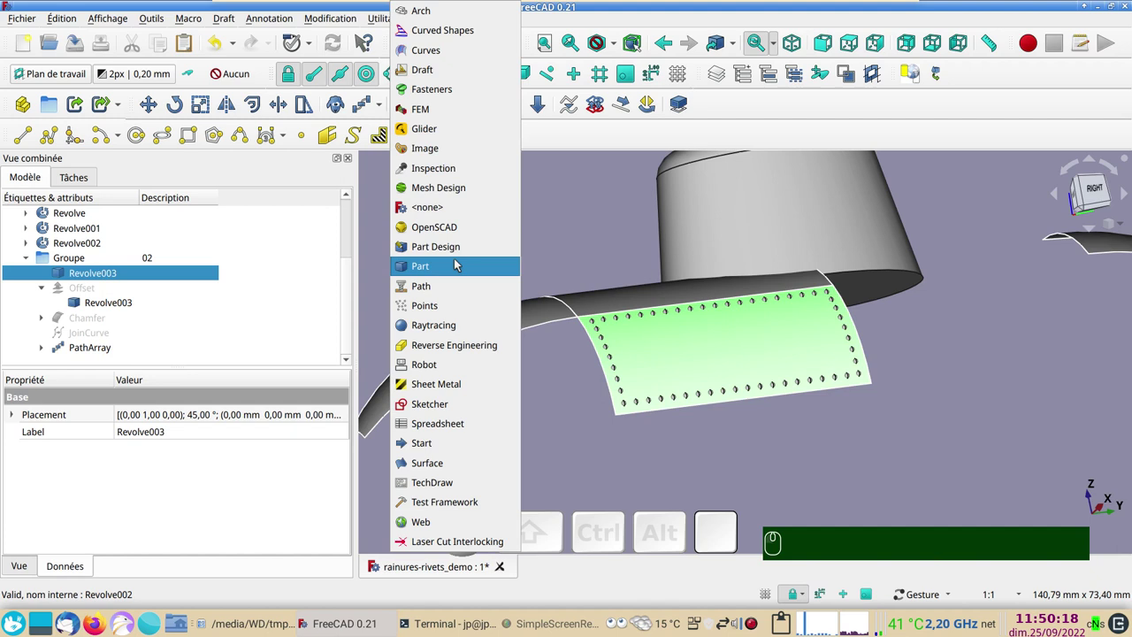
{"action": "left_click", "coordinate": [458, 261]}
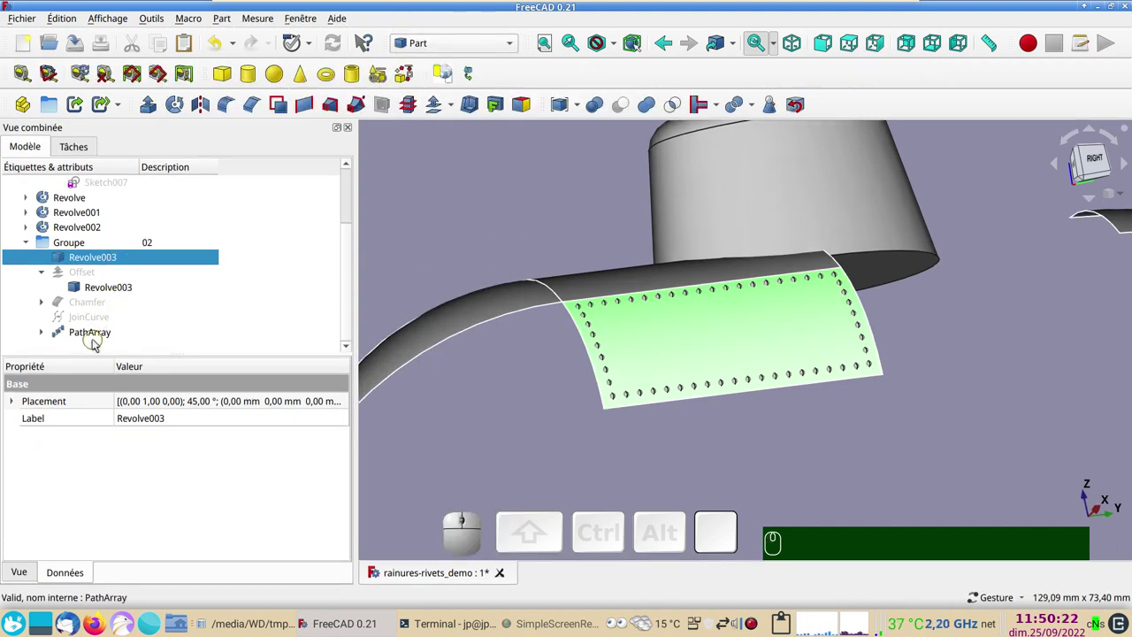
{"action": "left_click", "coordinate": [98, 332]}
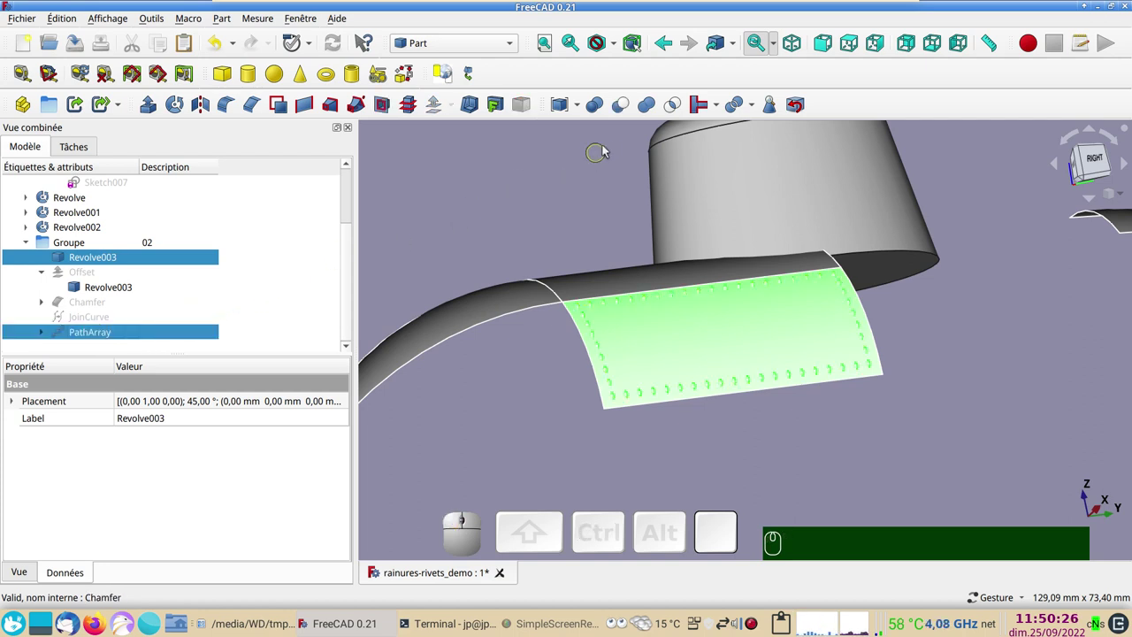
{"action": "left_click", "coordinate": [620, 110]}
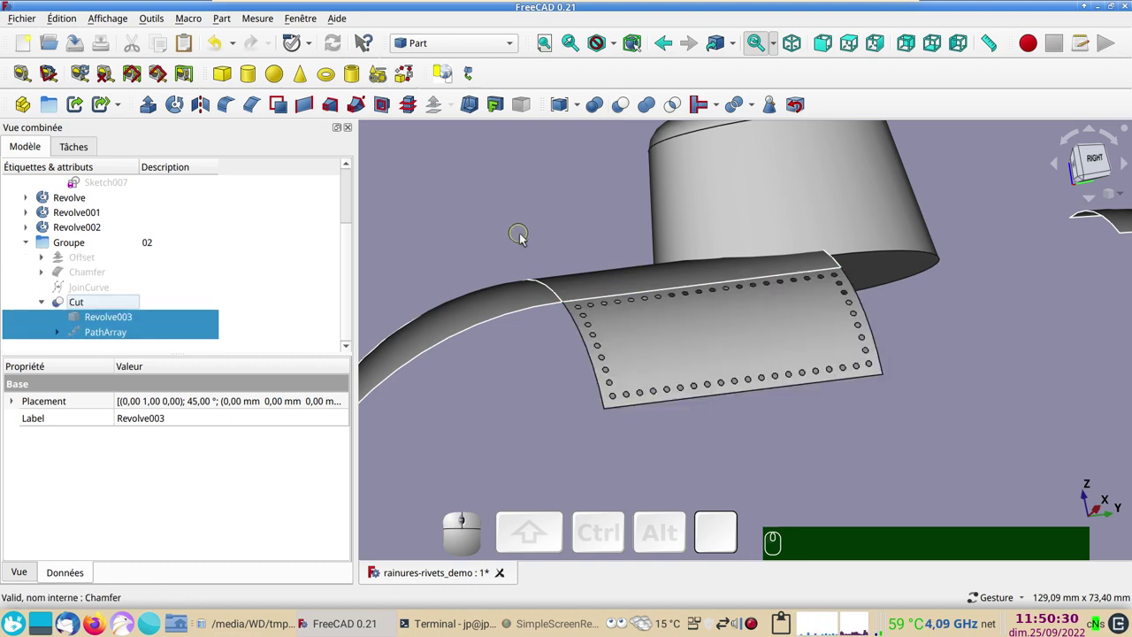
Orbit the view to face the holed panel squarely and inspect the rivet holes
{"action": "left_click_drag", "start_coordinate": [892, 380], "coordinate": [945, 410]}
{"action": "left_click_drag", "start_coordinate": [968, 372], "coordinate": [706, 313]}
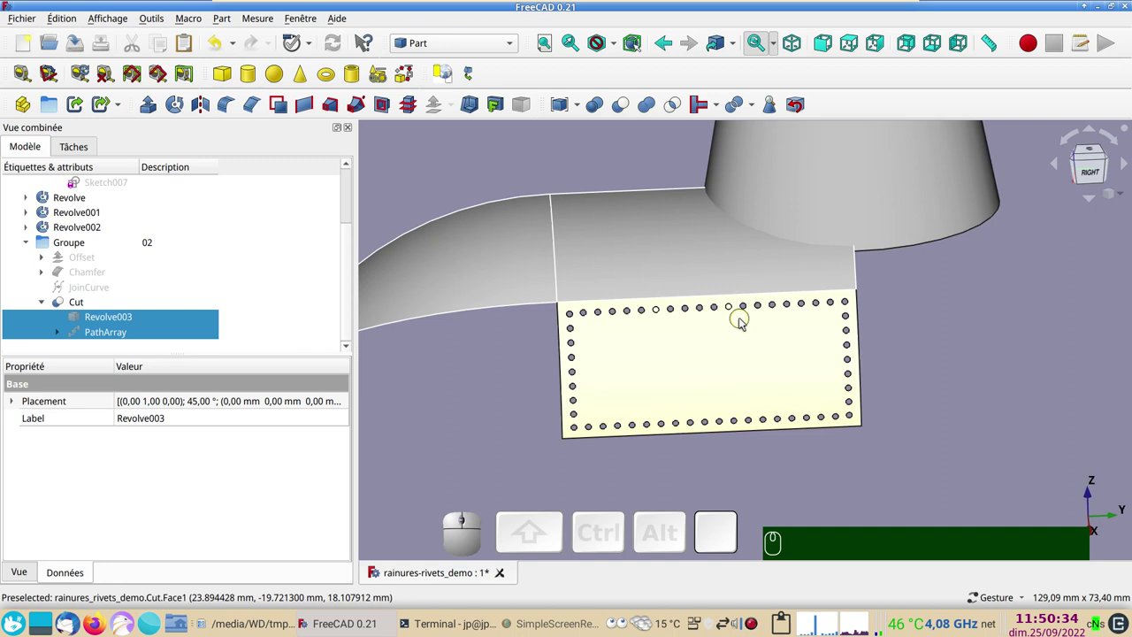
{"action": "scroll", "scroll_direction": "up", "scroll_amount": 3}
{"action": "scroll", "scroll_direction": "down", "scroll_amount": 3}
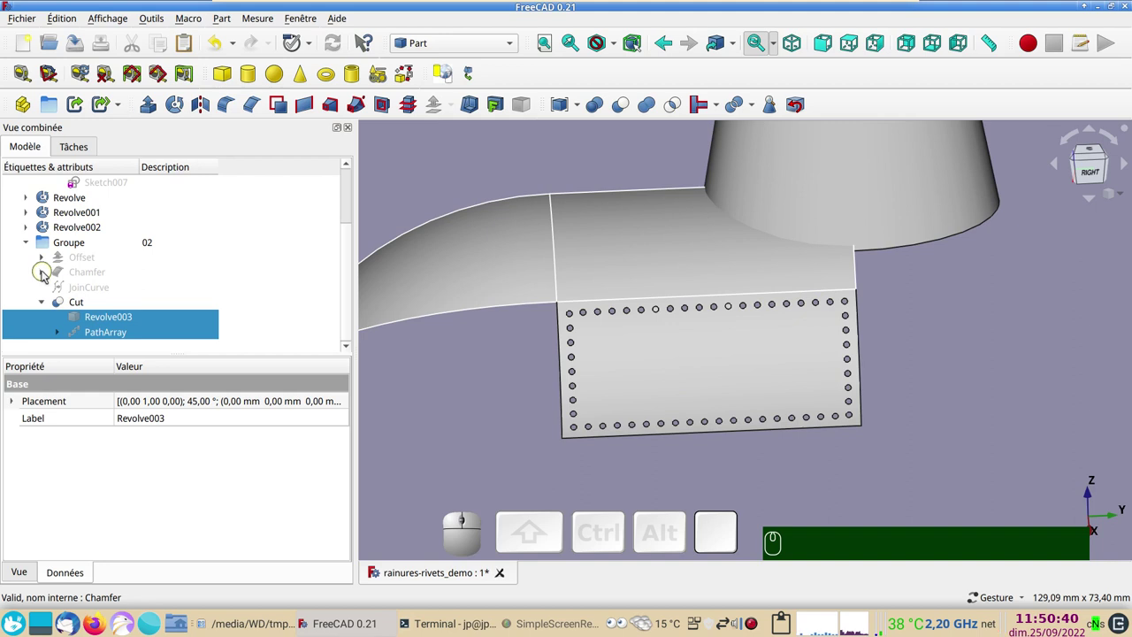
Edit the Chamfer length on its four edges down to about 1 mm (1.99), apply, then hide the chamfer
{"action": "left_click", "coordinate": [64, 269]}
{"action": "left_click", "coordinate": [85, 274]}
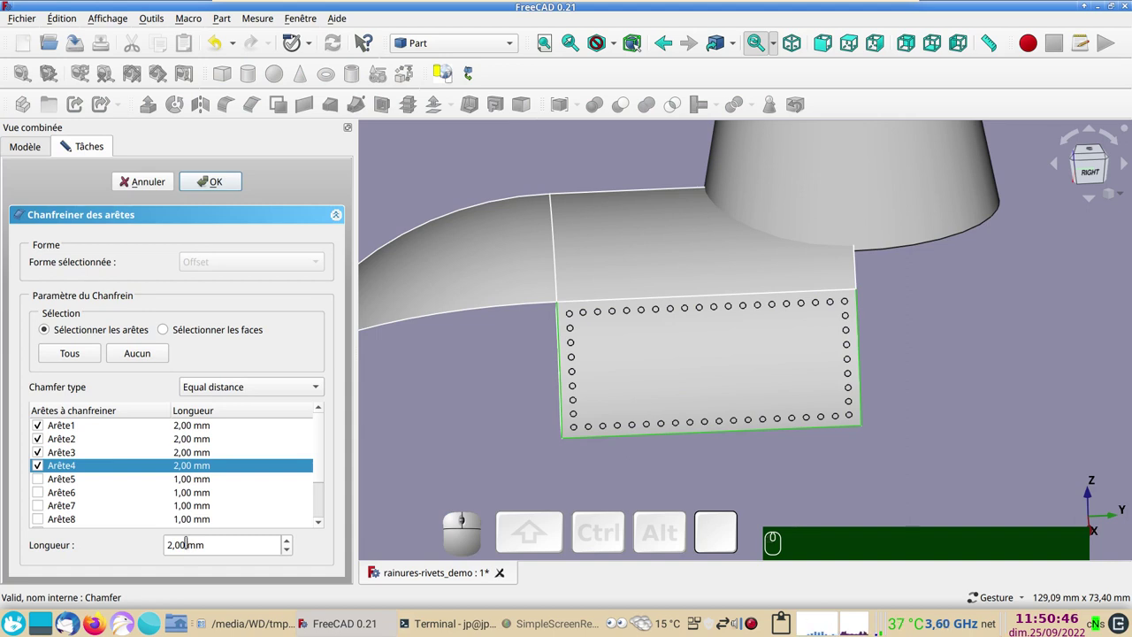
{"action": "left_click", "coordinate": [191, 544]}
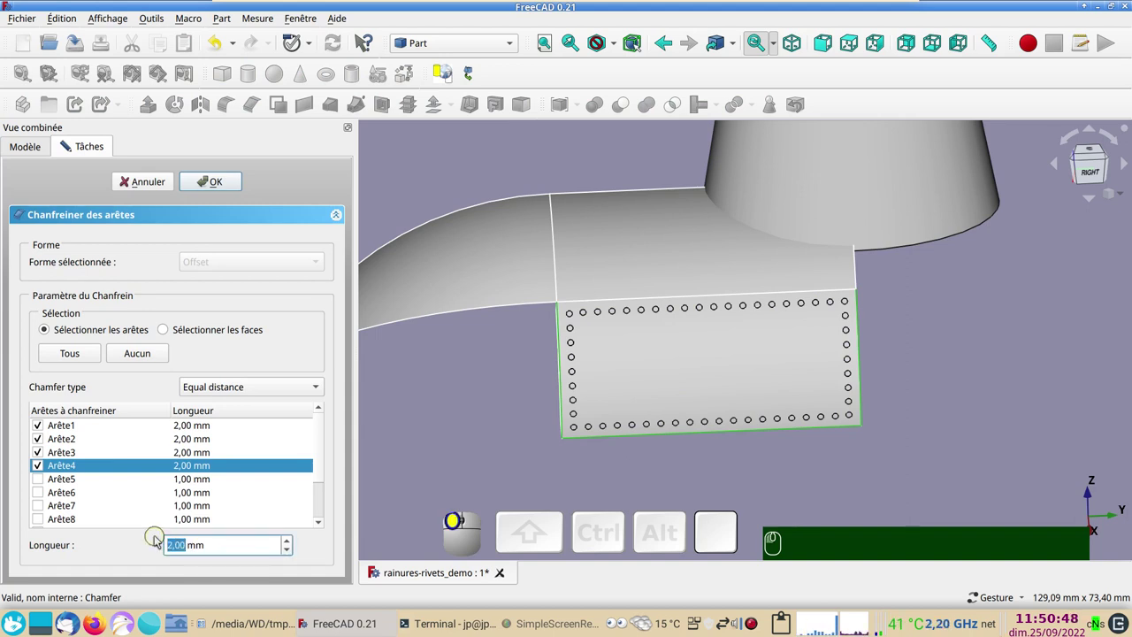
{"action": "key", "text": "KP_1"}
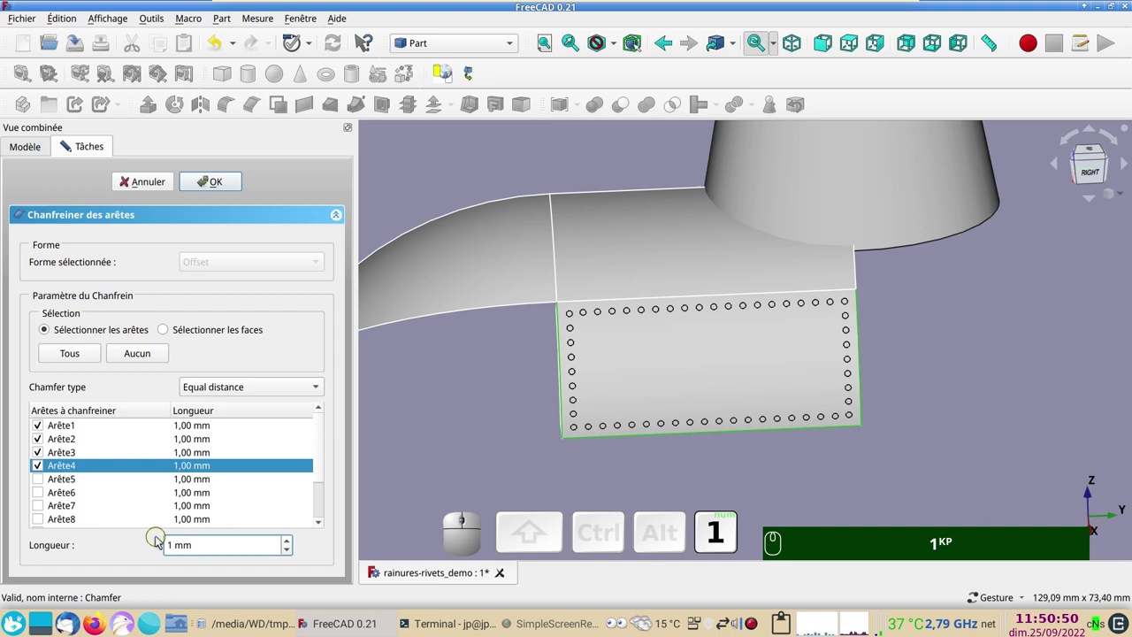
{"action": "key", "text": ","}
{"action": "key", "text": "KP_9"}
{"action": "key", "text": "KP_9"}
{"action": "key", "text": "KP_Enter"}
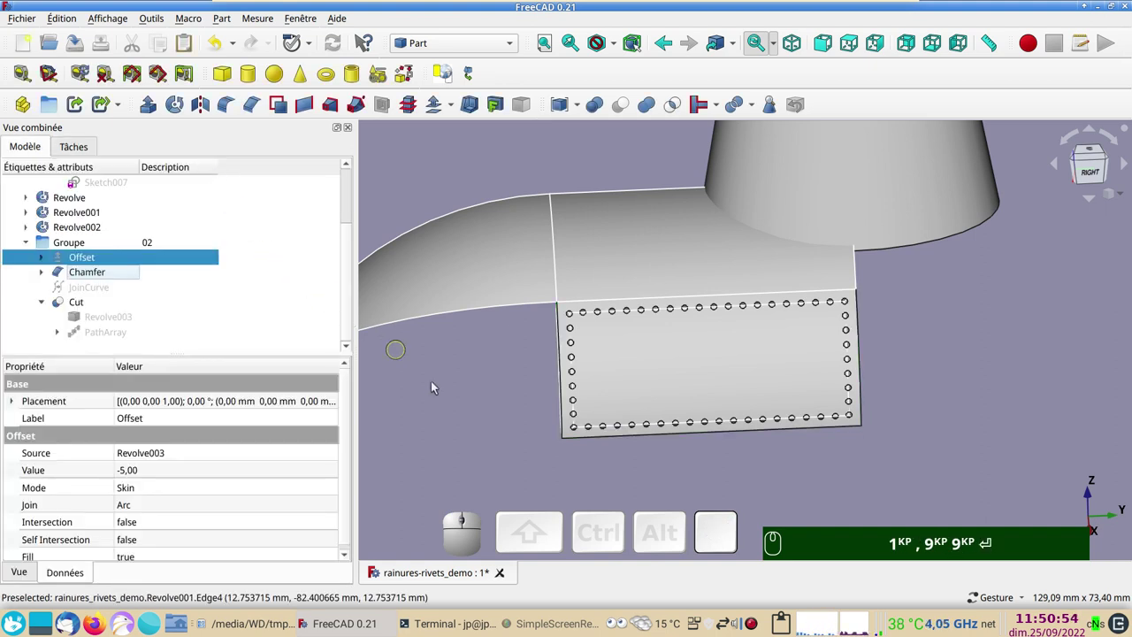
{"action": "left_click", "coordinate": [105, 270]}
{"action": "key", "text": "space"}
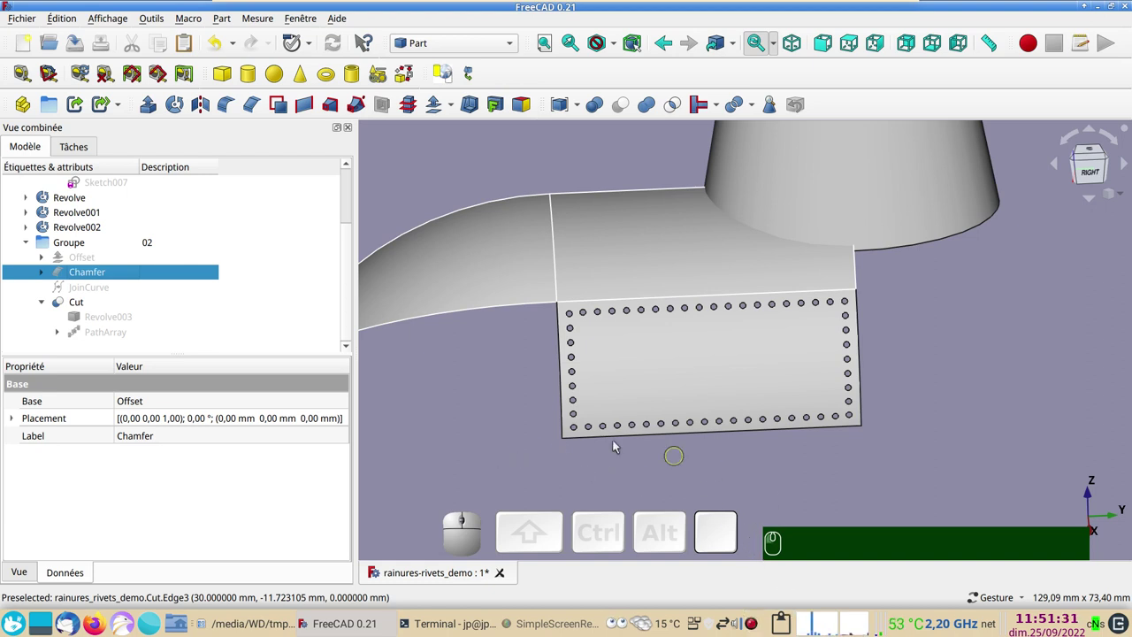
Thicken the Cut panel inward with a -1 mm 3D Offset, creating Offset001
{"action": "left_click", "coordinate": [706, 392]}
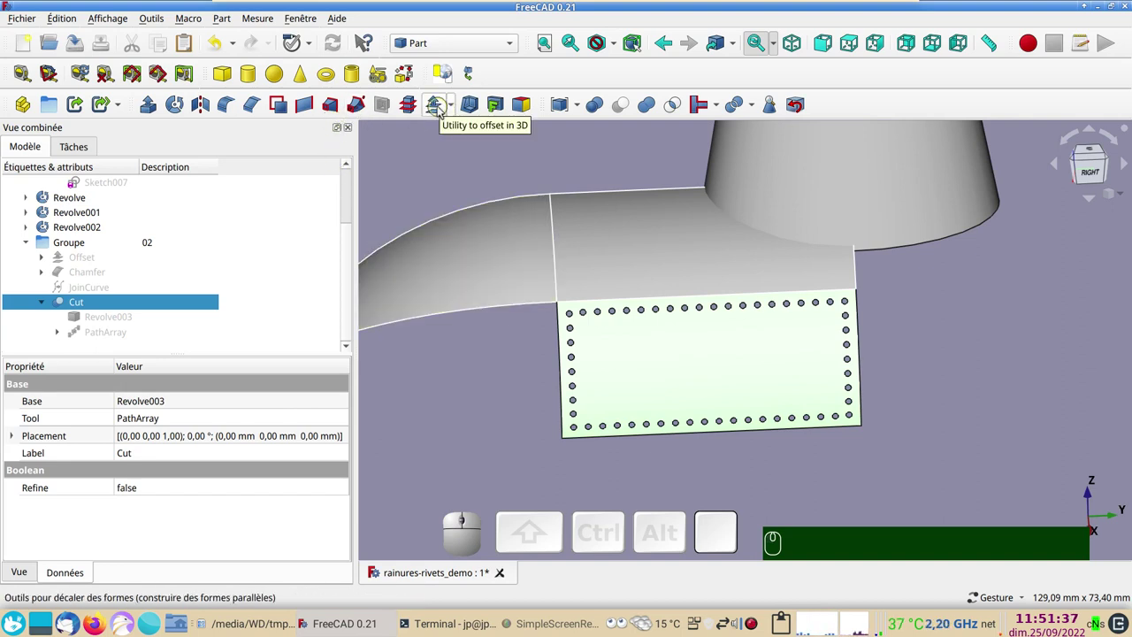
{"action": "left_click", "coordinate": [441, 107]}
{"action": "left_click", "coordinate": [513, 477]}
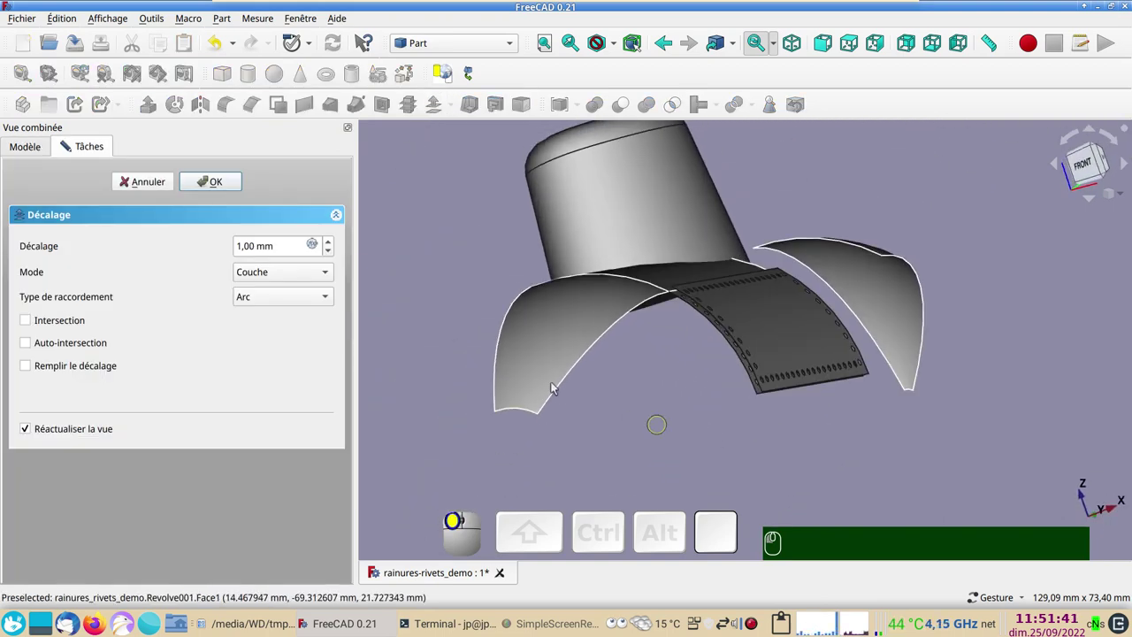
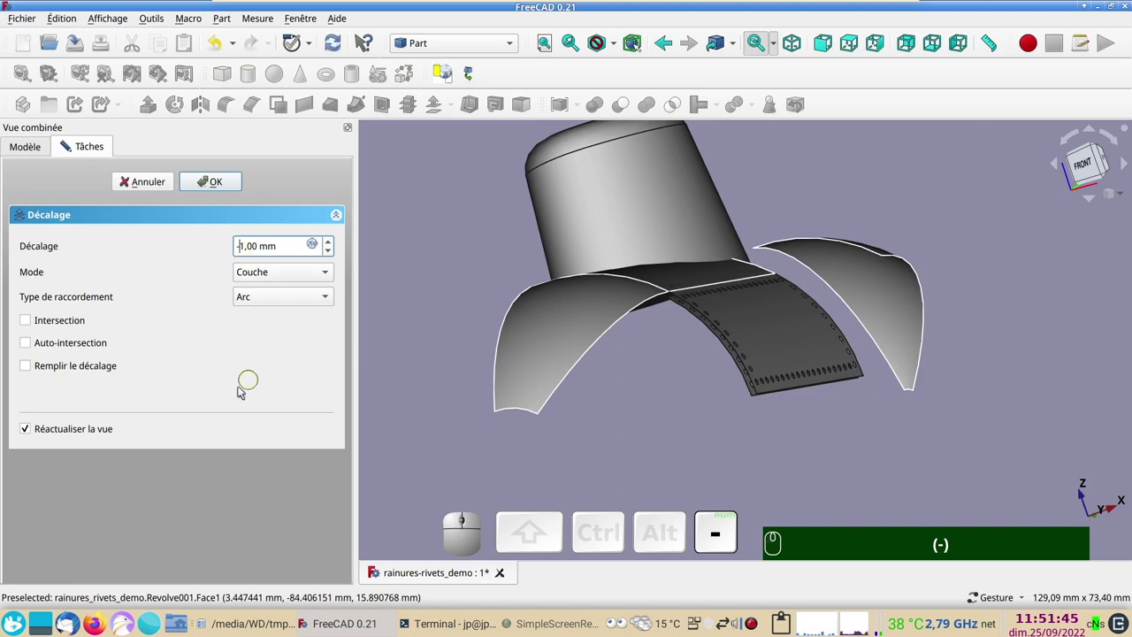
{"action": "left_click", "coordinate": [94, 365]}
{"action": "left_click", "coordinate": [210, 182]}
Inspect the offset skin's thickness in front view and wireframe, then return to shaded display facing the rivet holes
{"action": "left_click_drag", "start_coordinate": [711, 433], "coordinate": [628, 430]}
{"action": "key", "text": "KP_3"}
{"action": "key", "text": "KP_1"}
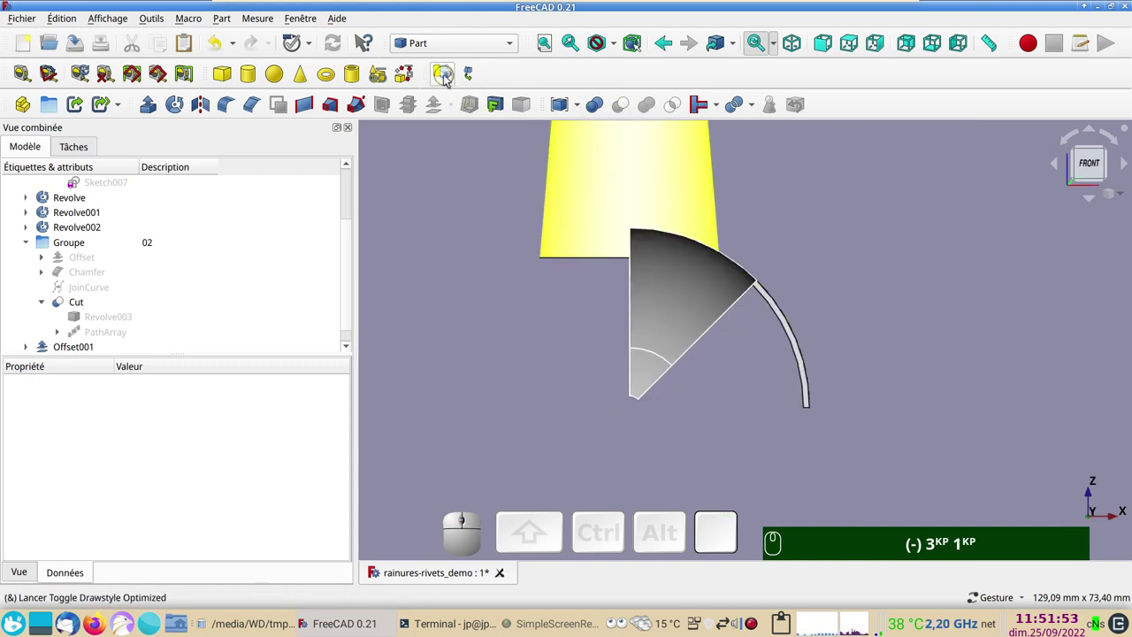
{"action": "left_click", "coordinate": [448, 76]}
{"action": "scroll", "scroll_direction": "up", "scroll_amount": 3}
{"action": "right_click", "coordinate": [963, 294]}
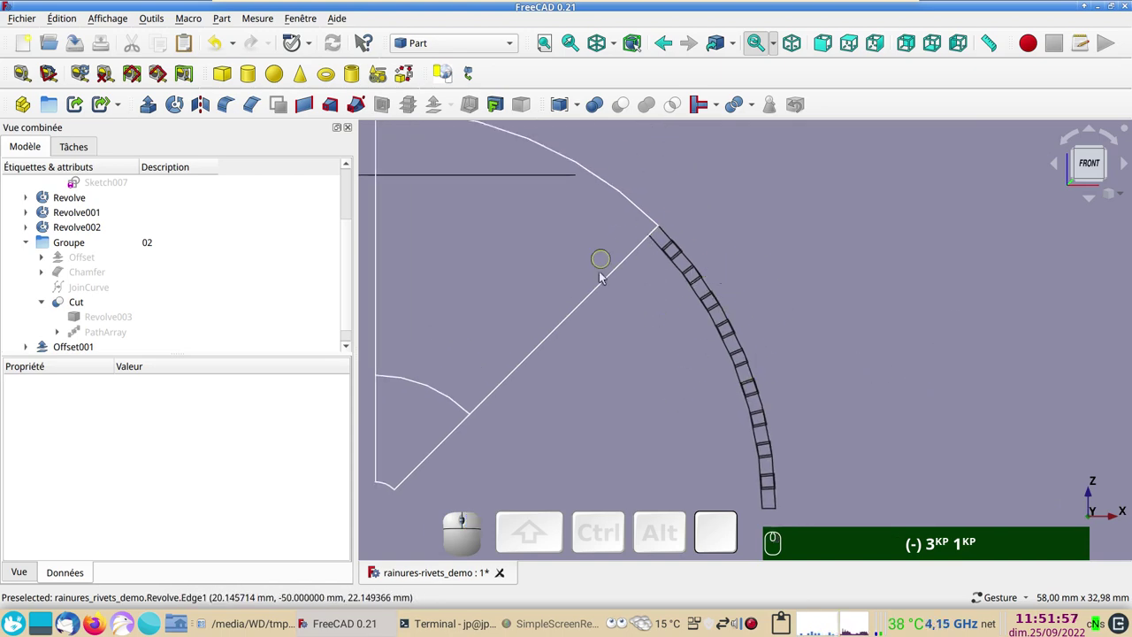
{"action": "key", "text": "&"}
{"action": "left_click_drag", "start_coordinate": [868, 348], "coordinate": [690, 362]}
{"action": "scroll", "scroll_direction": "down", "scroll_amount": 3}
{"action": "left_click_drag", "start_coordinate": [876, 362], "coordinate": [846, 395]}
{"action": "scroll", "scroll_direction": "up", "scroll_amount": 3}
{"action": "left_click_drag", "start_coordinate": [549, 398], "coordinate": [551, 476]}
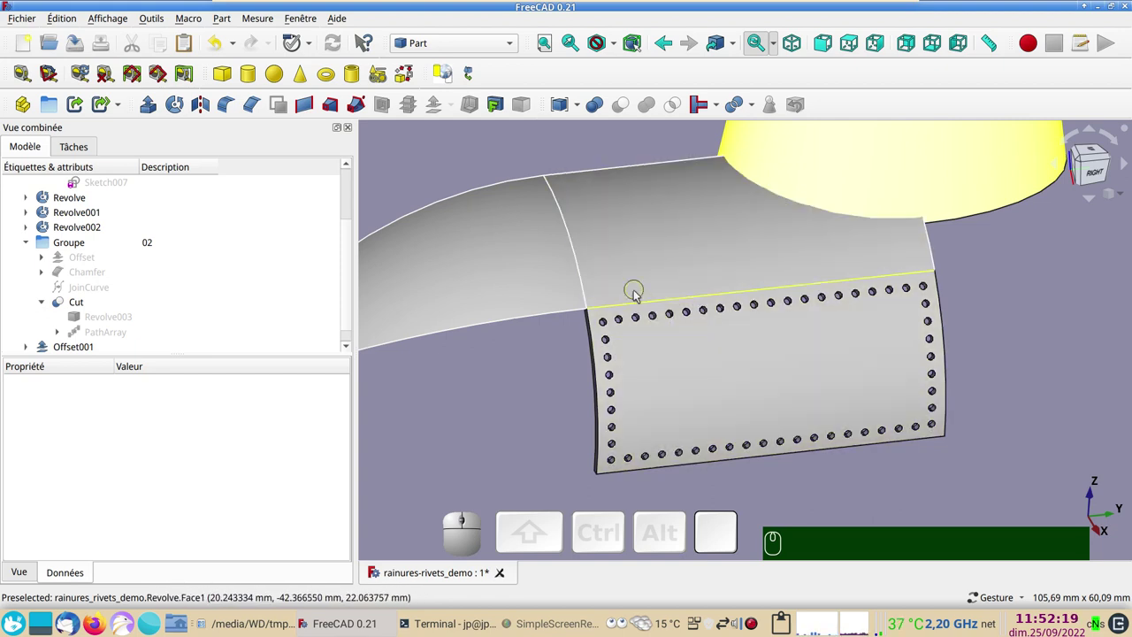
Hide the Revolve hull section and the Cut source inside Offset001
{"action": "left_click", "coordinate": [656, 271]}
{"action": "key", "text": "space"}
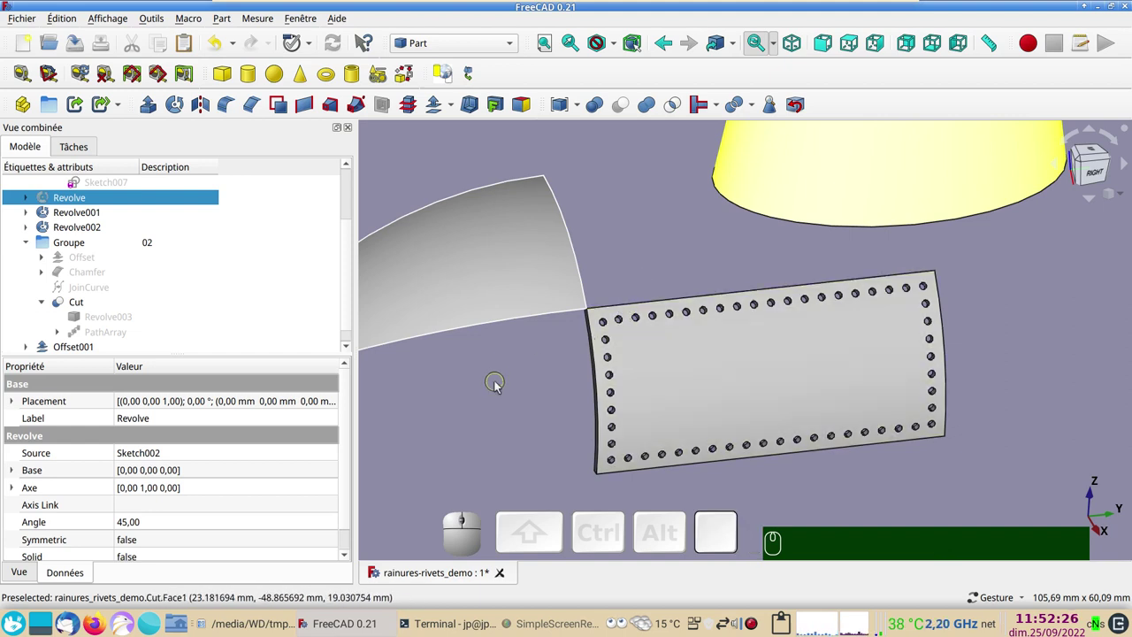
{"action": "left_click", "coordinate": [93, 350]}
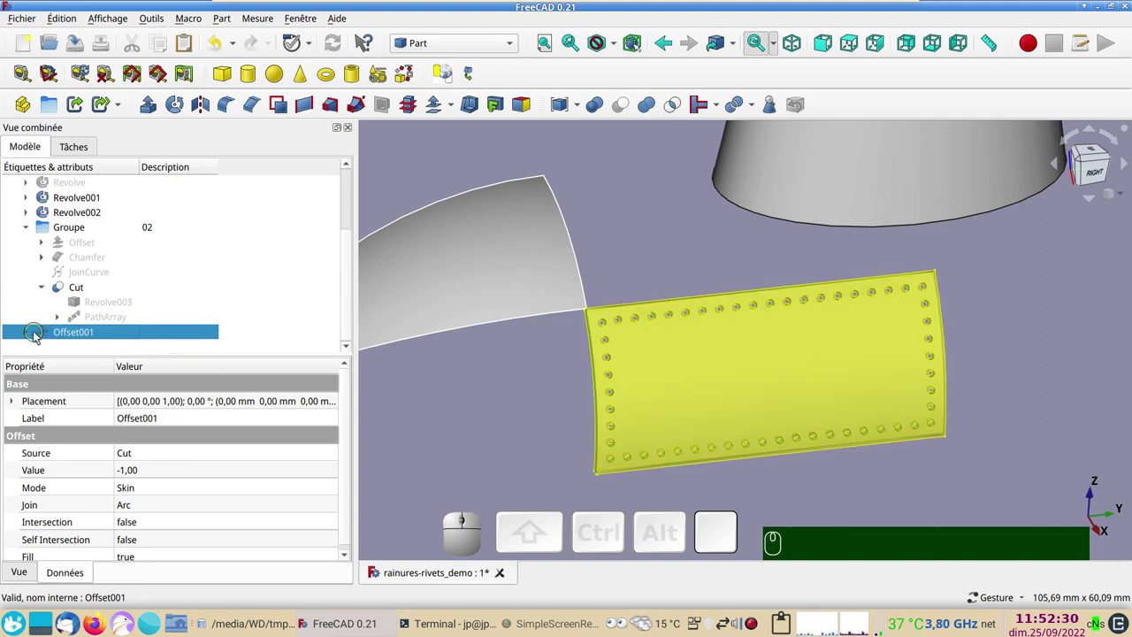
{"action": "left_click", "coordinate": [36, 336]}
{"action": "scroll", "scroll_direction": "down", "scroll_amount": 3}
{"action": "left_click", "coordinate": [122, 329]}
{"action": "key", "text": "space"}
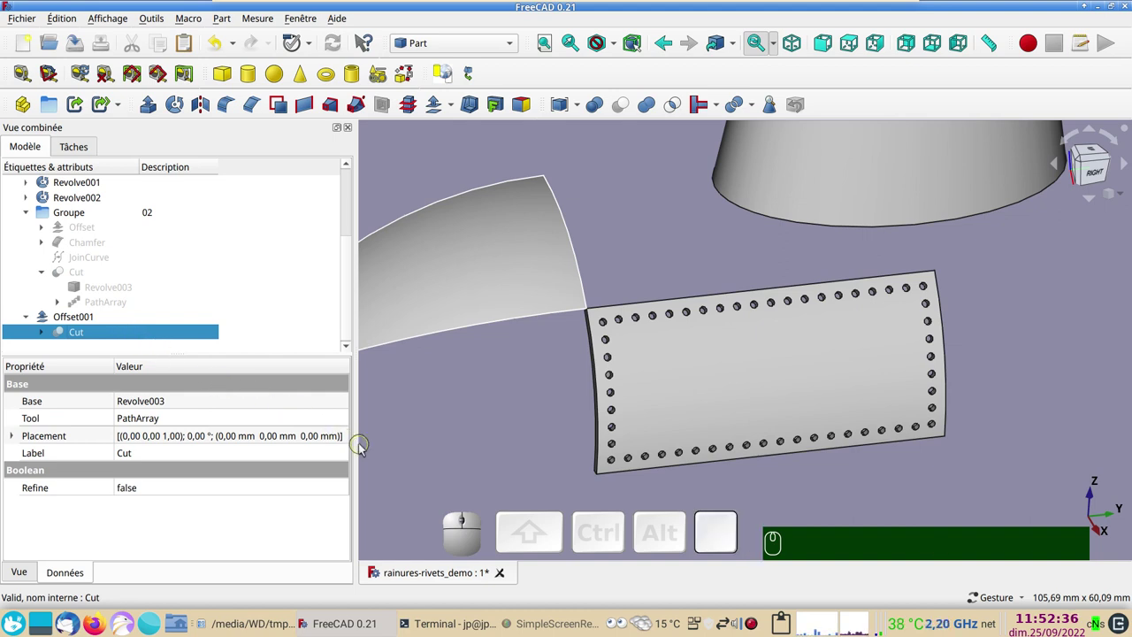
Select the thickened panel Offset001 and toggle its visibility to show it alone
{"action": "left_click", "coordinate": [664, 395]}
{"action": "key", "text": "space"}
{"action": "key", "text": "space"}
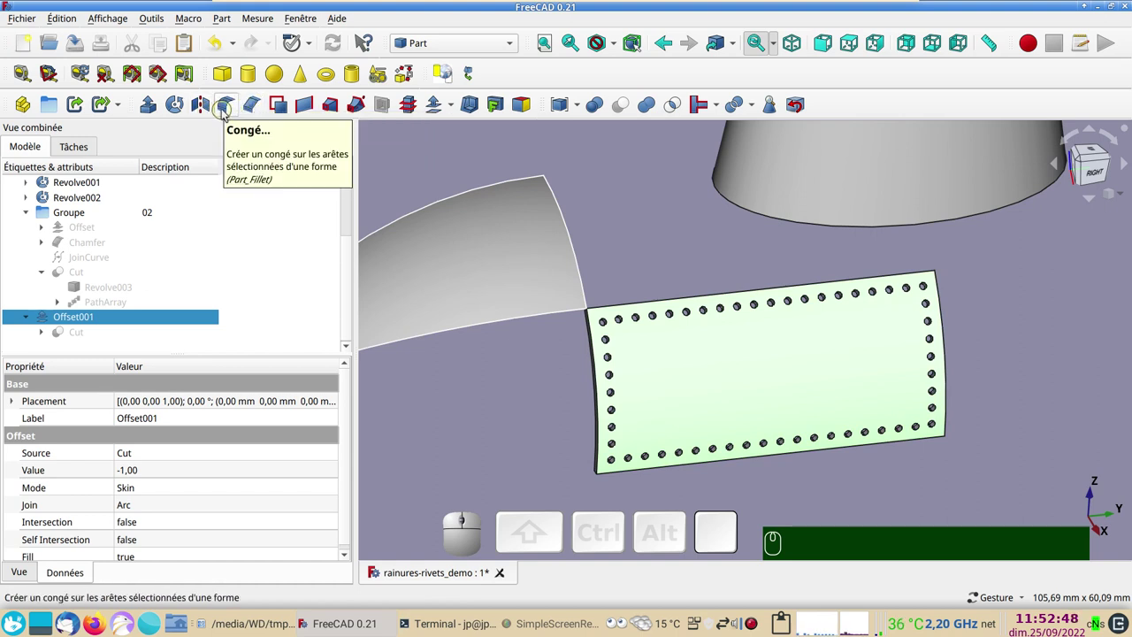
Select the four border edges (Arête1–4) of the holed panel Offset001 for rounding
{"action": "left_click", "coordinate": [226, 110]}
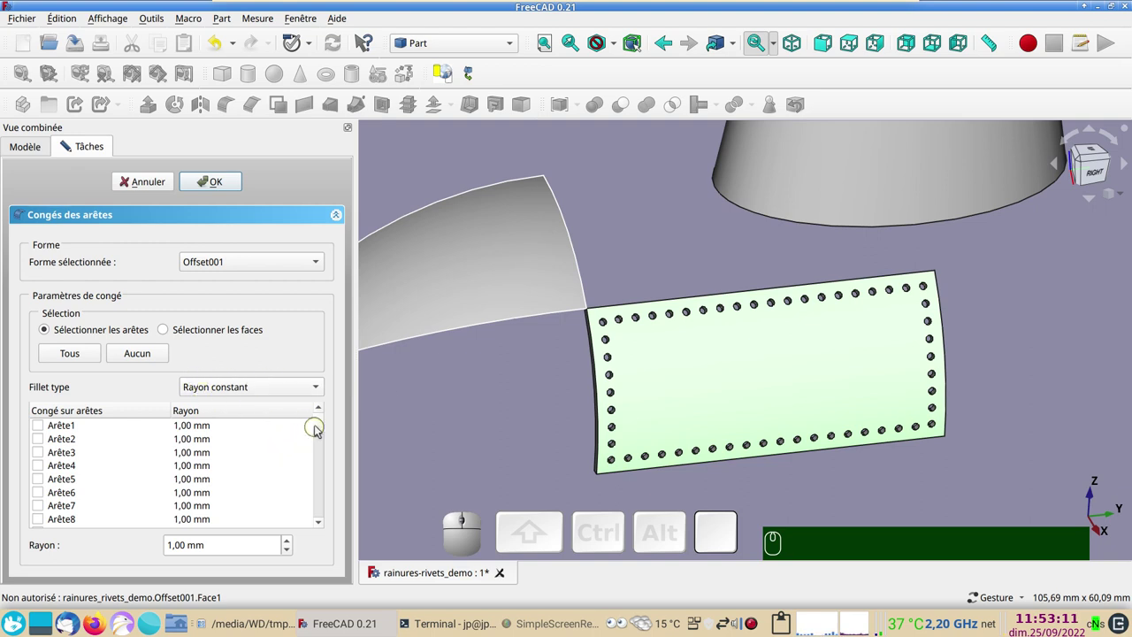
{"action": "left_click", "coordinate": [468, 467]}
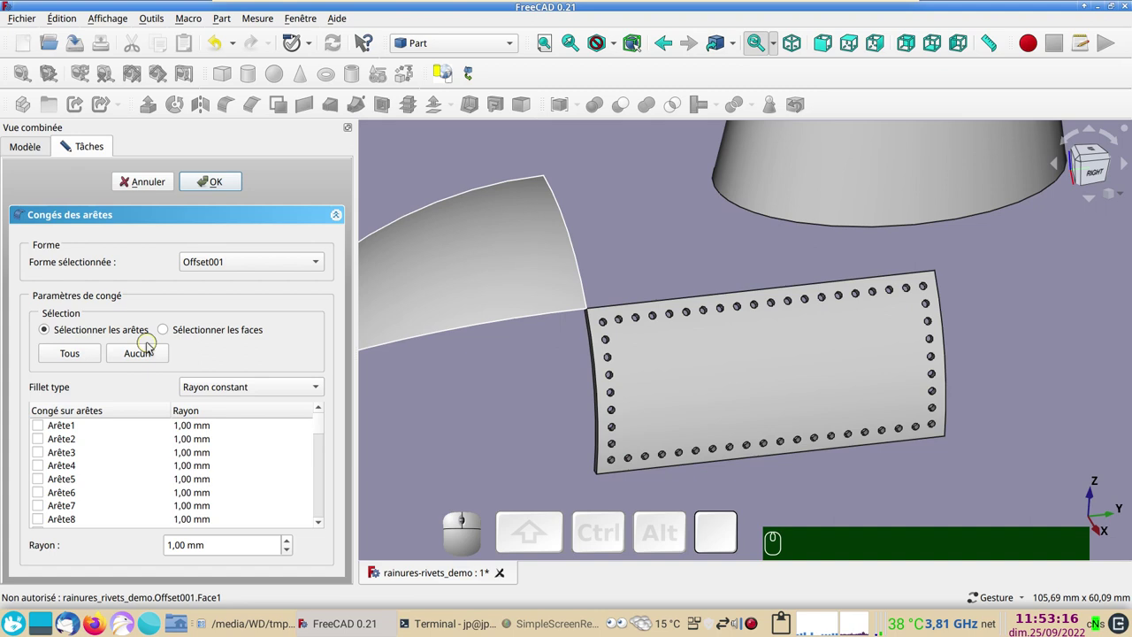
{"action": "left_click", "coordinate": [630, 475]}
{"action": "left_click", "coordinate": [600, 468]}
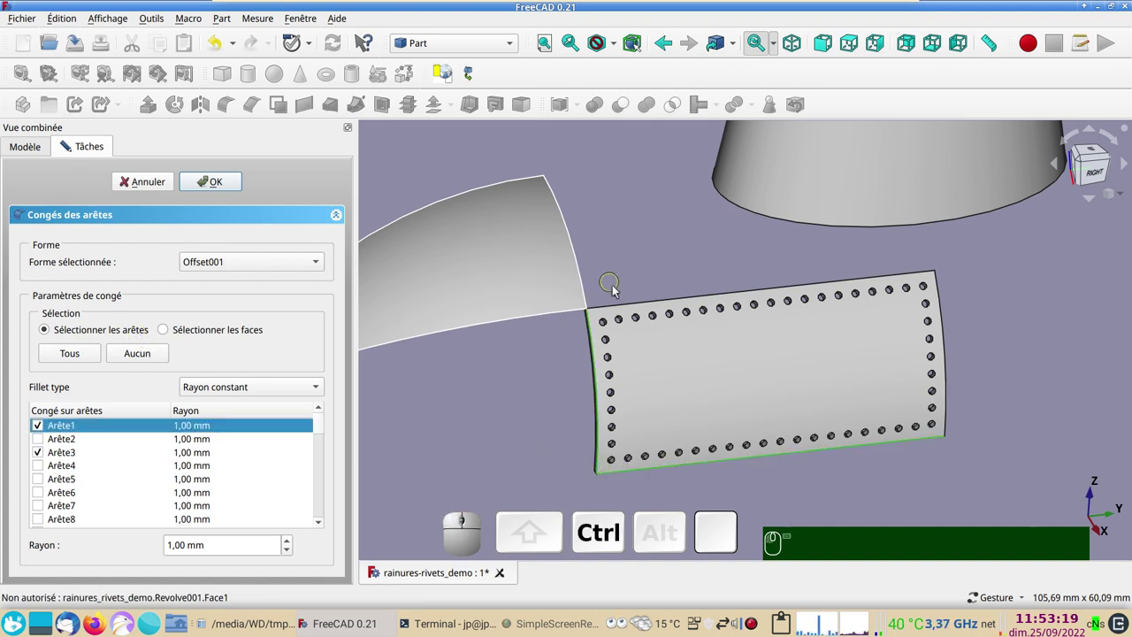
{"action": "left_click", "coordinate": [633, 305]}
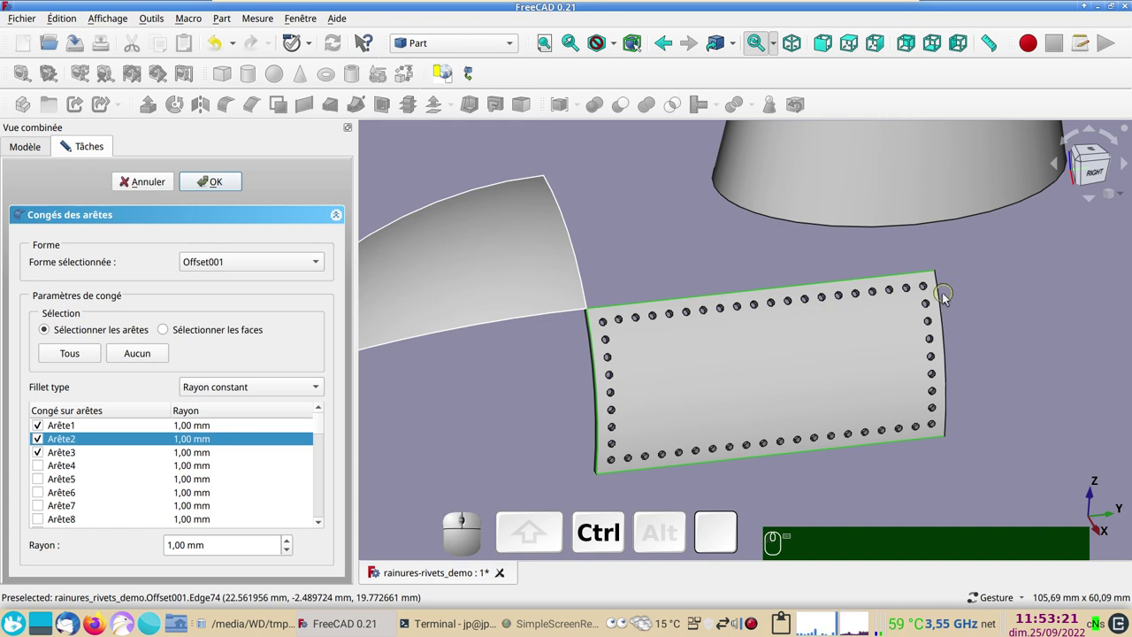
{"action": "left_click", "coordinate": [945, 305]}
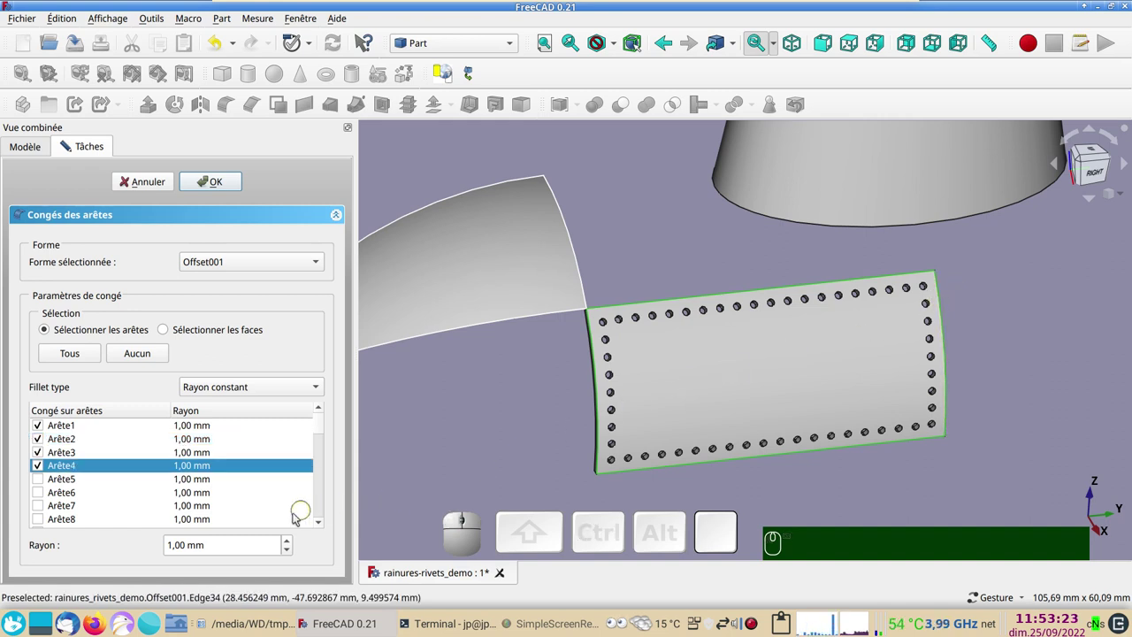
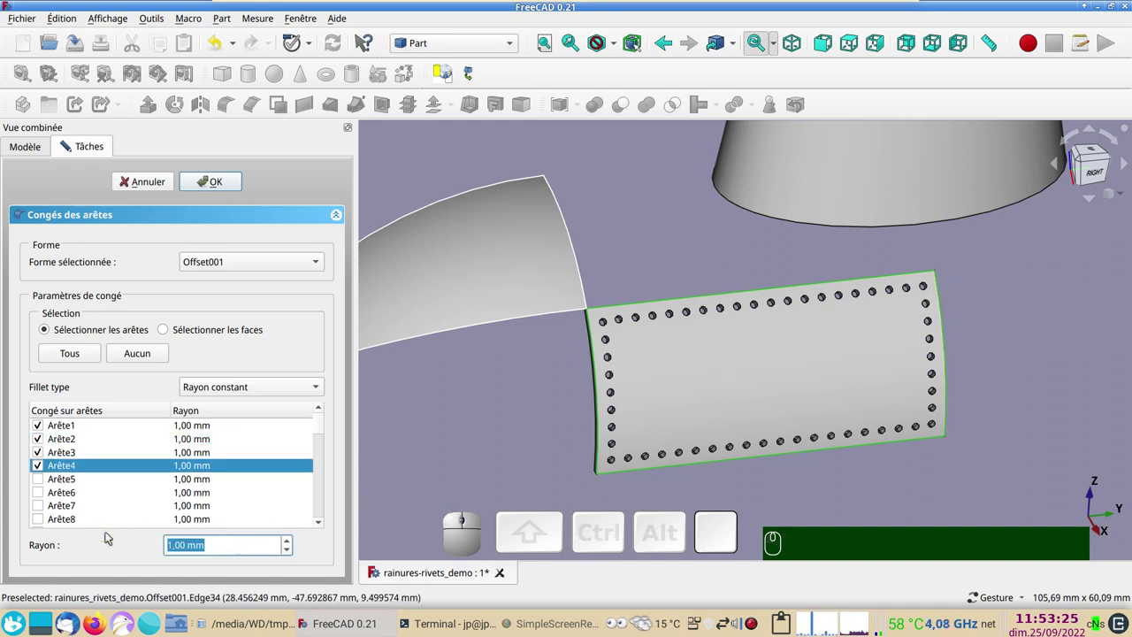
Set the fillet radius to 0.4 mm and apply it, creating Fillet001
{"action": "key", "text": ","}
{"action": "key", "text": ","}
{"action": "key", "text": "KP_4"}
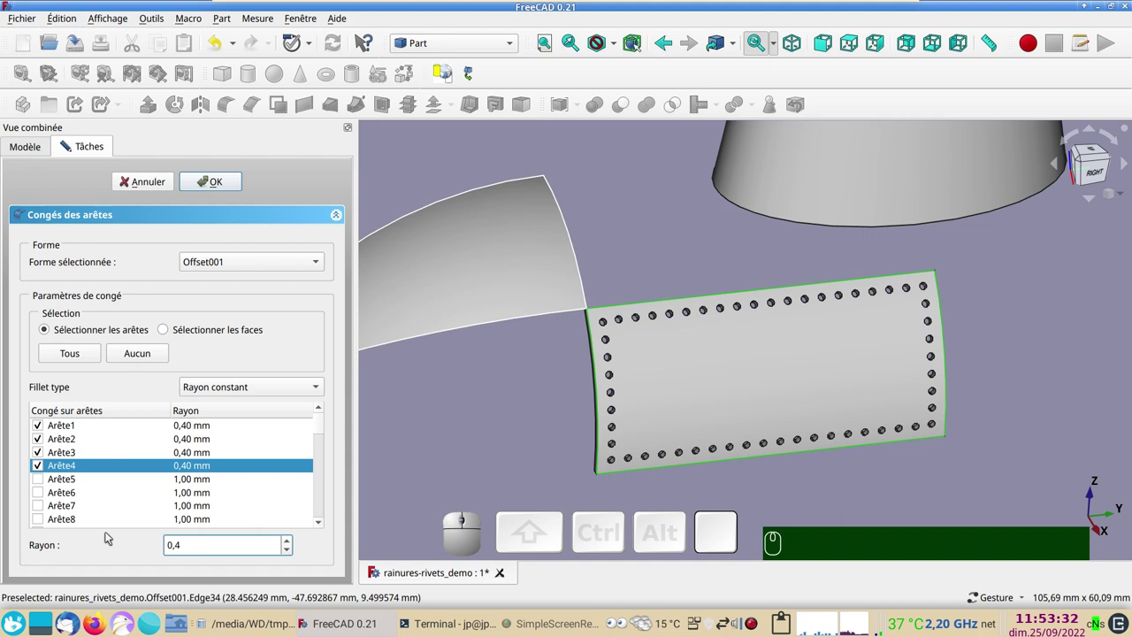
{"action": "key", "text": "Return"}
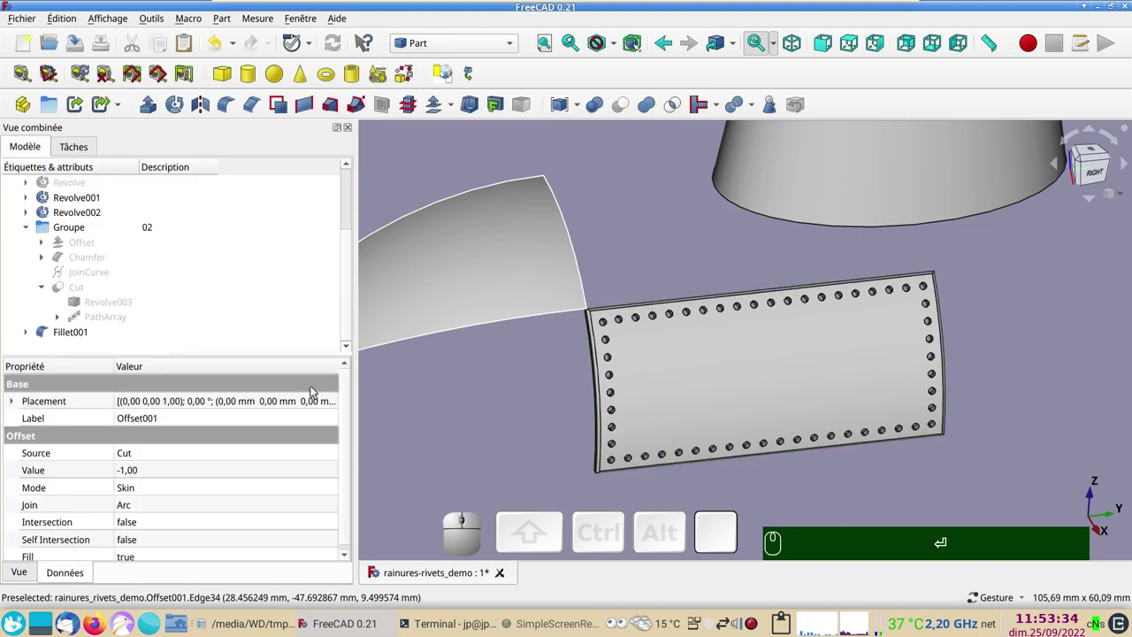
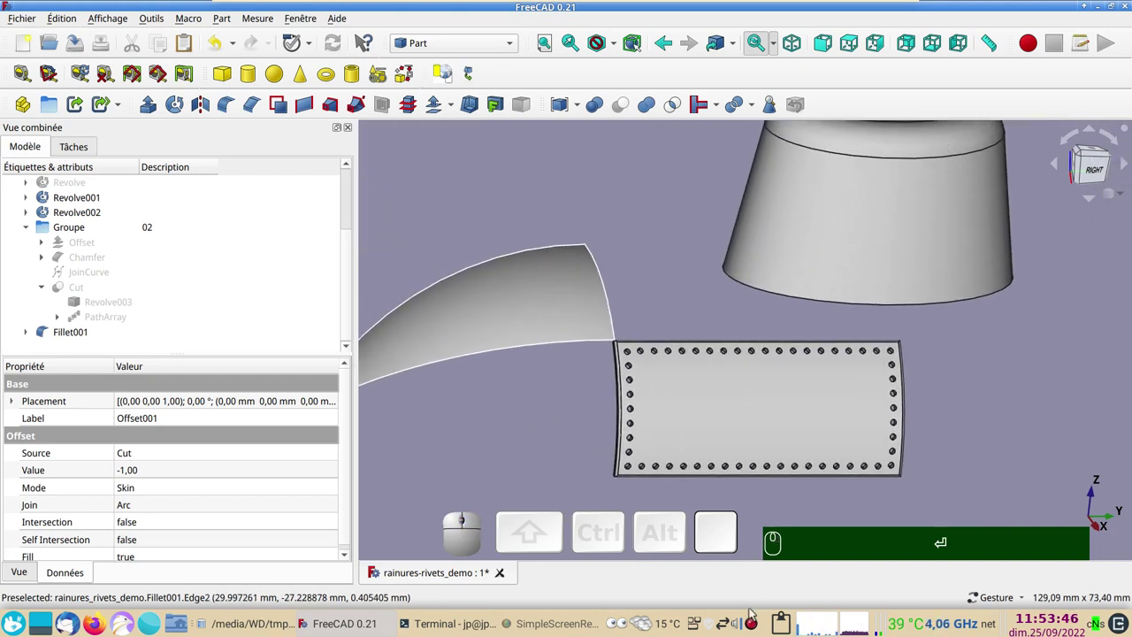
File Fillet001 into the 02-45 group and make the Revolve hull skin visible again
{"action": "left_click", "coordinate": [760, 618]}
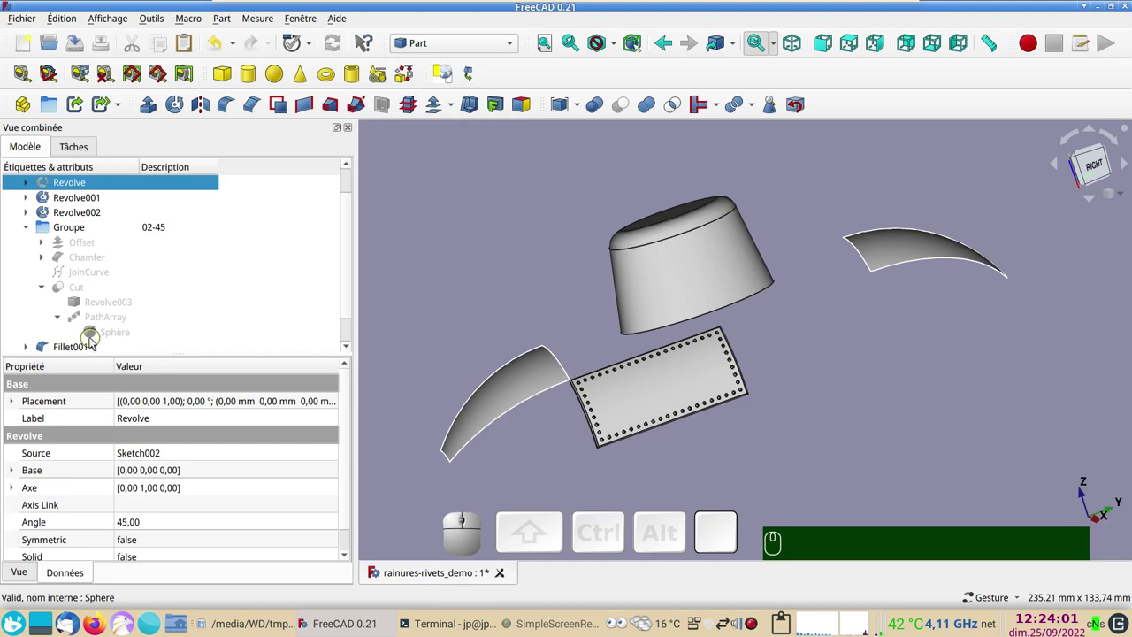
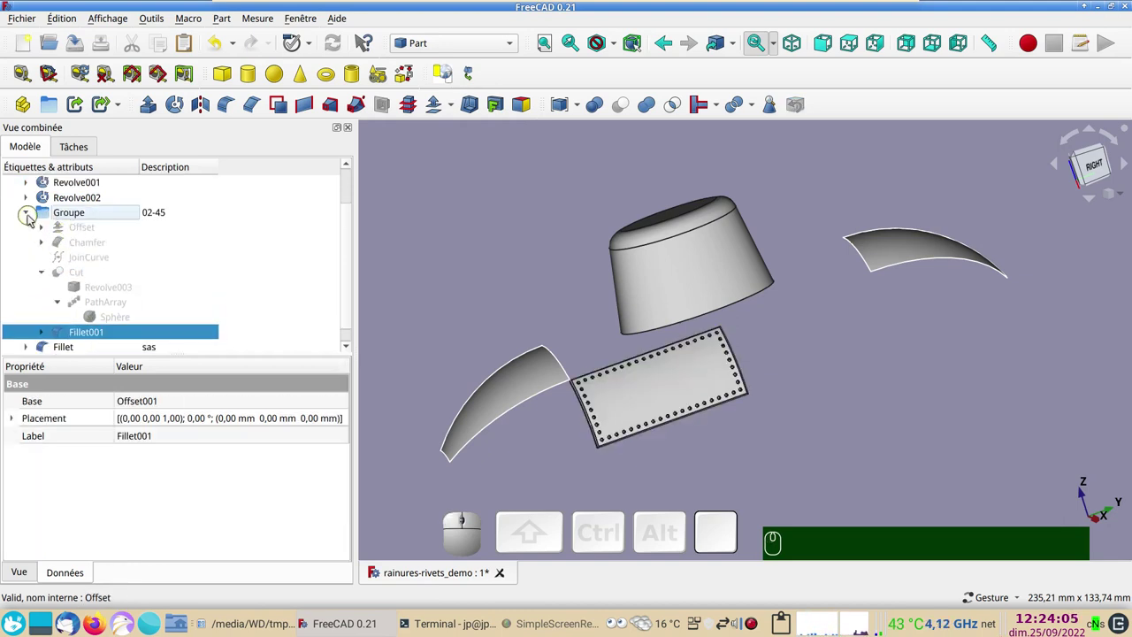
{"action": "left_click", "coordinate": [32, 215]}
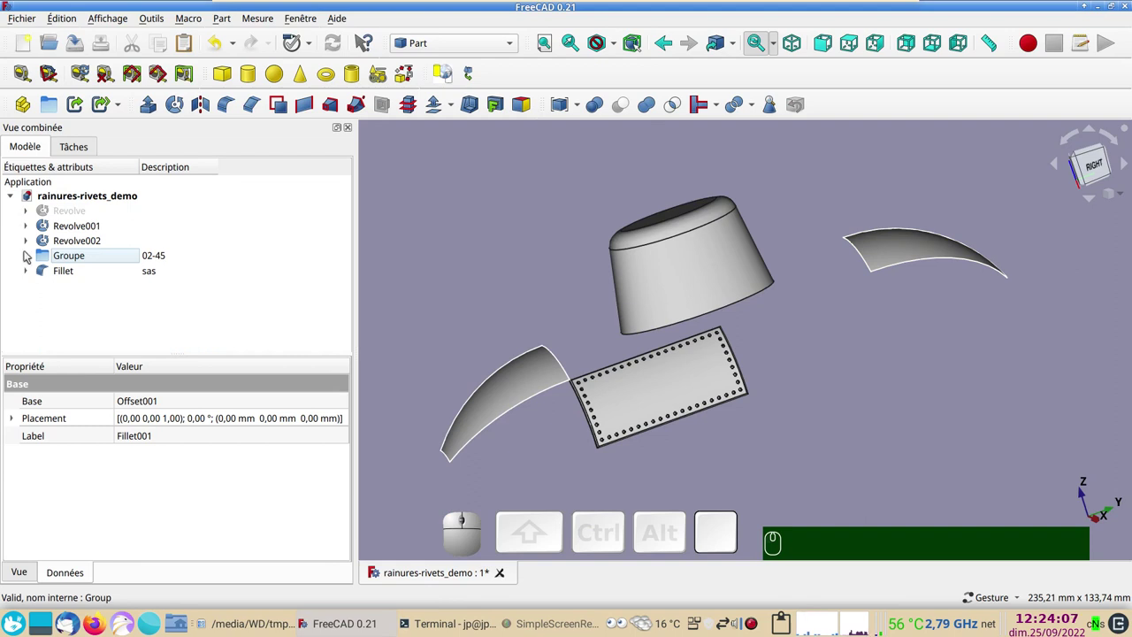
{"action": "left_click", "coordinate": [854, 459]}
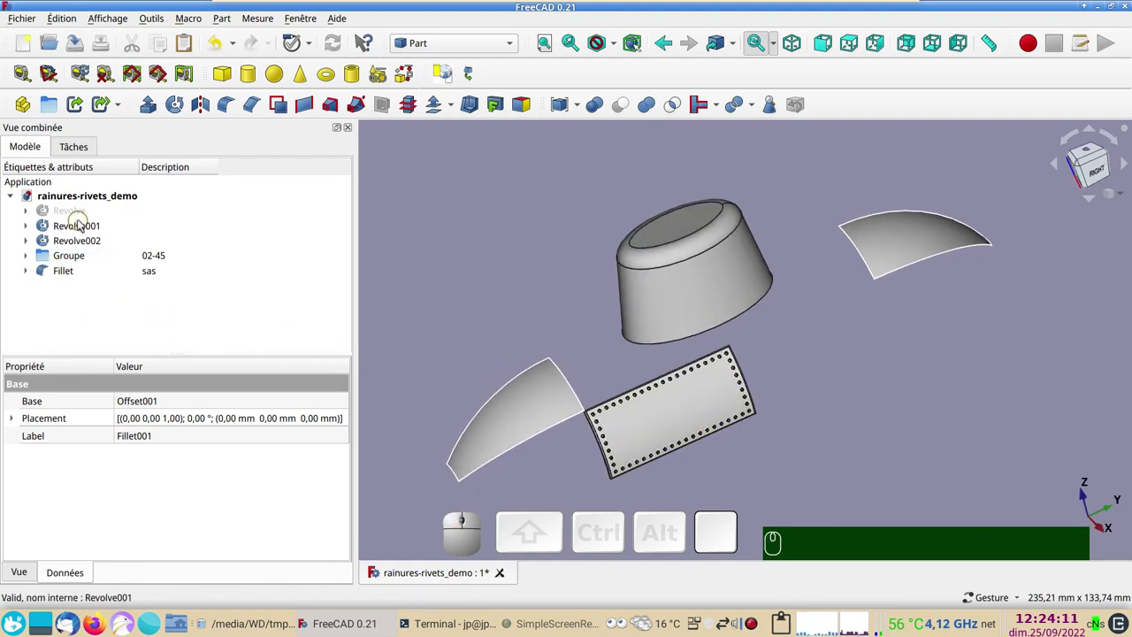
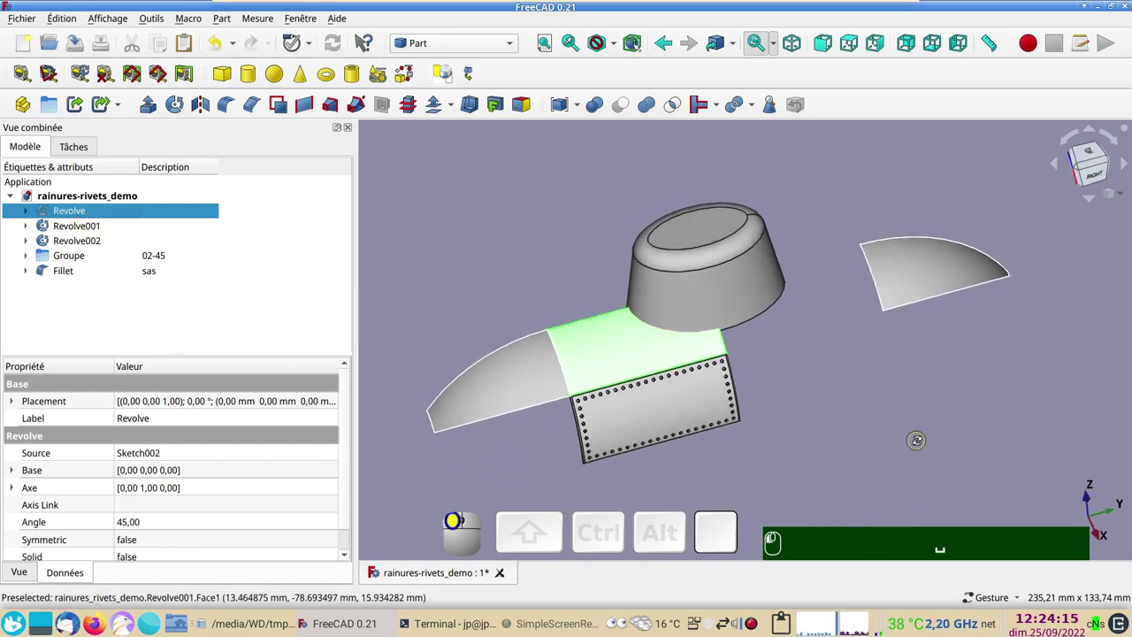
{"action": "left_click", "coordinate": [703, 310]}
{"action": "key", "text": "space"}
{"action": "key", "text": "space"}
{"action": "left_click", "coordinate": [644, 343]}
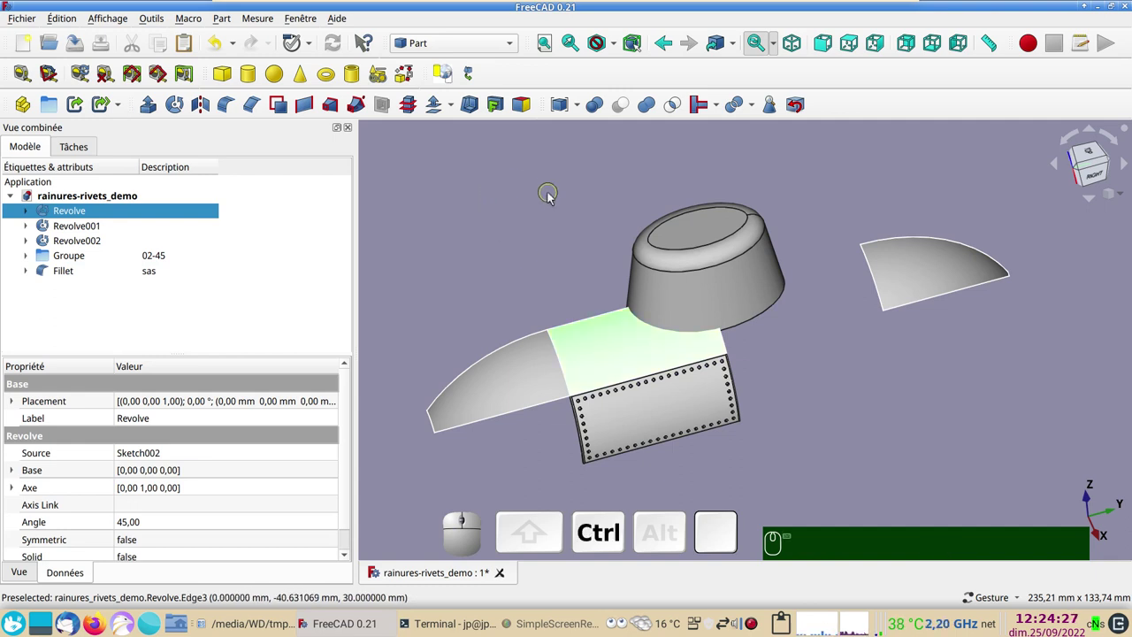
Subtract the airlock cone from the Revolve hull skin with a boolean cut, giving Cut001
{"action": "left_click", "coordinate": [746, 310]}
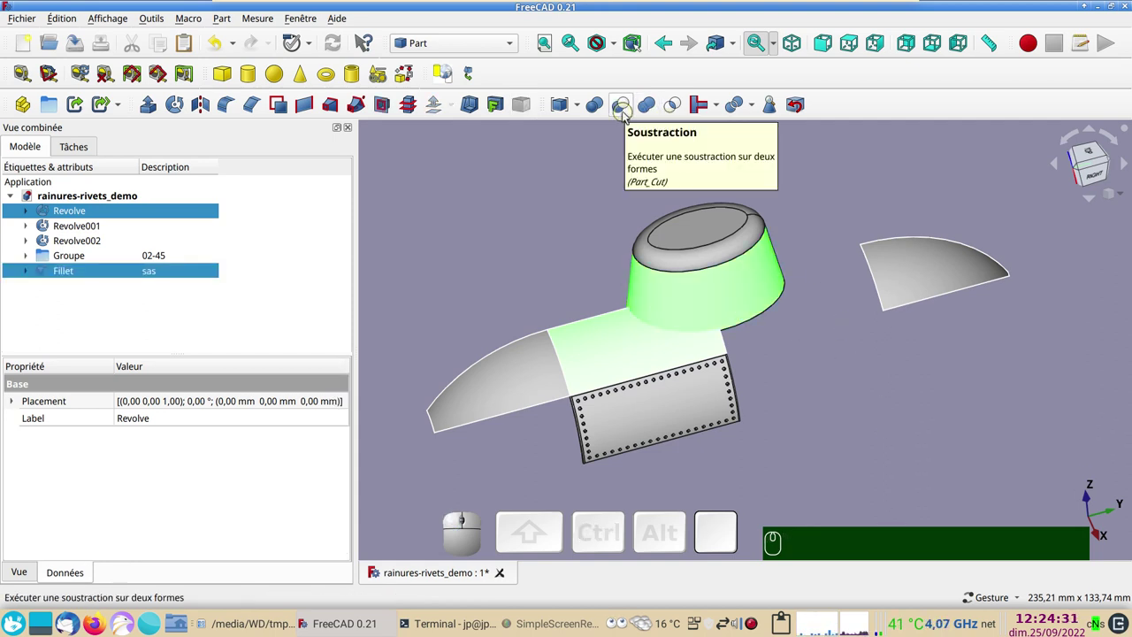
{"action": "left_click", "coordinate": [627, 115]}
{"action": "left_click", "coordinate": [610, 340]}
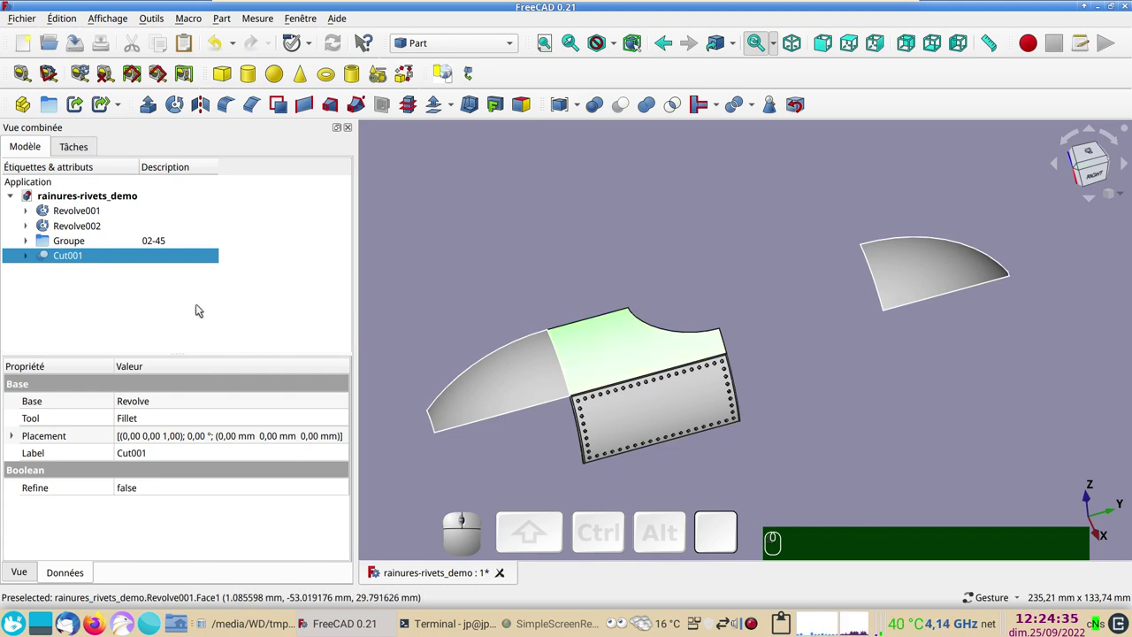
Create a new group Groupe001 and give it the description 02-0
{"action": "left_click", "coordinate": [51, 103]}
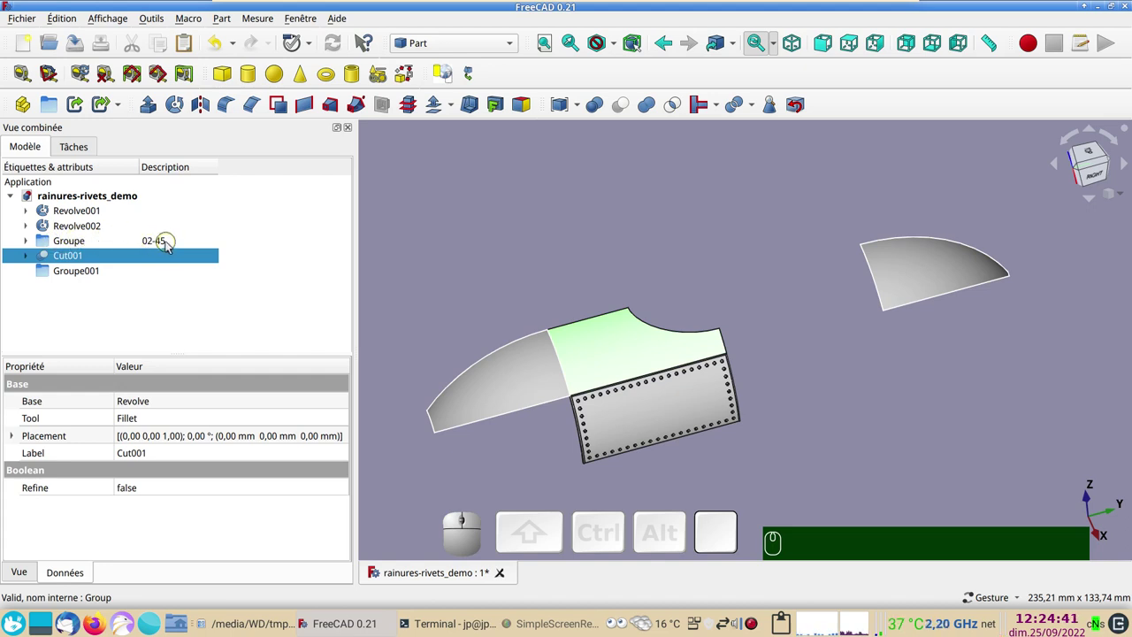
{"action": "left_click", "coordinate": [80, 273]}
{"action": "left_click", "coordinate": [158, 277]}
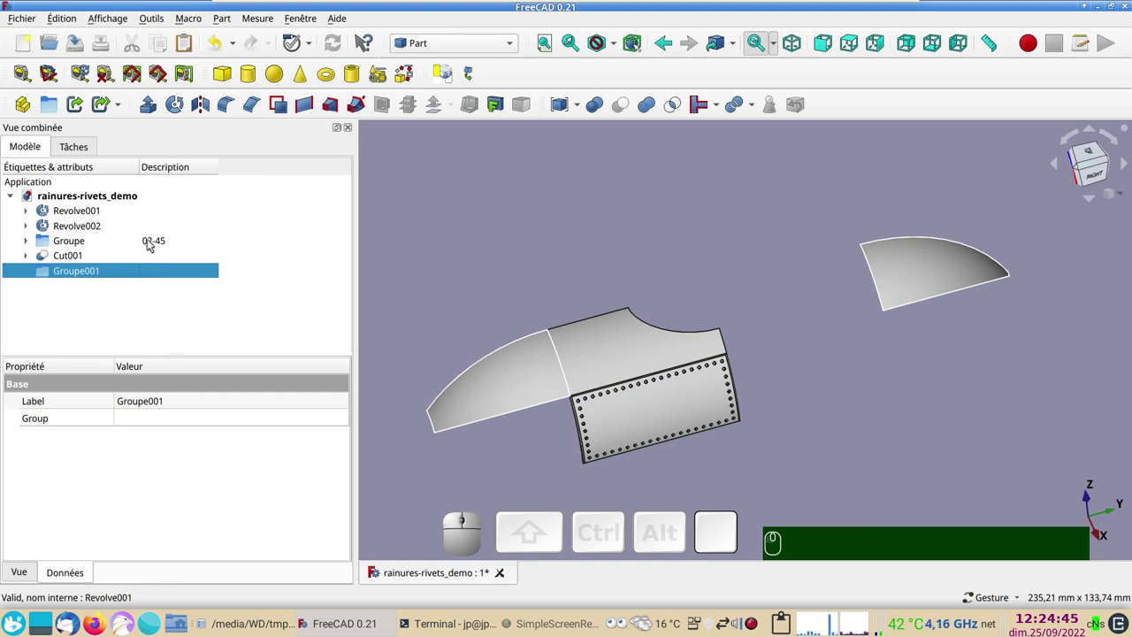
{"action": "left_click", "coordinate": [163, 274]}
{"action": "key", "text": "F2"}
{"action": "key", "text": "KP_0"}
{"action": "key", "text": "KP_2"}
{"action": "key", "text": "KP_Subtract"}
{"action": "key", "text": "KP_0"}
{"action": "key", "text": "KP_Enter"}
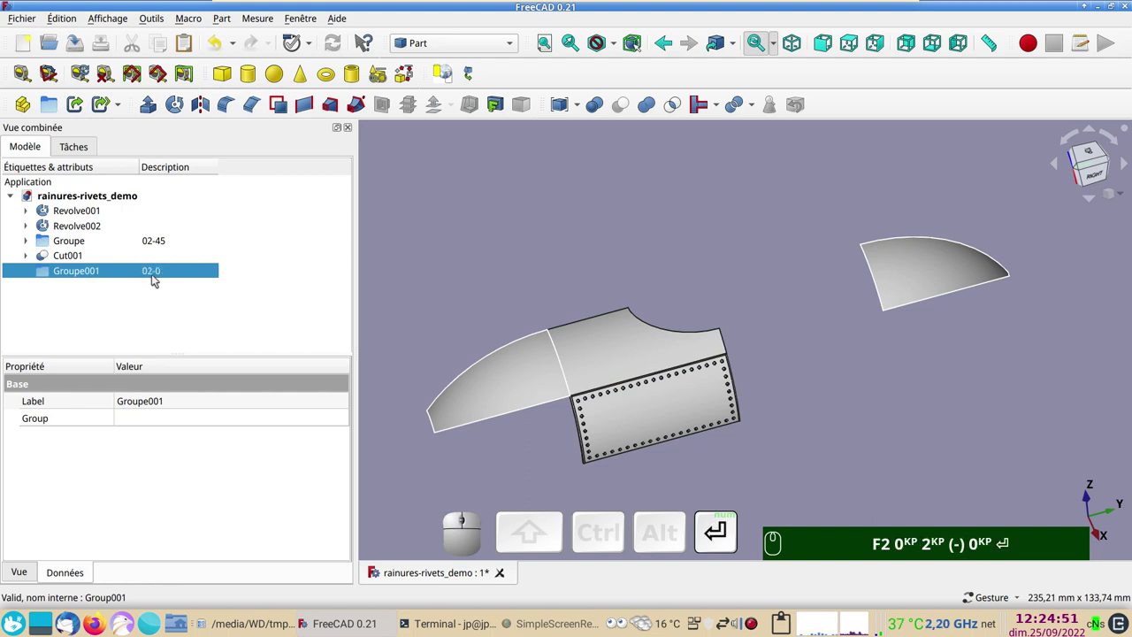
Move Cut001 into the 02-0 group and orbit to inspect the notched skin and rivets
{"action": "left_click_drag", "start_coordinate": [84, 256], "coordinate": [104, 266]}
{"action": "left_click_drag", "start_coordinate": [773, 478], "coordinate": [790, 436]}
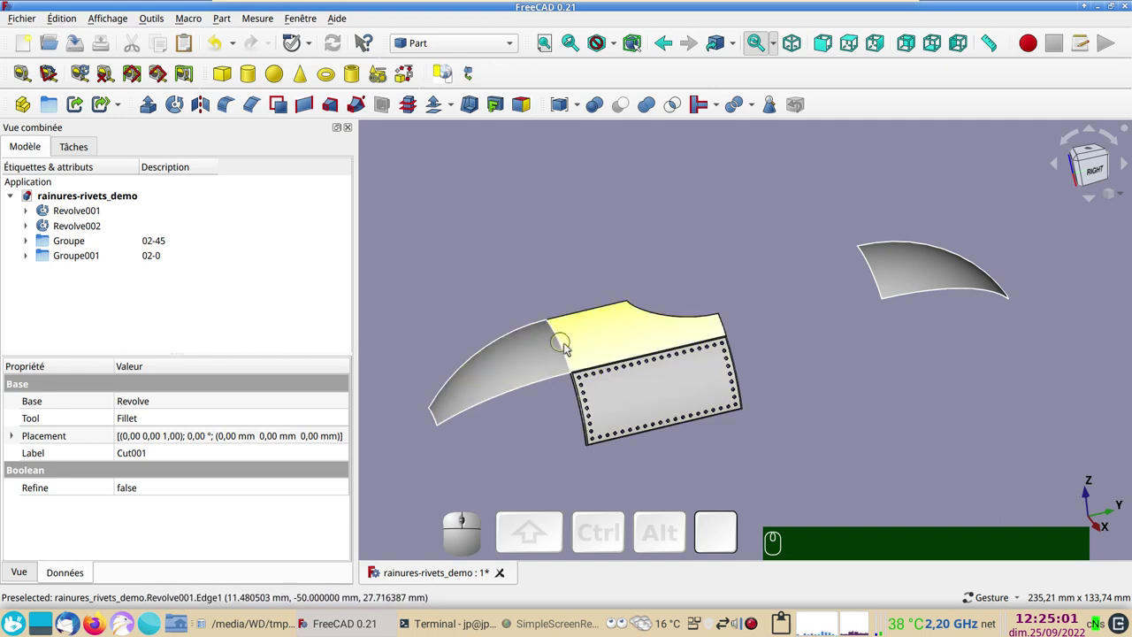
{"action": "scroll", "scroll_direction": "up", "scroll_amount": 3}
{"action": "scroll", "scroll_direction": "down", "scroll_amount": 3}
{"action": "left_click_drag", "start_coordinate": [641, 273], "coordinate": [600, 342]}
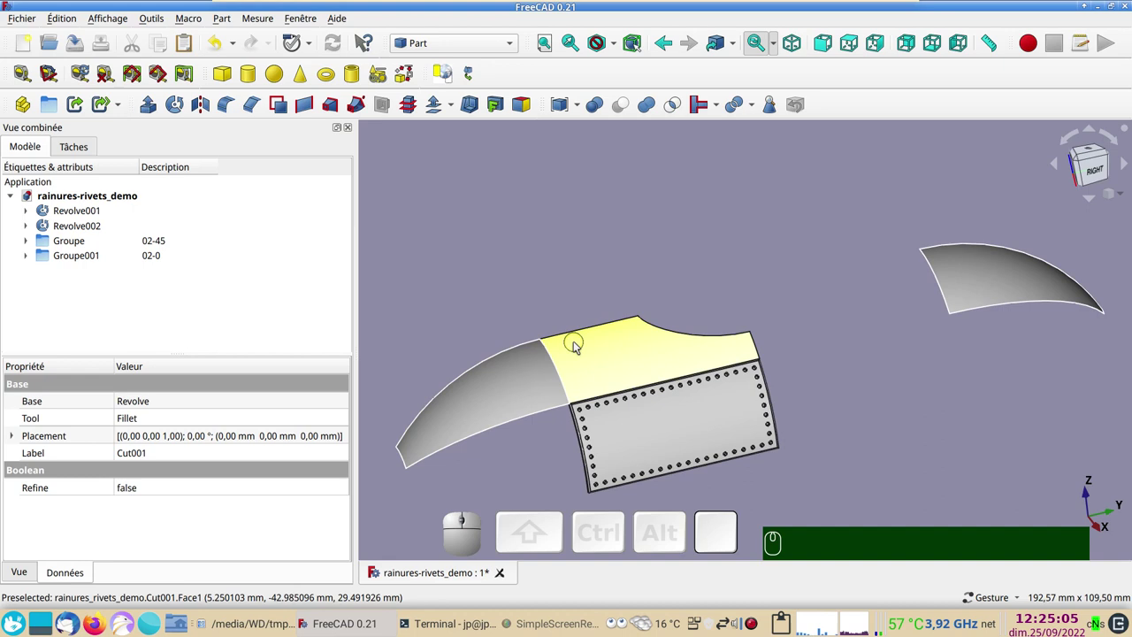
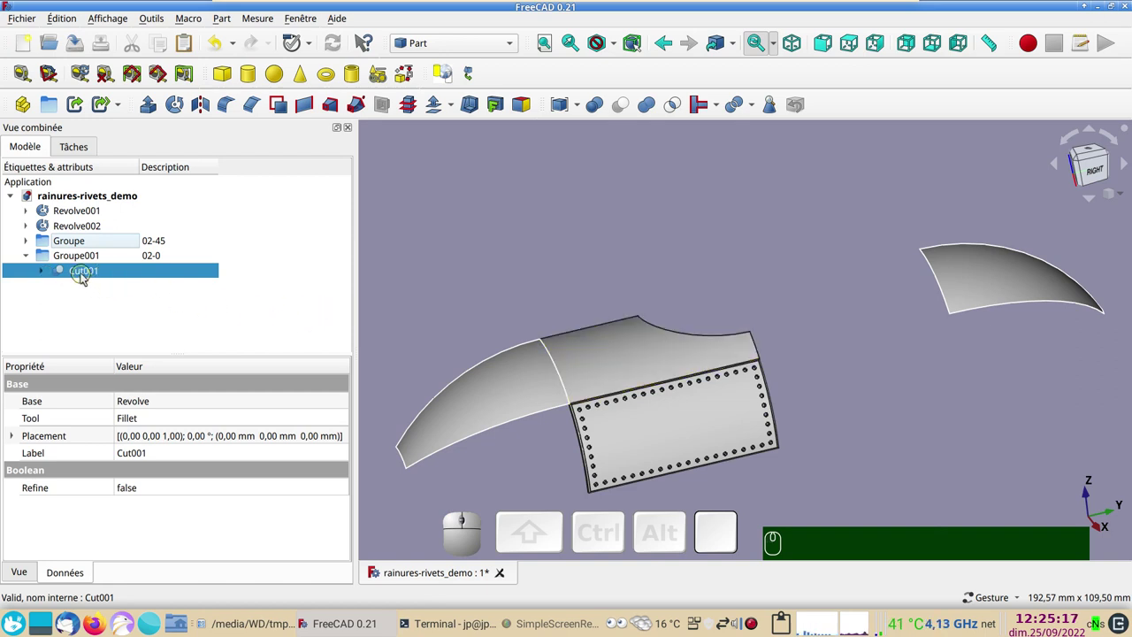
{"action": "left_click", "coordinate": [85, 273]}
{"action": "left_click", "coordinate": [45, 278]}
{"action": "left_click", "coordinate": [45, 277]}
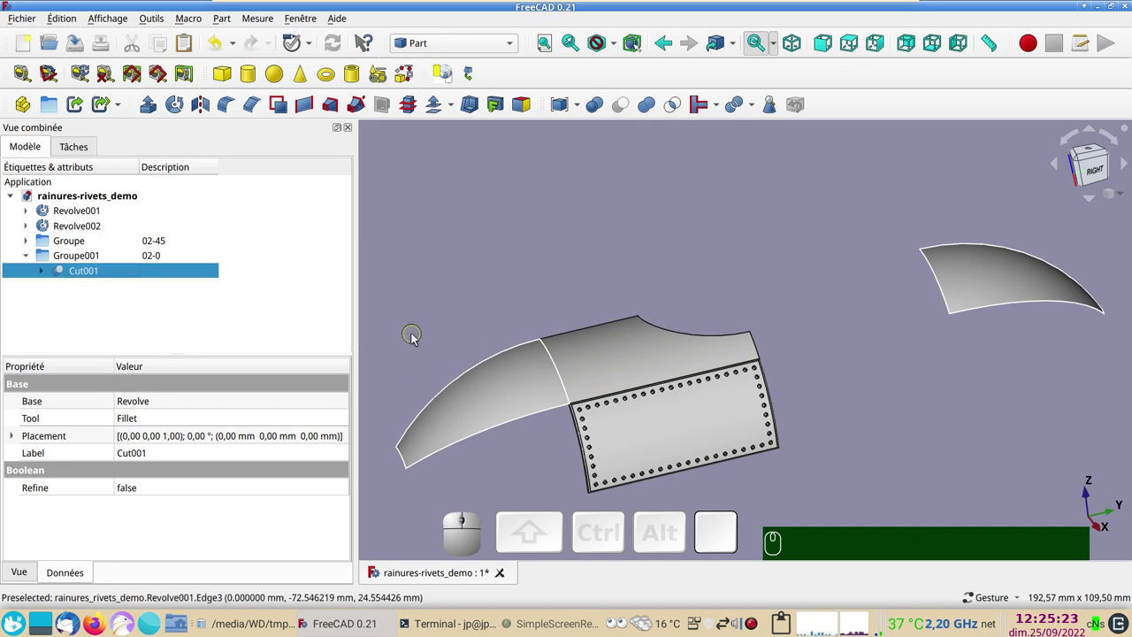
{"action": "scroll", "scroll_direction": "up", "scroll_amount": 3}
{"action": "left_click_drag", "start_coordinate": [633, 312], "coordinate": [545, 169]}
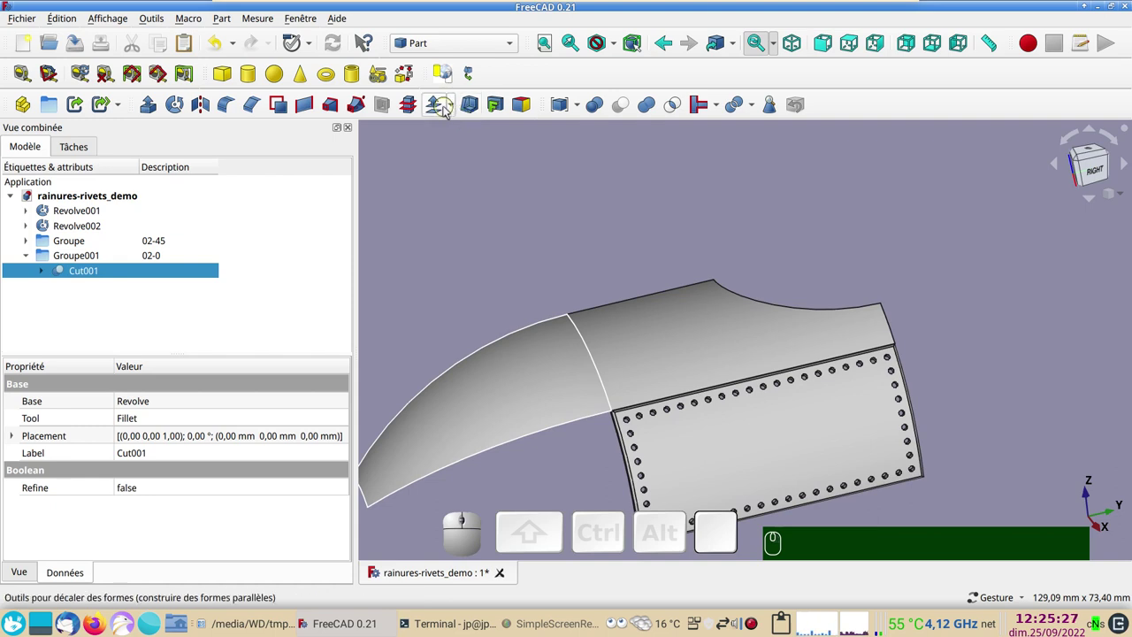
Create a 3D offset of Cut001 and hide the original cut skin
{"action": "left_click", "coordinate": [450, 109]}
{"action": "left_click", "coordinate": [455, 135]}
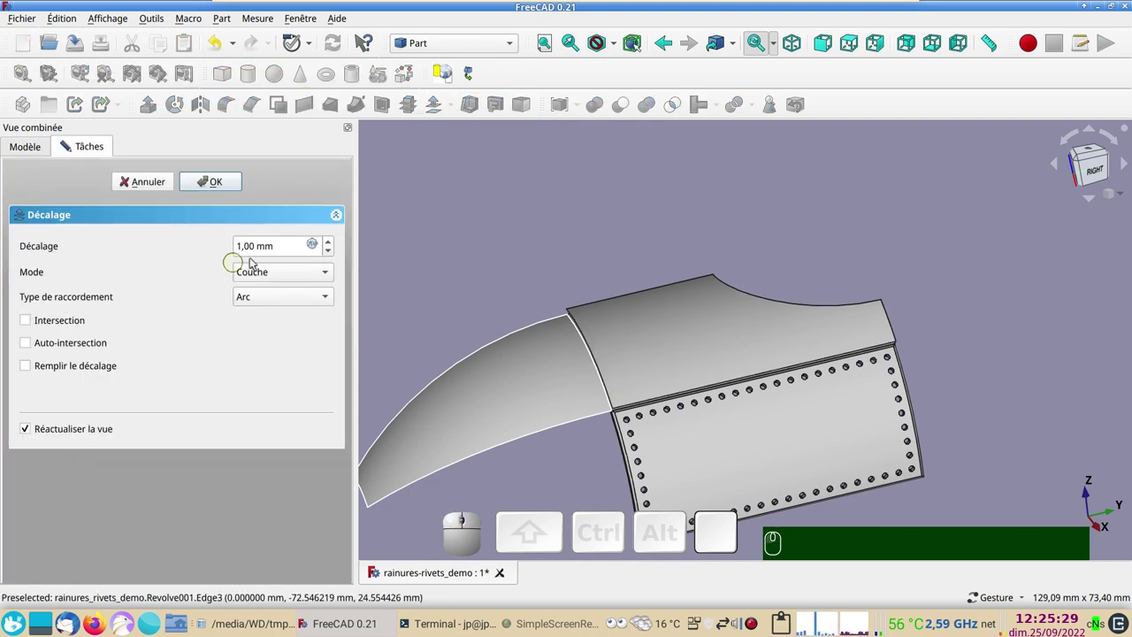
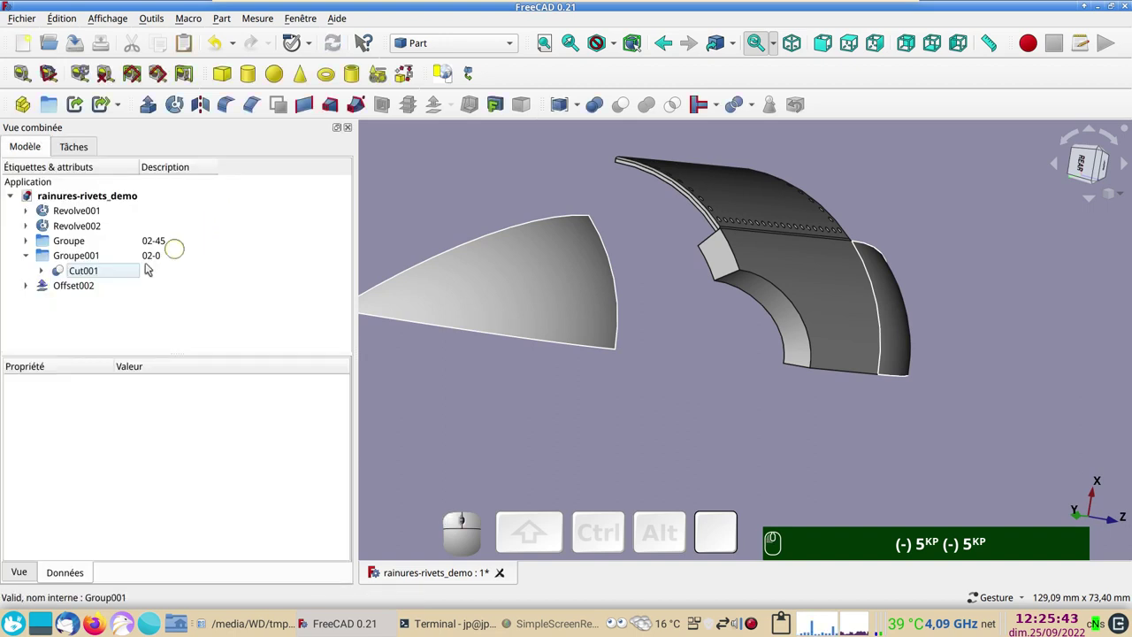
{"action": "left_click", "coordinate": [30, 286]}
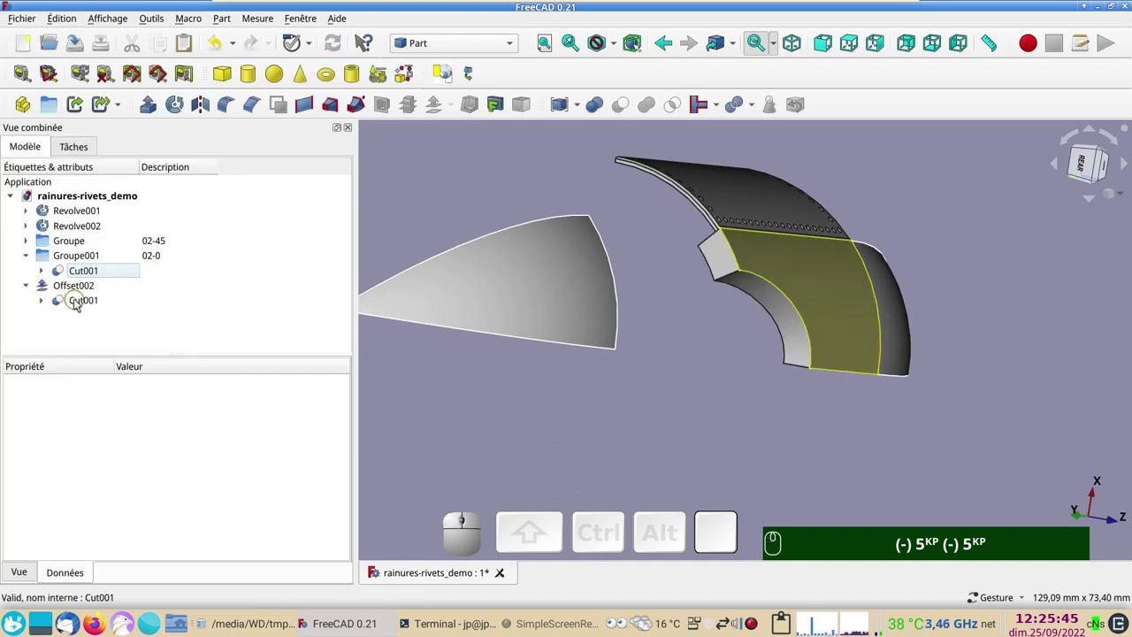
{"action": "left_click", "coordinate": [79, 301]}
{"action": "key", "text": "space"}
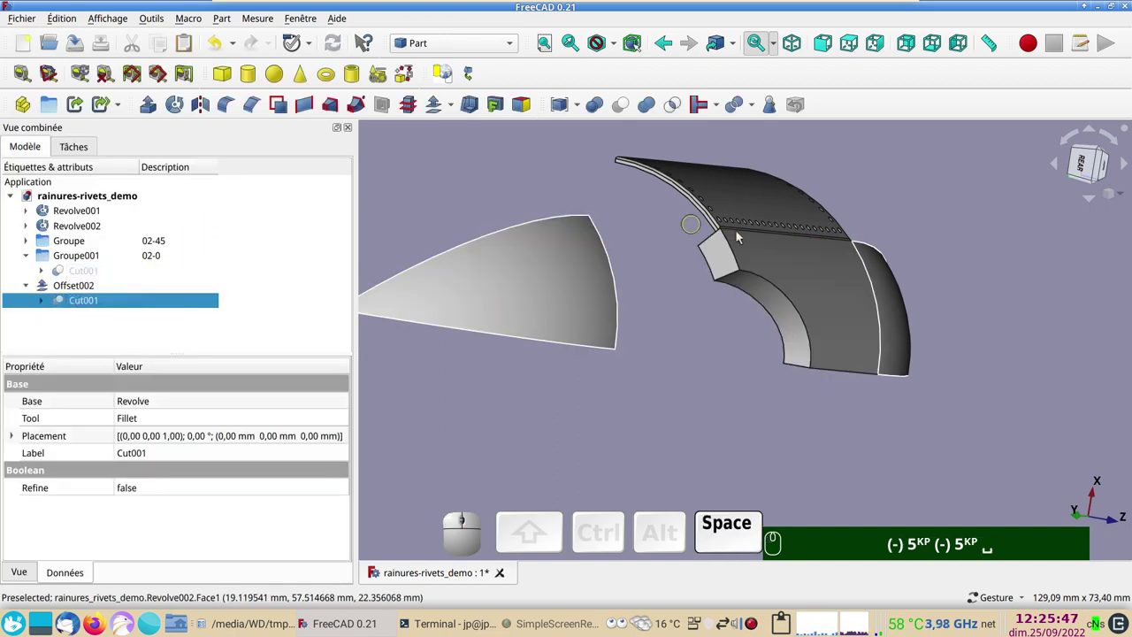
Set Offset002's thickness to -5 mm and move it into the 02-0 group
{"action": "left_click", "coordinate": [805, 260]}
{"action": "key", "text": "space"}
{"action": "type", "text": "(-) 5ᴷᴾ (-) 5ᴷᴾ ␣␣␣"}
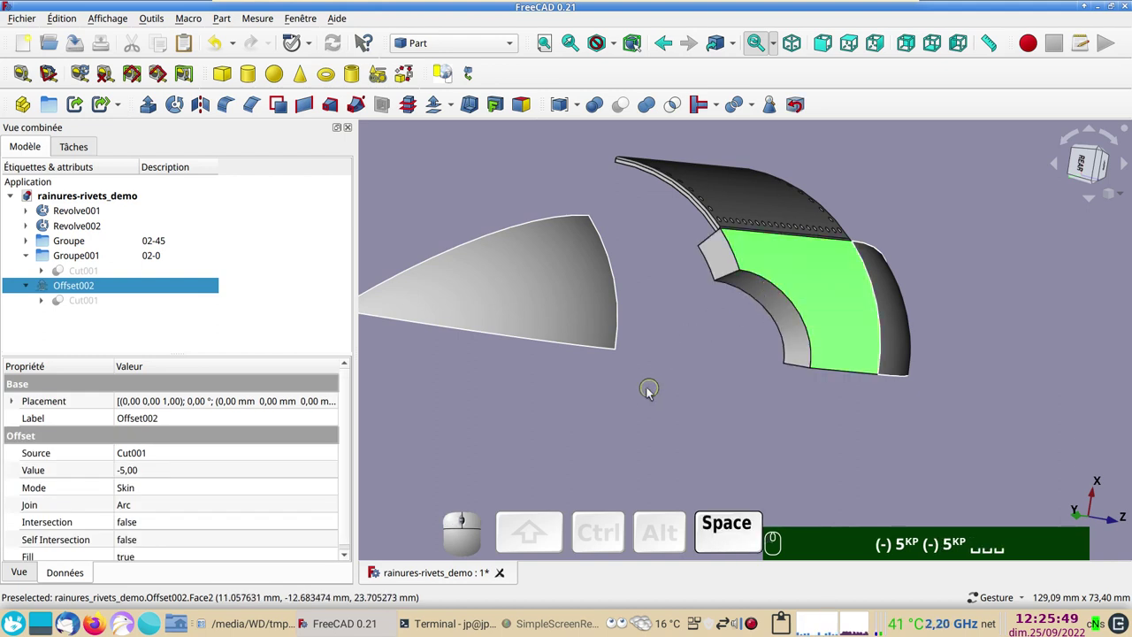
{"action": "left_click_drag", "start_coordinate": [50, 289], "coordinate": [74, 258]}
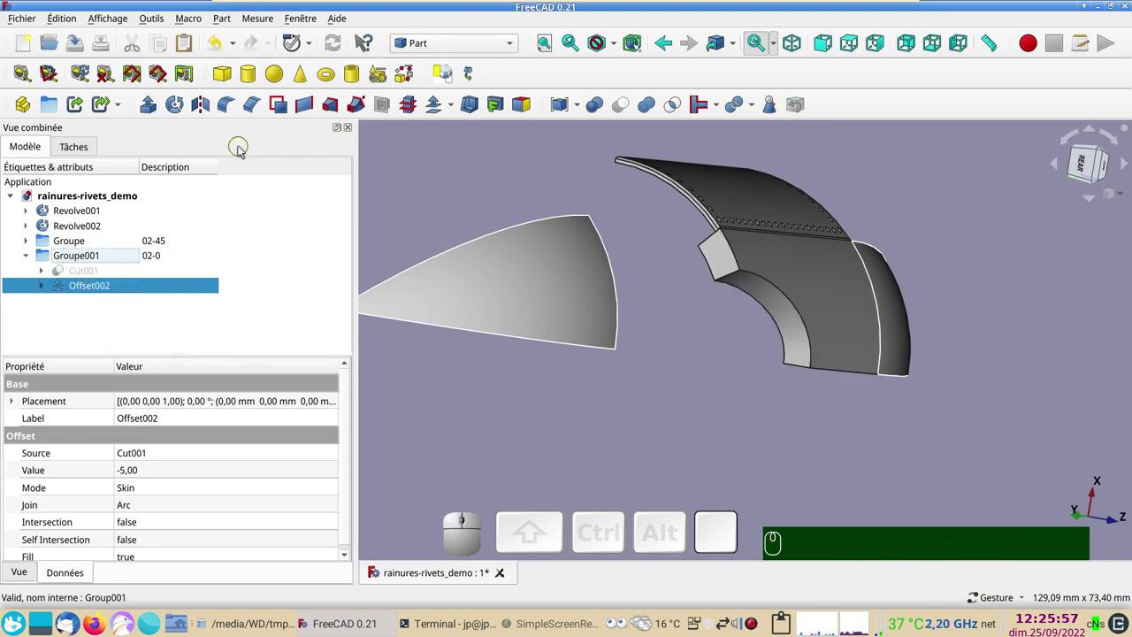
Chamfer the inner face edges of the thickened skin Offset002 by 1 mm, creating Chamfer001
{"action": "left_click", "coordinate": [254, 107]}
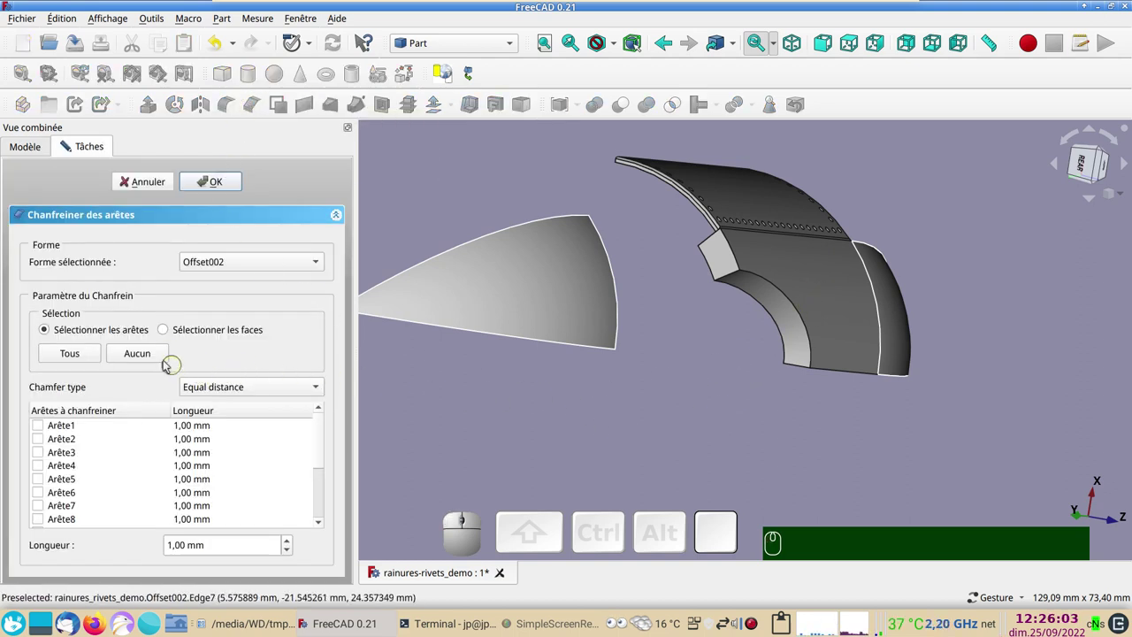
{"action": "left_click", "coordinate": [168, 332]}
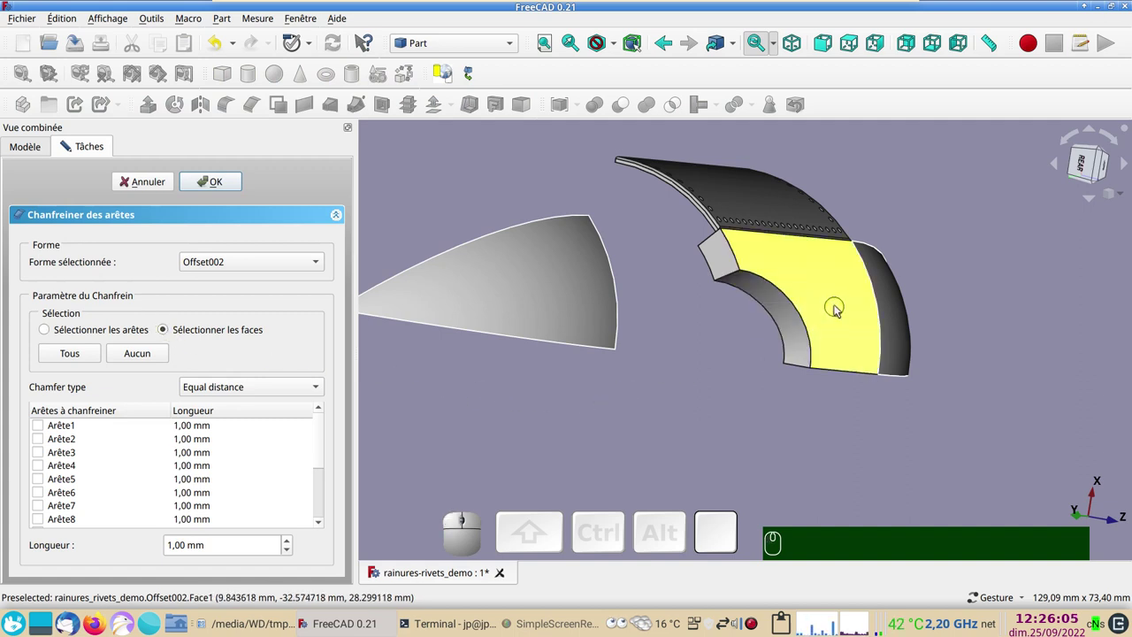
{"action": "left_click", "coordinate": [839, 305]}
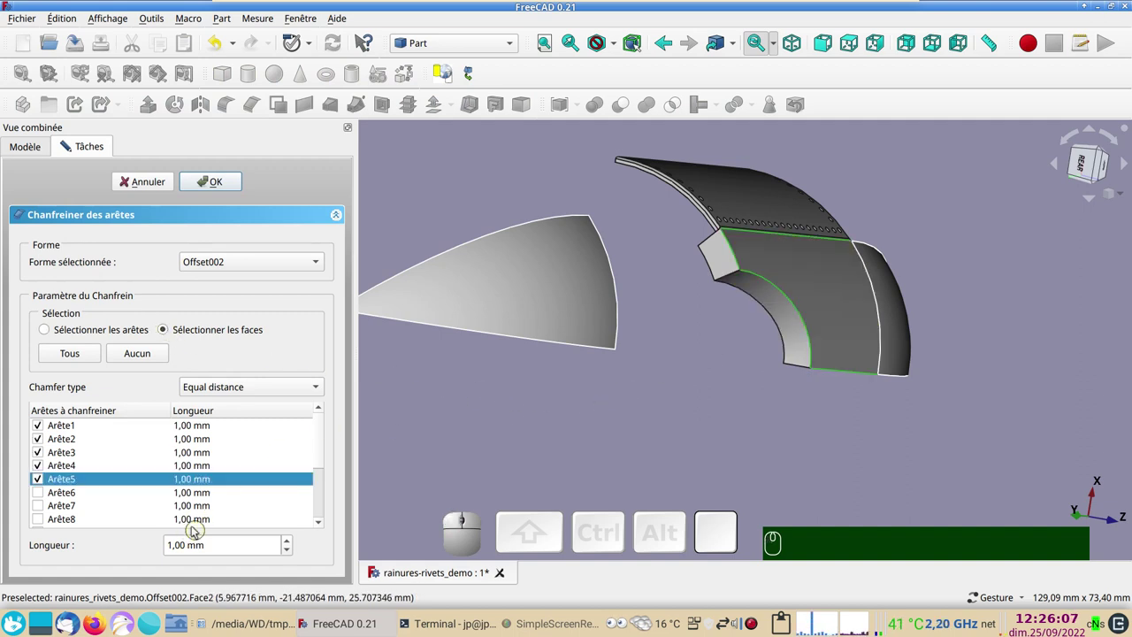
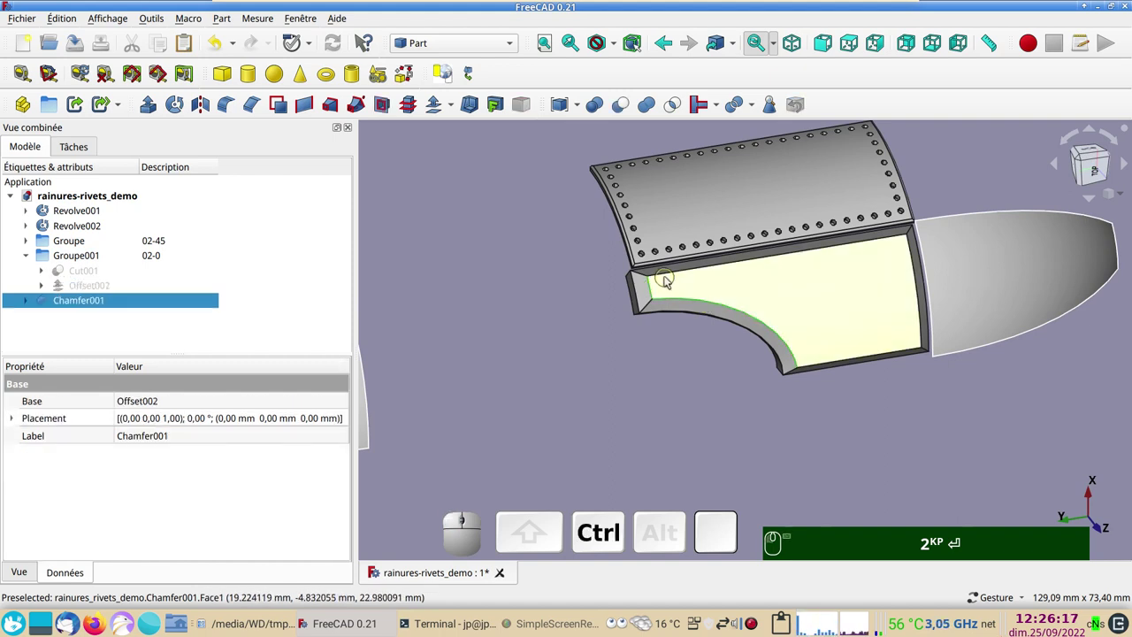
Select the lower panel's inner outline edges on Chamfer001 for joining
{"action": "left_click", "coordinate": [667, 273]}
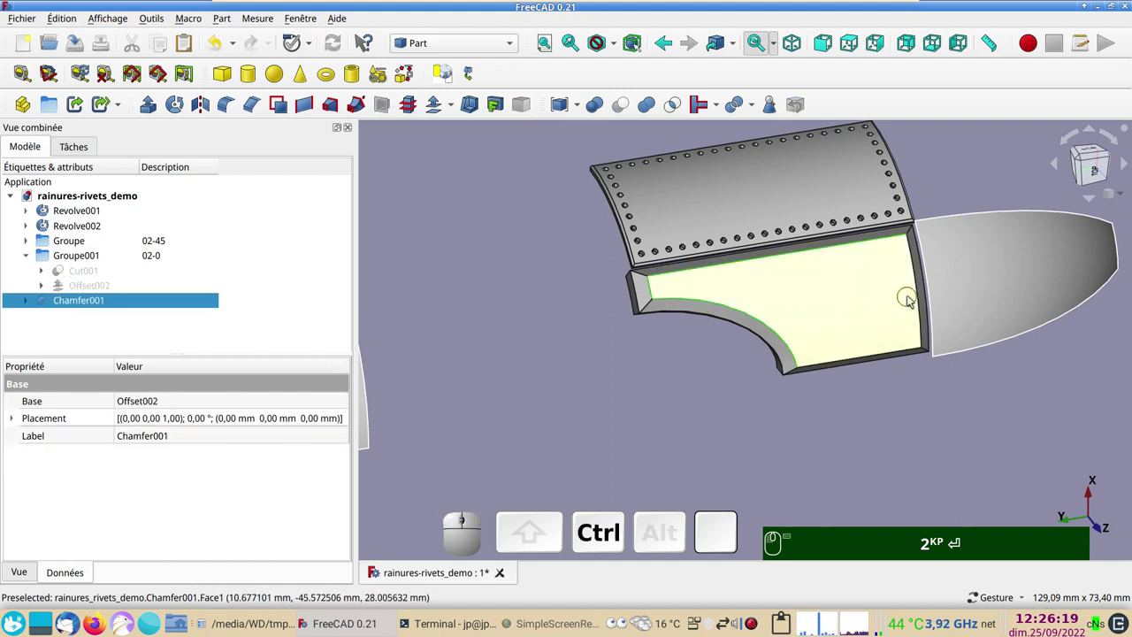
{"action": "left_click", "coordinate": [922, 284]}
{"action": "left_click", "coordinate": [897, 358]}
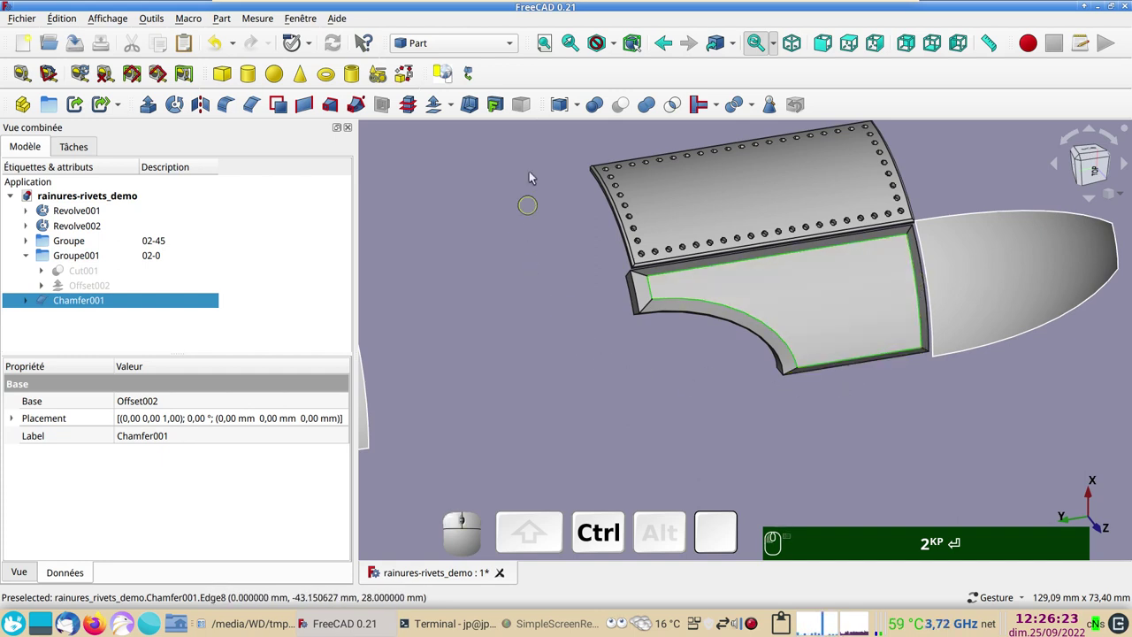
Join the edges into JoinCurve001 in the Curves workbench, hide Chamfer001, and move both into Groupe001
{"action": "left_click", "coordinate": [494, 59]}
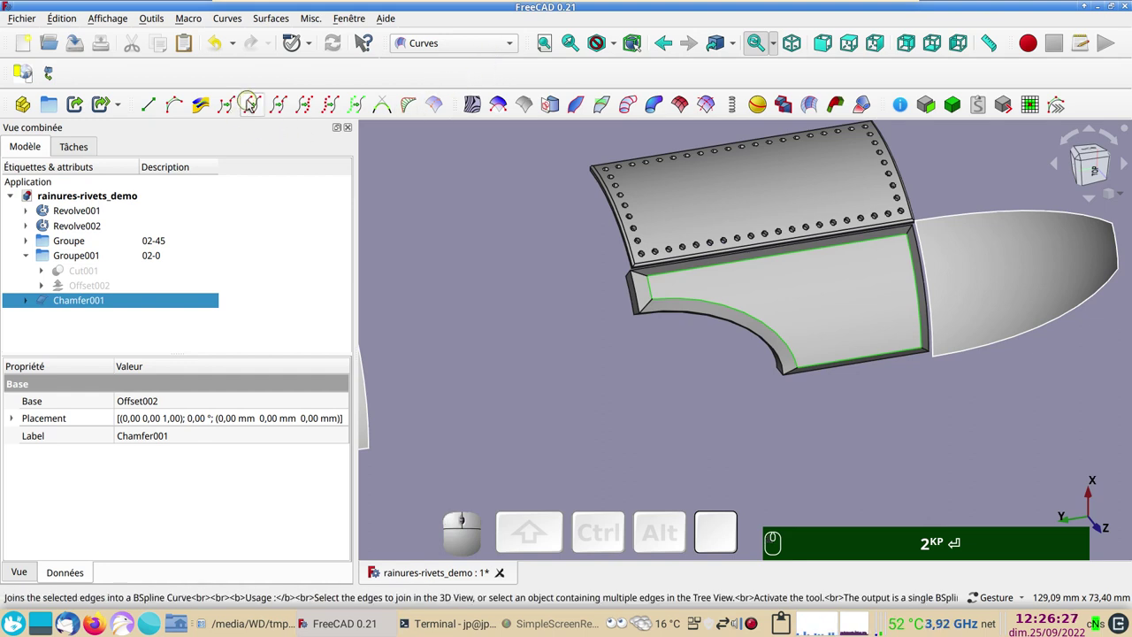
{"action": "left_click", "coordinate": [252, 103]}
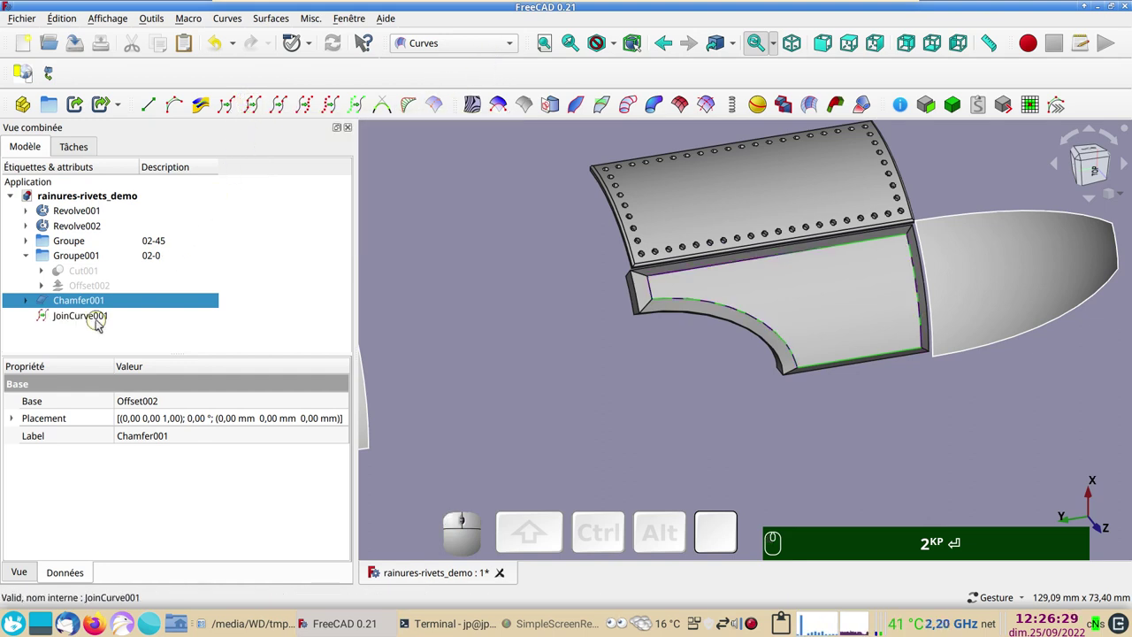
{"action": "left_click", "coordinate": [809, 290]}
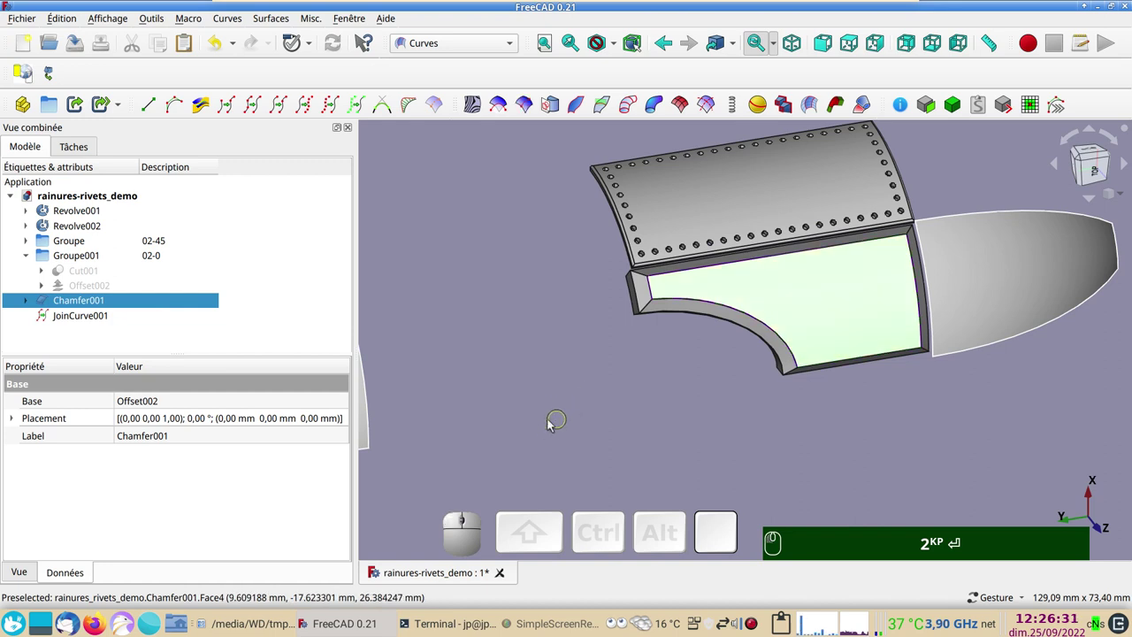
{"action": "key", "text": "space"}
{"action": "key", "text": "space"}
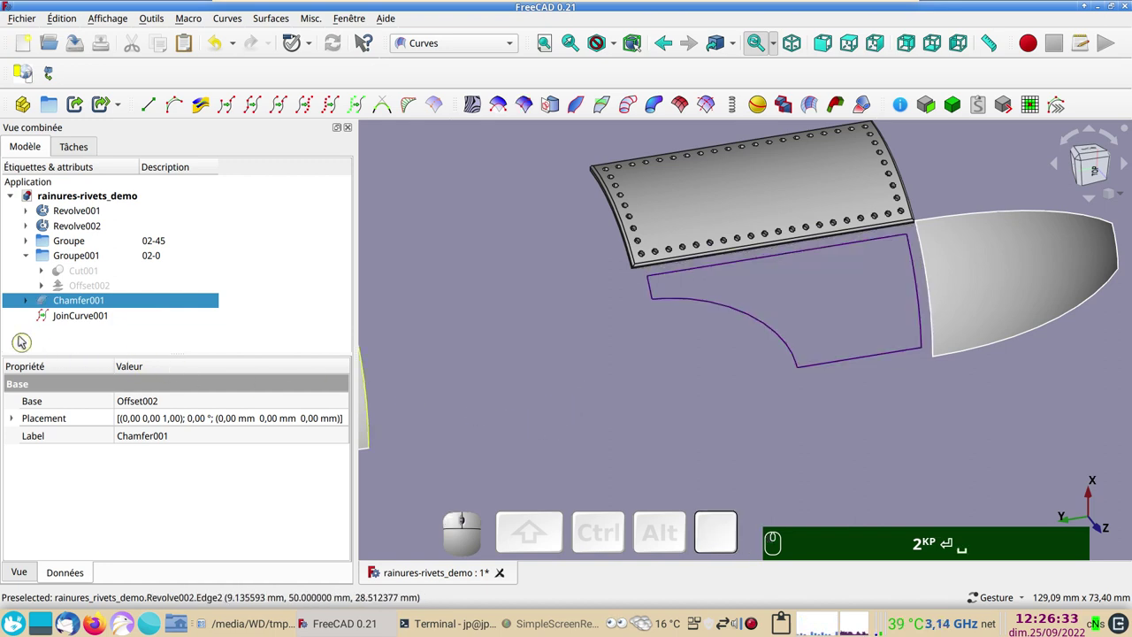
{"action": "left_click", "coordinate": [54, 315]}
{"action": "left_click_drag", "start_coordinate": [56, 301], "coordinate": [83, 273]}
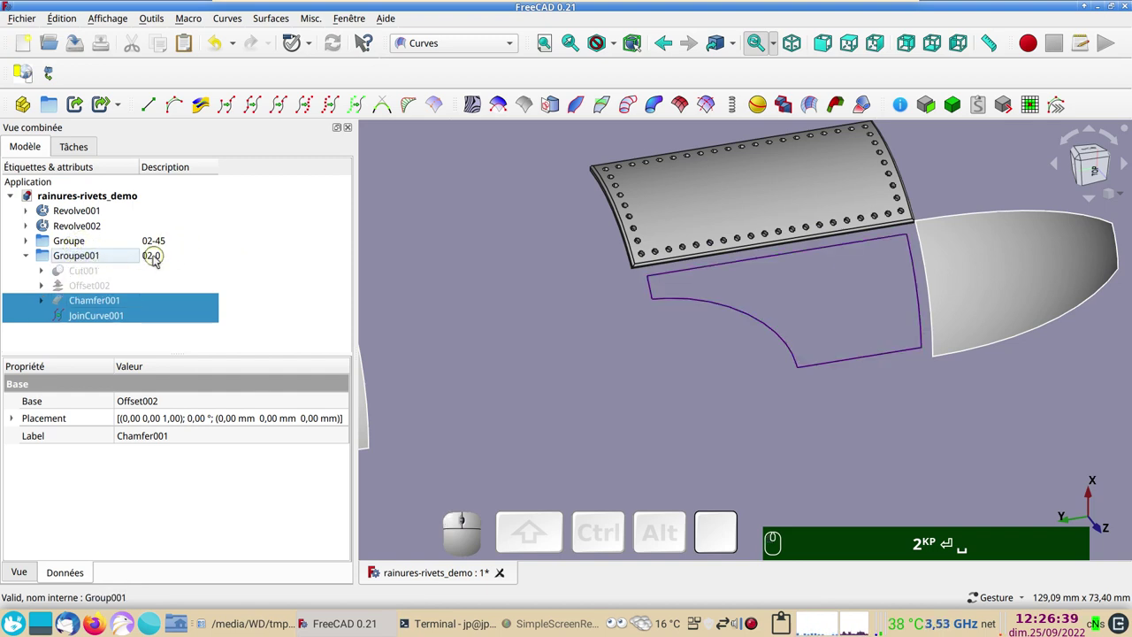
Select the rivet Sphère together with JoinCurve001 for arraying
{"action": "left_click_drag", "start_coordinate": [711, 400], "coordinate": [472, 328]}
{"action": "key", "text": "KP_0"}
{"action": "right_click", "coordinate": [589, 312]}
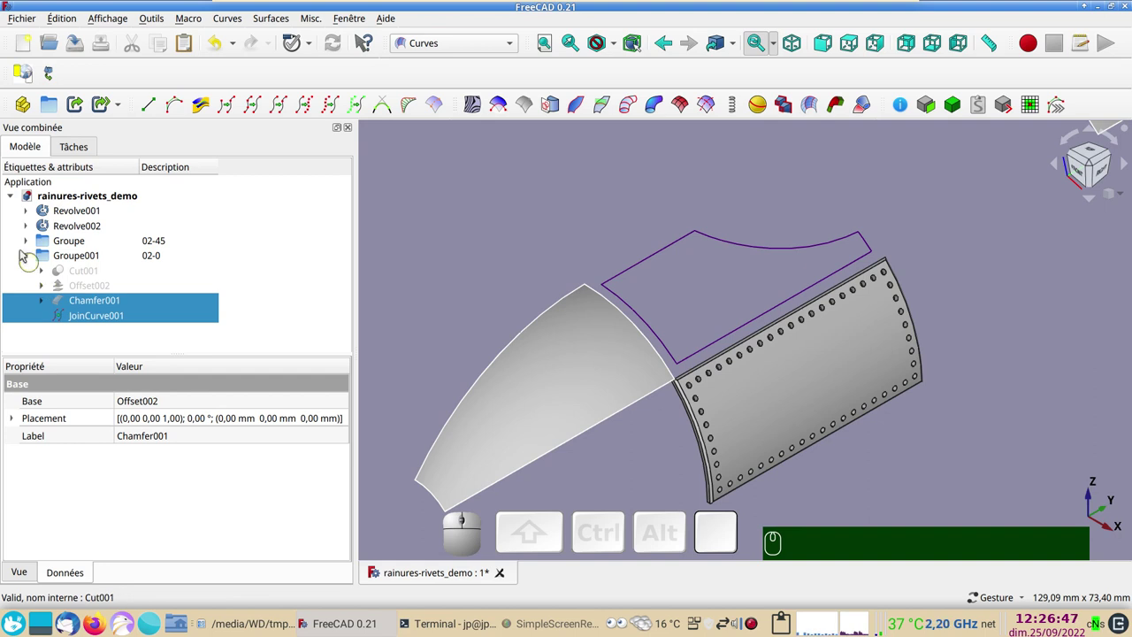
{"action": "left_click", "coordinate": [28, 241]}
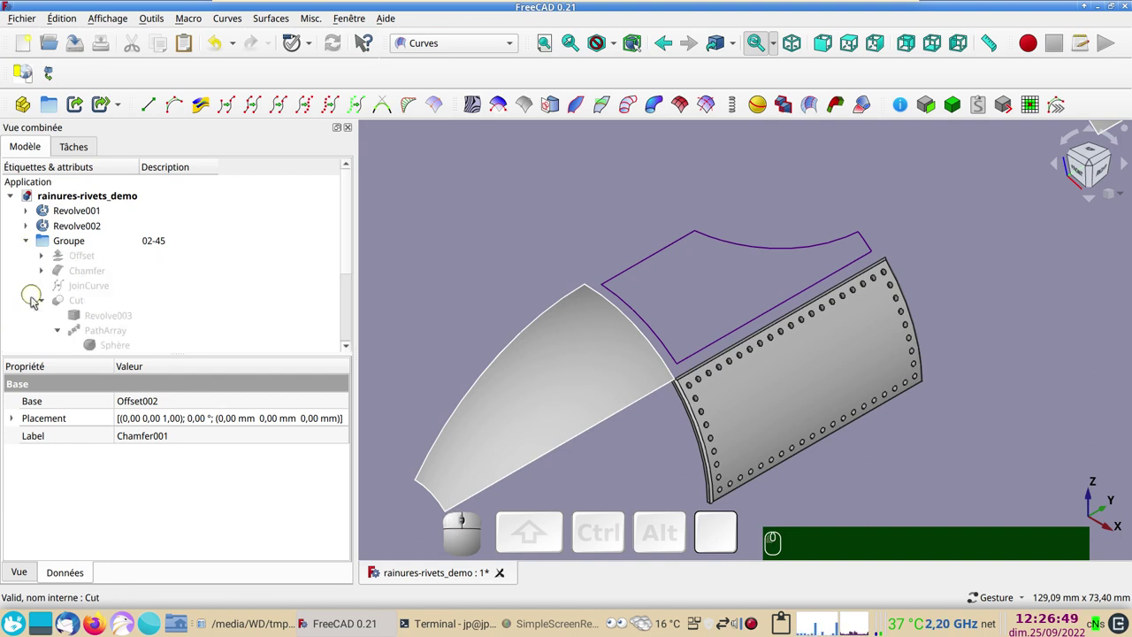
{"action": "left_click", "coordinate": [98, 345]}
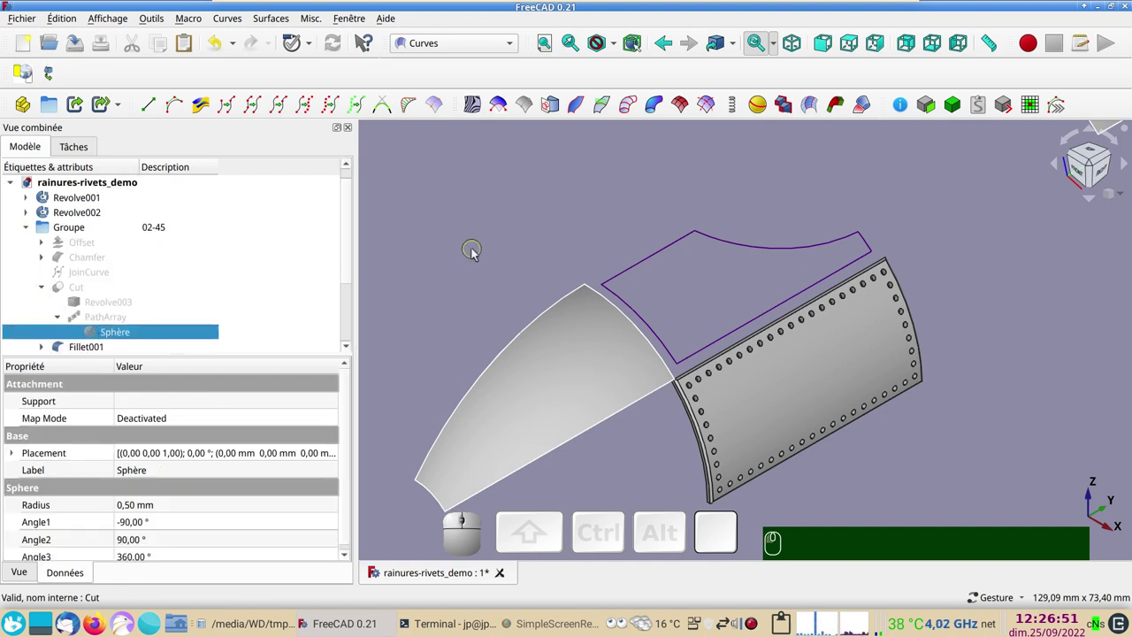
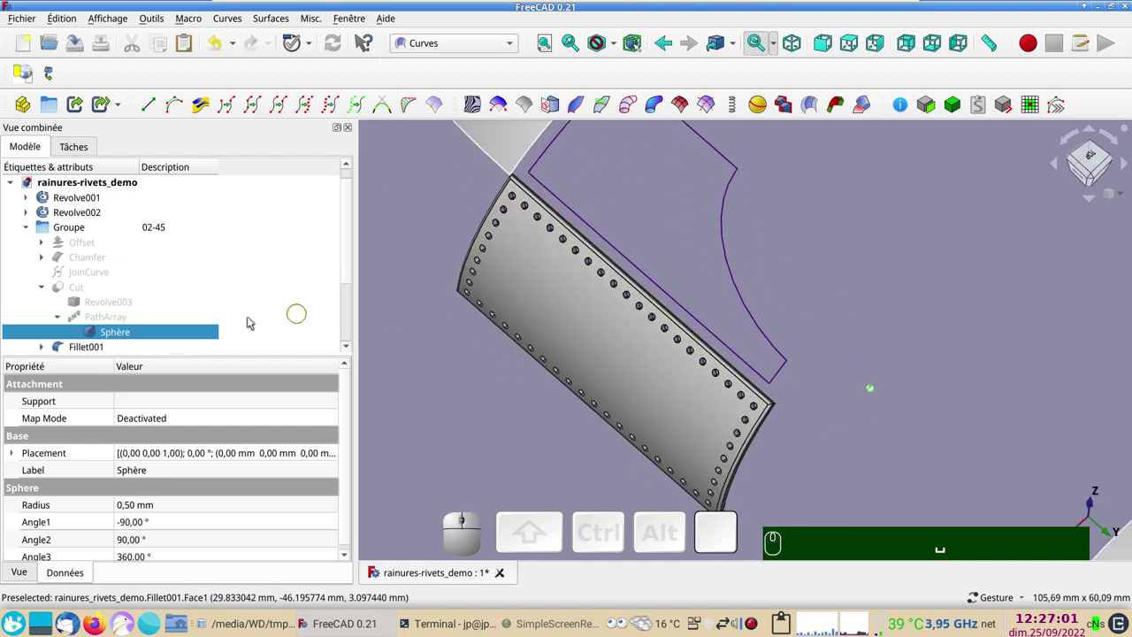
{"action": "scroll", "scroll_direction": "down", "scroll_amount": 3}
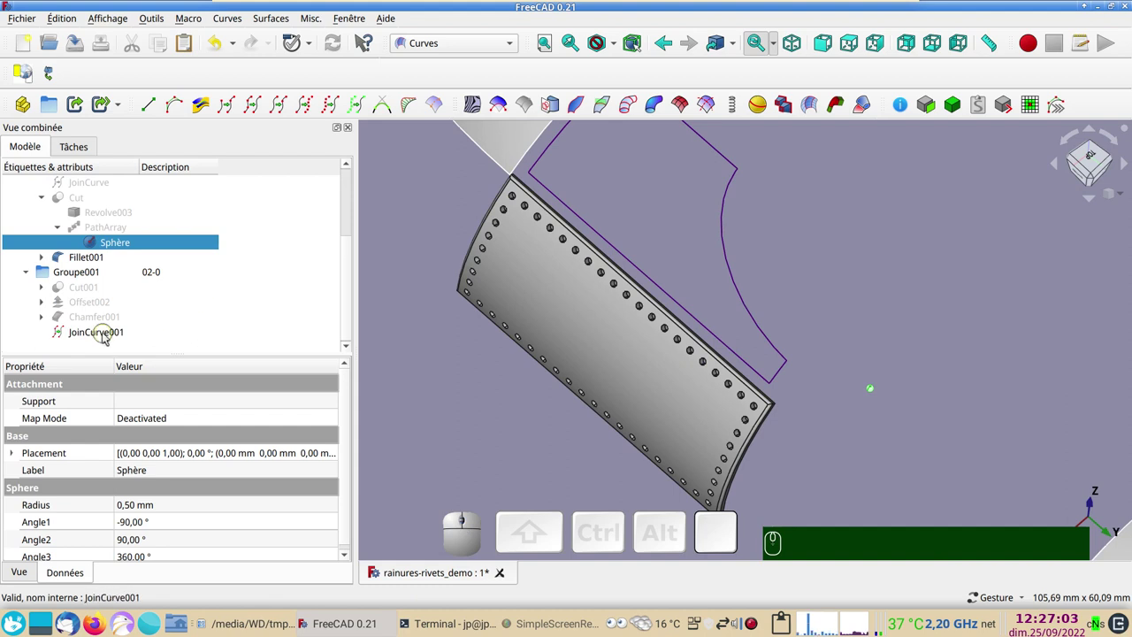
{"action": "left_click", "coordinate": [106, 333]}
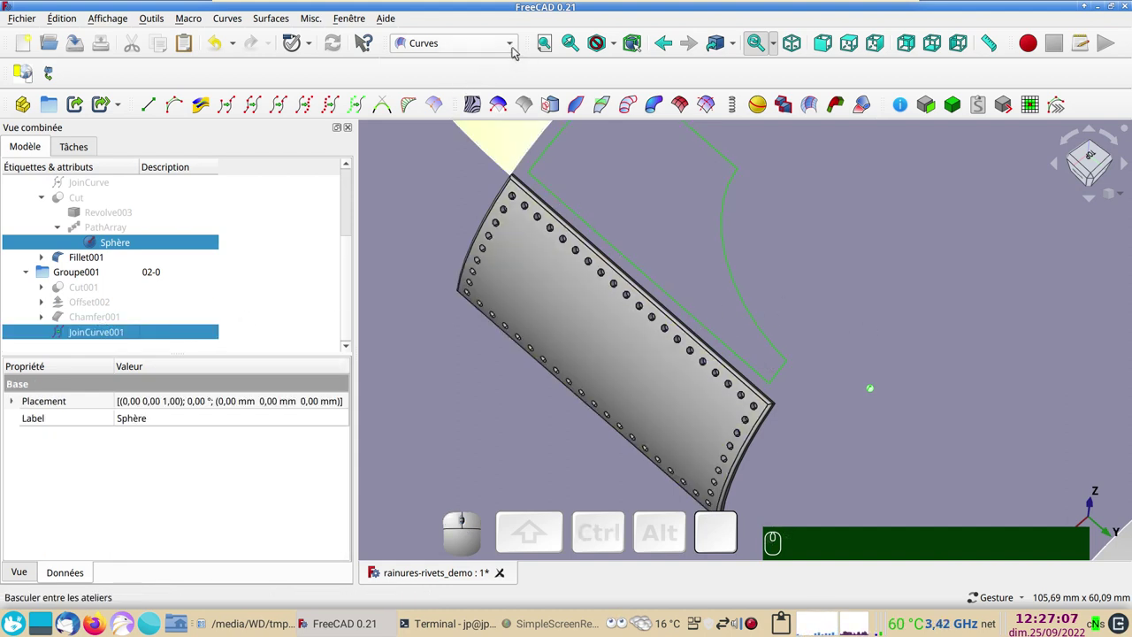
Create a Draft path array of rivet spheres along JoinCurve001 and set its count
{"action": "left_click", "coordinate": [474, 72]}
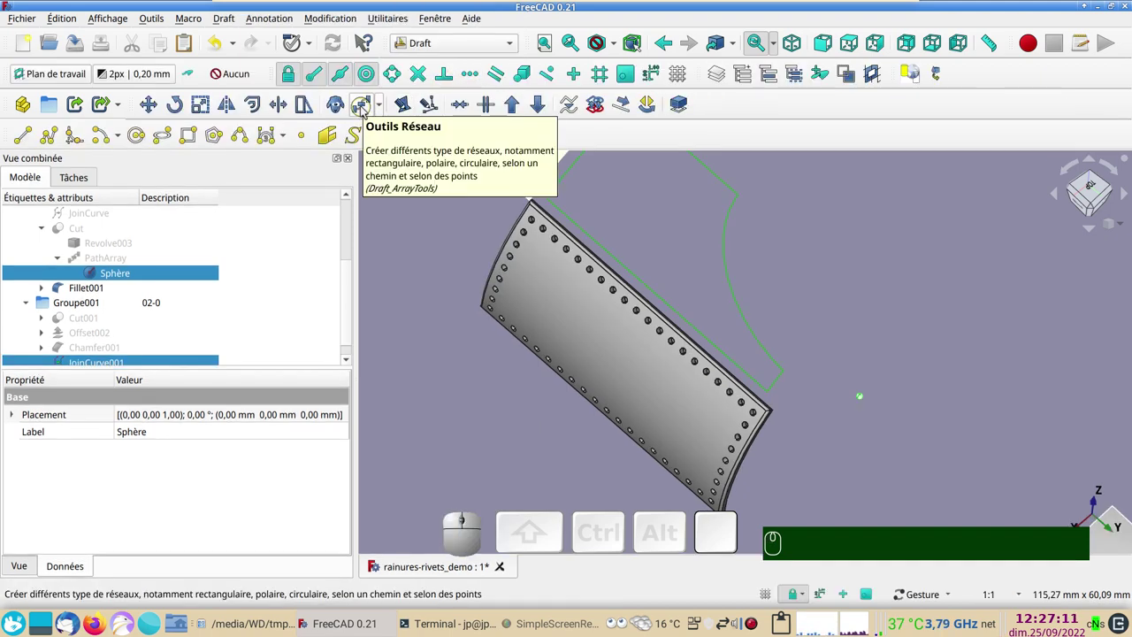
{"action": "left_click", "coordinate": [364, 108]}
{"action": "scroll", "scroll_direction": "down", "scroll_amount": 3}
{"action": "left_click_drag", "start_coordinate": [878, 293], "coordinate": [631, 404]}
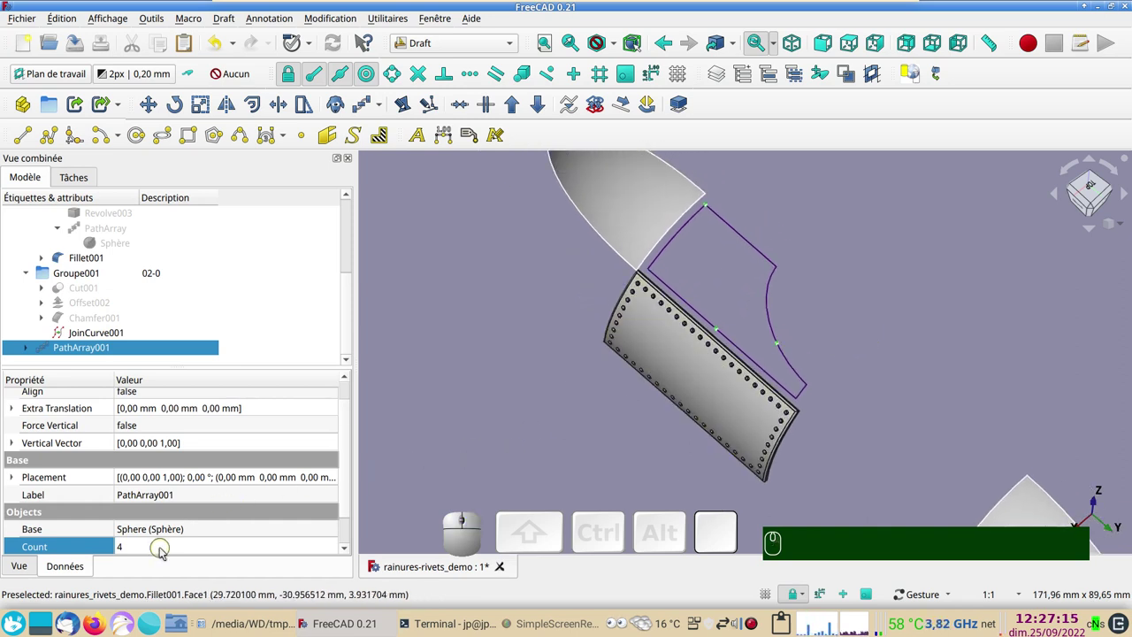
{"action": "left_click_drag", "start_coordinate": [347, 501], "coordinate": [192, 529]}
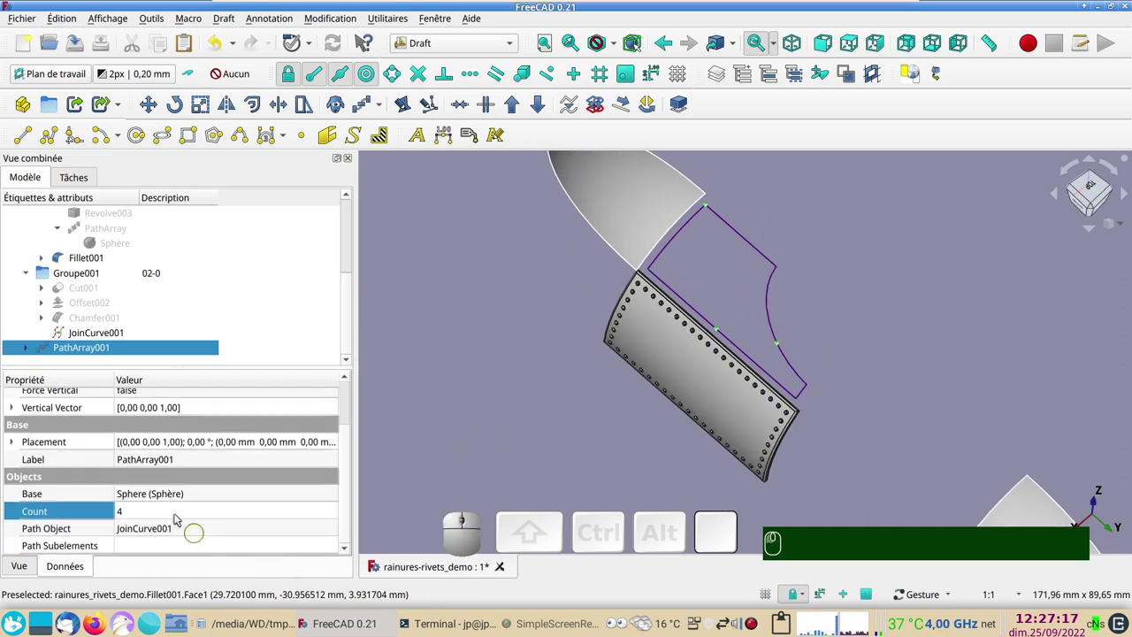
{"action": "left_click", "coordinate": [155, 507]}
{"action": "key", "text": "KP_5"}
{"action": "key", "text": "KP_0"}
{"action": "key", "text": "KP_Enter"}
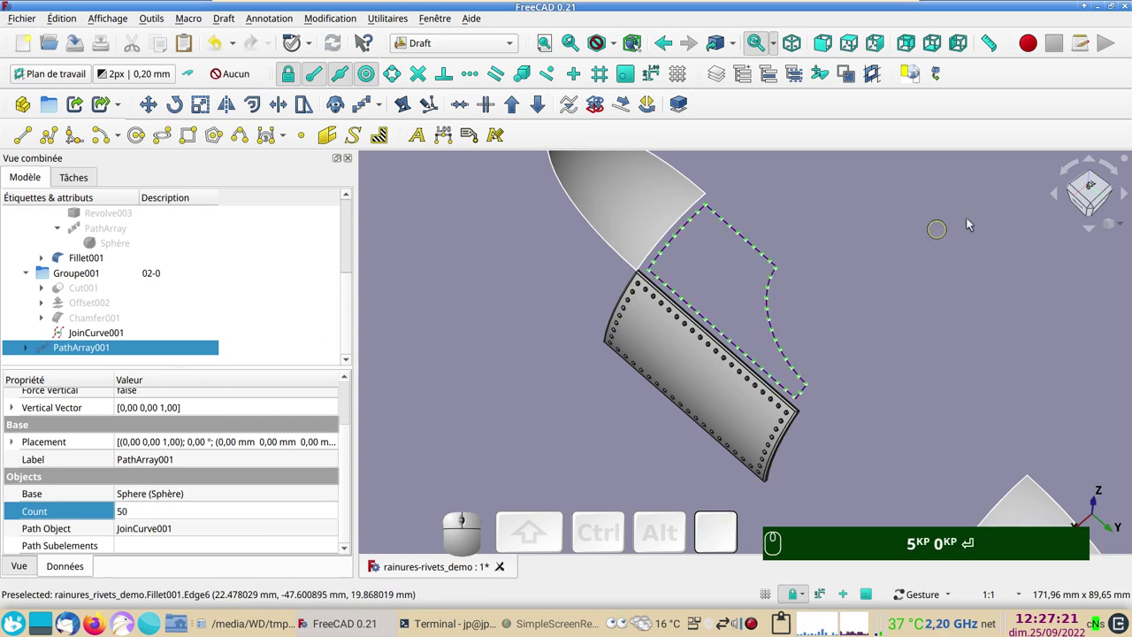
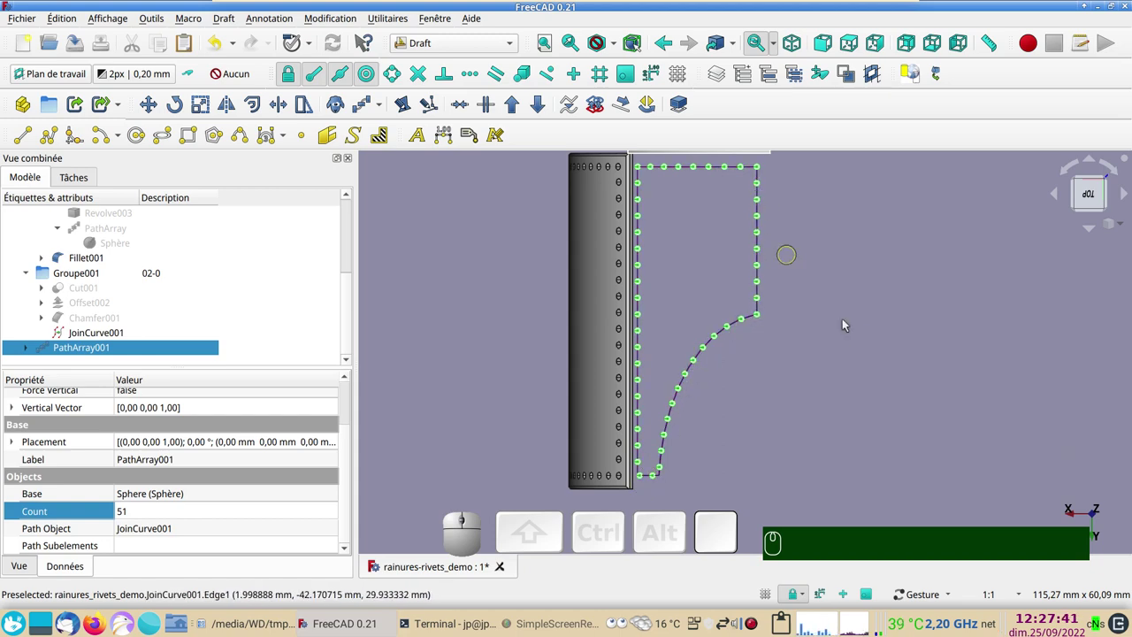
Hide JoinCurve001 and bring Cut001 back into view
{"action": "left_click_drag", "start_coordinate": [850, 461], "coordinate": [641, 372]}
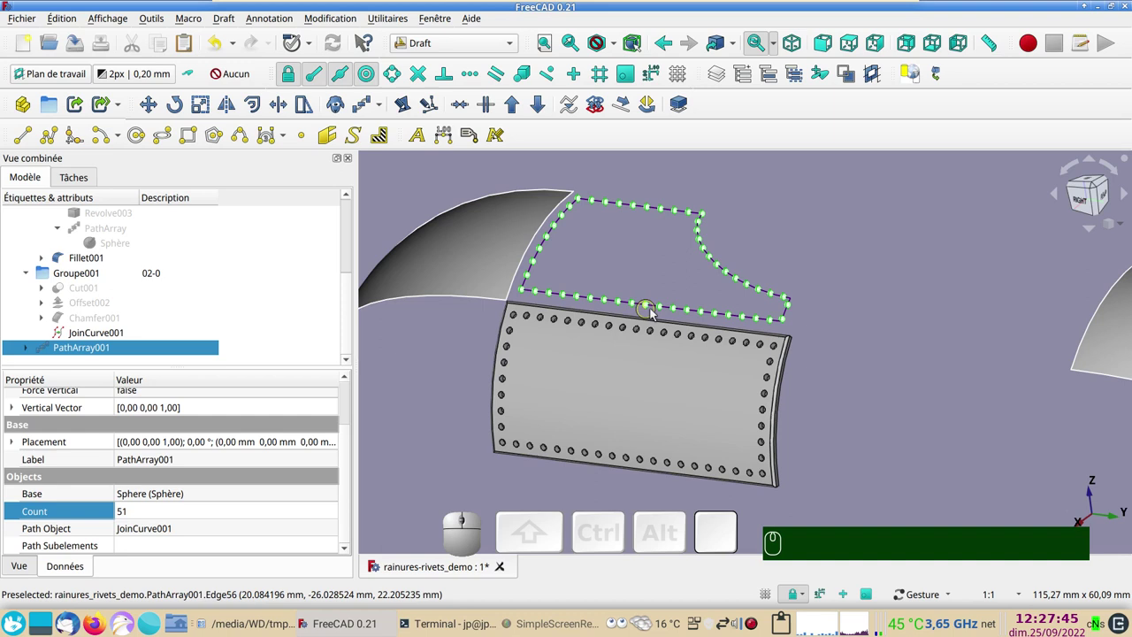
{"action": "left_click", "coordinate": [669, 310]}
{"action": "key", "text": "space"}
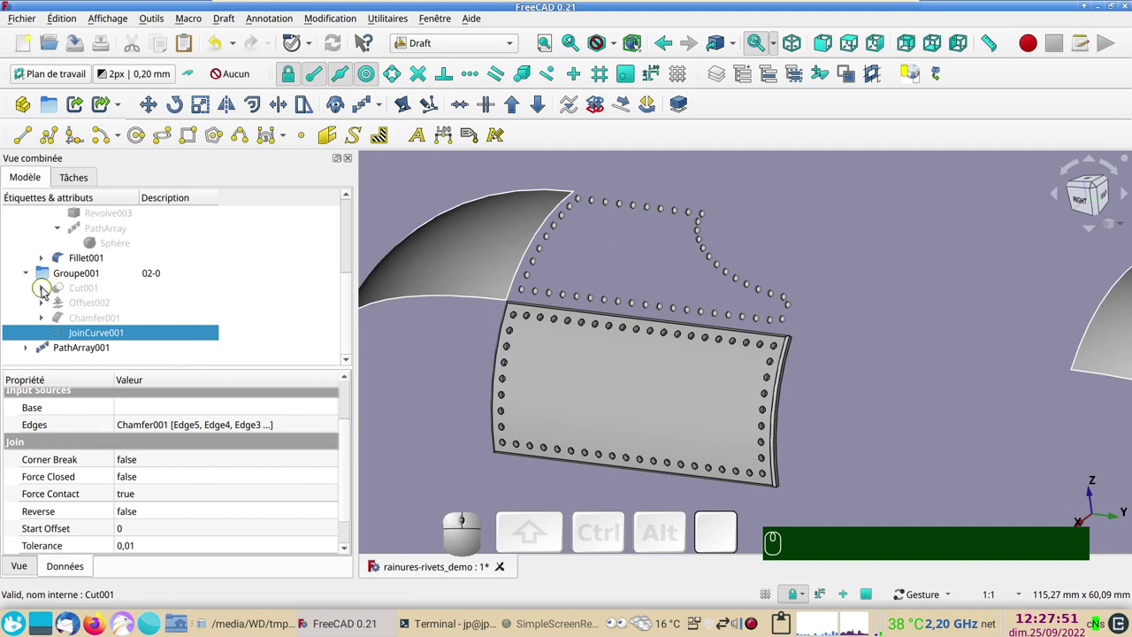
{"action": "left_click", "coordinate": [46, 288]}
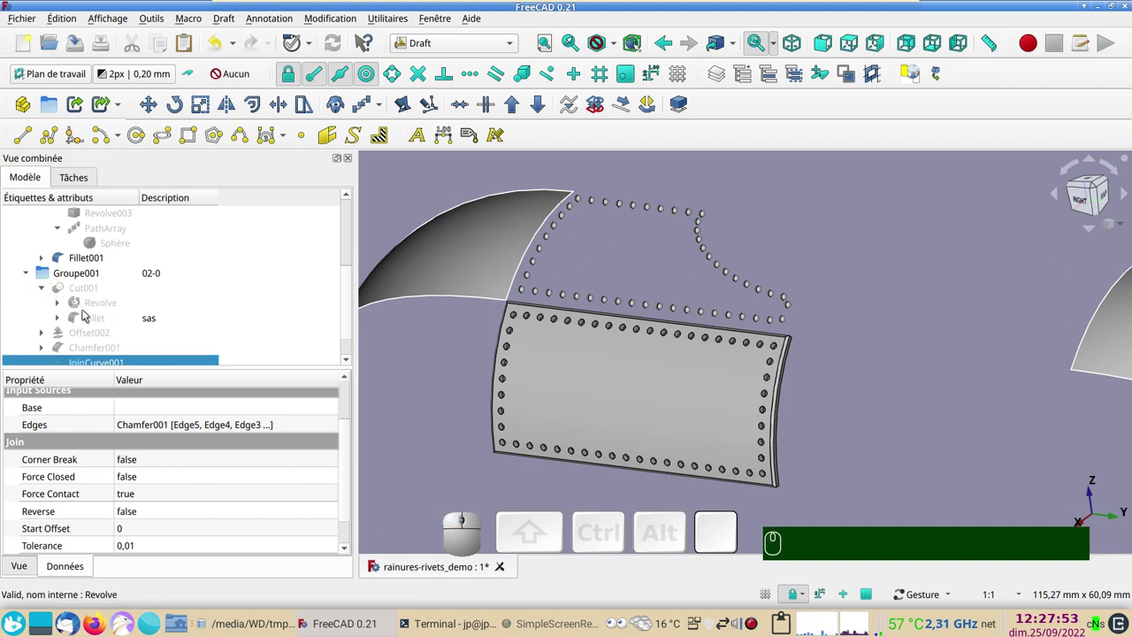
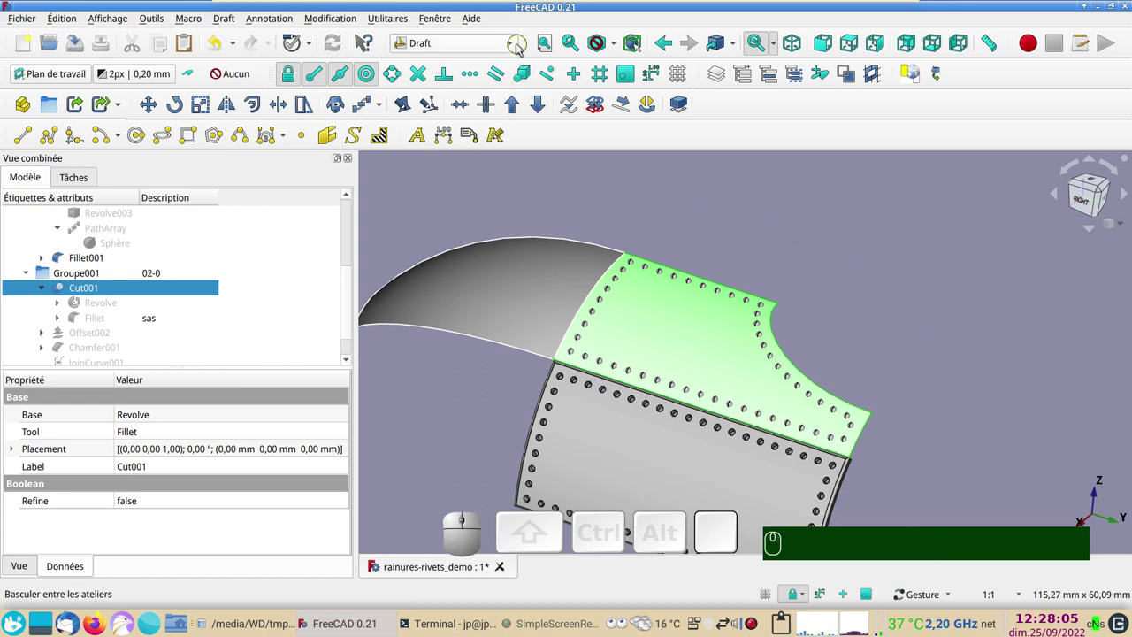
In Part, make a 3D skin offset of Cut001 with Fill, producing Offset003
{"action": "left_click", "coordinate": [517, 43]}
{"action": "left_click", "coordinate": [458, 266]}
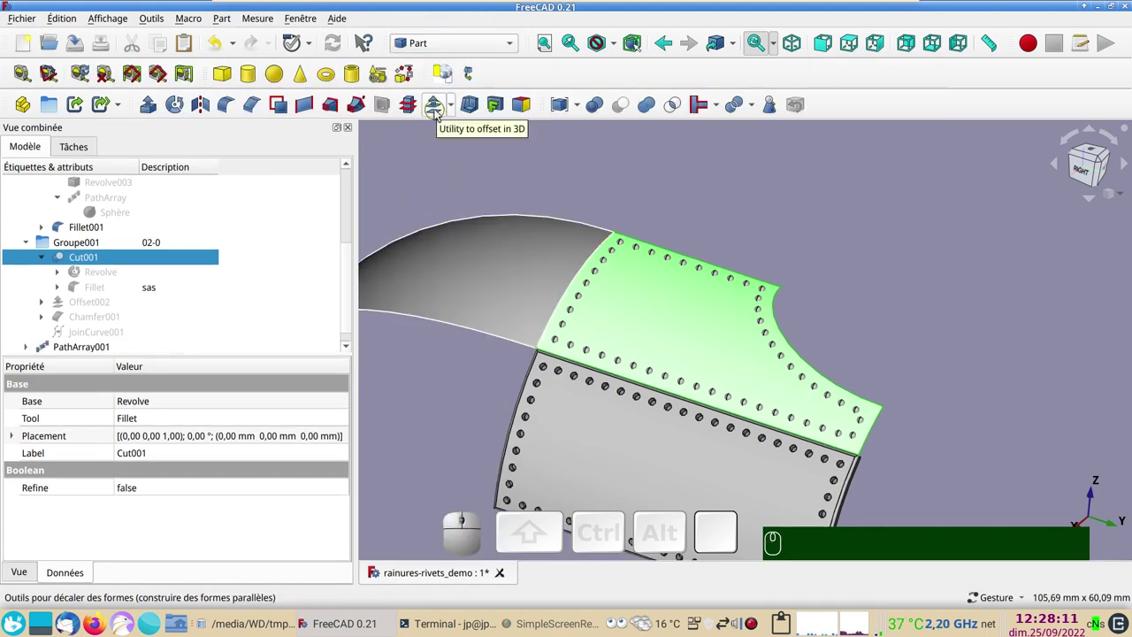
{"action": "left_click", "coordinate": [438, 112]}
{"action": "left_click_drag", "start_coordinate": [497, 445], "coordinate": [336, 279]}
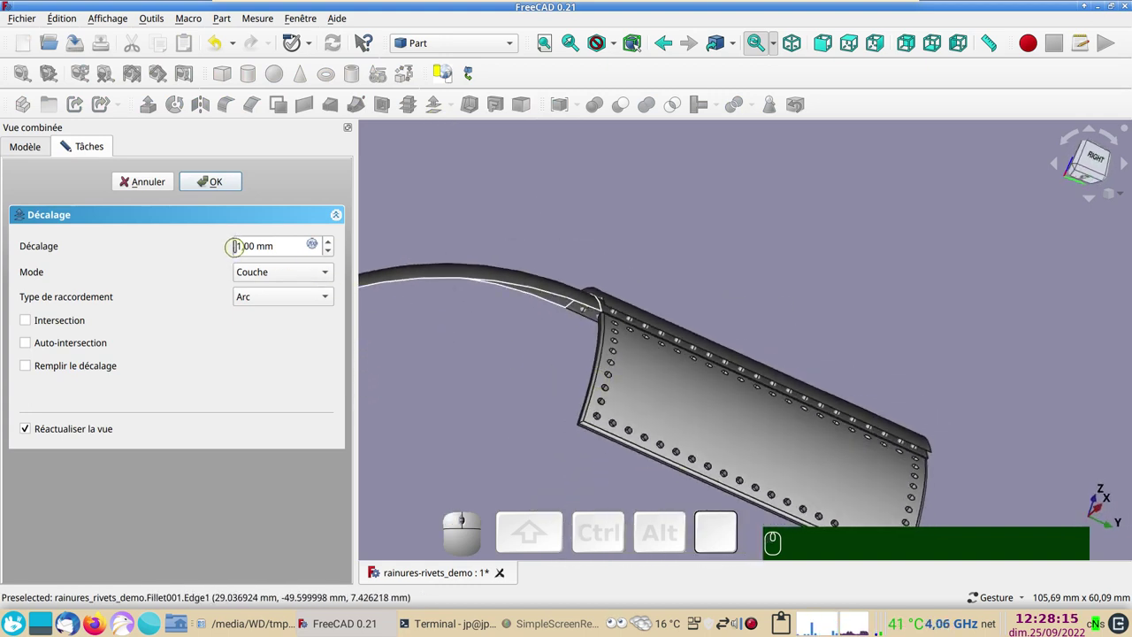
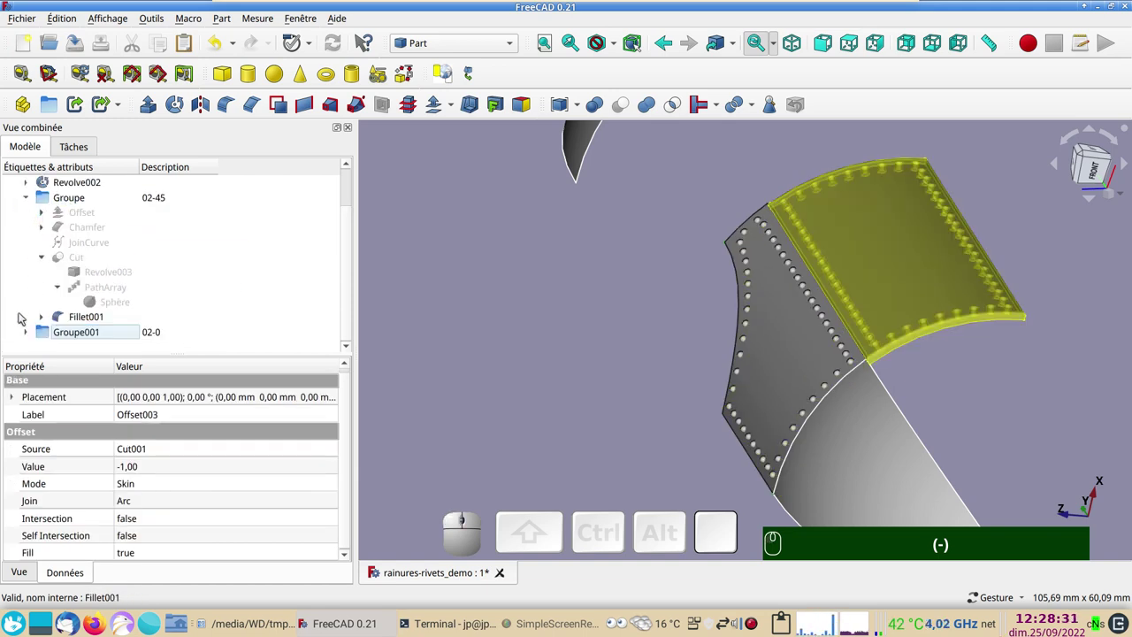
{"action": "left_click", "coordinate": [27, 329]}
{"action": "left_click", "coordinate": [26, 194]}
{"action": "scroll", "scroll_direction": "down", "scroll_amount": 3}
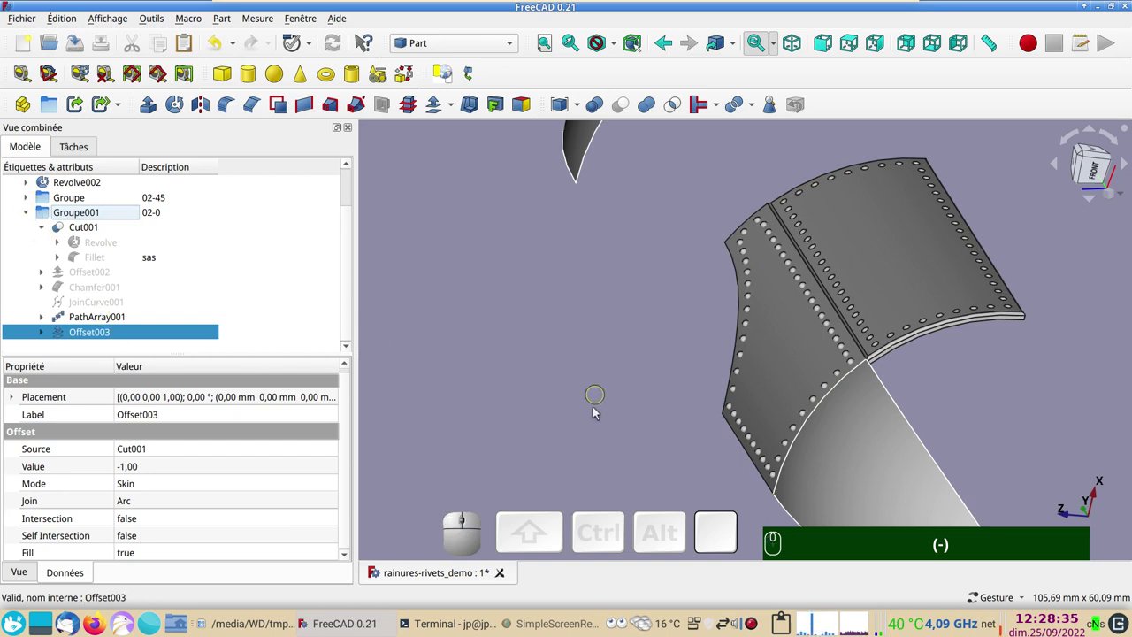
{"action": "left_click_drag", "start_coordinate": [520, 443], "coordinate": [280, 376]}
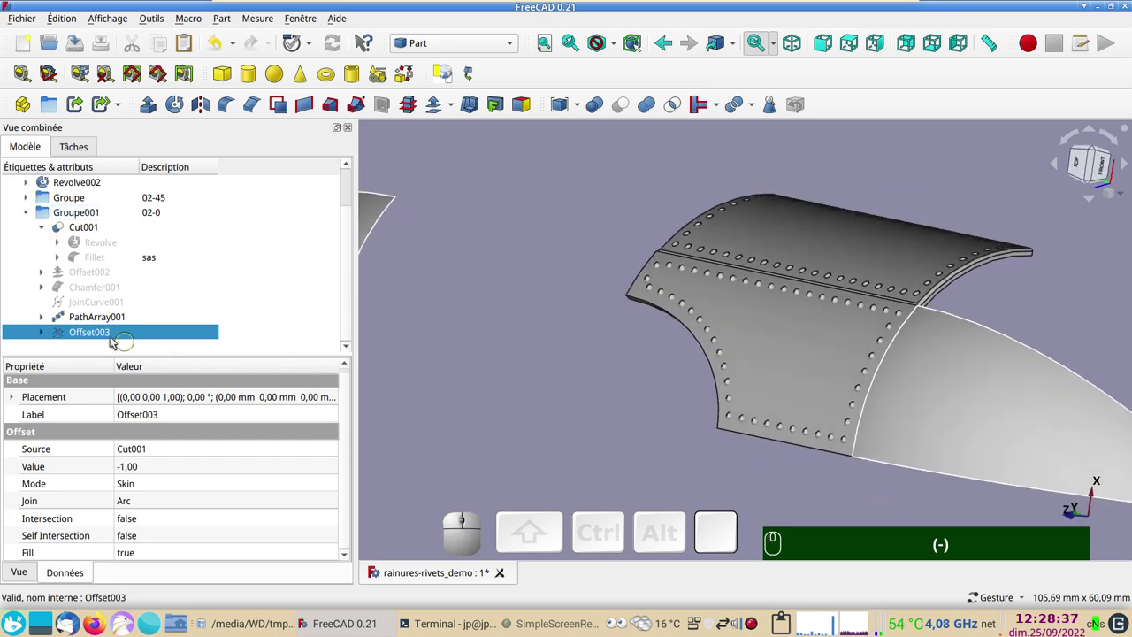
Hide the source shapes and set Offset003 to -1 mm, leaving the riveted lower panel as a 1 mm skin
{"action": "left_click", "coordinate": [783, 352]}
{"action": "key", "text": "space"}
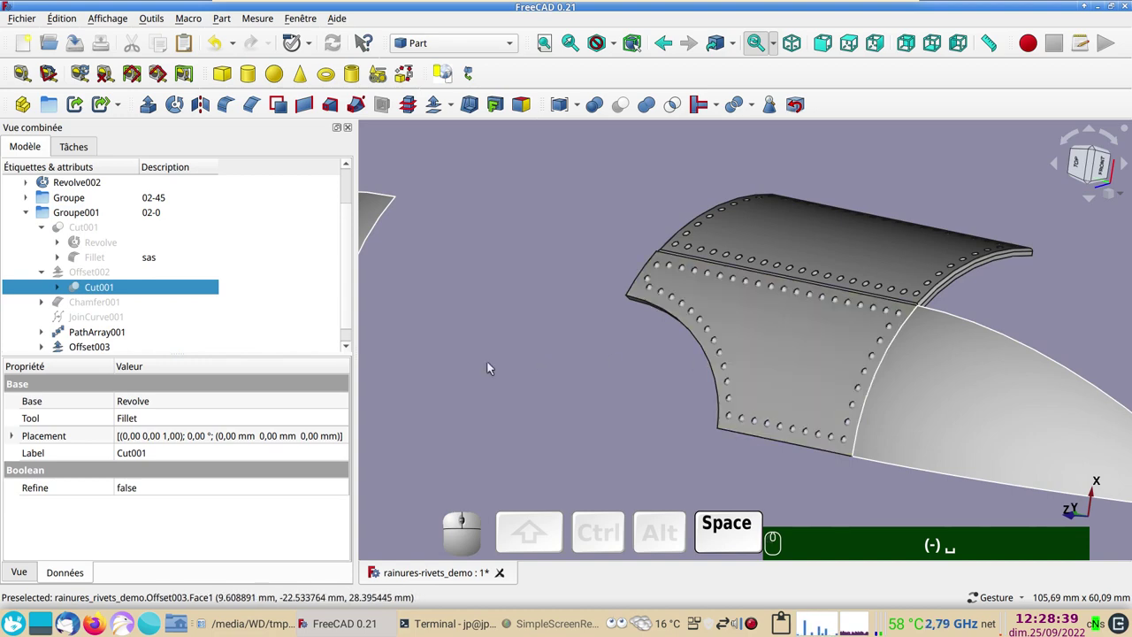
{"action": "key", "text": "space"}
{"action": "left_click", "coordinate": [51, 347]}
{"action": "scroll", "scroll_direction": "down", "scroll_amount": 3}
{"action": "left_click", "coordinate": [118, 334]}
{"action": "key", "text": "space"}
{"action": "left_click", "coordinate": [106, 323]}
{"action": "type", "text": "(-) ␣␣␣"}
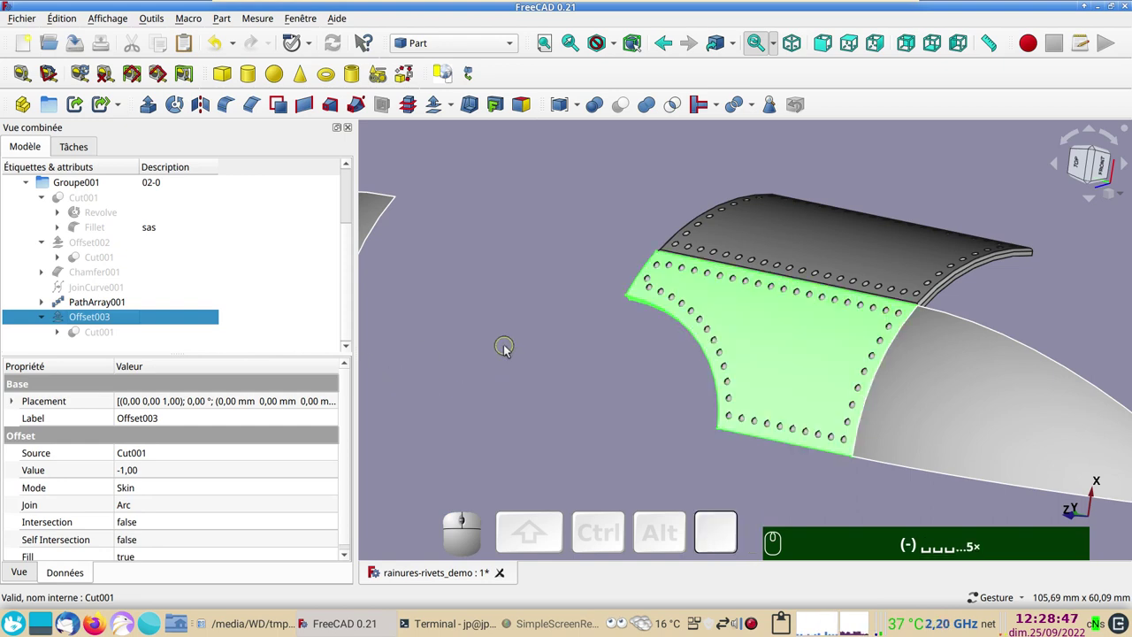
{"action": "scroll", "scroll_direction": "up", "scroll_amount": 3}
{"action": "left_click_drag", "start_coordinate": [638, 363], "coordinate": [585, 405]}
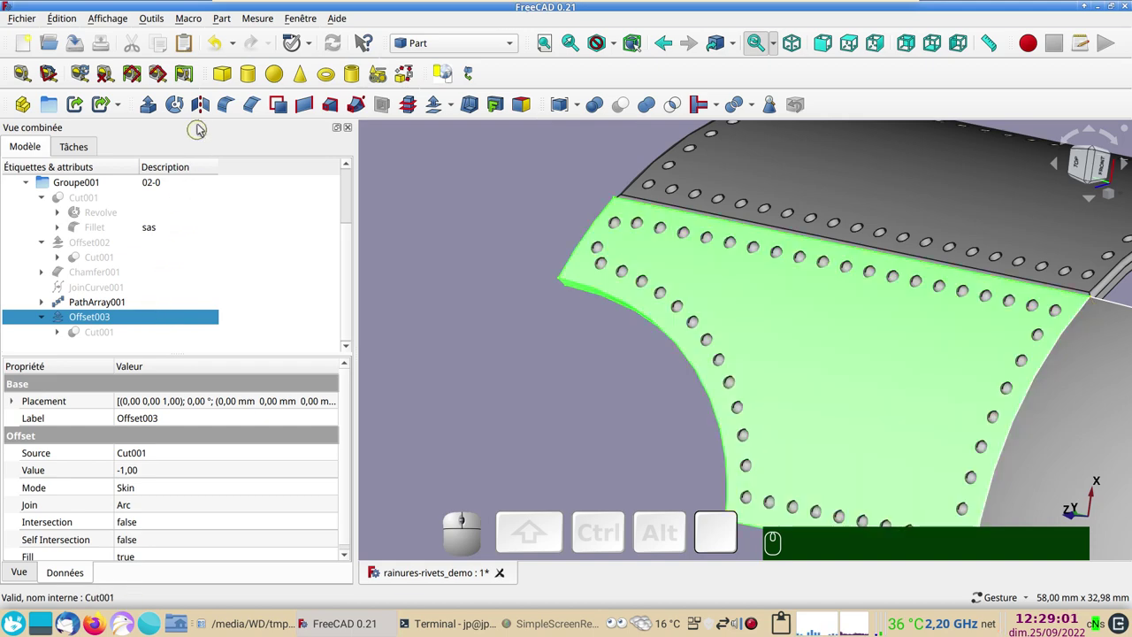
Fillet the border edges of Offset003's face at 0.4 mm, creating Fillet002
{"action": "left_click", "coordinate": [230, 99]}
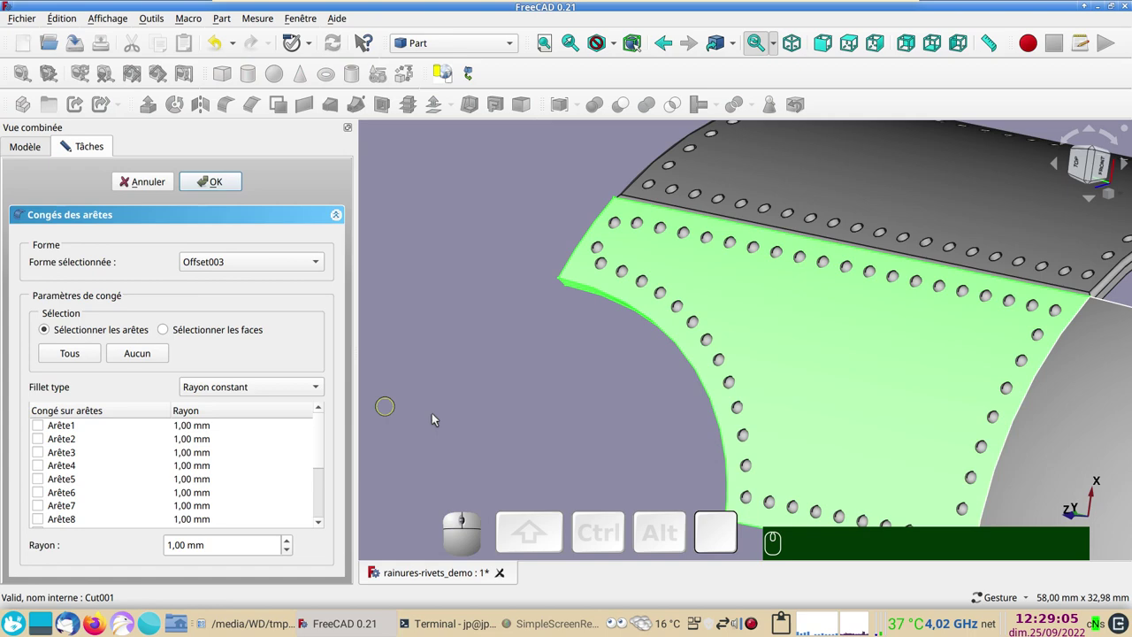
{"action": "left_click", "coordinate": [494, 417]}
{"action": "left_click", "coordinate": [168, 327]}
{"action": "left_click", "coordinate": [817, 347]}
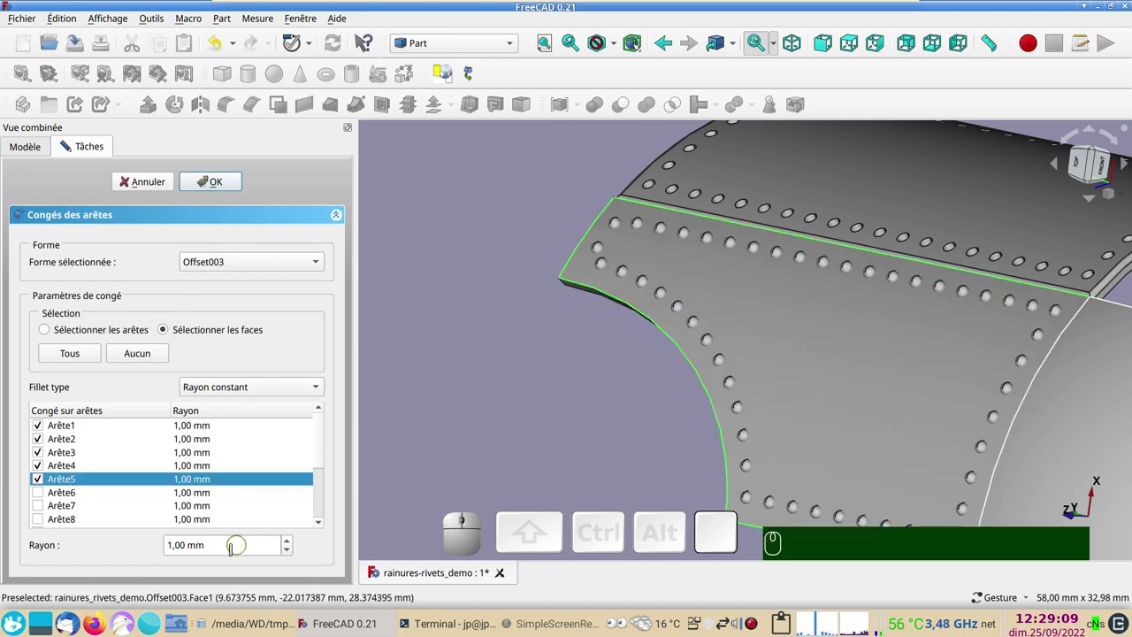
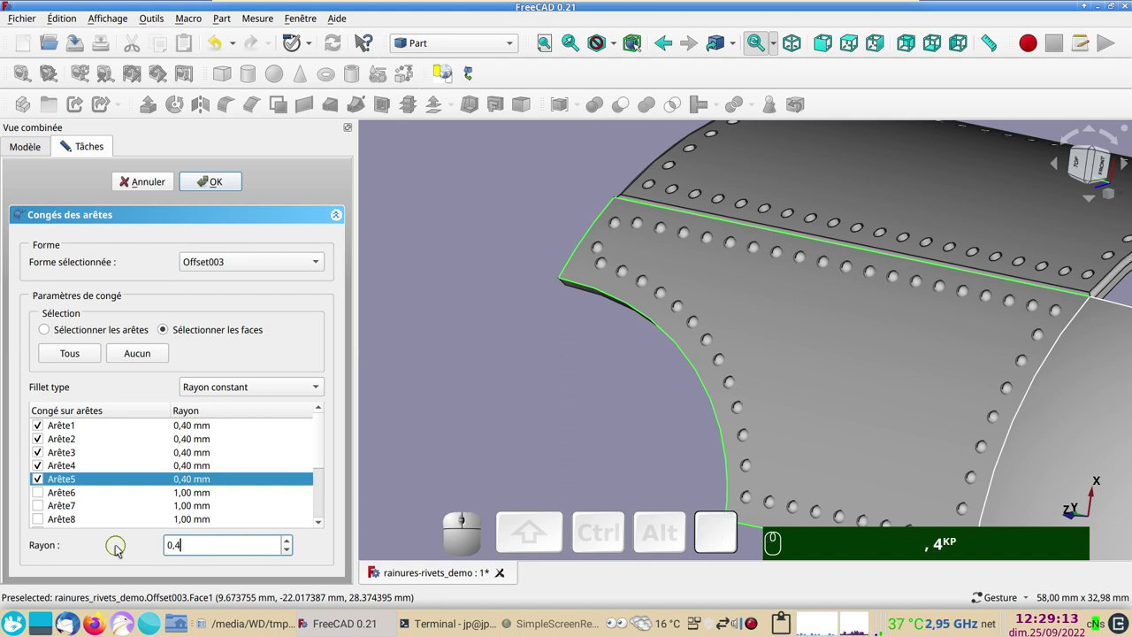
{"action": "key", "text": "KP_Enter"}
Select the curved nose surface Revolve001 for a 5 mm skin offset
{"action": "scroll", "scroll_direction": "down", "scroll_amount": 3}
{"action": "left_click_drag", "start_coordinate": [1023, 402], "coordinate": [619, 464]}
{"action": "scroll", "scroll_direction": "up", "scroll_amount": 3}
{"action": "left_click_drag", "start_coordinate": [587, 433], "coordinate": [609, 366]}
{"action": "left_click", "coordinate": [509, 390]}
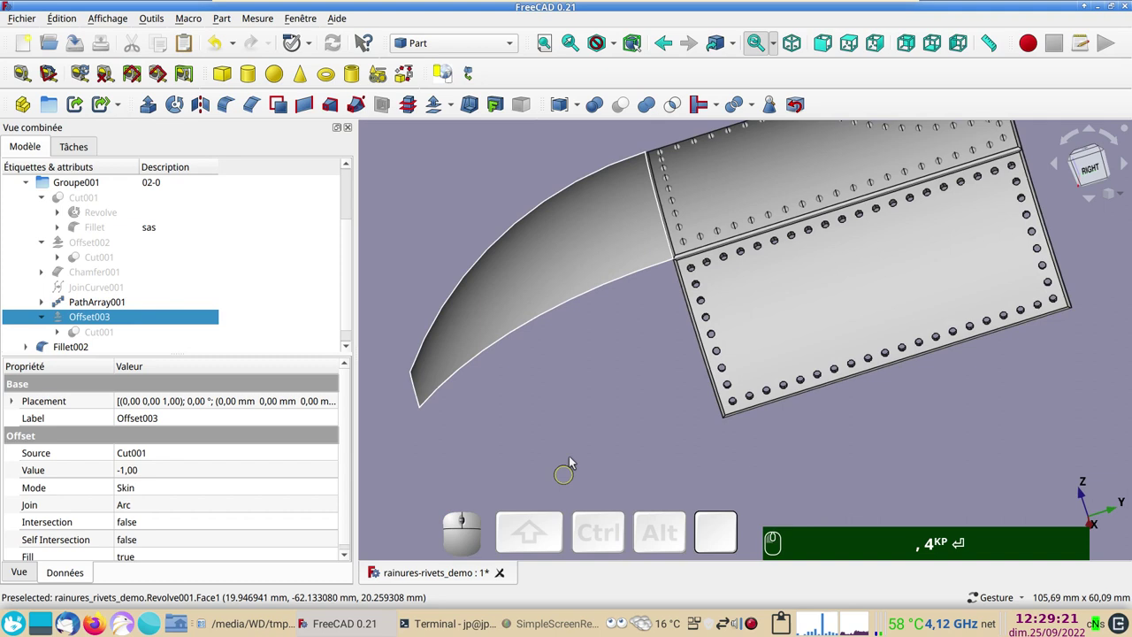
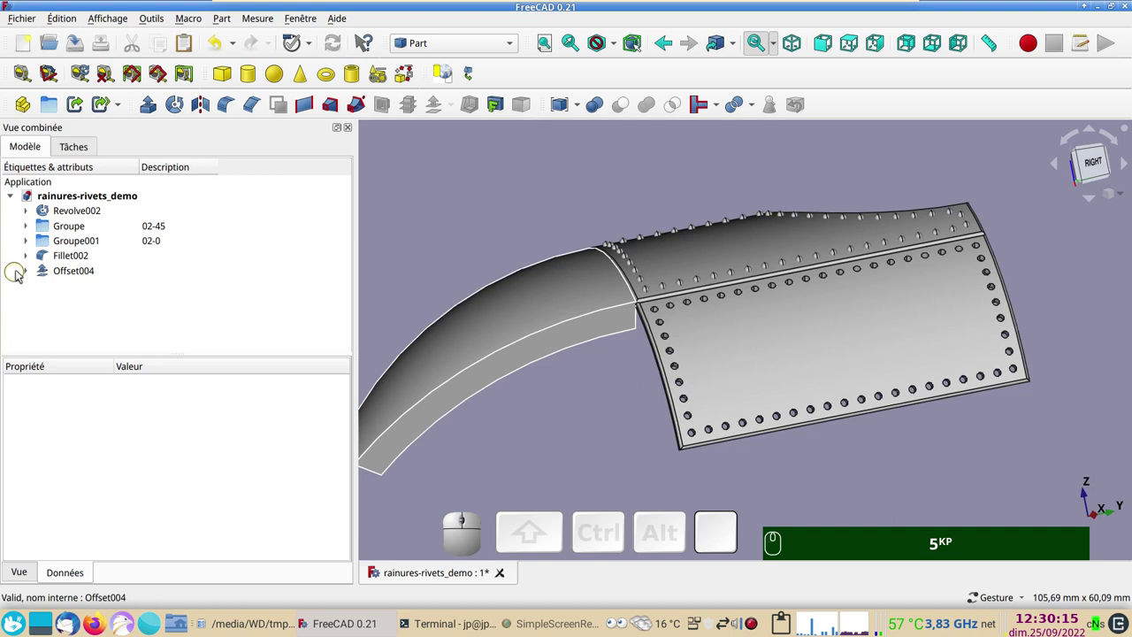
Create a new group Groupe002 with the description 01-0
{"action": "left_click", "coordinate": [52, 109]}
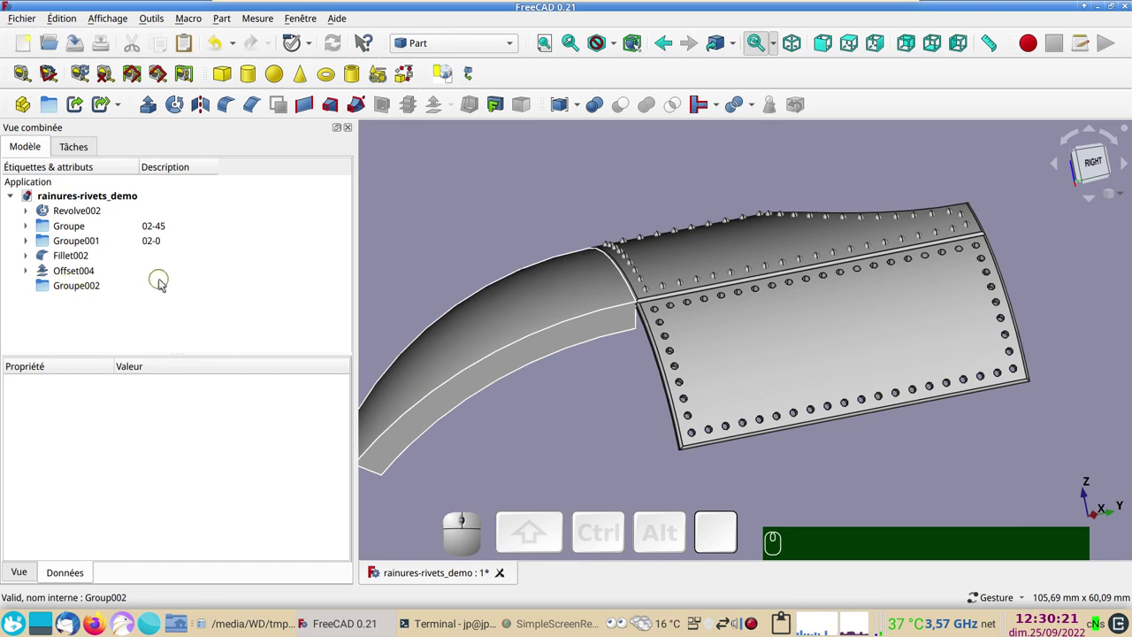
{"action": "left_click", "coordinate": [168, 285]}
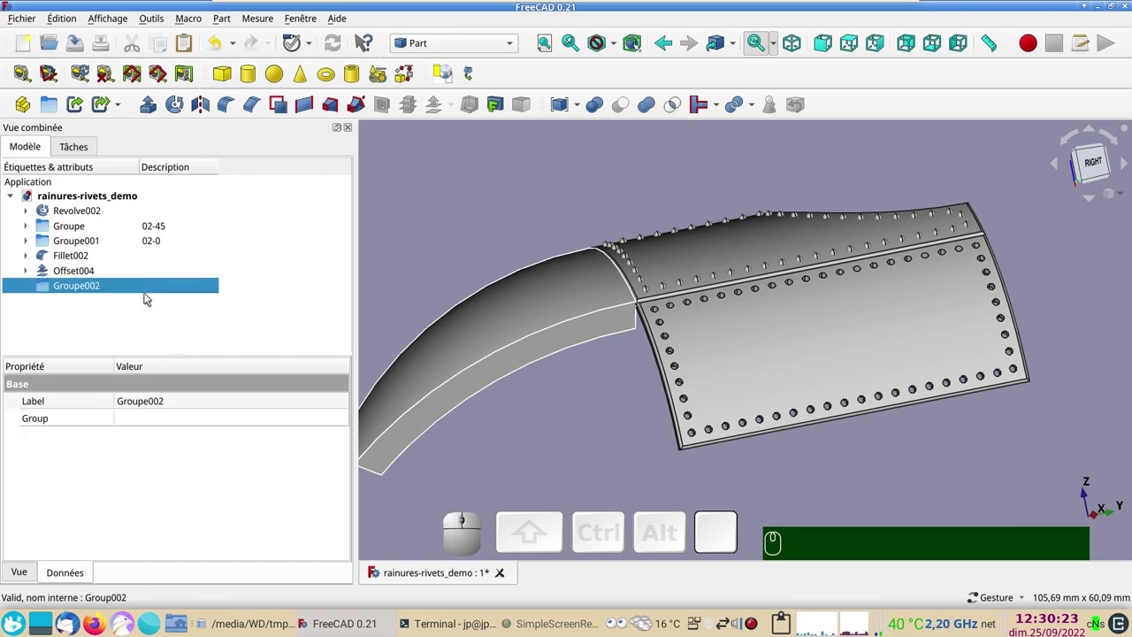
{"action": "key", "text": "F2"}
{"action": "key", "text": "KP_0"}
{"action": "key", "text": "KP_1"}
{"action": "key", "text": "KP_Subtract"}
{"action": "key", "text": "KP_0"}
{"action": "key", "text": "KP_Enter"}
Move Offset004 into Groupe002 and Fillet002 into Groupe001
{"action": "scroll", "scroll_direction": "down", "scroll_amount": 3}
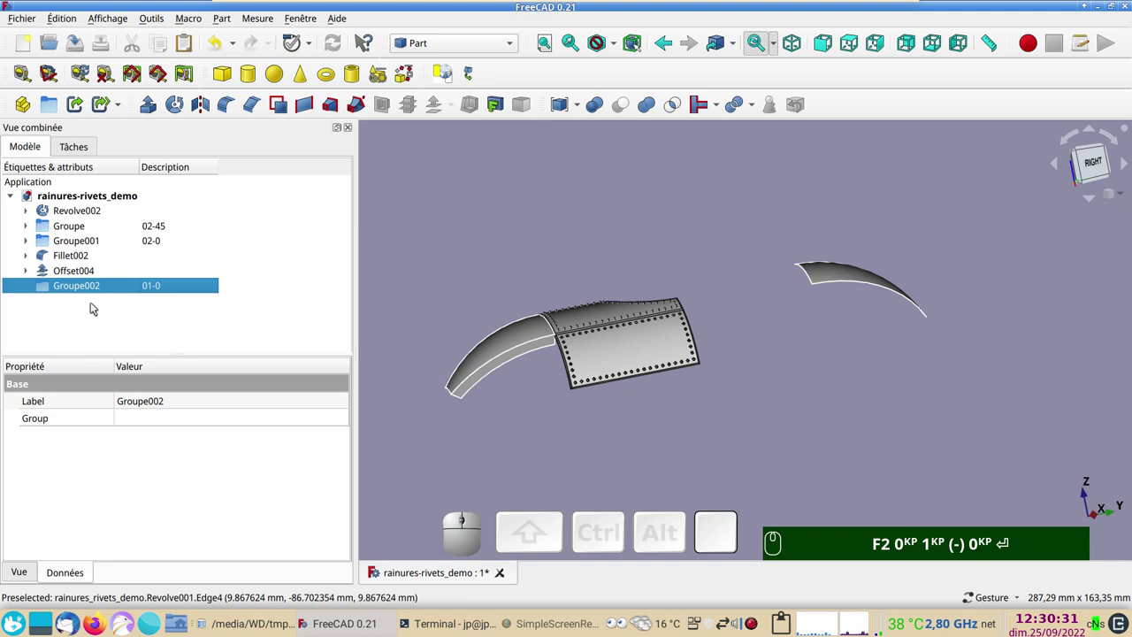
{"action": "left_click", "coordinate": [61, 274]}
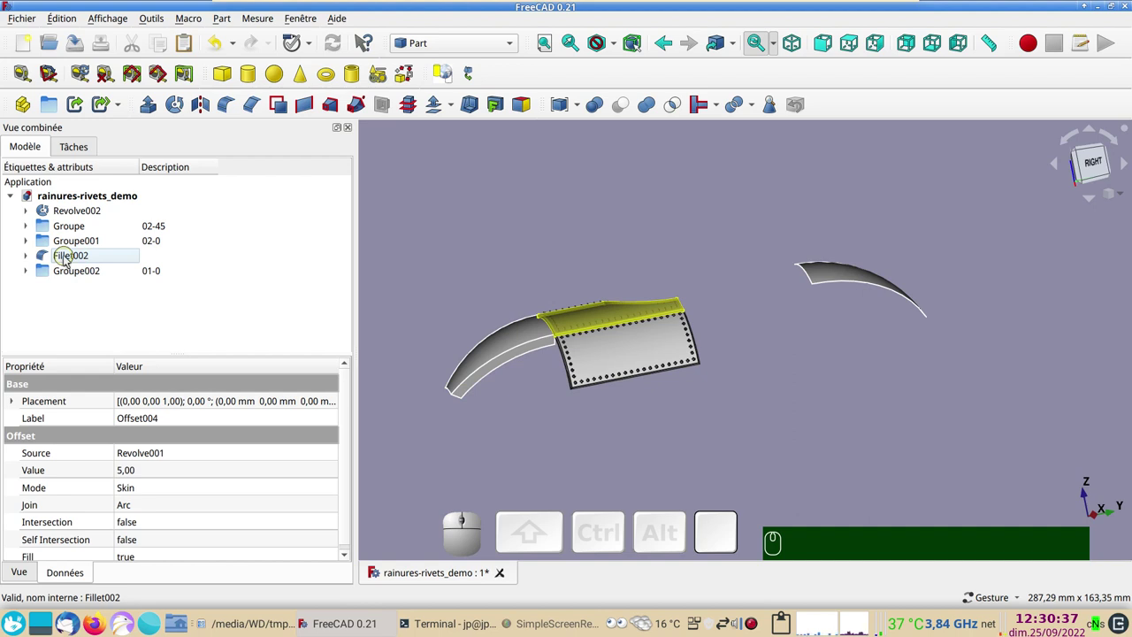
{"action": "left_click_drag", "start_coordinate": [67, 261], "coordinate": [69, 247]}
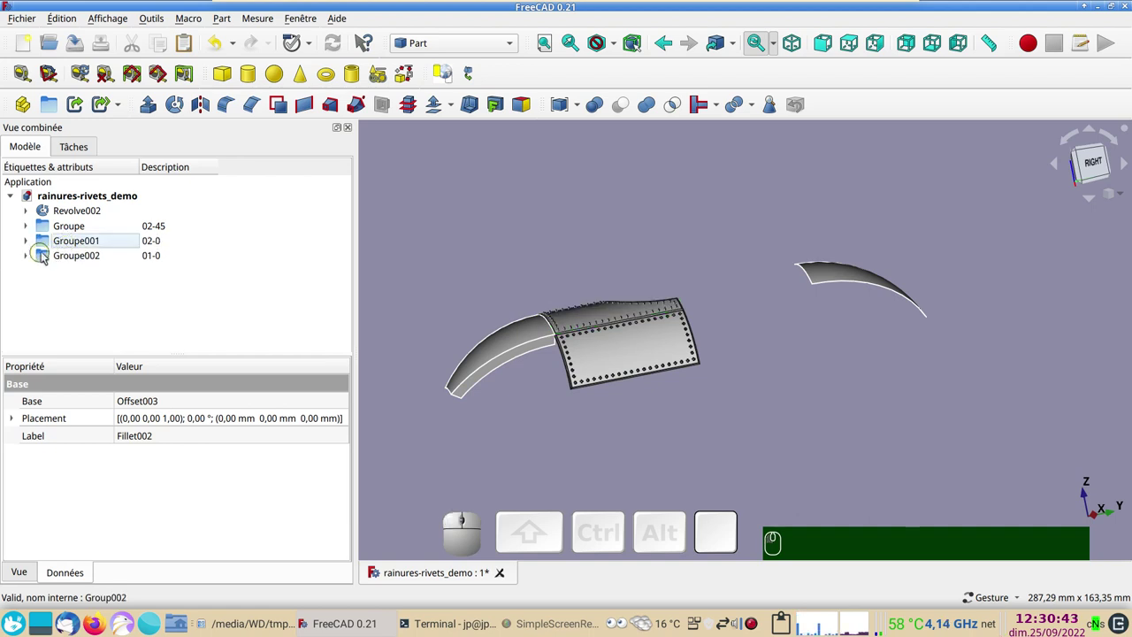
{"action": "scroll", "scroll_direction": "up", "scroll_amount": 3}
{"action": "right_click", "coordinate": [545, 254]}
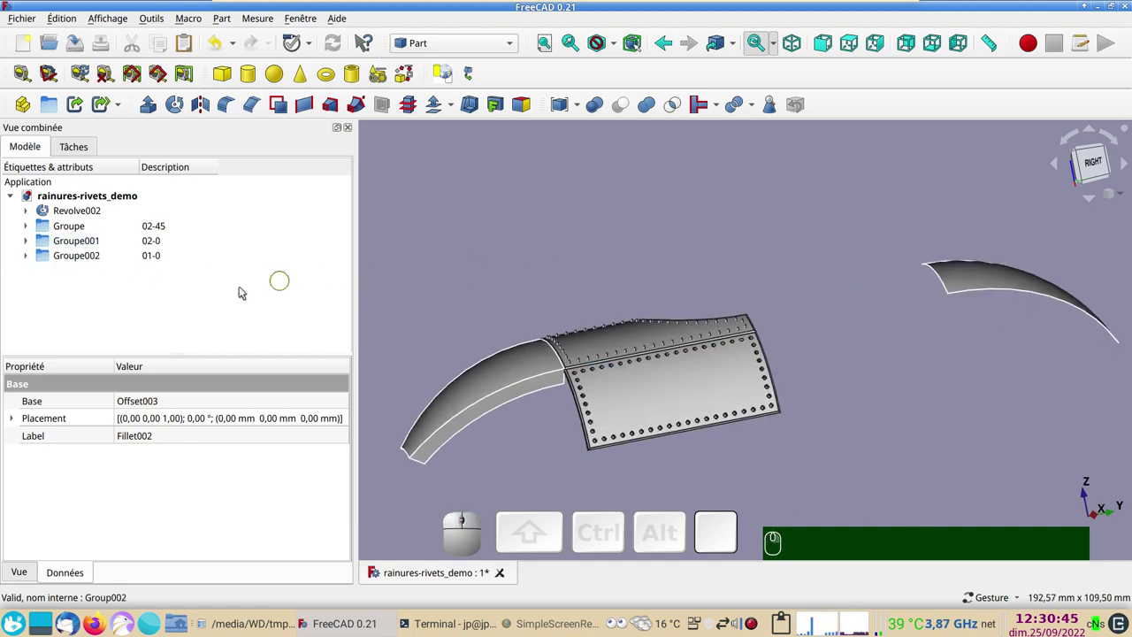
{"action": "left_click", "coordinate": [495, 379]}
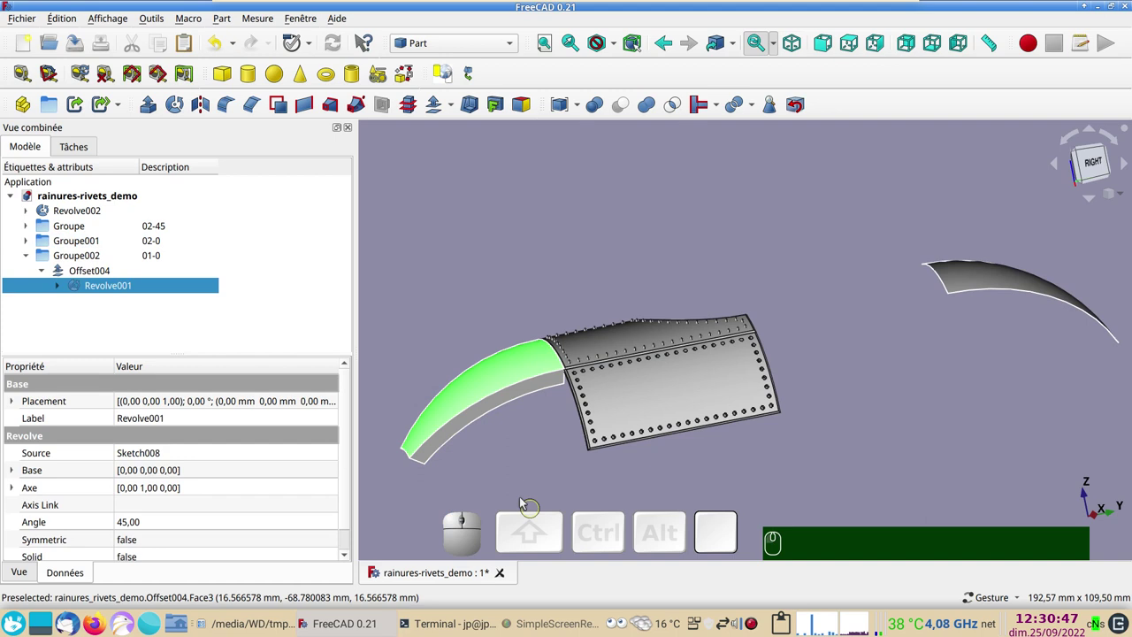
Hide the thin Revolve001 nose surface, leaving the Offset004 skin shown
{"action": "left_click", "coordinate": [64, 288]}
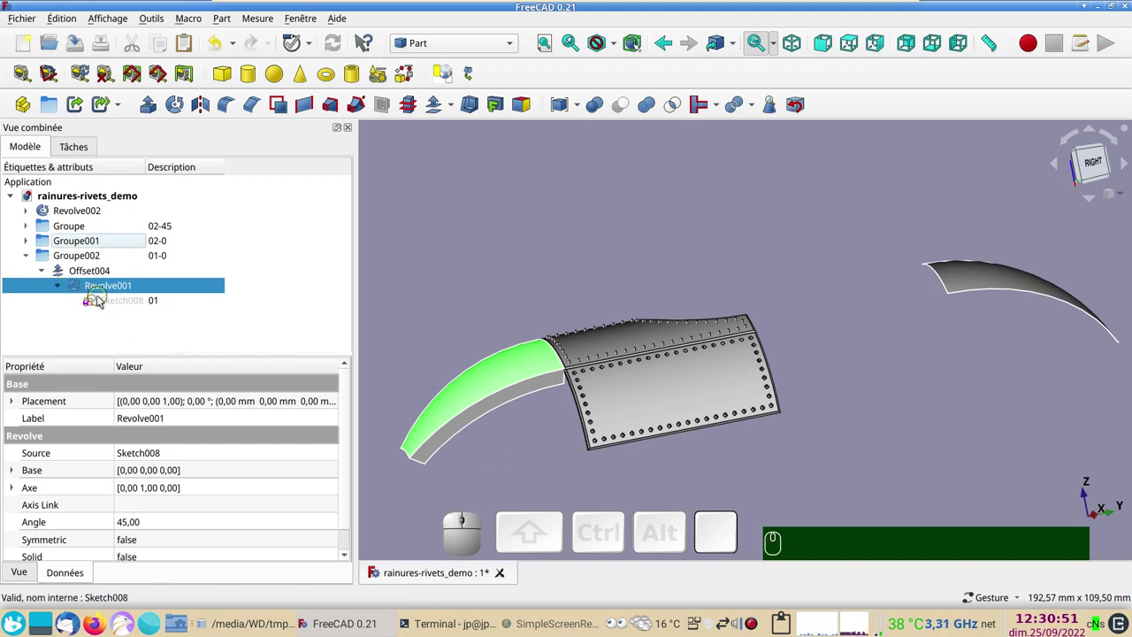
{"action": "key", "text": "space"}
{"action": "left_click", "coordinate": [103, 273]}
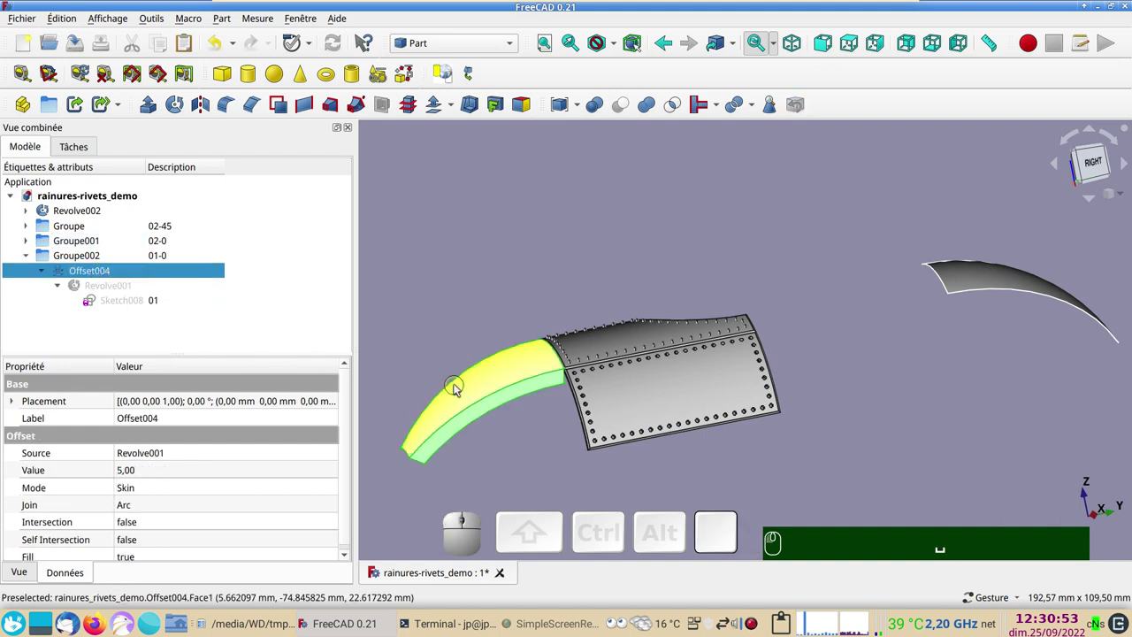
{"action": "key", "text": "space"}
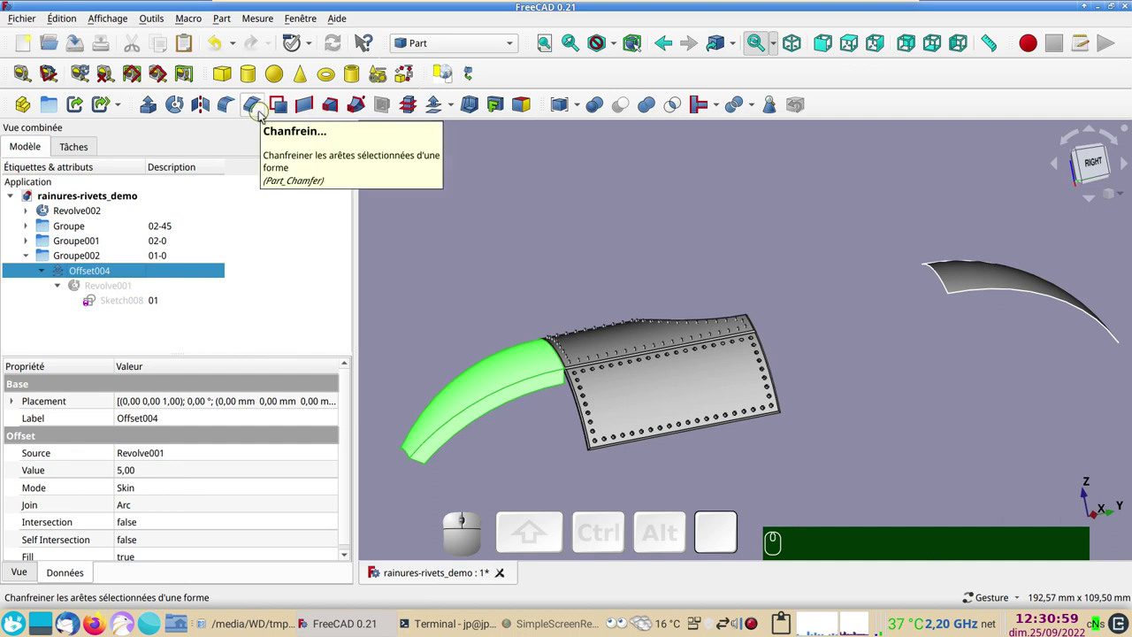
Create Chamfer002 on Offset004 and pick the four outline edges of the nose skin
{"action": "left_click", "coordinate": [263, 112]}
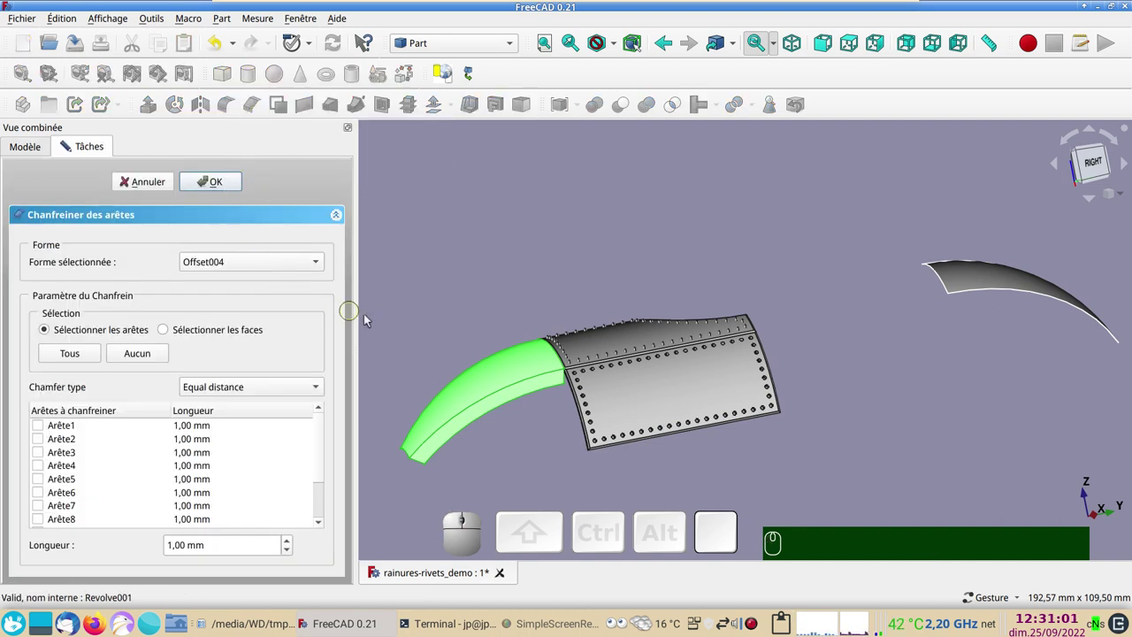
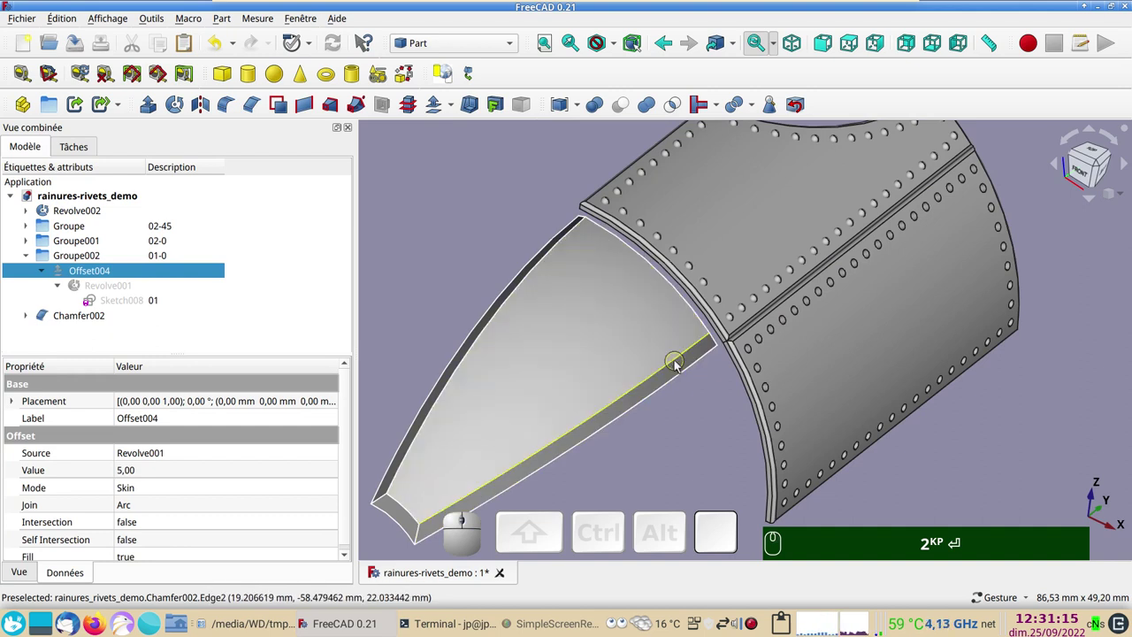
{"action": "left_click", "coordinate": [680, 363]}
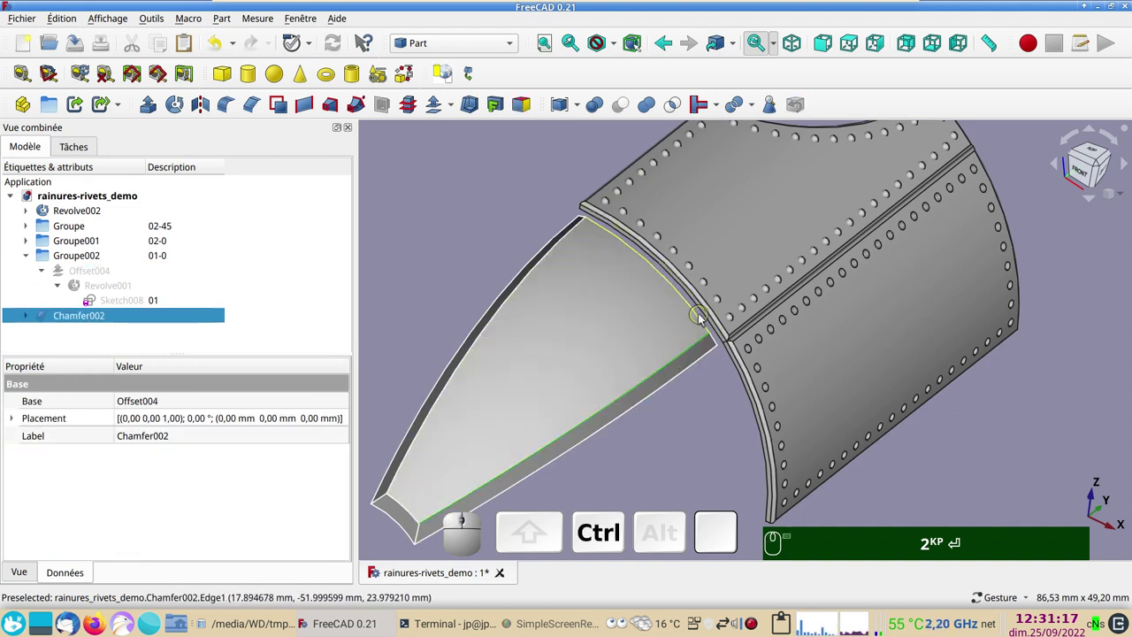
{"action": "left_click", "coordinate": [703, 317]}
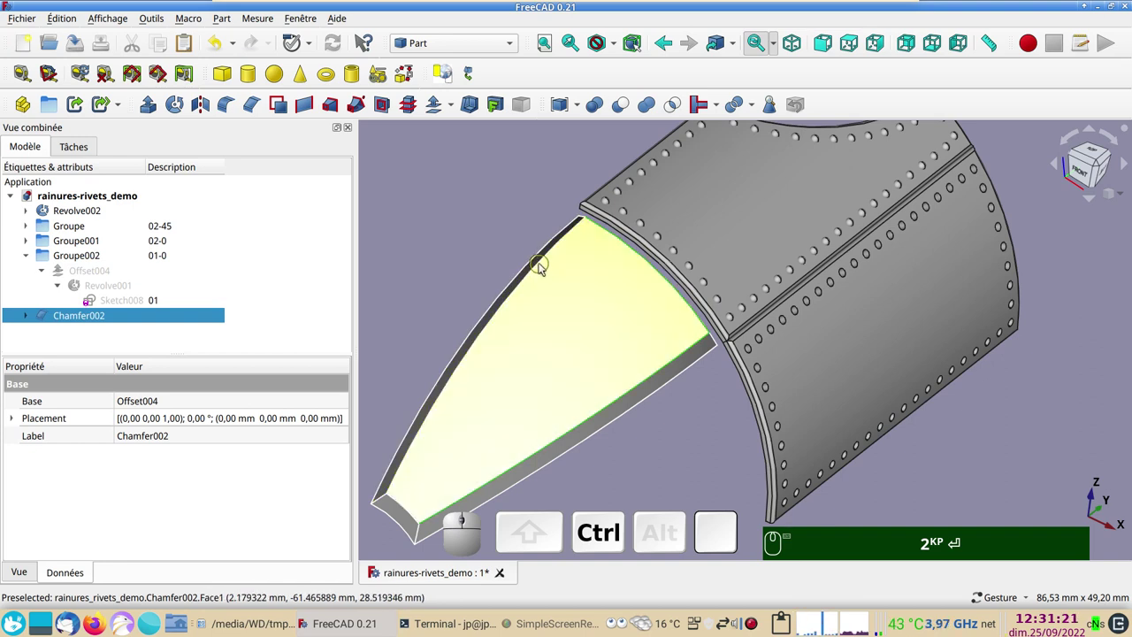
{"action": "left_click", "coordinate": [545, 266]}
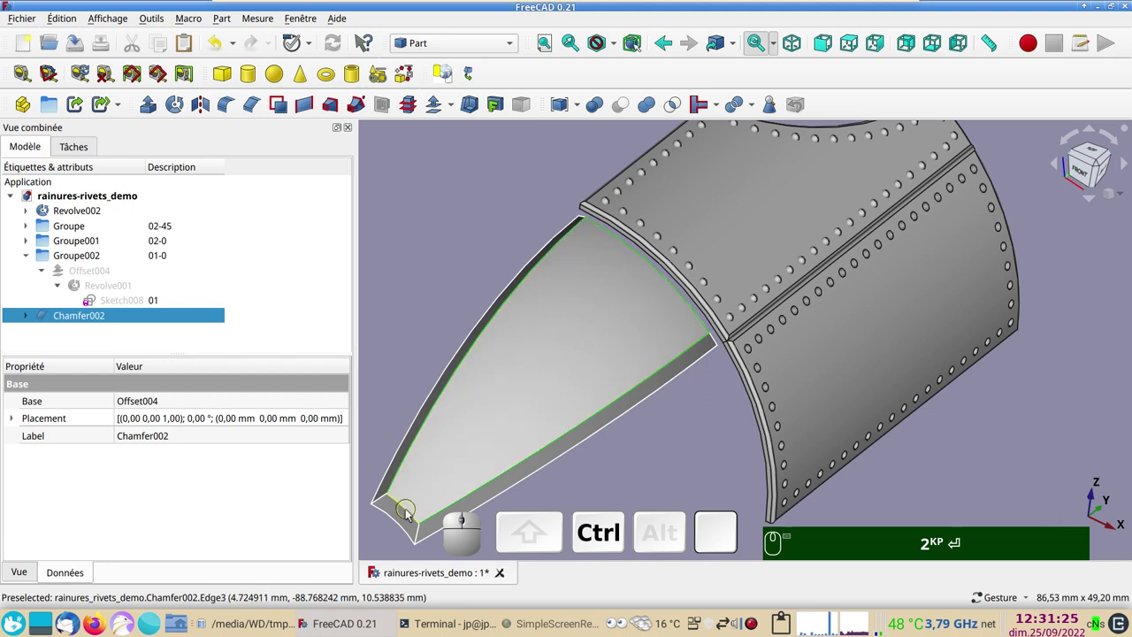
{"action": "left_click", "coordinate": [412, 511]}
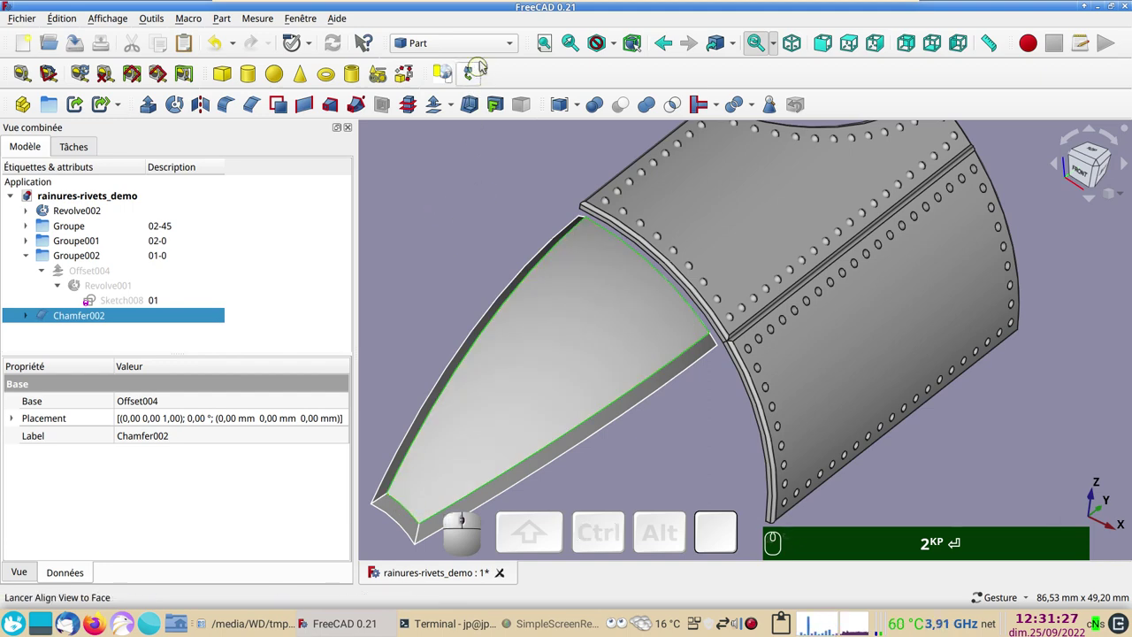
In the Curves workbench, join the selected nose outline edges into JoinCurve002 and hide Chamfer002
{"action": "left_click", "coordinate": [489, 47]}
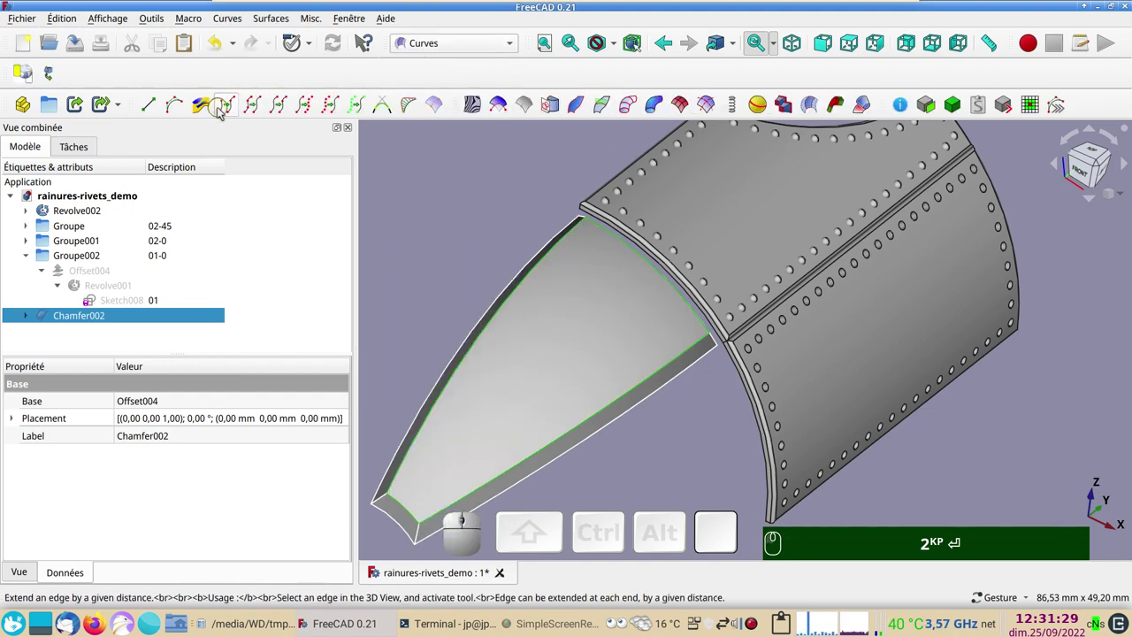
{"action": "left_click", "coordinate": [254, 113]}
{"action": "left_click", "coordinate": [581, 353]}
{"action": "key", "text": "space"}
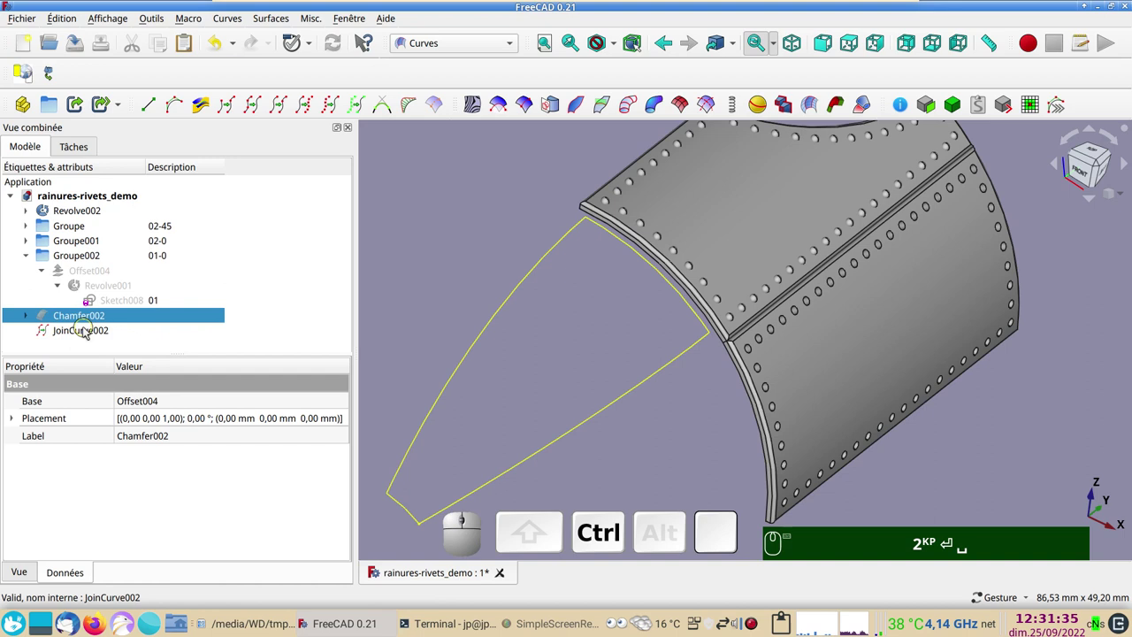
Move Chamfer002 and JoinCurve002 into Groupe002
{"action": "left_click", "coordinate": [87, 330]}
{"action": "left_click_drag", "start_coordinate": [81, 320], "coordinate": [90, 258]}
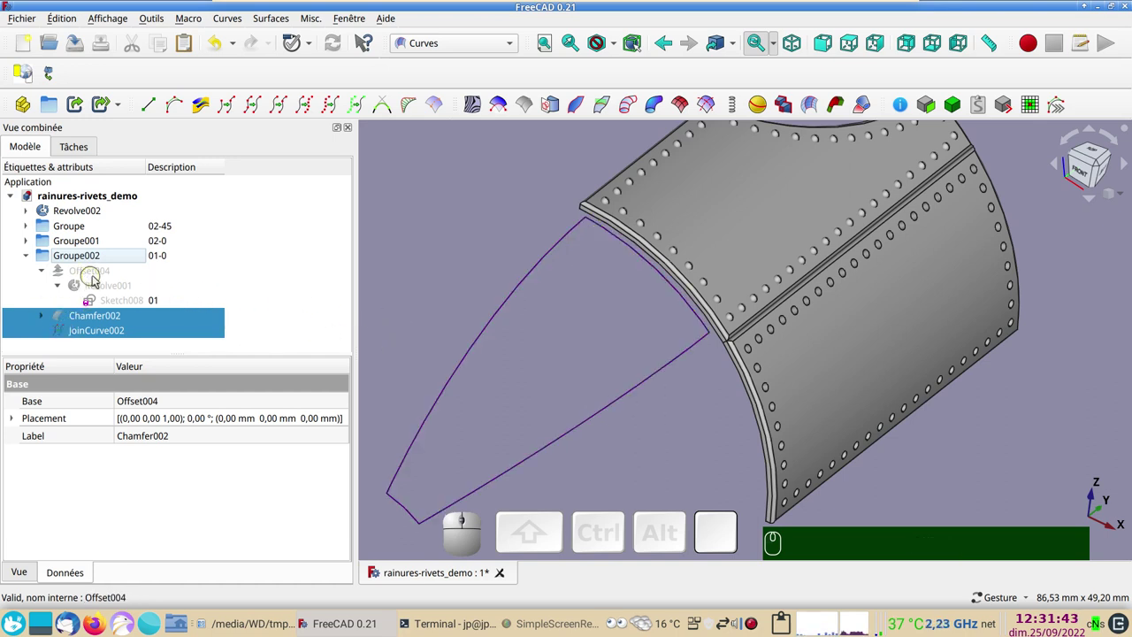
{"action": "left_click", "coordinate": [31, 238]}
{"action": "scroll", "scroll_direction": "down", "scroll_amount": 3}
Select the rivet Sphère from Groupe001 together with JoinCurve002 for the path array
{"action": "left_click", "coordinate": [51, 273]}
{"action": "left_click", "coordinate": [99, 290]}
{"action": "key", "text": "space"}
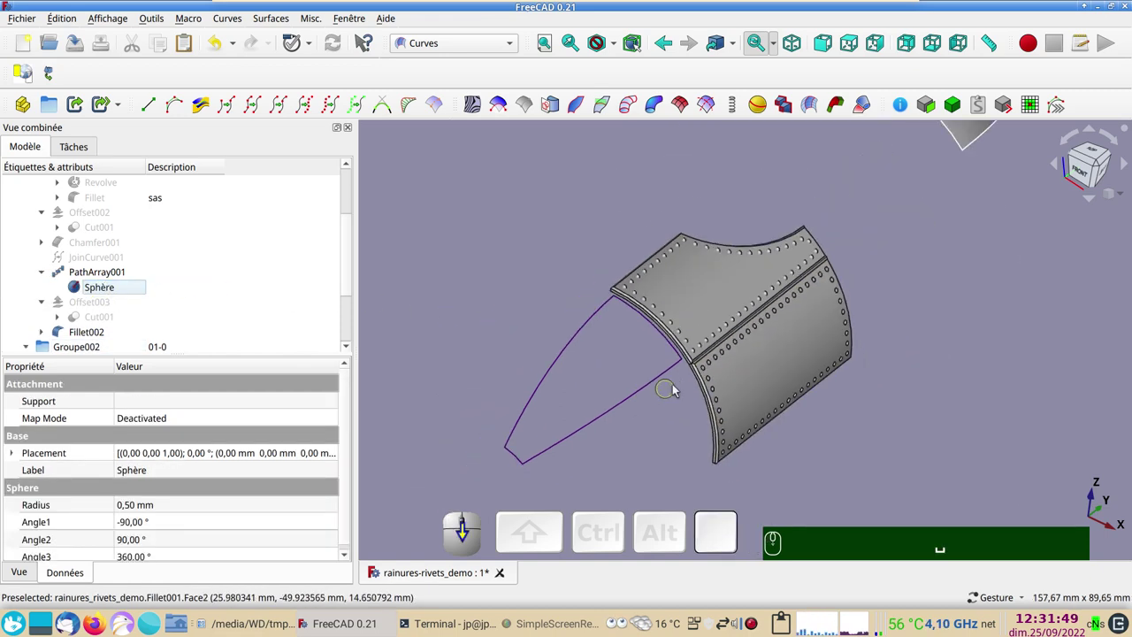
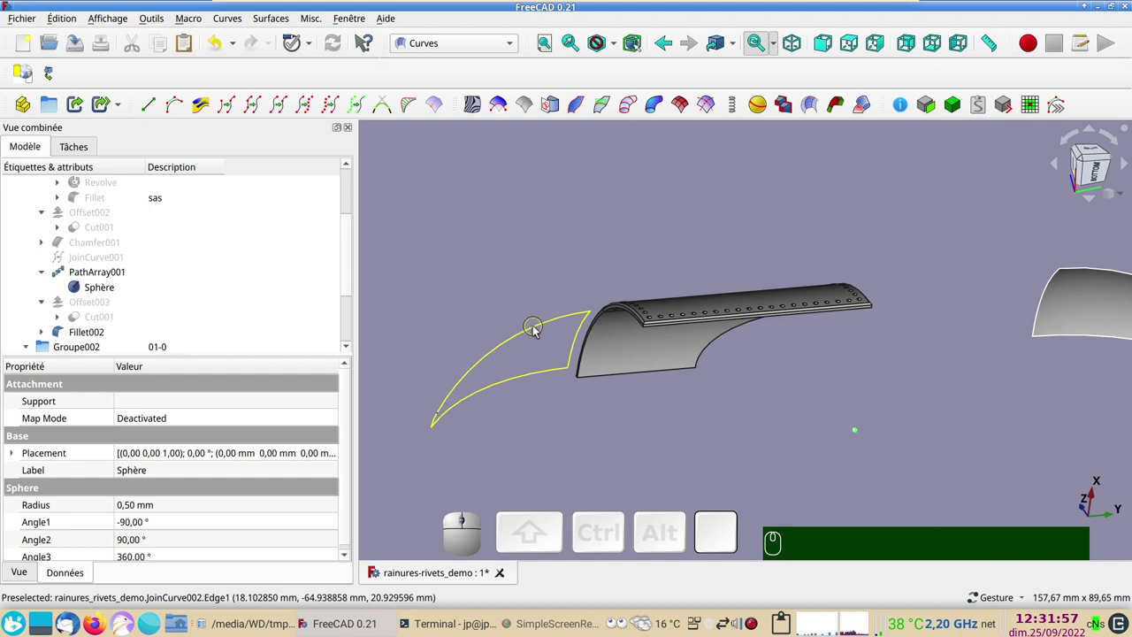
{"action": "left_click", "coordinate": [536, 332]}
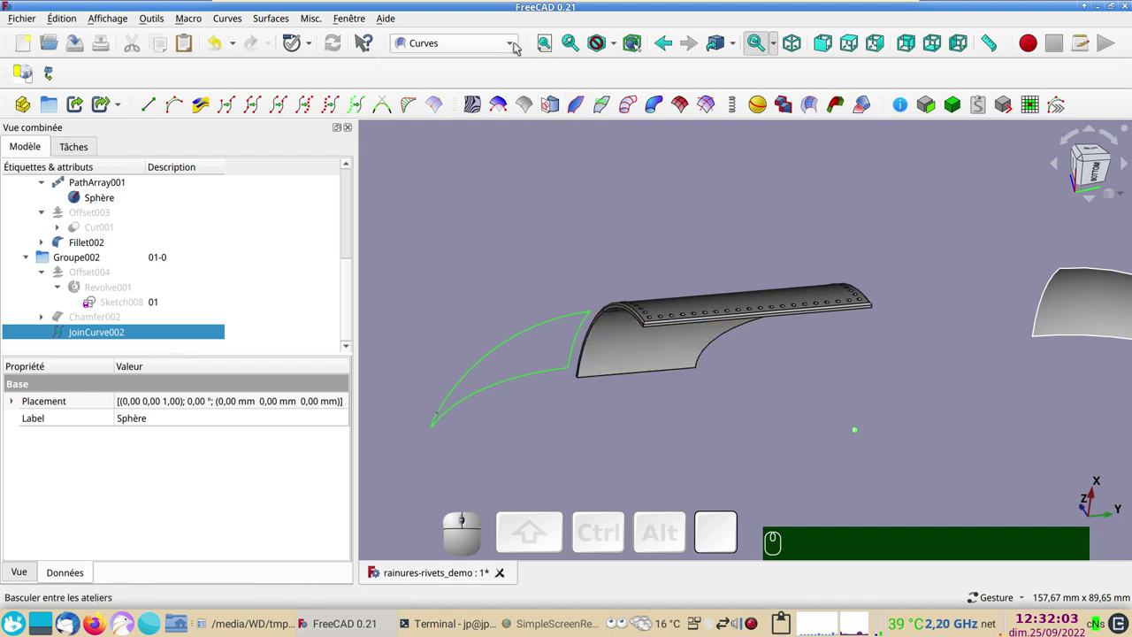
In Draft, create PathArray002 stringing 45 rivet spheres along the nose outline
{"action": "left_click", "coordinate": [484, 66]}
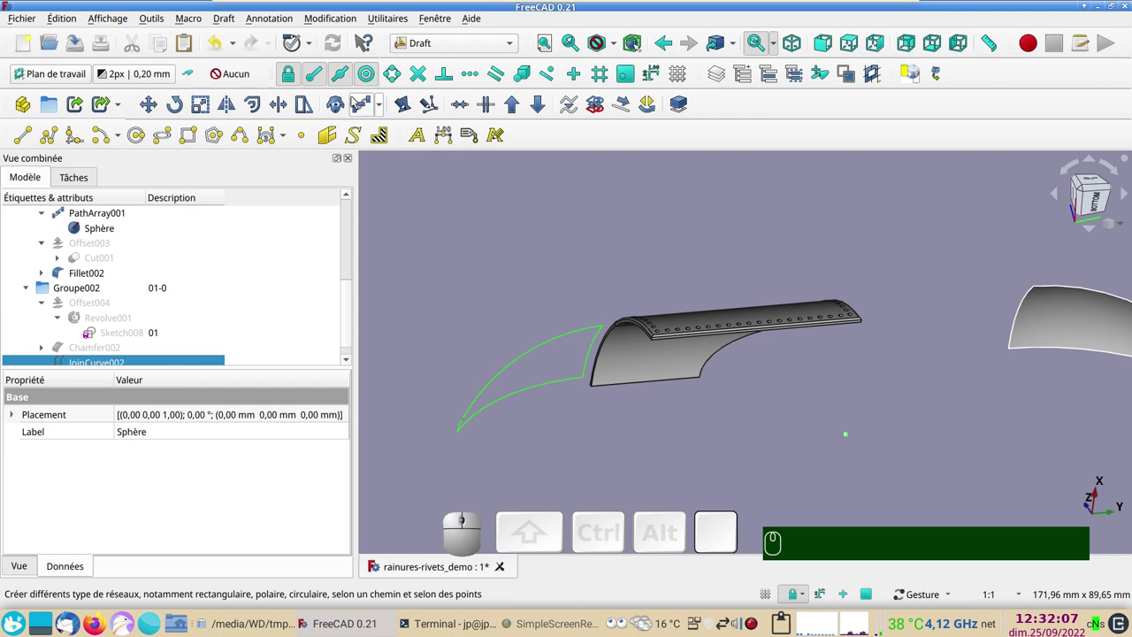
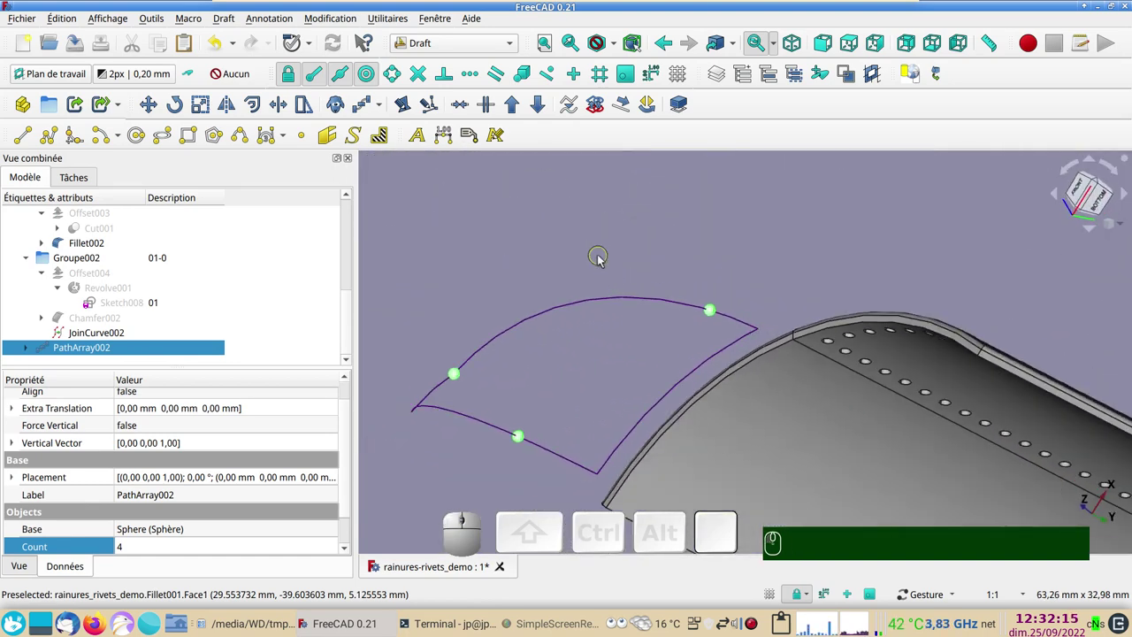
{"action": "left_click_drag", "start_coordinate": [770, 271], "coordinate": [701, 401]}
{"action": "scroll", "scroll_direction": "down", "scroll_amount": 3}
{"action": "left_click_drag", "start_coordinate": [694, 436], "coordinate": [620, 343]}
{"action": "scroll", "scroll_direction": "down", "scroll_amount": 3}
{"action": "left_click_drag", "start_coordinate": [561, 391], "coordinate": [673, 380]}
{"action": "left_click_drag", "start_coordinate": [668, 384], "coordinate": [547, 420]}
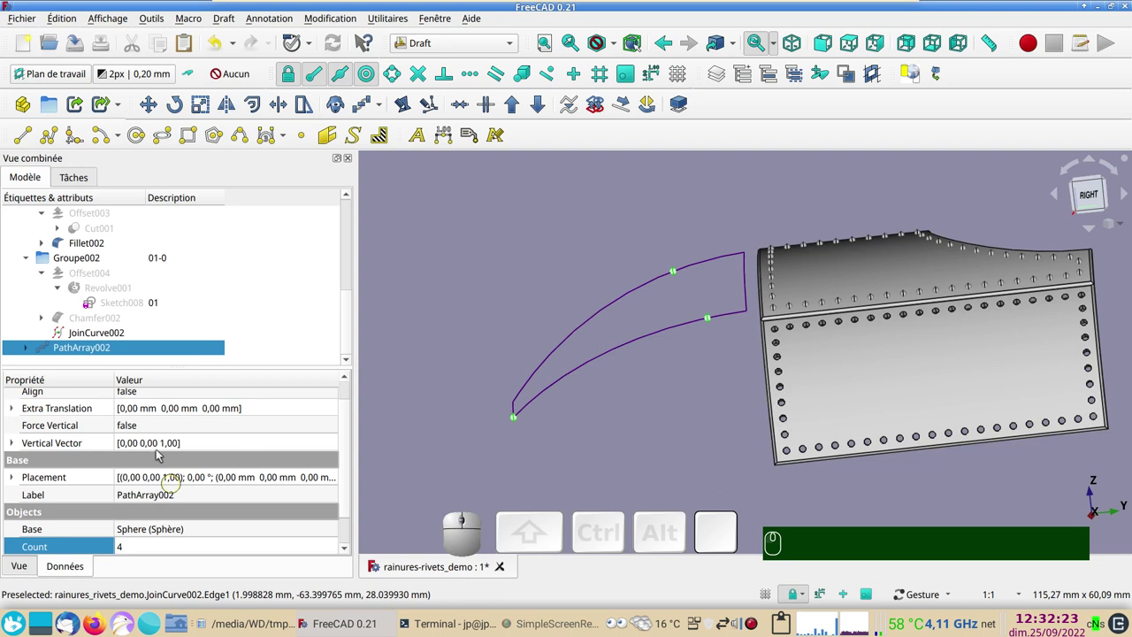
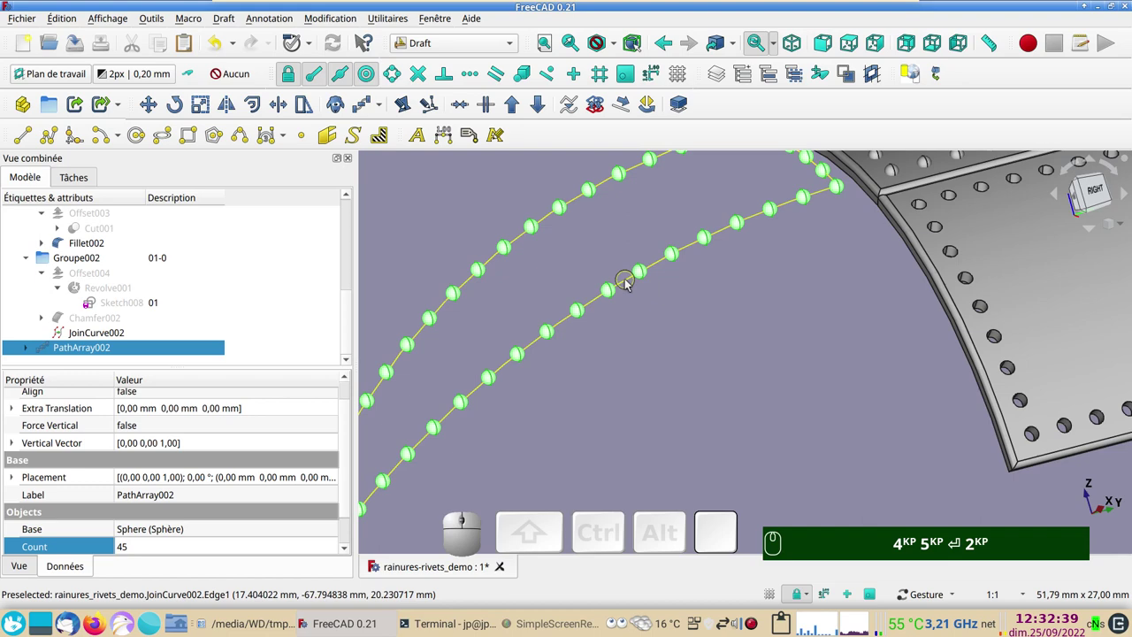
Hide JoinCurve002 and show the nose surface Revolve001 again
{"action": "left_click", "coordinate": [628, 284]}
{"action": "key", "text": "space"}
{"action": "scroll", "scroll_direction": "down", "scroll_amount": 3}
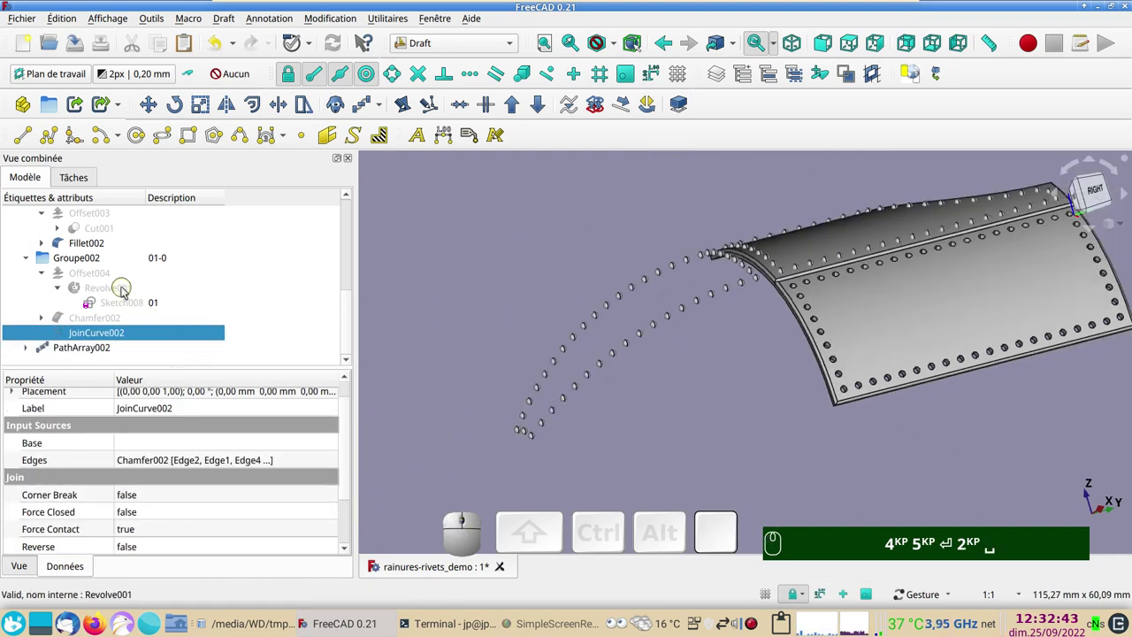
{"action": "left_click", "coordinate": [125, 288]}
{"action": "key", "text": "space"}
{"action": "left_click_drag", "start_coordinate": [814, 423], "coordinate": [738, 431]}
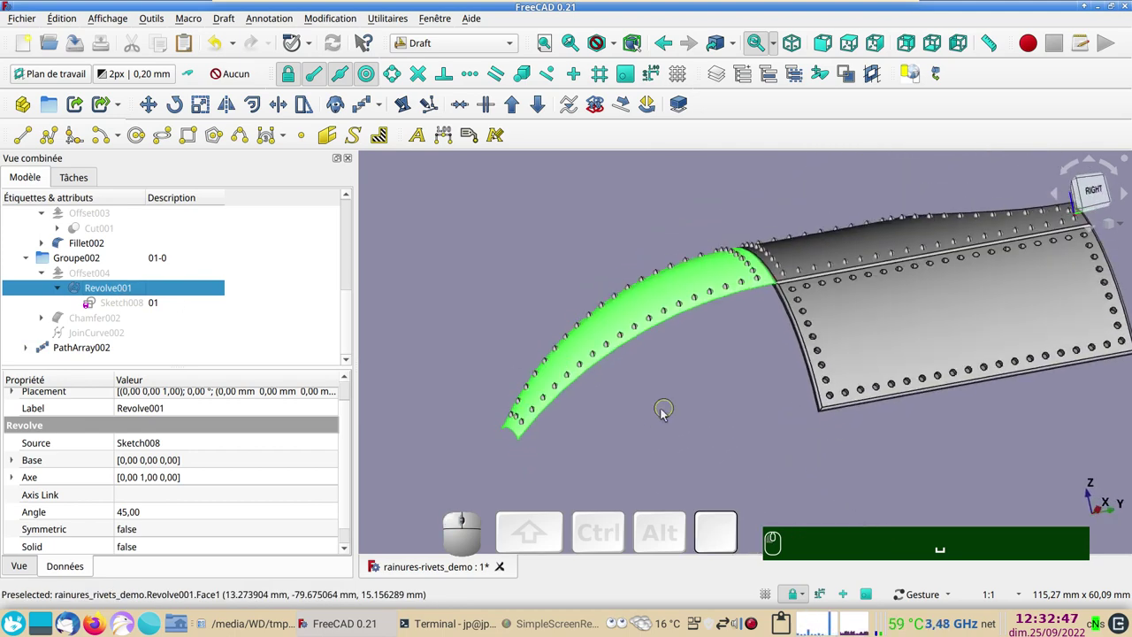
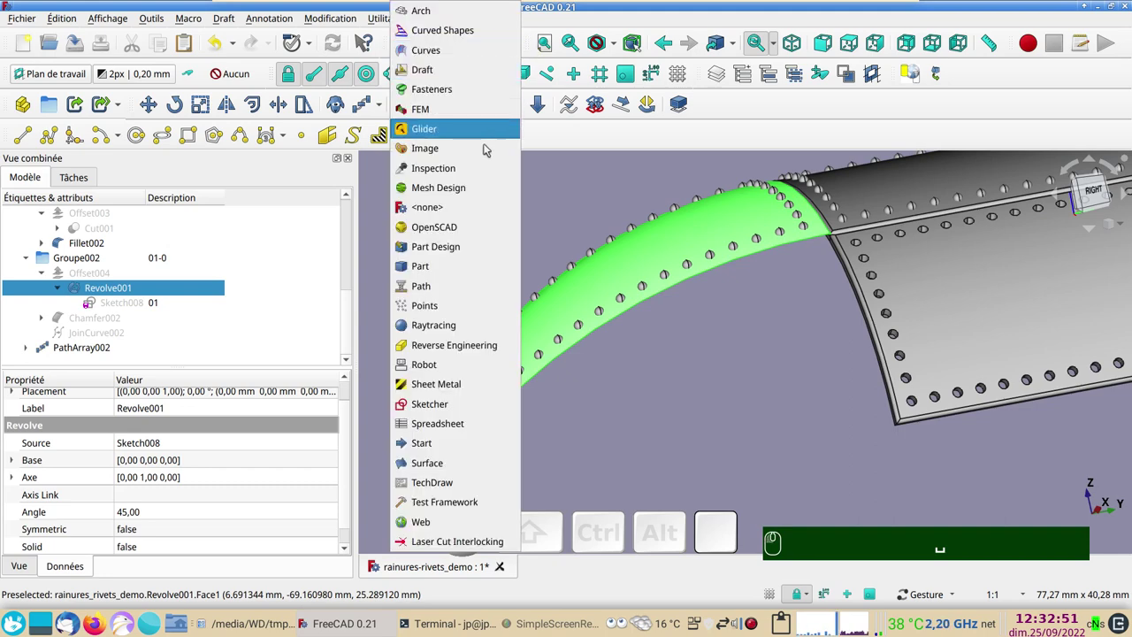
Create Offset005 as a filled 1 mm 3D offset of the holed nose surface Revolve001
{"action": "left_click", "coordinate": [446, 267]}
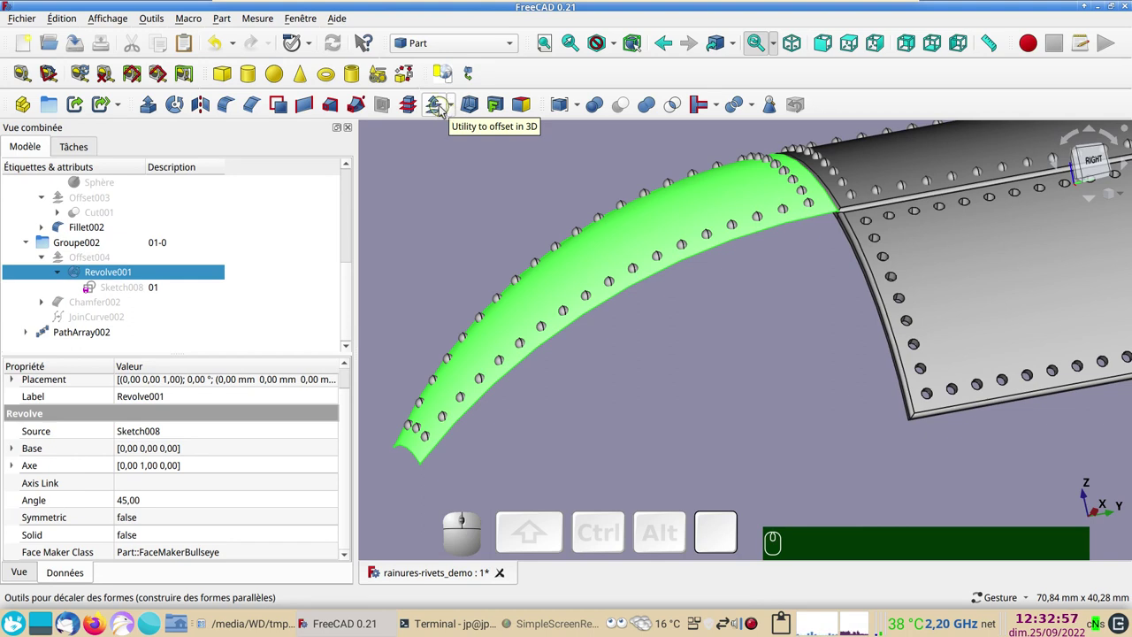
{"action": "left_click", "coordinate": [443, 107]}
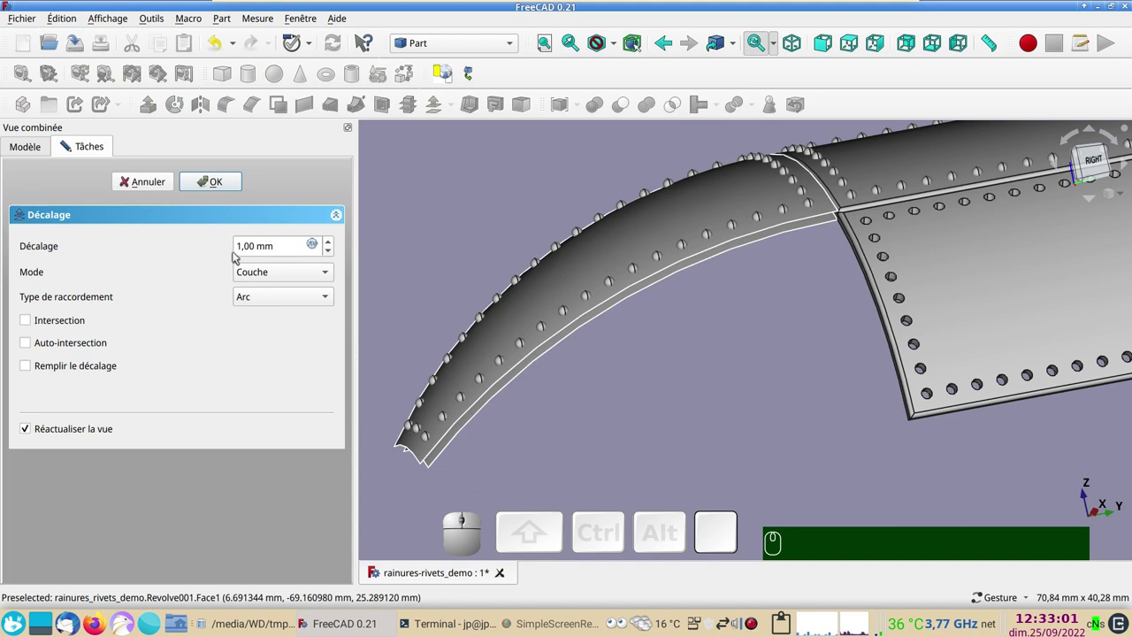
{"action": "left_click", "coordinate": [60, 369]}
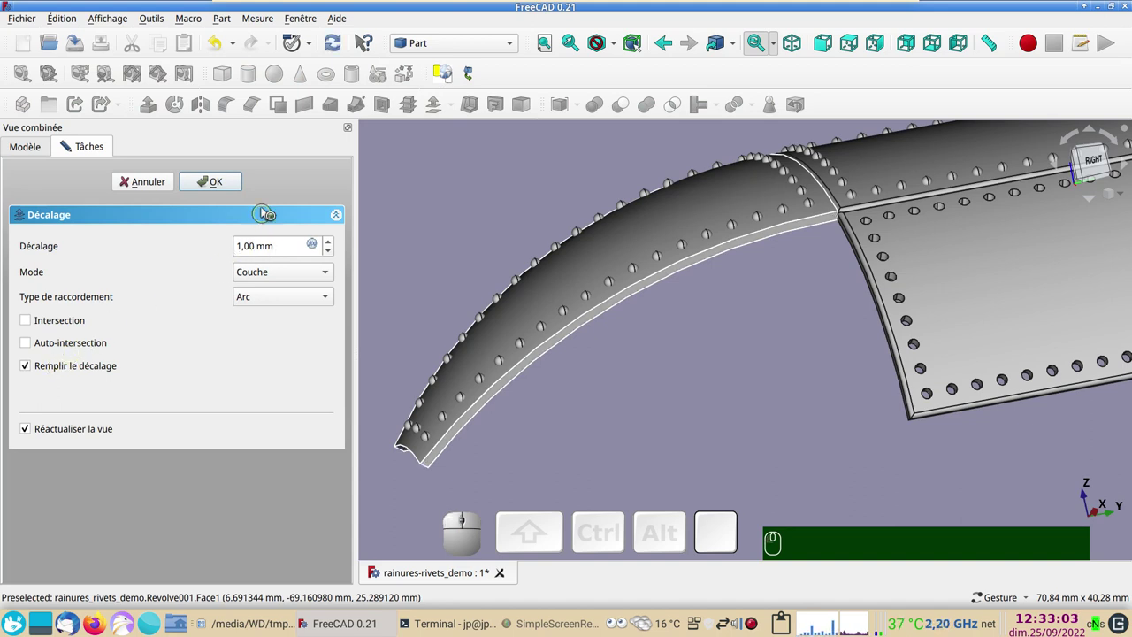
{"action": "left_click", "coordinate": [238, 184]}
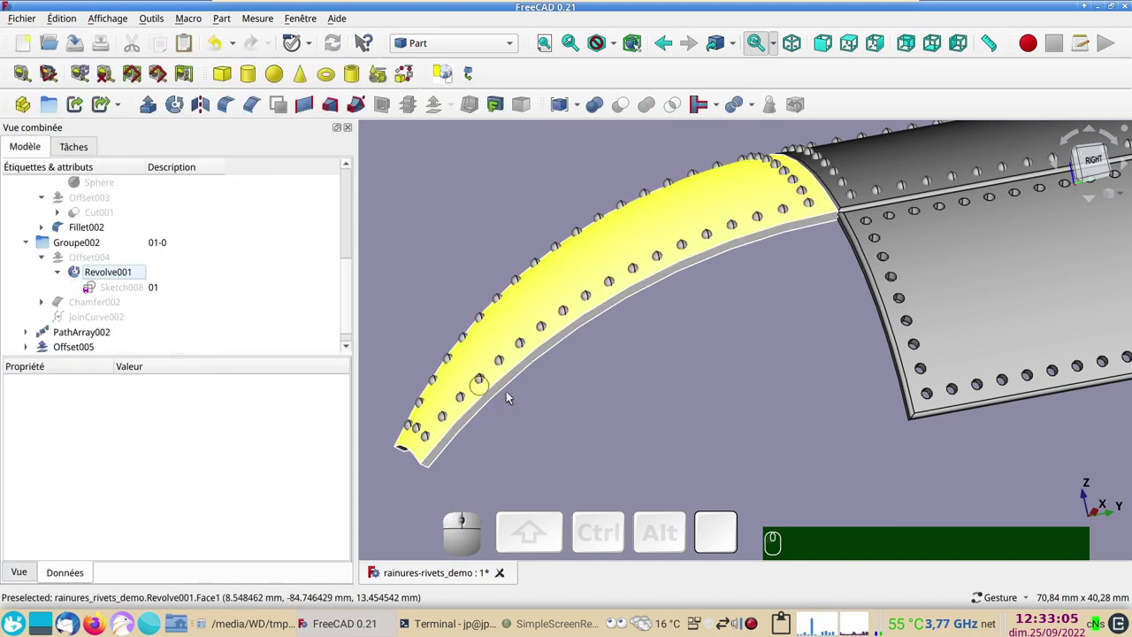
Hide the source surface and move Offset005 and PathArray002 into Groupe002
{"action": "left_click", "coordinate": [30, 349]}
{"action": "scroll", "scroll_direction": "down", "scroll_amount": 3}
{"action": "left_click", "coordinate": [84, 334]}
{"action": "key", "text": "space"}
{"action": "left_click", "coordinate": [74, 322]}
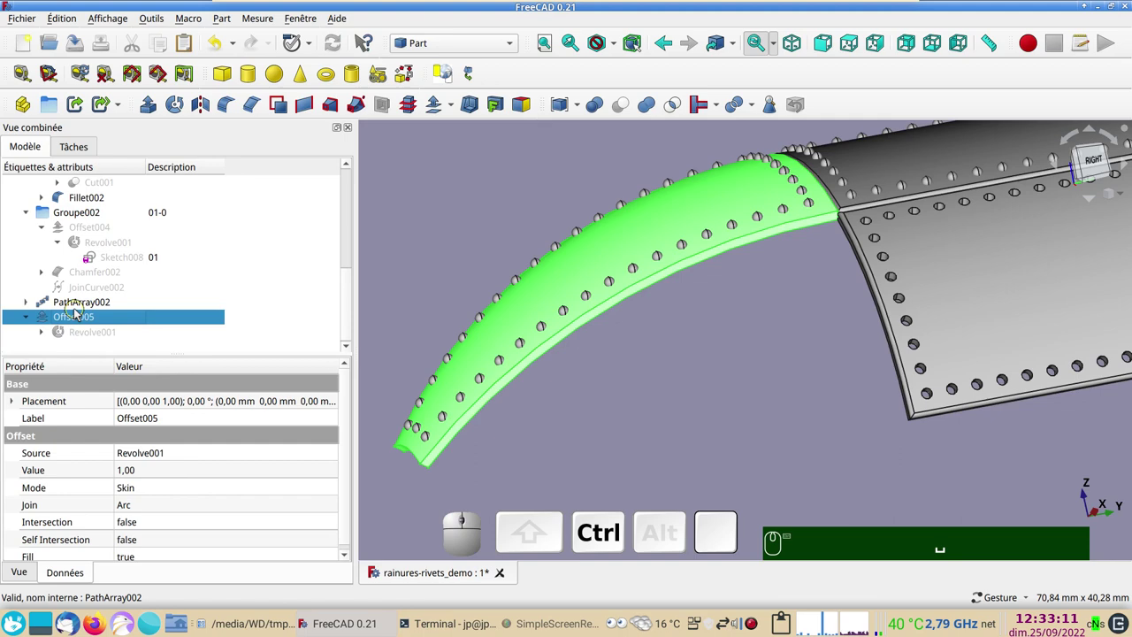
{"action": "scroll", "scroll_direction": "up", "scroll_amount": 3}
{"action": "scroll", "scroll_direction": "down", "scroll_amount": 3}
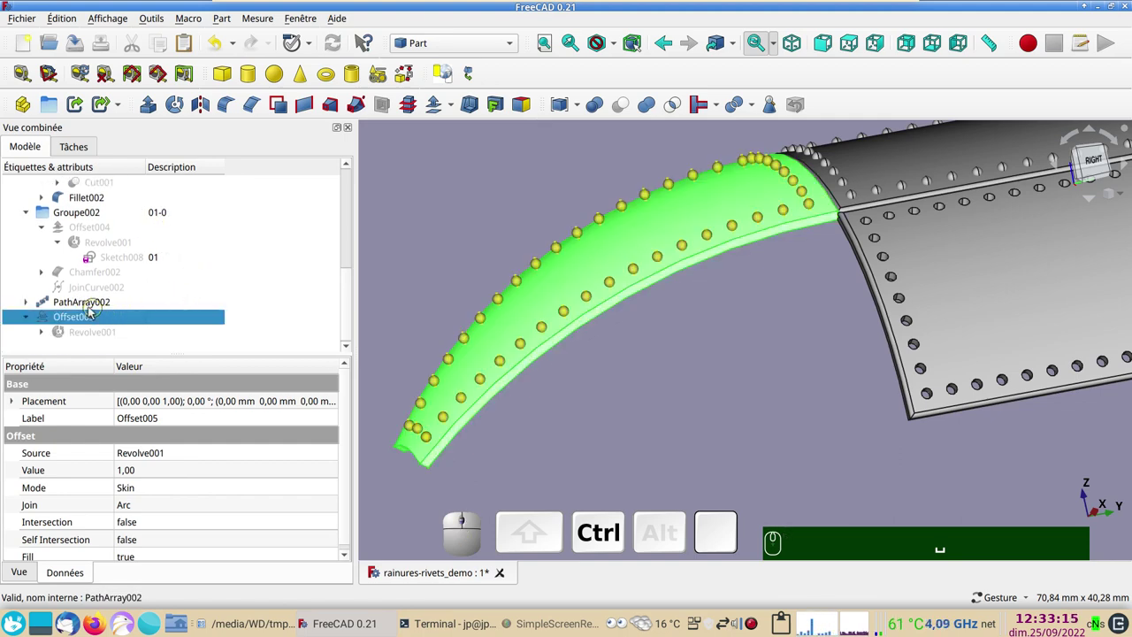
{"action": "left_click", "coordinate": [86, 309]}
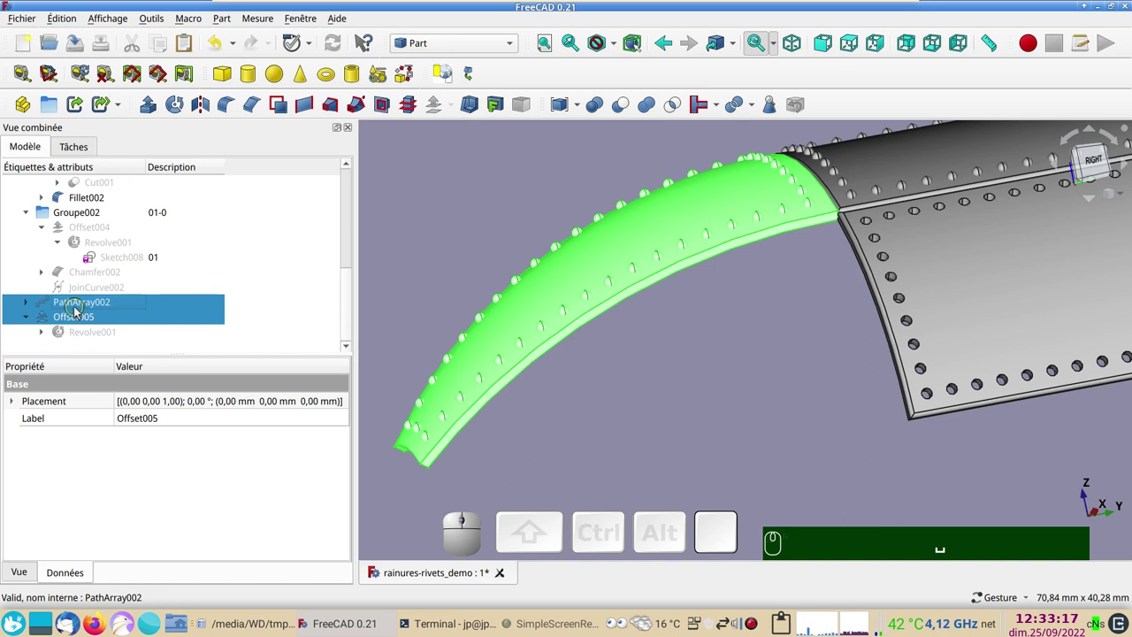
{"action": "left_click_drag", "start_coordinate": [79, 311], "coordinate": [116, 213]}
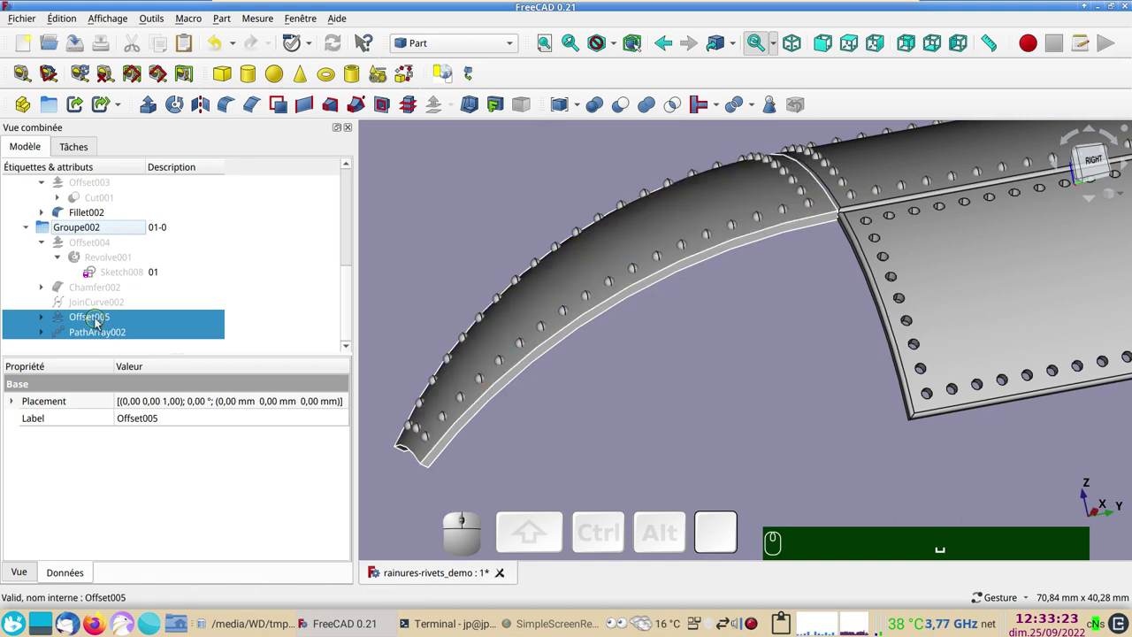
Select Offset005 on its own, toggling its visibility, ready for chamfering
{"action": "left_click", "coordinate": [589, 285]}
{"action": "key", "text": "space"}
{"action": "key", "text": "space"}
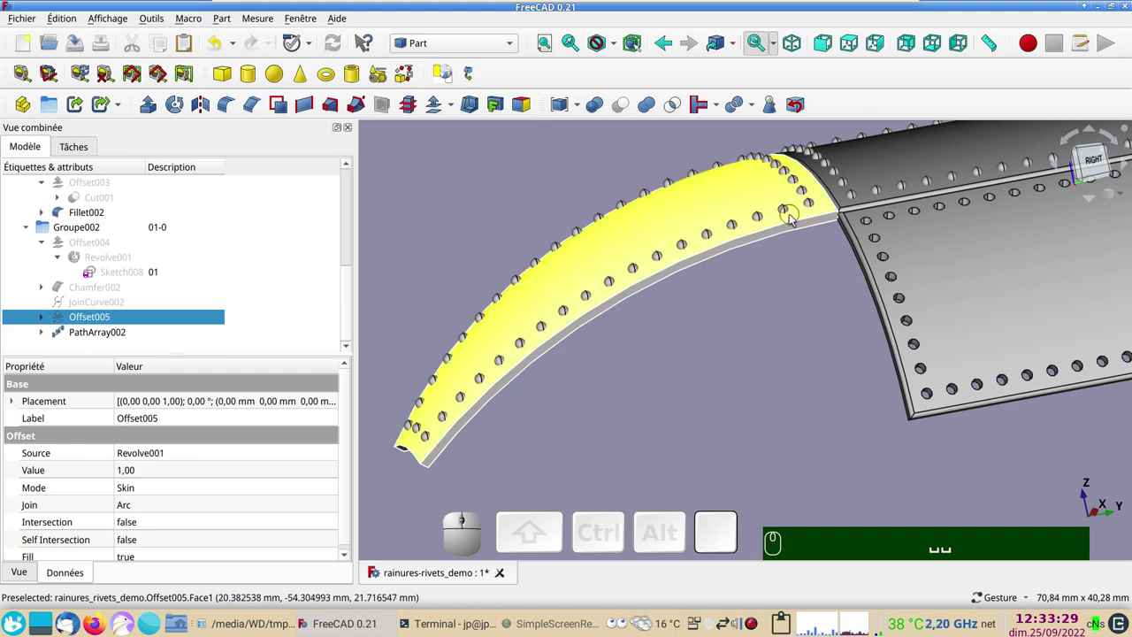
{"action": "scroll", "scroll_direction": "up", "scroll_amount": 3}
{"action": "scroll", "scroll_direction": "down", "scroll_amount": 3}
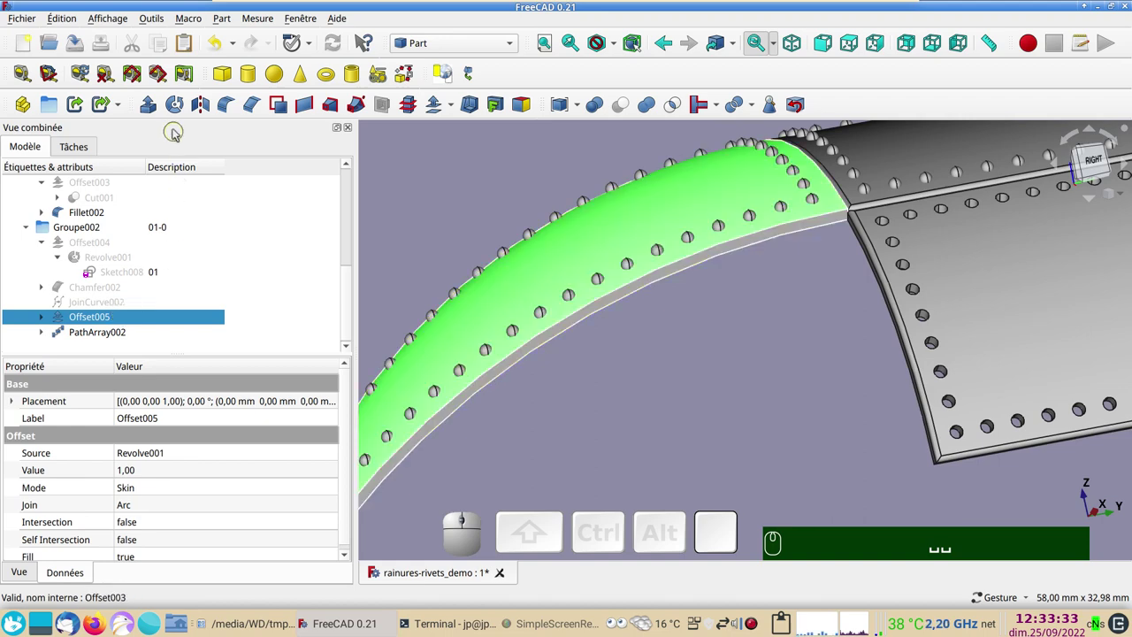
Create Chamfer003 on Offset005 by selecting the panel's outer faces, with a 1 mm chamfer length
{"action": "left_click", "coordinate": [249, 105]}
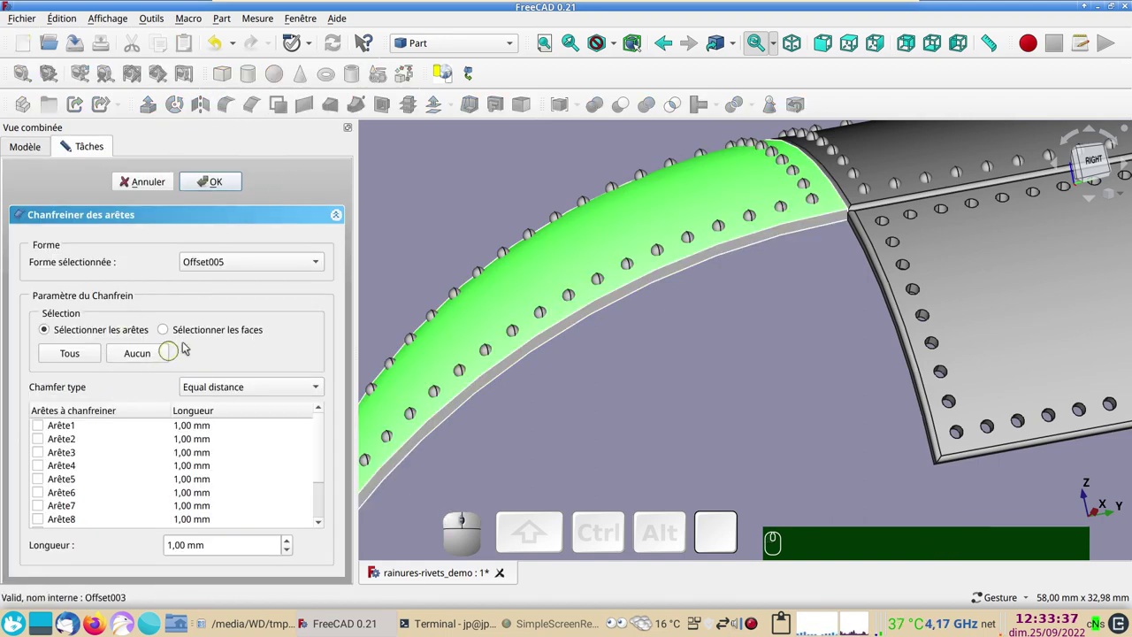
{"action": "left_click", "coordinate": [192, 327]}
{"action": "left_click", "coordinate": [469, 217]}
{"action": "left_click", "coordinate": [512, 281]}
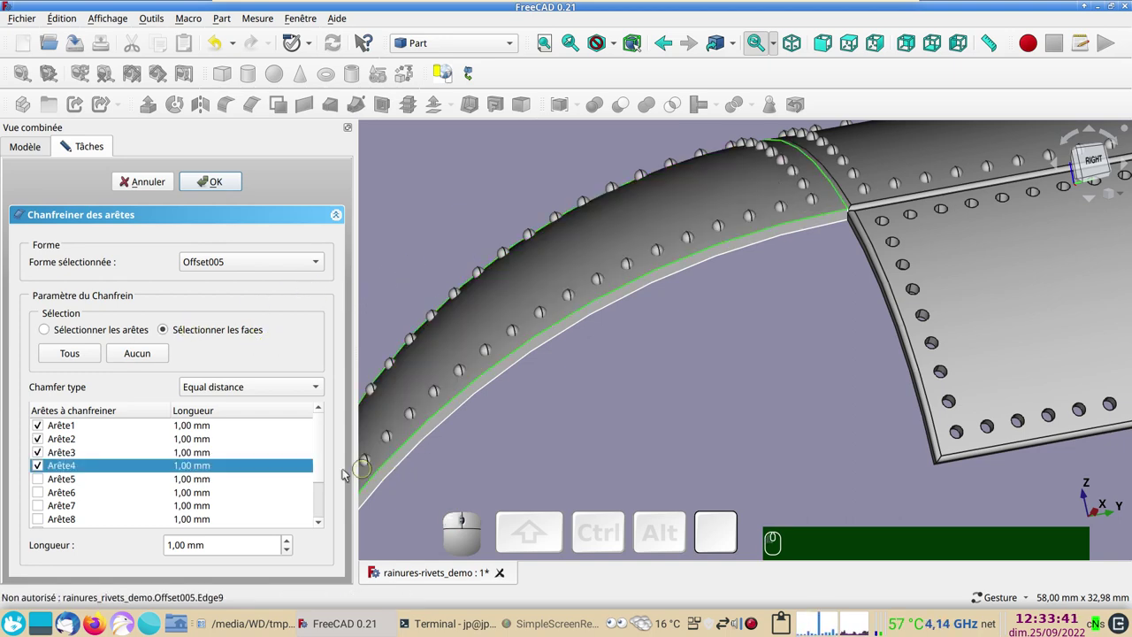
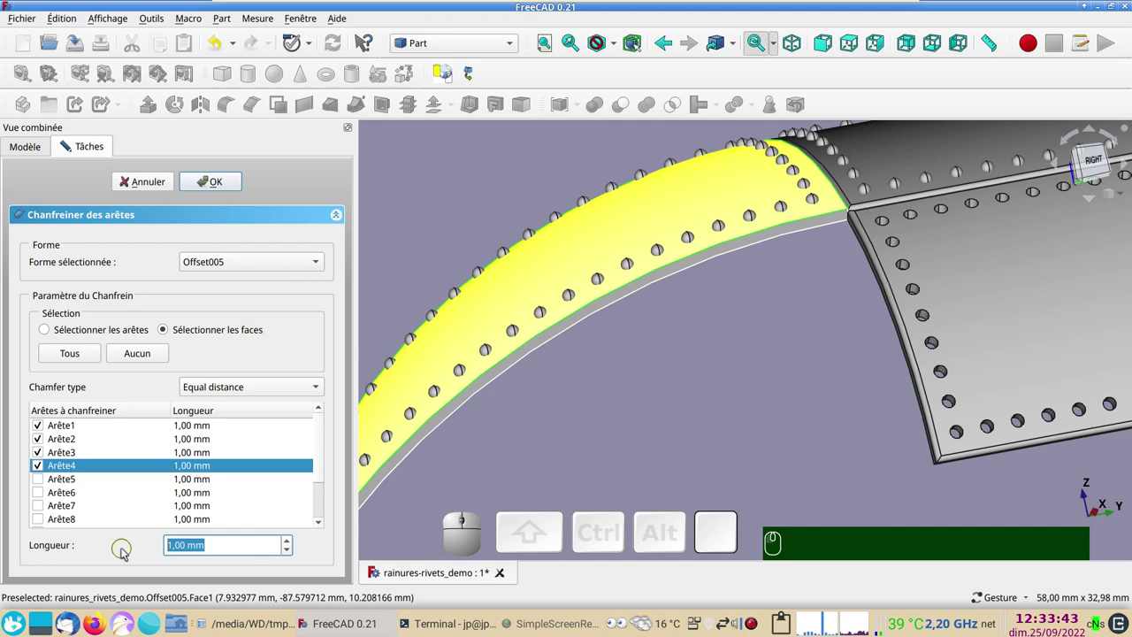
{"action": "key", "text": ","}
{"action": "key", "text": "KP_4"}
{"action": "key", "text": "KP_Enter"}
Move Chamfer003 into Groupe002 and collapse the tree to show only the top-level groups
{"action": "scroll", "scroll_direction": "down", "scroll_amount": 3}
{"action": "left_click_drag", "start_coordinate": [803, 447], "coordinate": [708, 470]}
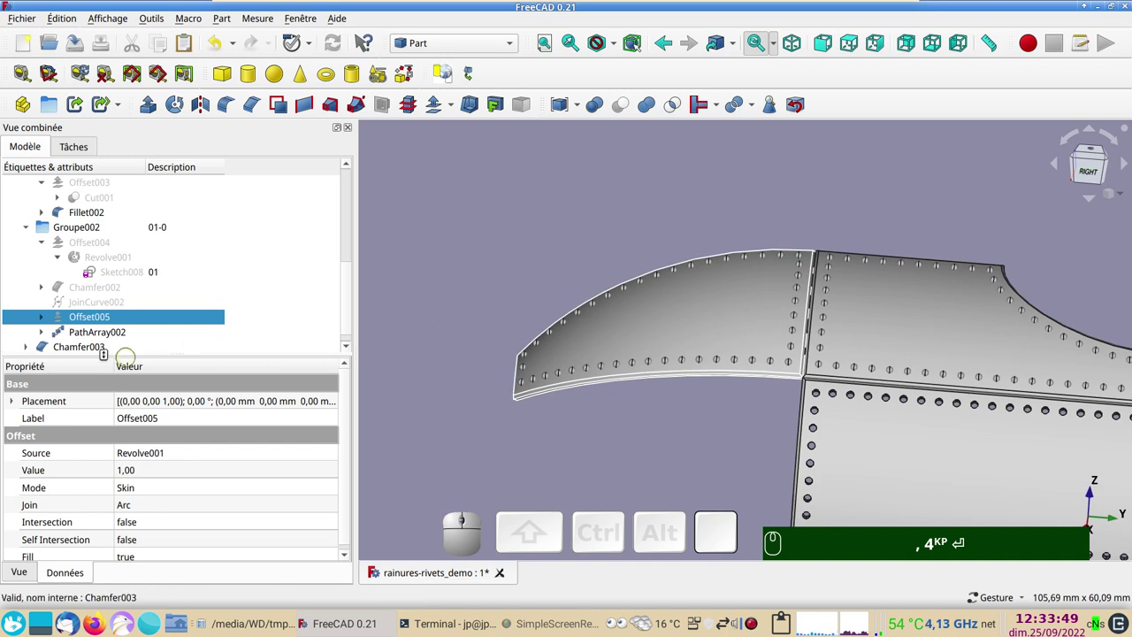
{"action": "scroll", "scroll_direction": "down", "scroll_amount": 3}
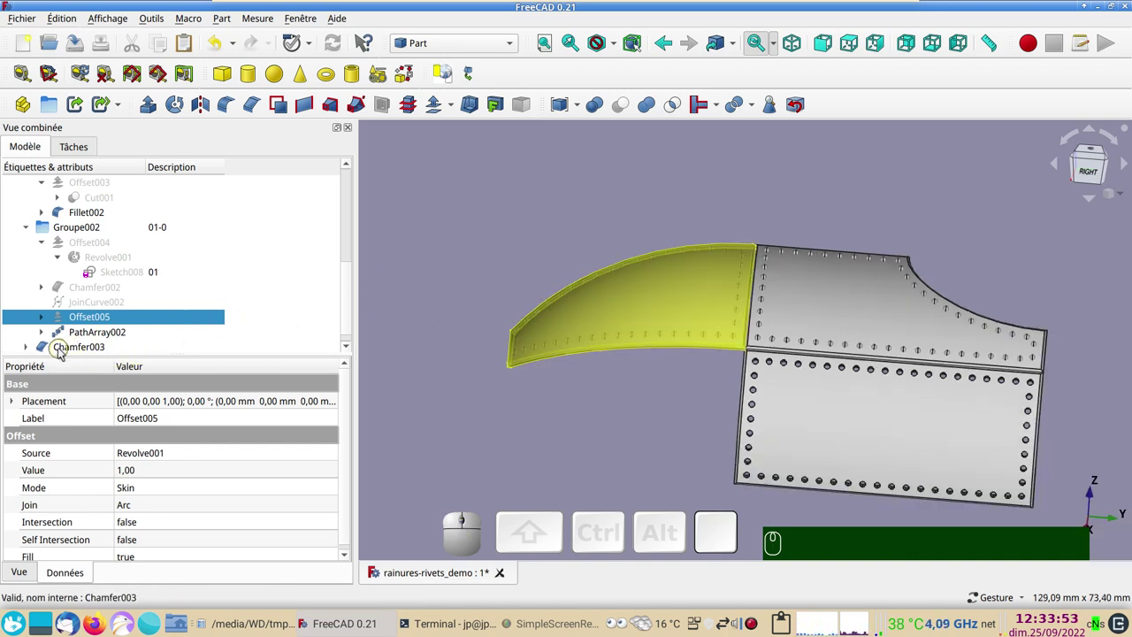
{"action": "left_click_drag", "start_coordinate": [63, 351], "coordinate": [95, 224]}
{"action": "left_click", "coordinate": [35, 212]}
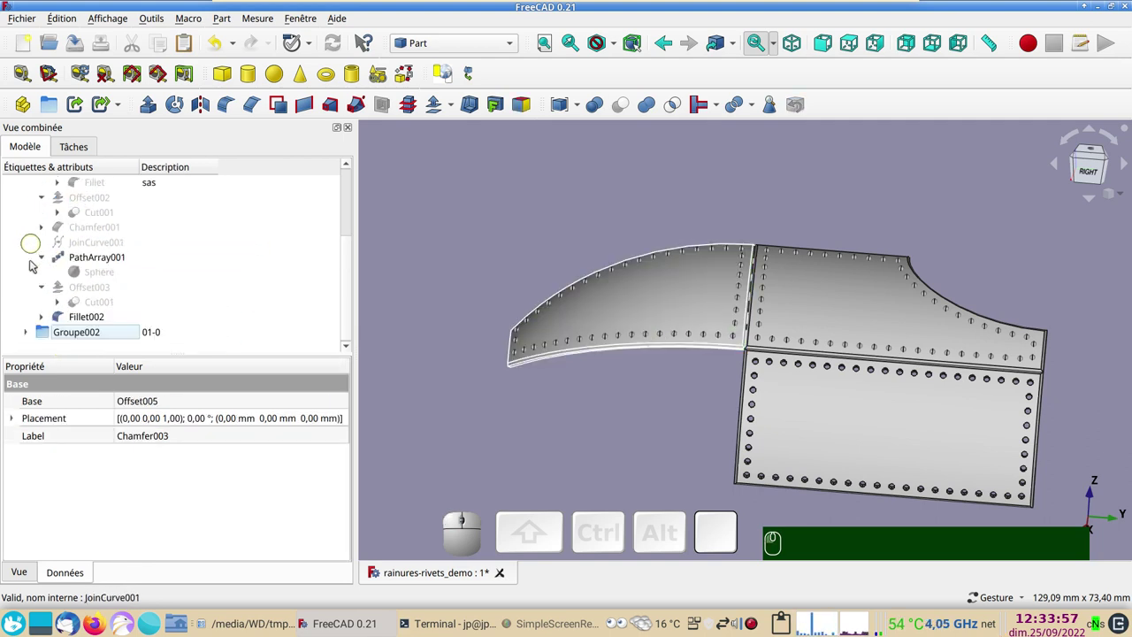
{"action": "scroll", "scroll_direction": "up", "scroll_amount": 3}
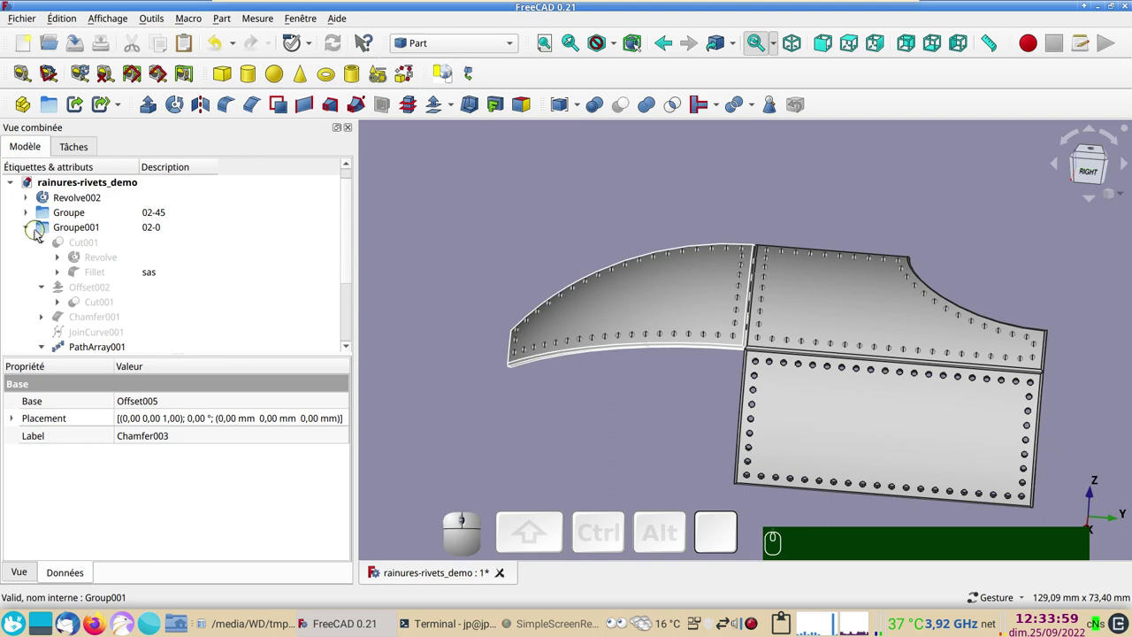
{"action": "left_click", "coordinate": [33, 230]}
{"action": "scroll", "scroll_direction": "up", "scroll_amount": 3}
{"action": "left_click_drag", "start_coordinate": [711, 415], "coordinate": [463, 429]}
{"action": "scroll", "scroll_direction": "down", "scroll_amount": 3}
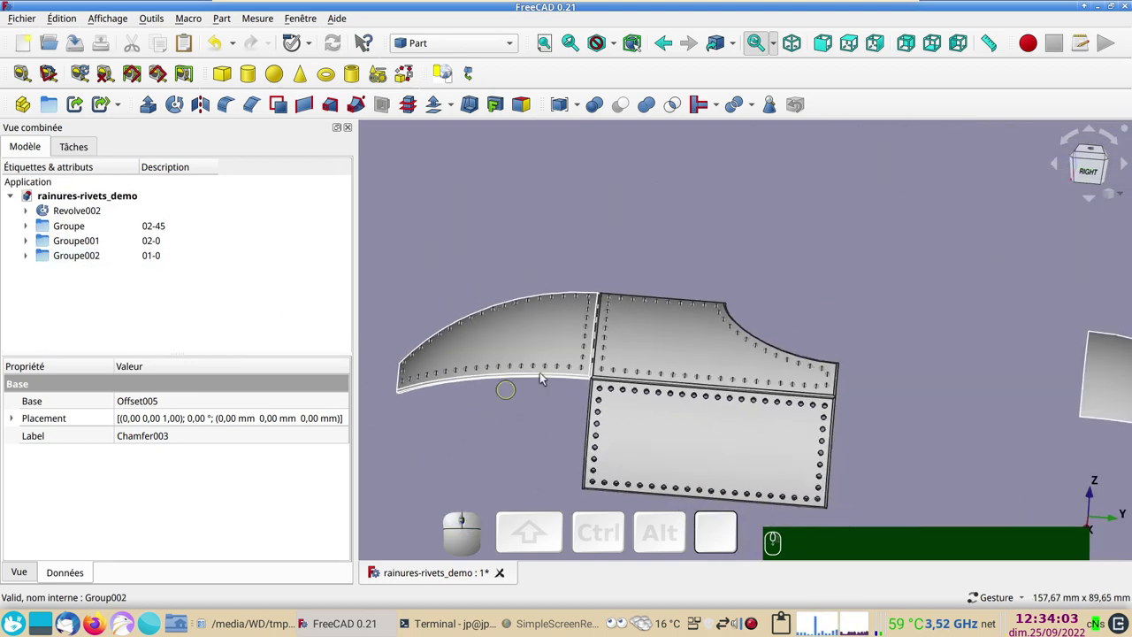
{"action": "left_click_drag", "start_coordinate": [851, 241], "coordinate": [772, 342]}
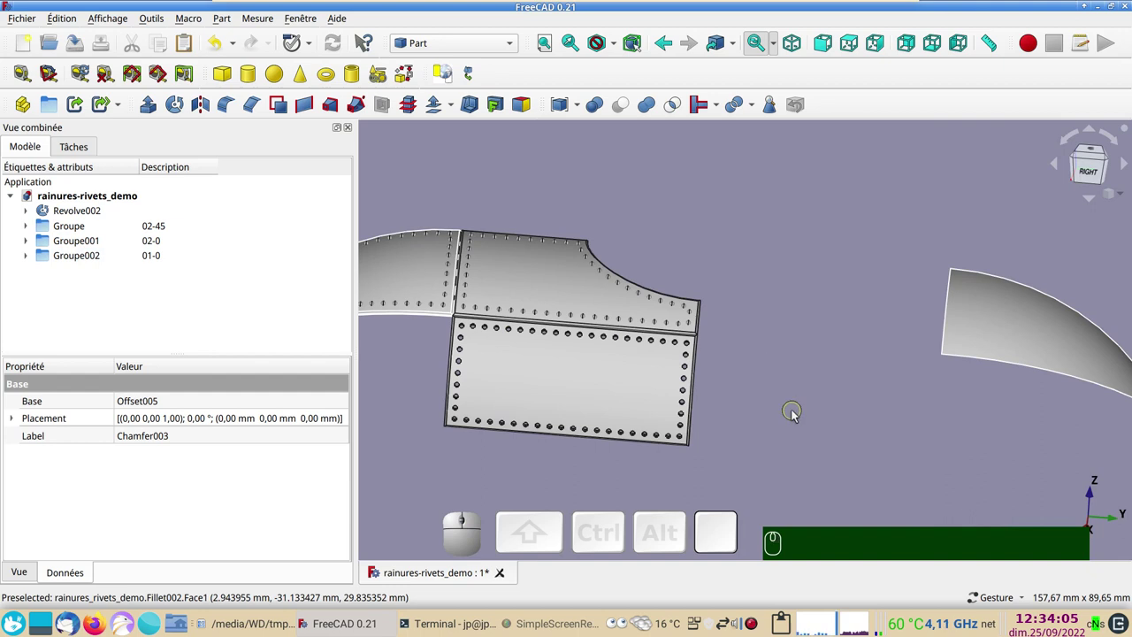
{"action": "left_click", "coordinate": [838, 468]}
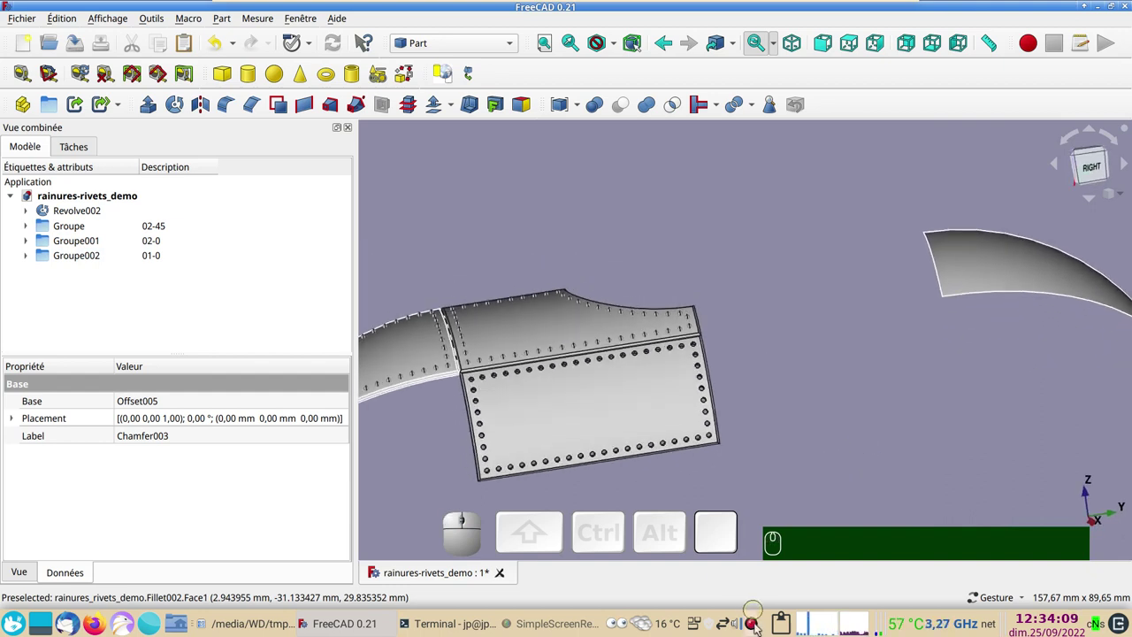
{"action": "right_click", "coordinate": [770, 465]}
{"action": "left_click", "coordinate": [784, 294]}
{"action": "scroll", "scroll_direction": "down", "scroll_amount": 3}
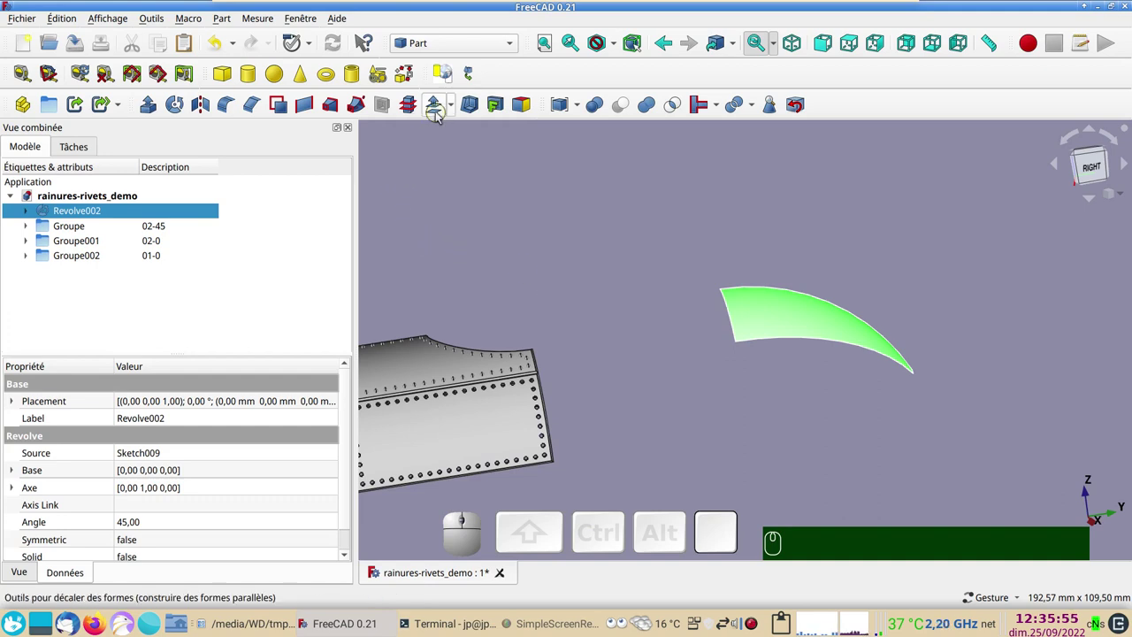
Create Offset006 as a filled 5 mm 3D offset of the Revolve002 surface
{"action": "left_click", "coordinate": [438, 116]}
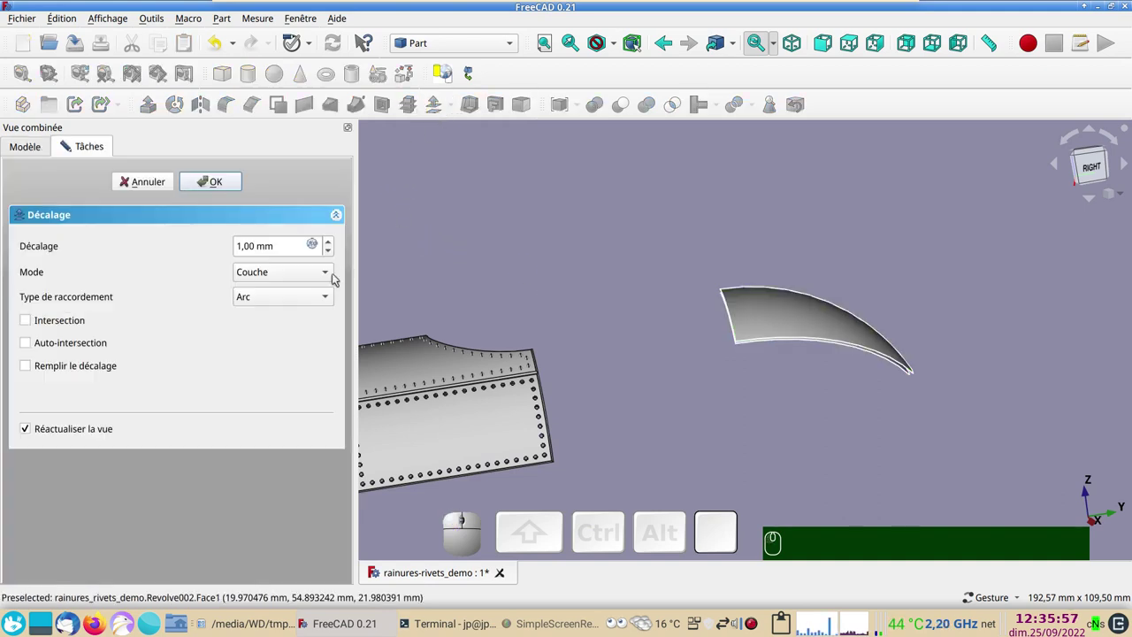
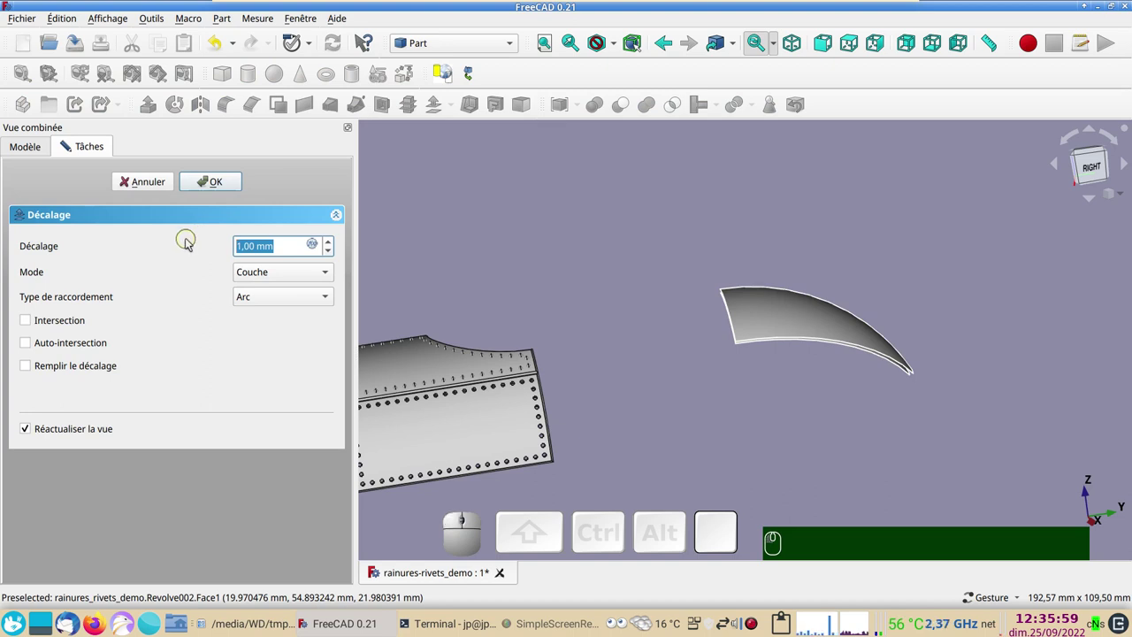
{"action": "key", "text": "KP_5"}
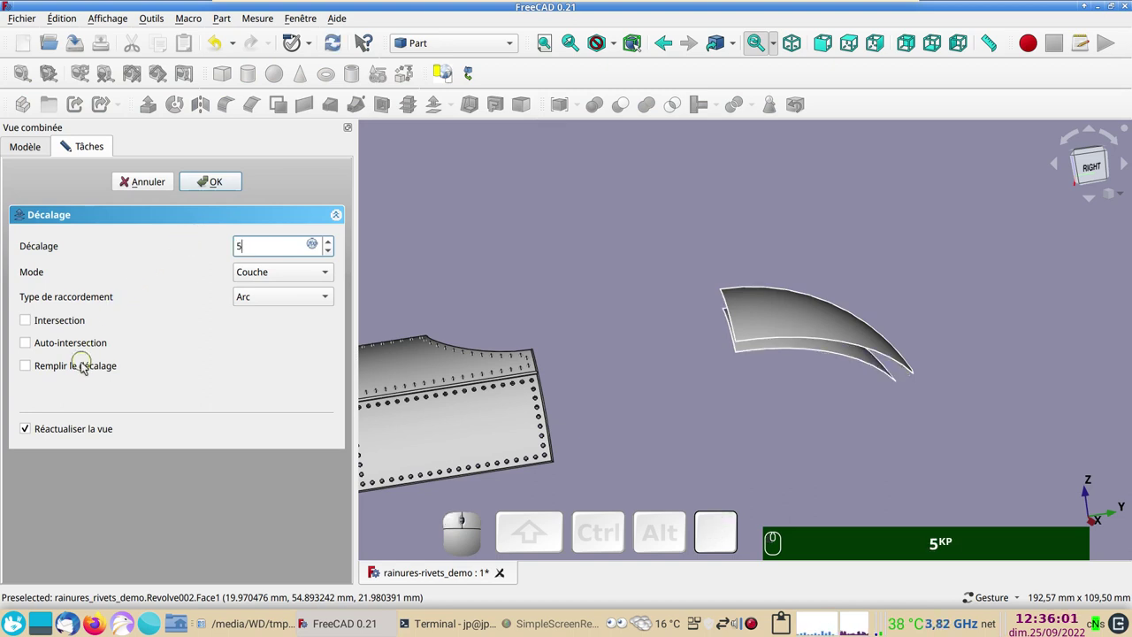
{"action": "left_click", "coordinate": [85, 368]}
{"action": "left_click", "coordinate": [228, 193]}
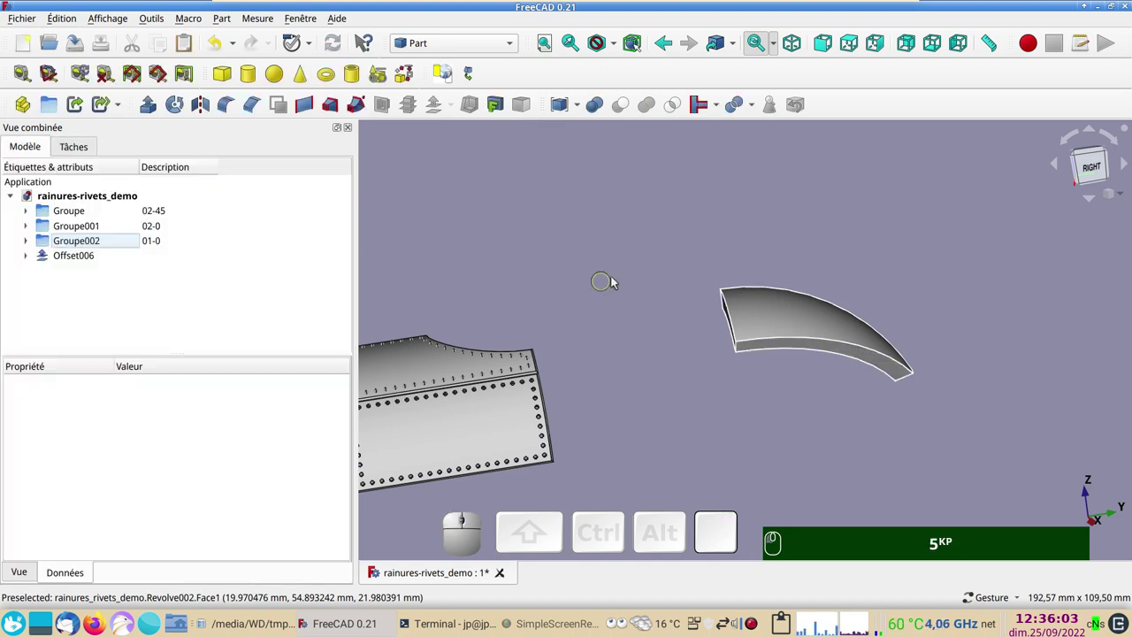
{"action": "left_click_drag", "start_coordinate": [644, 318], "coordinate": [668, 320]}
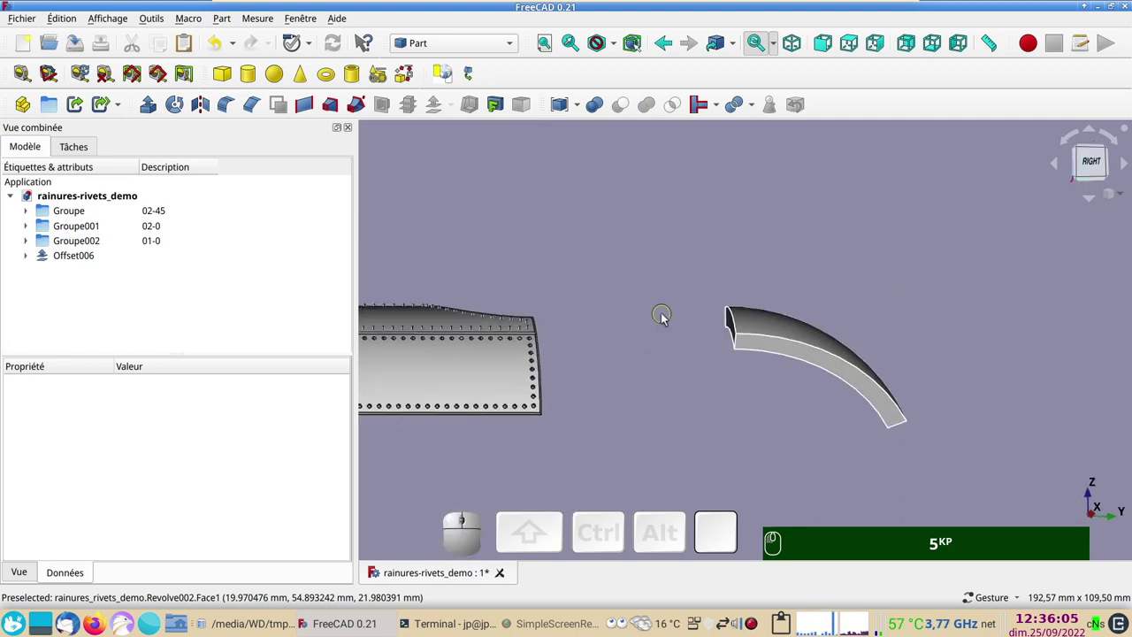
{"action": "left_click_drag", "start_coordinate": [891, 254], "coordinate": [801, 306]}
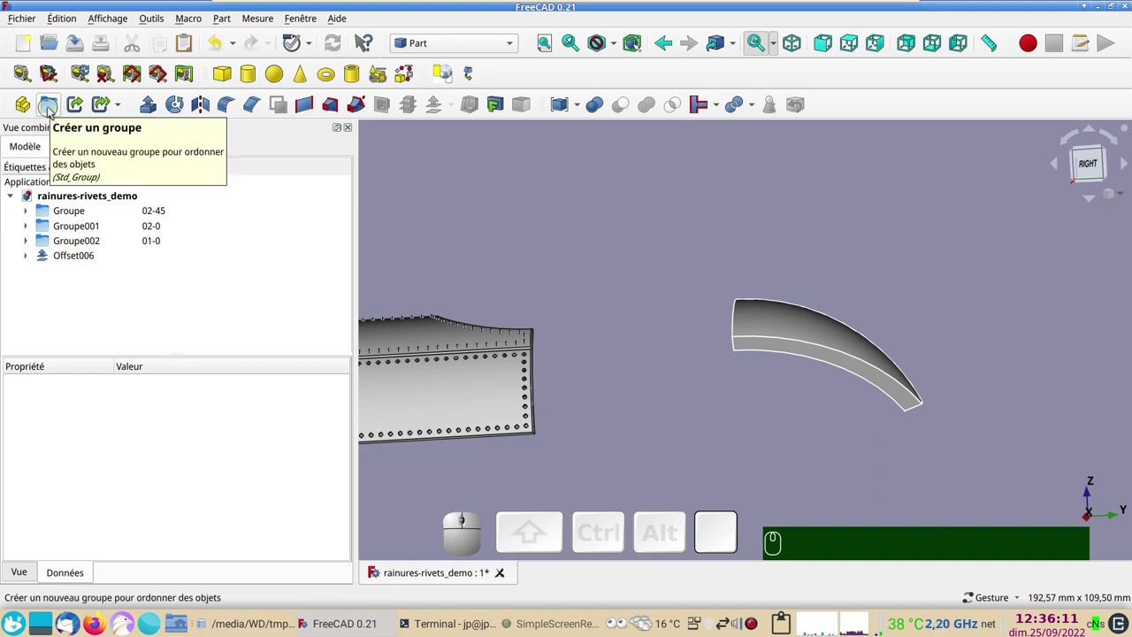
Create Groupe003 and set its Description to 04-0
{"action": "left_click", "coordinate": [51, 108]}
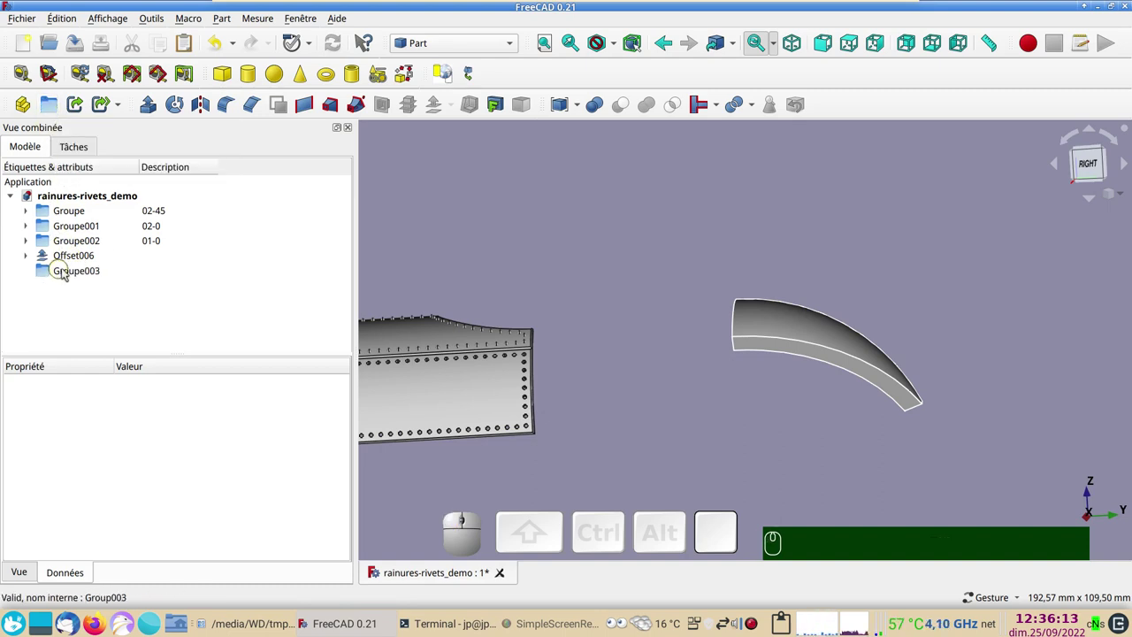
{"action": "left_click", "coordinate": [155, 275]}
{"action": "key", "text": "F2"}
{"action": "key", "text": "KP_0"}
{"action": "key", "text": "KP_4"}
{"action": "key", "text": "KP_Subtract"}
{"action": "key", "text": "KP_0"}
{"action": "key", "text": "Return"}
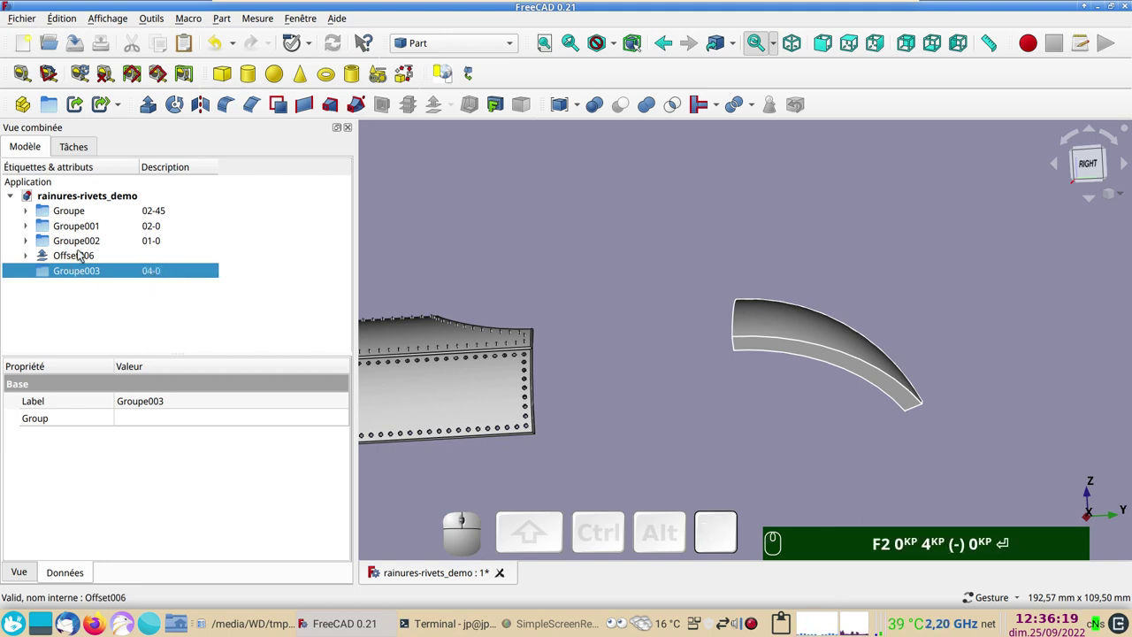
Move Offset006 into Groupe003, hide its Revolve002 source and select the solid
{"action": "left_click_drag", "start_coordinate": [83, 257], "coordinate": [113, 265]}
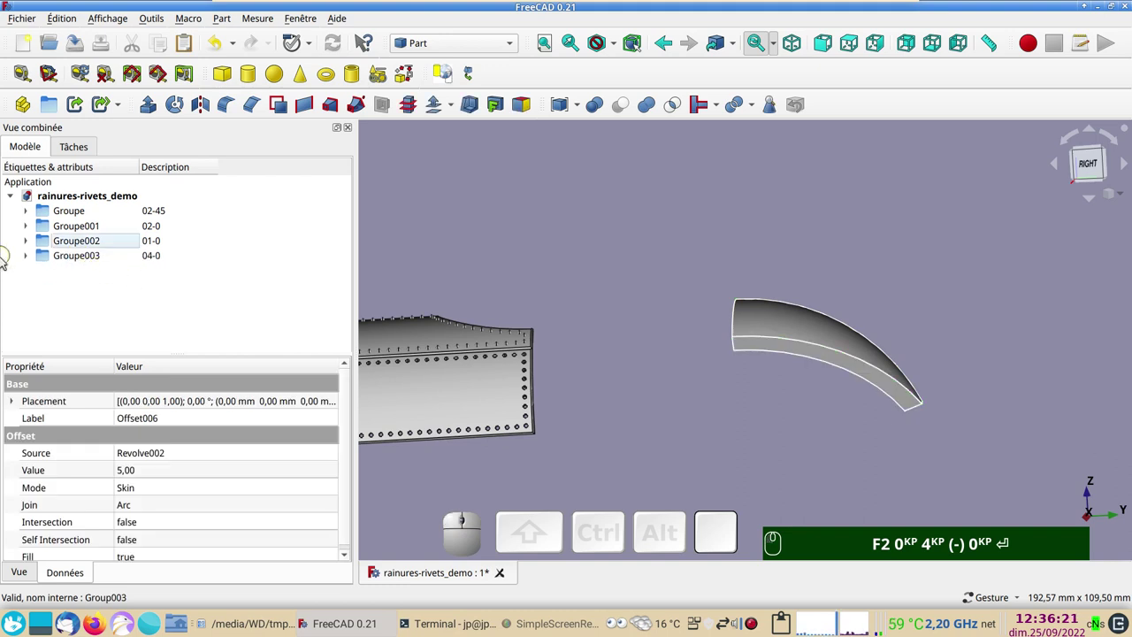
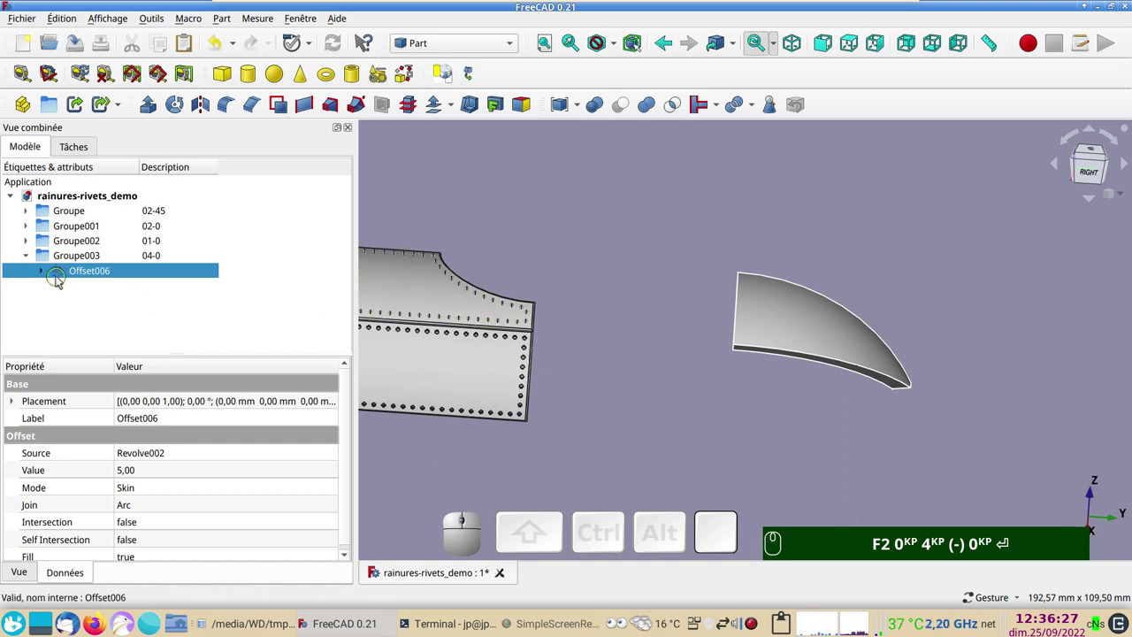
{"action": "left_click", "coordinate": [45, 275]}
{"action": "left_click", "coordinate": [104, 287]}
{"action": "key", "text": "space"}
{"action": "left_click", "coordinate": [823, 325]}
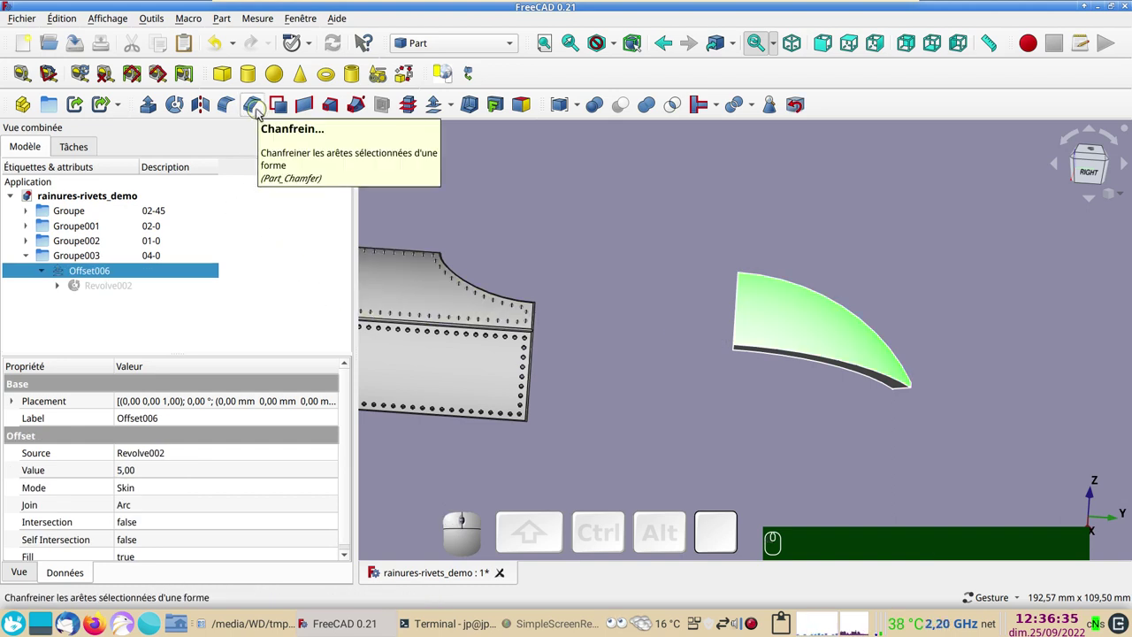
Attempt Chamfer004 on Offset006 by faces, which fails to recompute
{"action": "left_click", "coordinate": [260, 110]}
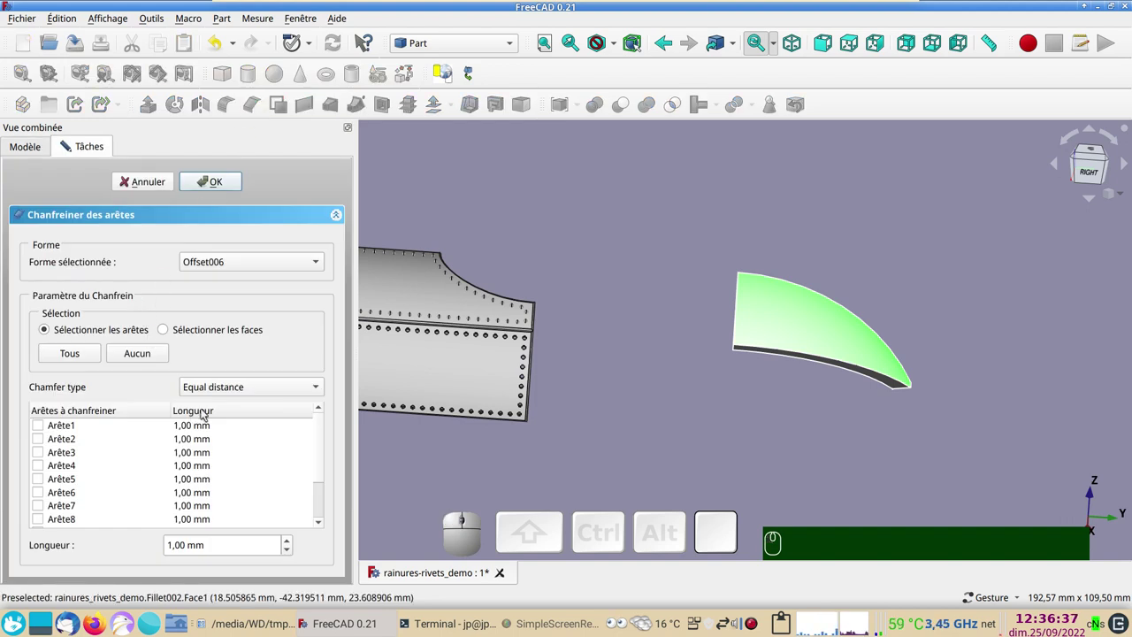
{"action": "left_click", "coordinate": [723, 467]}
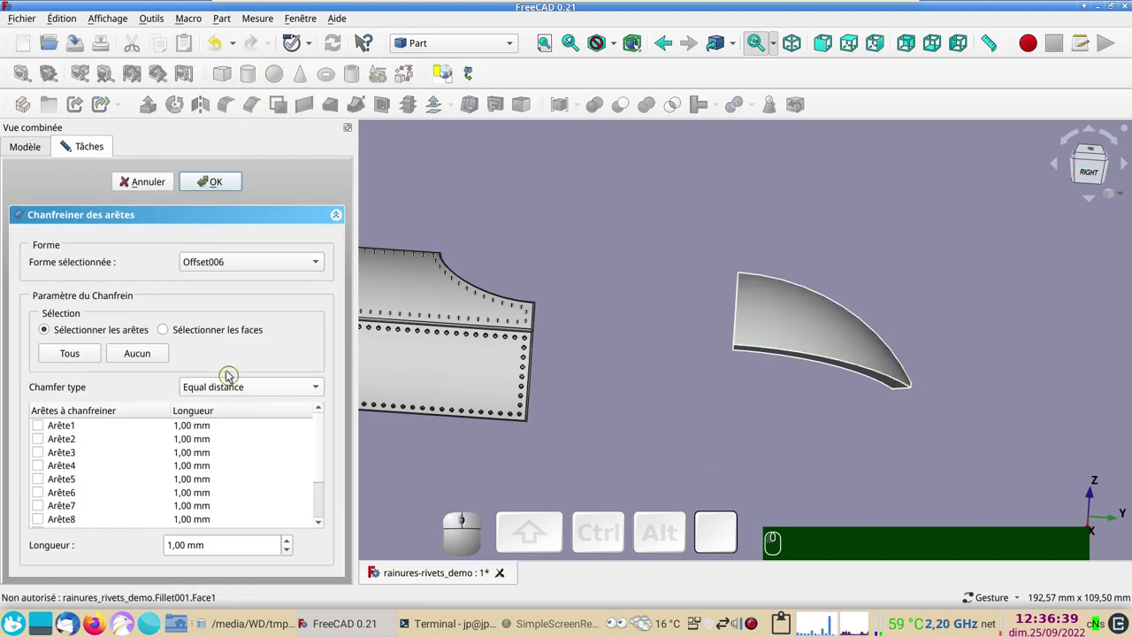
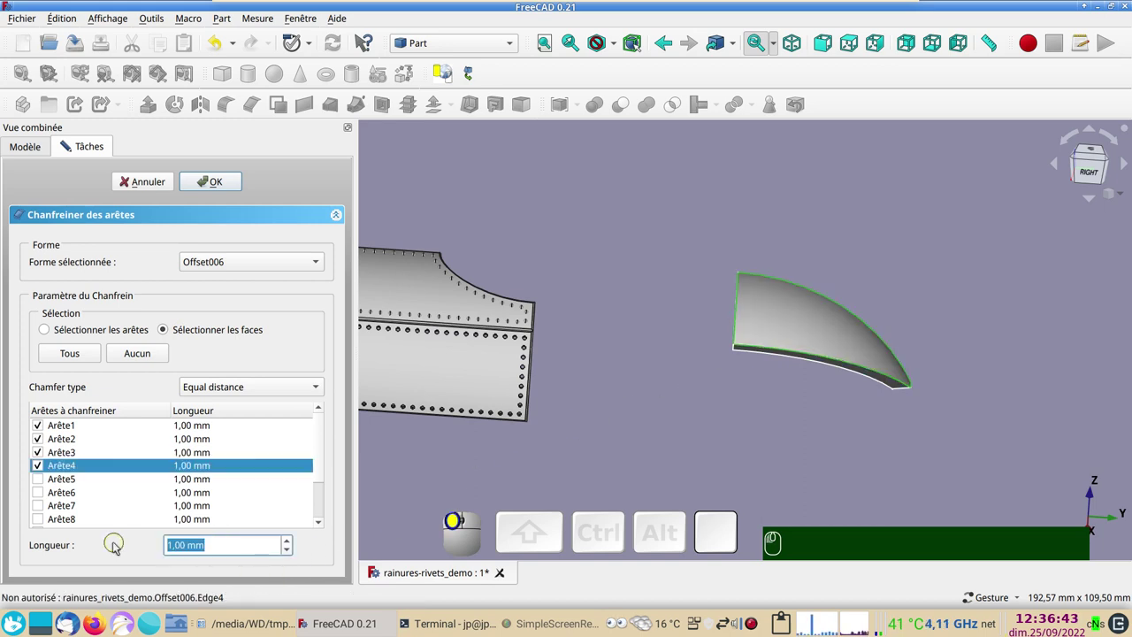
{"action": "key", "text": "KP_2"}
{"action": "key", "text": "Return"}
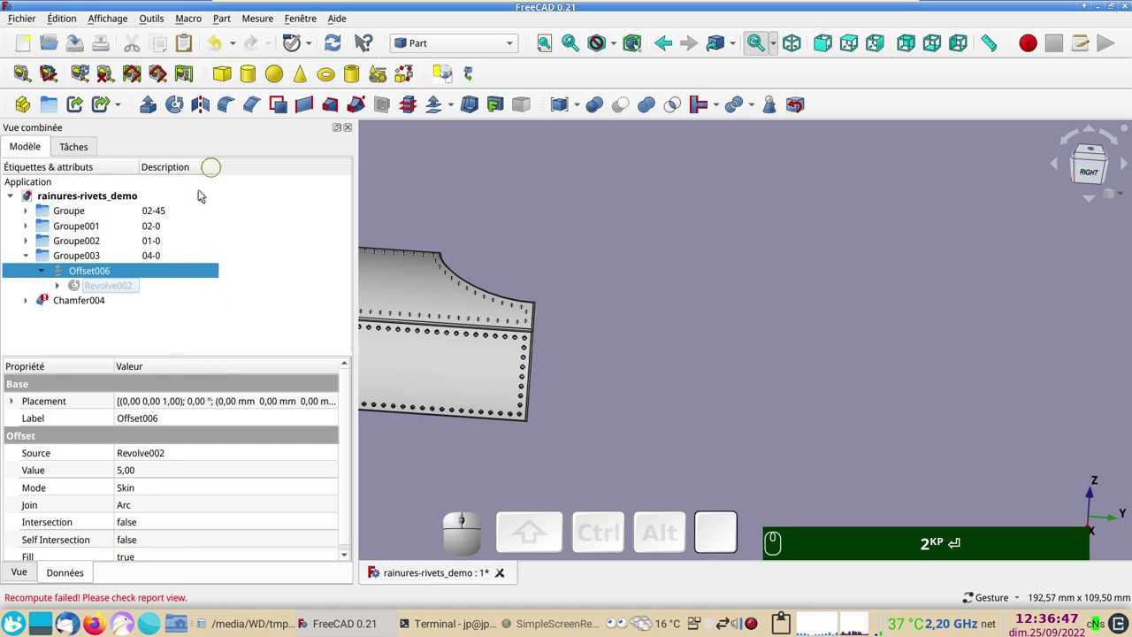
Undo the failed chamfer, leaving Offset006 without chamfered edges
{"action": "left_click", "coordinate": [216, 47]}
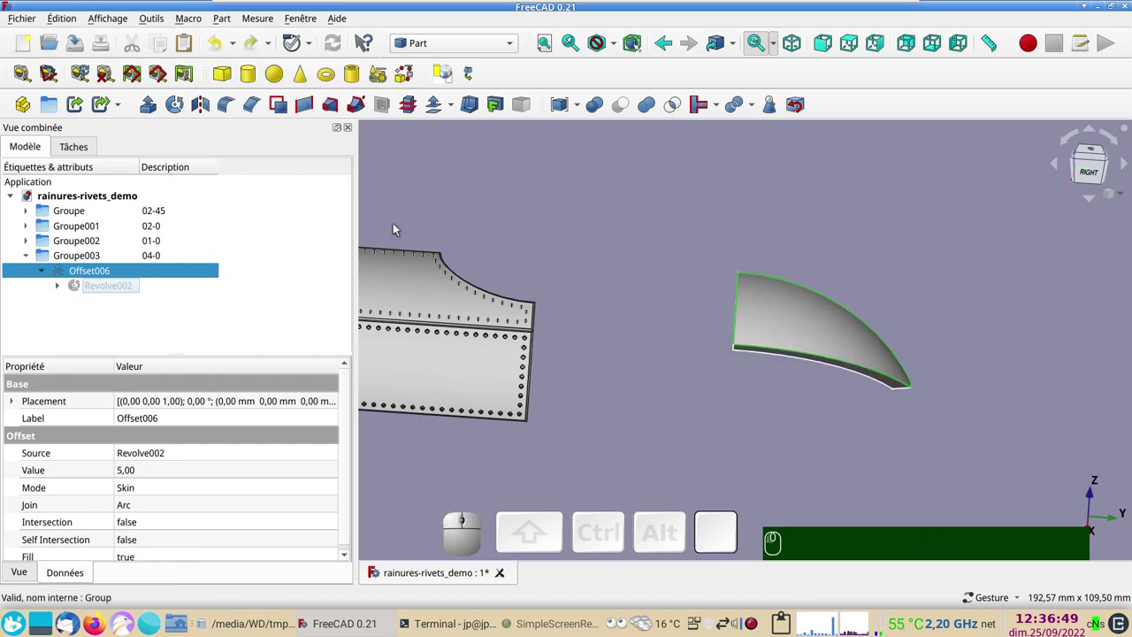
{"action": "left_click_drag", "start_coordinate": [879, 432], "coordinate": [847, 510]}
{"action": "scroll", "scroll_direction": "up", "scroll_amount": 3}
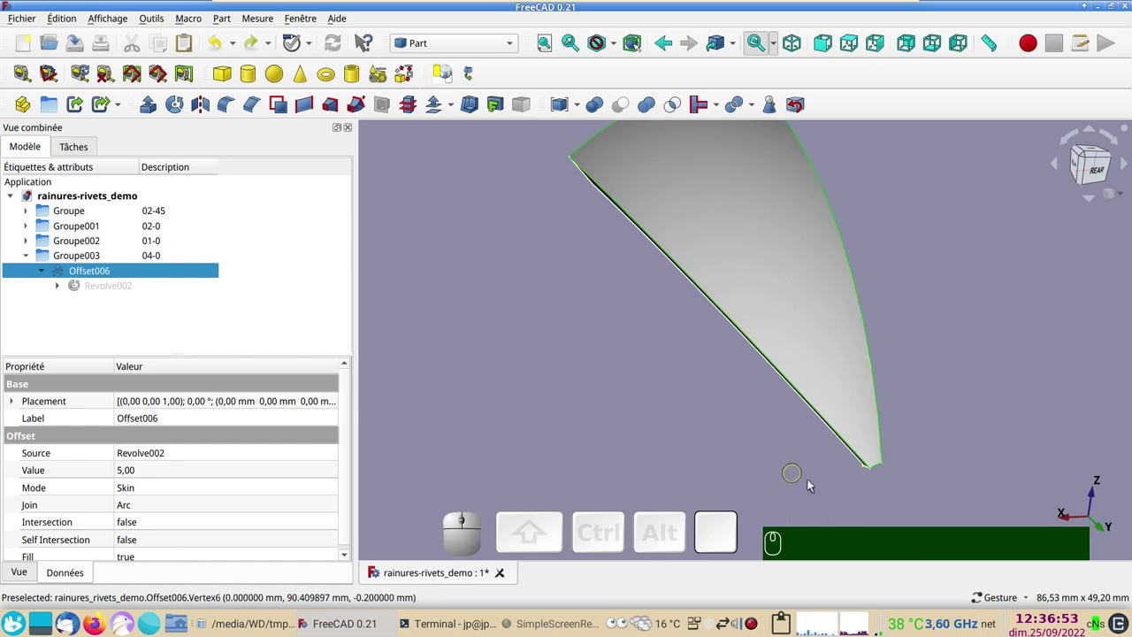
{"action": "left_click_drag", "start_coordinate": [635, 466], "coordinate": [740, 421]}
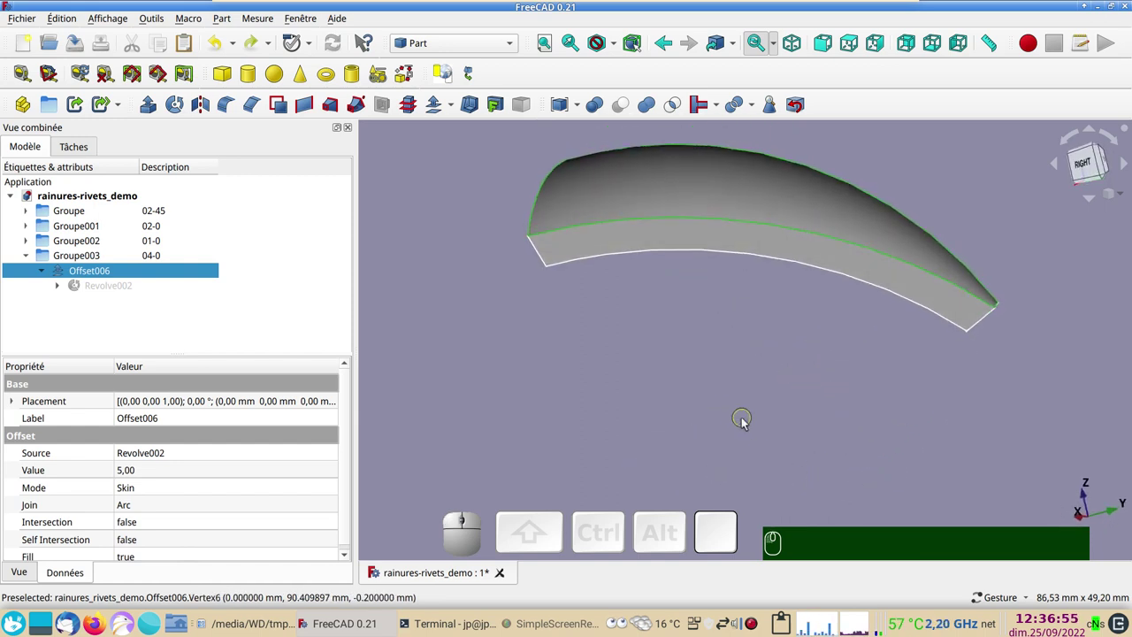
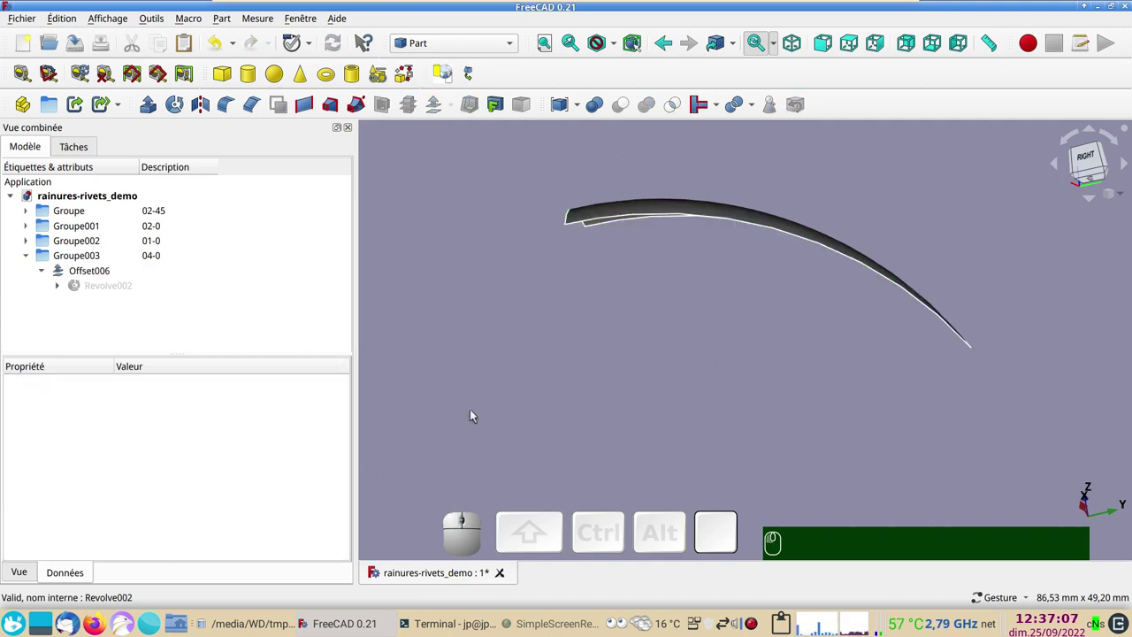
Show the Revolve002 source surface again beside the offset skin
{"action": "left_click", "coordinate": [105, 286]}
{"action": "key", "text": "space"}
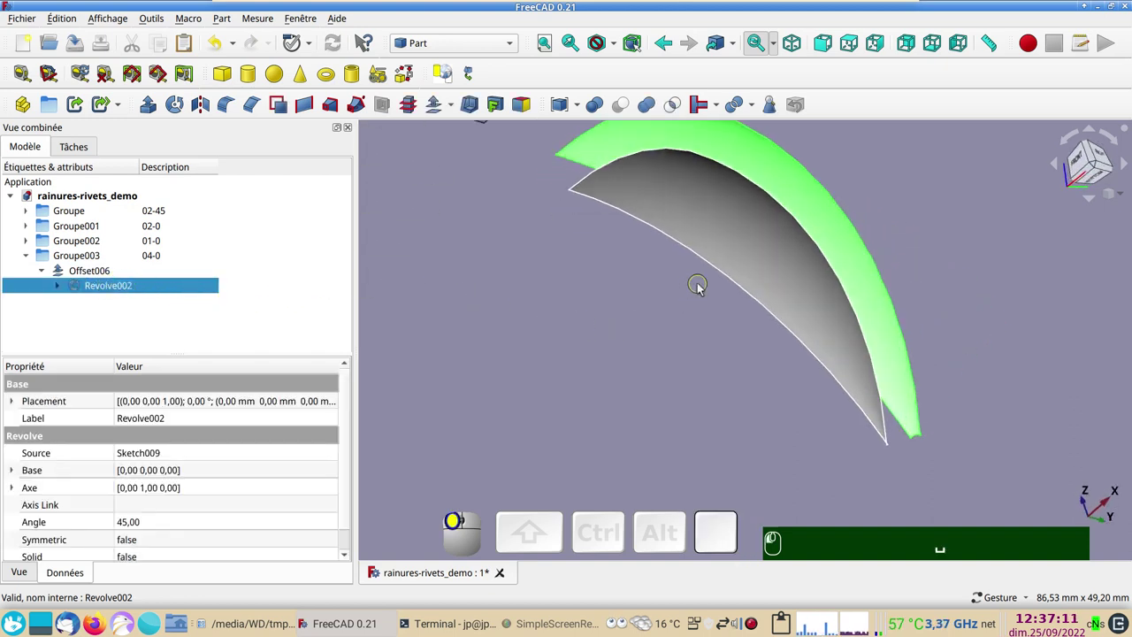
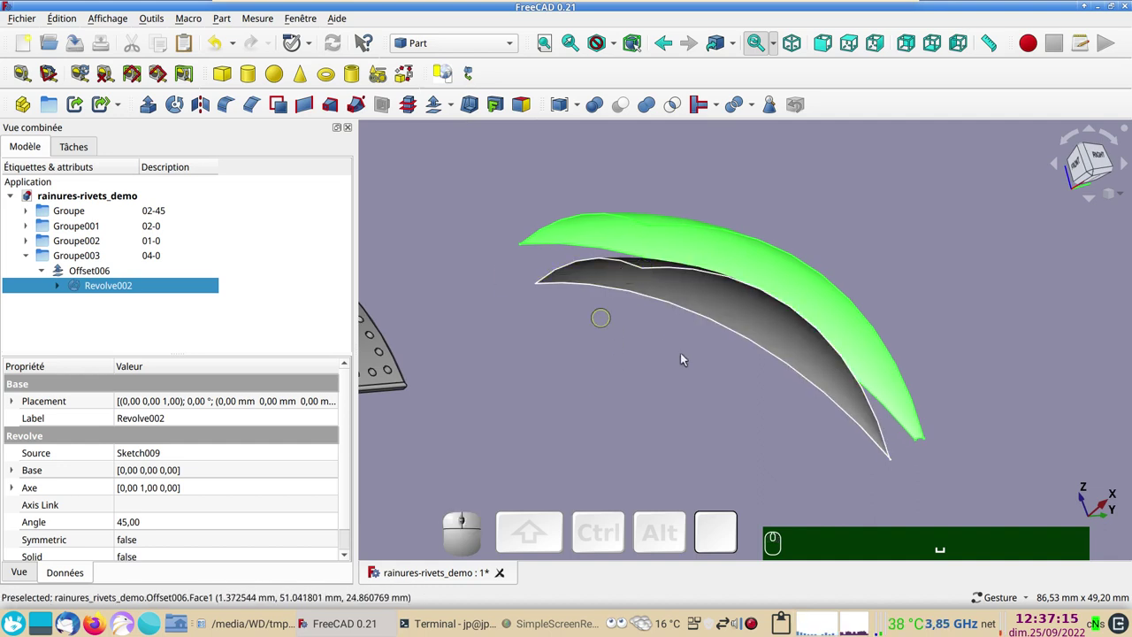
Set Offset006's Point Size display property to 10
{"action": "left_click", "coordinate": [700, 286]}
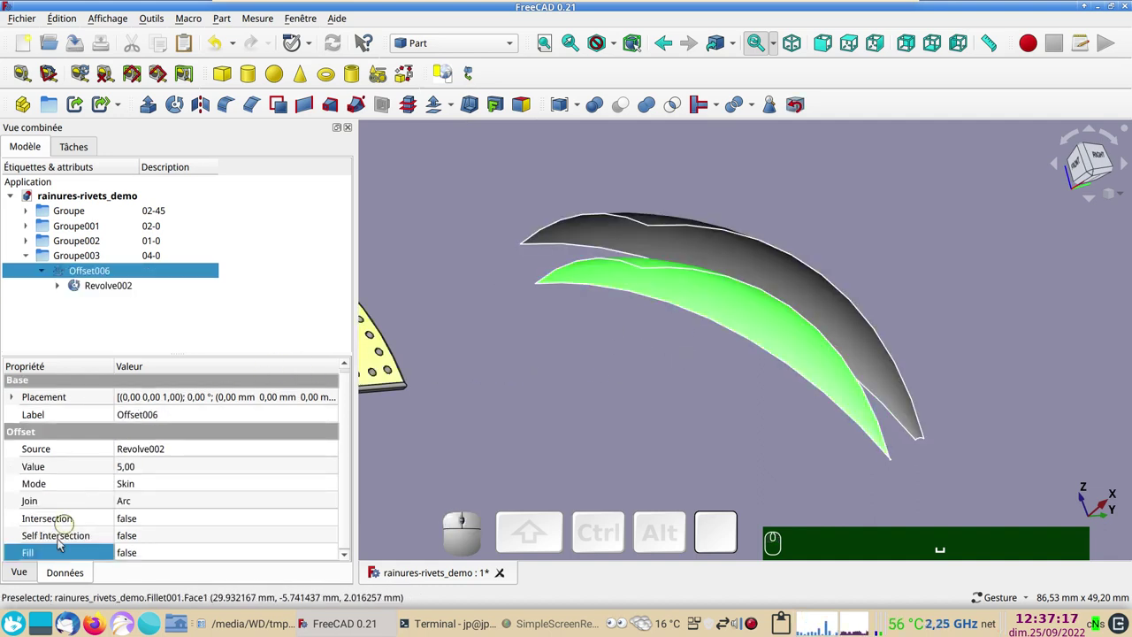
{"action": "left_click", "coordinate": [33, 573]}
{"action": "scroll", "scroll_direction": "down", "scroll_amount": 3}
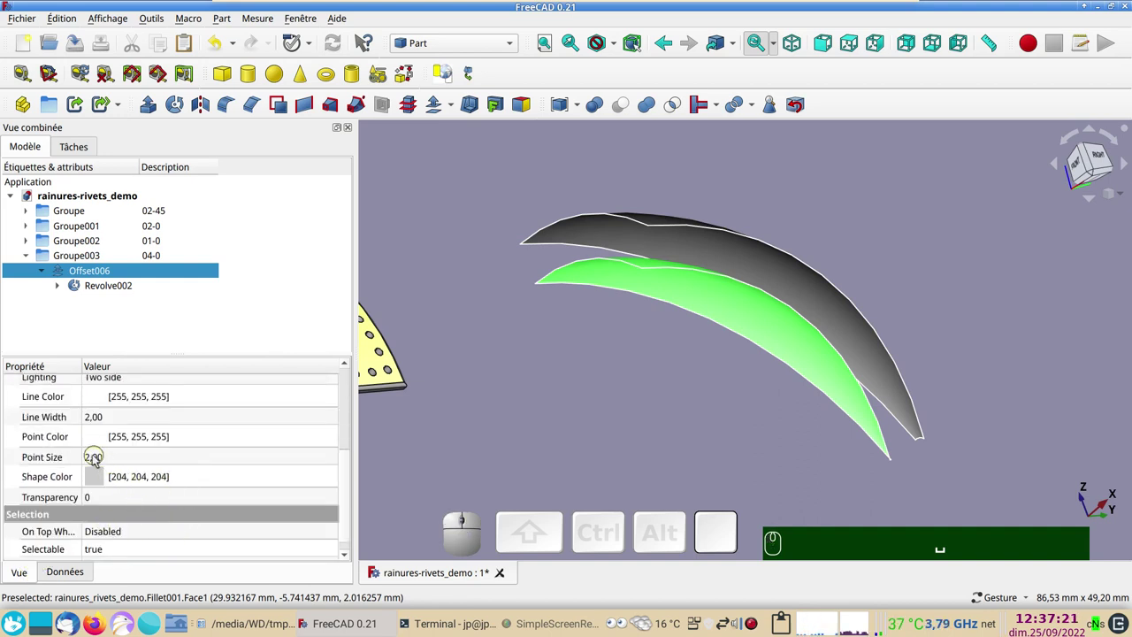
{"action": "left_click", "coordinate": [131, 452]}
{"action": "key", "text": "KP_1"}
{"action": "key", "text": "KP_Enter"}
{"action": "key", "text": "KP_0"}
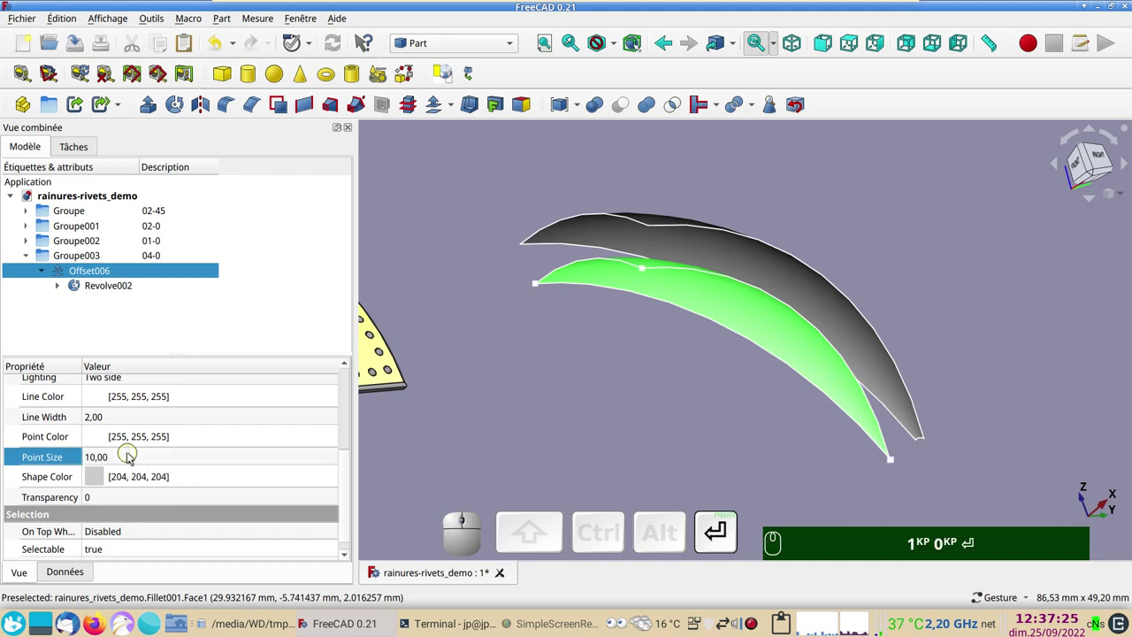
Pick two corner points of the Offset006 skin for a sketch plane
{"action": "left_click_drag", "start_coordinate": [582, 365], "coordinate": [600, 425]}
{"action": "left_click", "coordinate": [601, 425]}
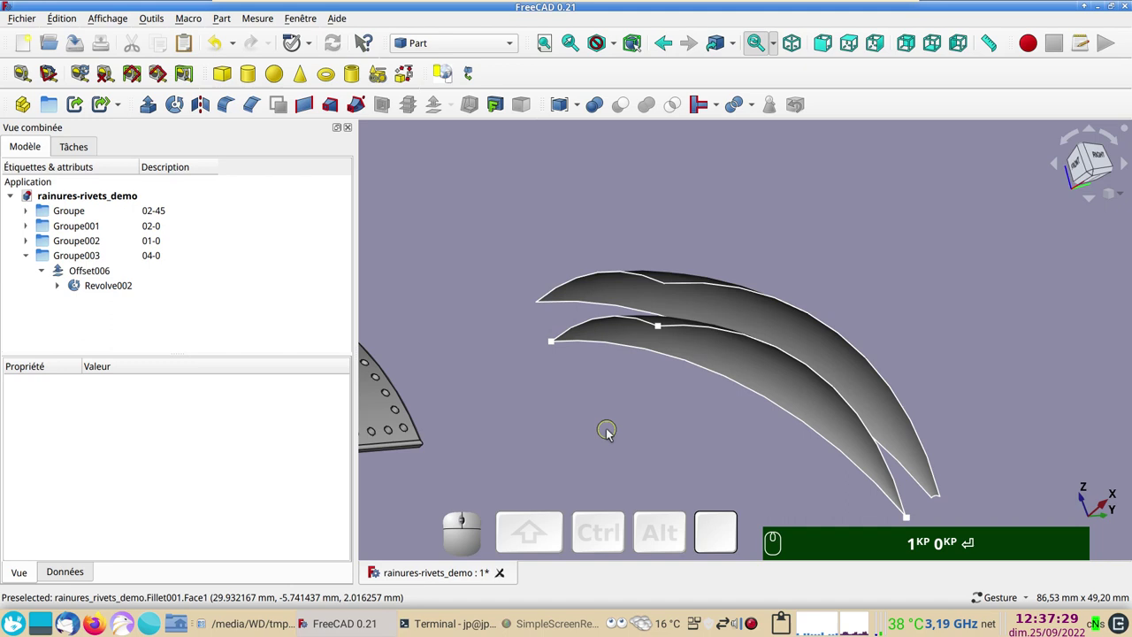
{"action": "left_click_drag", "start_coordinate": [657, 442], "coordinate": [637, 422]}
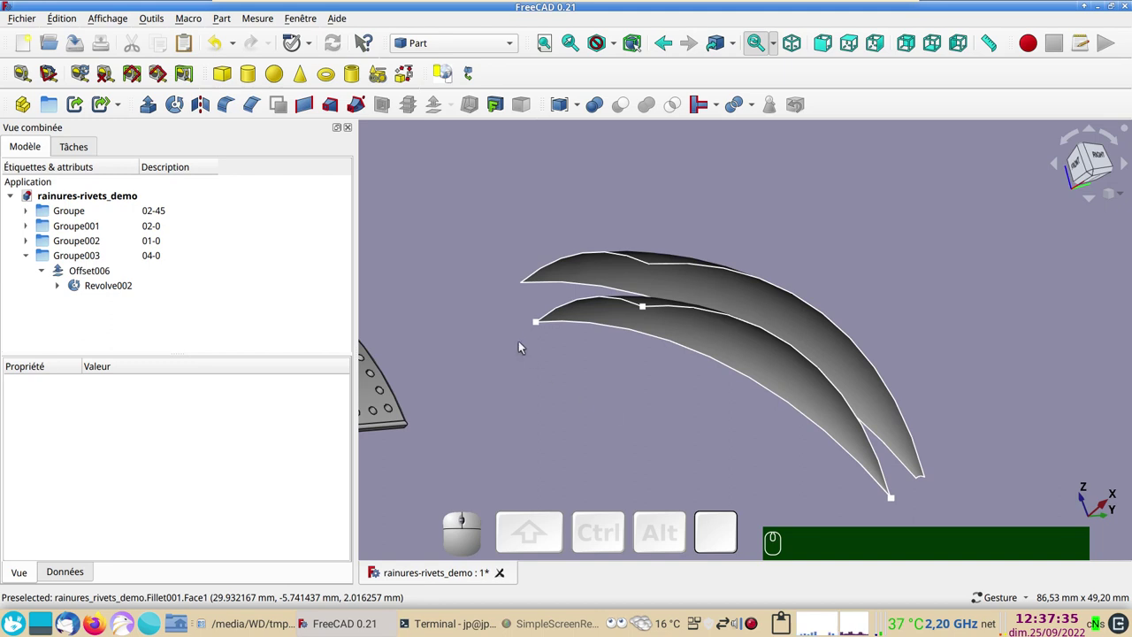
{"action": "left_click", "coordinate": [538, 325]}
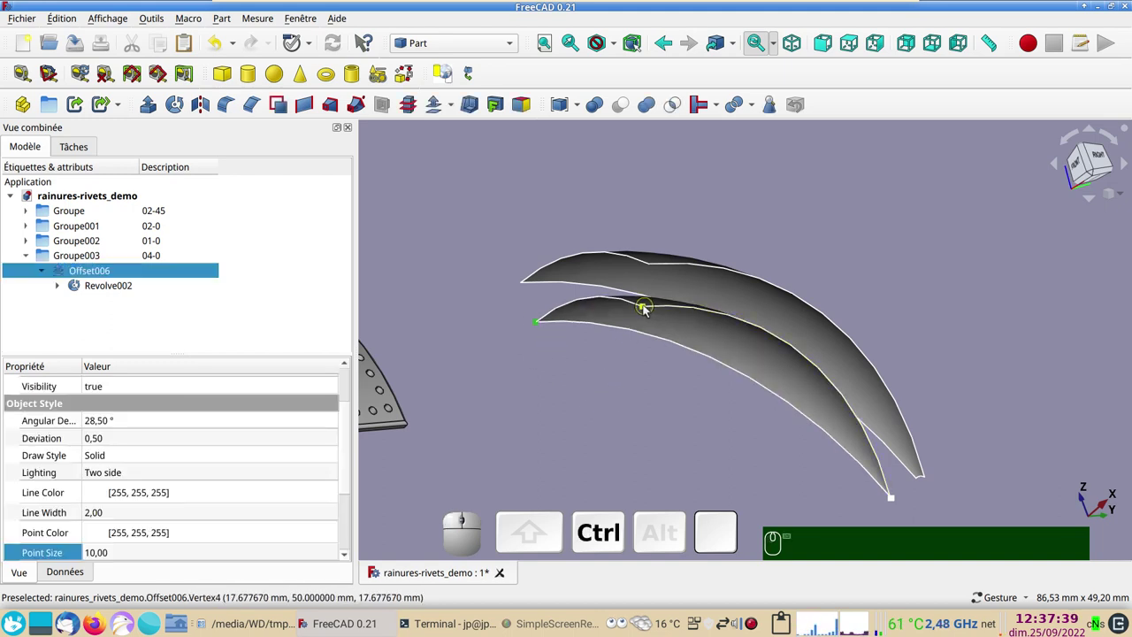
{"action": "left_click", "coordinate": [648, 308]}
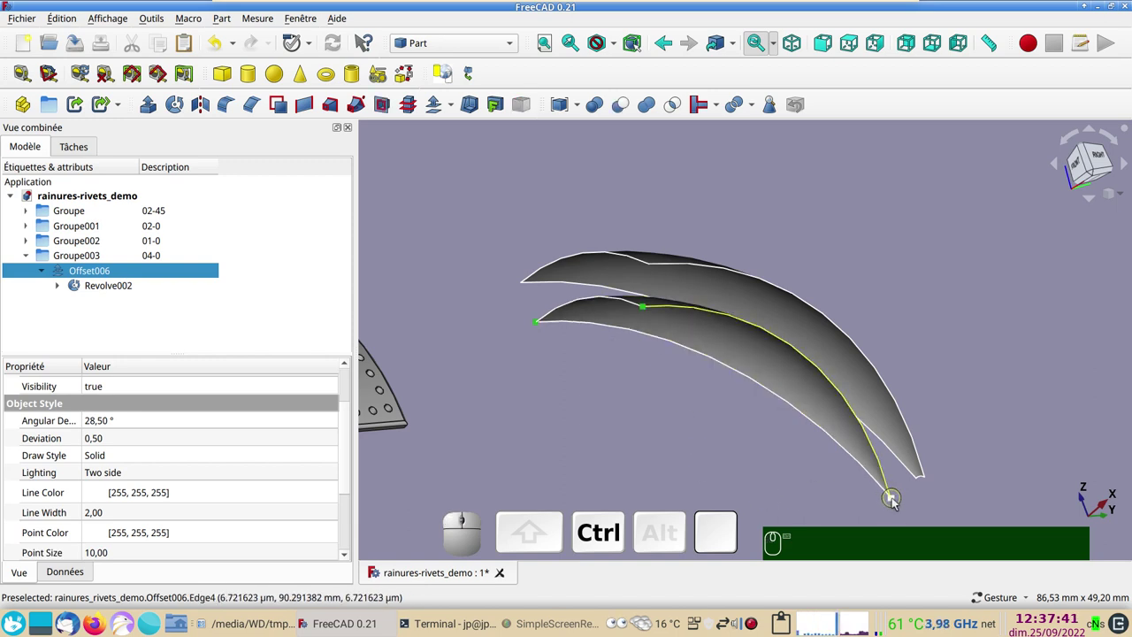
Pick a third skin point and switch to the Sketcher workbench
{"action": "left_click", "coordinate": [898, 500]}
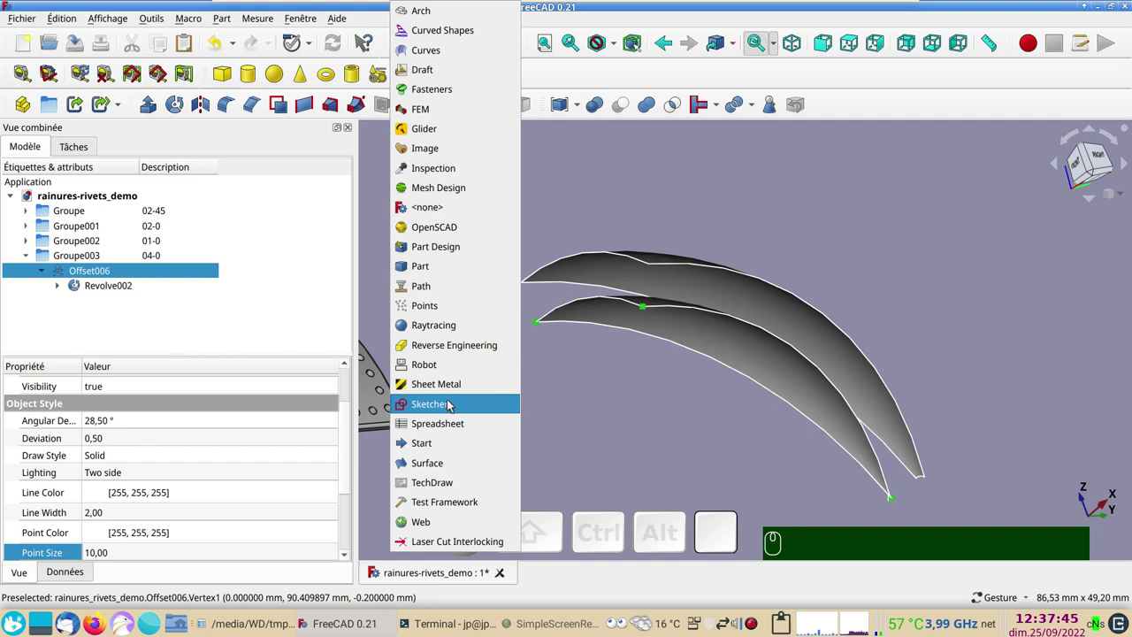
{"action": "left_click", "coordinate": [452, 402]}
{"action": "scroll", "scroll_direction": "down", "scroll_amount": 3}
{"action": "left_click_drag", "start_coordinate": [655, 450], "coordinate": [675, 441]}
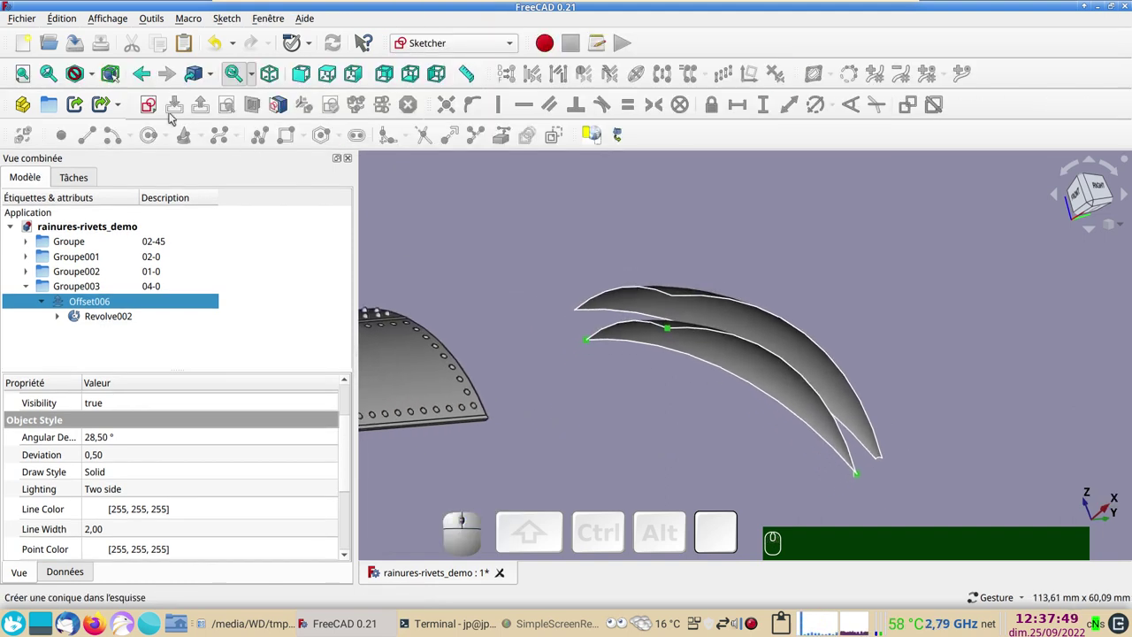
Create a sketch attached by ThreePointsPlane, hide the solids and start the ellipse tool
{"action": "left_click", "coordinate": [150, 106]}
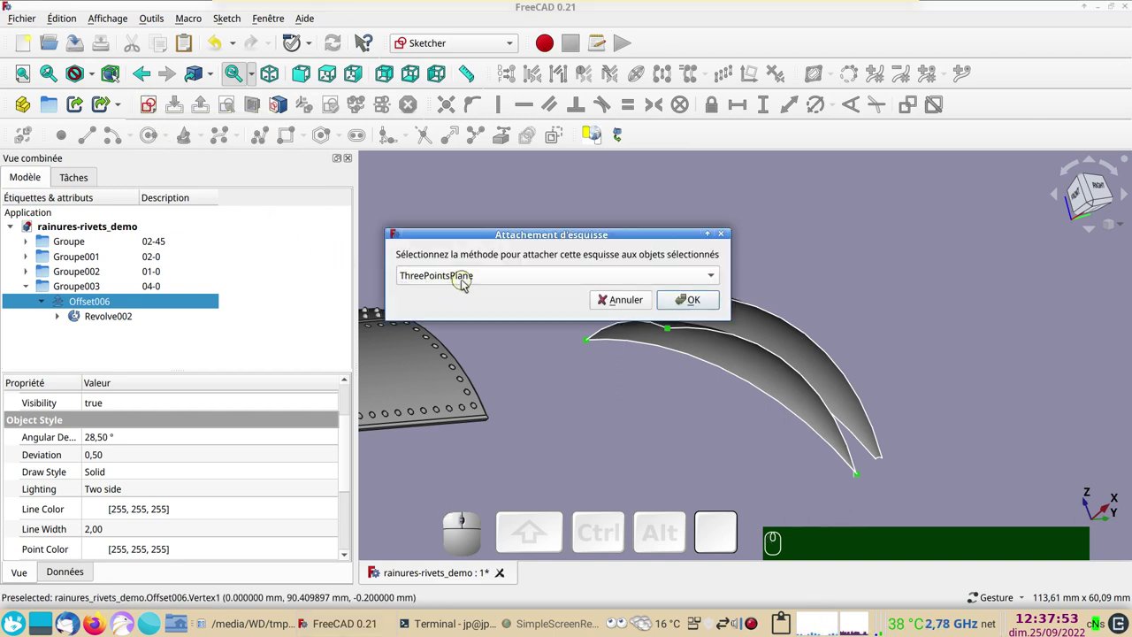
{"action": "left_click", "coordinate": [705, 299]}
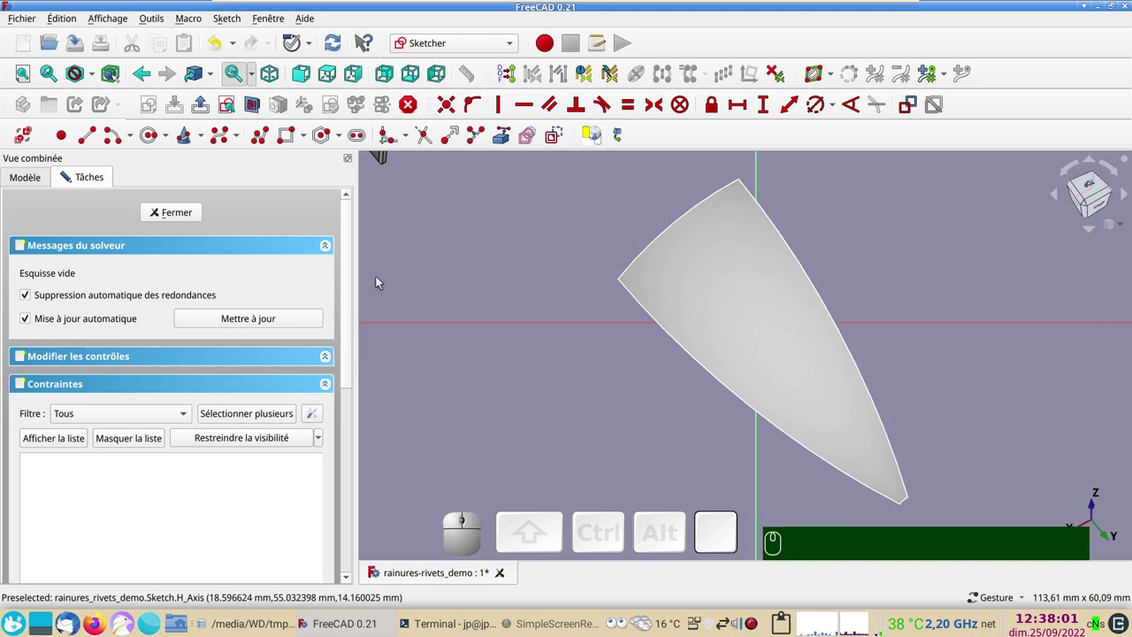
{"action": "left_click", "coordinate": [256, 102]}
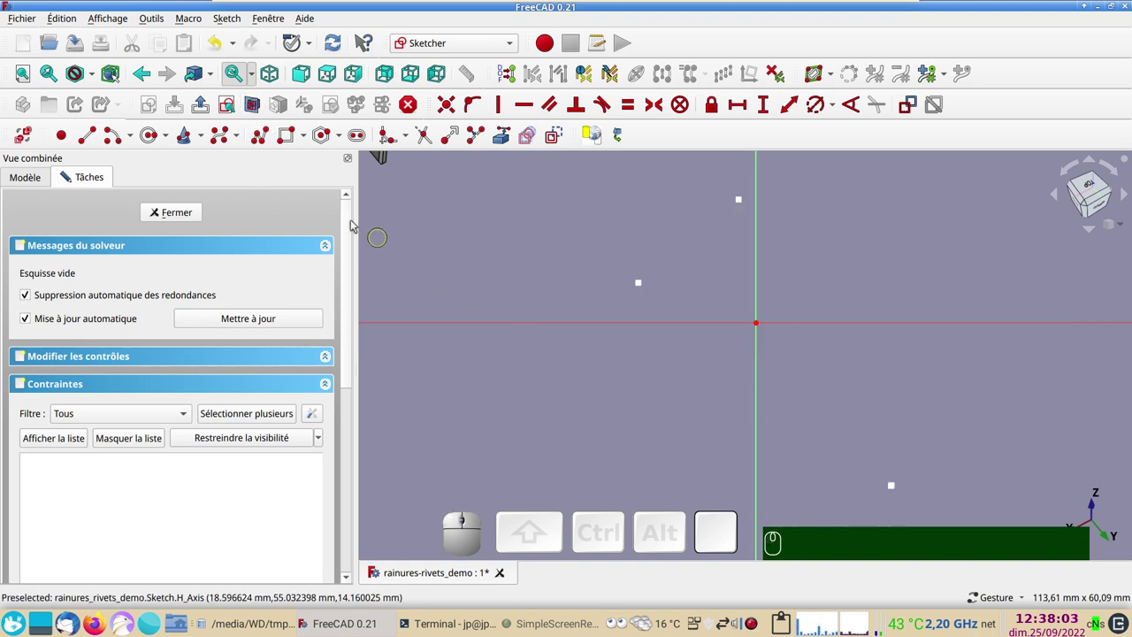
{"action": "left_click", "coordinate": [153, 135]}
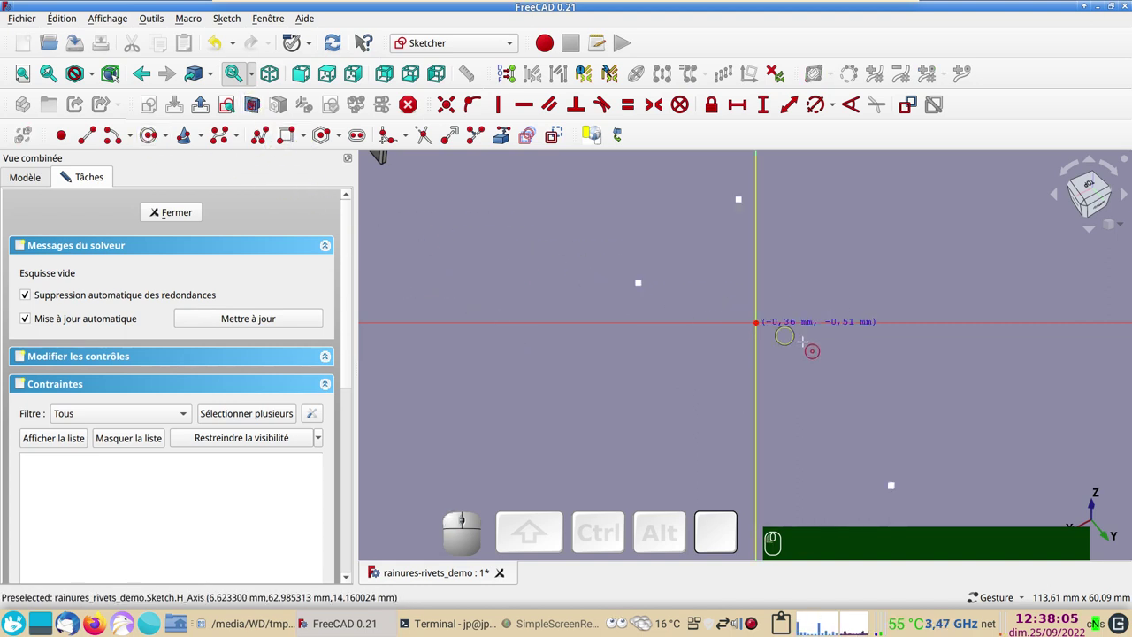
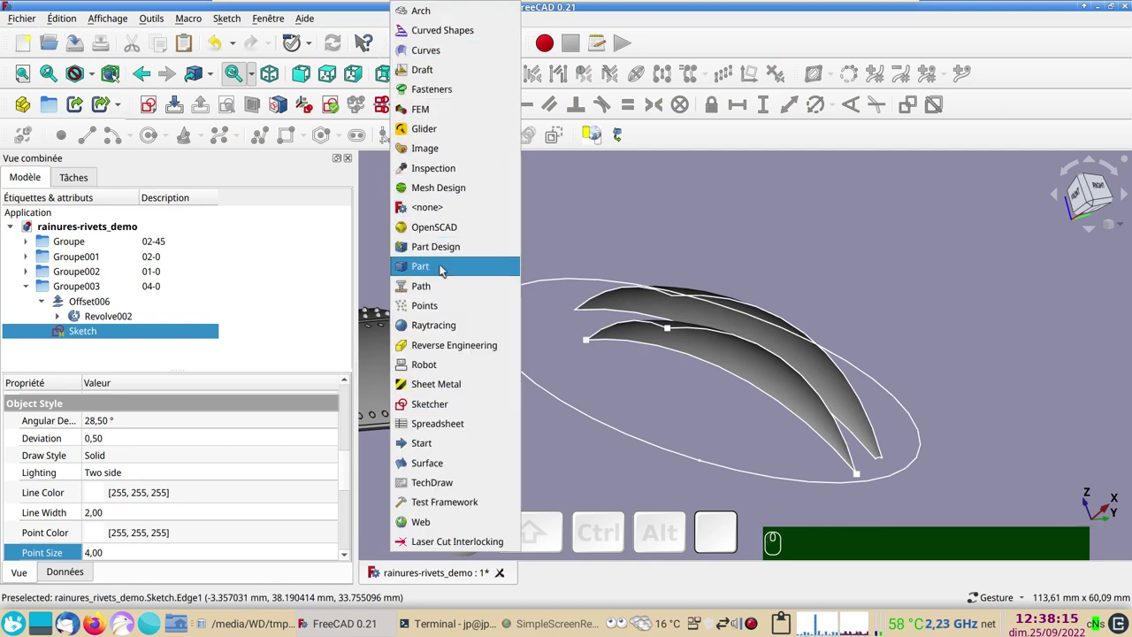
Create a flat Face from the ellipse sketch in the Part workbench and orbit to see it under the panels
{"action": "left_click", "coordinate": [446, 267]}
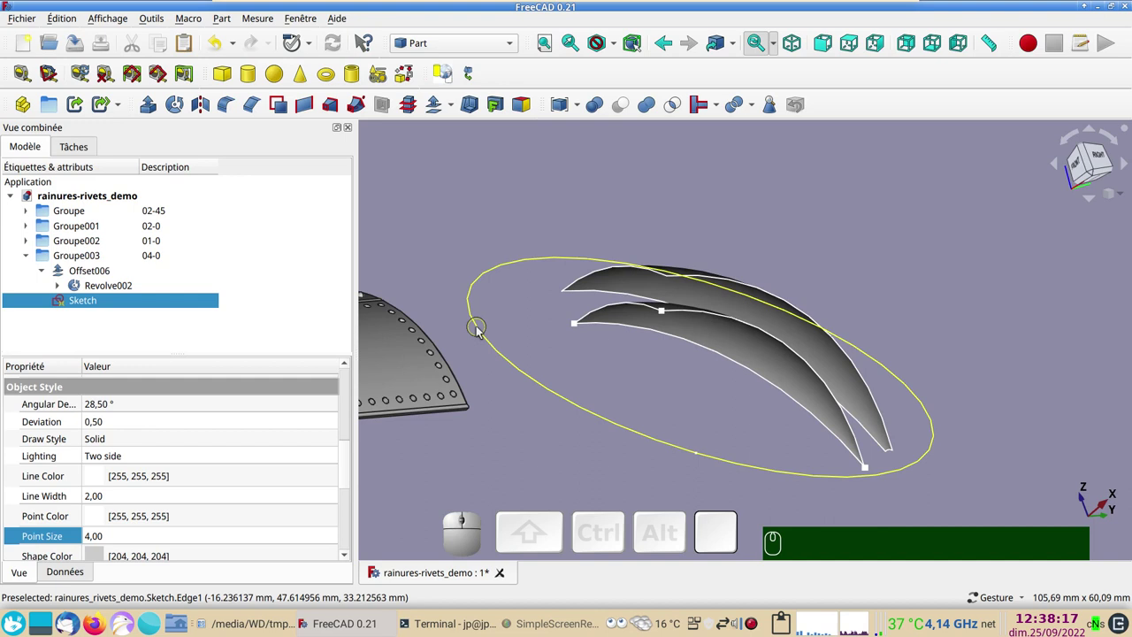
{"action": "left_click", "coordinate": [481, 330]}
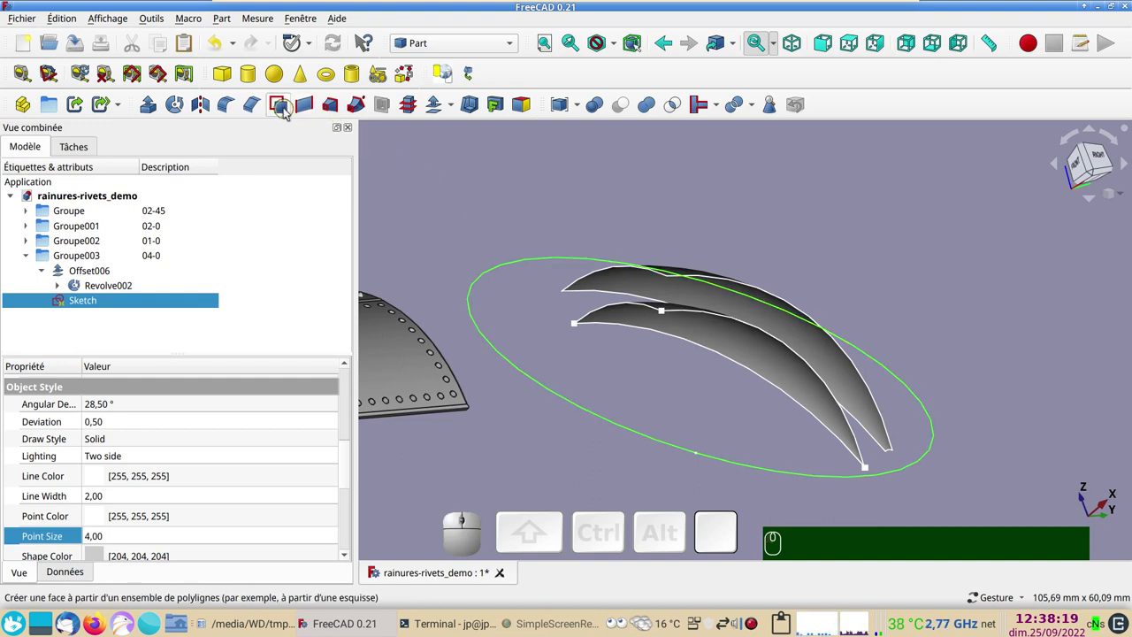
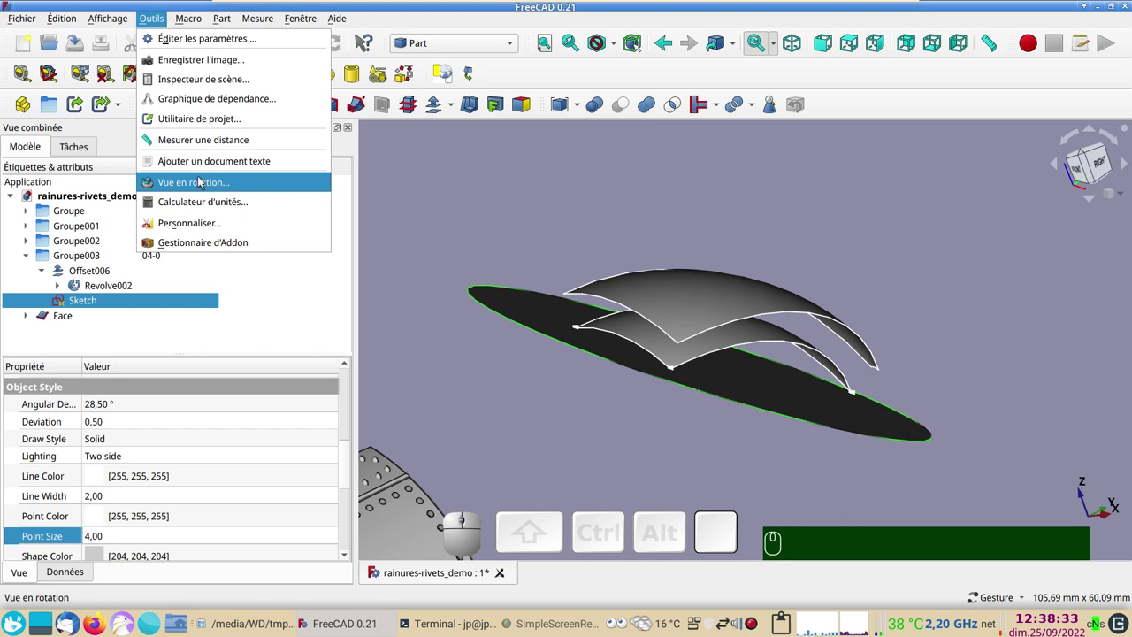
{"action": "left_click", "coordinate": [513, 208]}
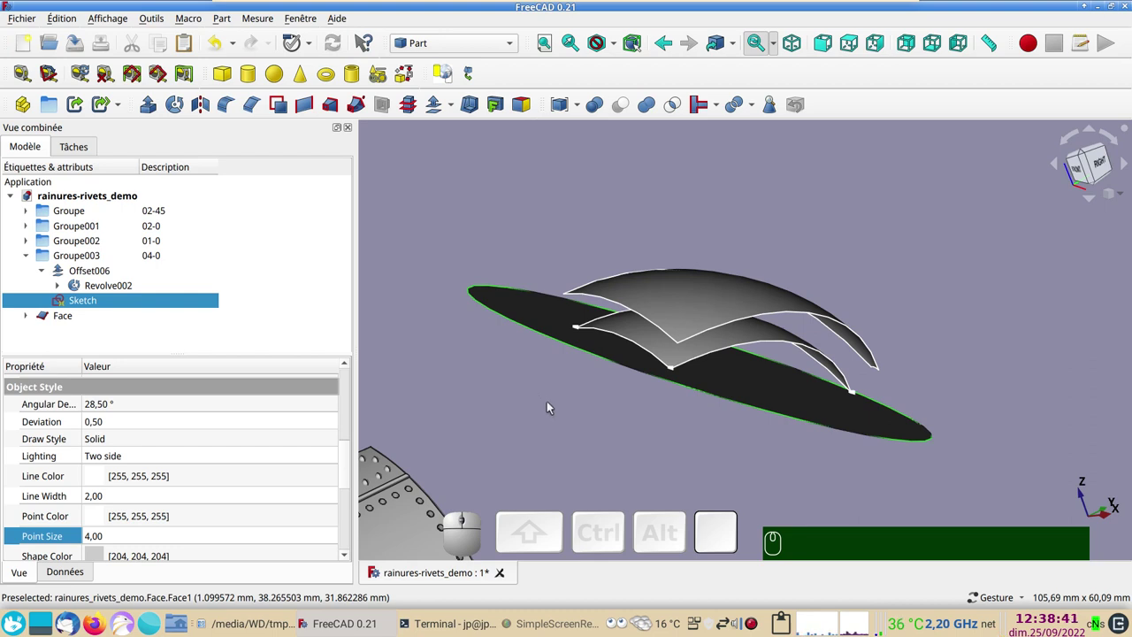
{"action": "left_click_drag", "start_coordinate": [537, 424], "coordinate": [723, 421]}
Select the elliptical Face and align the view squarely onto it with the Align View to Face macro
{"action": "left_click", "coordinate": [827, 406]}
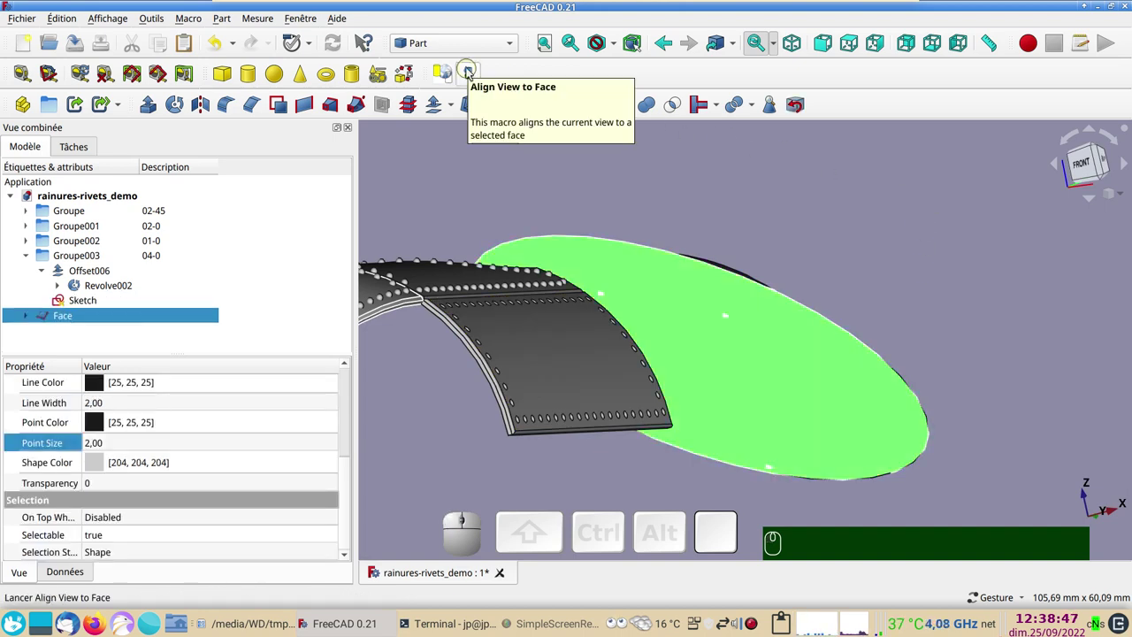
{"action": "left_click", "coordinate": [469, 73]}
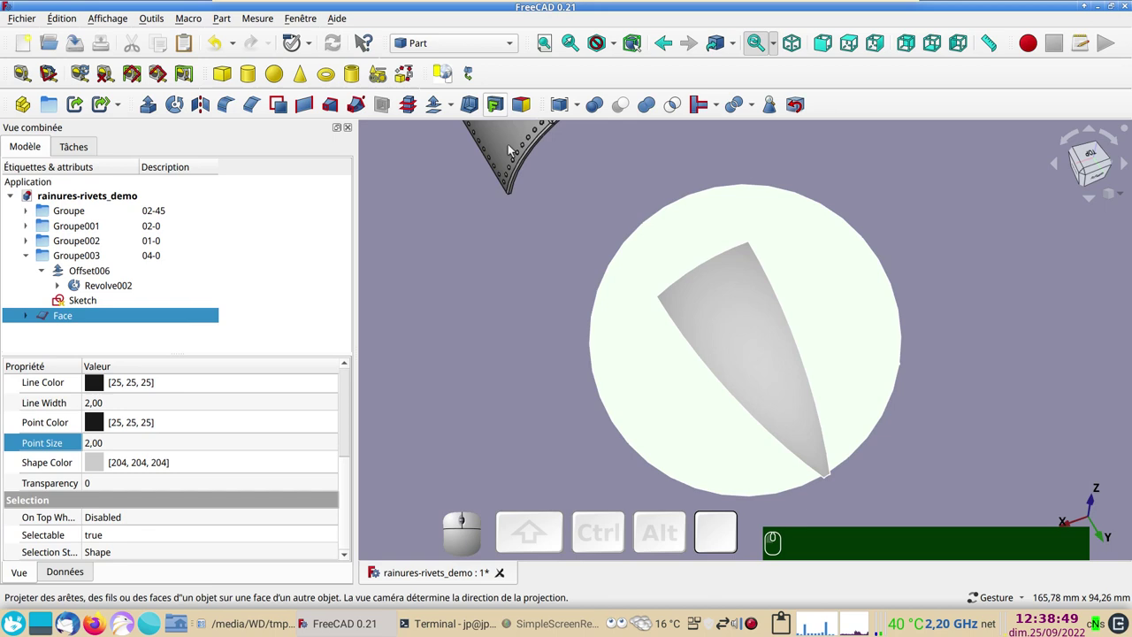
{"action": "left_click_drag", "start_coordinate": [516, 250], "coordinate": [454, 269]}
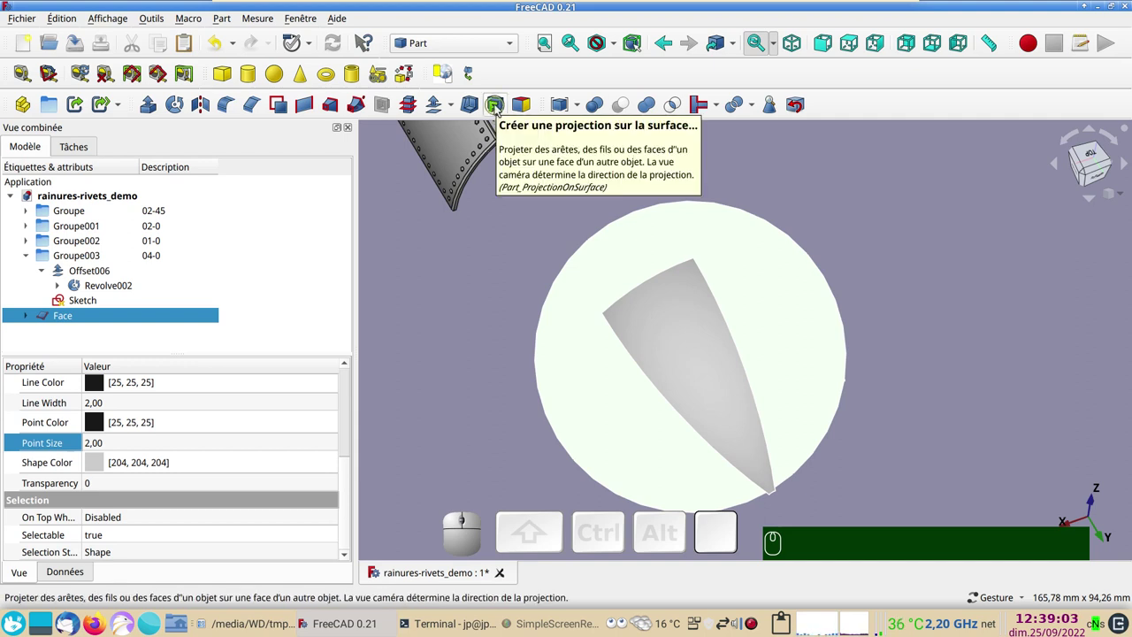
Start Projection on surface and choose Revolve002 as the target surface
{"action": "left_click", "coordinate": [497, 109]}
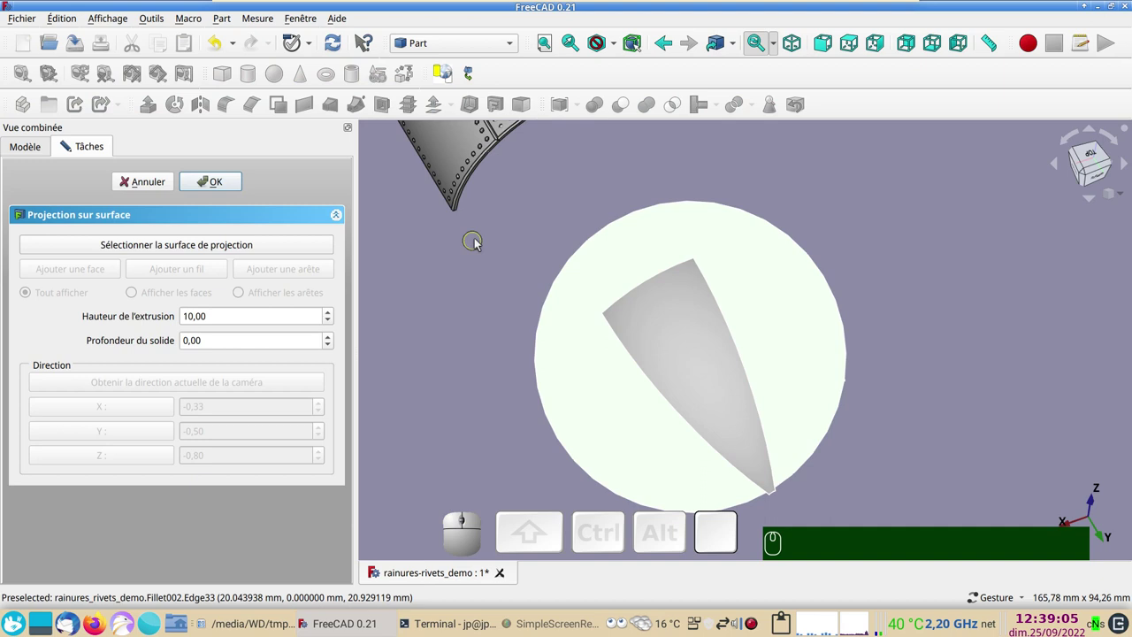
{"action": "left_click", "coordinate": [686, 153]}
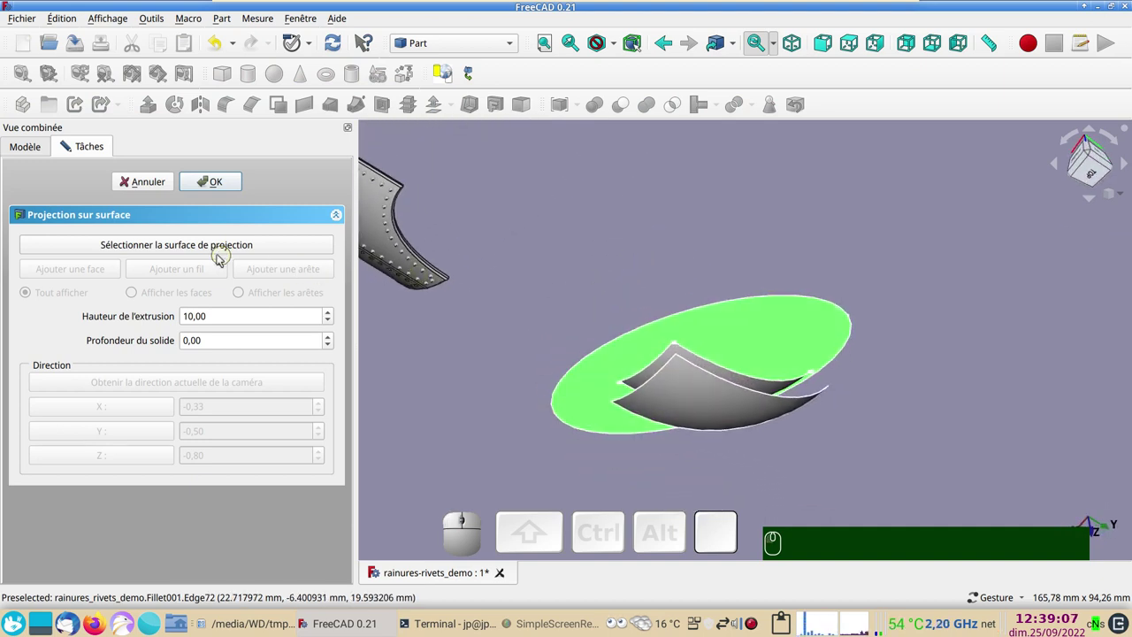
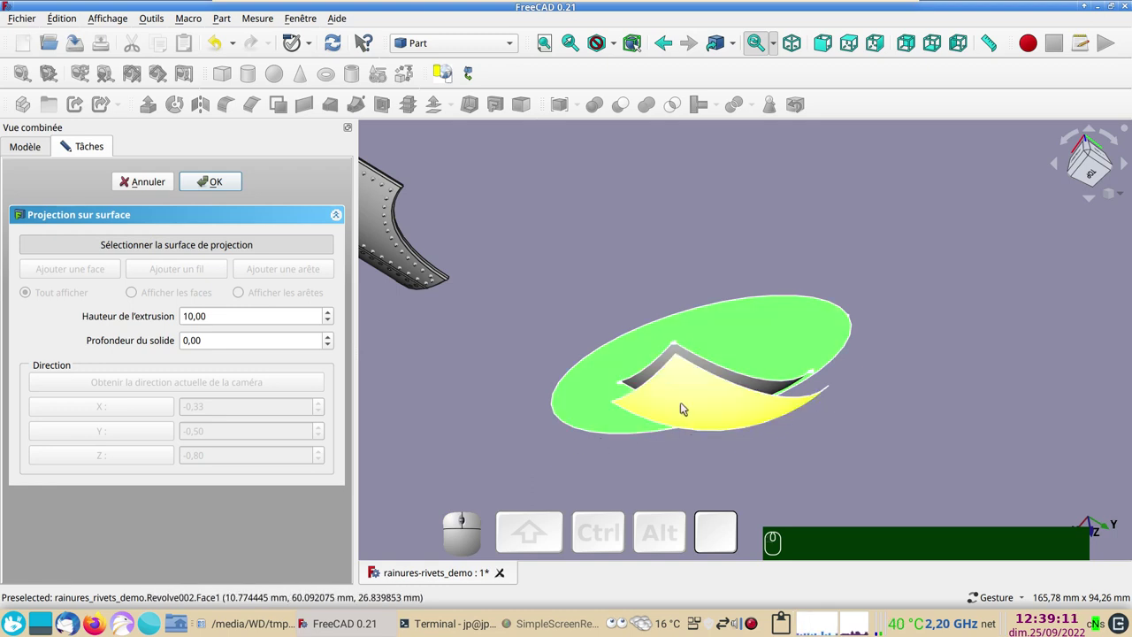
{"action": "left_click", "coordinate": [684, 403]}
{"action": "left_click_drag", "start_coordinate": [657, 224], "coordinate": [782, 213]}
{"action": "scroll", "scroll_direction": "up", "scroll_amount": 3}
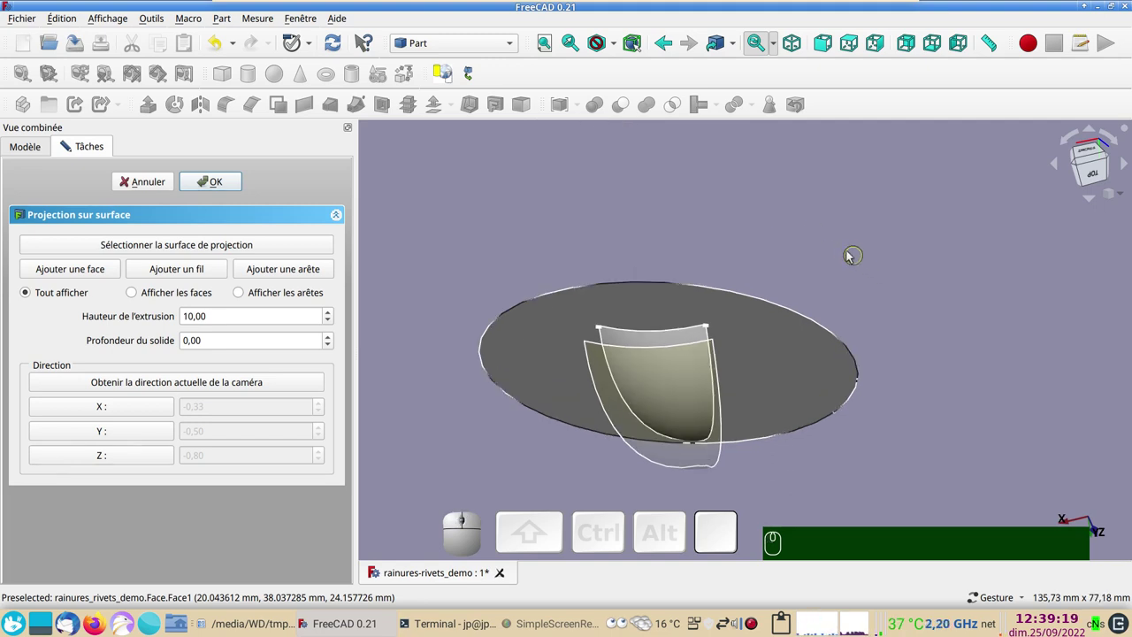
Add the pointed Face to the projection with extrusion height 10, confirm it and hide the Face
{"action": "left_click", "coordinate": [102, 271]}
{"action": "left_click", "coordinate": [618, 341]}
{"action": "left_click", "coordinate": [223, 184]}
{"action": "left_click", "coordinate": [617, 208]}
{"action": "left_click", "coordinate": [672, 378]}
{"action": "left_click", "coordinate": [474, 79]}
{"action": "scroll", "scroll_direction": "up", "scroll_amount": 3}
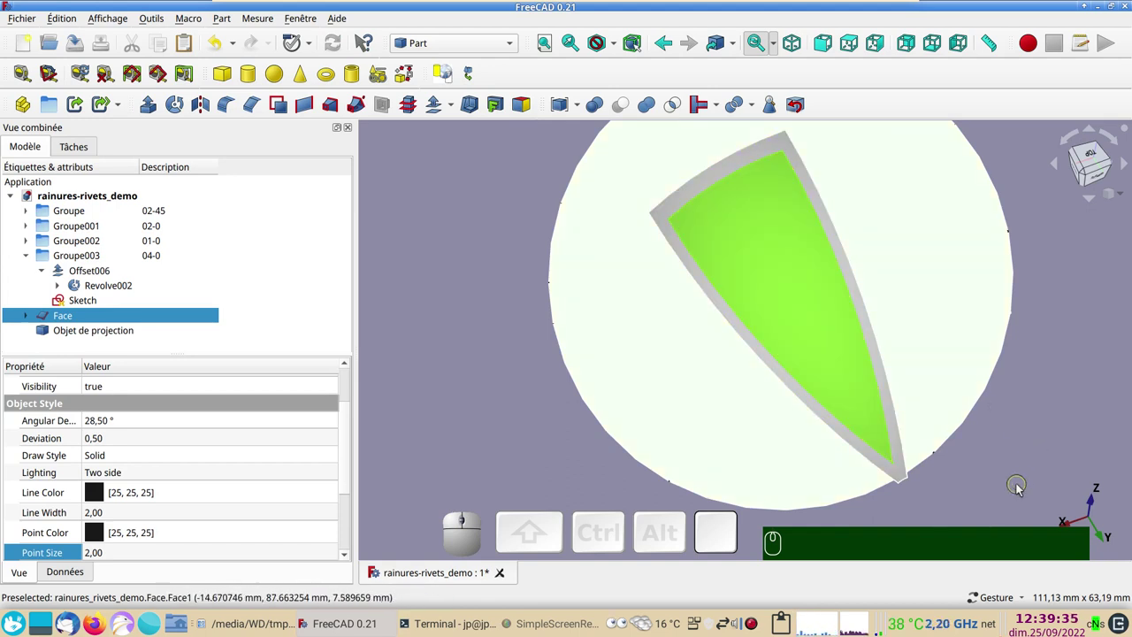
{"action": "left_click_drag", "start_coordinate": [1023, 486], "coordinate": [626, 232]}
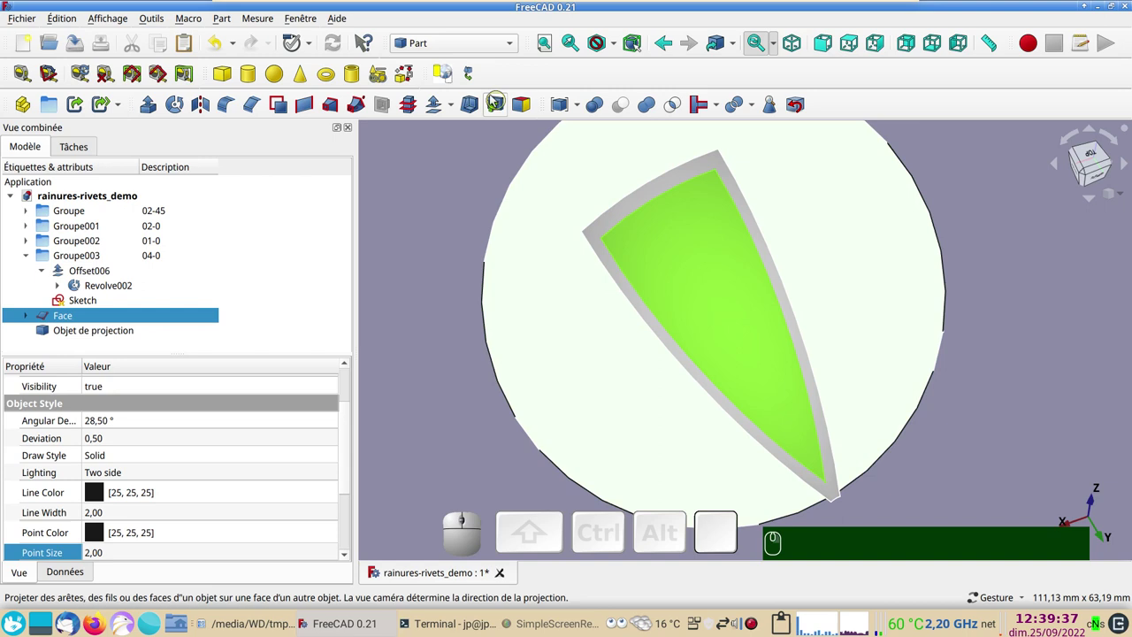
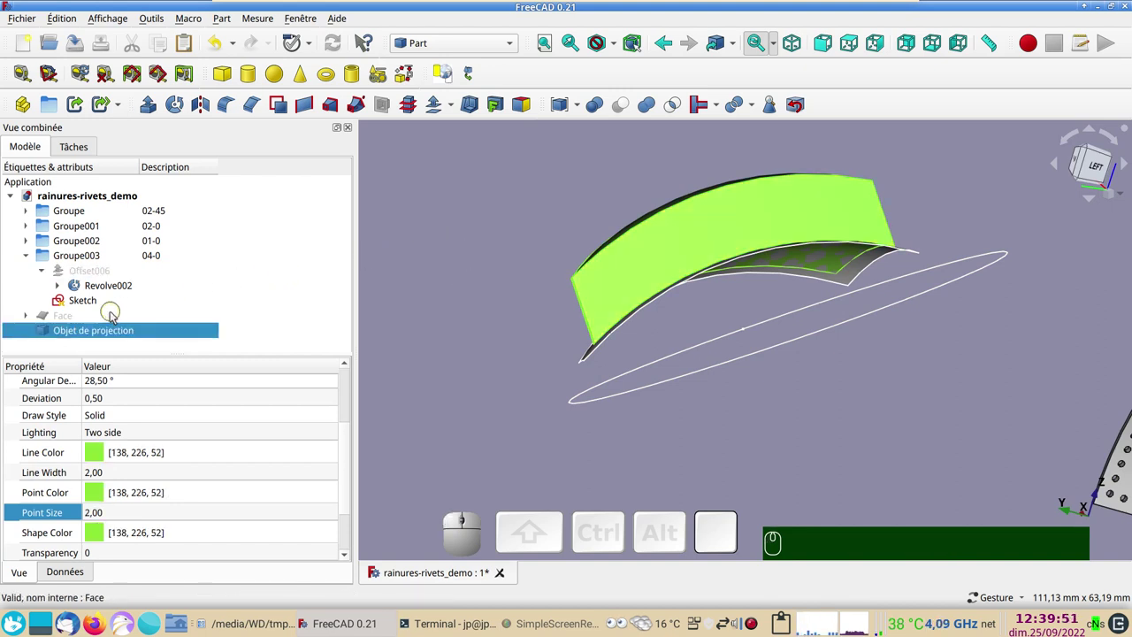
Show the projection object in Wireframe display mode
{"action": "key", "text": "ctrl+d"}
{"action": "left_click", "coordinate": [263, 230]}
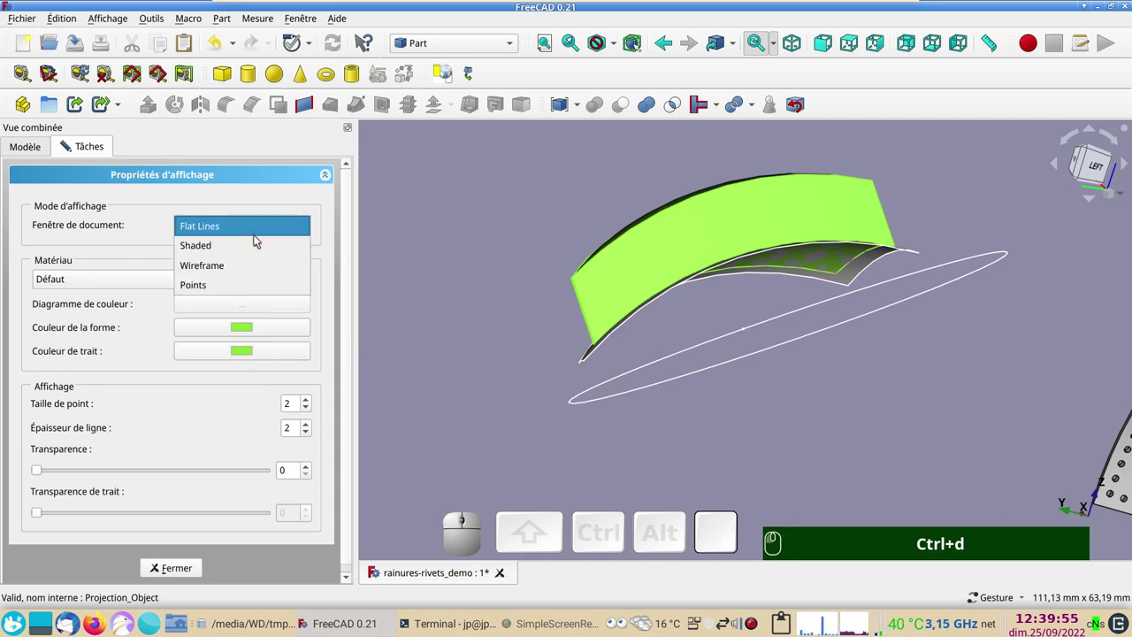
{"action": "left_click", "coordinate": [257, 270]}
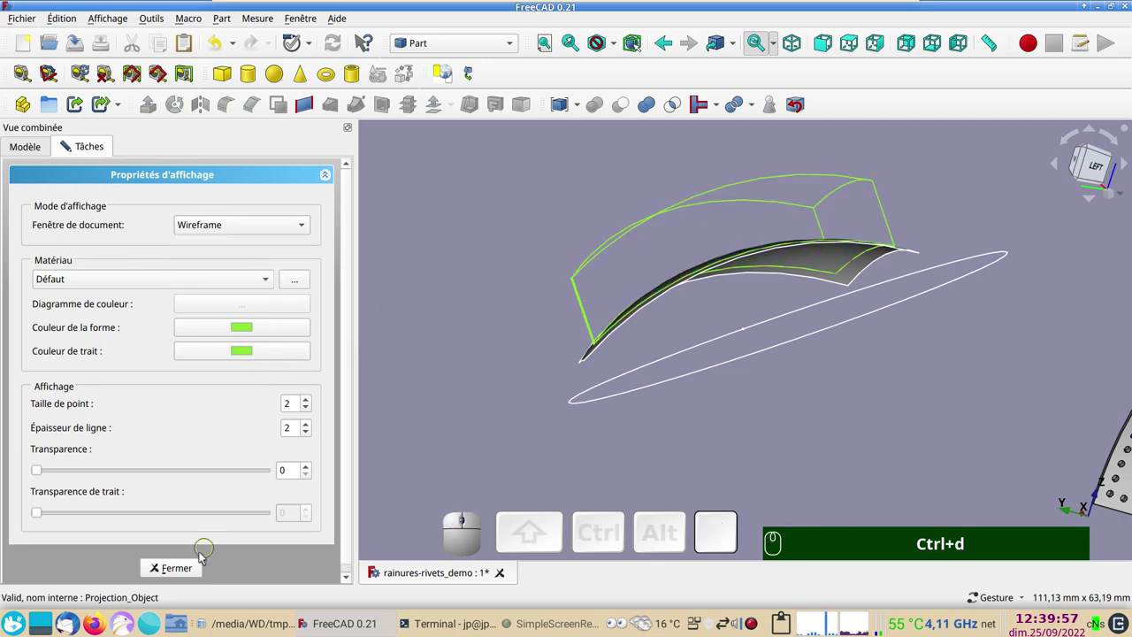
{"action": "left_click", "coordinate": [188, 573]}
Select the edges of the projected outline on the curved panel
{"action": "left_click", "coordinate": [840, 473]}
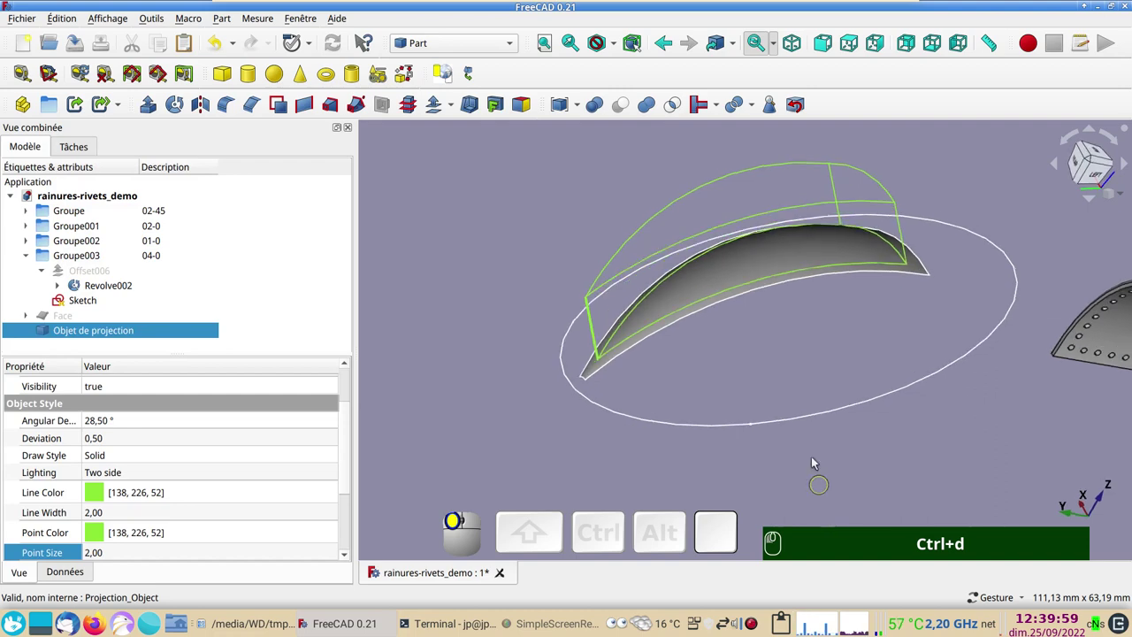
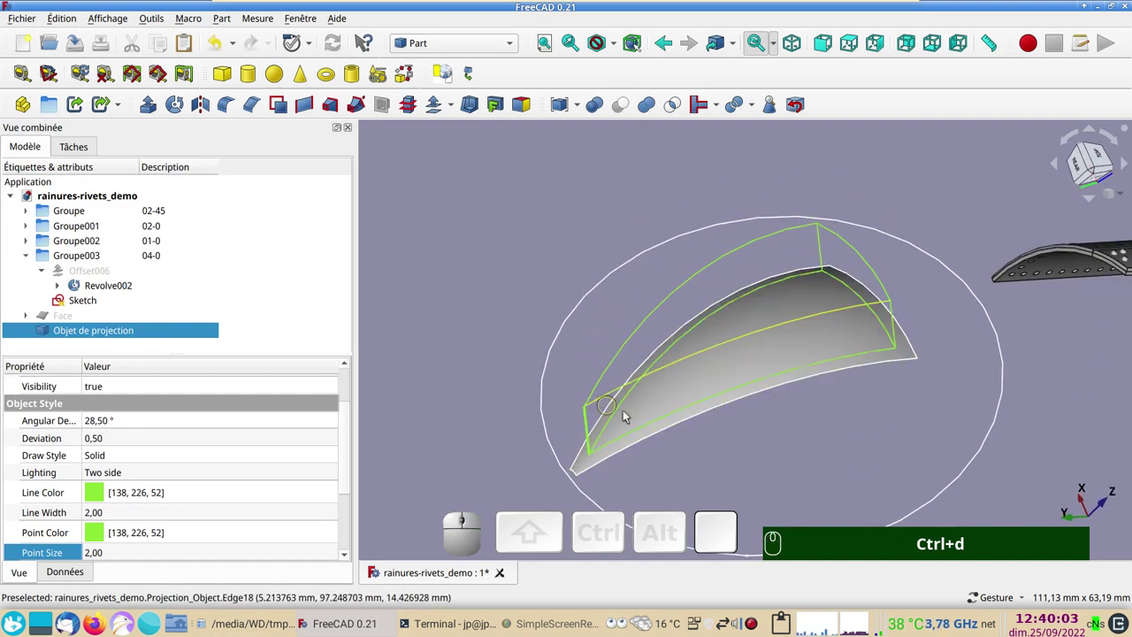
{"action": "left_click", "coordinate": [664, 422]}
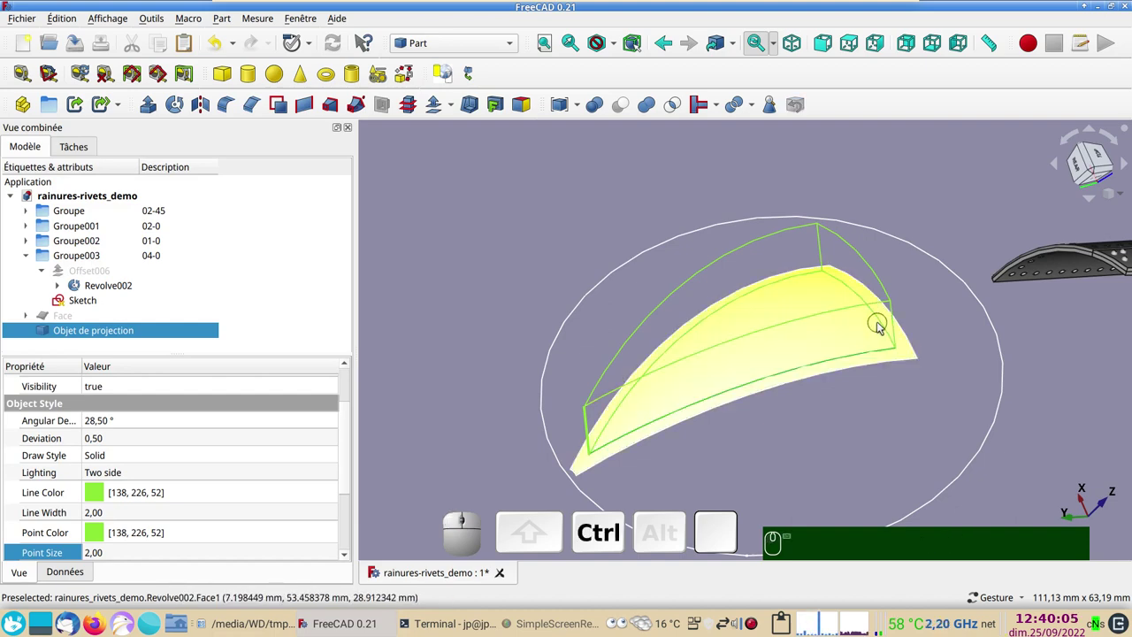
{"action": "left_click", "coordinate": [882, 322]}
{"action": "left_click", "coordinate": [805, 277]}
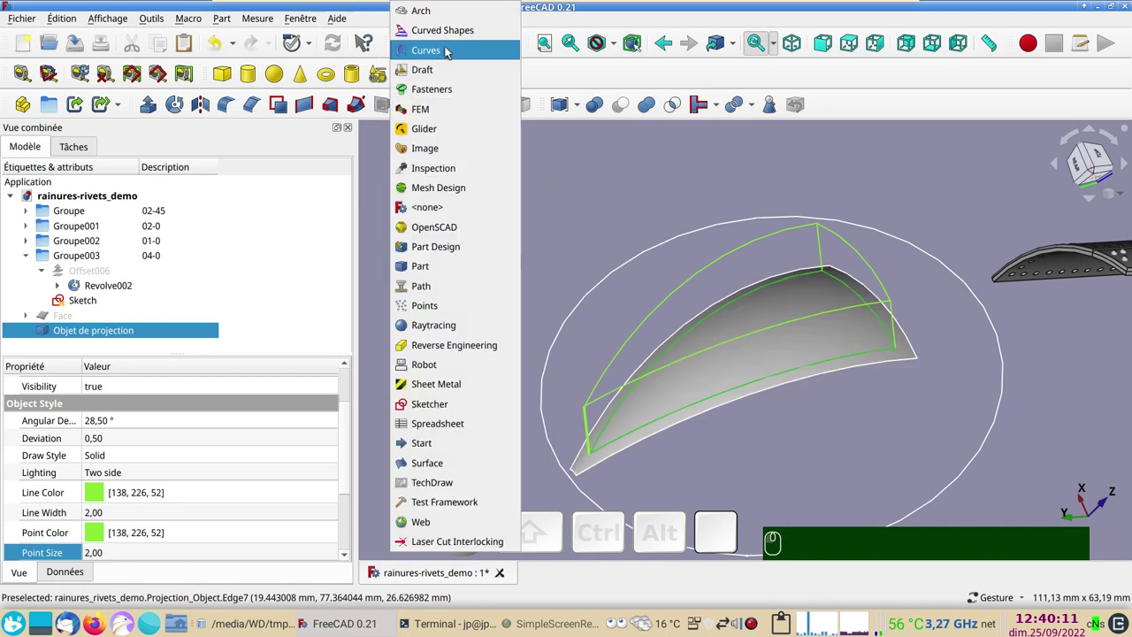
Join the selected edges into JoinCurve003 in Curves, then hide Revolve002 and the projection object
{"action": "left_click", "coordinate": [444, 54]}
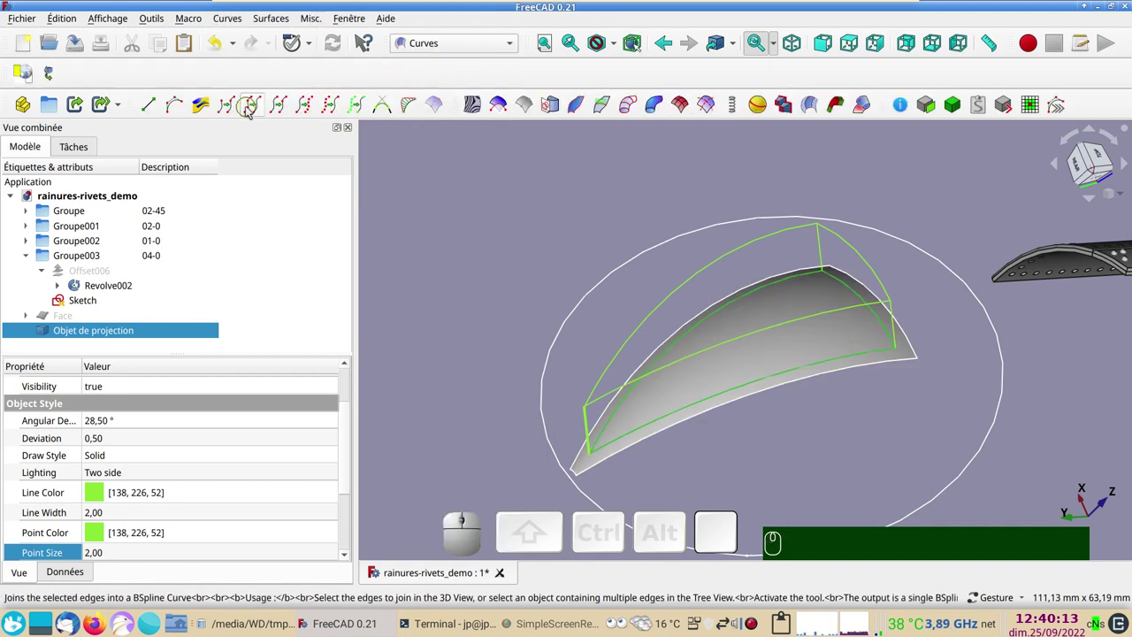
{"action": "left_click", "coordinate": [250, 110]}
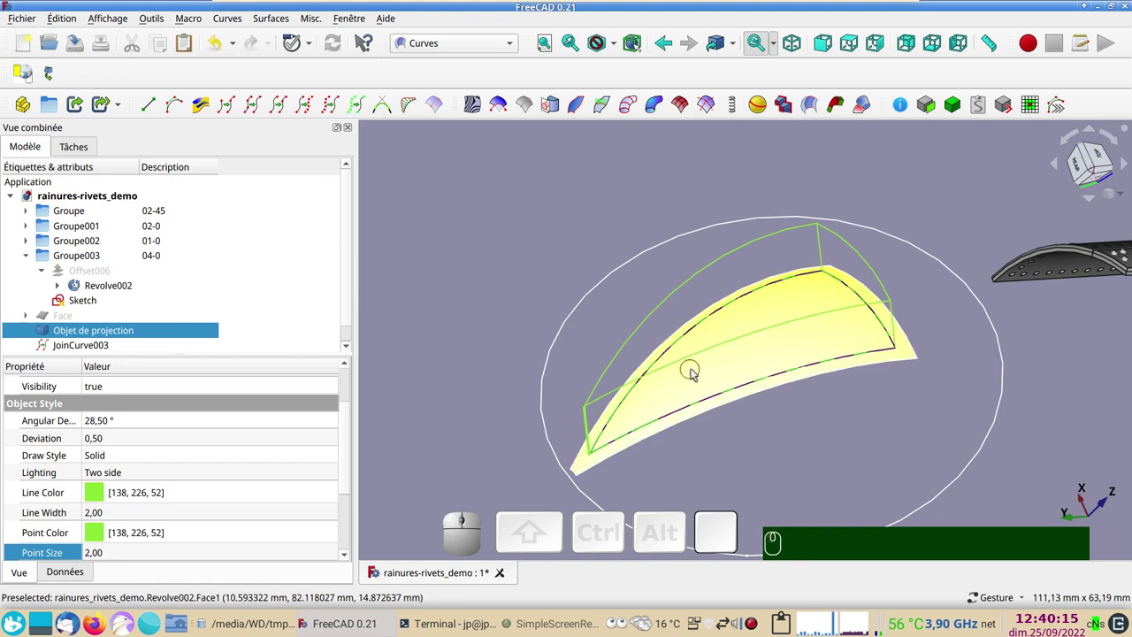
{"action": "left_click", "coordinate": [710, 373]}
{"action": "key", "text": "space"}
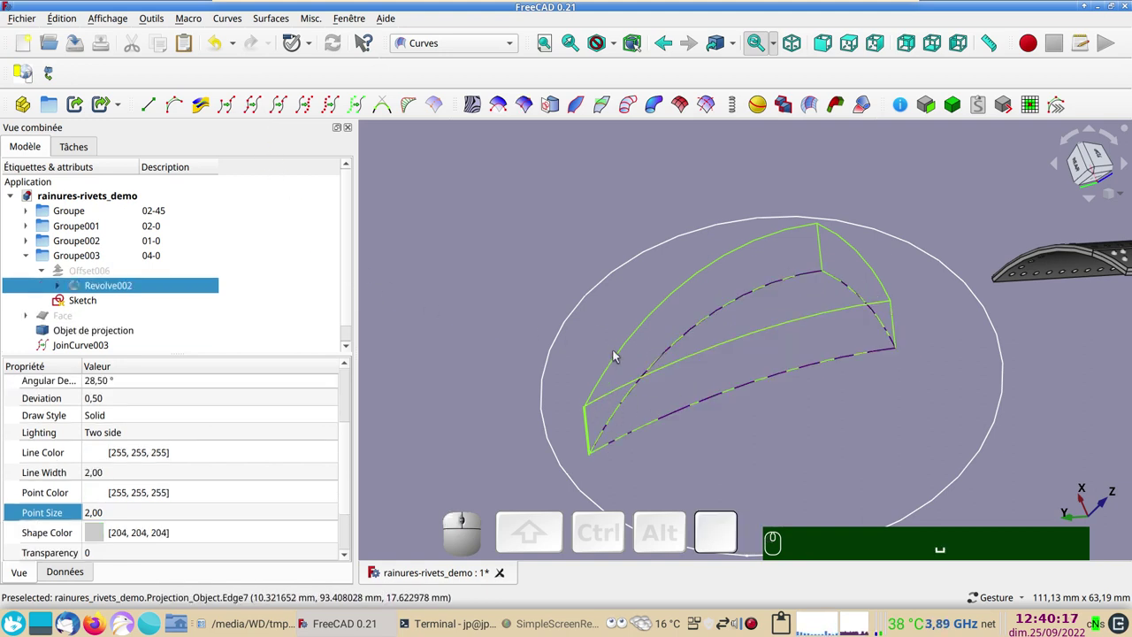
{"action": "left_click", "coordinate": [623, 361]}
{"action": "key", "text": "space"}
{"action": "left_click_drag", "start_coordinate": [763, 444], "coordinate": [529, 364]}
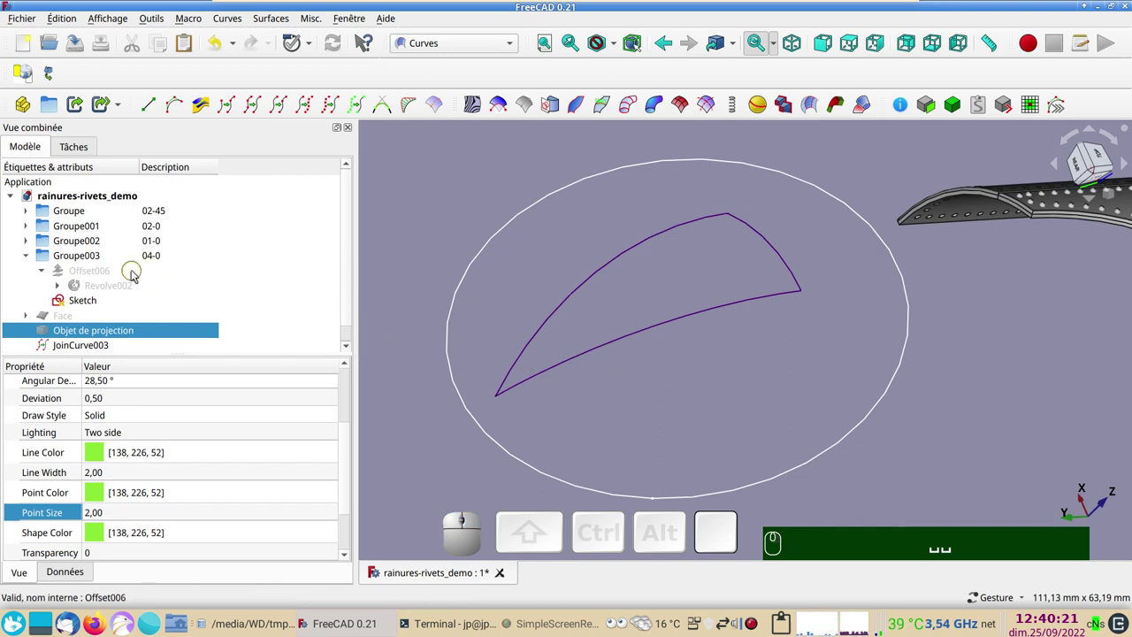
Expand PathArray002 and reveal its Sphère rivet shape for reuse
{"action": "left_click", "coordinate": [26, 242]}
{"action": "scroll", "scroll_direction": "down", "scroll_amount": 3}
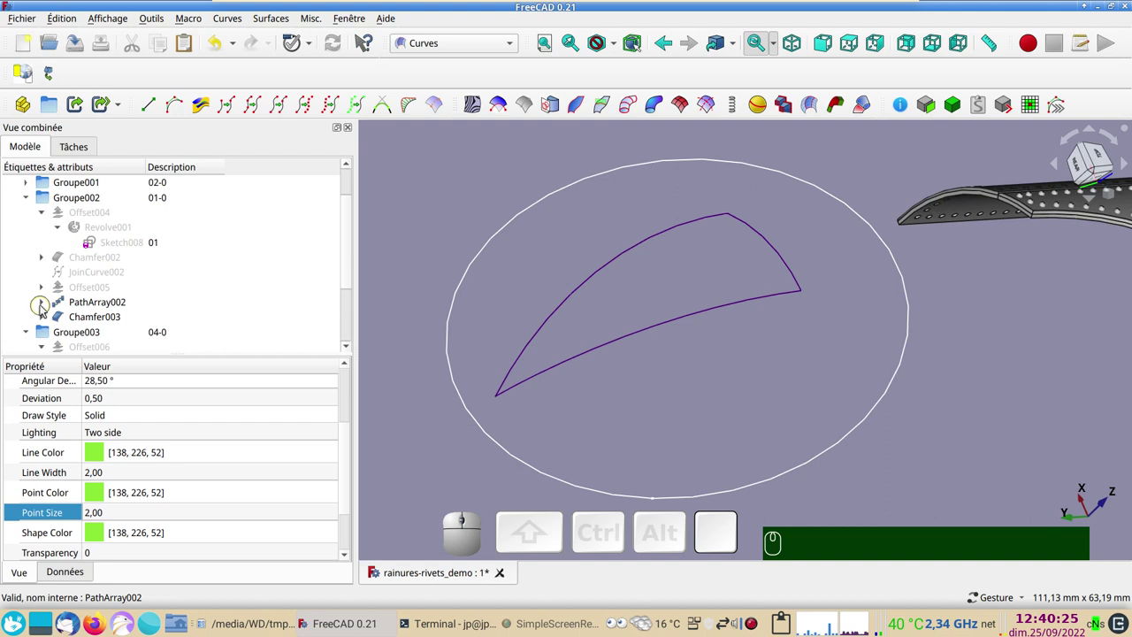
{"action": "left_click", "coordinate": [44, 304]}
{"action": "left_click", "coordinate": [110, 312]}
{"action": "key", "text": "space"}
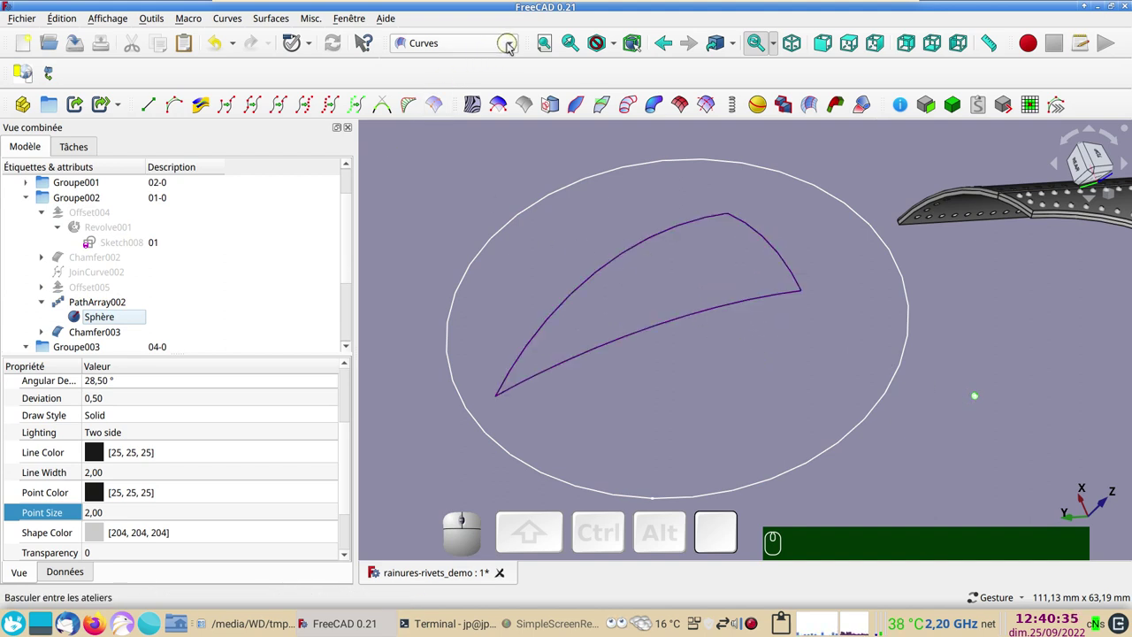
In Draft, create a Path array of the Sphère along JoinCurve003
{"action": "left_click", "coordinate": [513, 50]}
{"action": "left_click", "coordinate": [482, 63]}
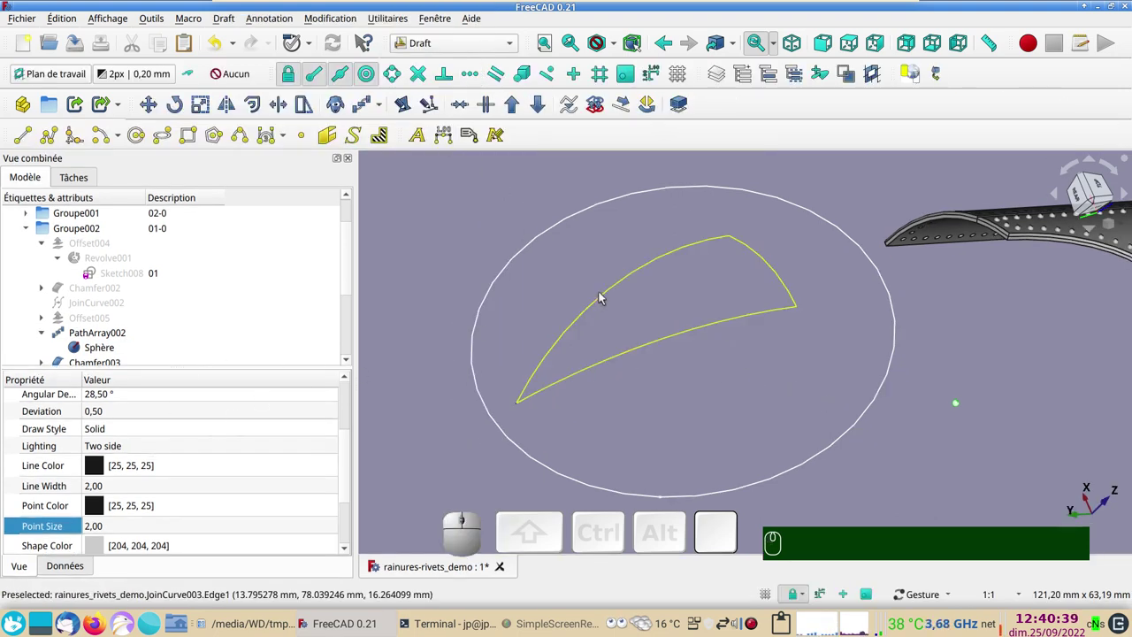
{"action": "left_click", "coordinate": [607, 298]}
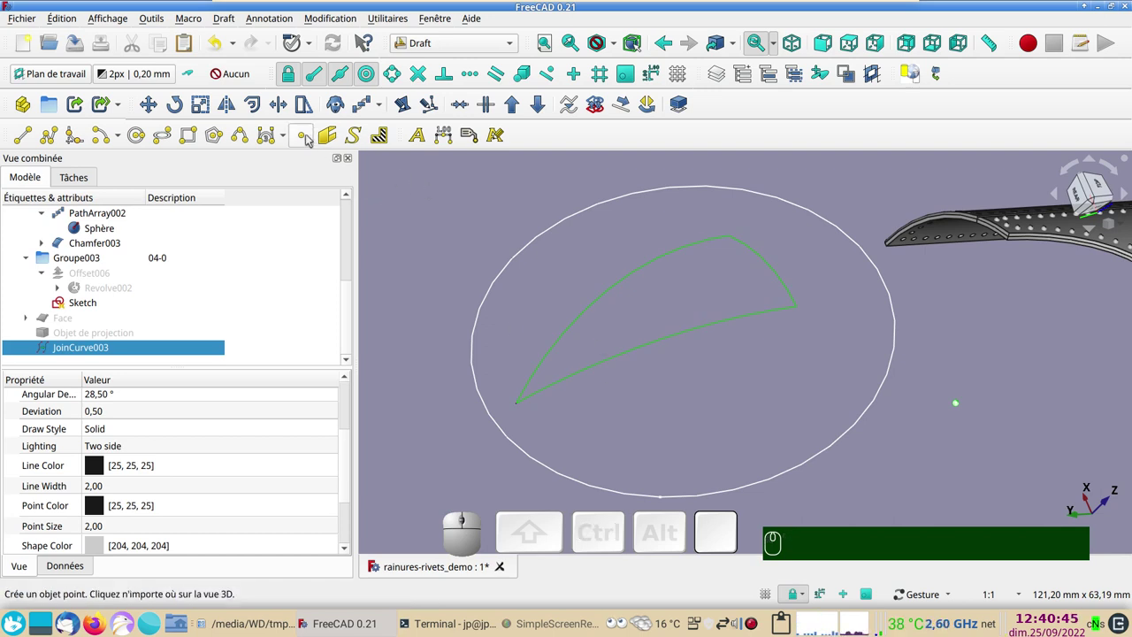
{"action": "left_click", "coordinate": [368, 101]}
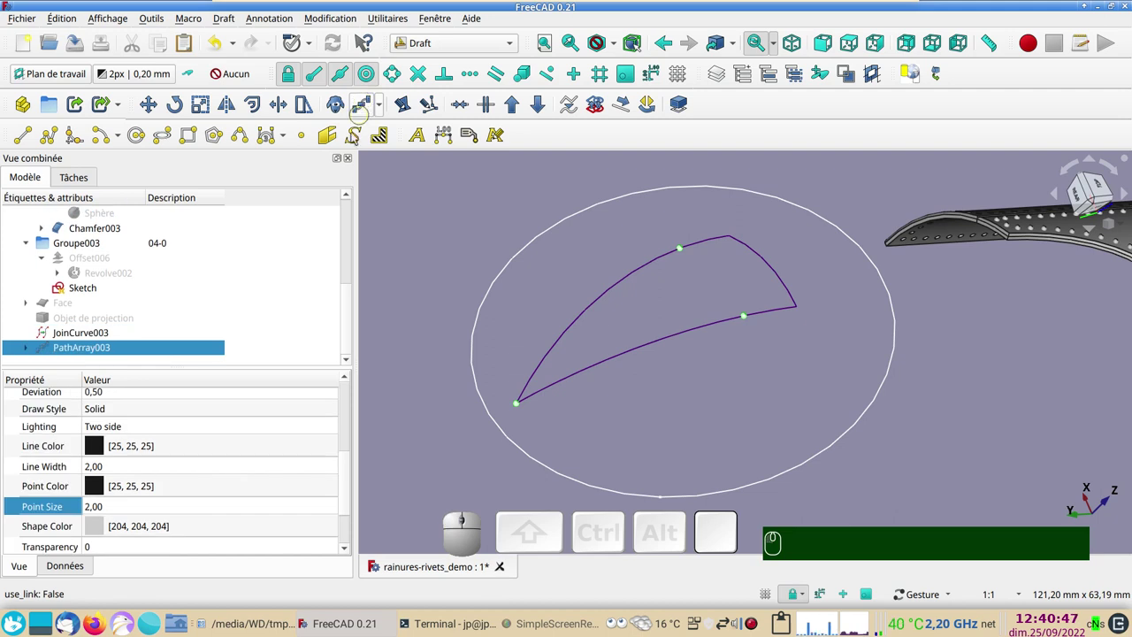
{"action": "left_click_drag", "start_coordinate": [353, 305], "coordinate": [284, 405]}
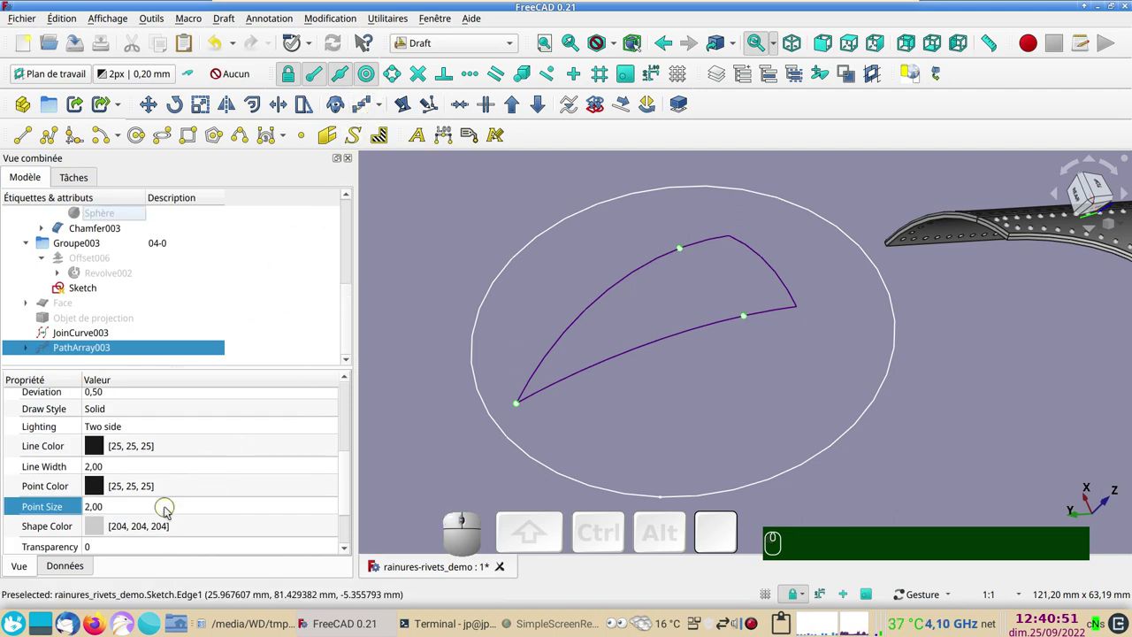
Set PathArray003's Count to 44 and view the rivet outline from the top
{"action": "left_click", "coordinate": [64, 565]}
{"action": "scroll", "scroll_direction": "down", "scroll_amount": 3}
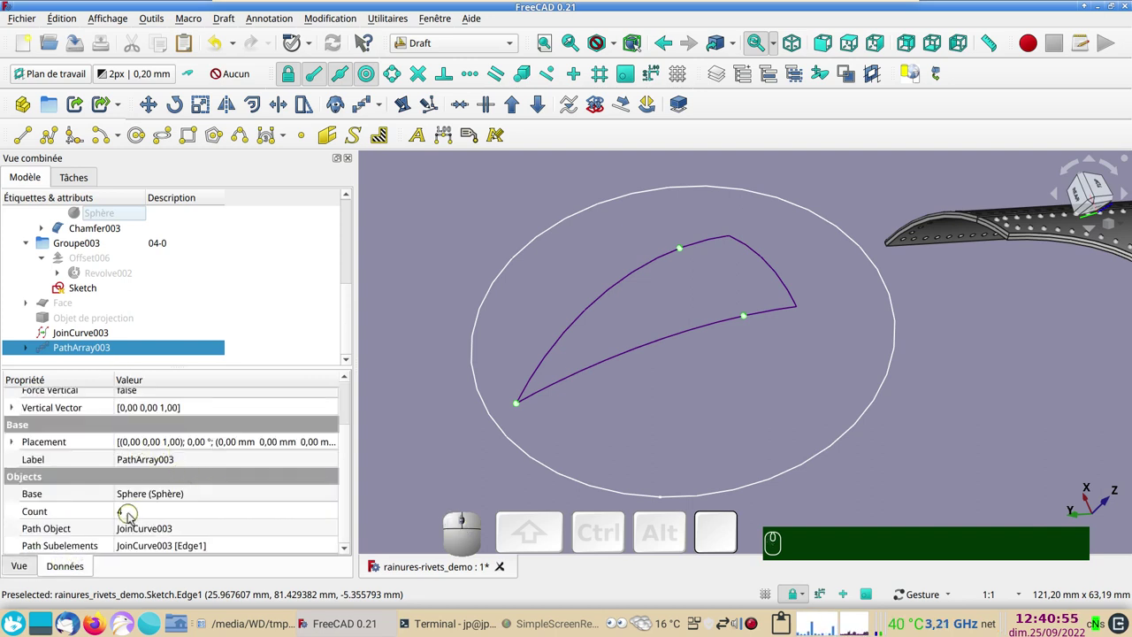
{"action": "left_click", "coordinate": [133, 514]}
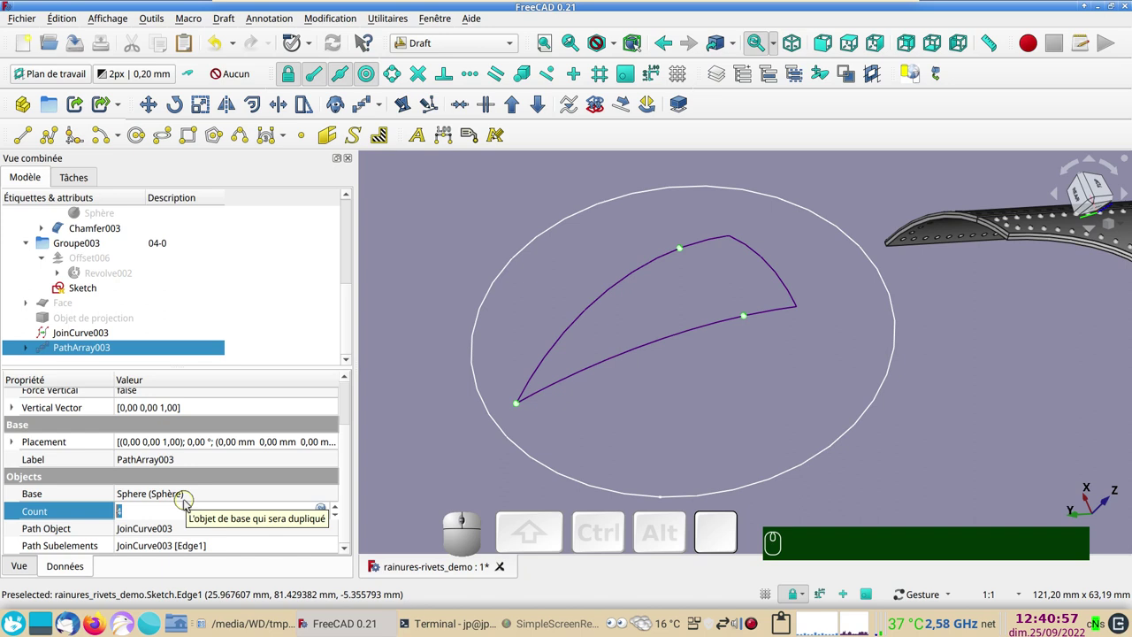
{"action": "key", "text": "KP_4"}
{"action": "key", "text": "KP_4"}
{"action": "key", "text": "Return"}
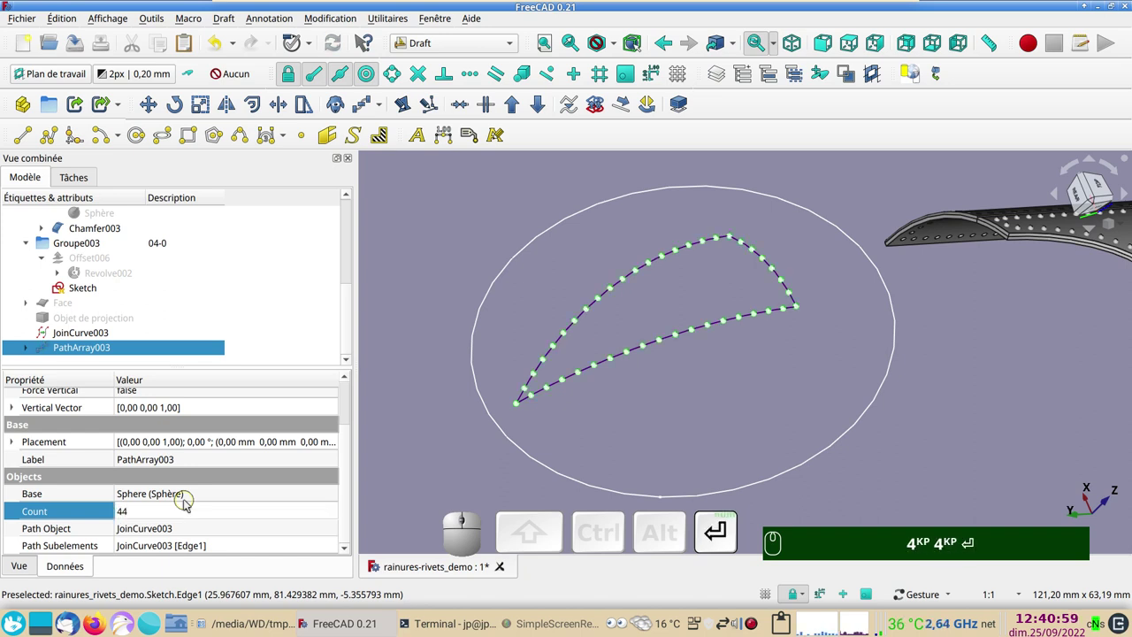
{"action": "left_click_drag", "start_coordinate": [635, 425], "coordinate": [661, 470]}
{"action": "scroll", "scroll_direction": "down", "scroll_amount": 3}
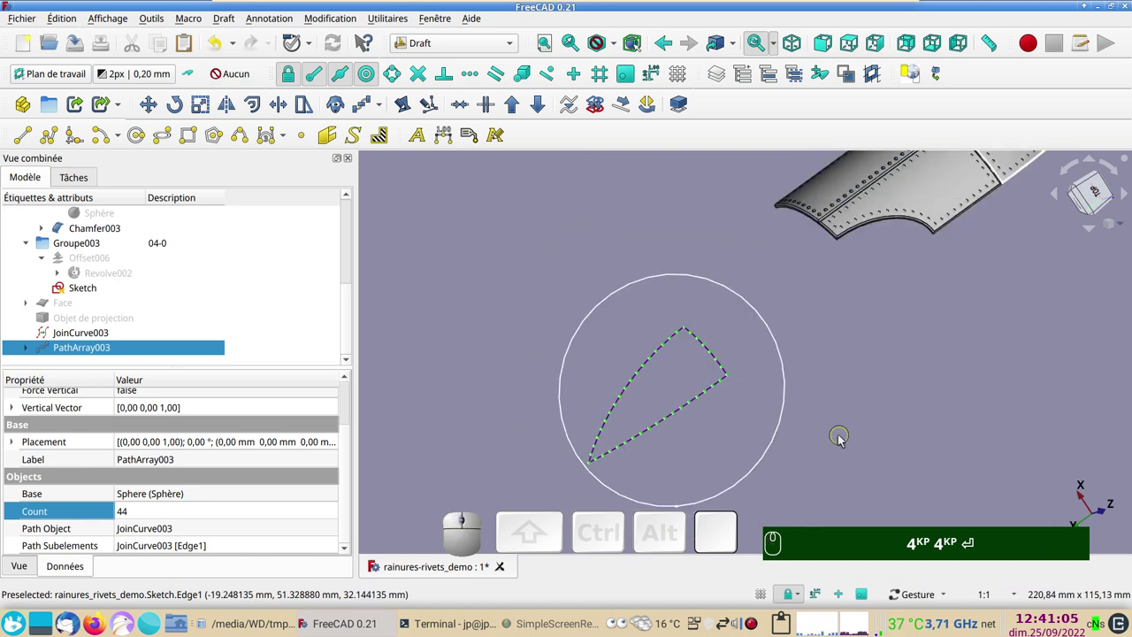
{"action": "key", "text": "KP_2"}
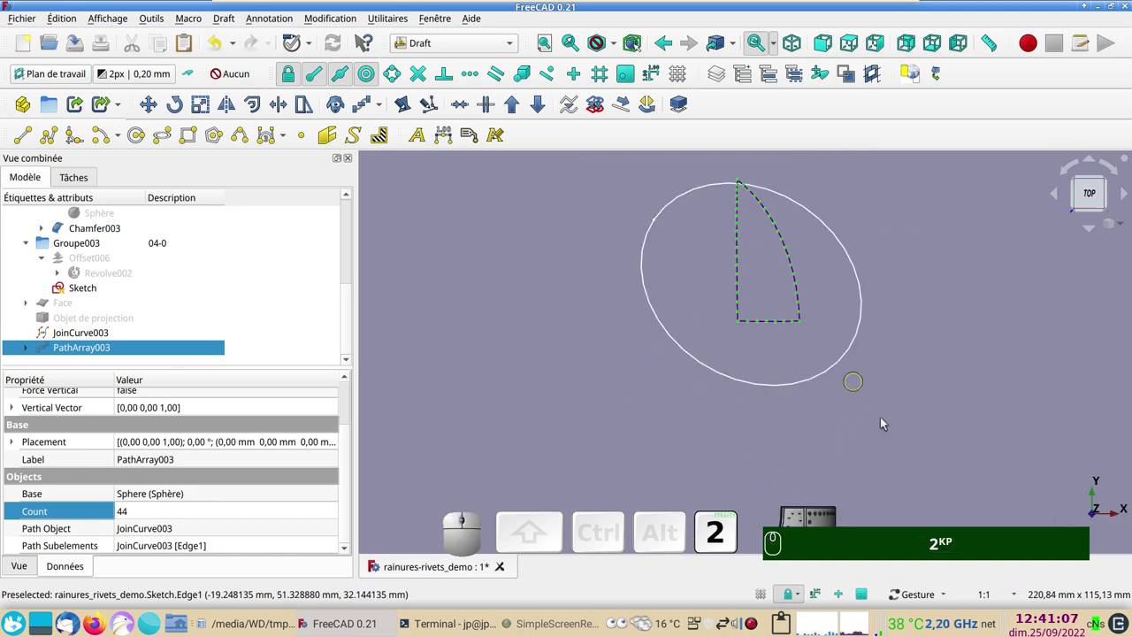
{"action": "right_click", "coordinate": [876, 498]}
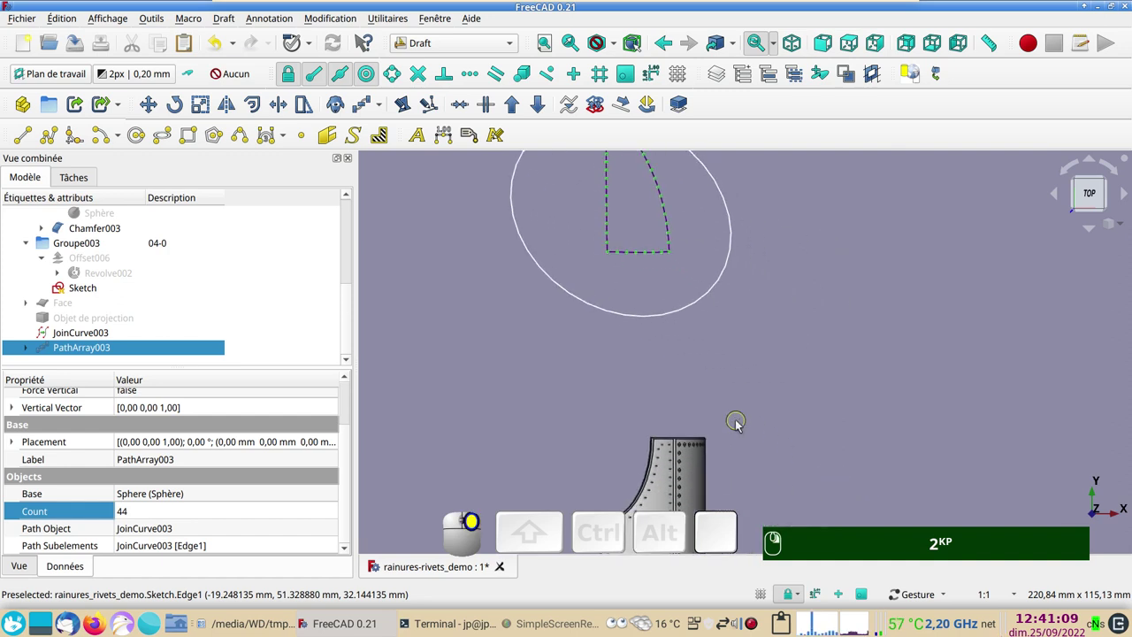
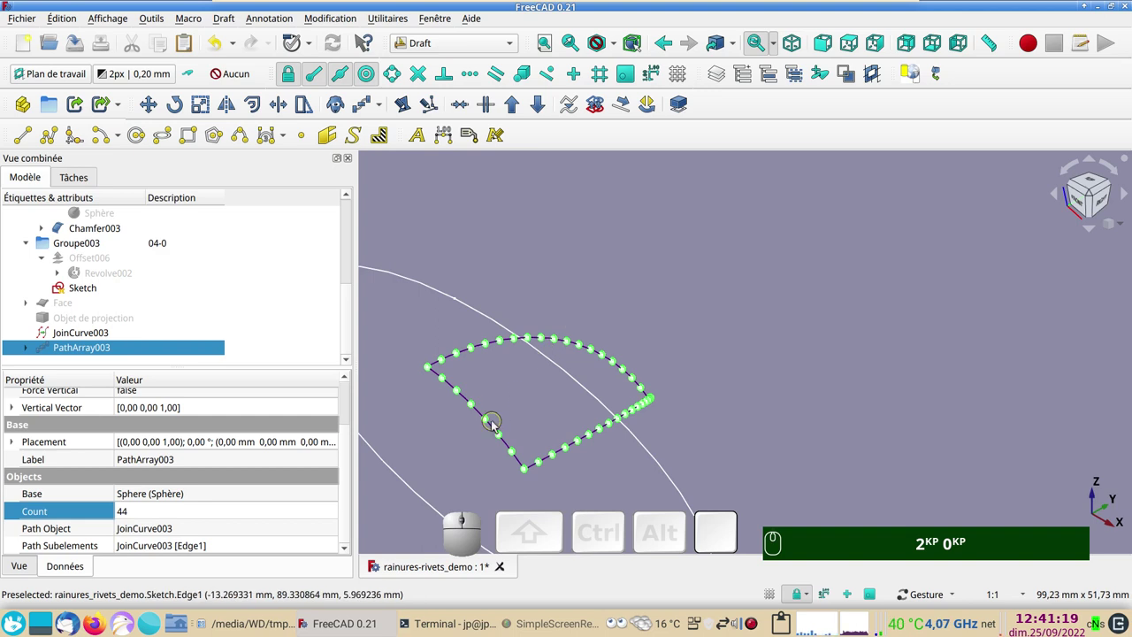
Hide JoinCurve003, show Revolve002 again and orbit to inspect the rivets along its edges
{"action": "left_click", "coordinate": [493, 429]}
{"action": "key", "text": "space"}
{"action": "key", "text": "KP_2"}
{"action": "key", "text": "KP_0"}
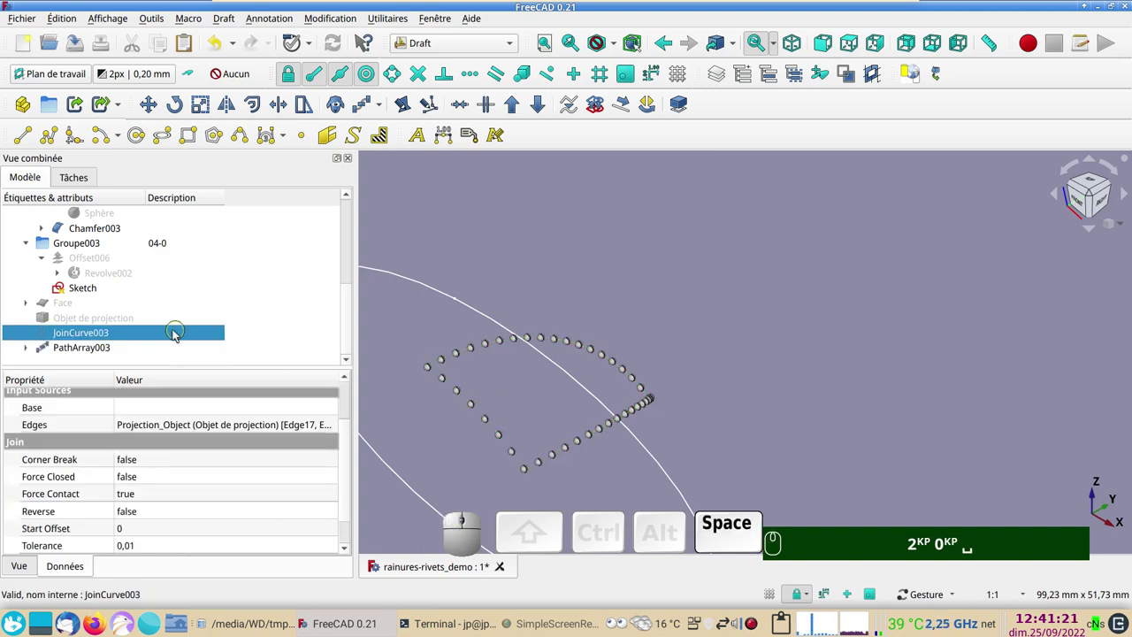
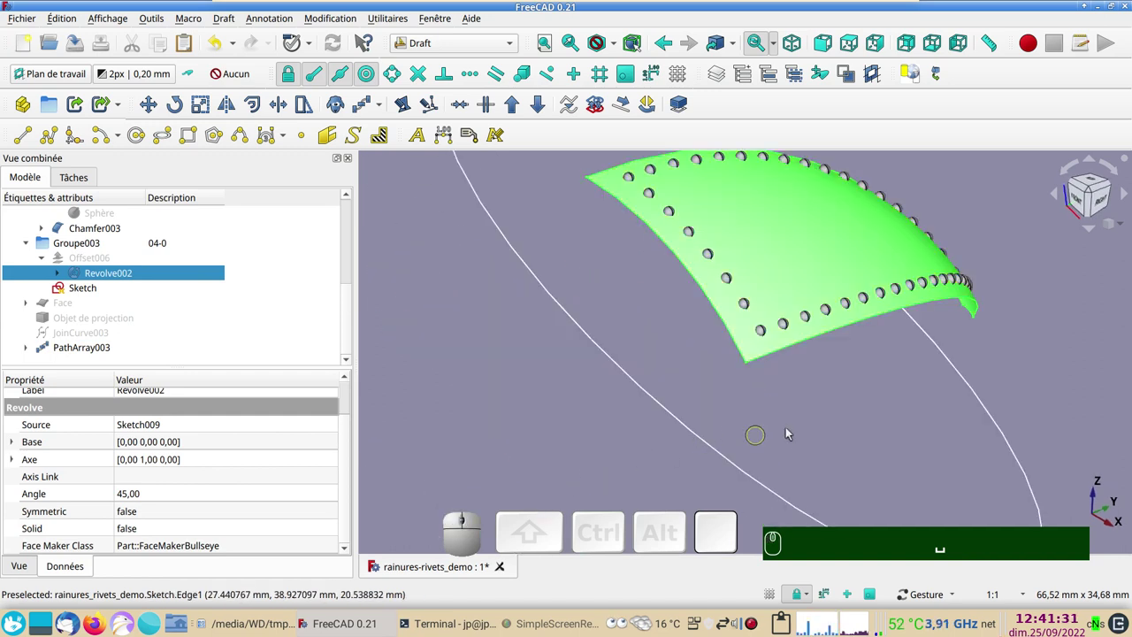
{"action": "left_click", "coordinate": [801, 423]}
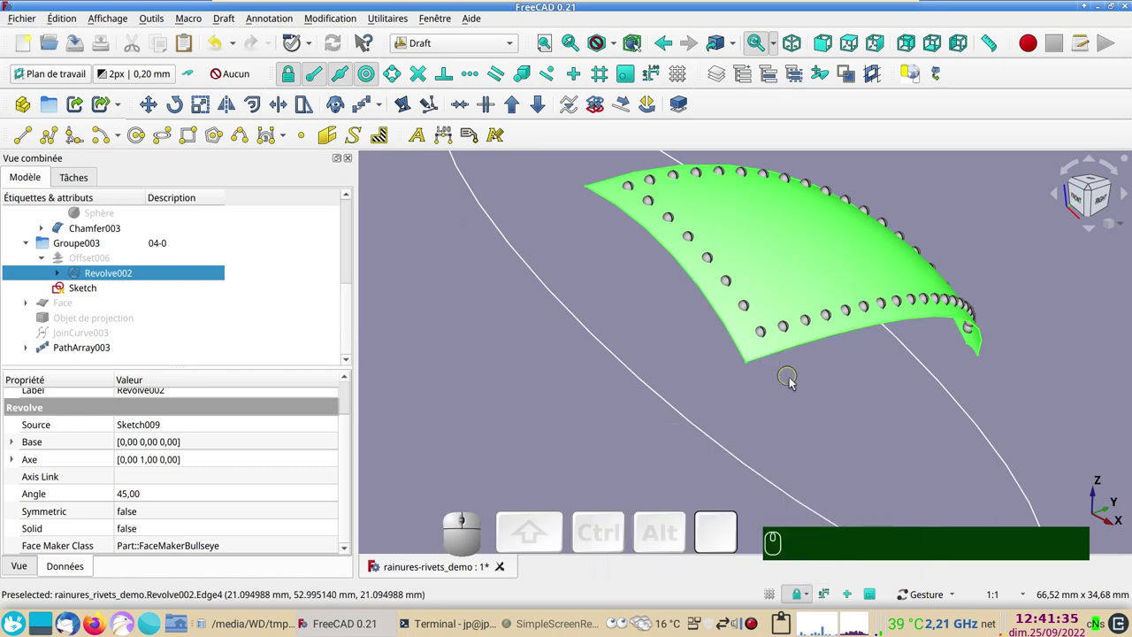
{"action": "left_click_drag", "start_coordinate": [822, 442], "coordinate": [614, 429]}
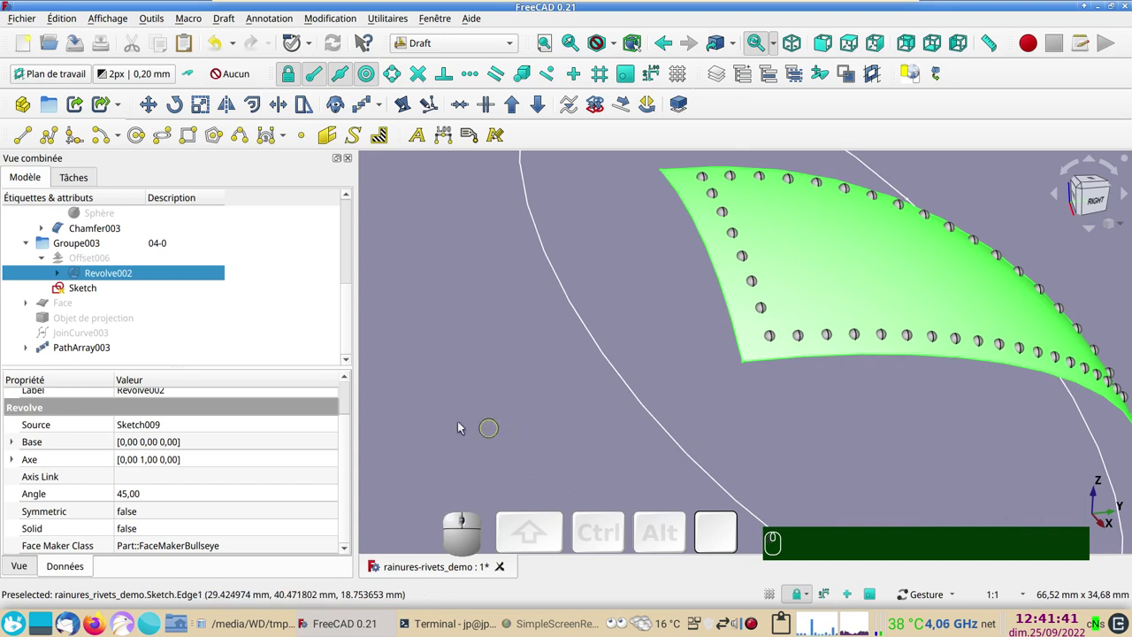
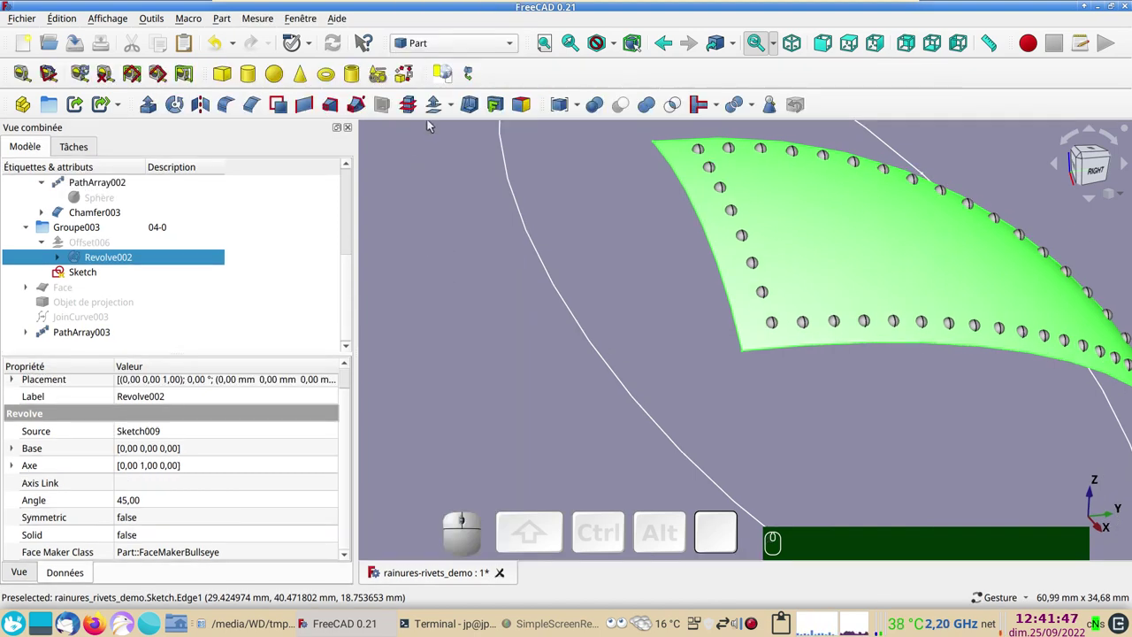
Create a filled 1 mm 3D Offset of Revolve002 as a solid panel
{"action": "left_click", "coordinate": [437, 108]}
{"action": "left_click_drag", "start_coordinate": [744, 242], "coordinate": [537, 227]}
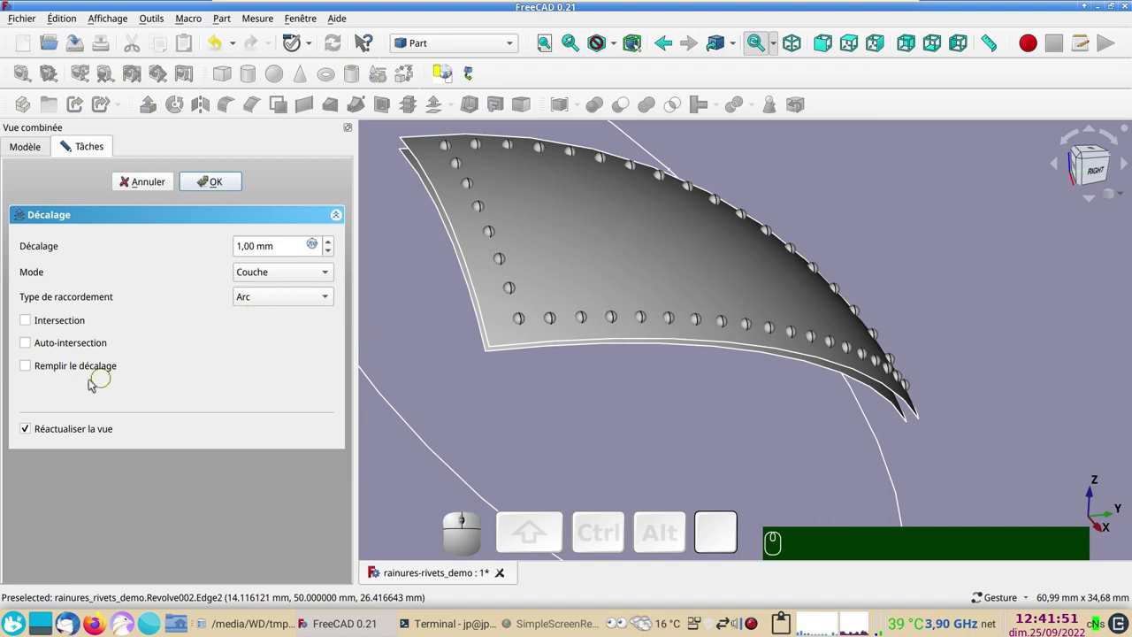
{"action": "left_click", "coordinate": [44, 365]}
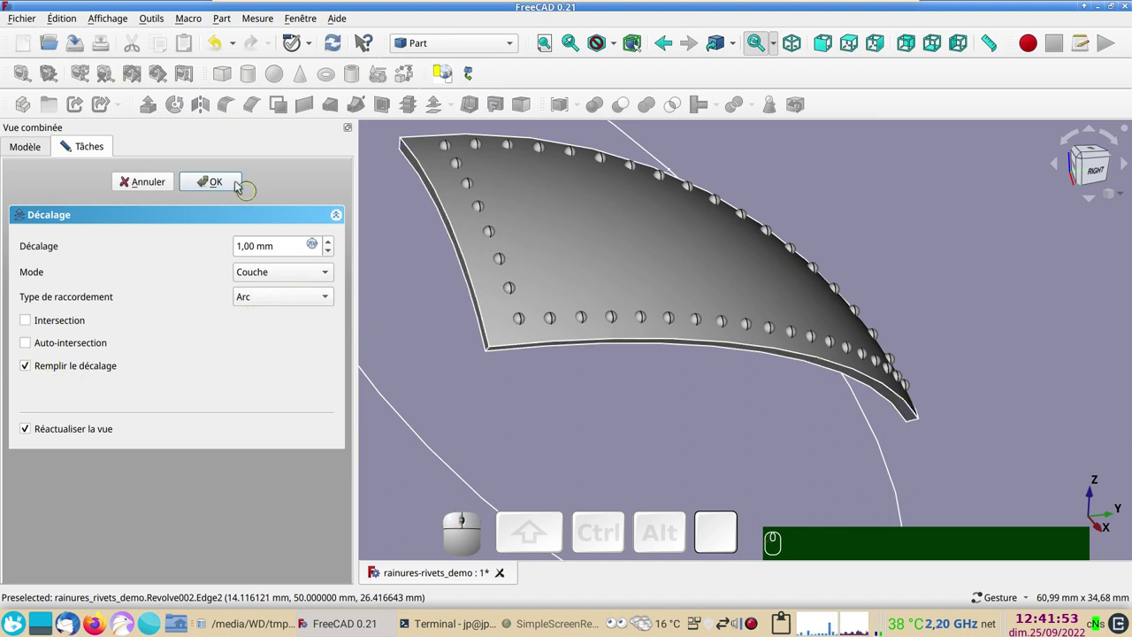
{"action": "left_click", "coordinate": [228, 183]}
Move Face, the projection, JoinCurve003, PathArray003 and Offset007 into Groupe003
{"action": "scroll", "scroll_direction": "down", "scroll_amount": 3}
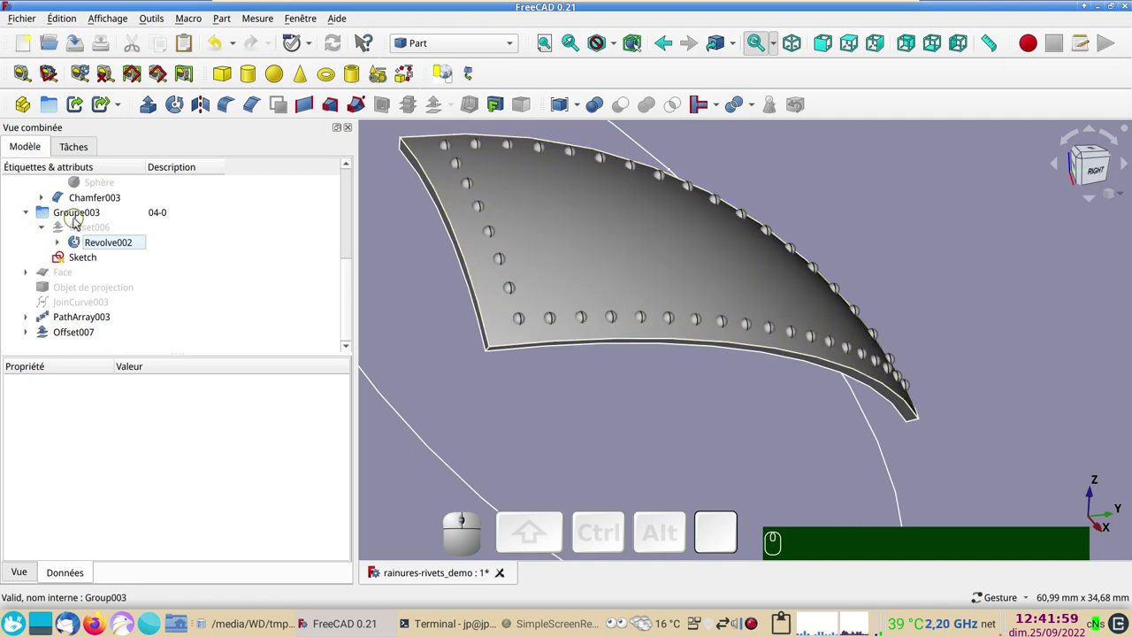
{"action": "left_click", "coordinate": [33, 214]}
{"action": "left_click", "coordinate": [73, 277]}
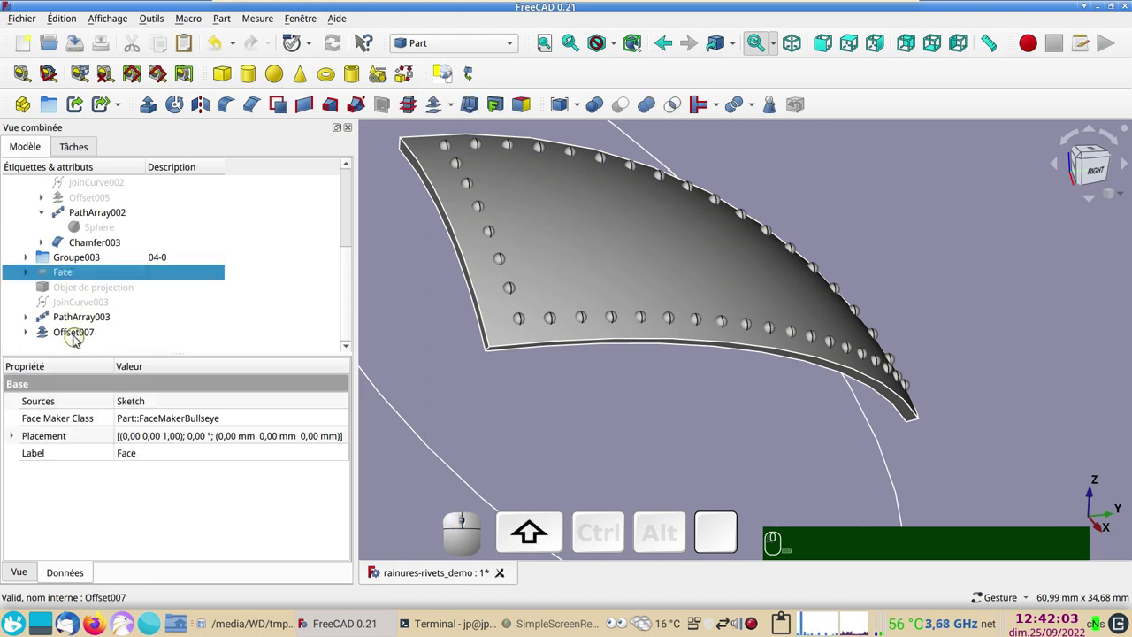
{"action": "left_click", "coordinate": [76, 339]}
{"action": "left_click_drag", "start_coordinate": [56, 273], "coordinate": [72, 261]}
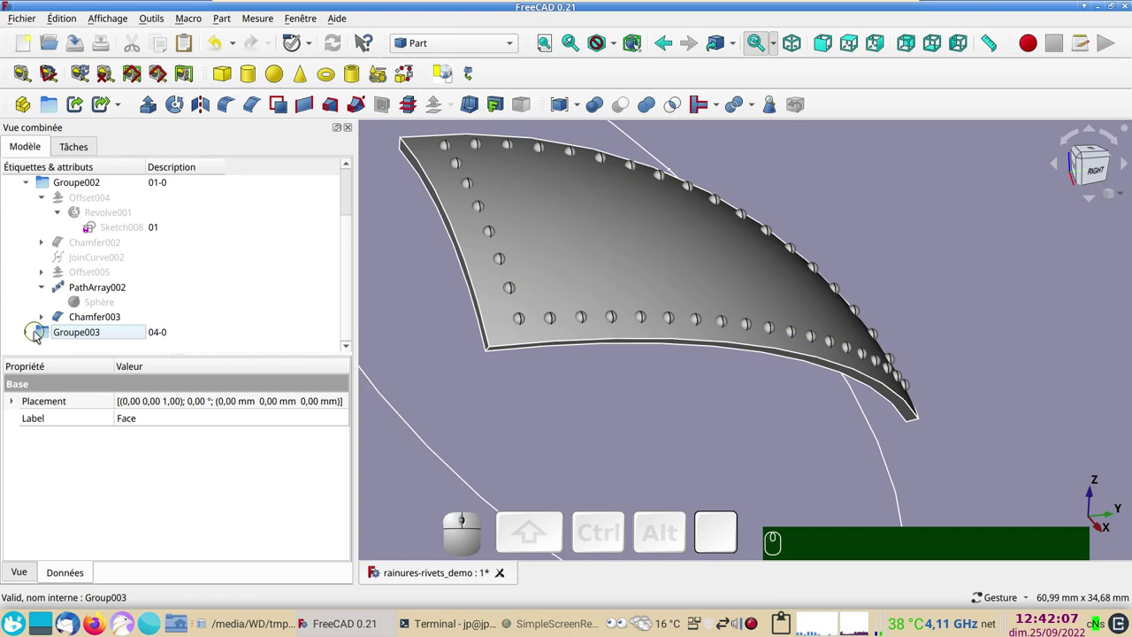
{"action": "left_click", "coordinate": [35, 331]}
{"action": "scroll", "scroll_direction": "down", "scroll_amount": 3}
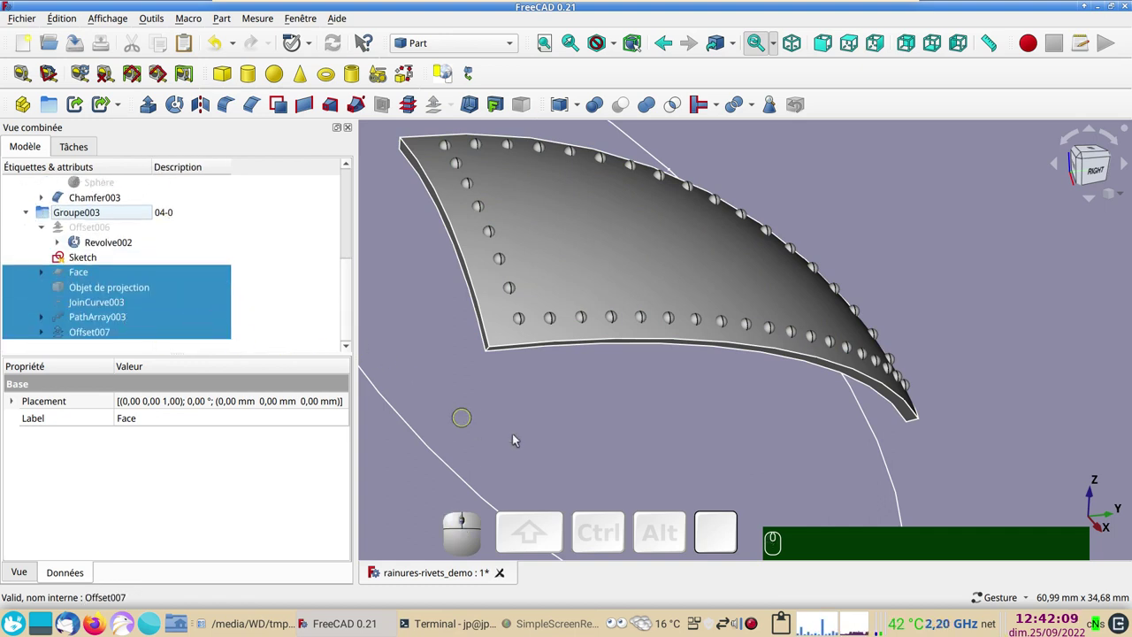
Hide the source Revolve002 and keep the Offset007 solid visible
{"action": "left_click", "coordinate": [523, 438]}
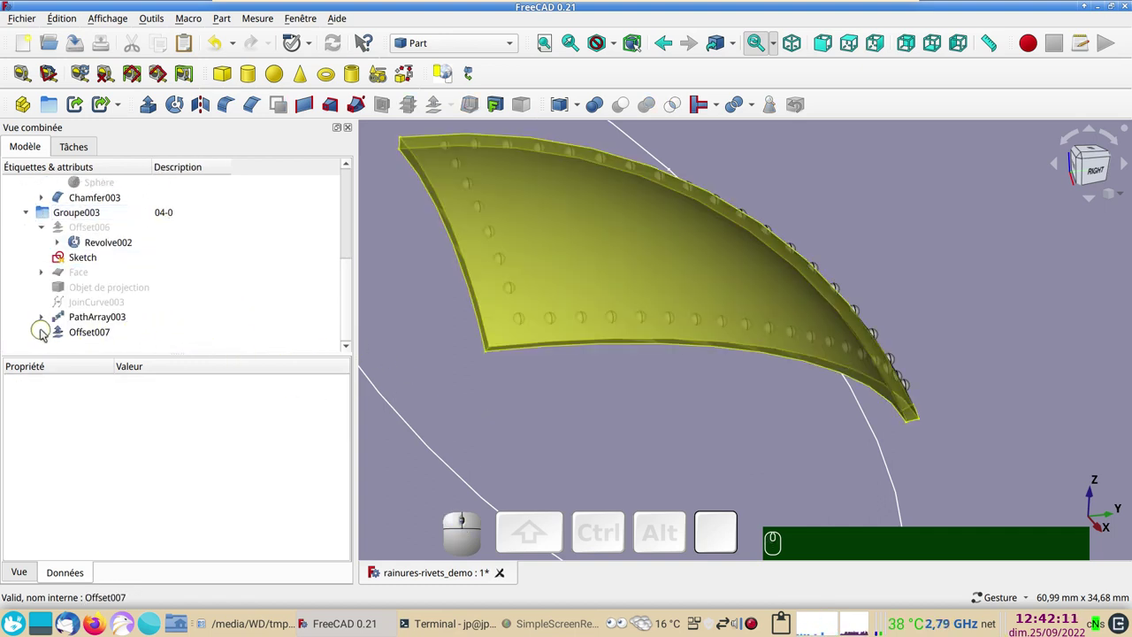
{"action": "left_click", "coordinate": [44, 330]}
{"action": "left_click", "coordinate": [91, 348]}
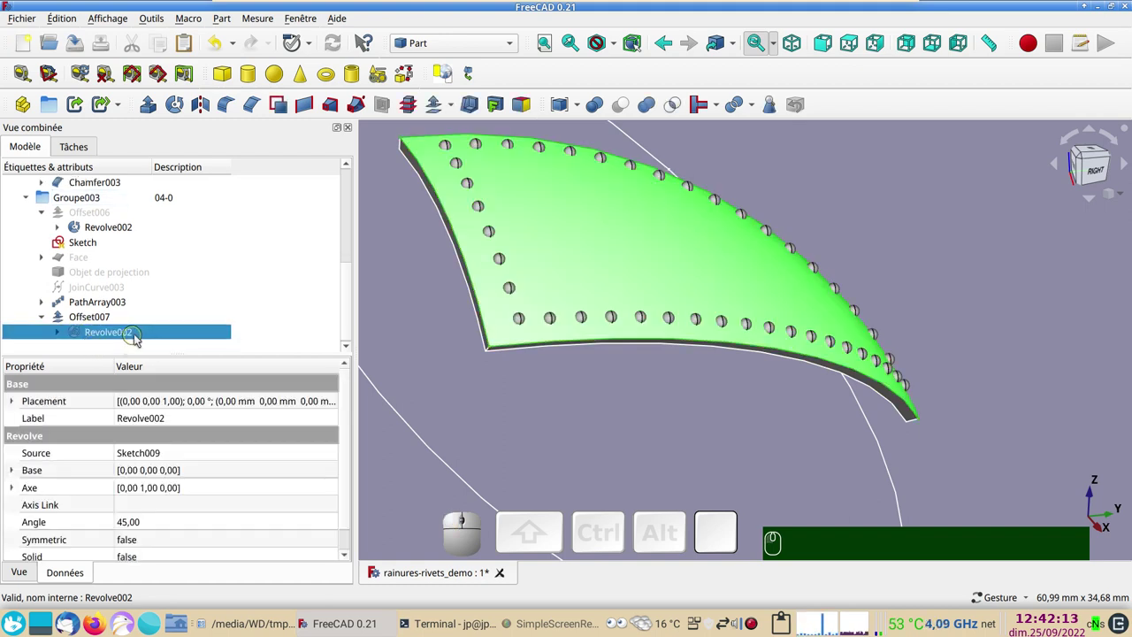
{"action": "key", "text": "space"}
{"action": "left_click", "coordinate": [568, 275]}
{"action": "key", "text": "space"}
{"action": "key", "text": "space"}
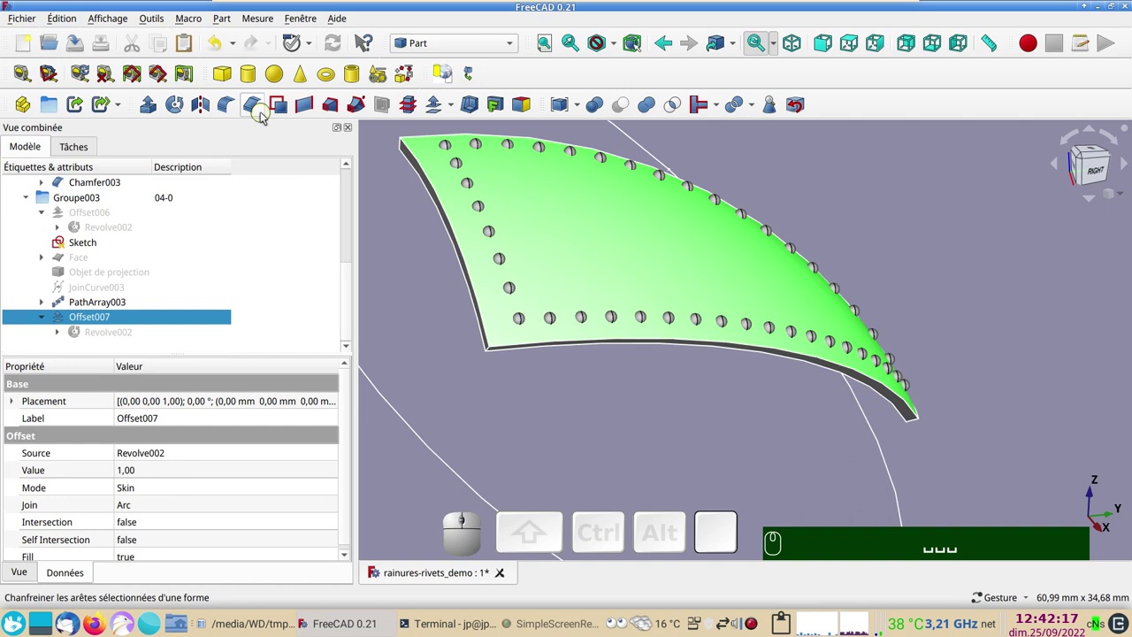
Fillet the edges of the Offset007 panel's top face at 0.4 mm, producing Fillet003
{"action": "left_click", "coordinate": [232, 107]}
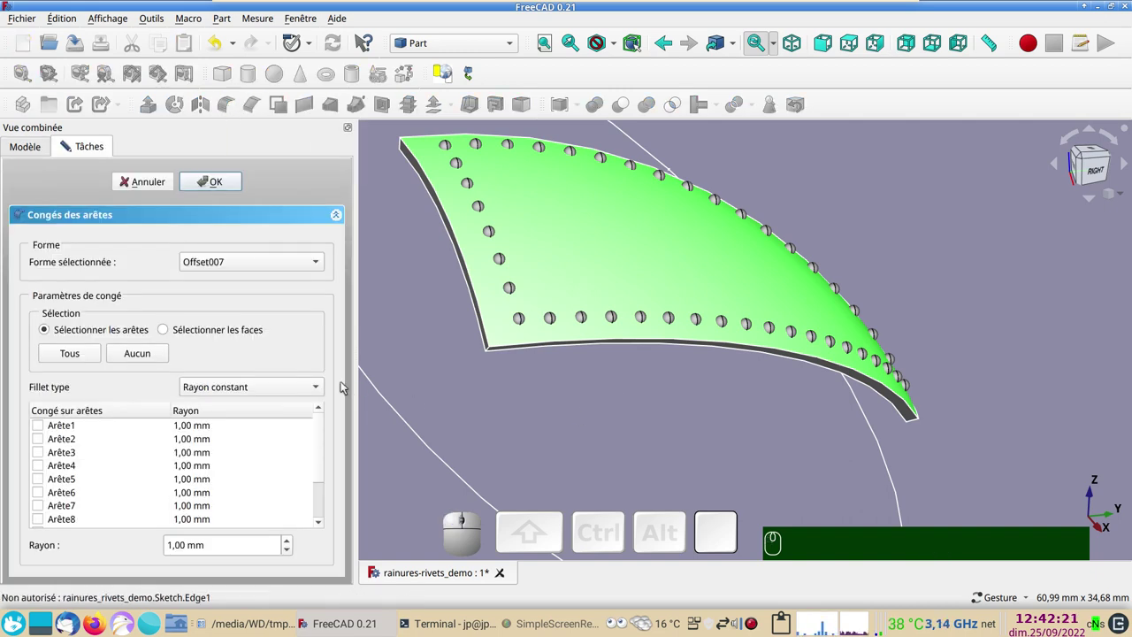
{"action": "left_click", "coordinate": [994, 266]}
{"action": "left_click", "coordinate": [173, 333]}
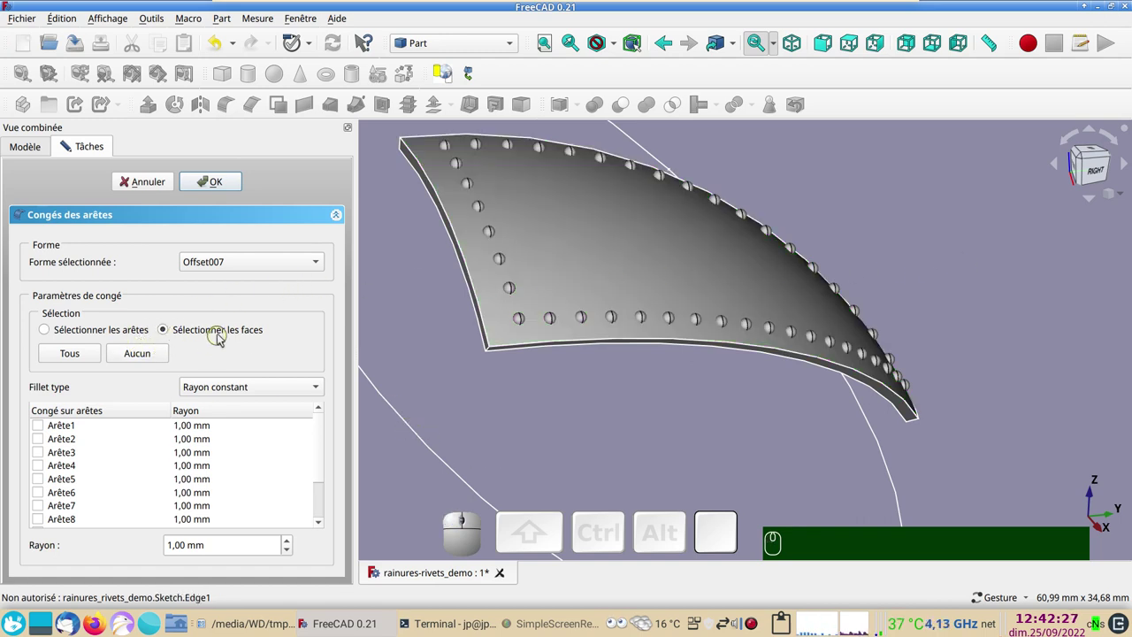
{"action": "left_click", "coordinate": [625, 252]}
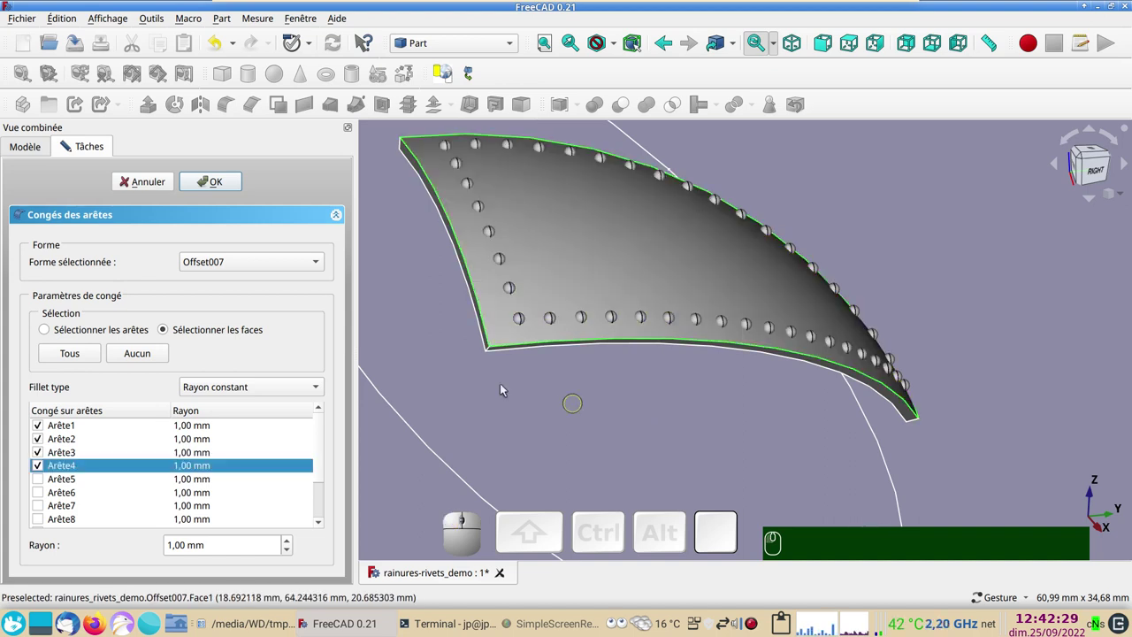
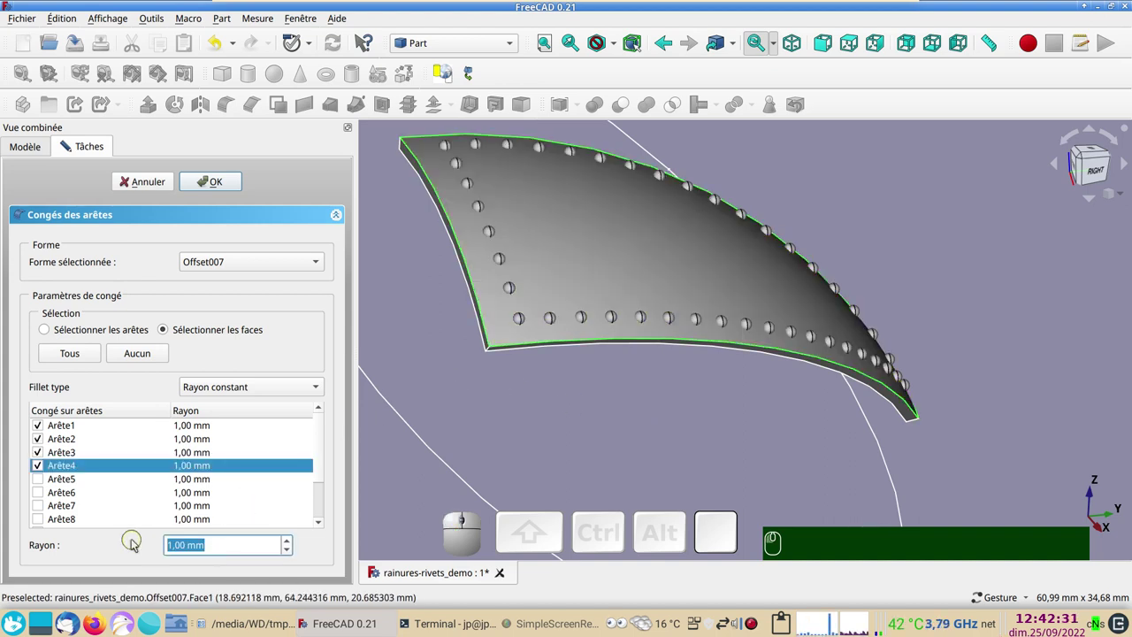
{"action": "key", "text": ","}
{"action": "key", "text": "KP_4"}
{"action": "key", "text": "Return"}
{"action": "key", "text": "KP_Enter"}
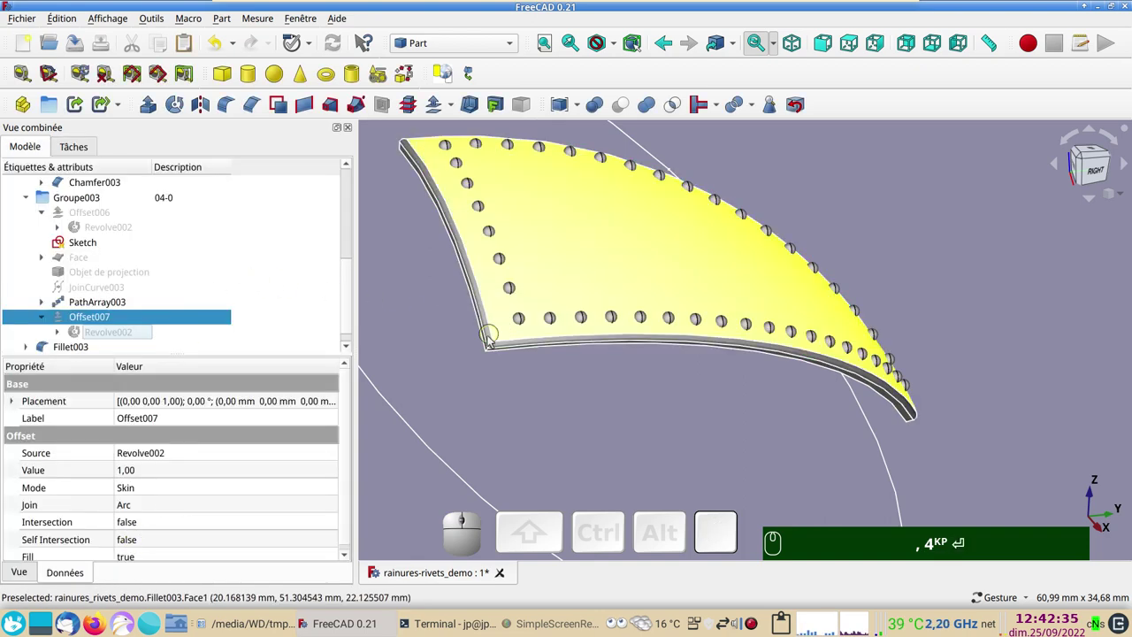
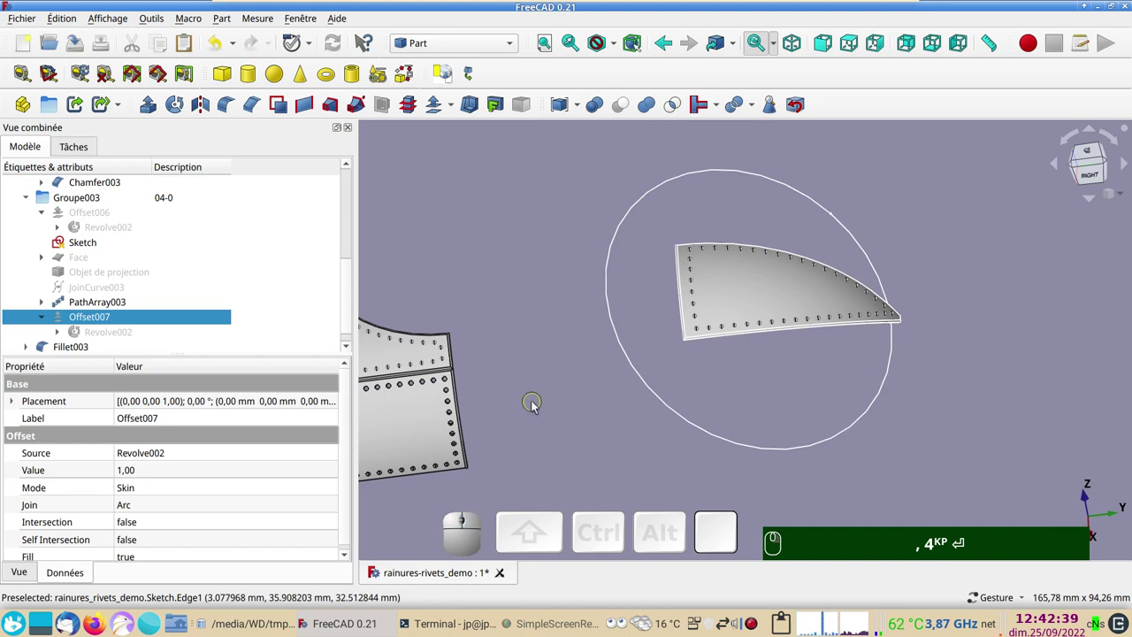
Orbit the panels, then hide the large circular construction sketch in Groupe003
{"action": "right_click", "coordinate": [570, 450]}
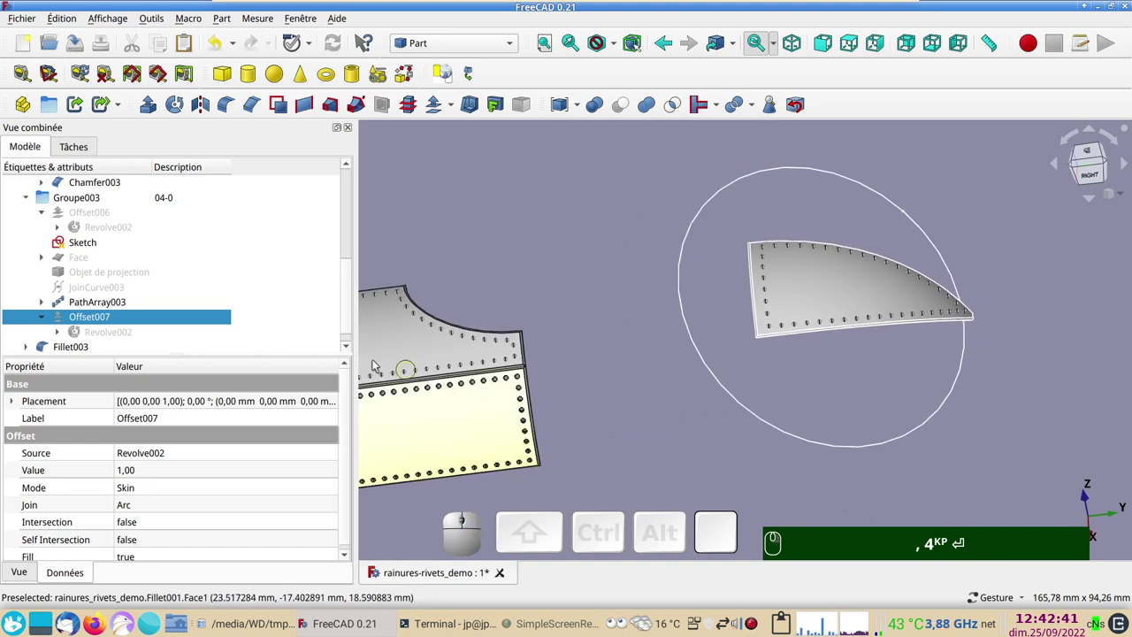
{"action": "left_click", "coordinate": [28, 196]}
{"action": "left_click_drag", "start_coordinate": [60, 330], "coordinate": [299, 340]}
{"action": "left_click_drag", "start_coordinate": [533, 280], "coordinate": [550, 219]}
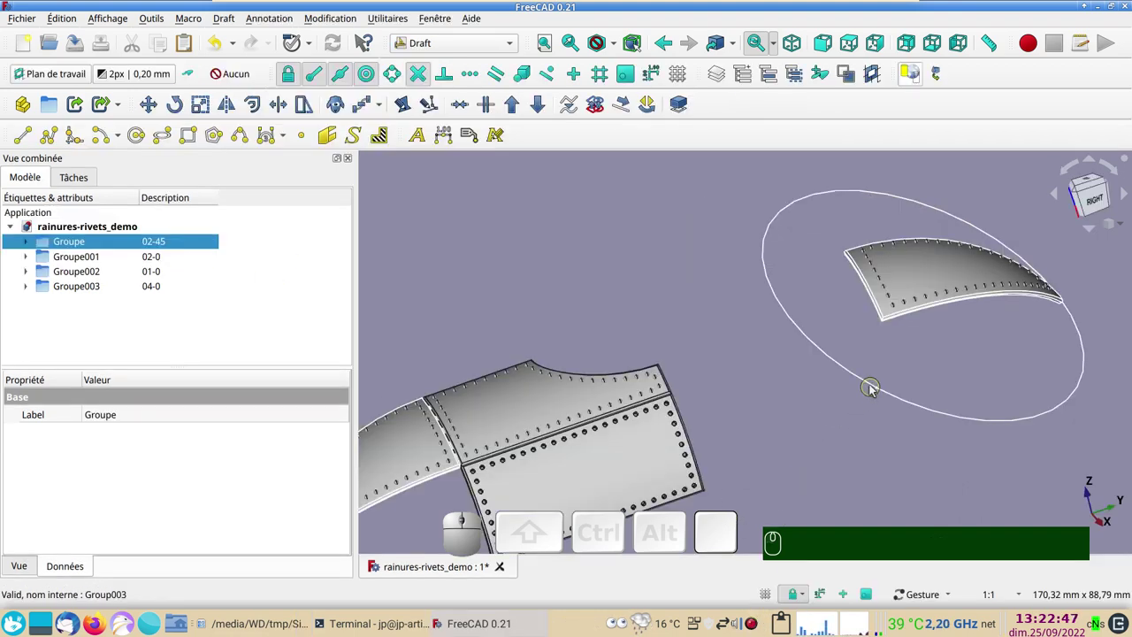
{"action": "left_click", "coordinate": [876, 390]}
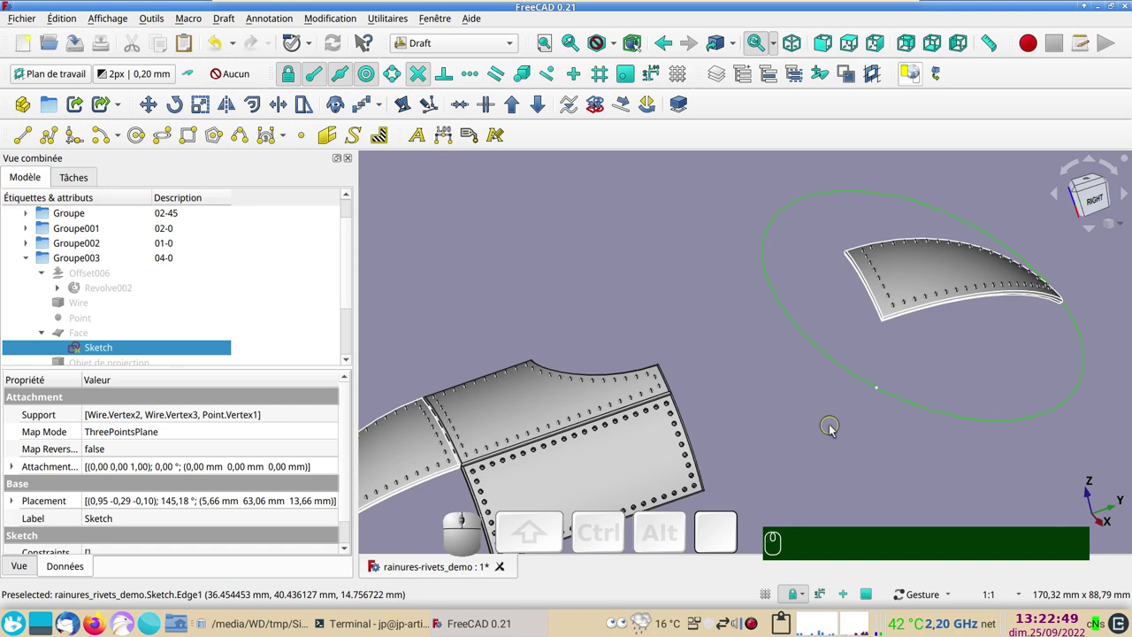
{"action": "key", "text": "space"}
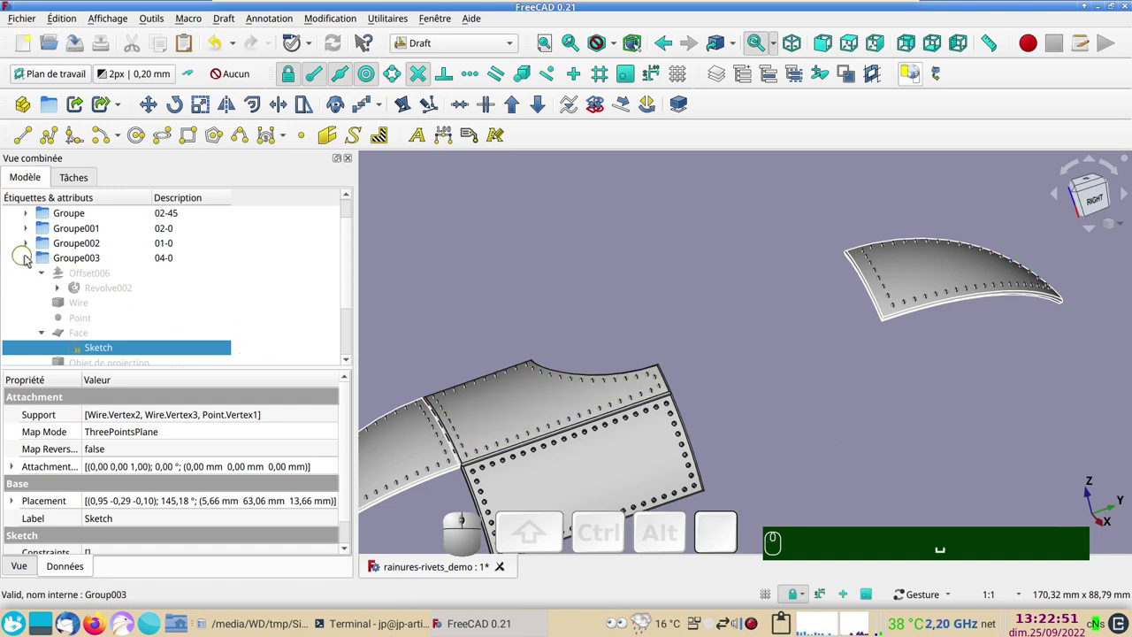
Combine the panel Fillet002 and rivet array PathArray001 into a Part Compound
{"action": "left_click", "coordinate": [30, 257]}
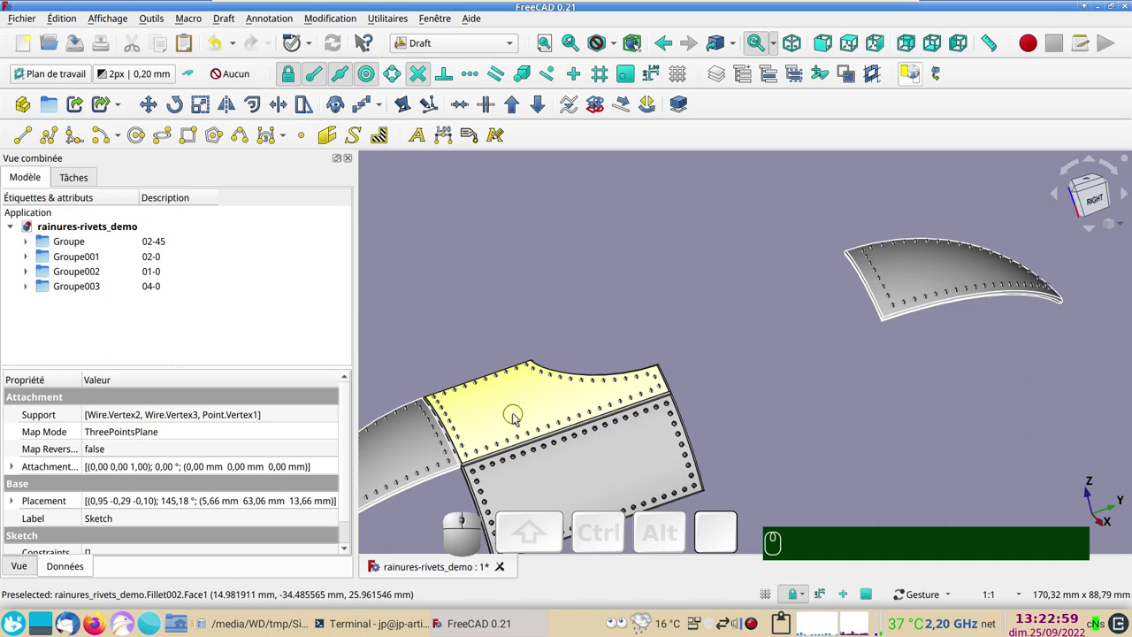
{"action": "left_click", "coordinate": [517, 414]}
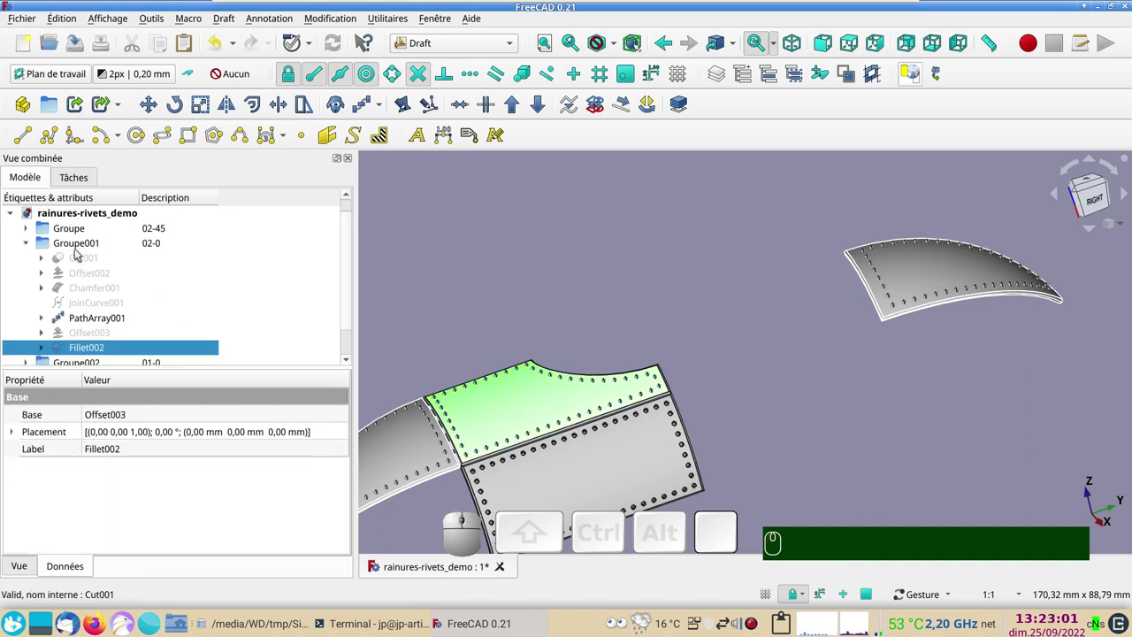
{"action": "scroll", "scroll_direction": "down", "scroll_amount": 3}
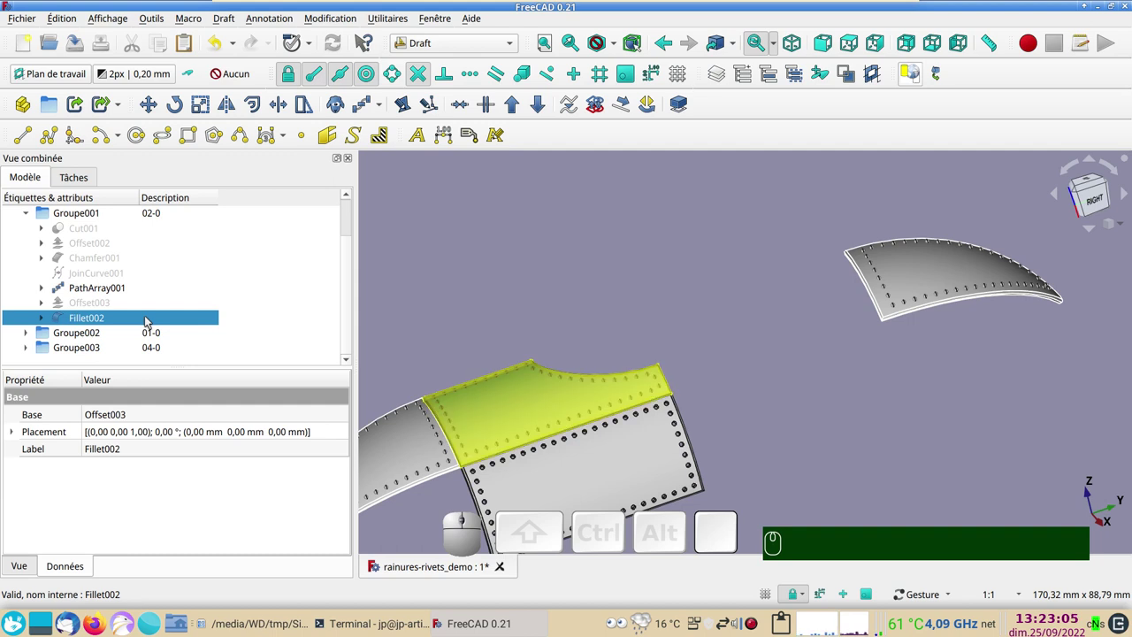
{"action": "left_click", "coordinate": [108, 284]}
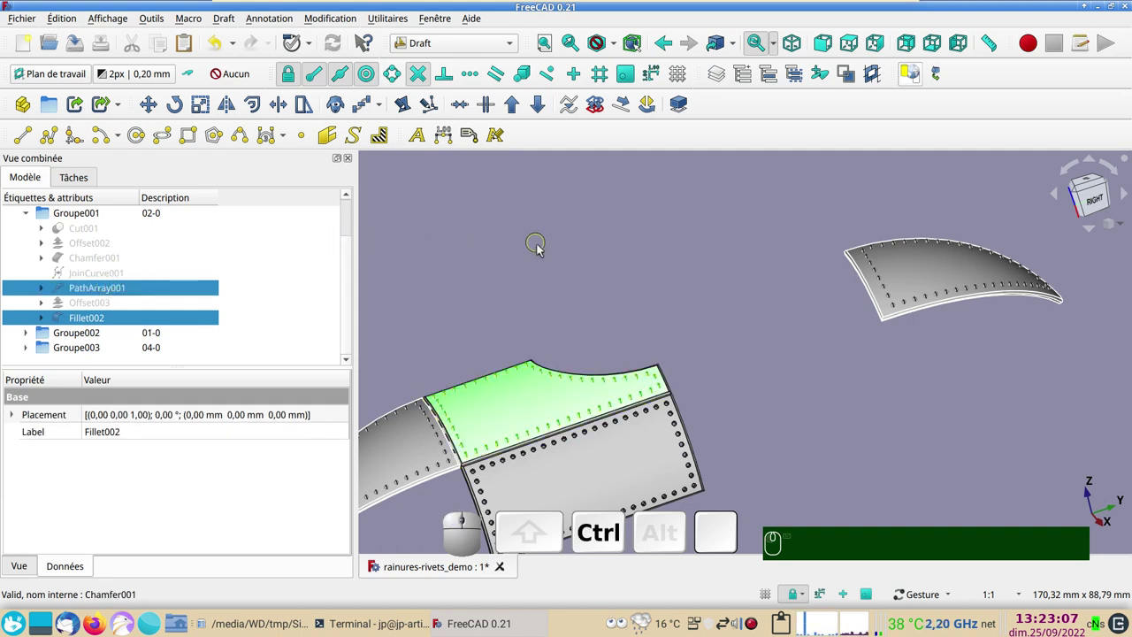
{"action": "key", "text": "space"}
{"action": "key", "text": "space"}
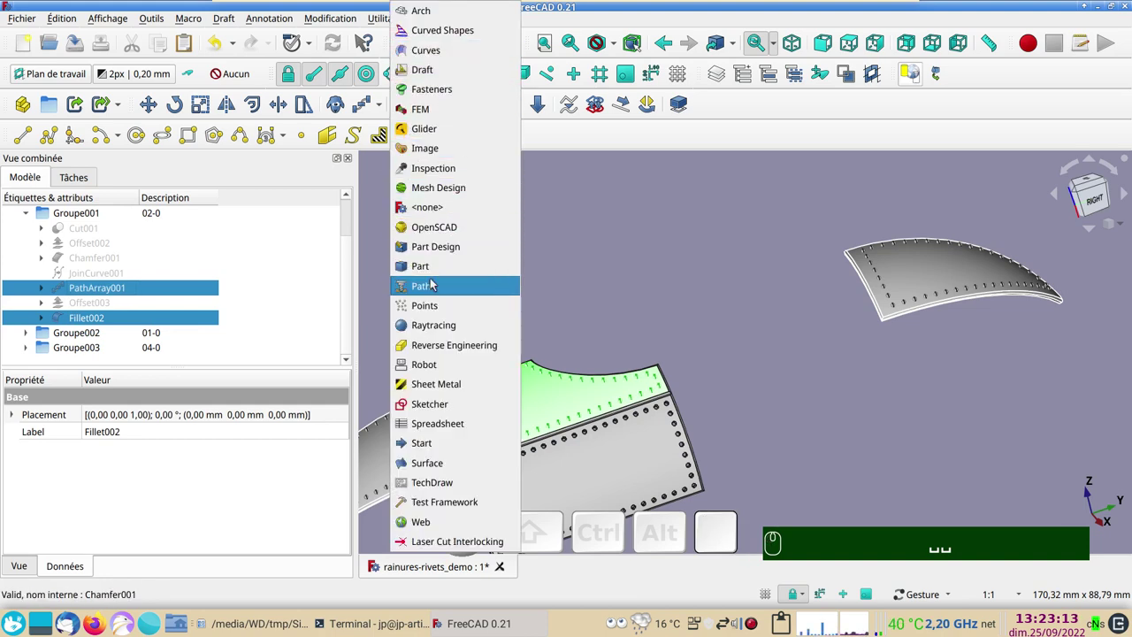
{"action": "left_click", "coordinate": [435, 268]}
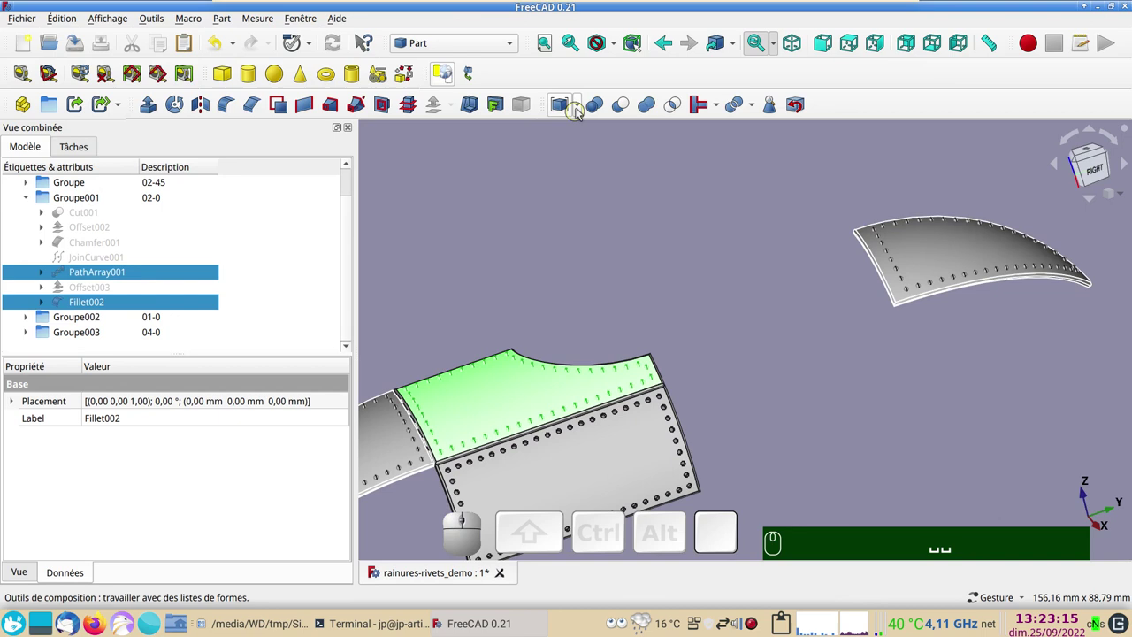
{"action": "left_click", "coordinate": [580, 100]}
{"action": "left_click", "coordinate": [590, 137]}
Move the new Compound into Groupe001 in the model tree
{"action": "scroll", "scroll_direction": "down", "scroll_amount": 3}
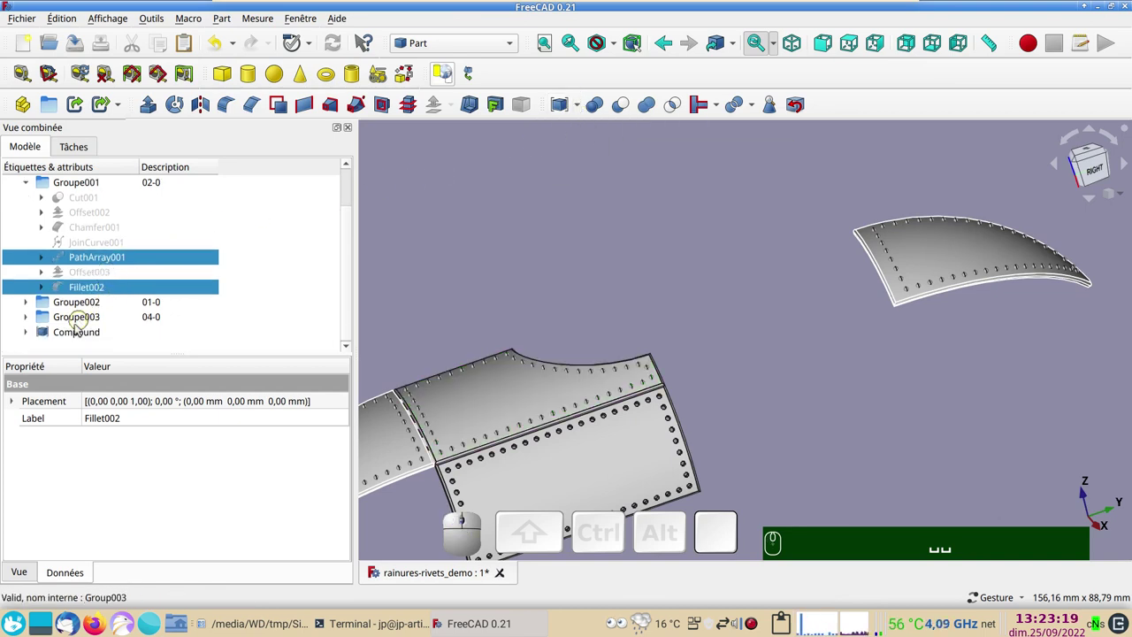
{"action": "left_click_drag", "start_coordinate": [78, 334], "coordinate": [83, 184]}
{"action": "scroll", "scroll_direction": "down", "scroll_amount": 3}
{"action": "left_click_drag", "start_coordinate": [71, 331], "coordinate": [89, 210]}
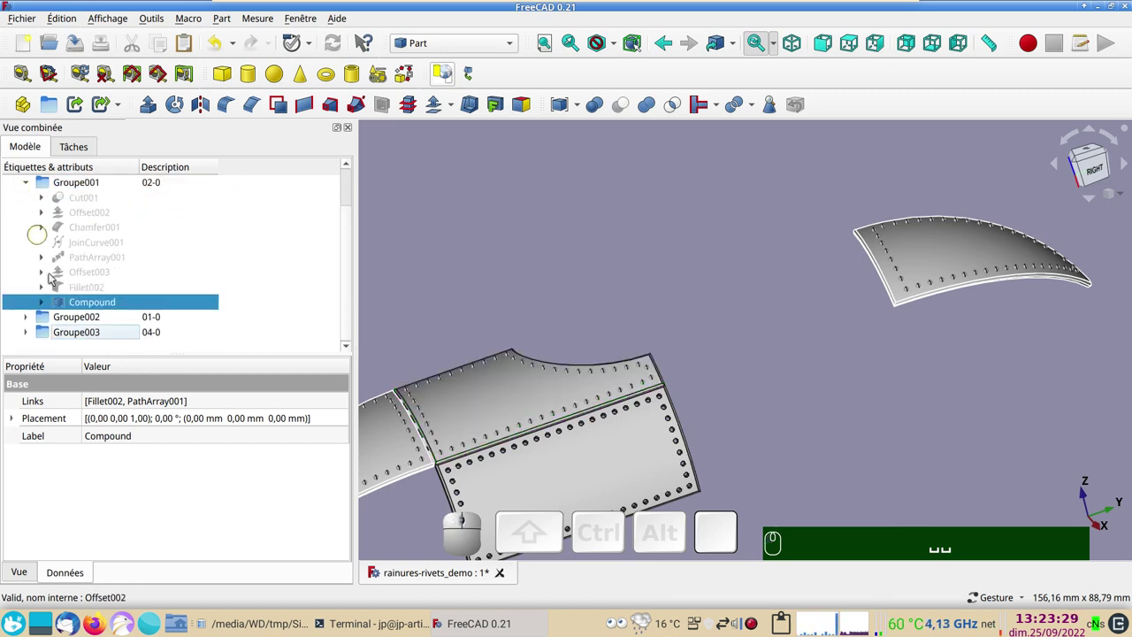
{"action": "key", "text": "space"}
{"action": "key", "text": "space"}
{"action": "left_click", "coordinate": [156, 302]}
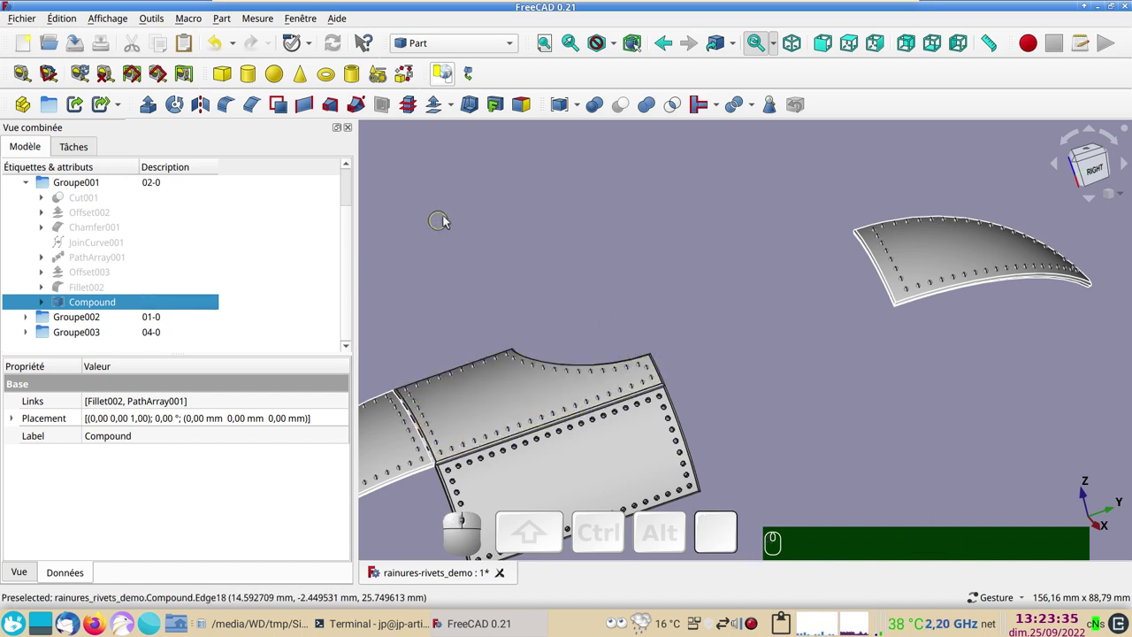
Orbit the hull to inspect the riveted panels and select the Compound for mirroring
{"action": "left_click_drag", "start_coordinate": [910, 468], "coordinate": [801, 422]}
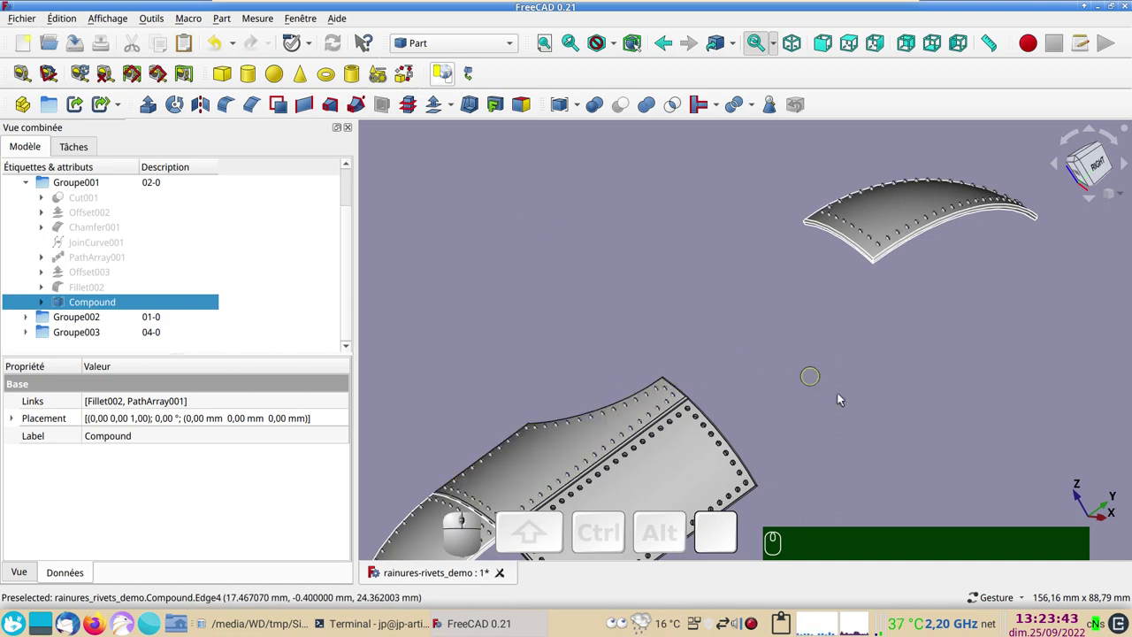
{"action": "left_click_drag", "start_coordinate": [924, 476], "coordinate": [398, 328]}
{"action": "left_click", "coordinate": [176, 301]}
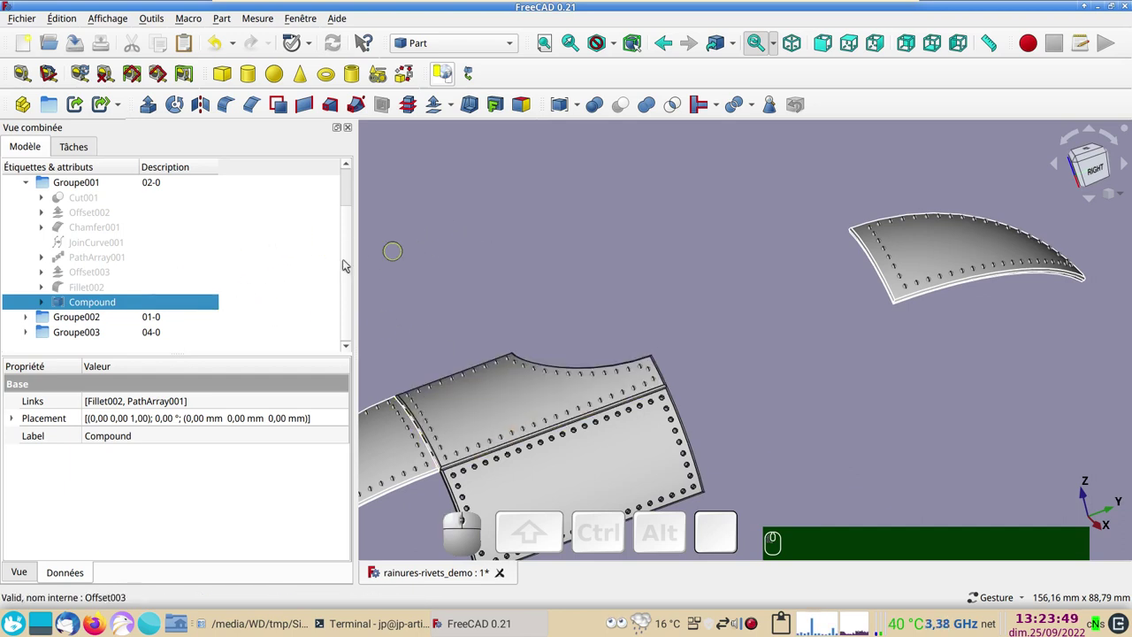
{"action": "key", "text": "space"}
{"action": "key", "text": "space"}
{"action": "key", "text": "space"}
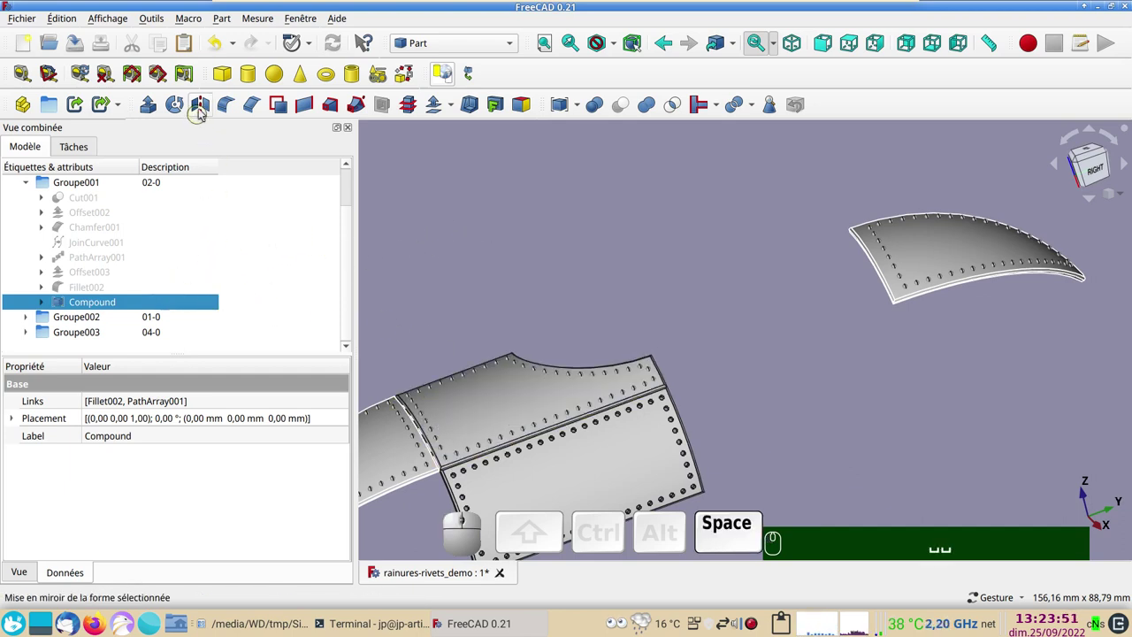
Mirror the panel Compound across the XZ plane as Compound (Mirror #1)
{"action": "left_click", "coordinate": [206, 106]}
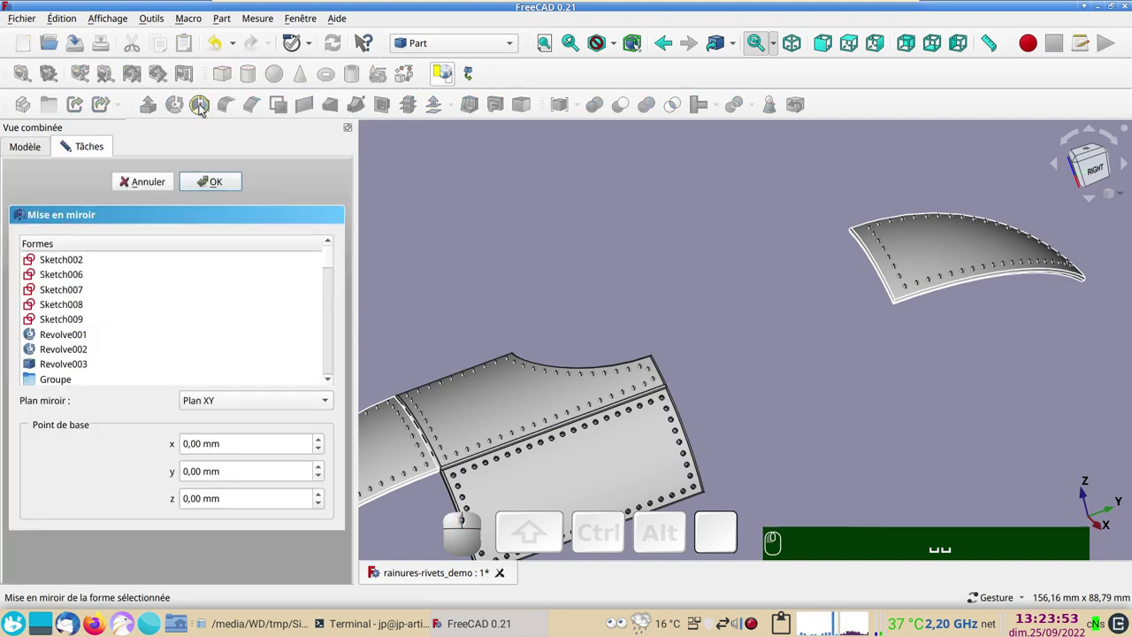
{"action": "left_click", "coordinate": [290, 405]}
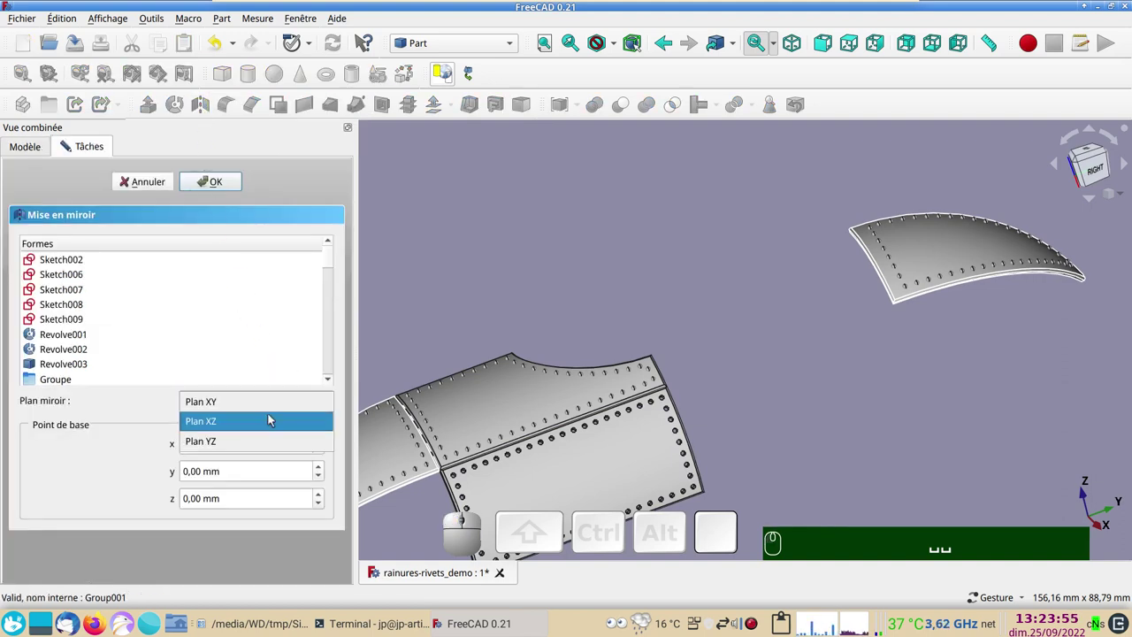
{"action": "left_click", "coordinate": [275, 417]}
{"action": "left_click", "coordinate": [216, 185]}
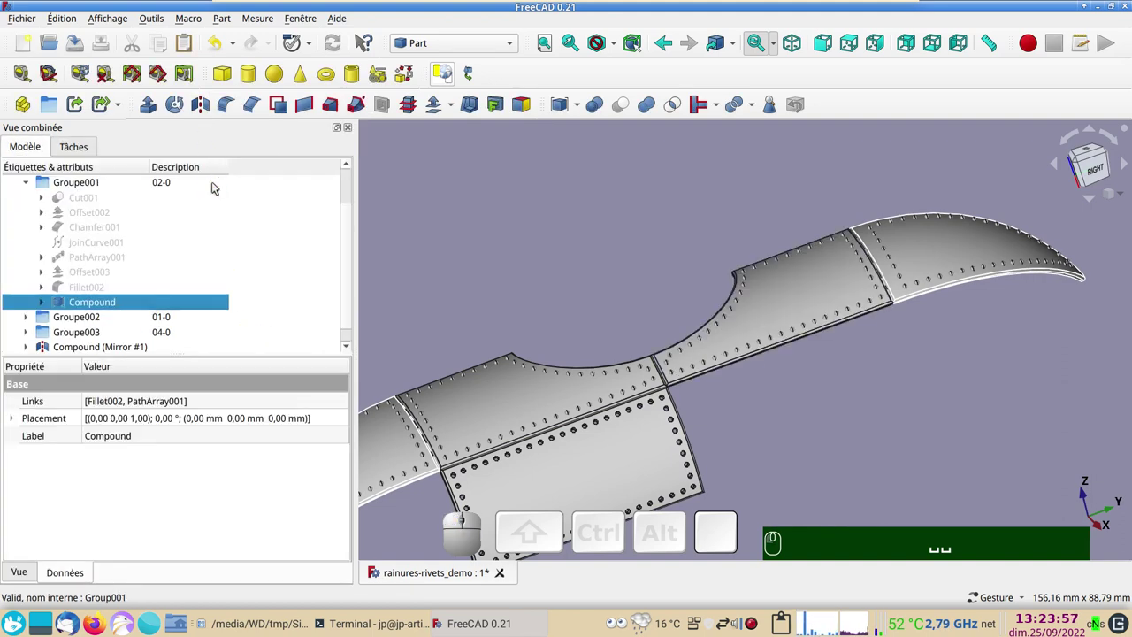
Hide the source Compound inside the mirrored copy
{"action": "scroll", "scroll_direction": "down", "scroll_amount": 3}
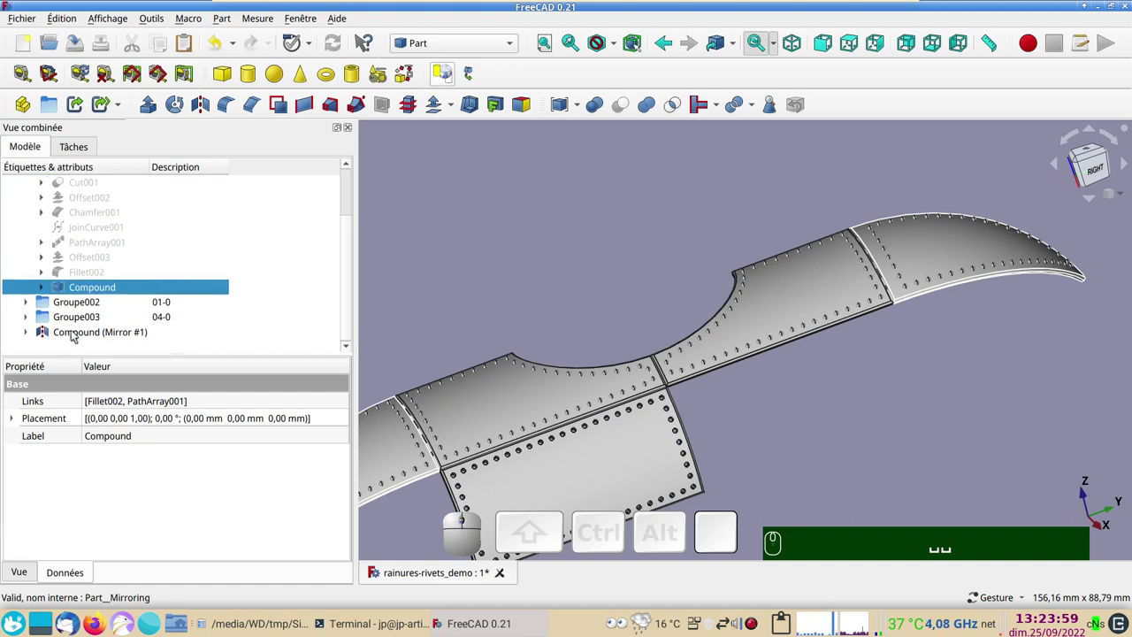
{"action": "left_click", "coordinate": [31, 335]}
{"action": "scroll", "scroll_direction": "down", "scroll_amount": 3}
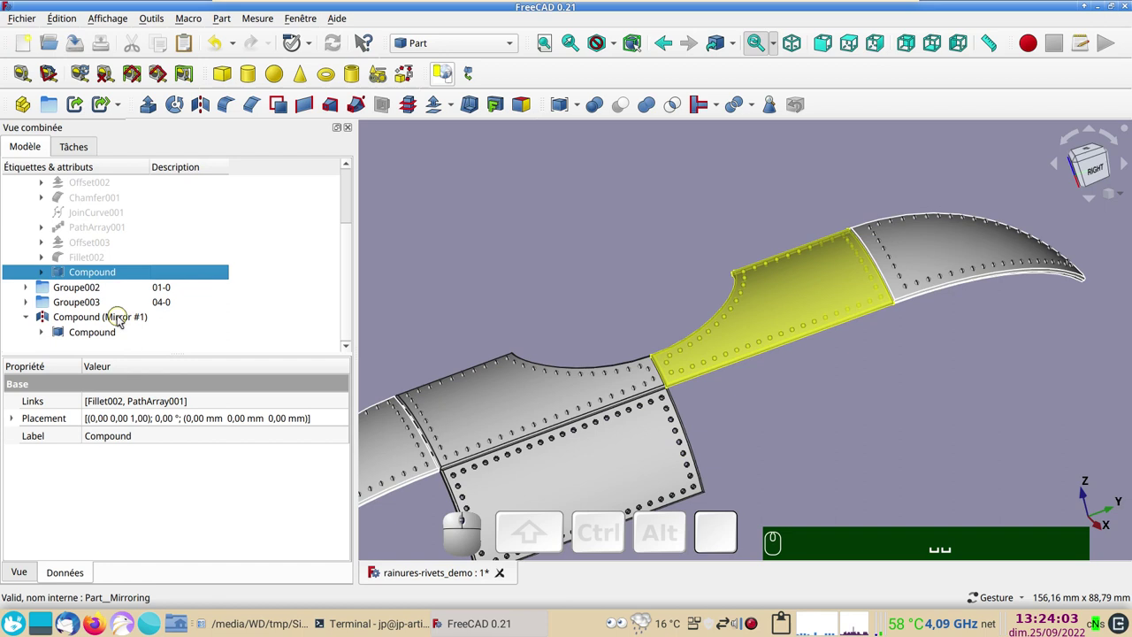
{"action": "left_click", "coordinate": [103, 335]}
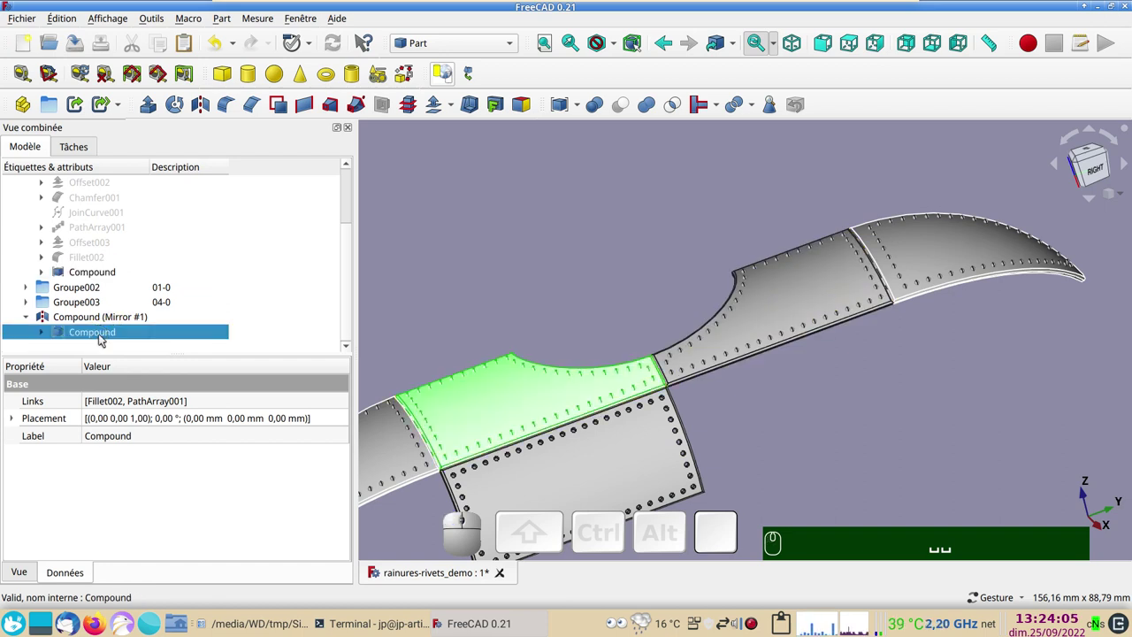
{"action": "key", "text": "space"}
Set the description of Compound (Mirror #1) to 03-0
{"action": "left_click", "coordinate": [97, 321]}
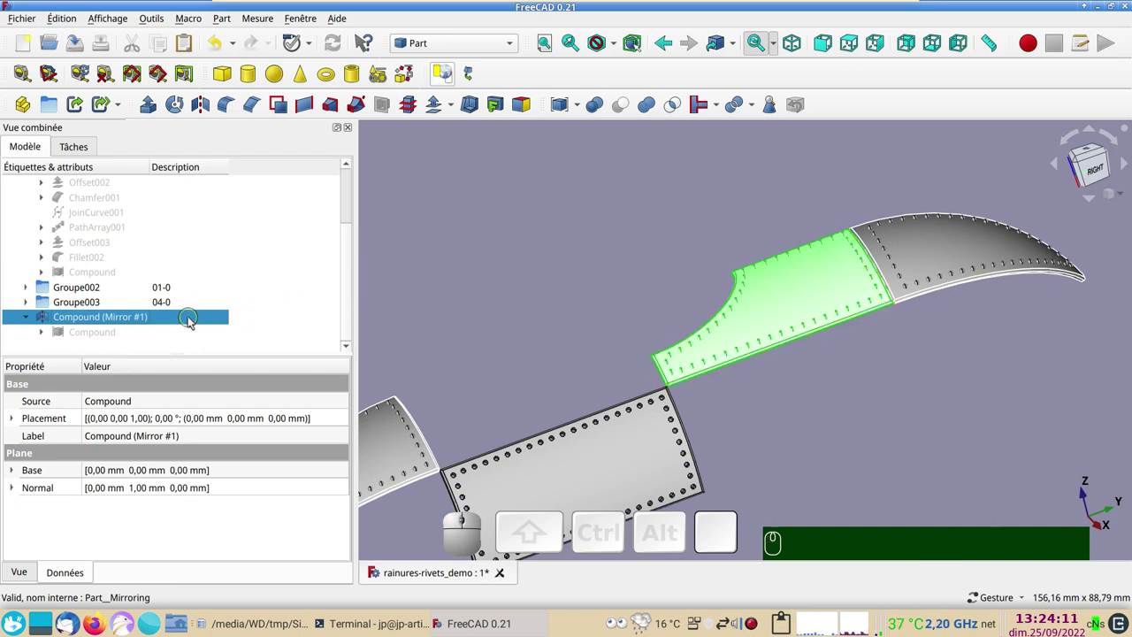
{"action": "left_click", "coordinate": [177, 321]}
{"action": "key", "text": "F2"}
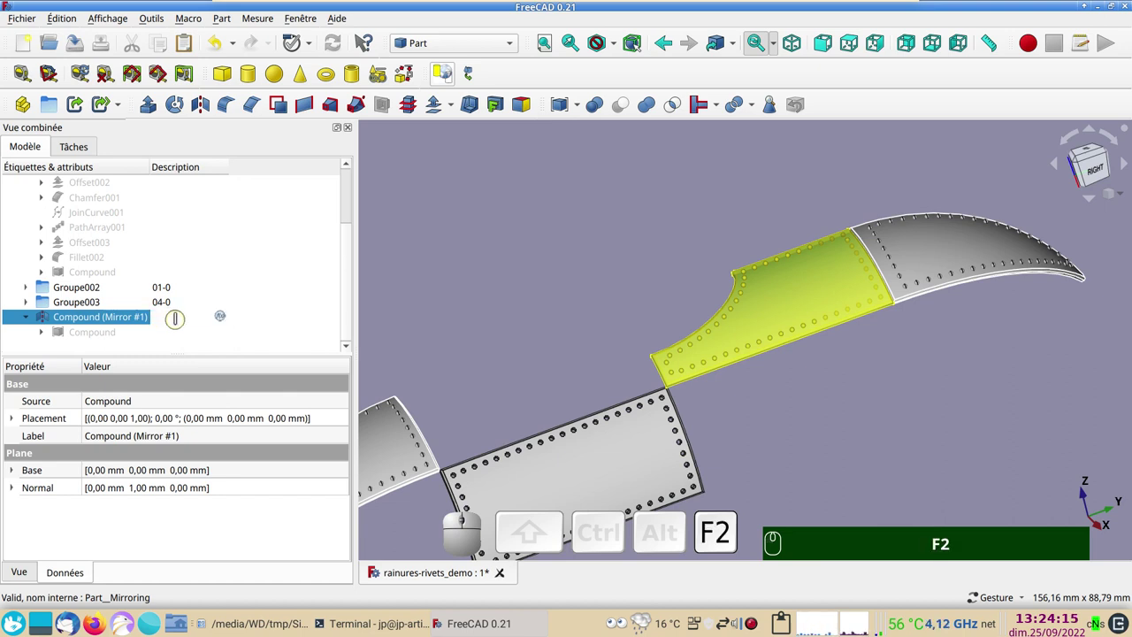
{"action": "key", "text": "KP_0"}
{"action": "key", "text": "KP_3"}
{"action": "key", "text": "KP_Subtract"}
{"action": "key", "text": "KP_0"}
{"action": "key", "text": "KP_Enter"}
{"action": "key", "text": "Return"}
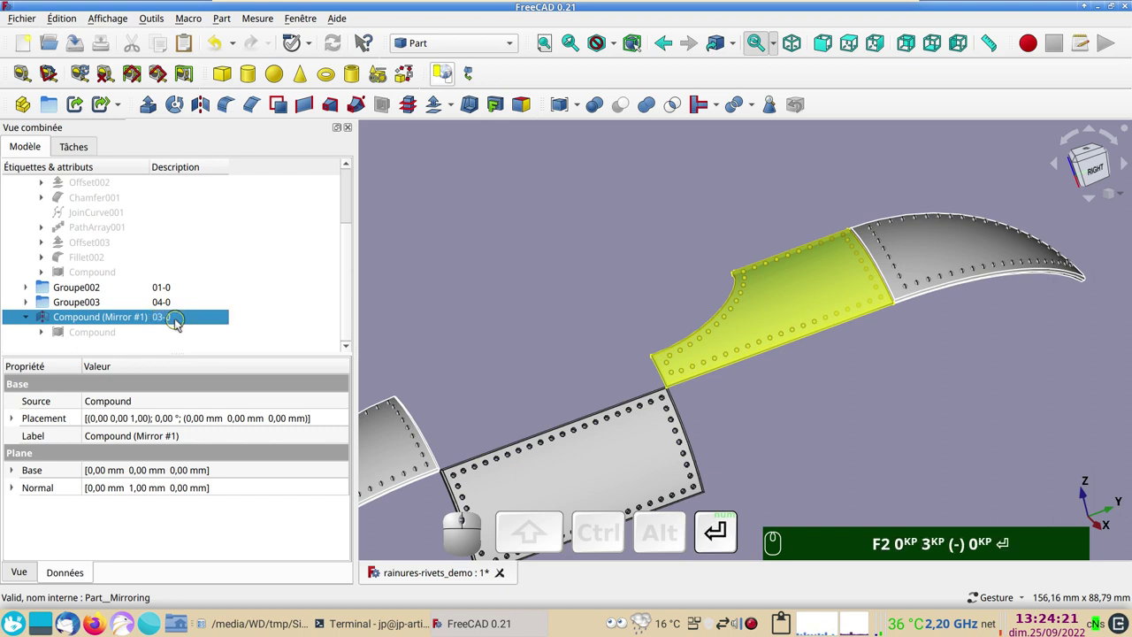
{"action": "scroll", "scroll_direction": "down", "scroll_amount": 3}
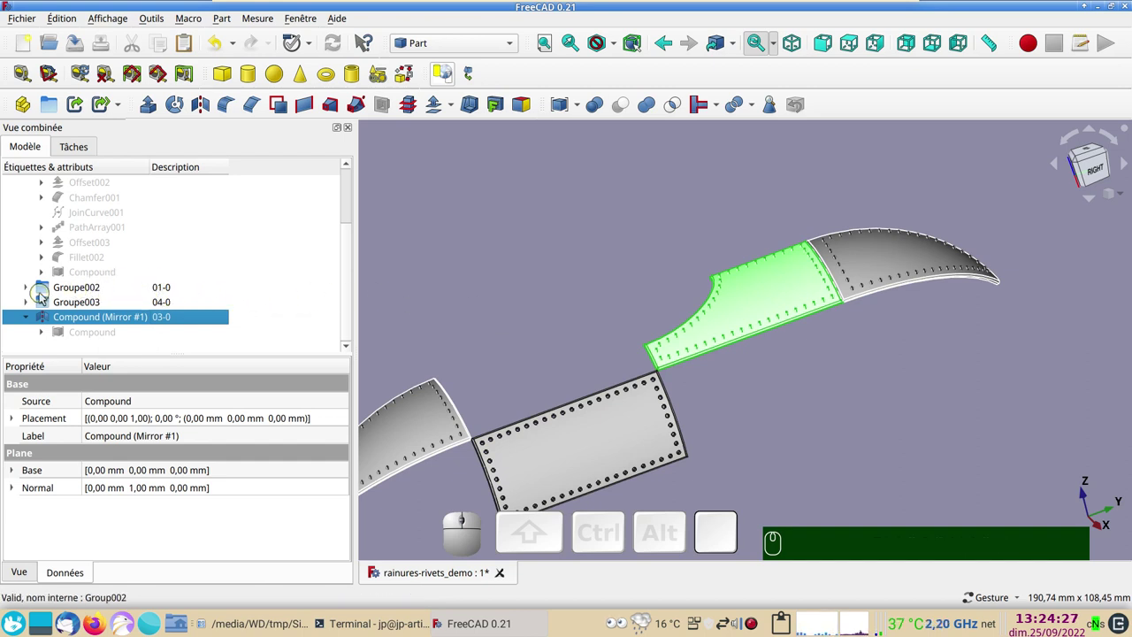
Select all hull skin panels and the mirrored compound in the 3D view
{"action": "left_click", "coordinate": [110, 275]}
{"action": "key", "text": "space"}
{"action": "left_click", "coordinate": [765, 415]}
{"action": "scroll", "scroll_direction": "up", "scroll_amount": 3}
{"action": "scroll", "scroll_direction": "down", "scroll_amount": 3}
{"action": "left_click_drag", "start_coordinate": [801, 437], "coordinate": [850, 416]}
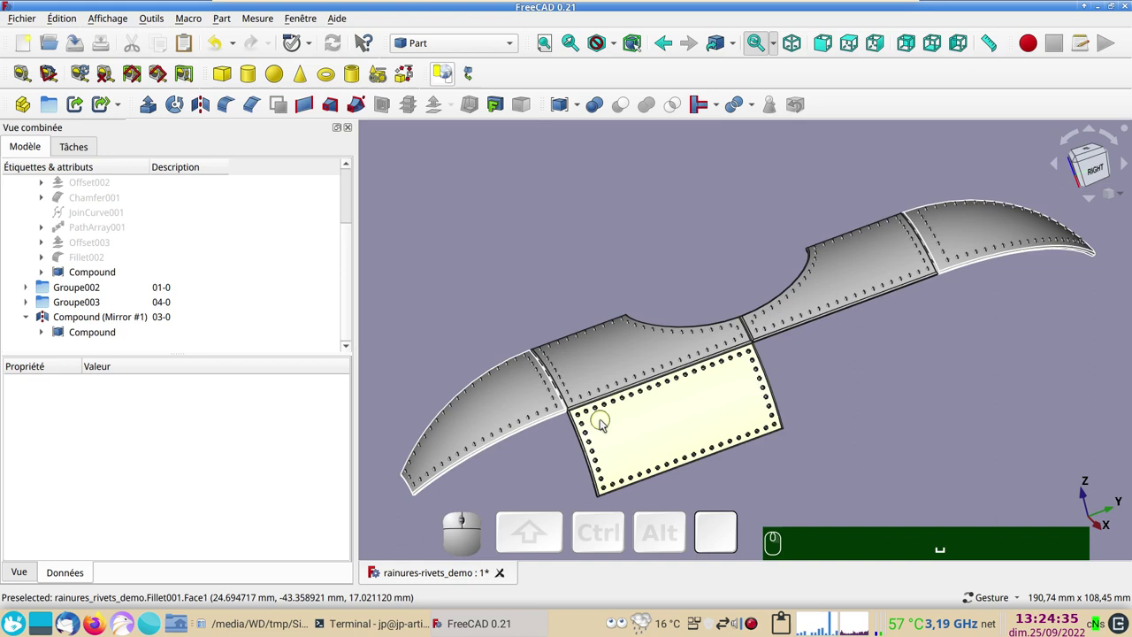
{"action": "left_click", "coordinate": [600, 375]}
{"action": "key", "text": "space"}
{"action": "key", "text": "space"}
{"action": "left_click", "coordinate": [870, 267]}
{"action": "key", "text": "space"}
{"action": "key", "text": "space"}
{"action": "left_click", "coordinate": [958, 219]}
{"action": "key", "text": "space"}
{"action": "key", "text": "space"}
{"action": "left_click", "coordinate": [724, 400]}
{"action": "key", "text": "space"}
{"action": "key", "text": "space"}
{"action": "left_click", "coordinate": [512, 385]}
{"action": "key", "text": "space"}
{"action": "key", "text": "space"}
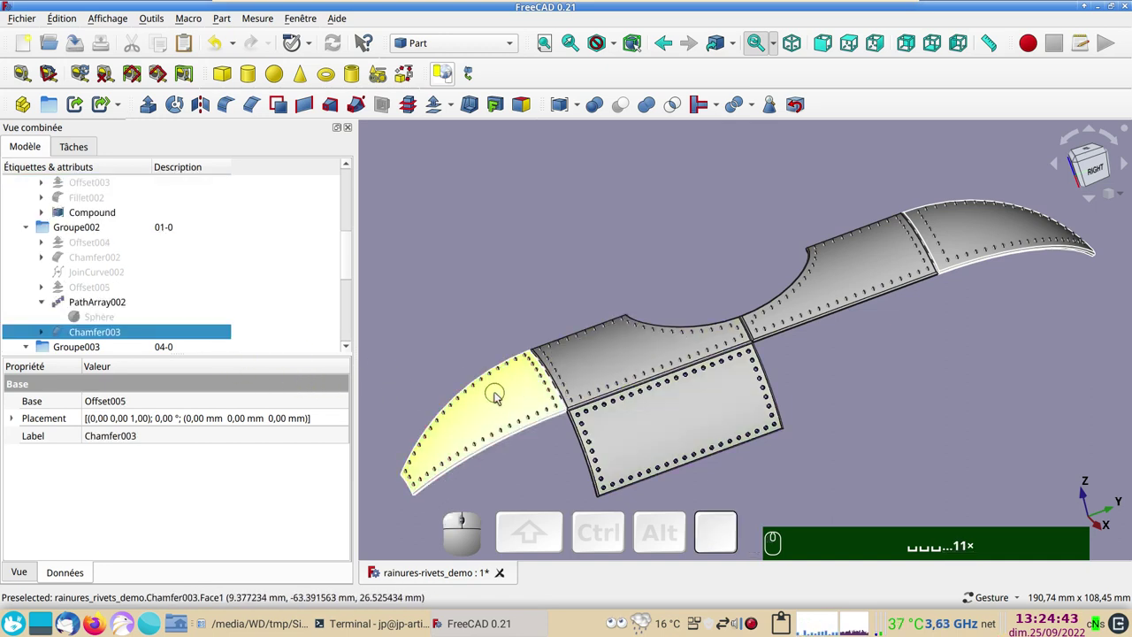
{"action": "left_click", "coordinate": [499, 393]}
{"action": "left_click", "coordinate": [681, 428]}
{"action": "left_click", "coordinate": [625, 365]}
{"action": "left_click", "coordinate": [842, 267]}
{"action": "left_click", "coordinate": [986, 228]}
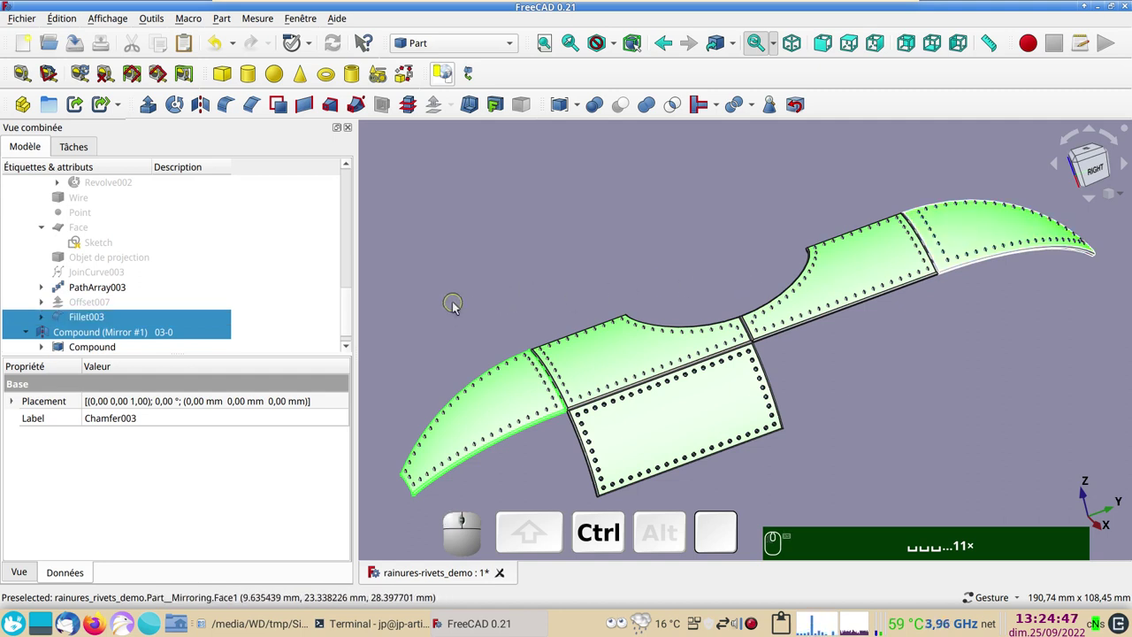
Set the selected panels' display mode to Shaded with the Aluminium material
{"action": "key", "text": "ctrl+d"}
{"action": "left_click", "coordinate": [250, 218]}
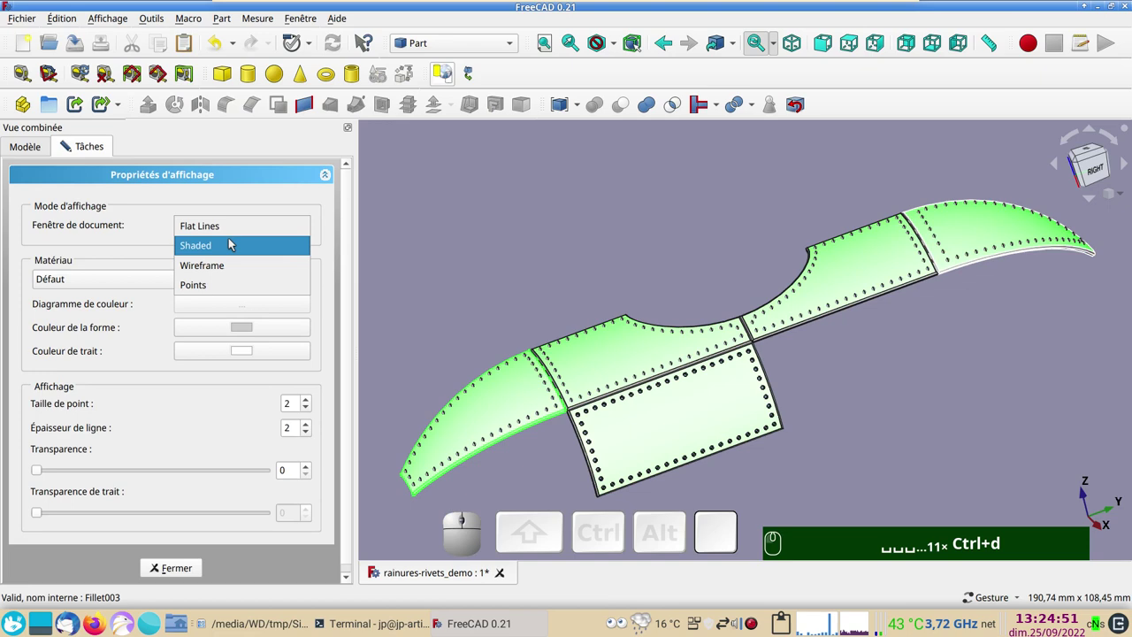
{"action": "left_click", "coordinate": [233, 242]}
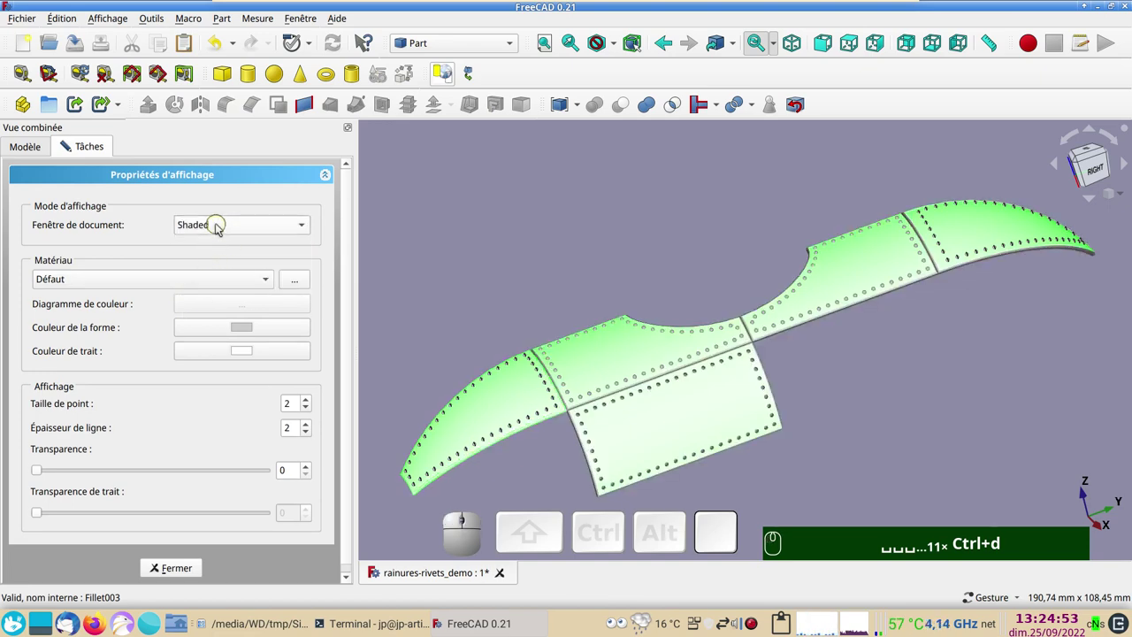
{"action": "left_click", "coordinate": [137, 278]}
{"action": "left_click", "coordinate": [121, 211]}
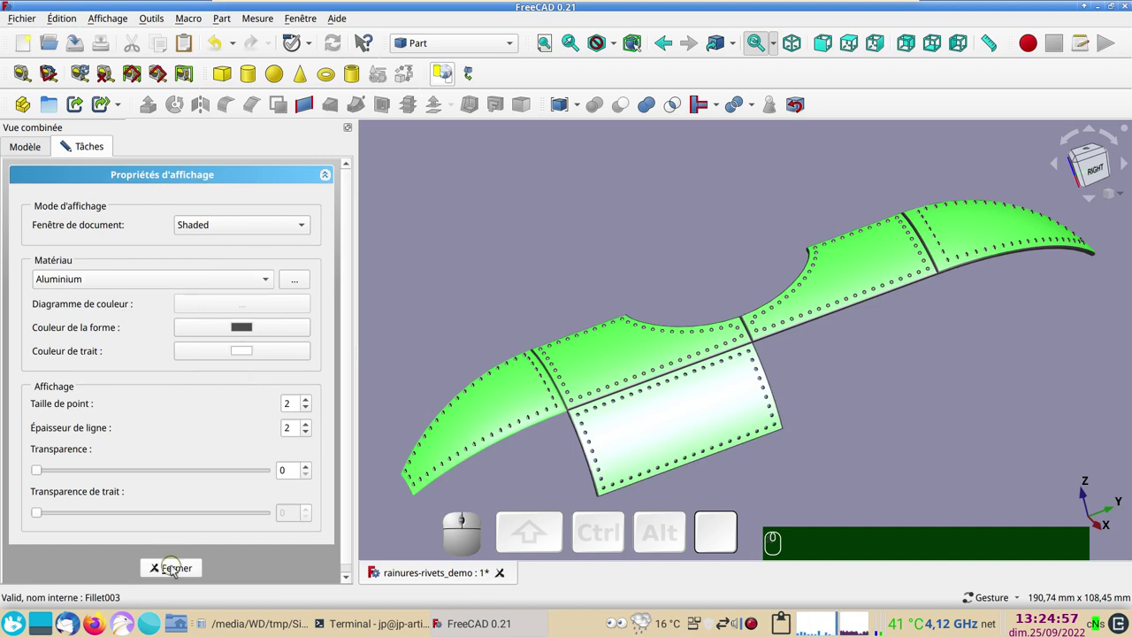
{"action": "left_click", "coordinate": [173, 572]}
{"action": "left_click", "coordinate": [501, 313]}
{"action": "left_click_drag", "start_coordinate": [899, 420], "coordinate": [863, 445]}
{"action": "scroll", "scroll_direction": "up", "scroll_amount": 3}
{"action": "right_click", "coordinate": [842, 425]}
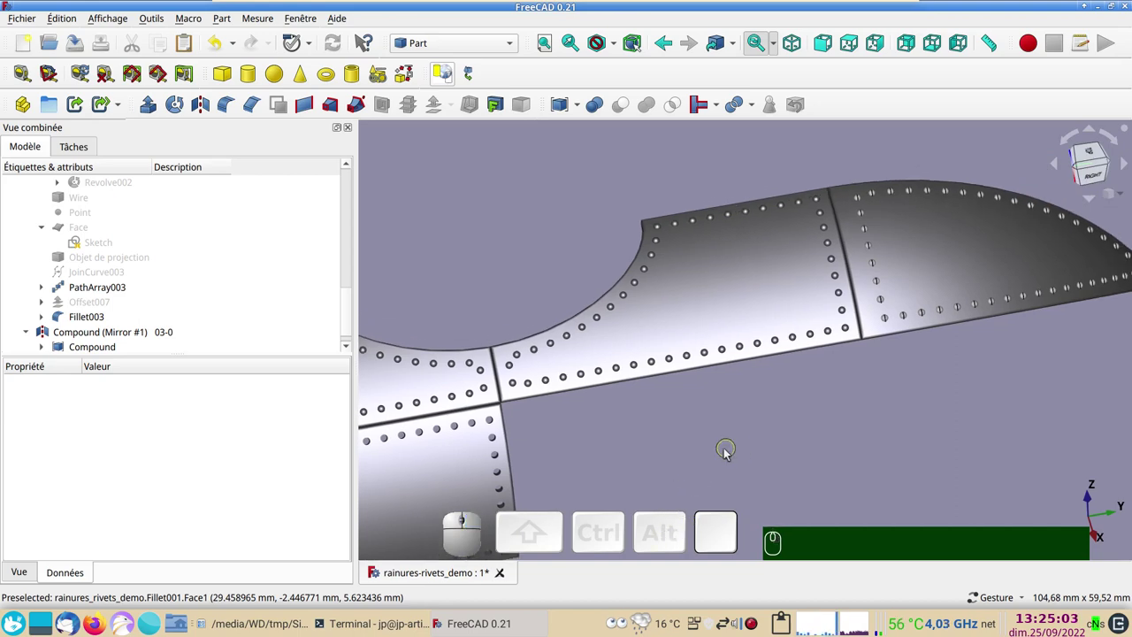
{"action": "scroll", "scroll_direction": "down", "scroll_amount": 3}
{"action": "left_click_drag", "start_coordinate": [686, 457], "coordinate": [756, 375]}
{"action": "scroll", "scroll_direction": "down", "scroll_amount": 3}
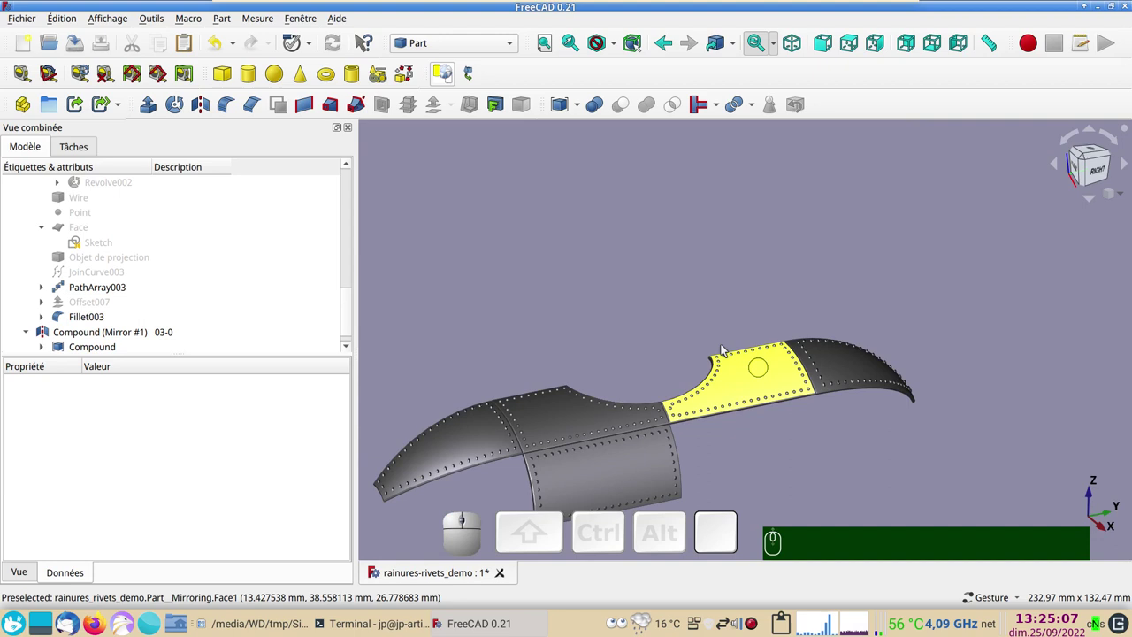
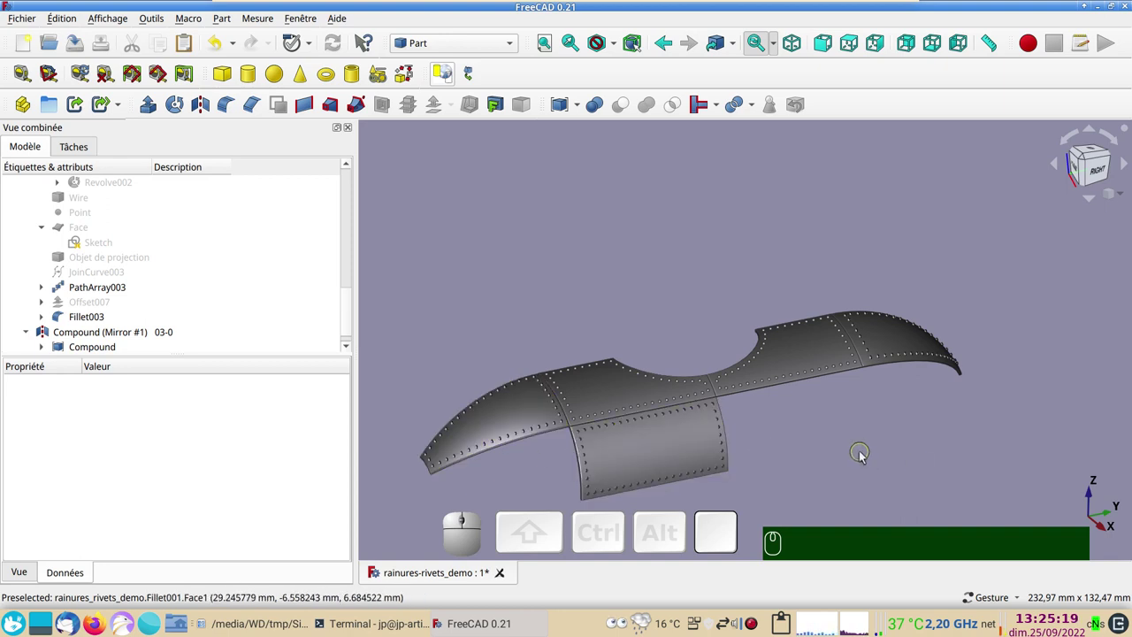
{"action": "scroll", "scroll_direction": "up", "scroll_amount": 3}
{"action": "left_click_drag", "start_coordinate": [836, 442], "coordinate": [871, 477]}
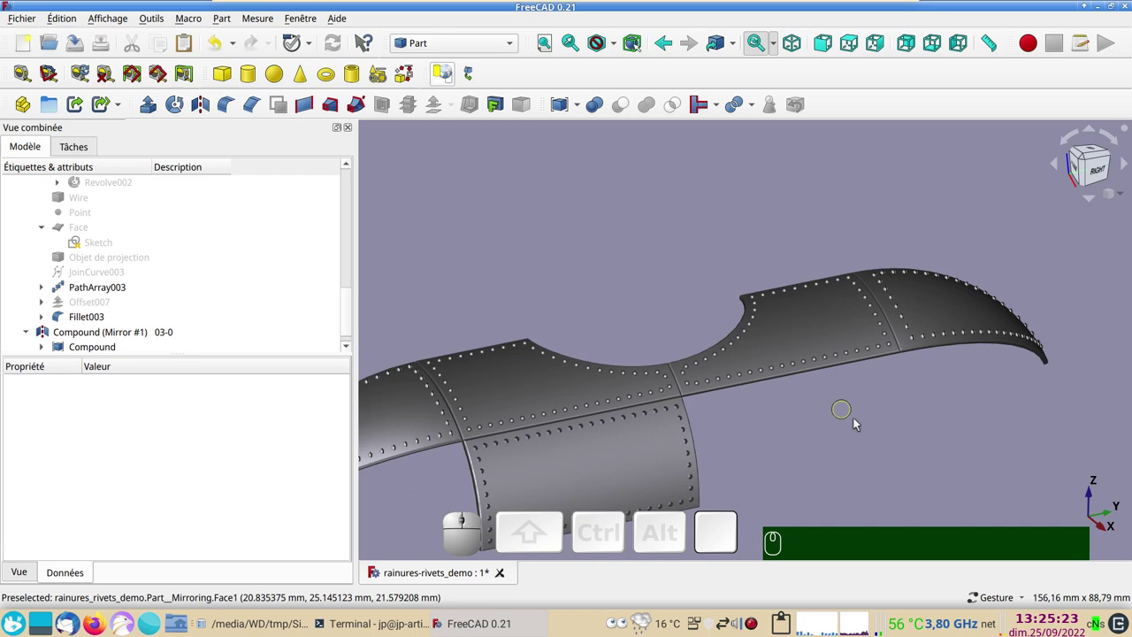
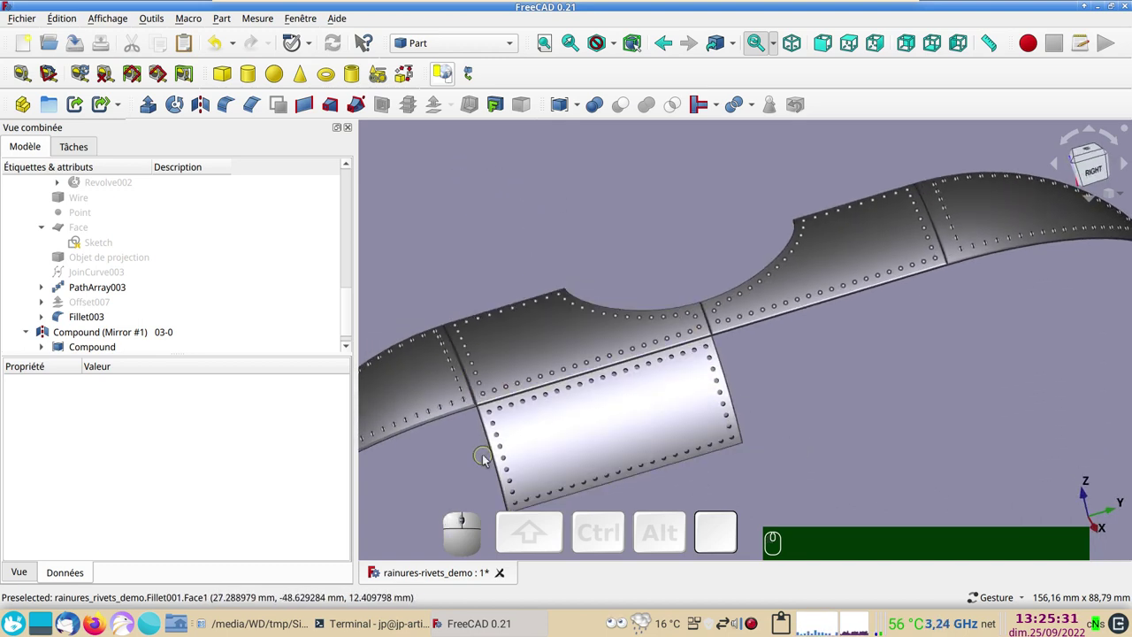
{"action": "left_click_drag", "start_coordinate": [422, 485], "coordinate": [525, 451]}
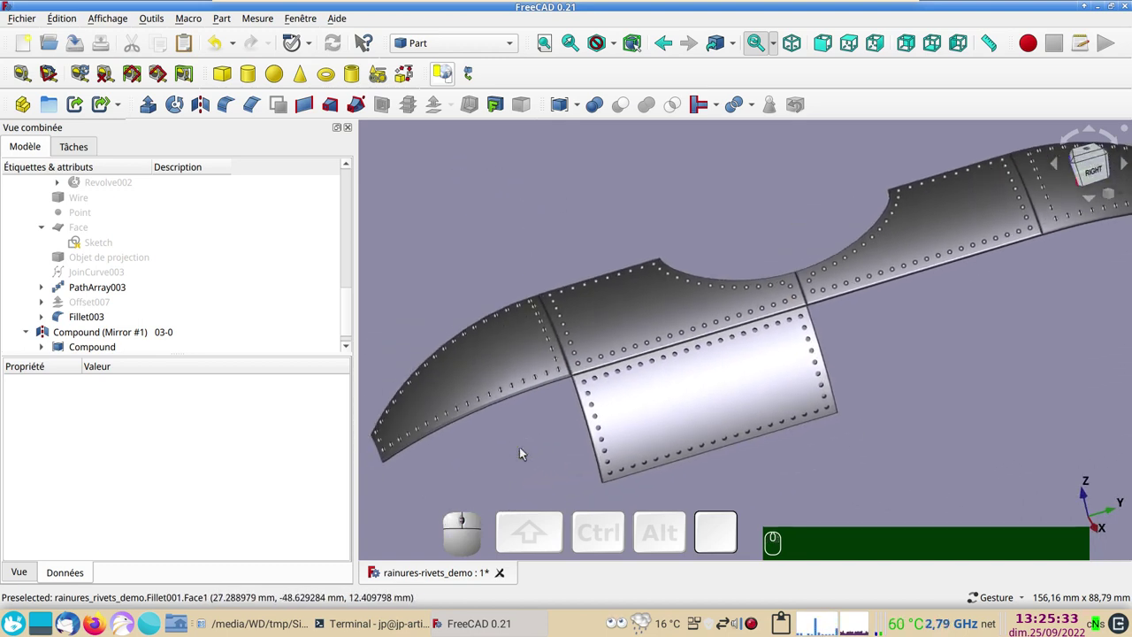
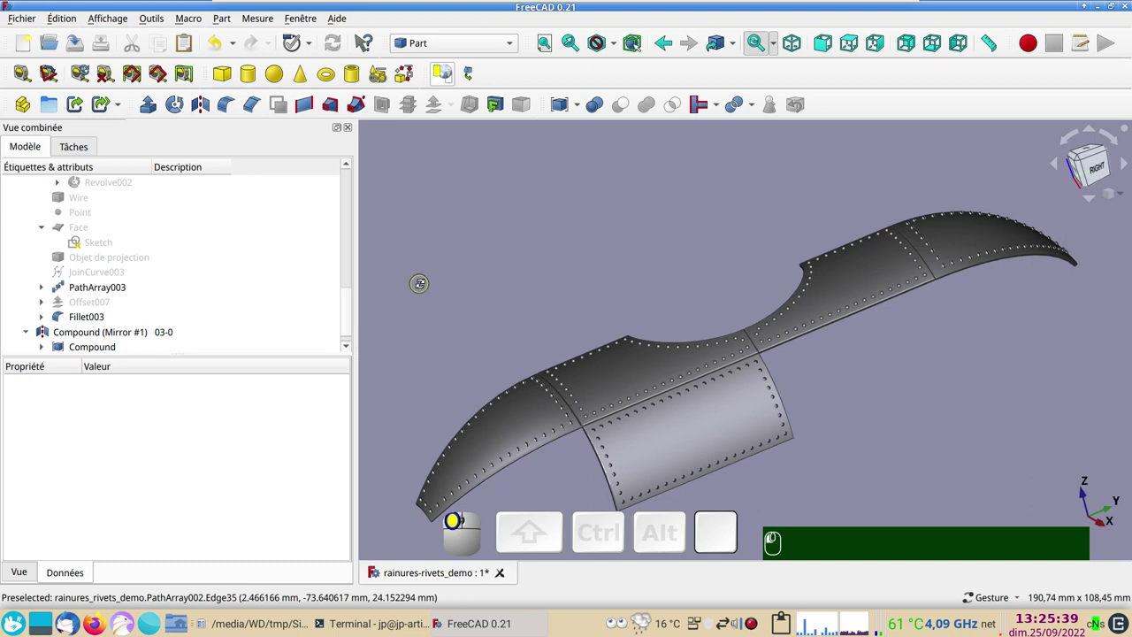
{"action": "scroll", "scroll_direction": "up", "scroll_amount": 3}
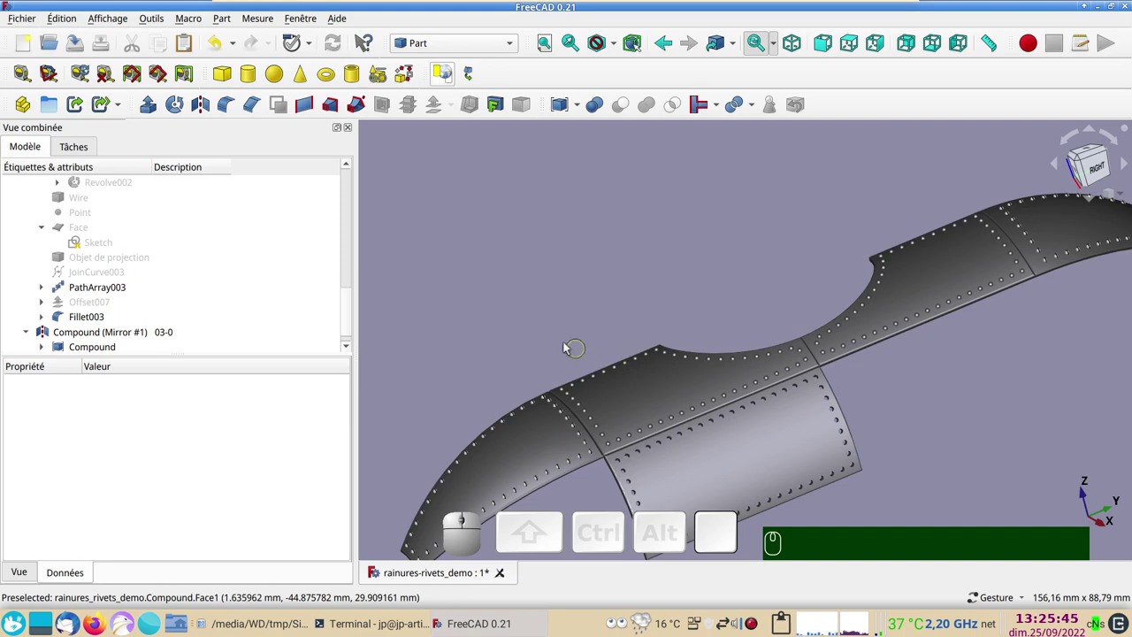
{"action": "scroll", "scroll_direction": "up", "scroll_amount": 3}
{"action": "right_click", "coordinate": [552, 323]}
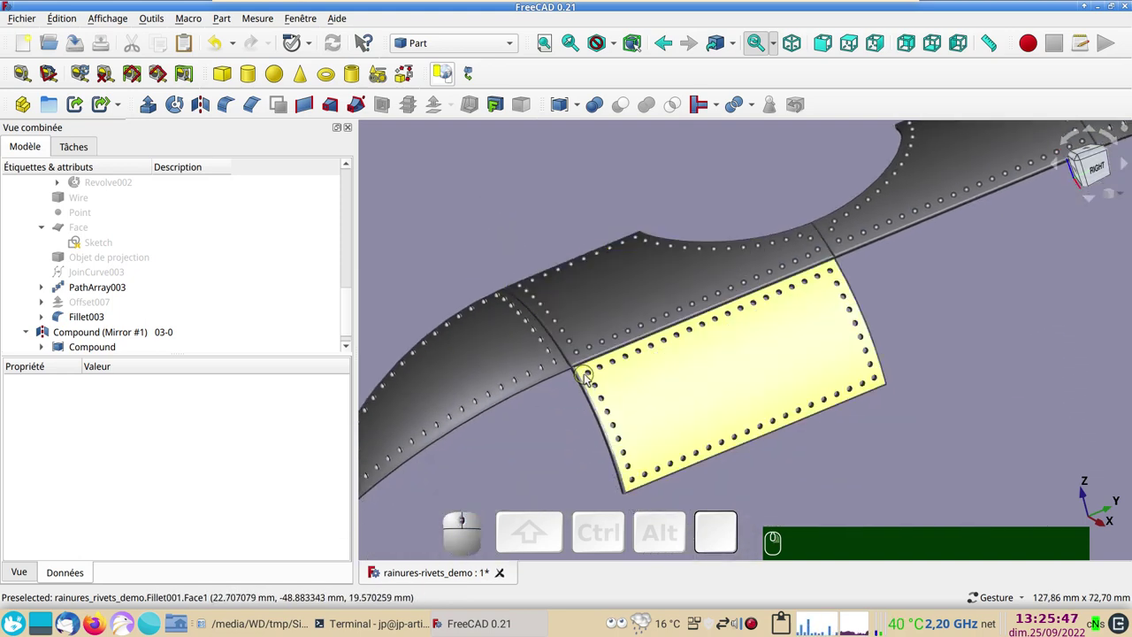
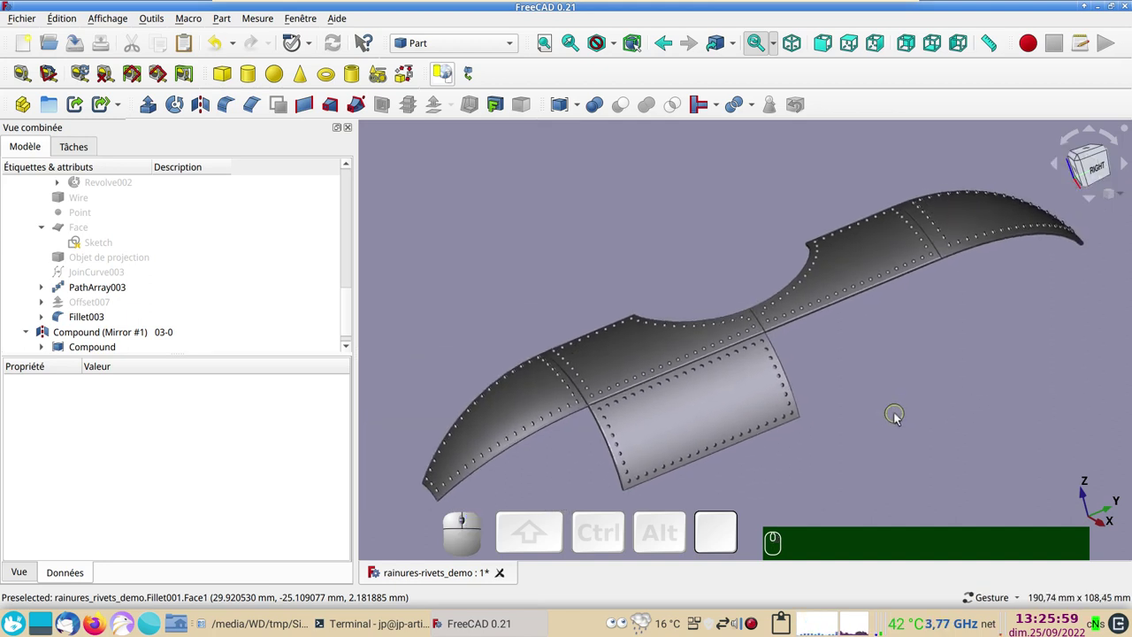
{"action": "left_click_drag", "start_coordinate": [899, 416], "coordinate": [896, 403]}
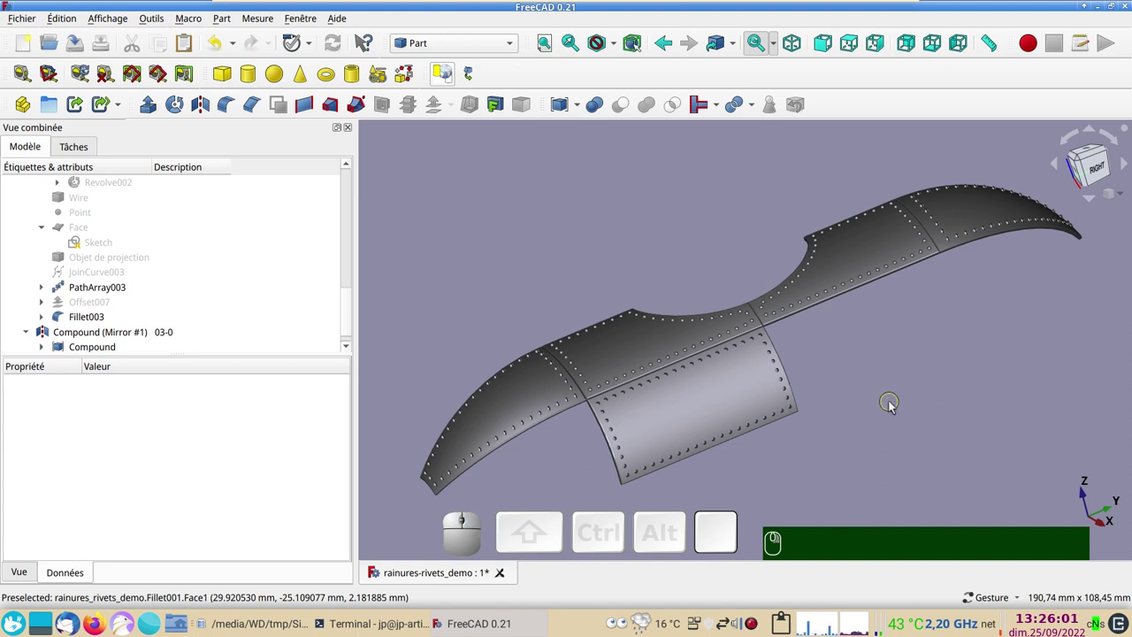